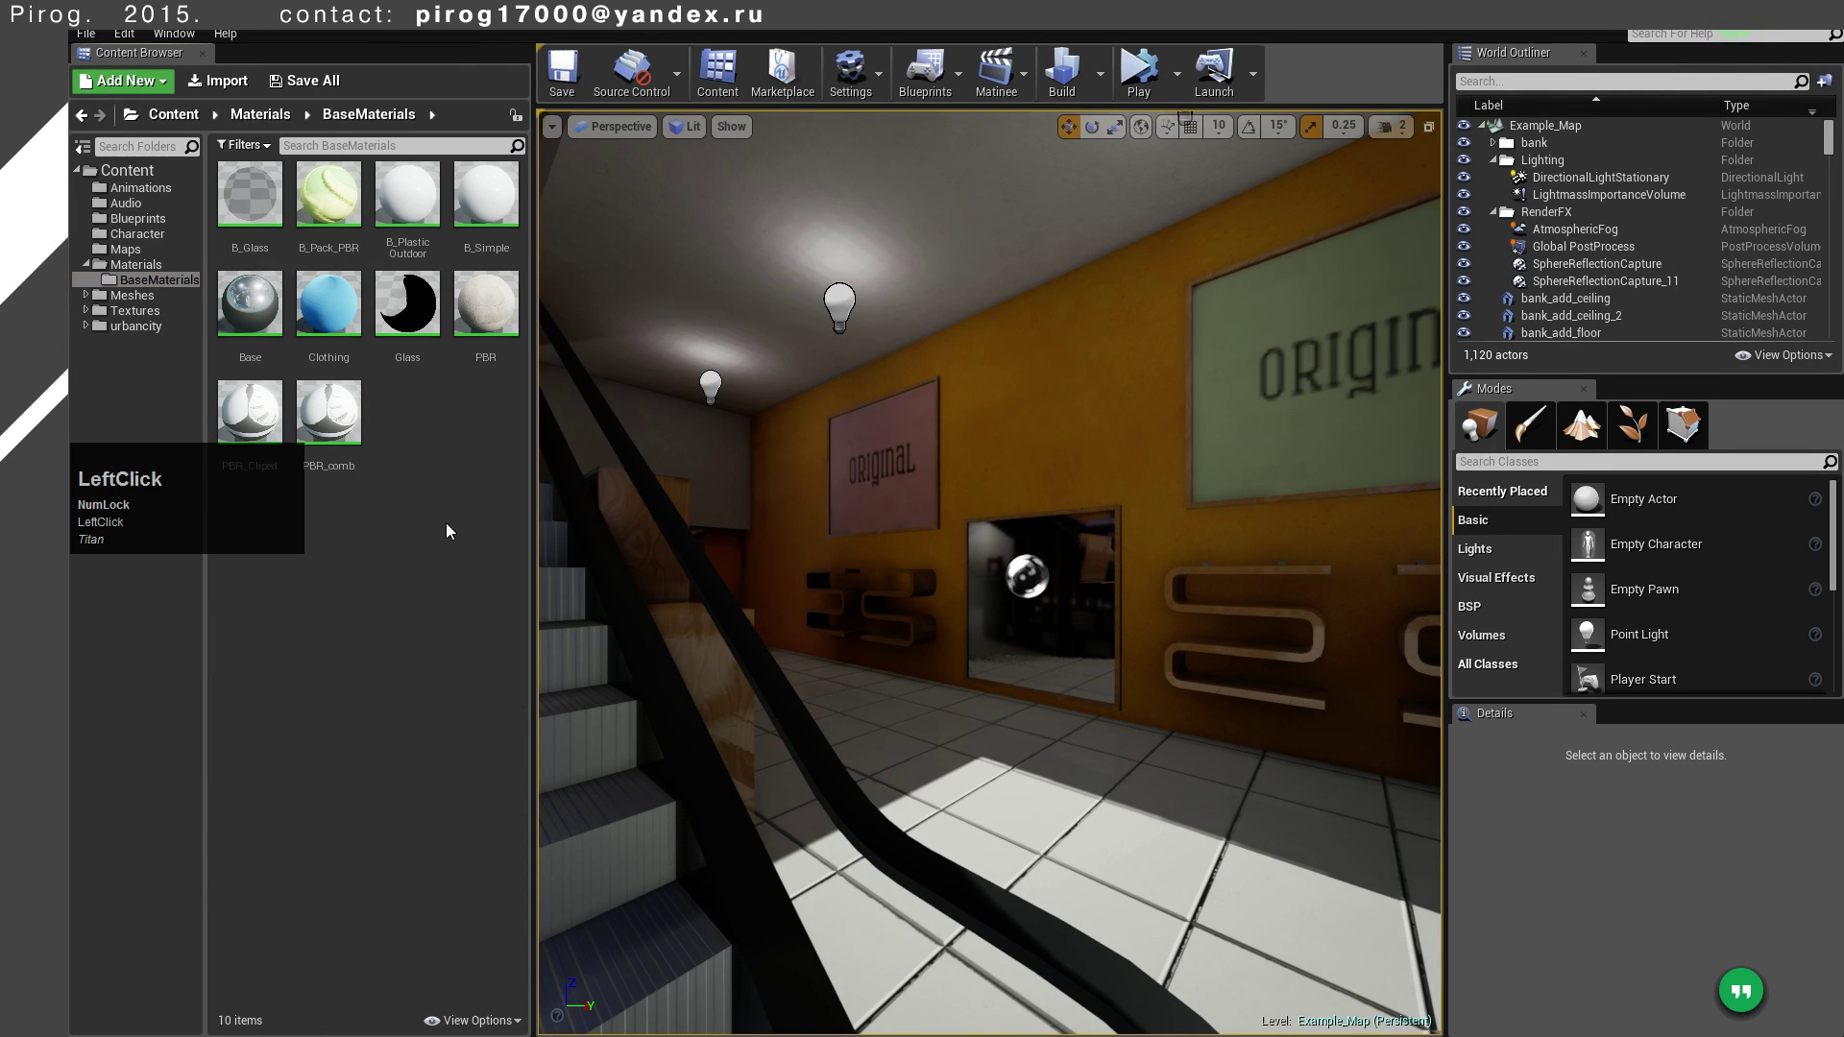
# Create a new Material asset in the BaseMaterials folder, ready to be named TUT_Glass
pyautogui.rightClick(443, 530)
pyautogui.click(385, 517)
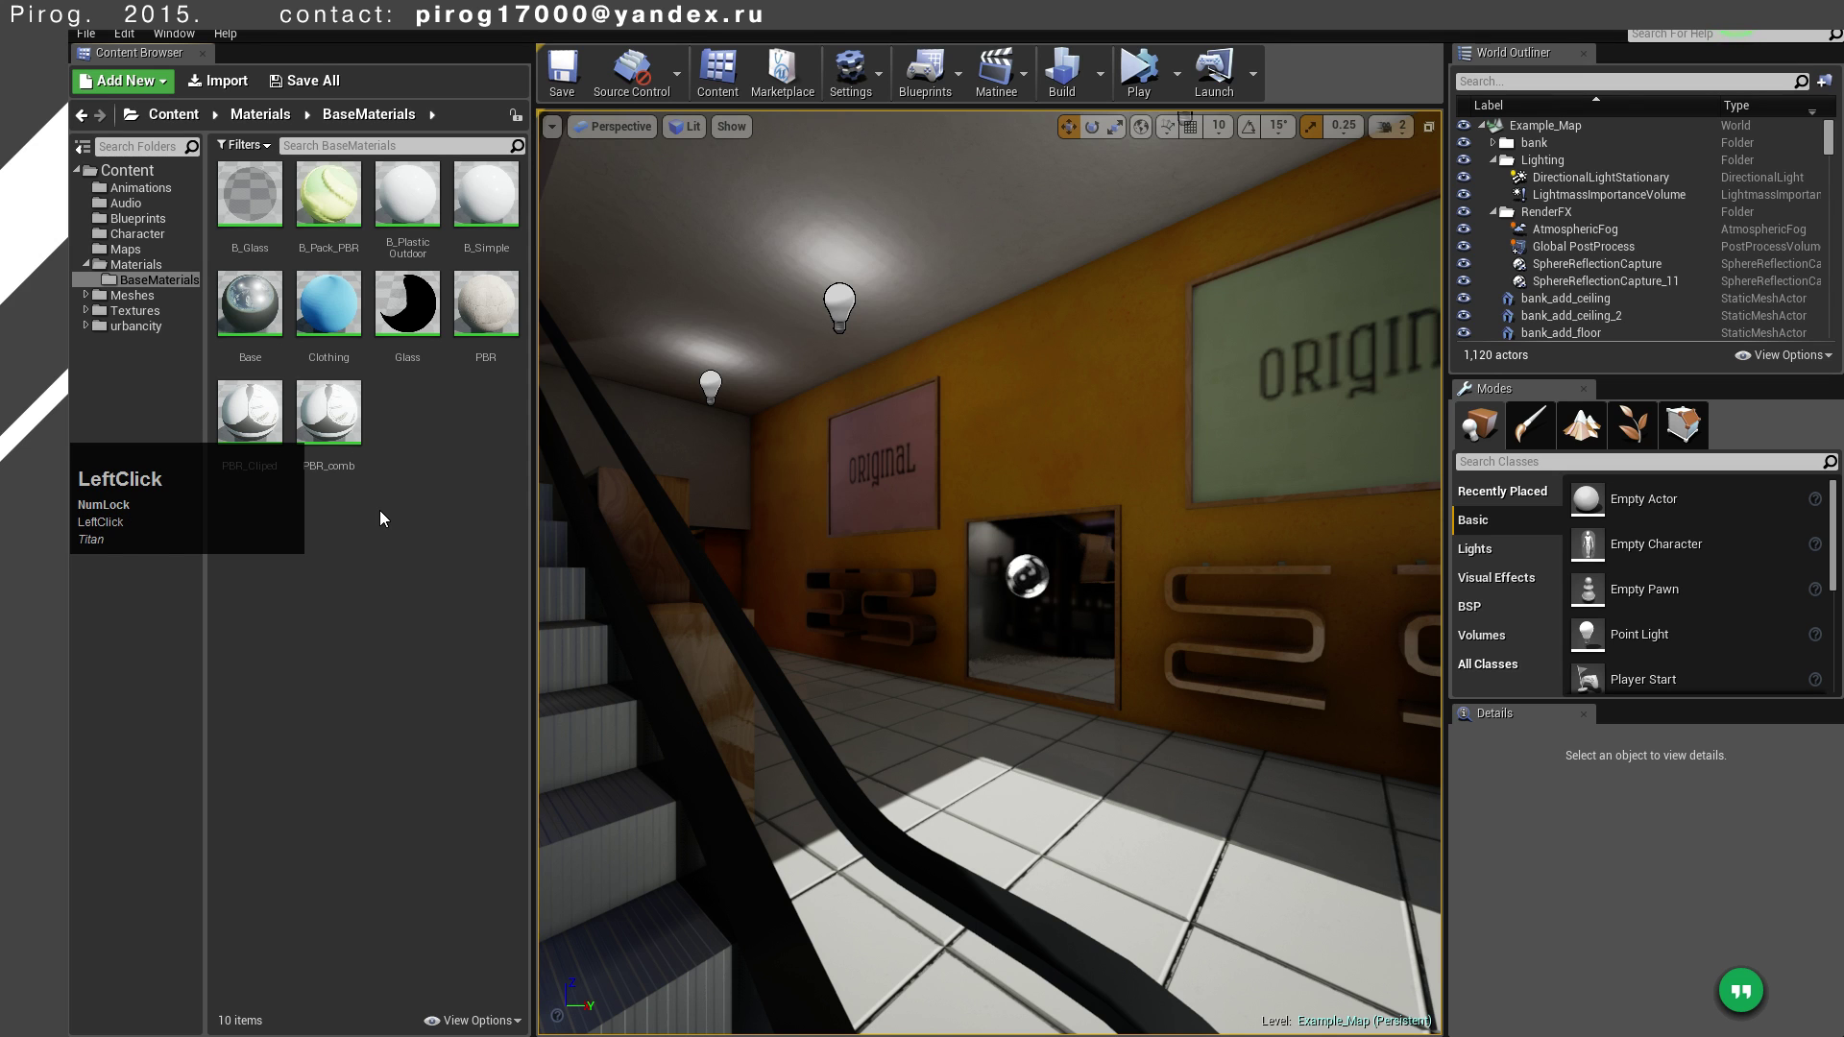
pyautogui.rightClick(385, 517)
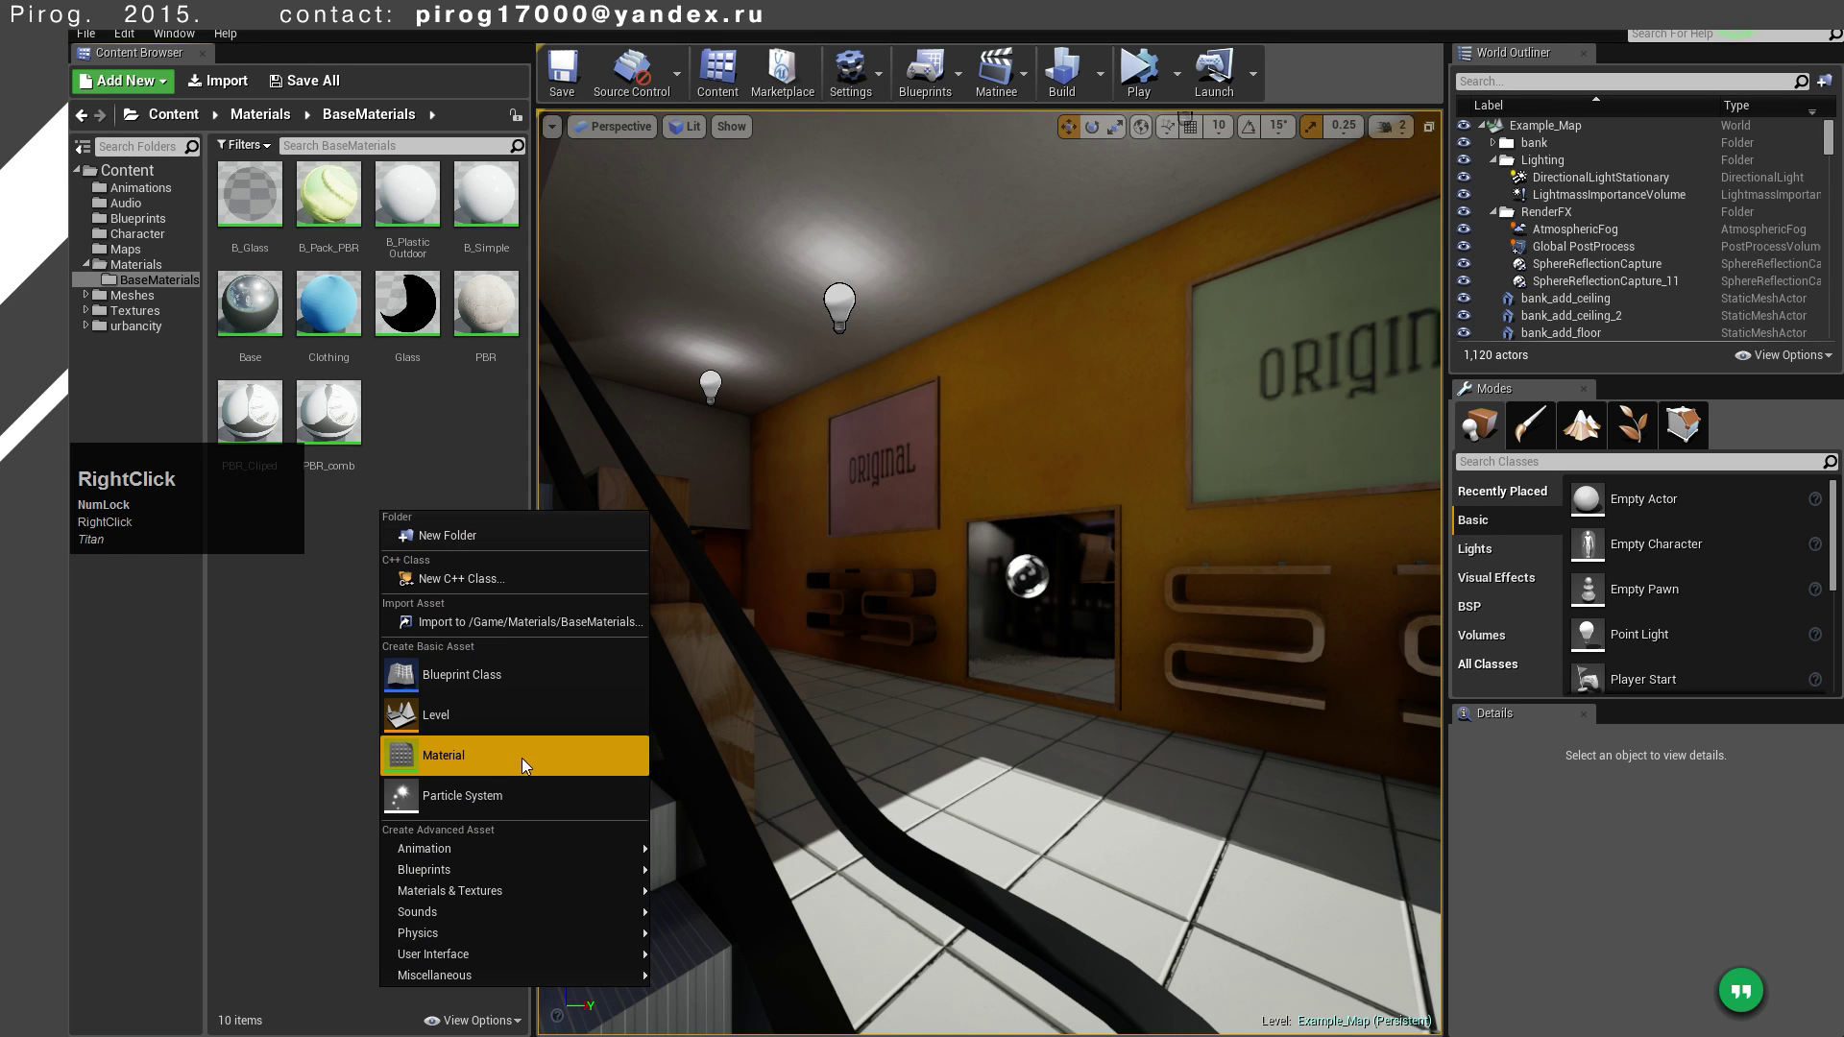
pyautogui.click(504, 763)
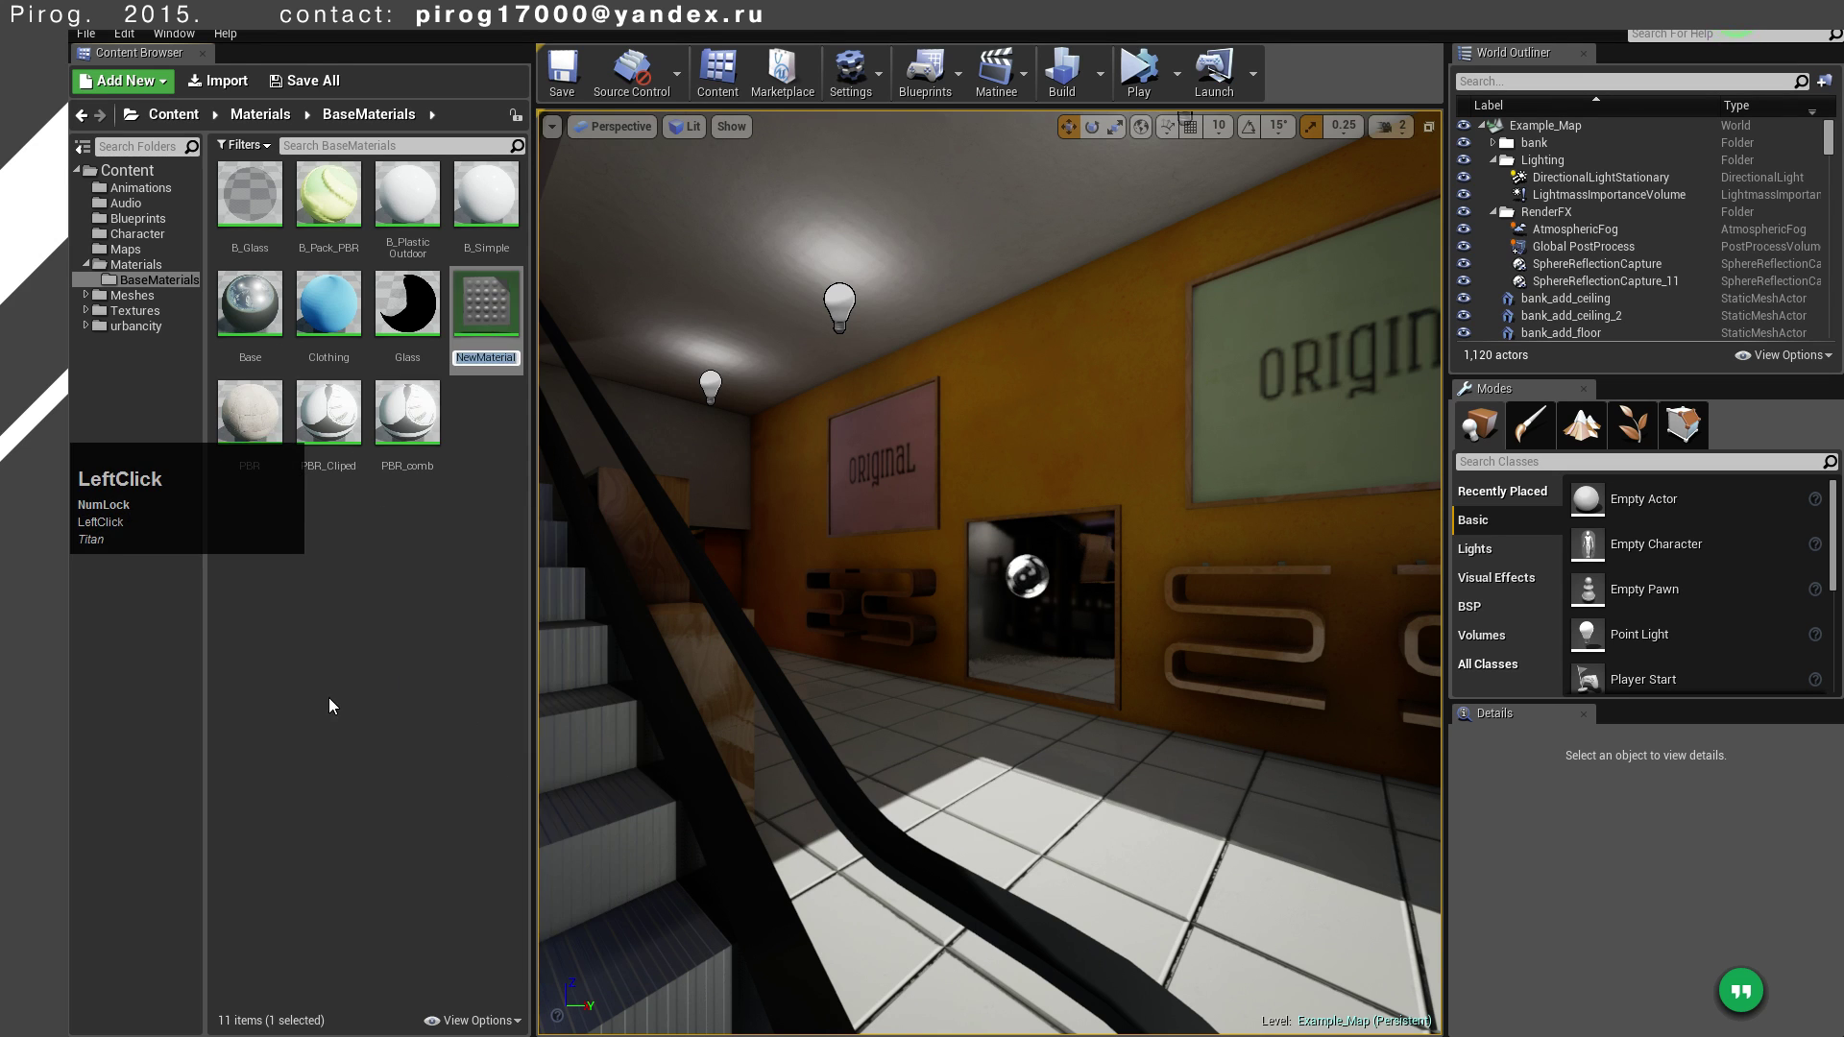
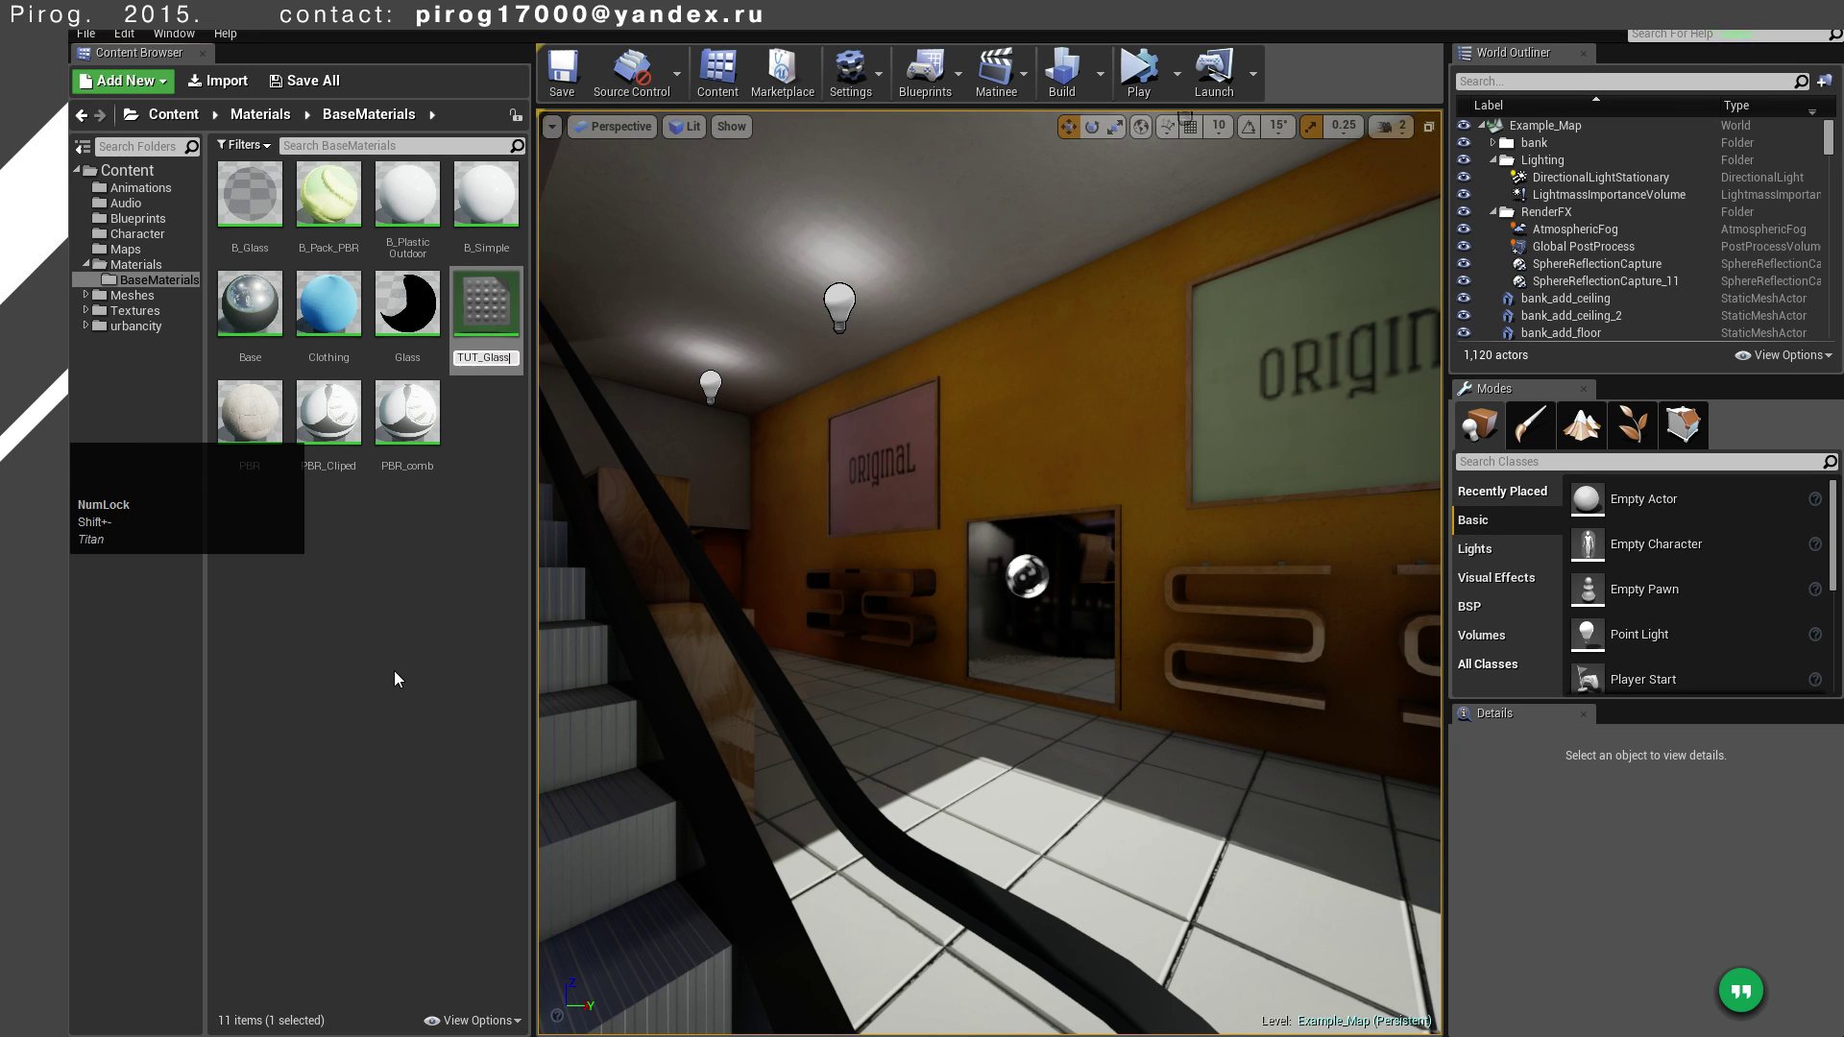
# Open TUT_Glass in the Material Editor and search for a Constant3Vector colour node to add
pyautogui.press('Return')
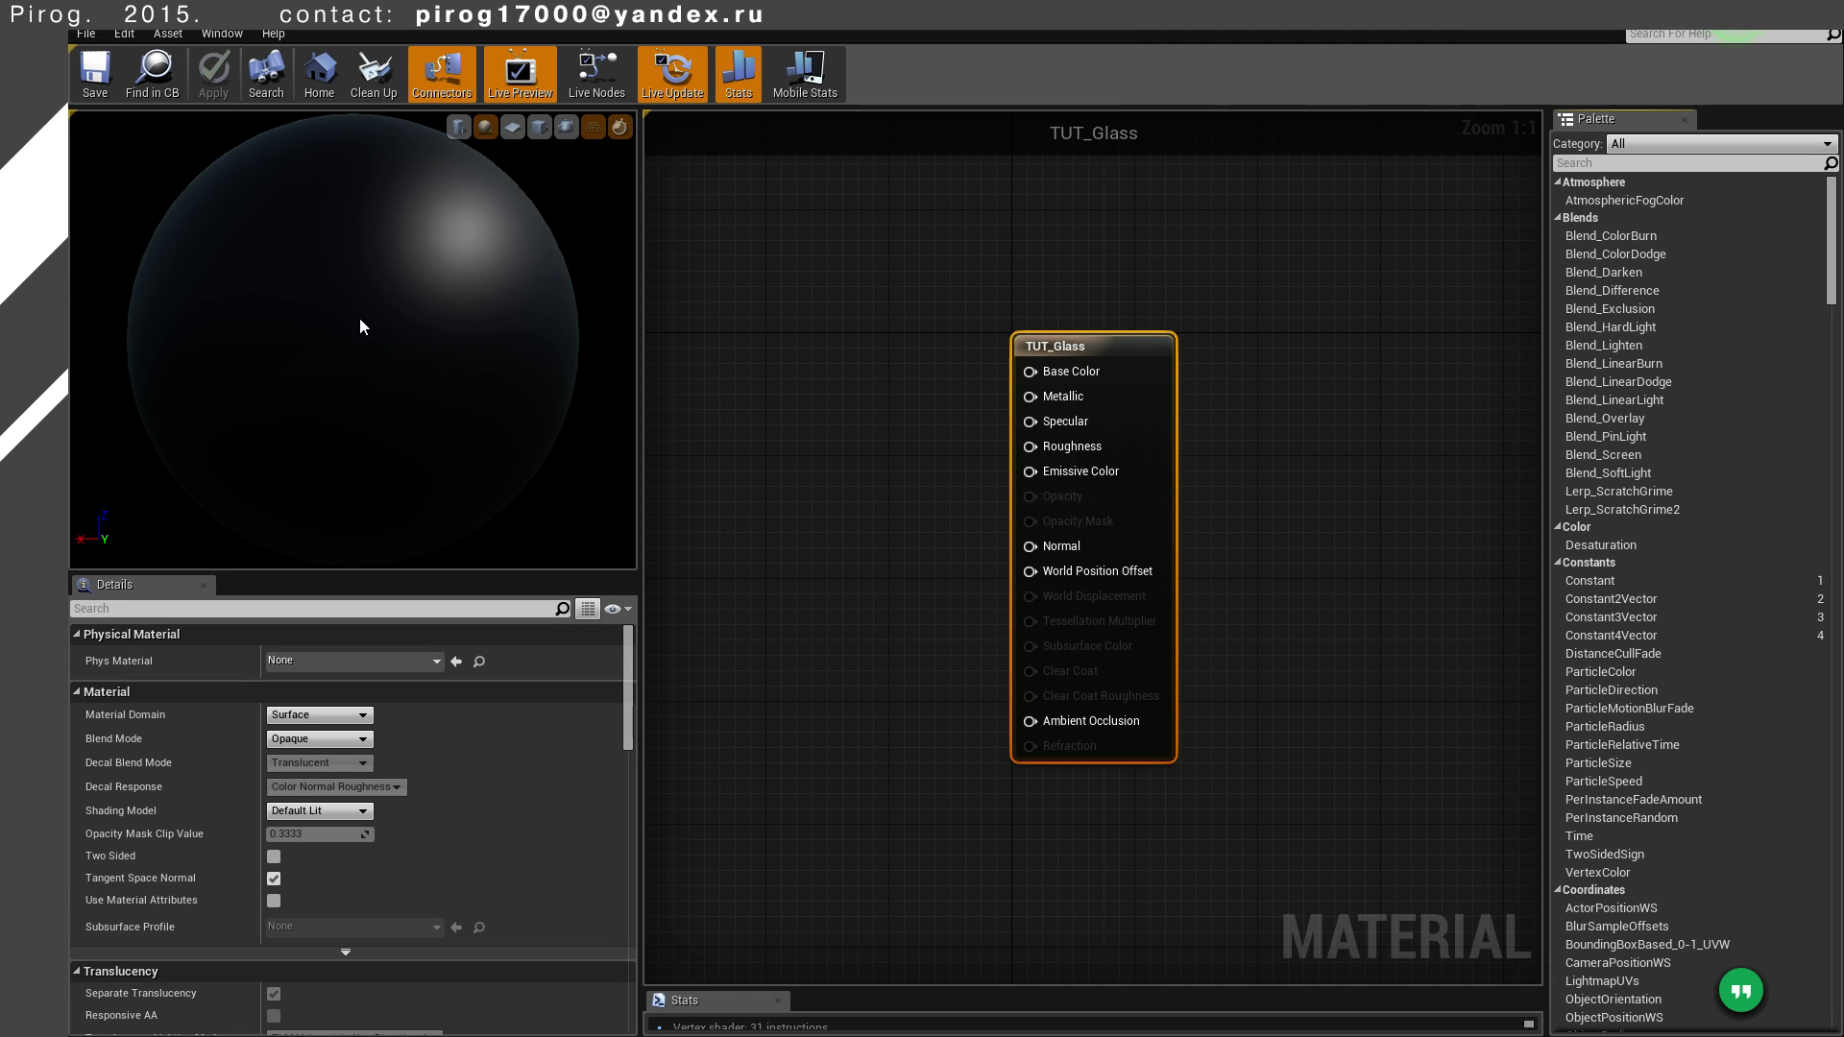
pyautogui.click(376, 325)
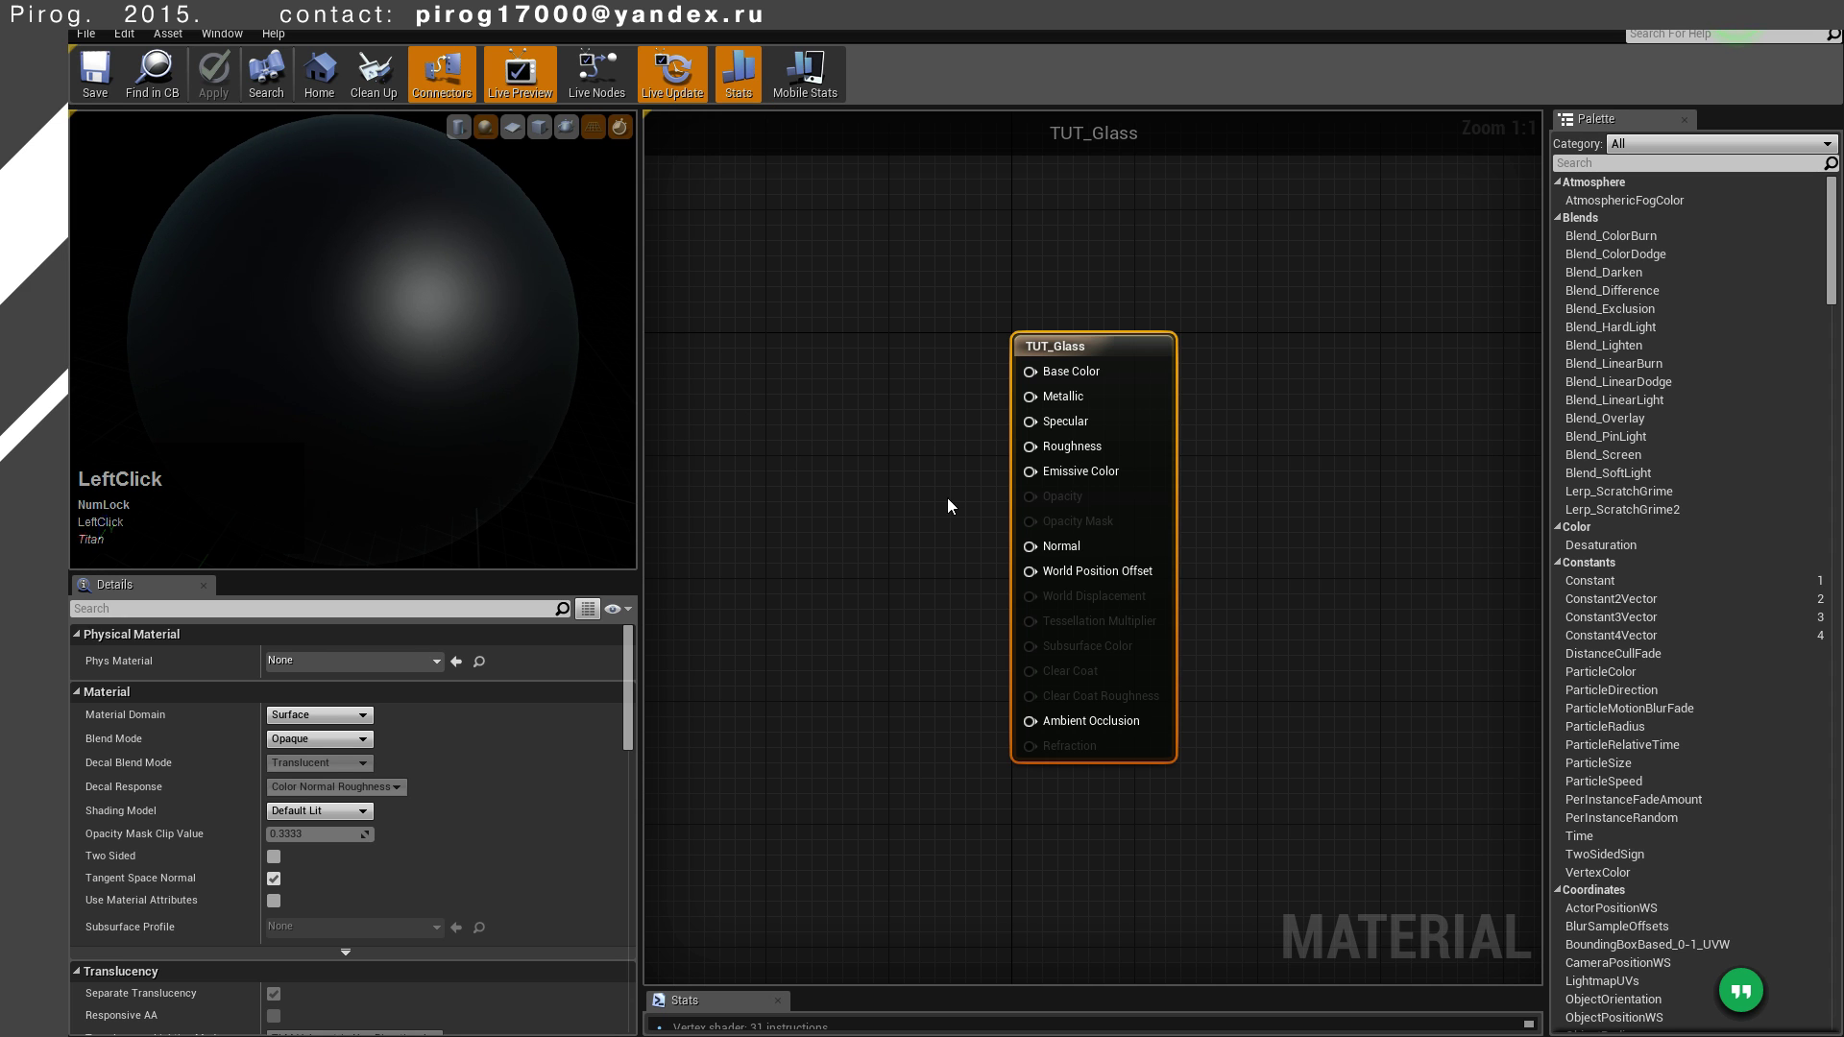
pyautogui.rightClick(914, 382)
pyautogui.middleClick(834, 362)
pyautogui.rightClick(872, 447)
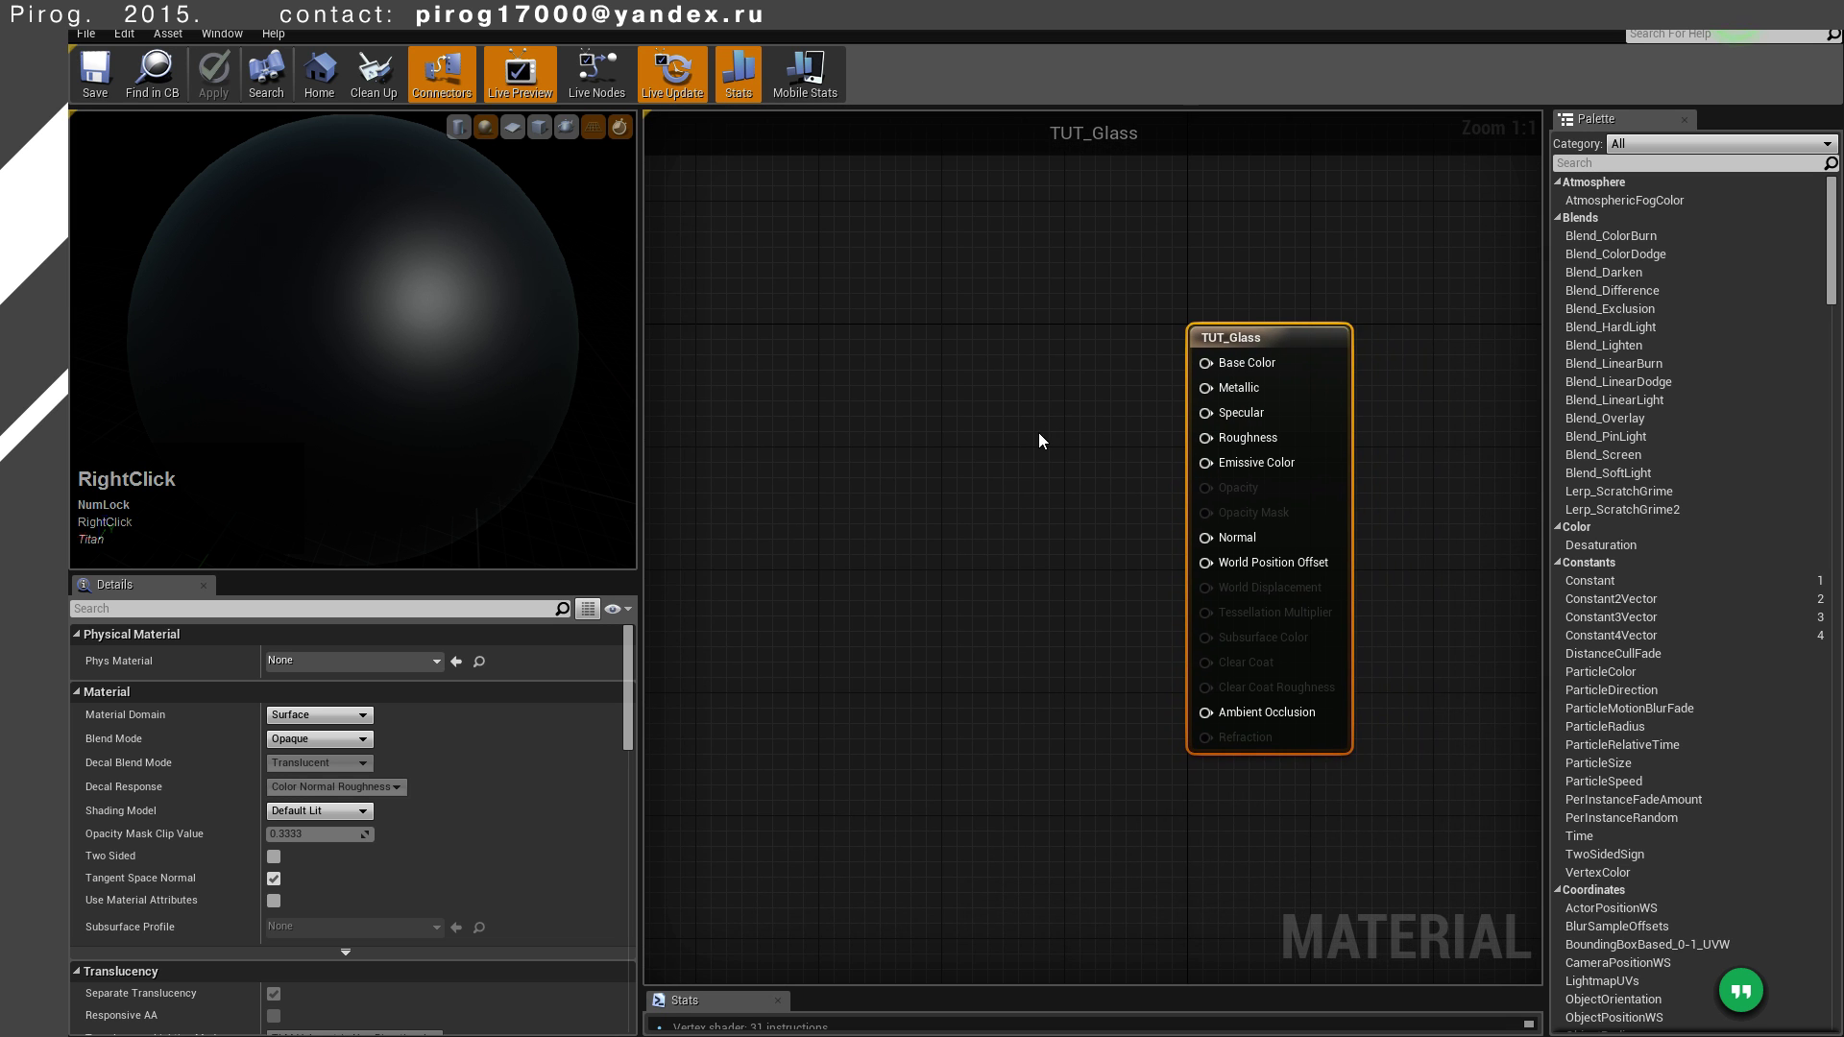
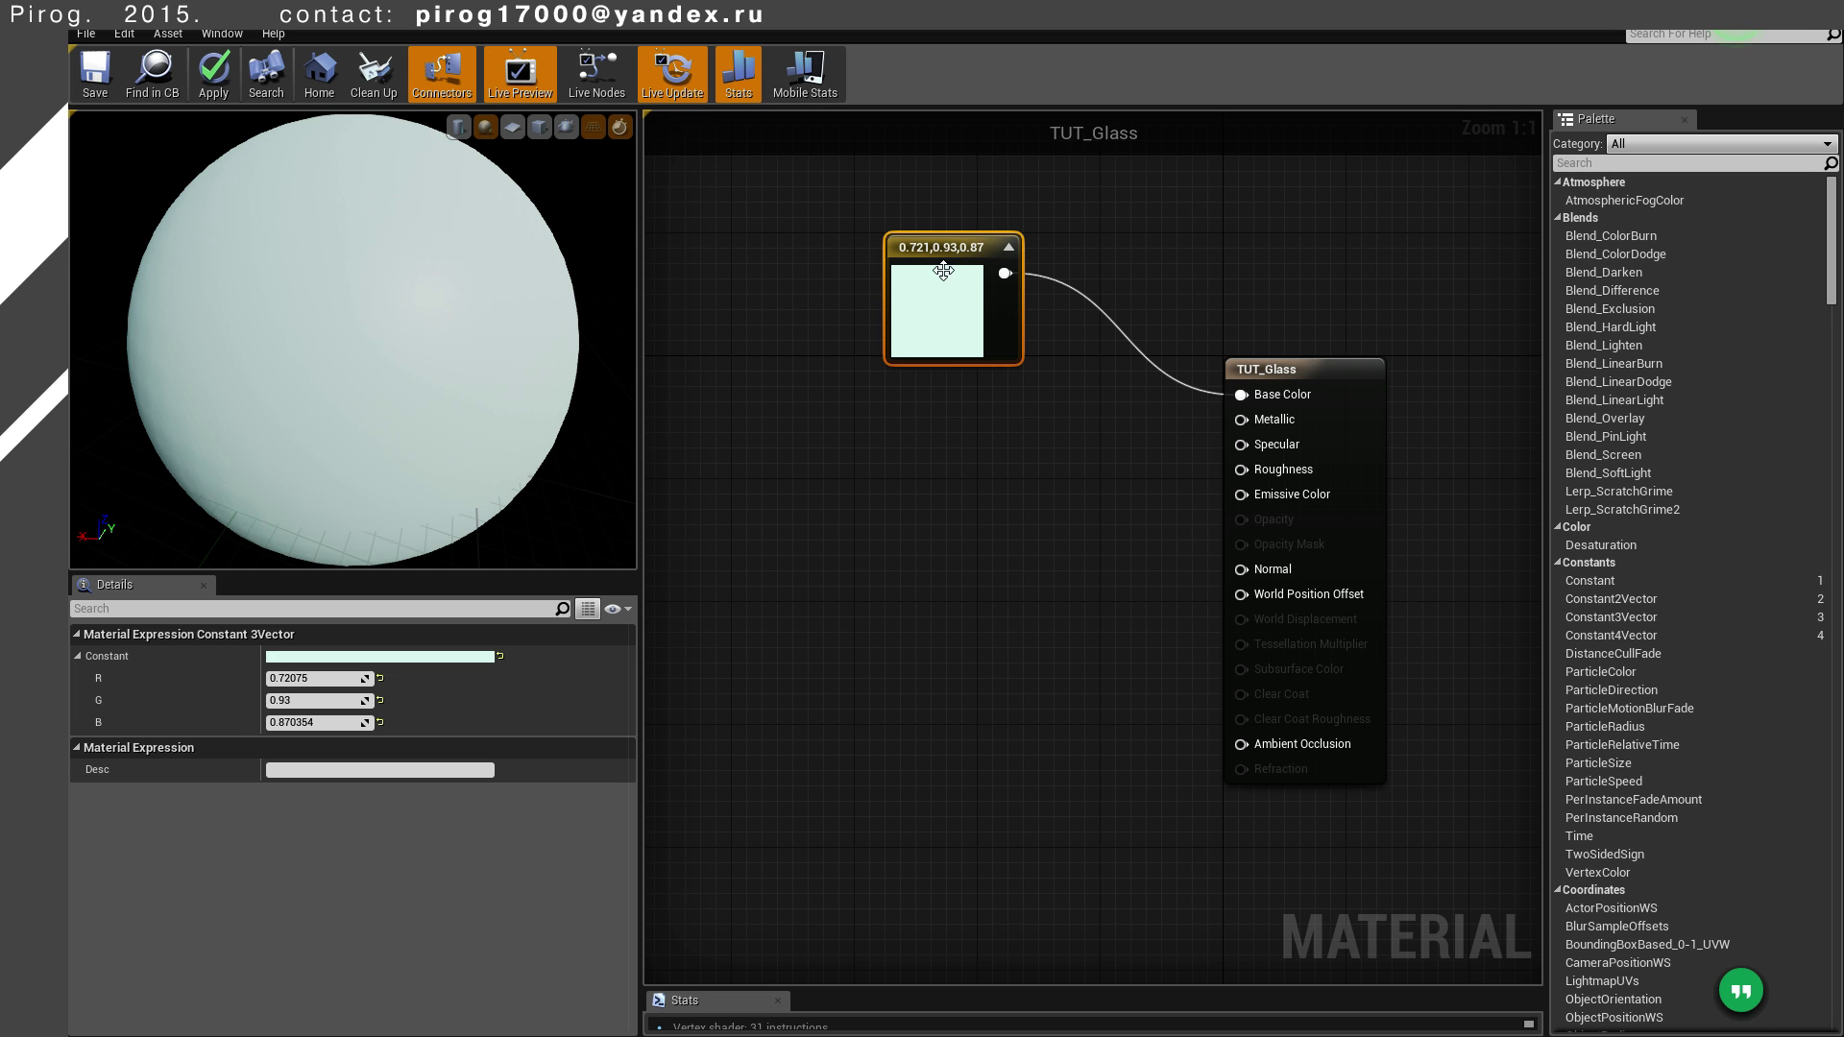
# Convert the pale mint colour constant into a parameter named Glass Color
pyautogui.rightClick(944, 257)
pyautogui.click(1034, 276)
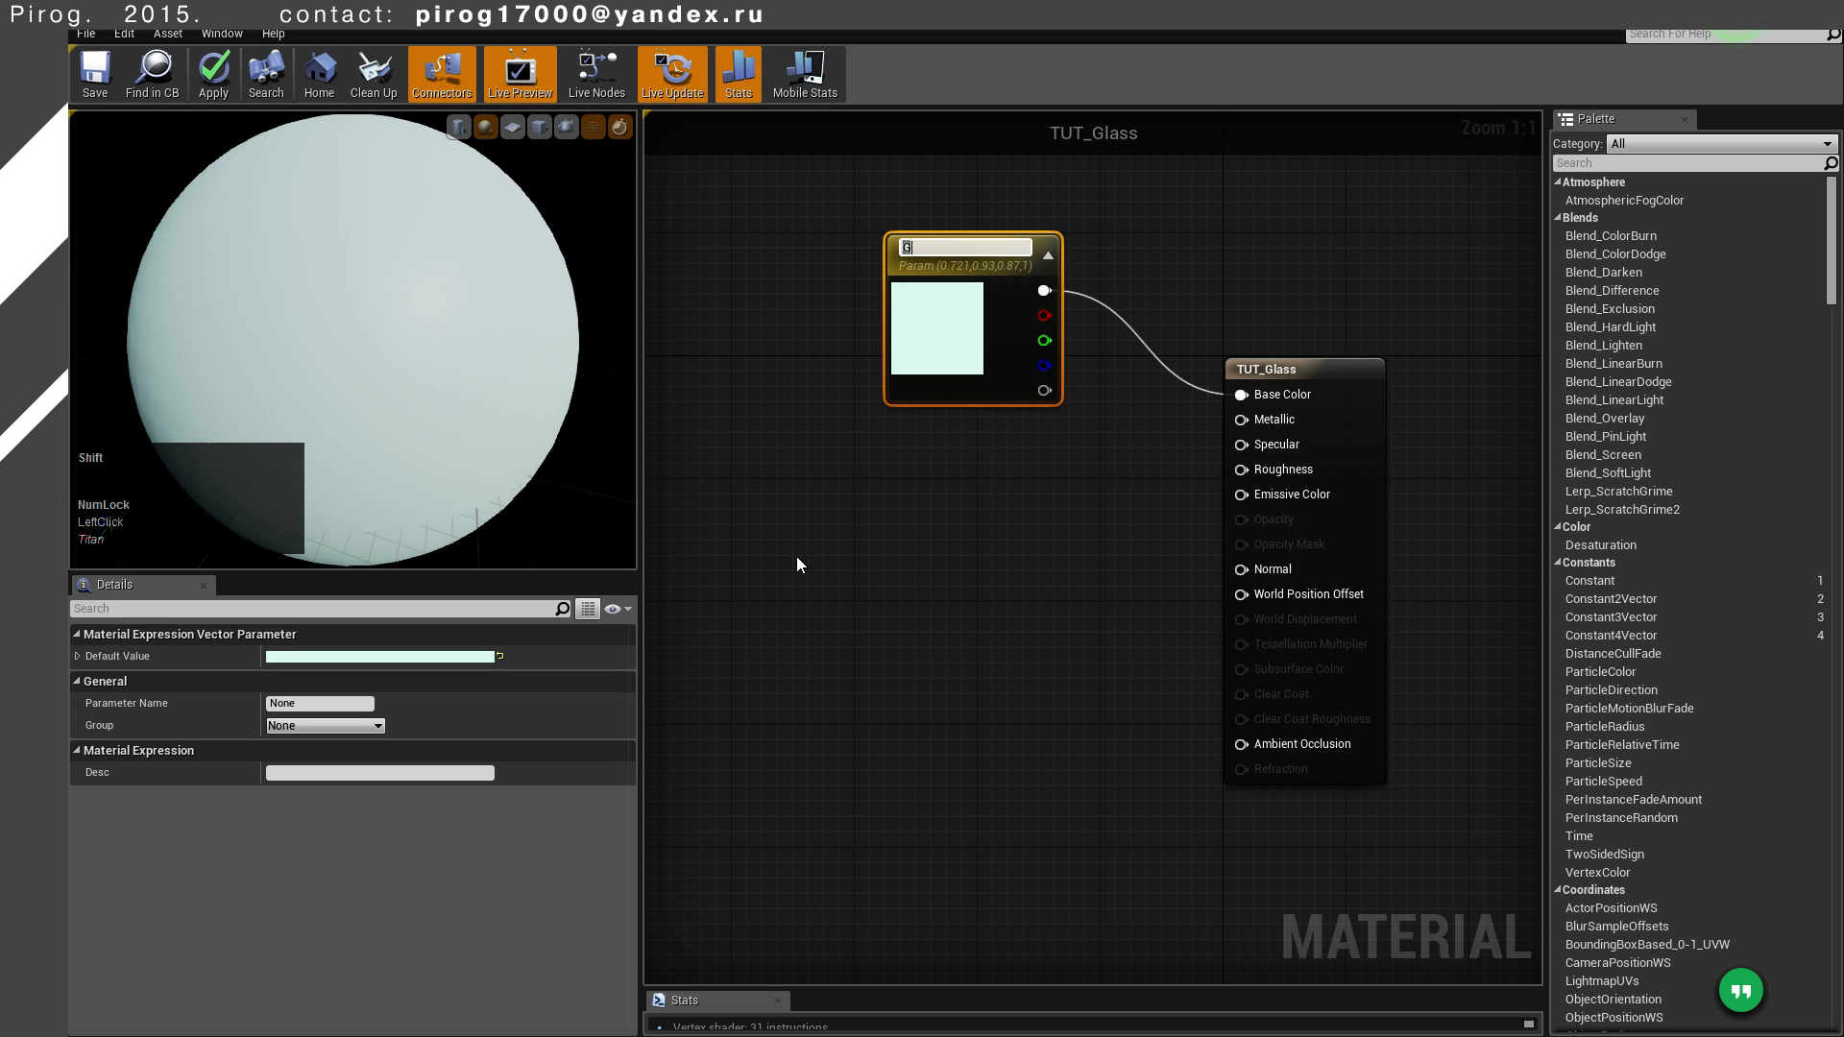
pyautogui.press('shift+Num_Lock')
pyautogui.click(802, 561)
pyautogui.press('shift+-')
pyautogui.press('BackSpace')
pyautogui.press('space')
pyautogui.press('Return')
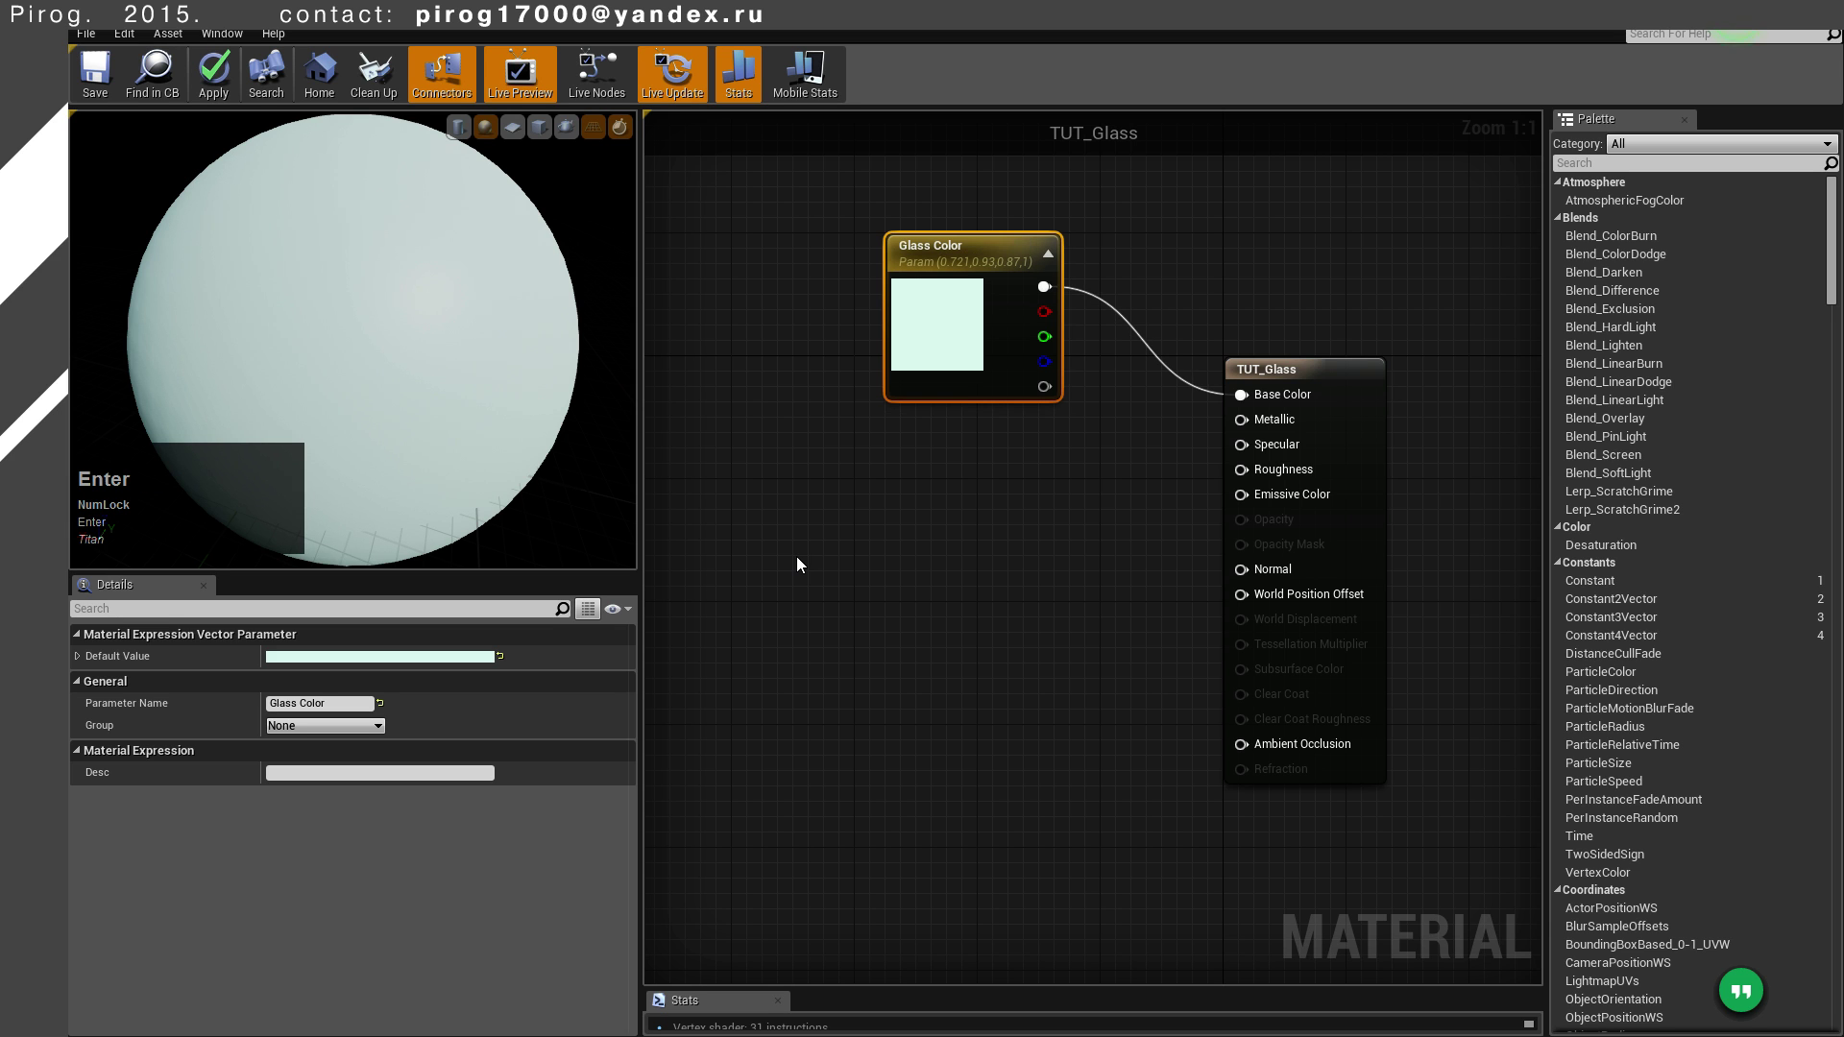
# Select the Glass Color node and reposition the graph around it
pyautogui.click(963, 262)
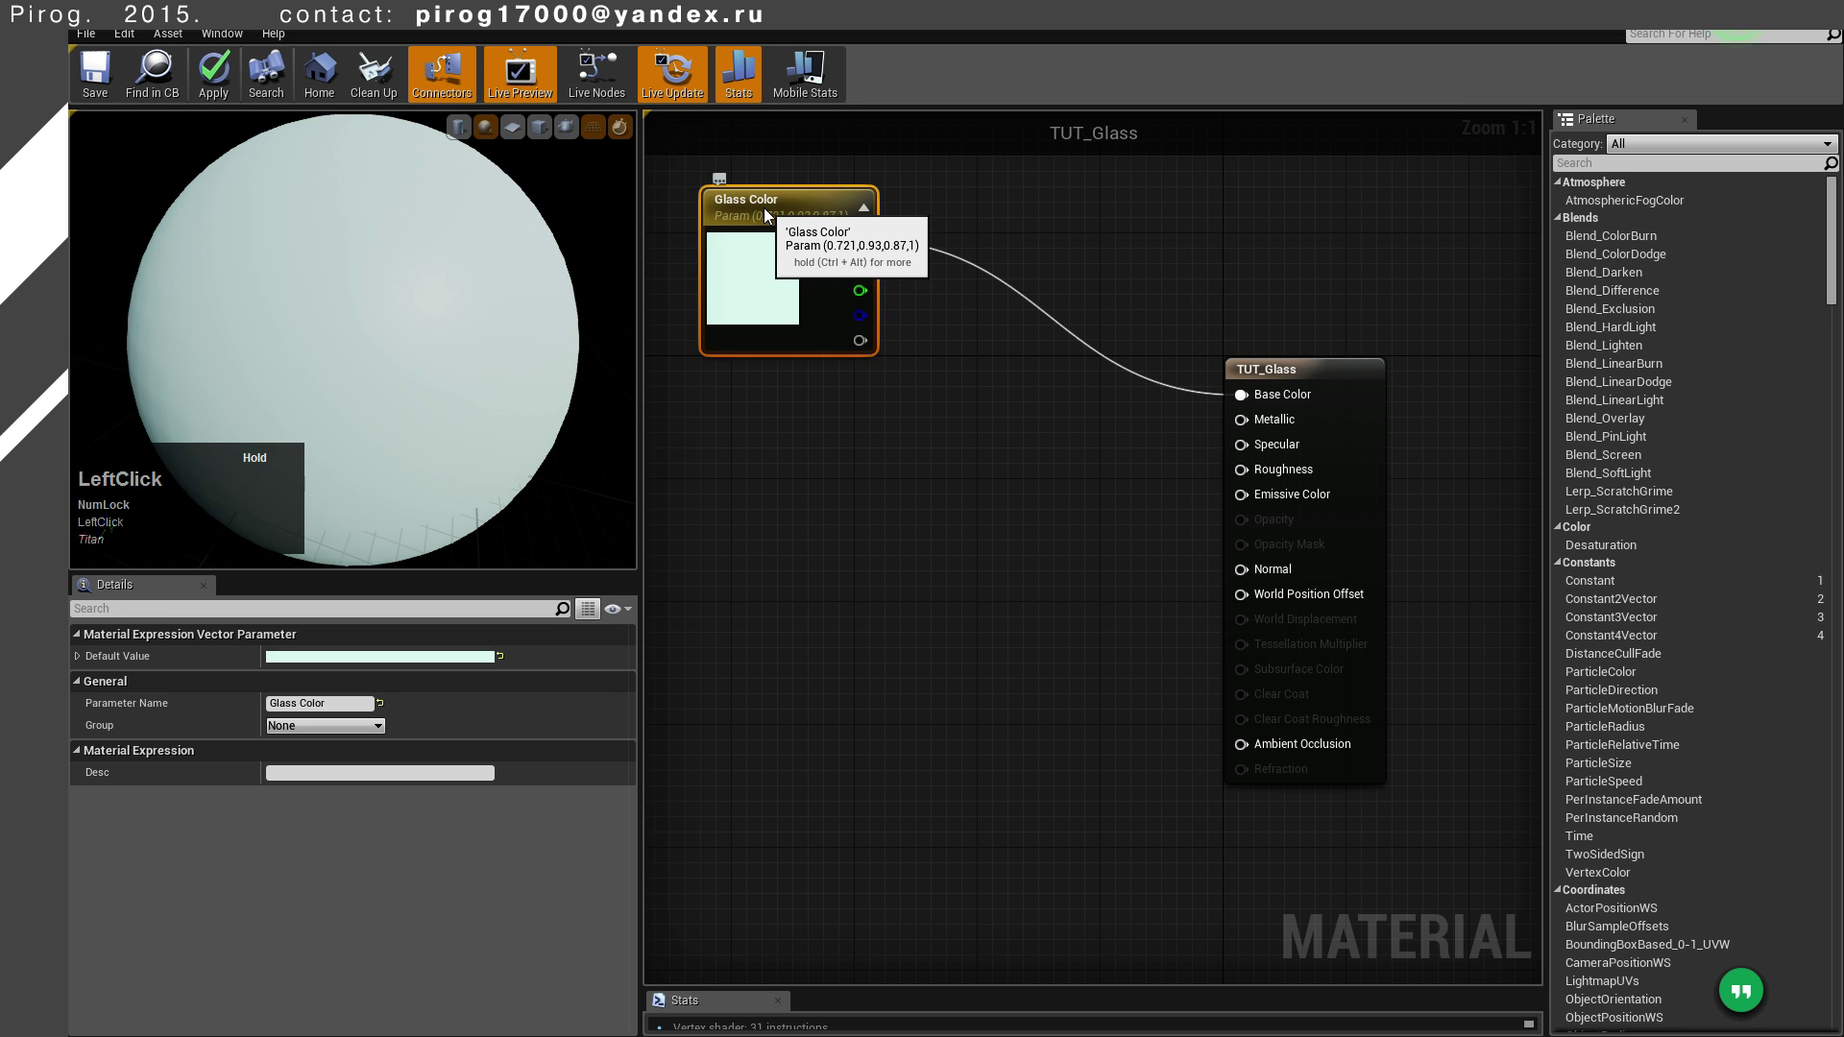
pyautogui.rightClick(1020, 452)
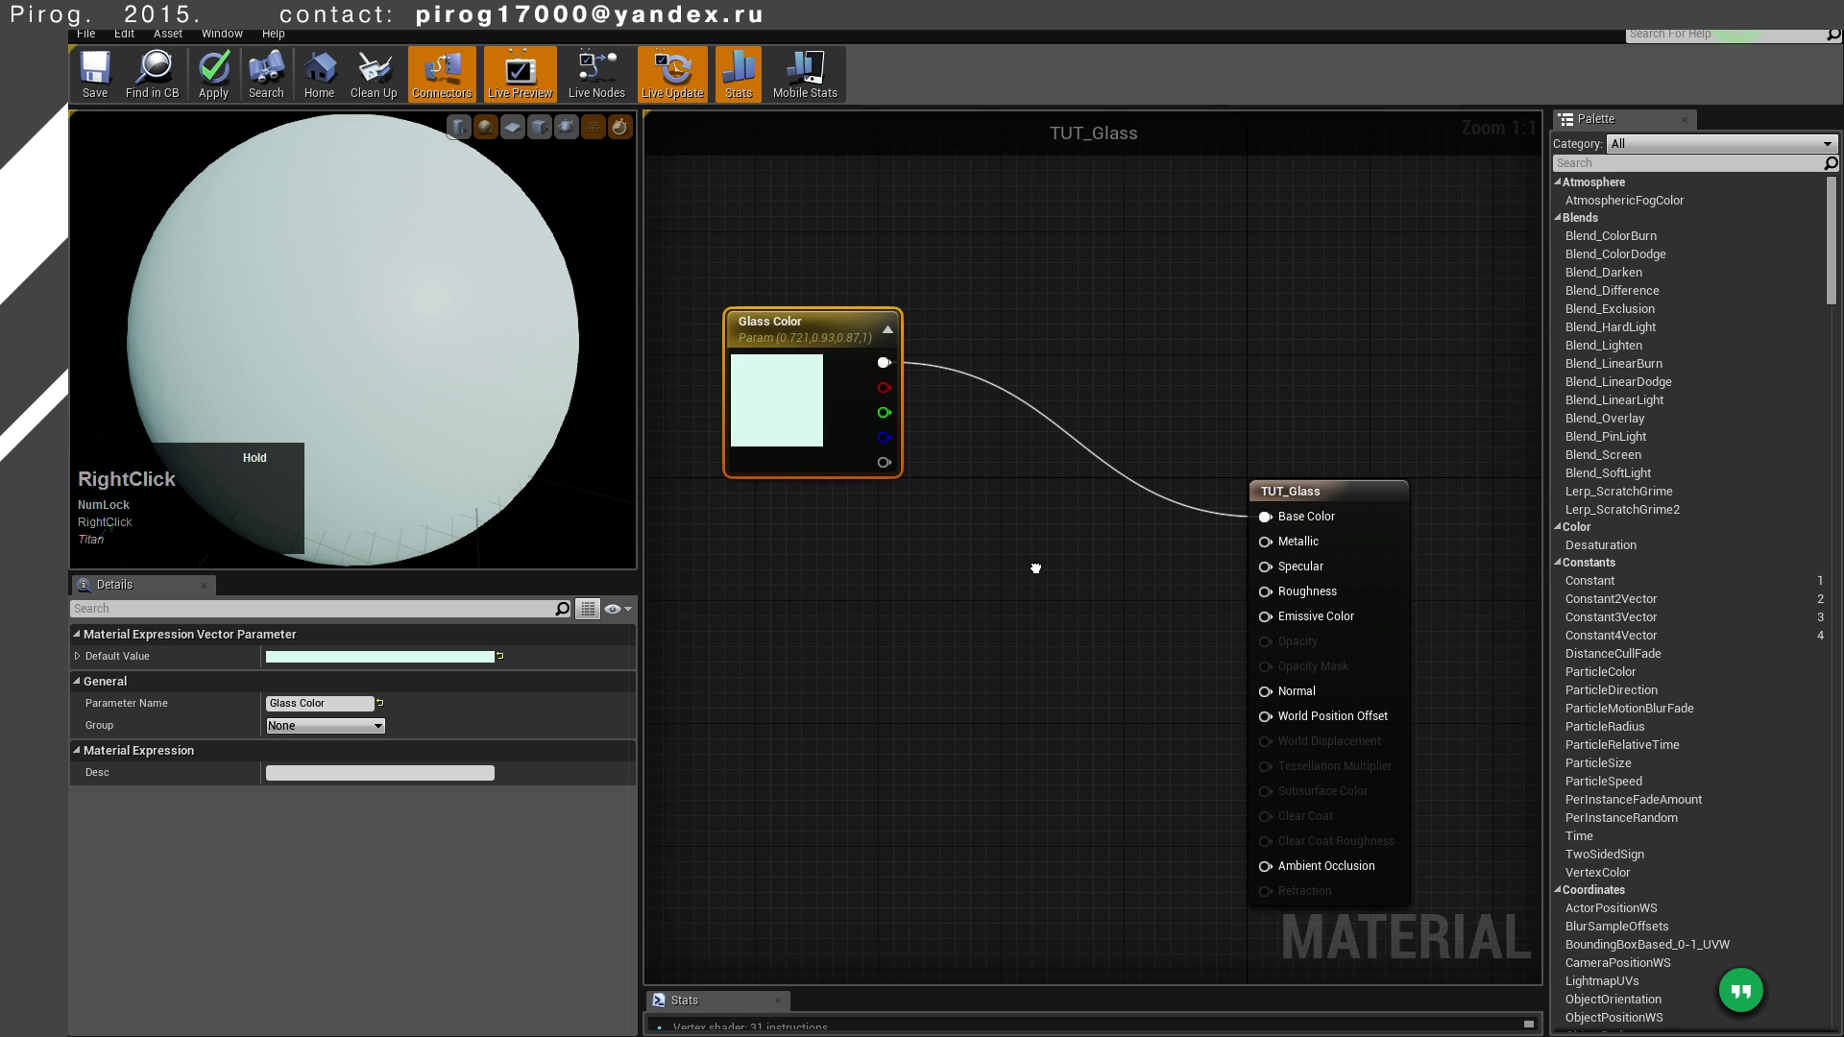
pyautogui.scroll(-3)
pyautogui.rightClick(1040, 583)
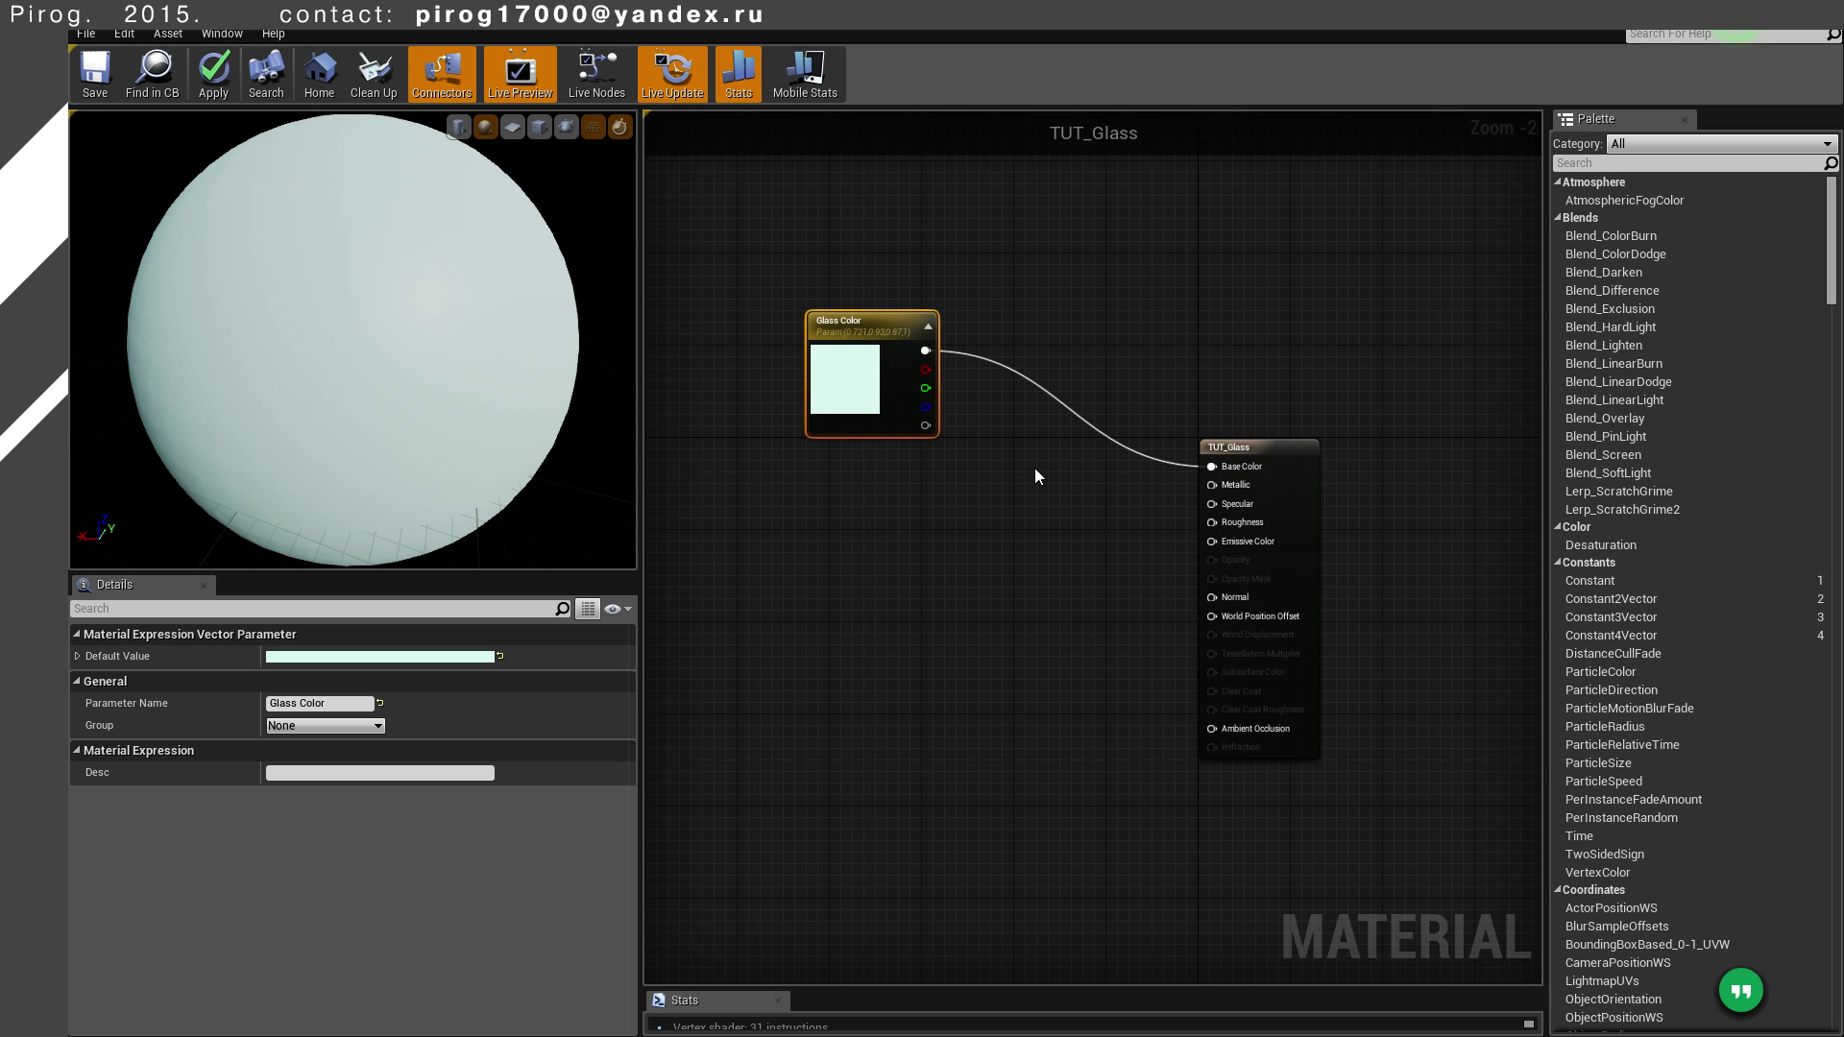
# Add a comment around the Glass Color parameter and write its title
pyautogui.rightClick(1042, 468)
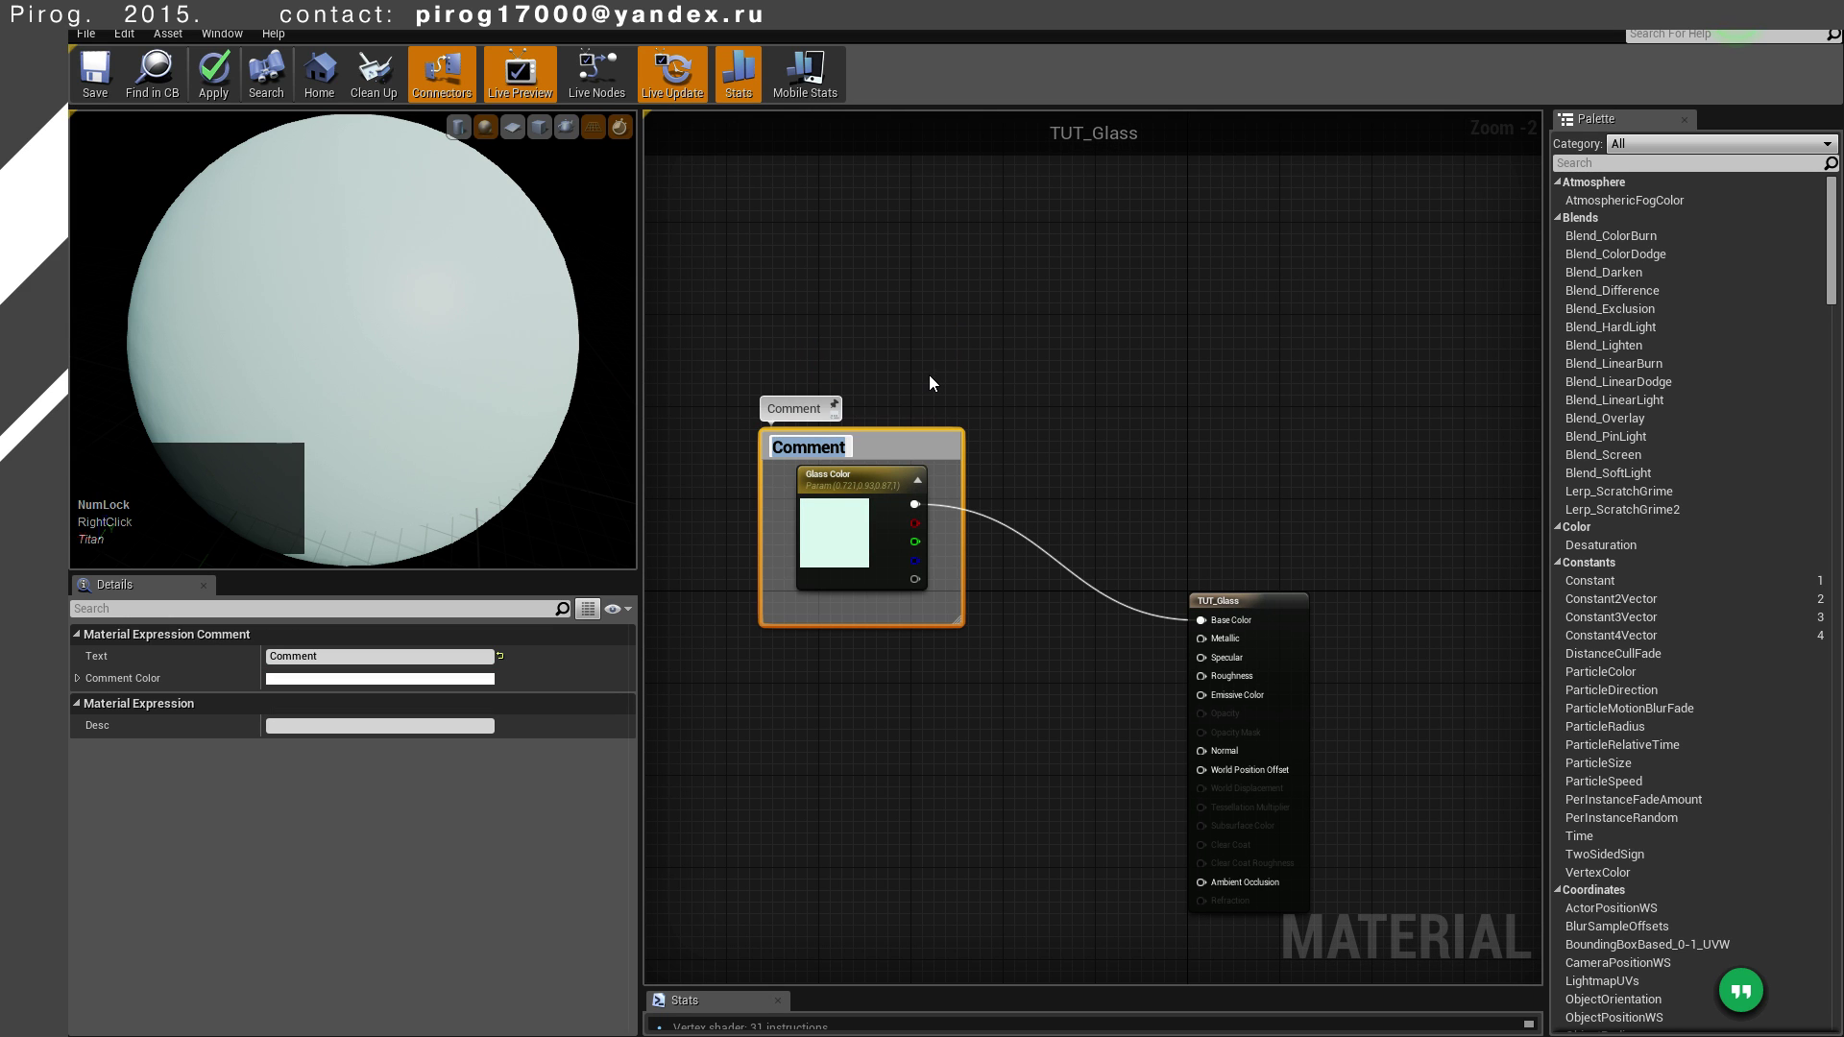
pyautogui.press('BackSpace')
pyautogui.press('space')
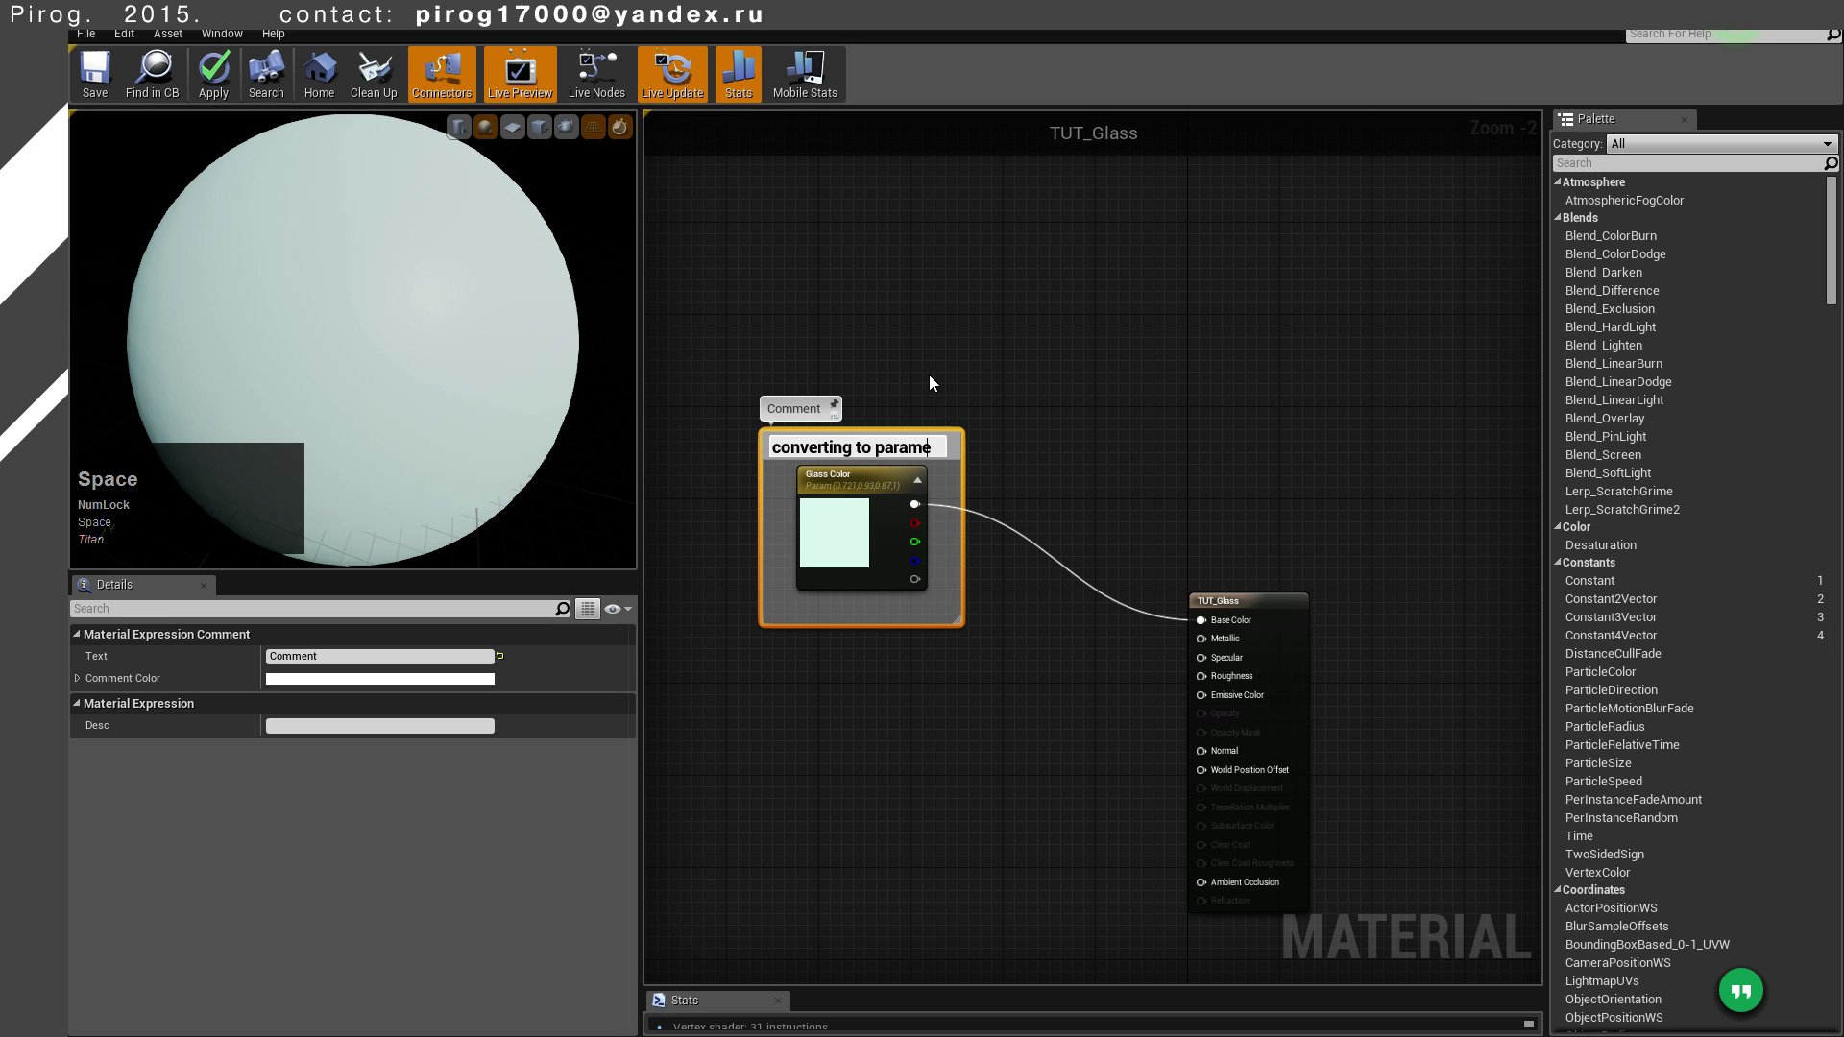
pyautogui.press('BackSpace')
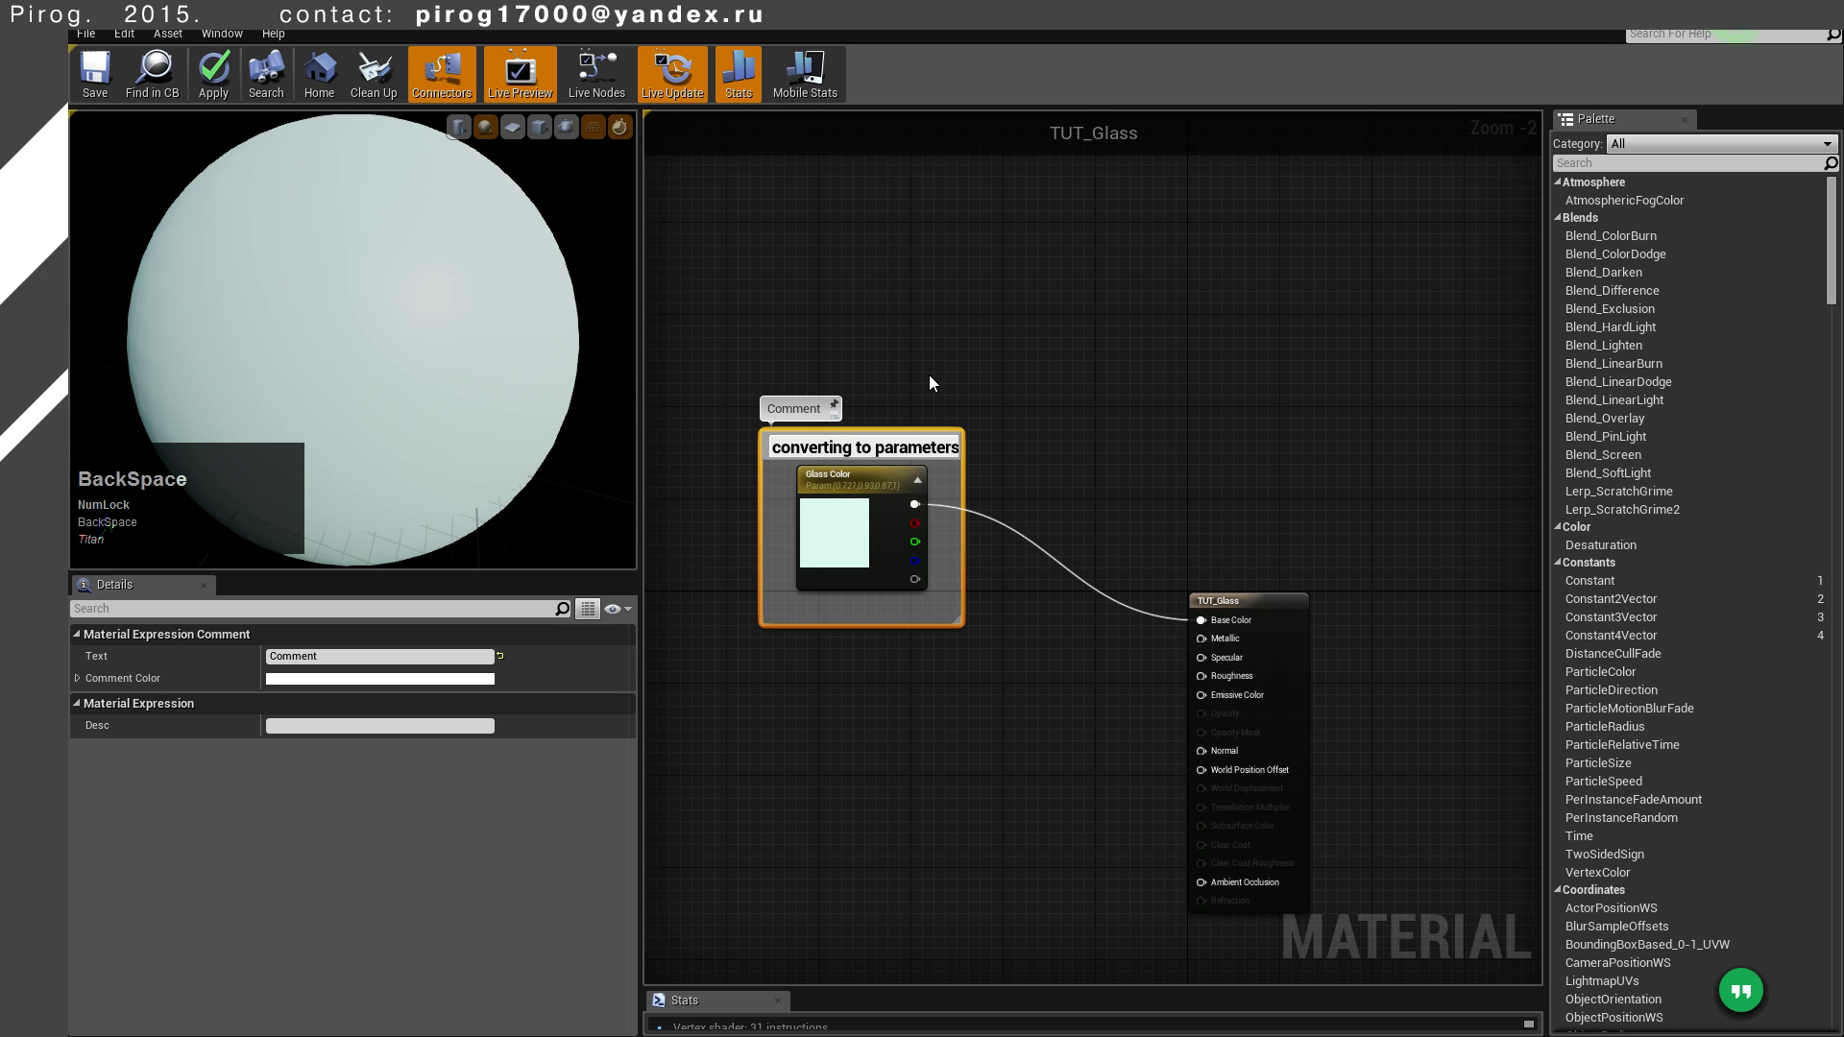
pyautogui.press('space')
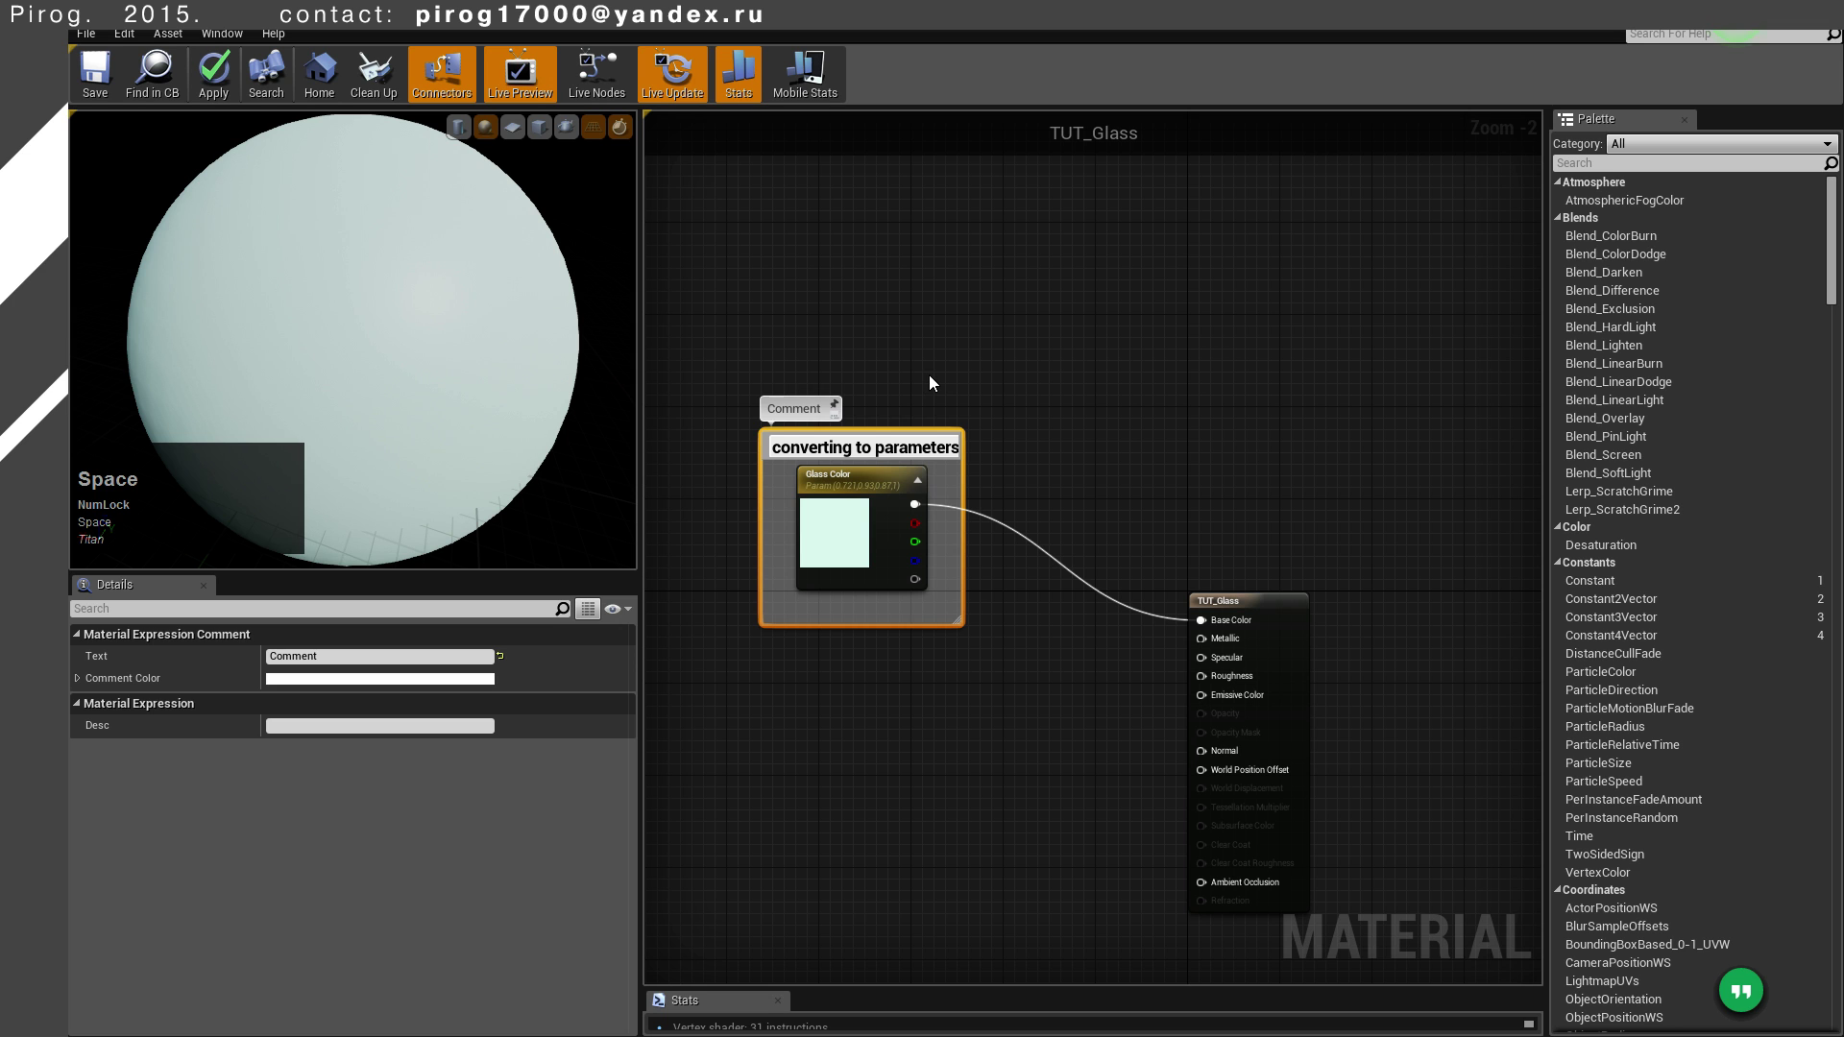
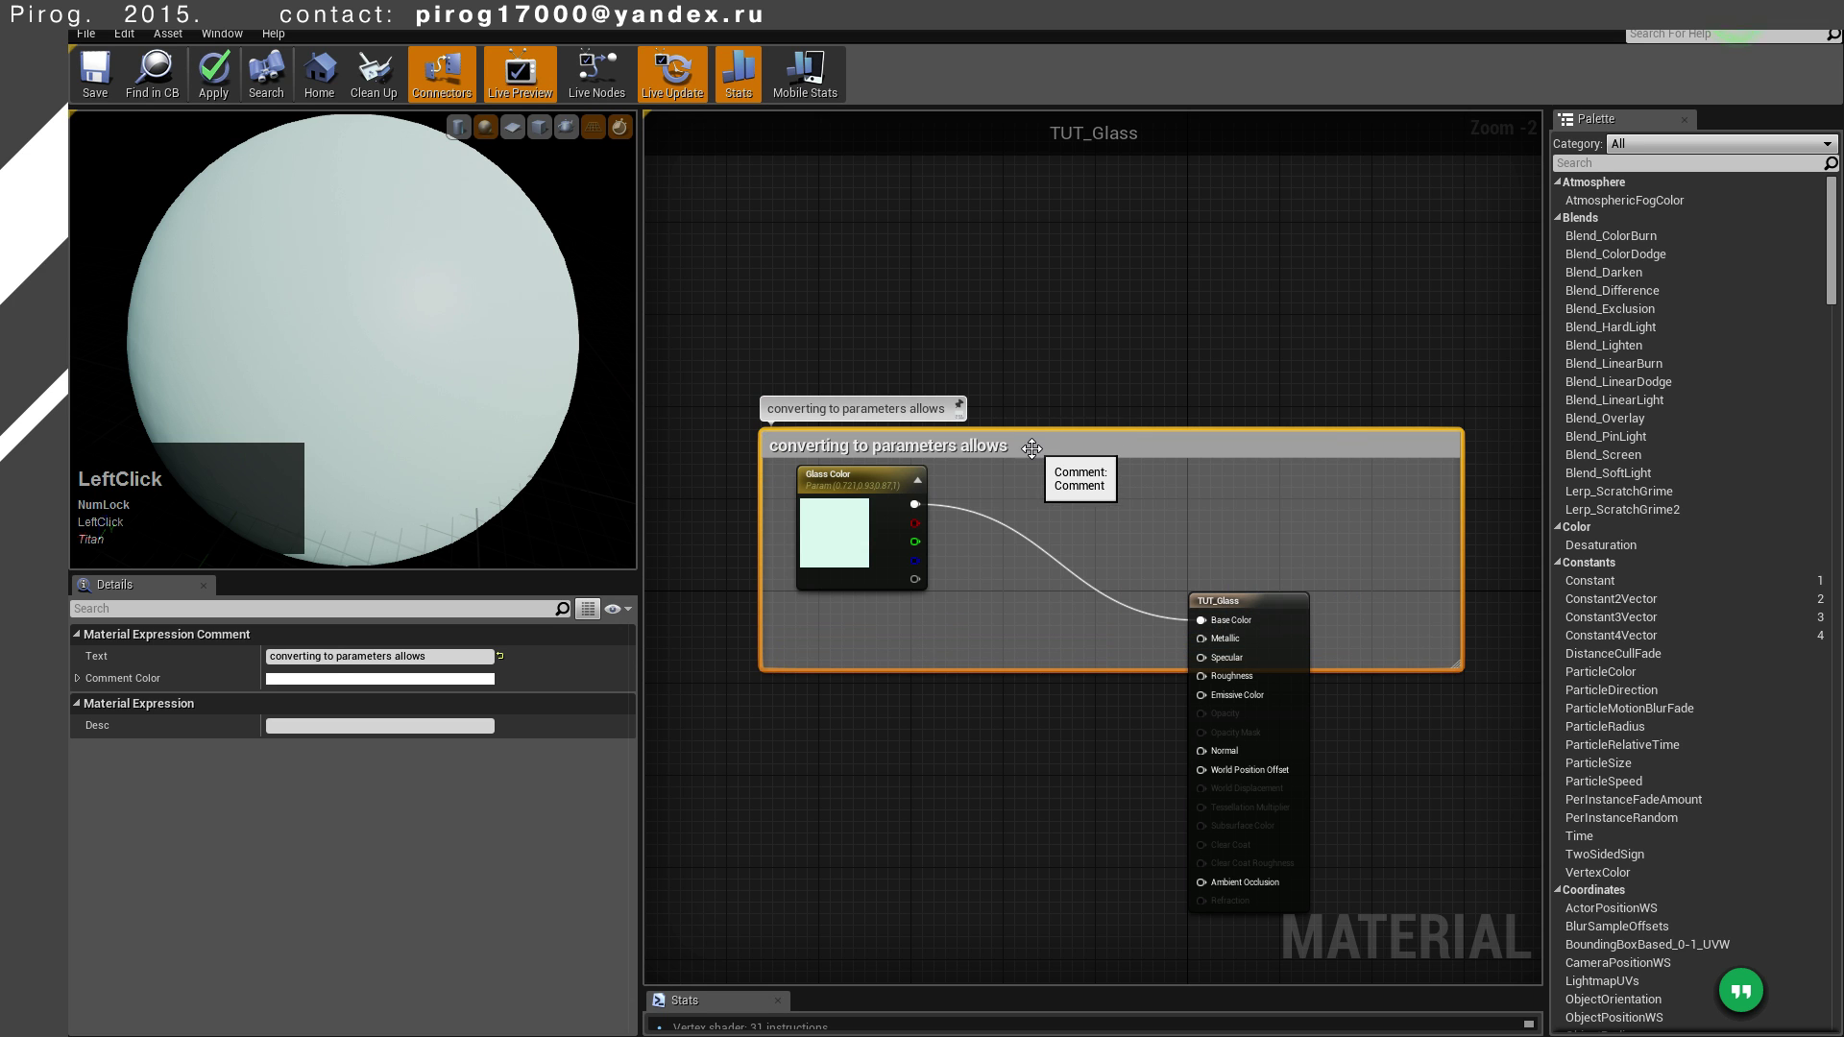
# Extend the comment text to explain parameters let material instances be tweaked easily
pyautogui.press('F2')
pyautogui.click(1012, 451)
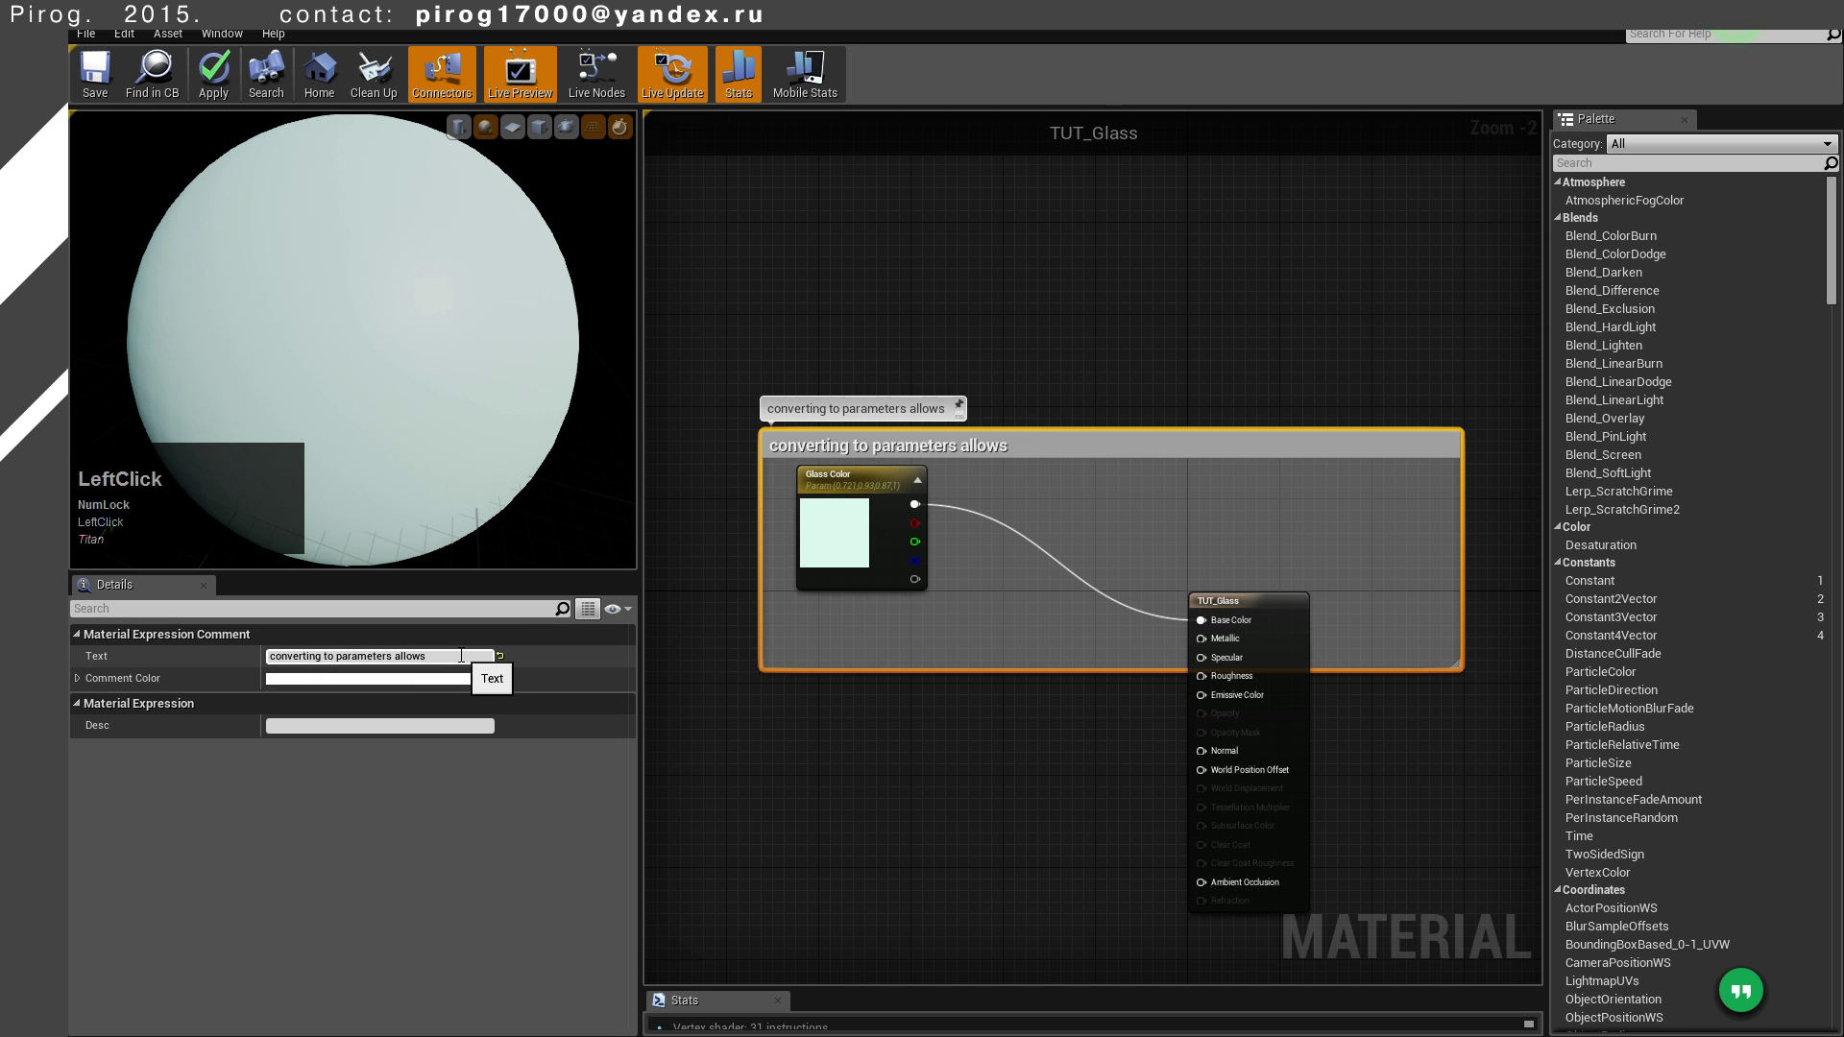
pyautogui.press('space')
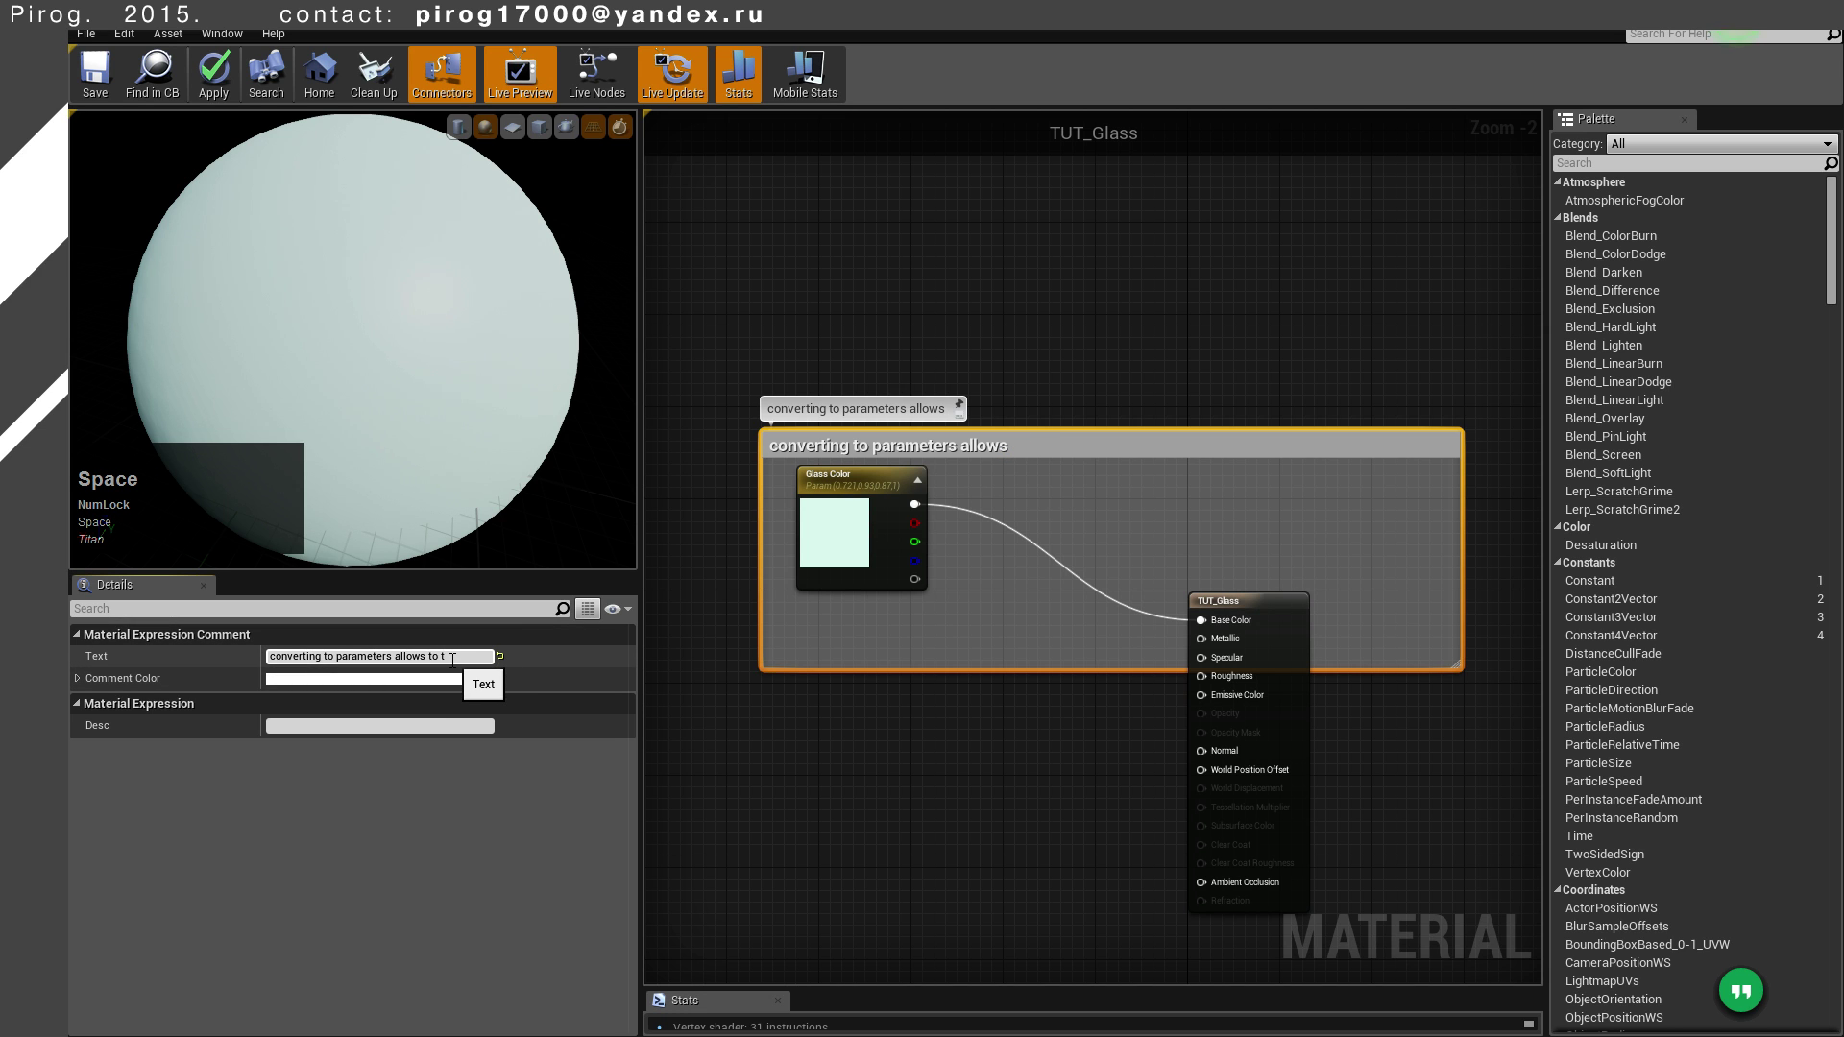
pyautogui.press('space')
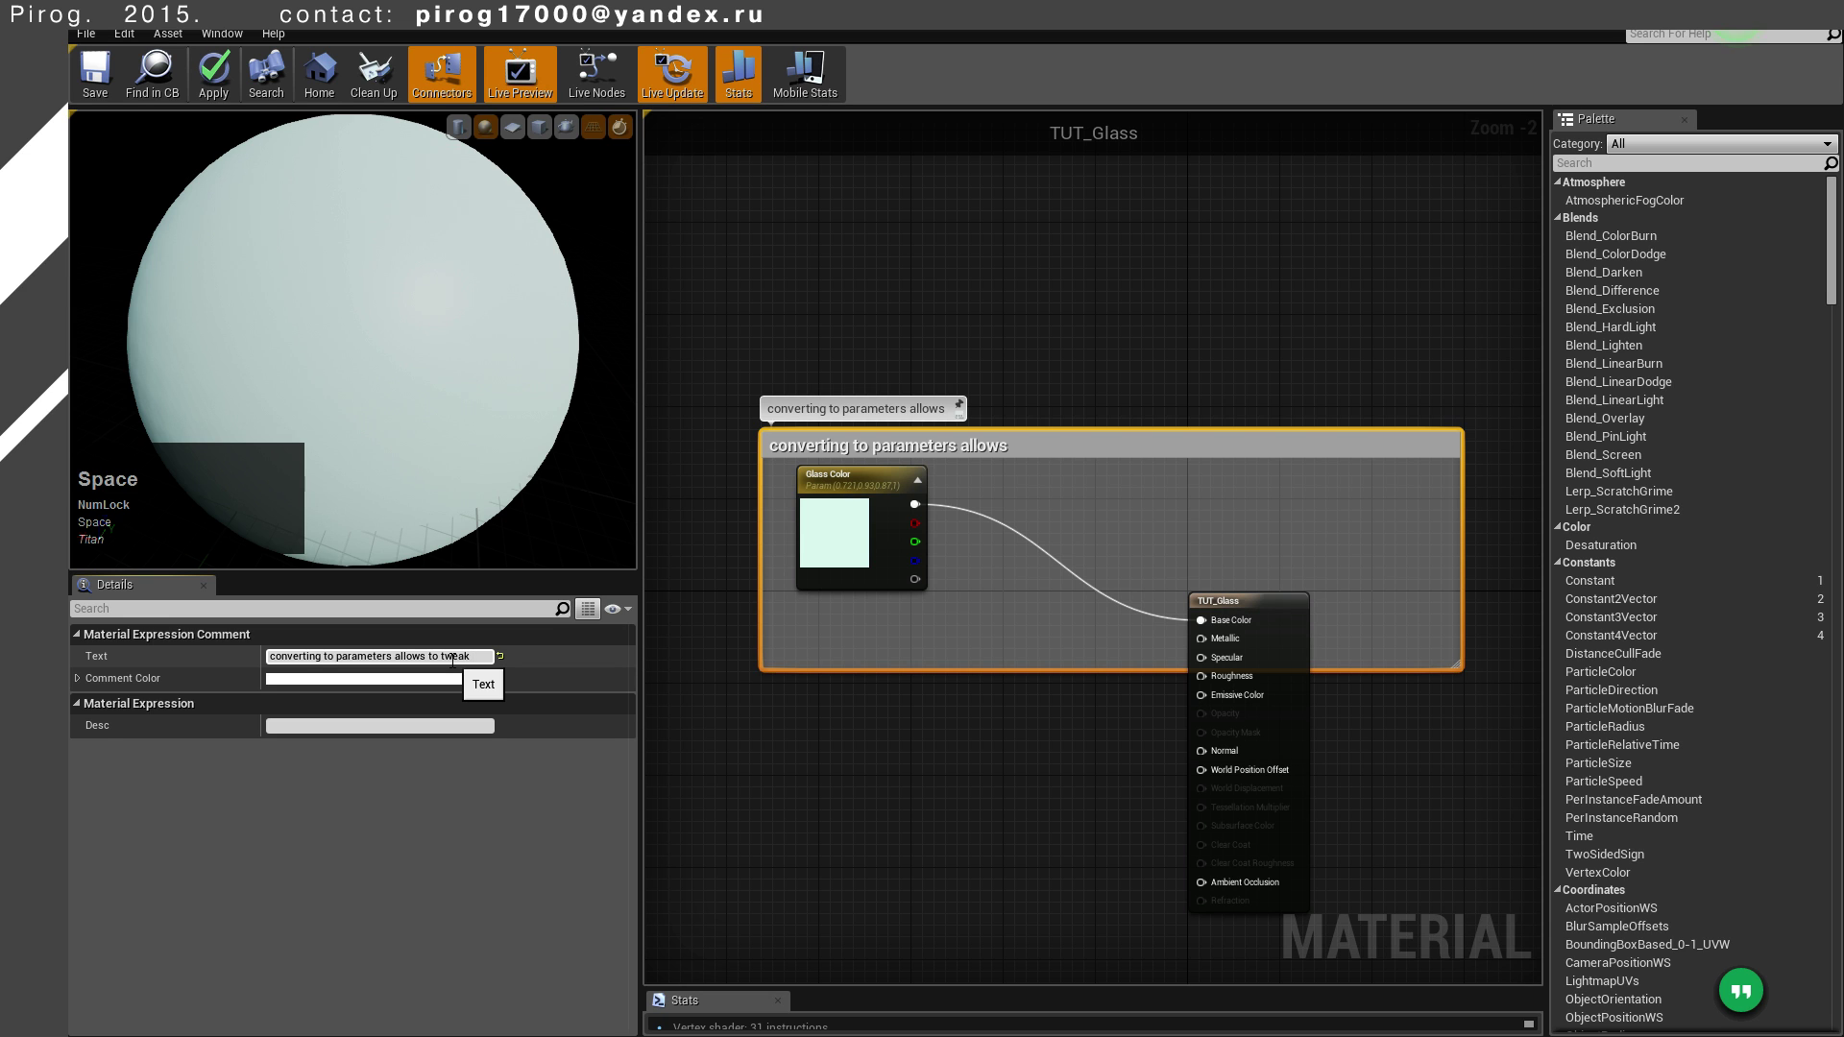
pyautogui.press('space')
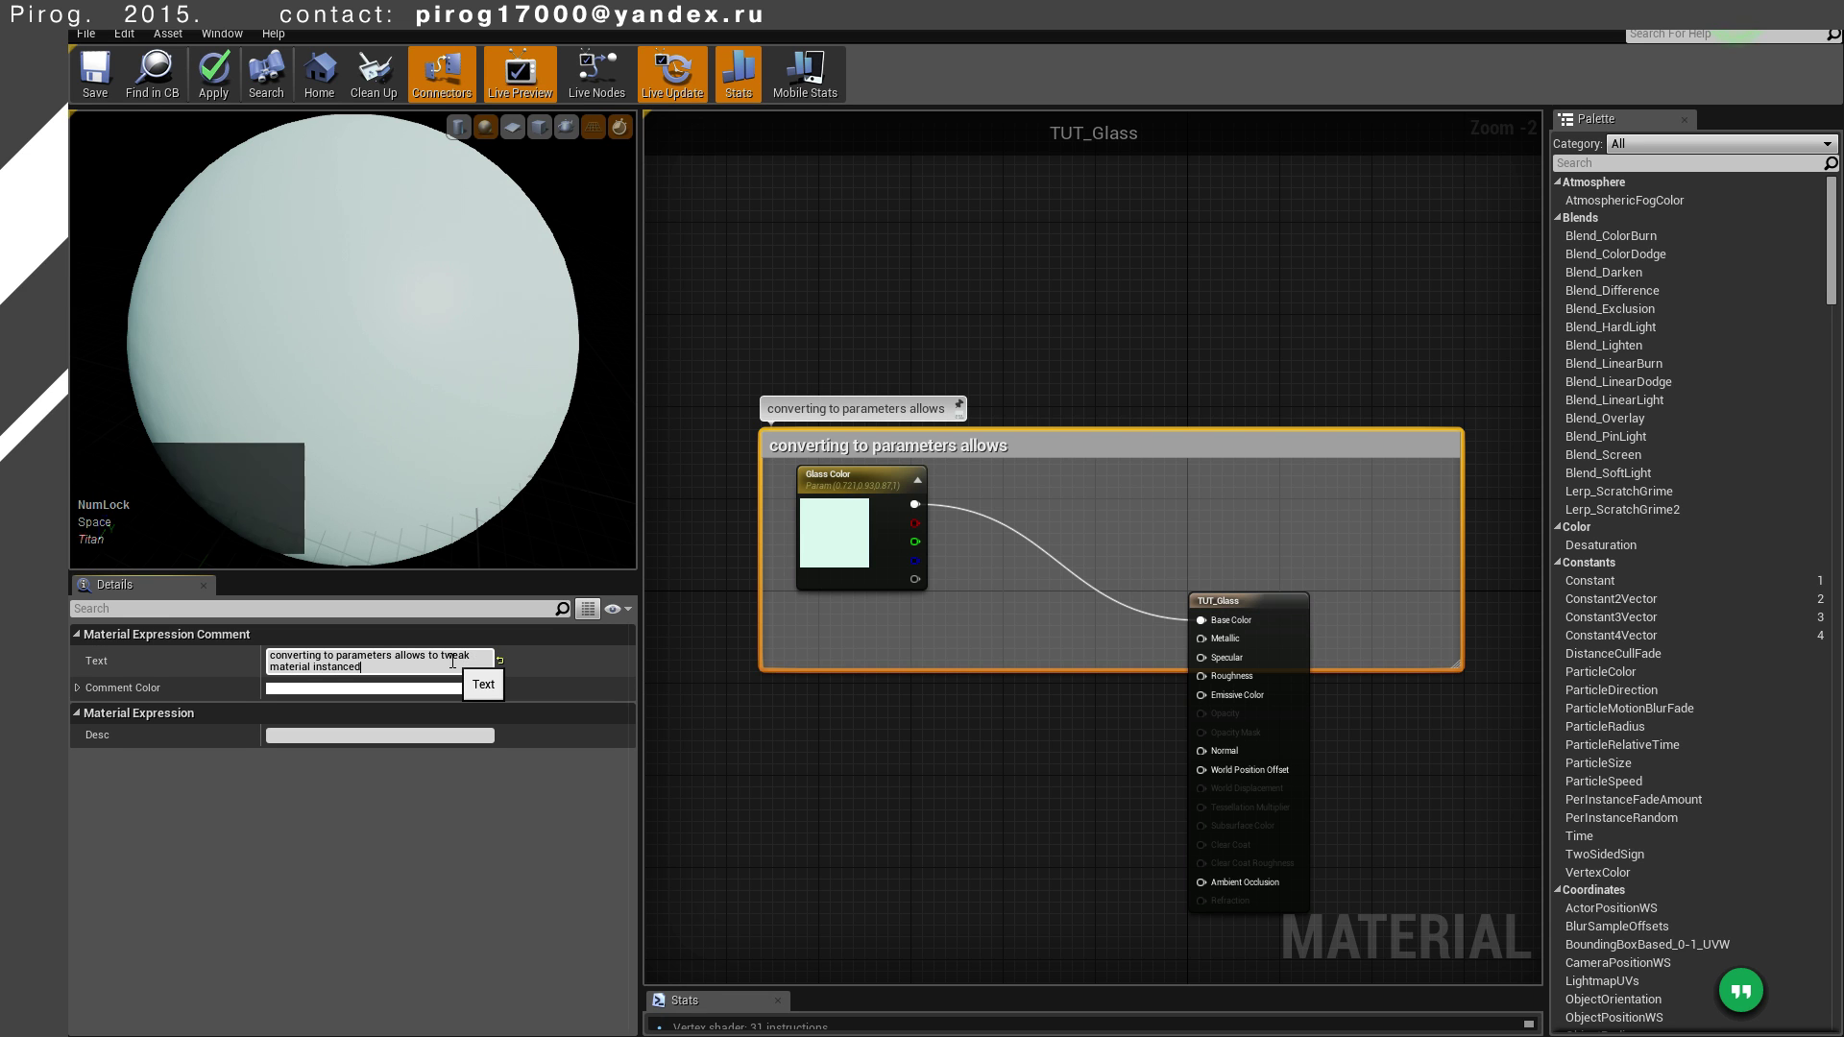
pyautogui.press('BackSpace')
pyautogui.press('space')
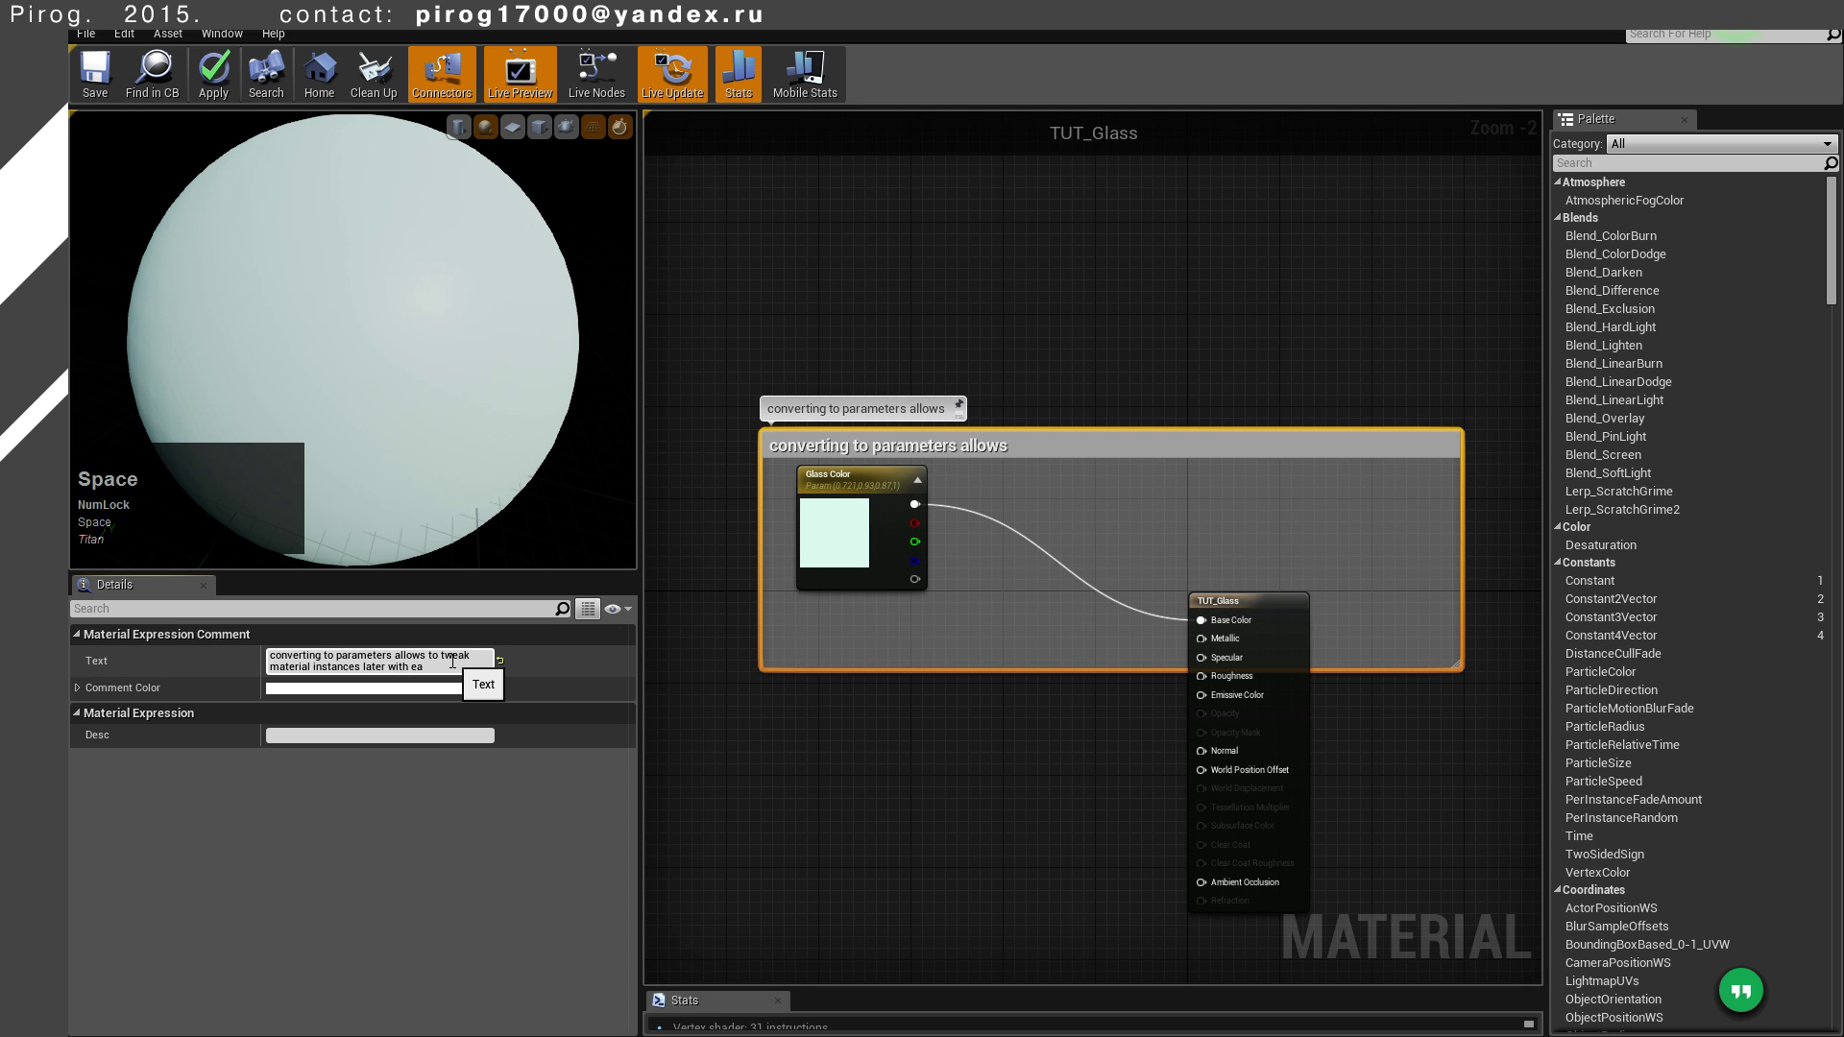
pyautogui.click(774, 698)
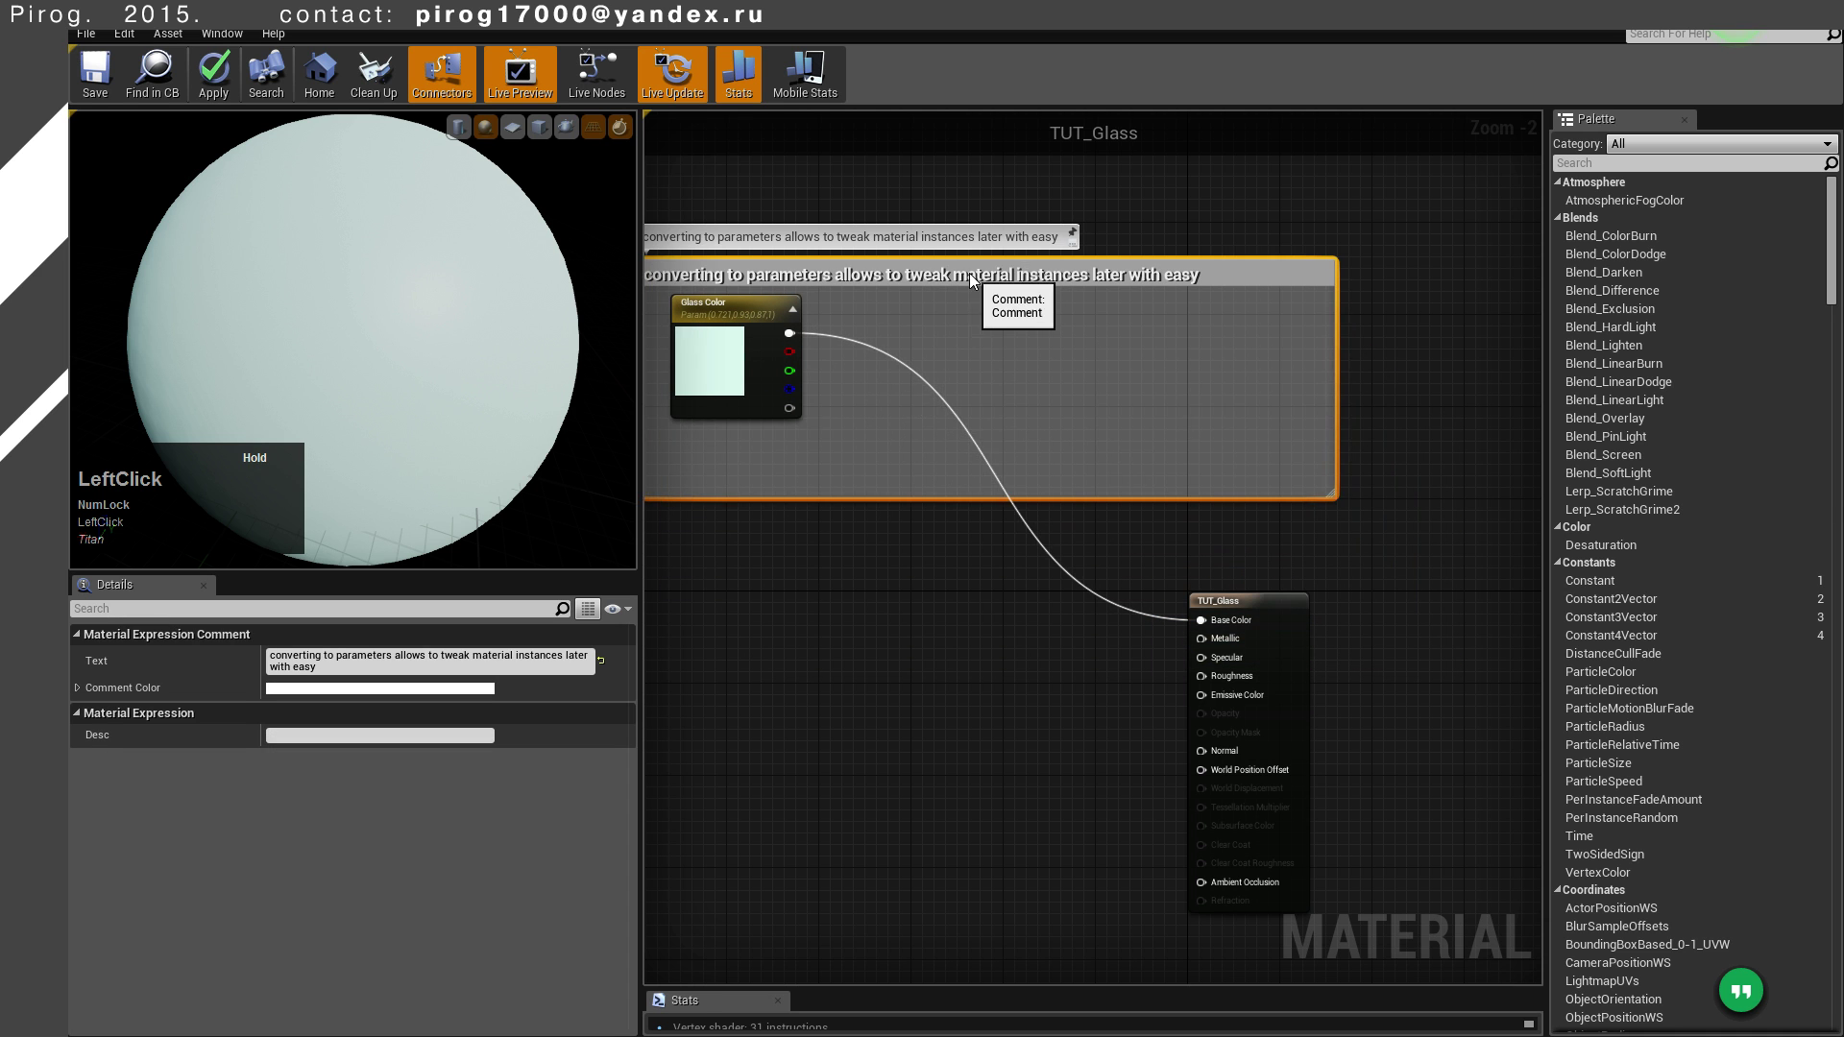
# Place a single-value constant and title its comment Fake reflectivity
pyautogui.rightClick(1081, 356)
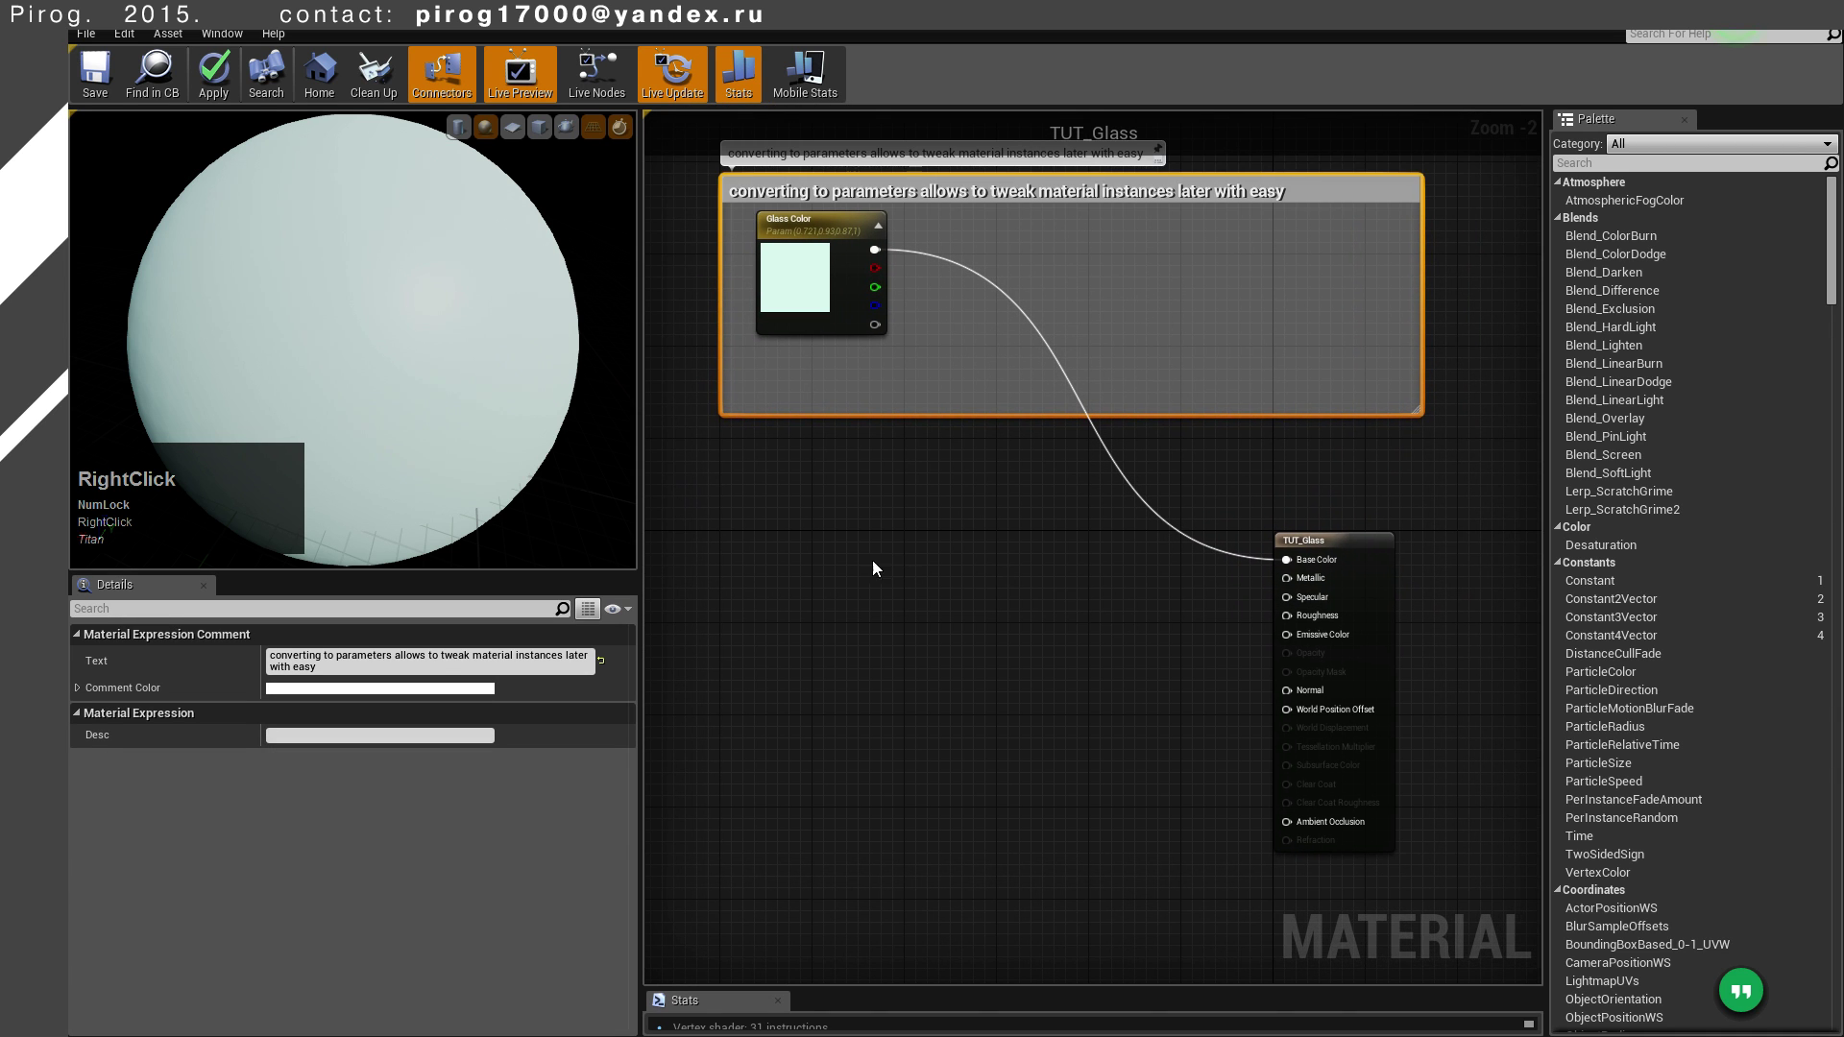
pyautogui.press('1')
pyautogui.click(778, 585)
pyautogui.press('1')
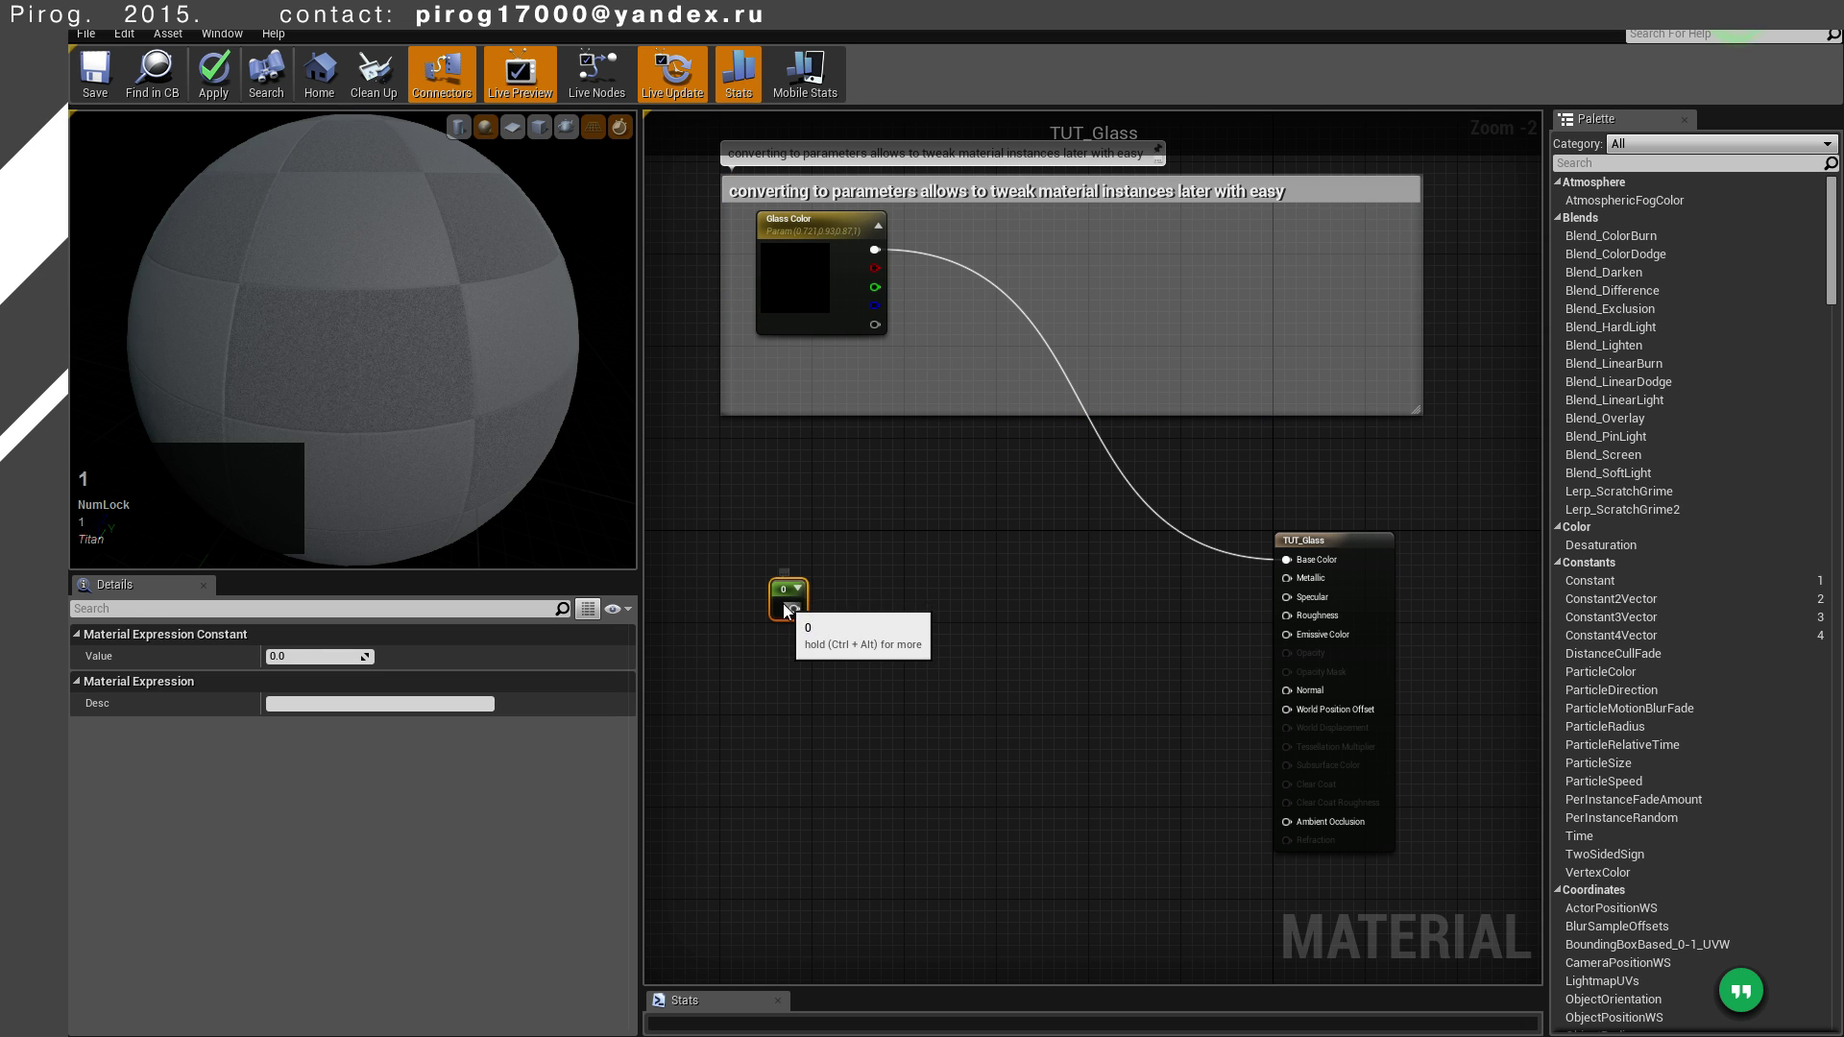
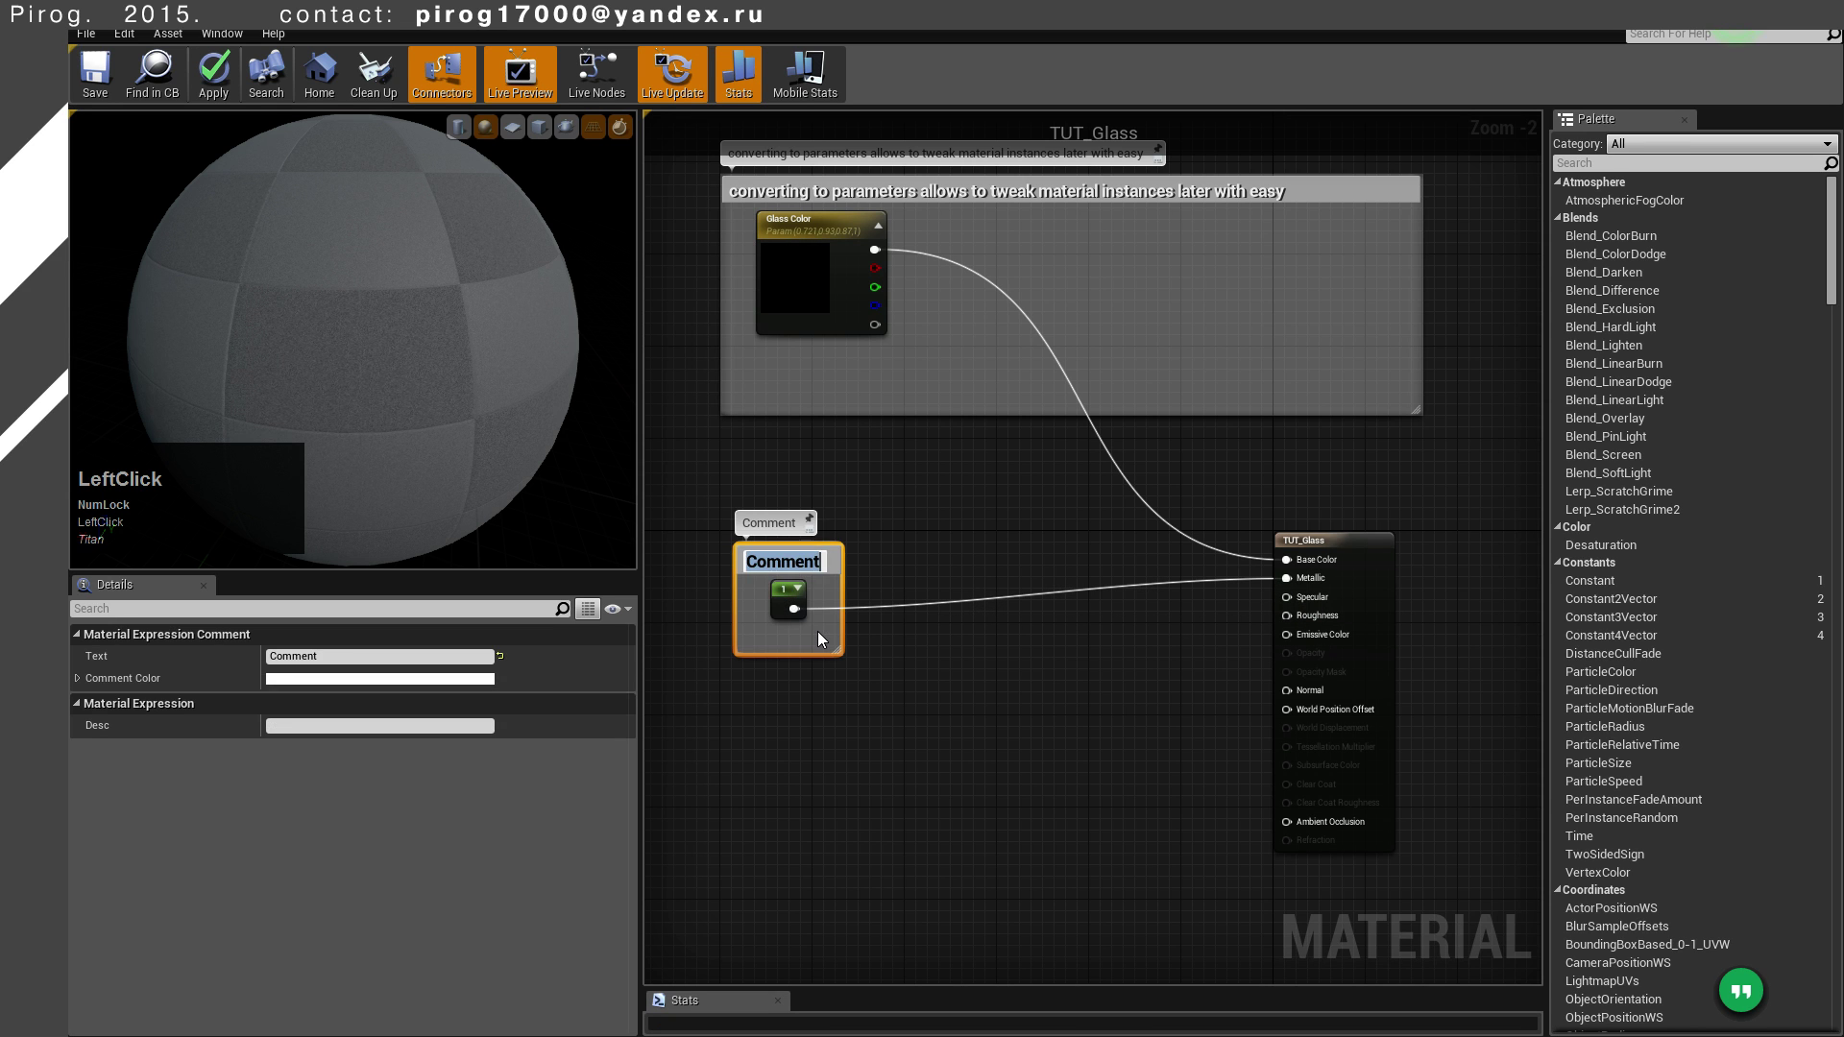
pyautogui.press('space')
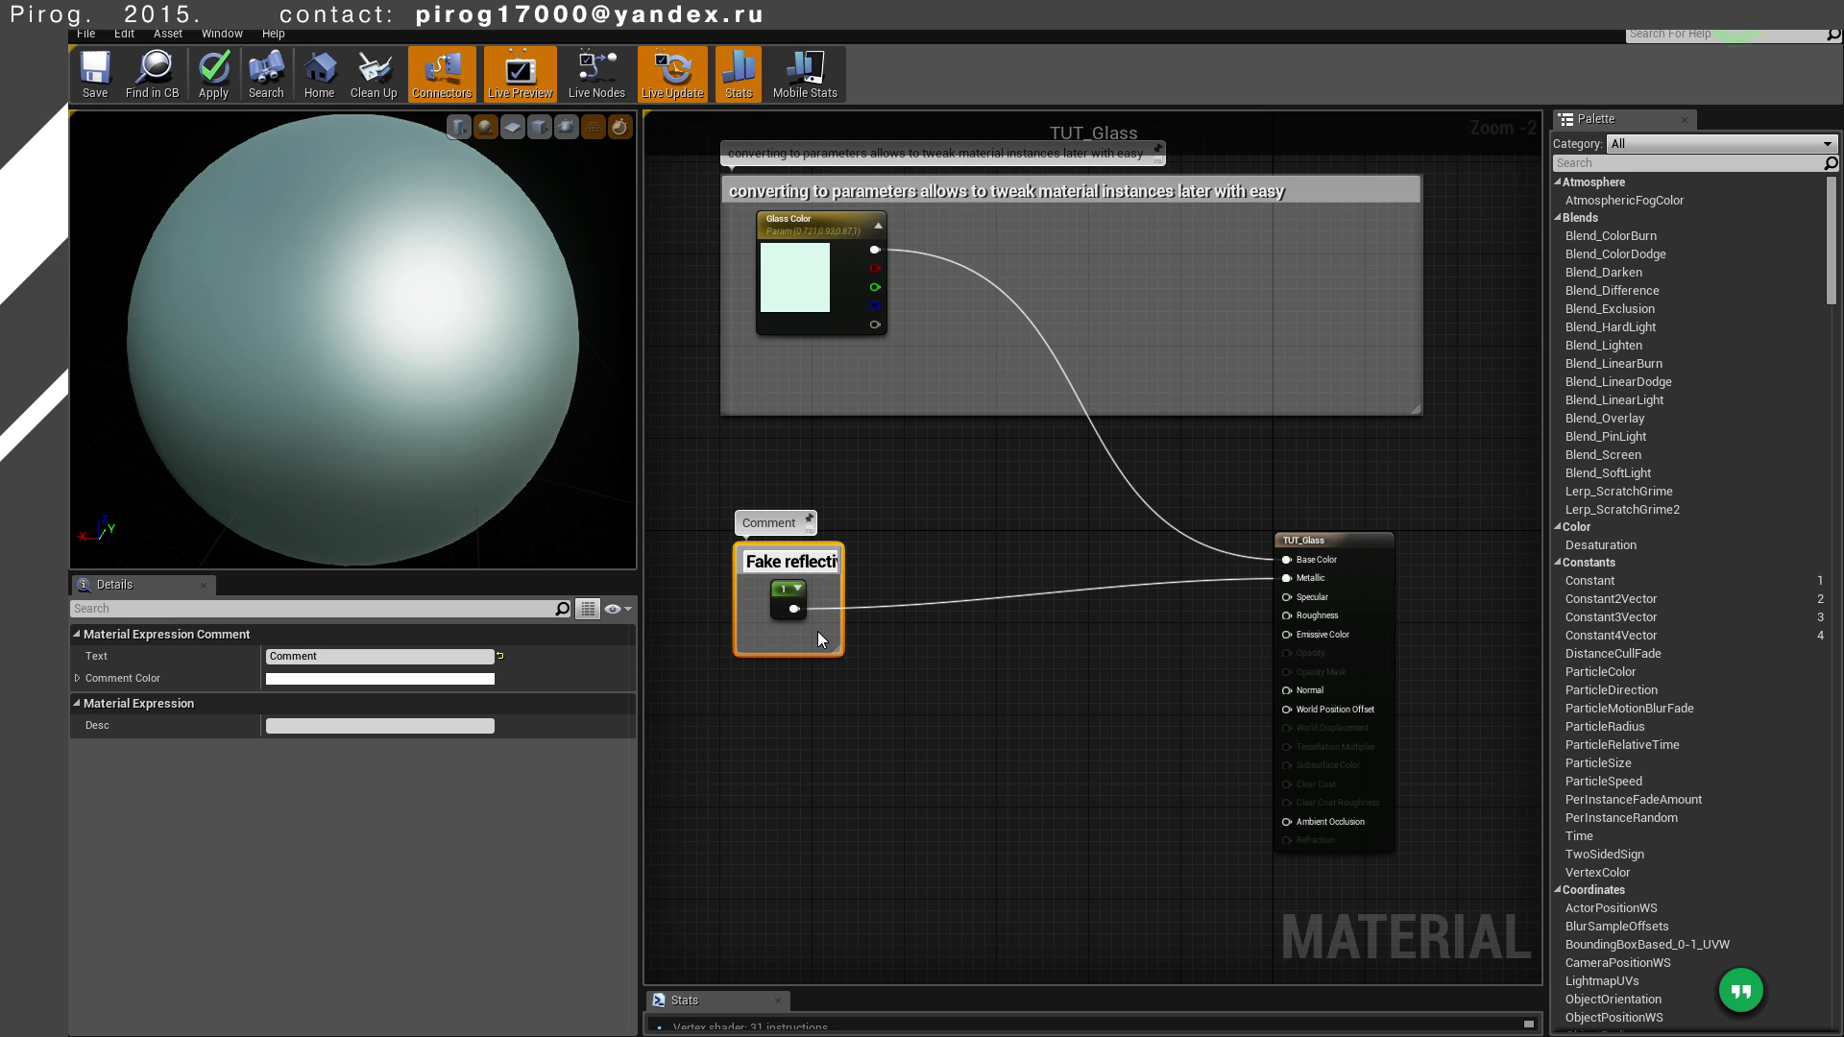
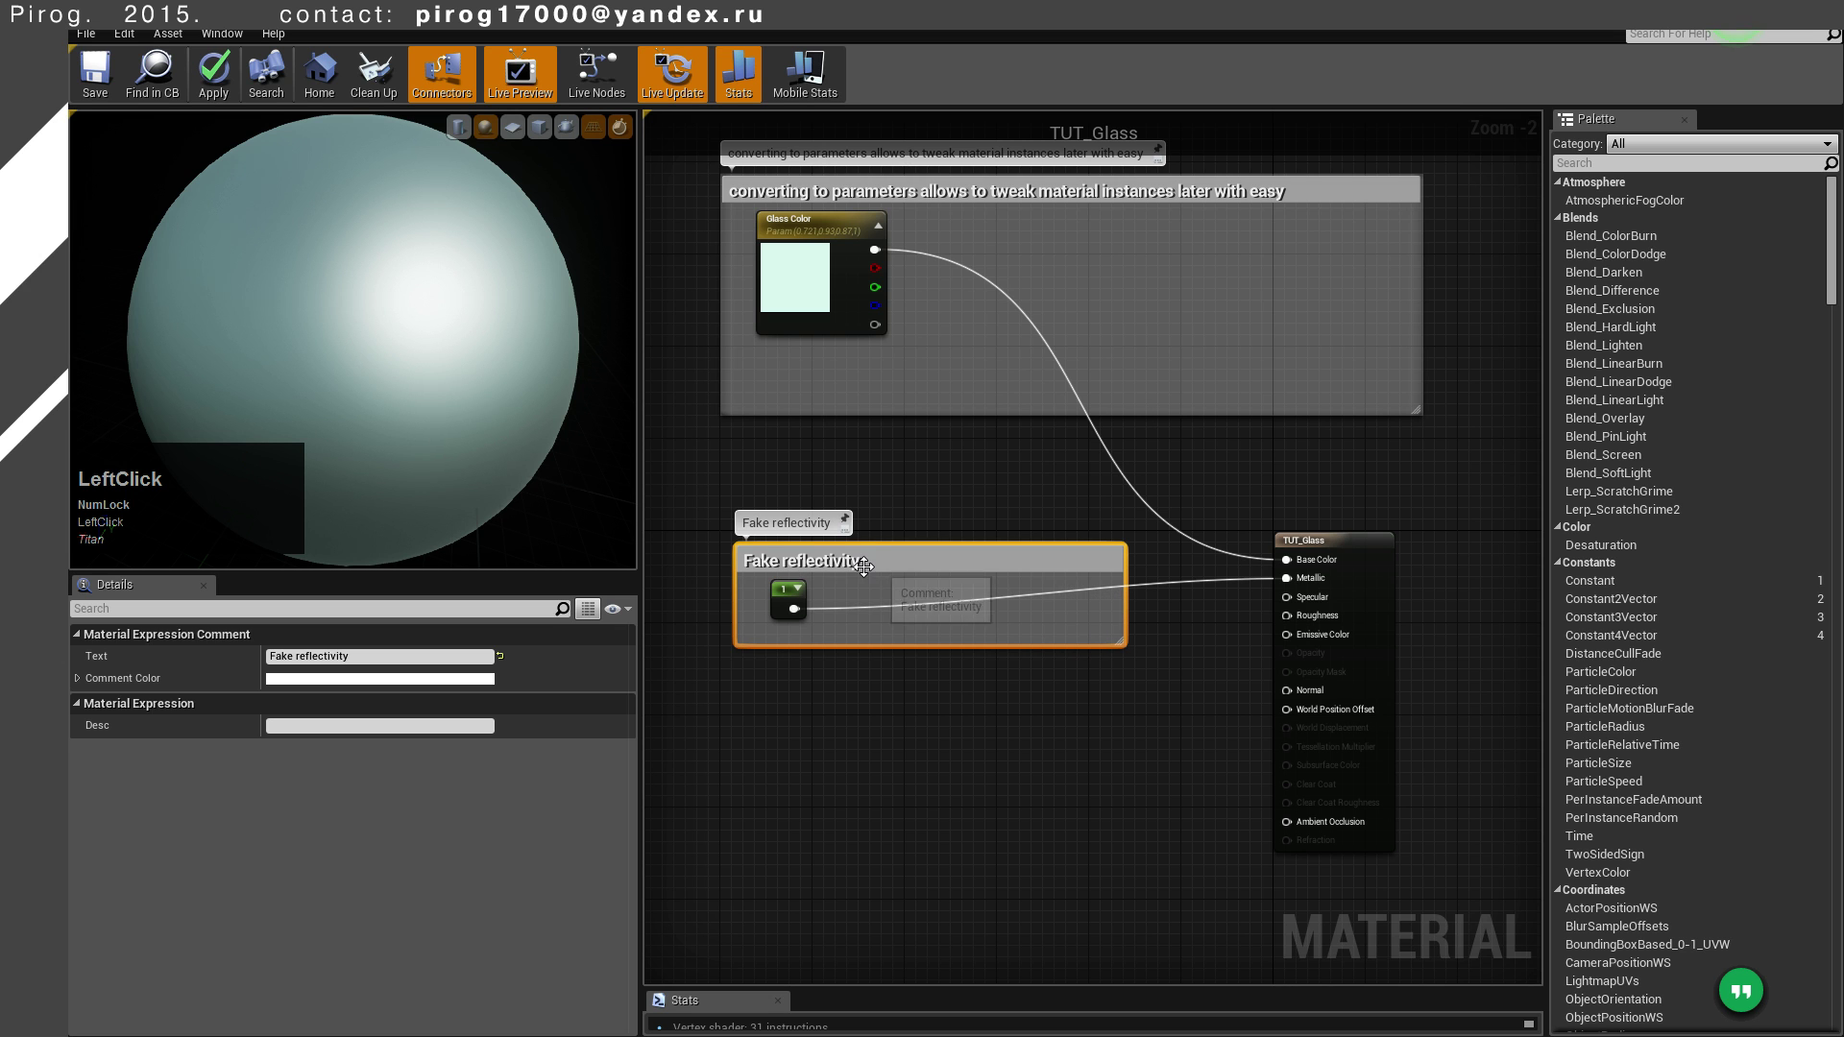
pyautogui.click(809, 570)
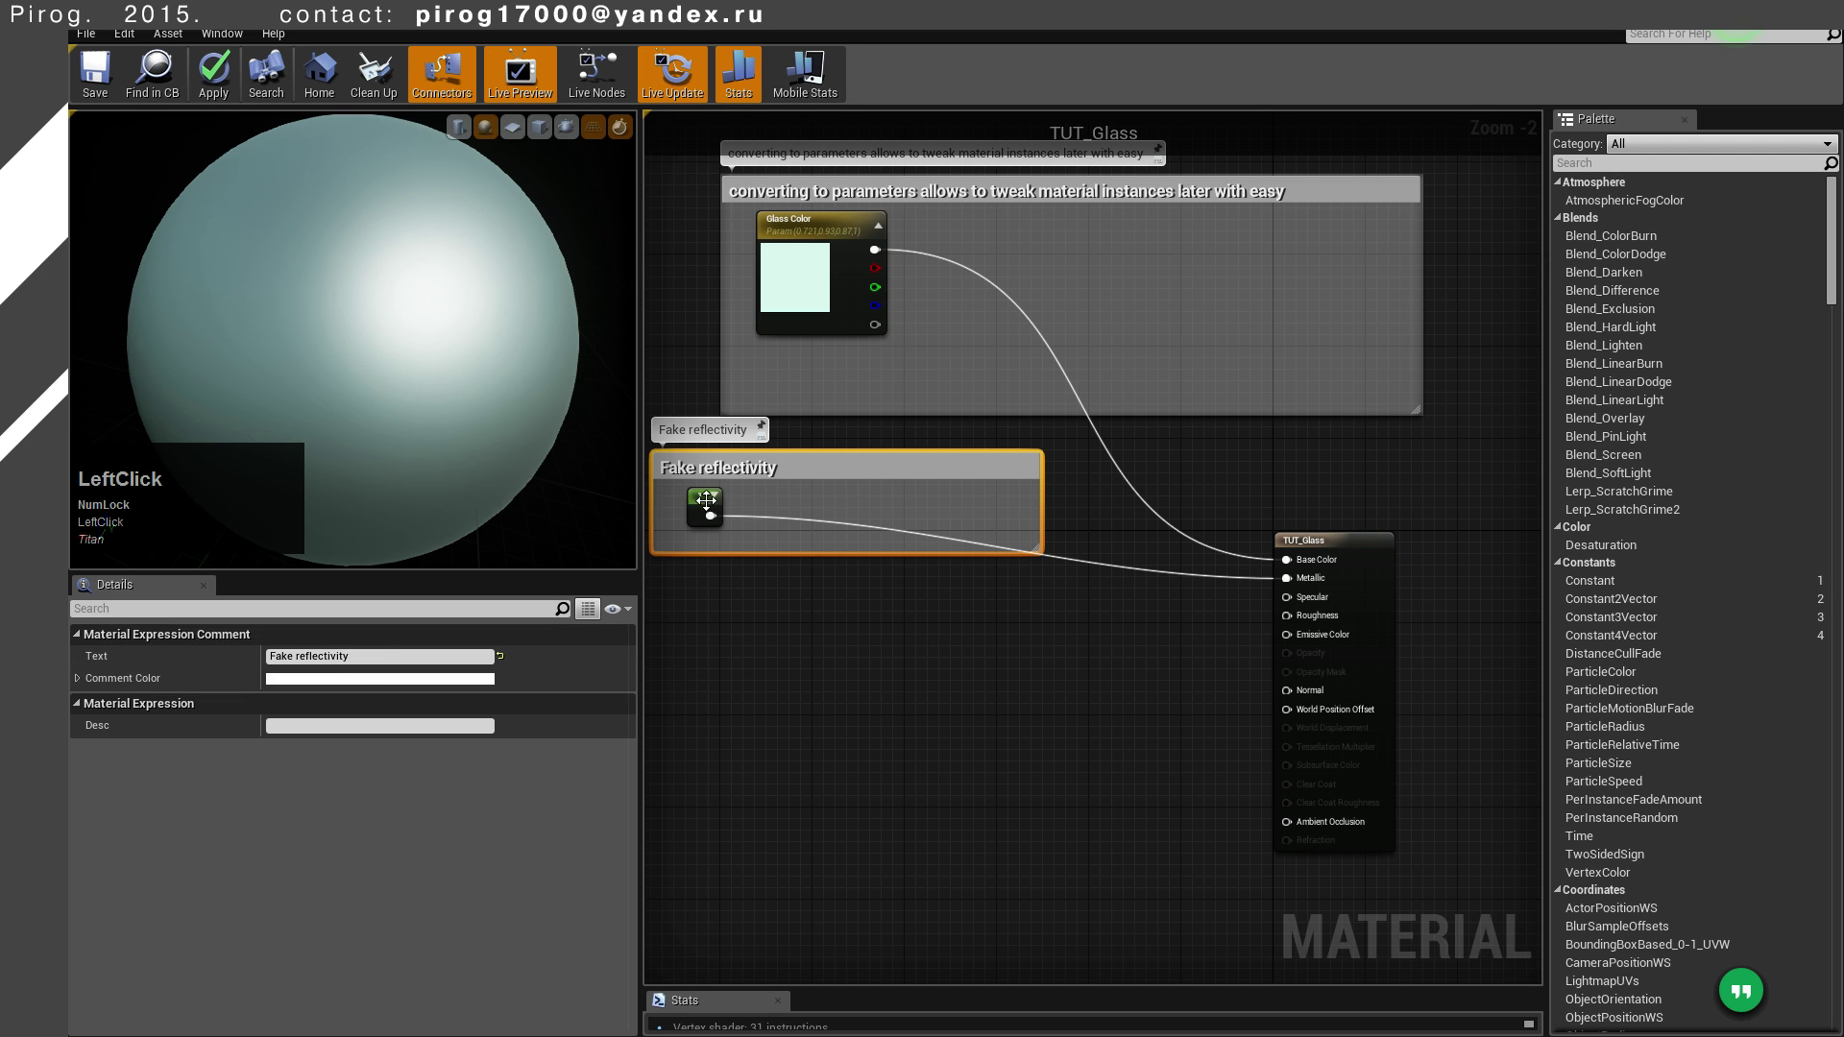
# Convert the Metallic constant into the Reflectivity parameter feeding Metallic
pyautogui.rightClick(707, 501)
pyautogui.click(787, 512)
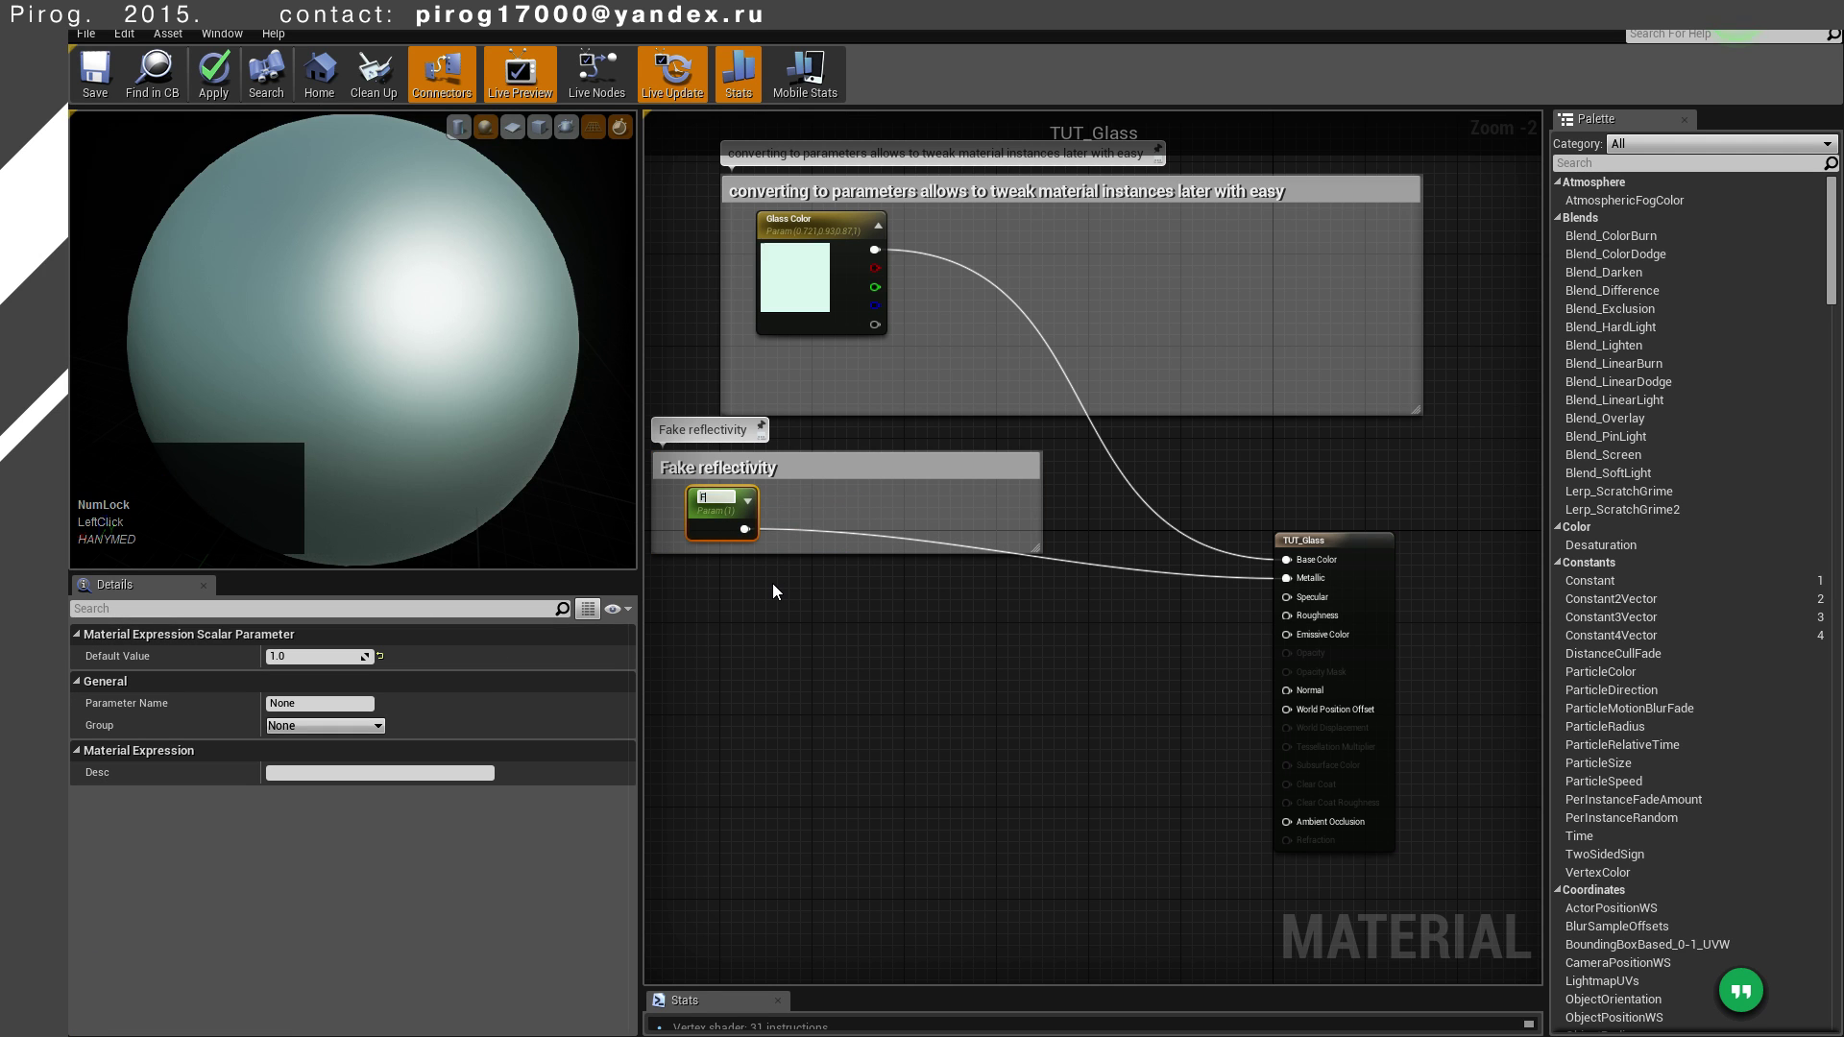
pyautogui.press('BackSpace')
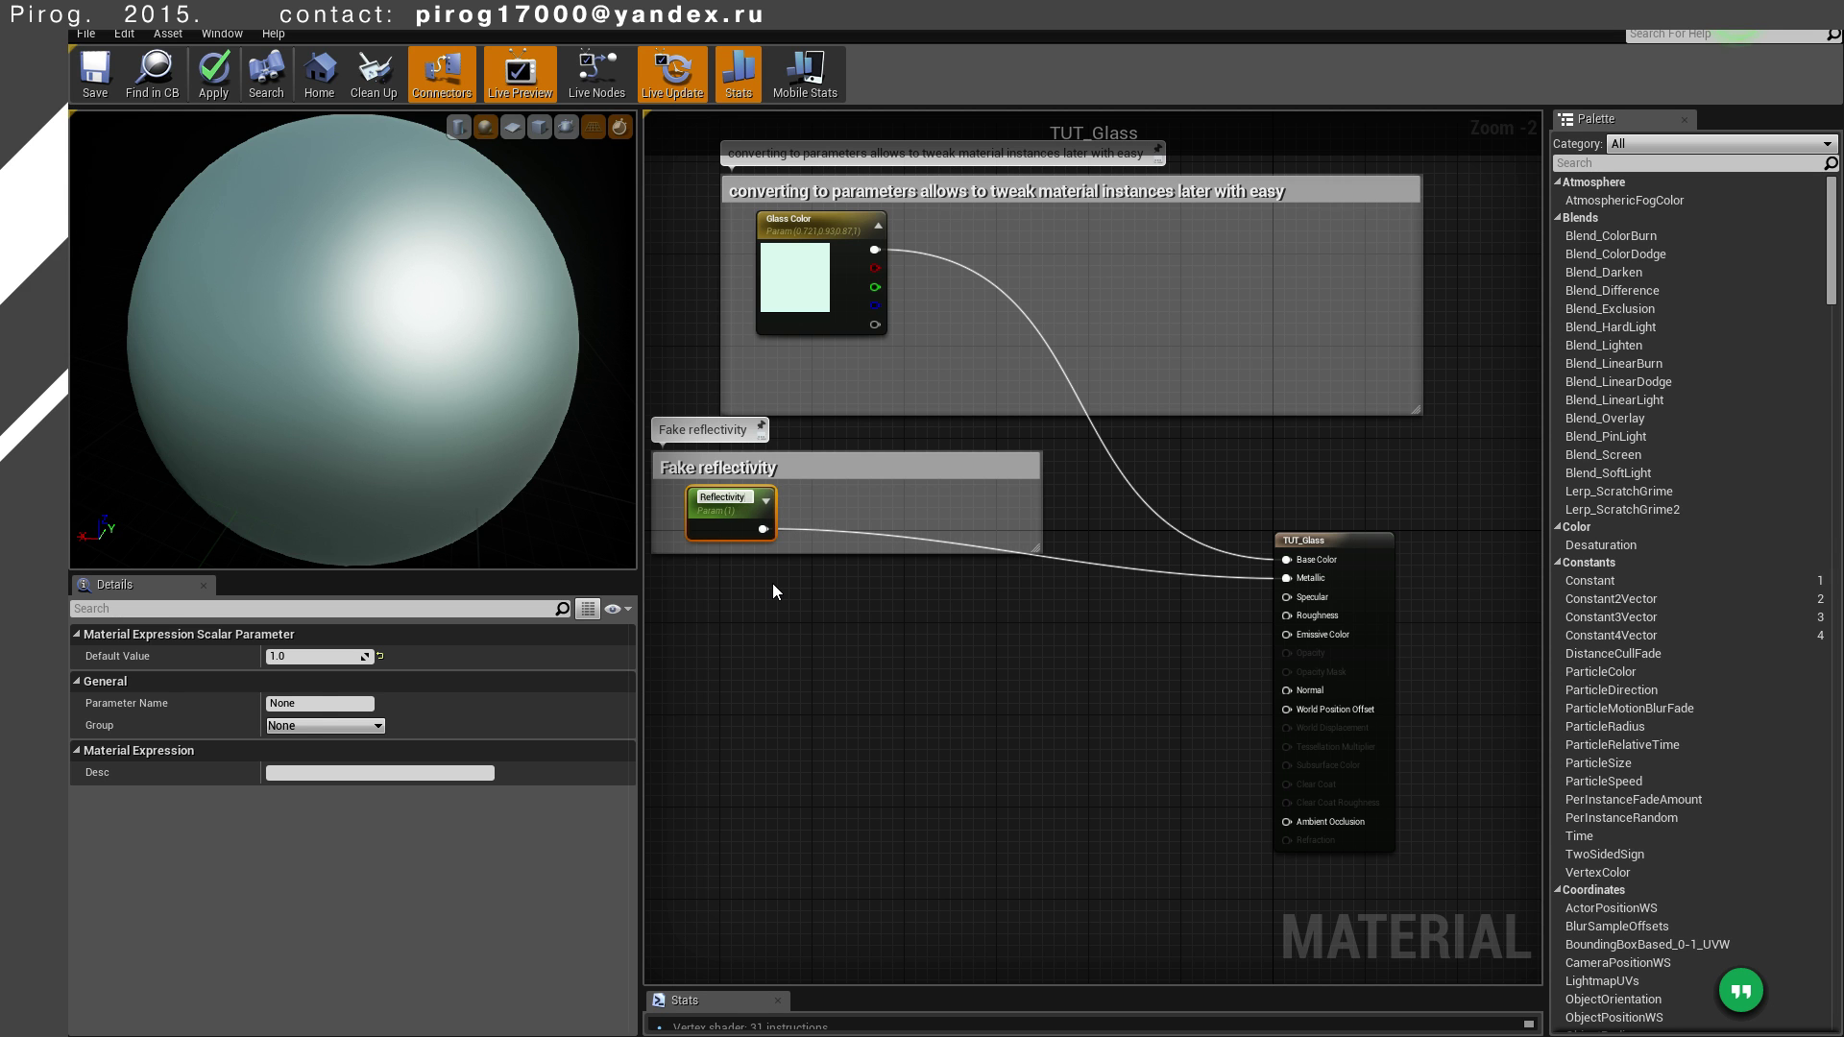
pyautogui.click(781, 590)
# Place a new scalar constant below the Fake reflectivity comment and select it
pyautogui.rightClick(1076, 687)
pyautogui.write('1')
pyautogui.click(999, 522)
pyautogui.press('1')
pyautogui.write('11')
pyautogui.click(1013, 532)
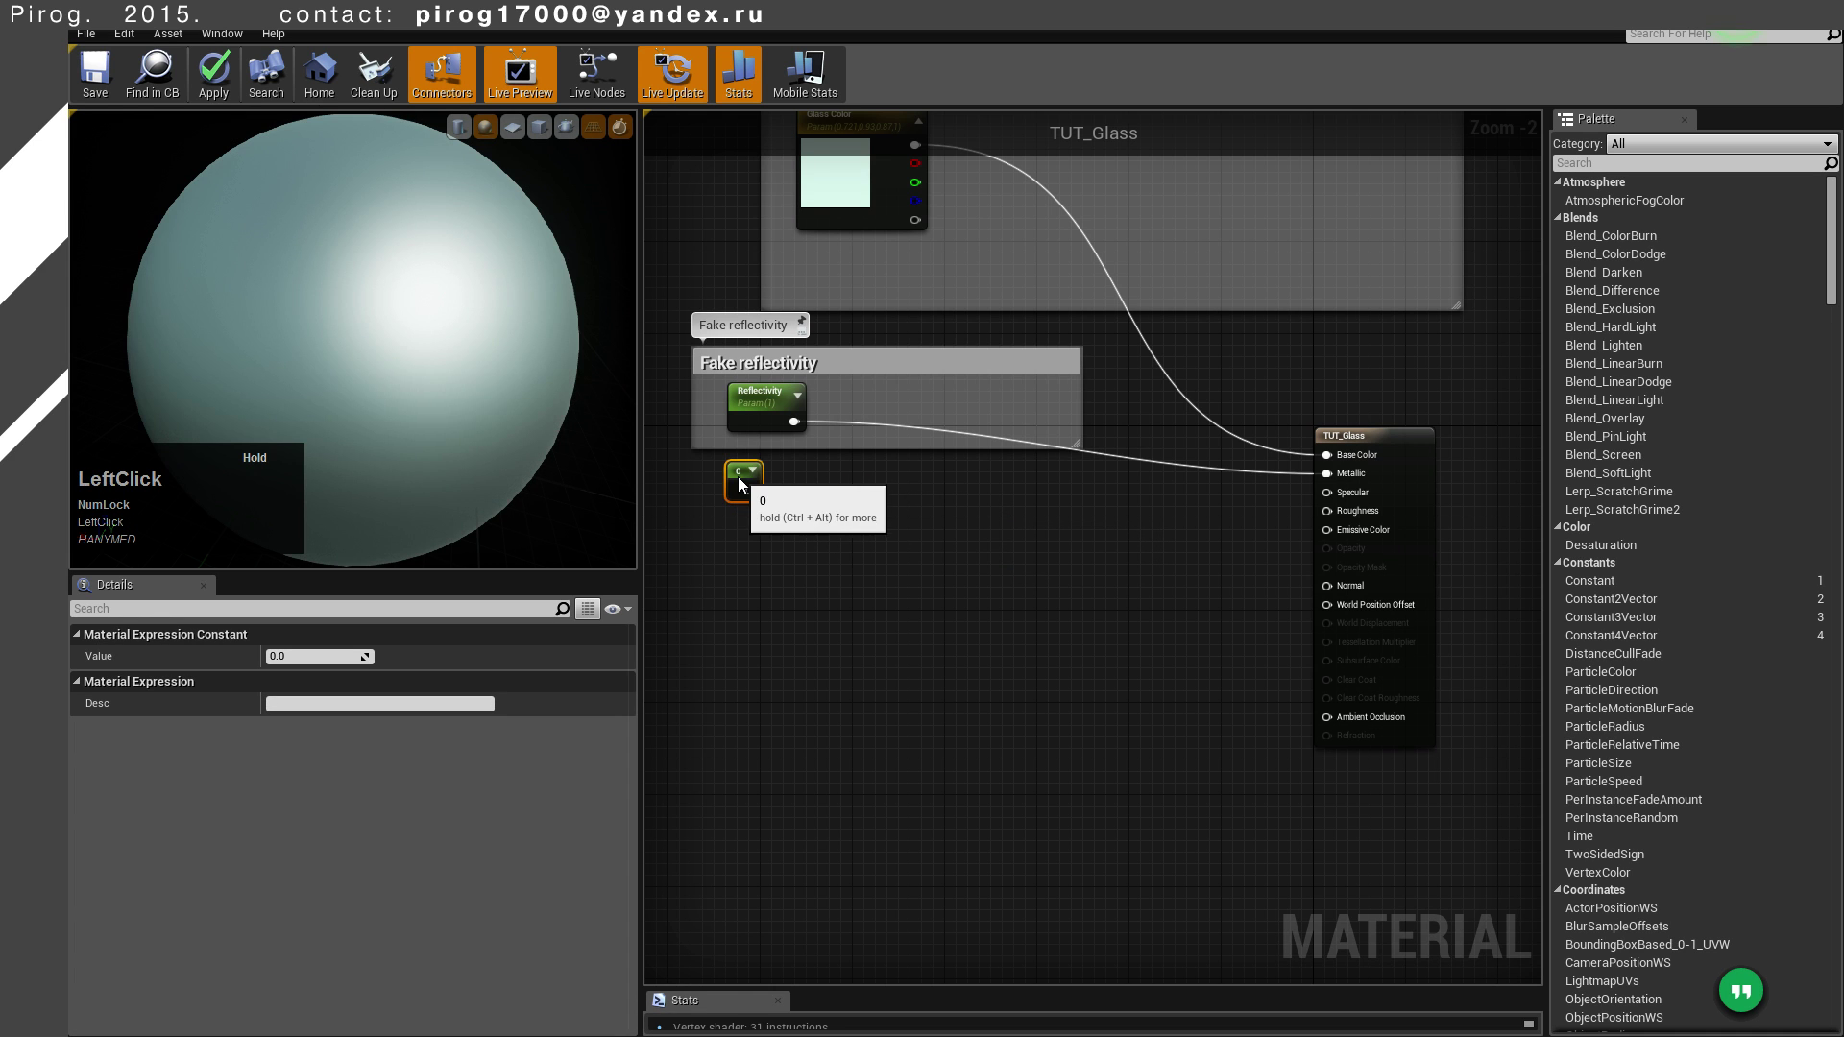
# Convert the constant into a parameter named Specular Power wired to the Specular input
pyautogui.rightClick(757, 482)
pyautogui.click(789, 496)
pyautogui.press('BackSpace')
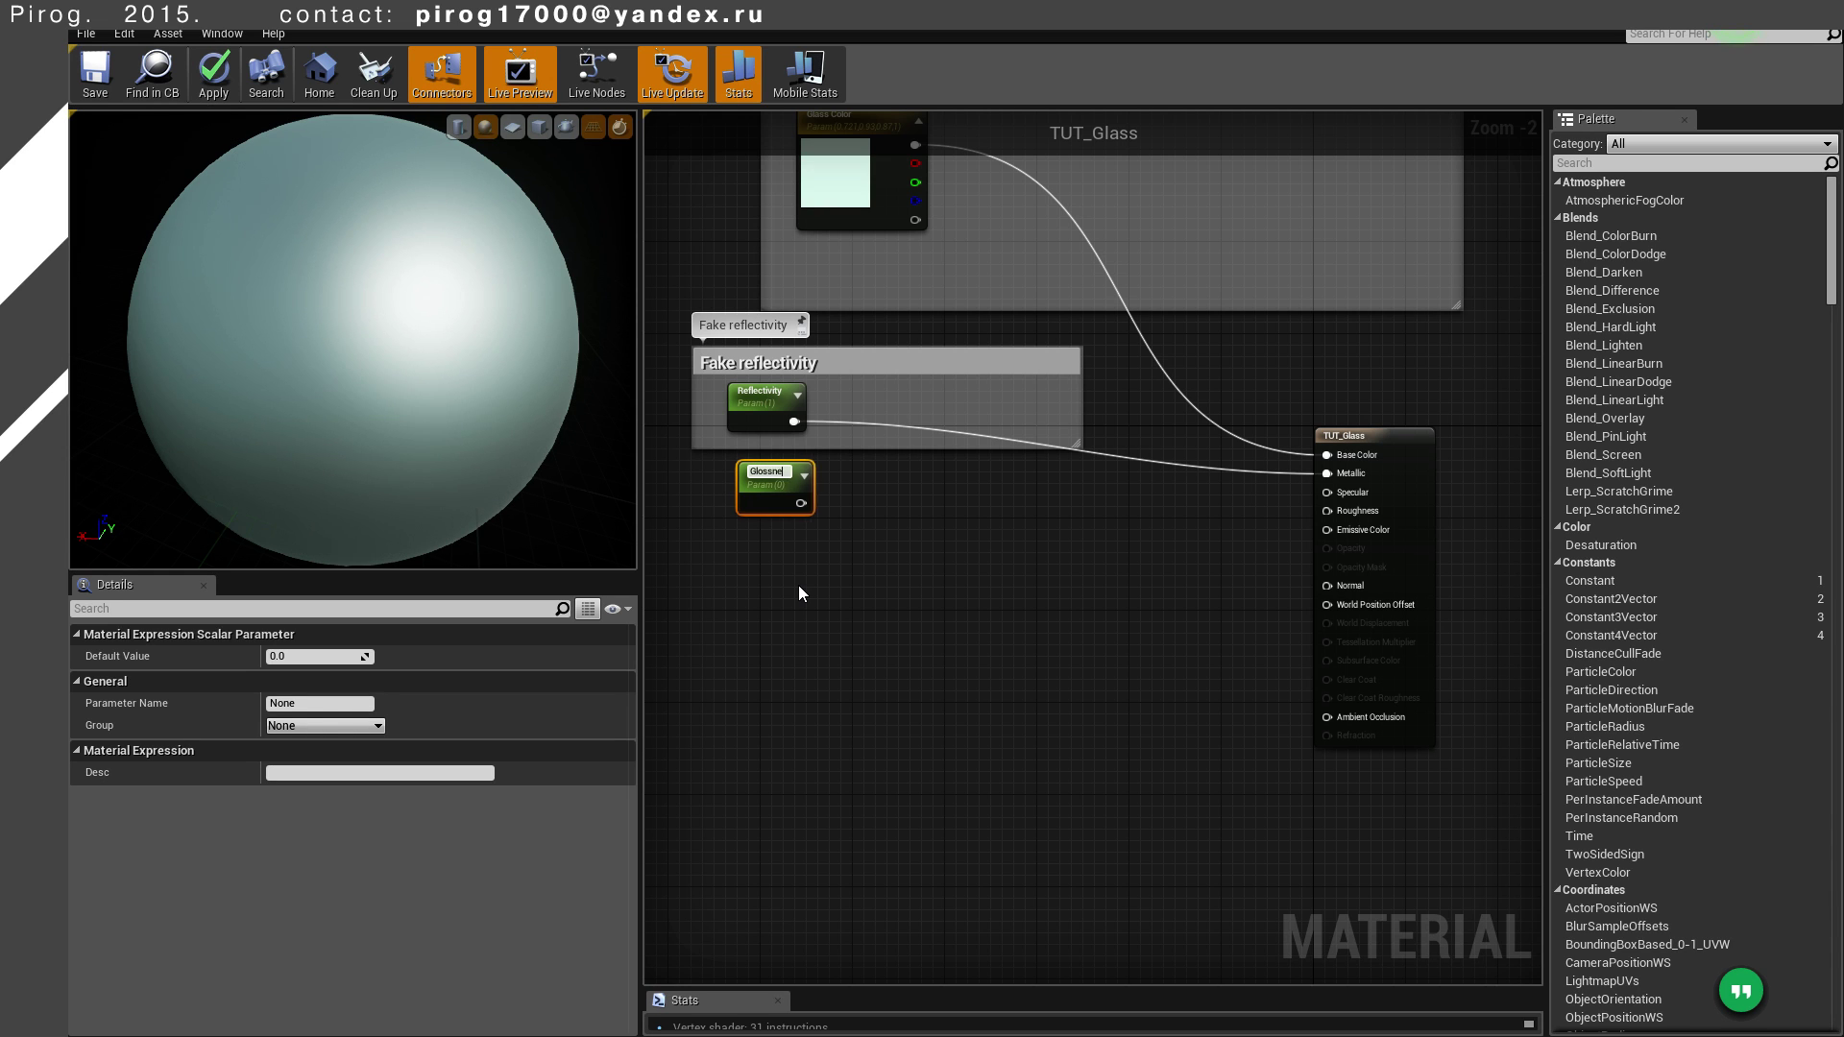
pyautogui.press('Return')
pyautogui.click(810, 508)
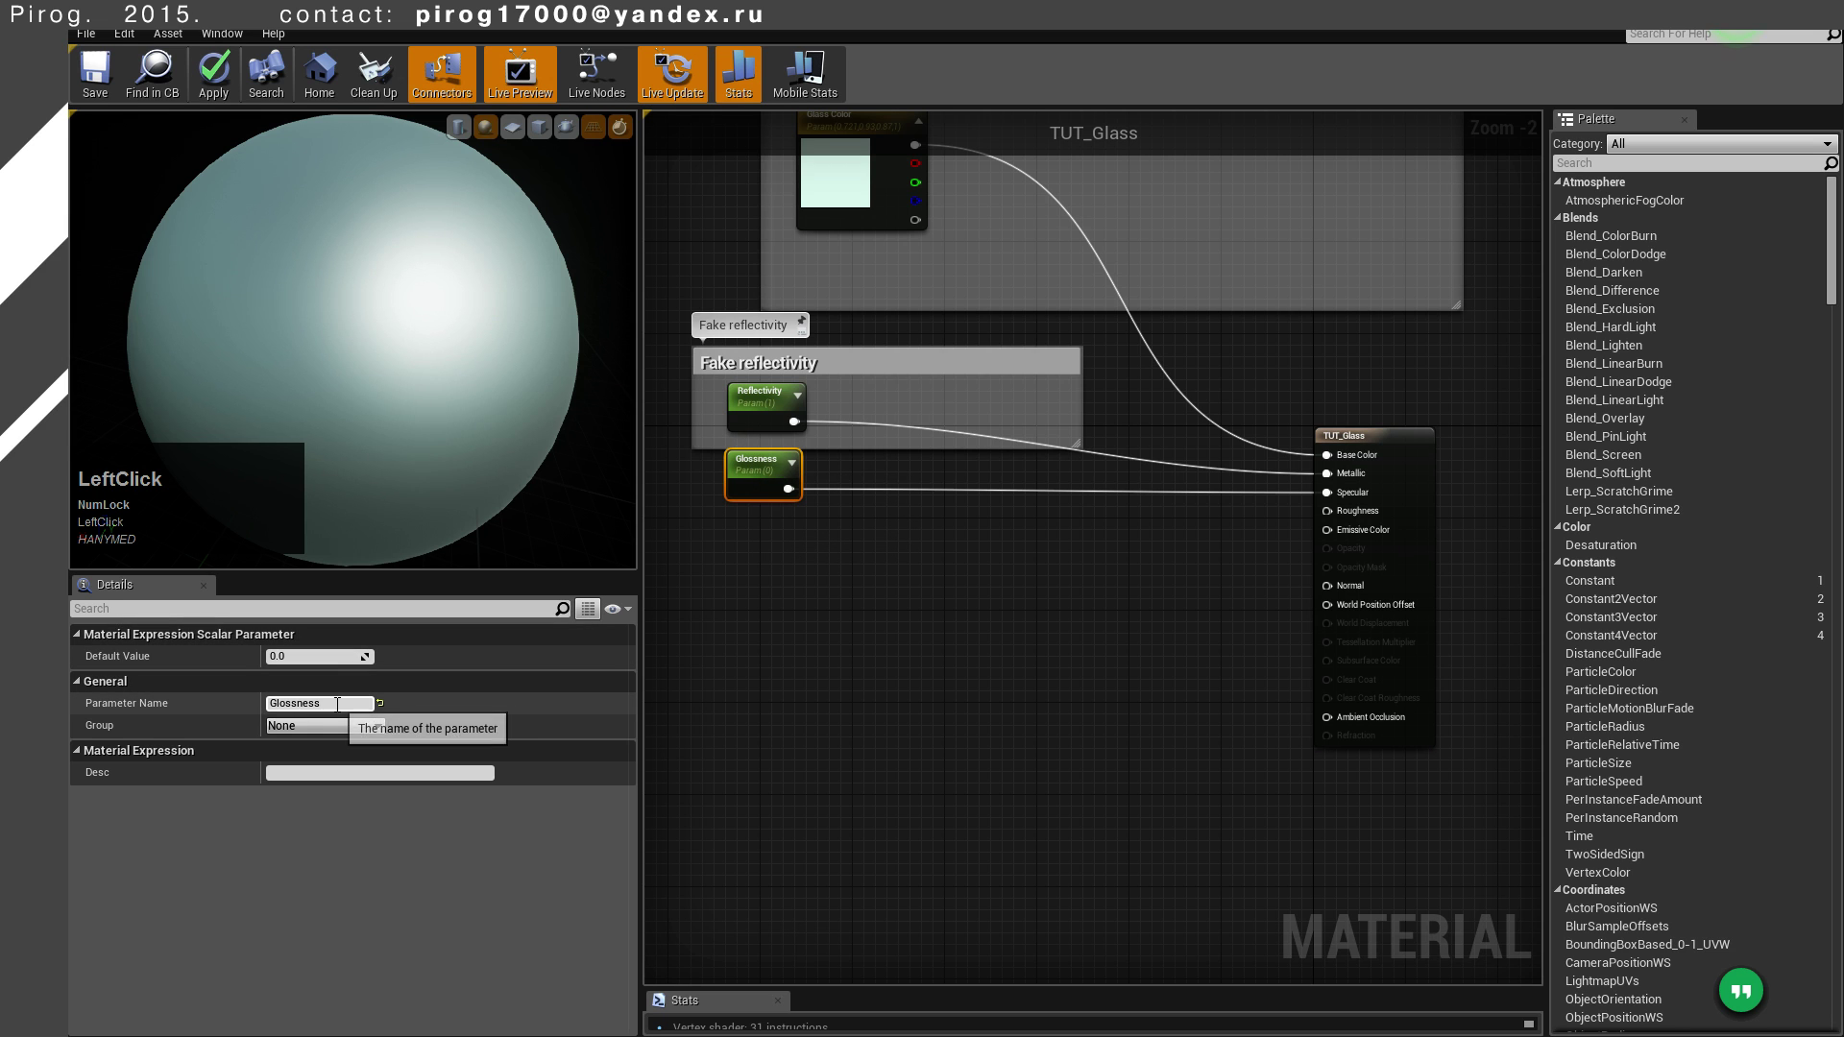
pyautogui.press('BackSpace')
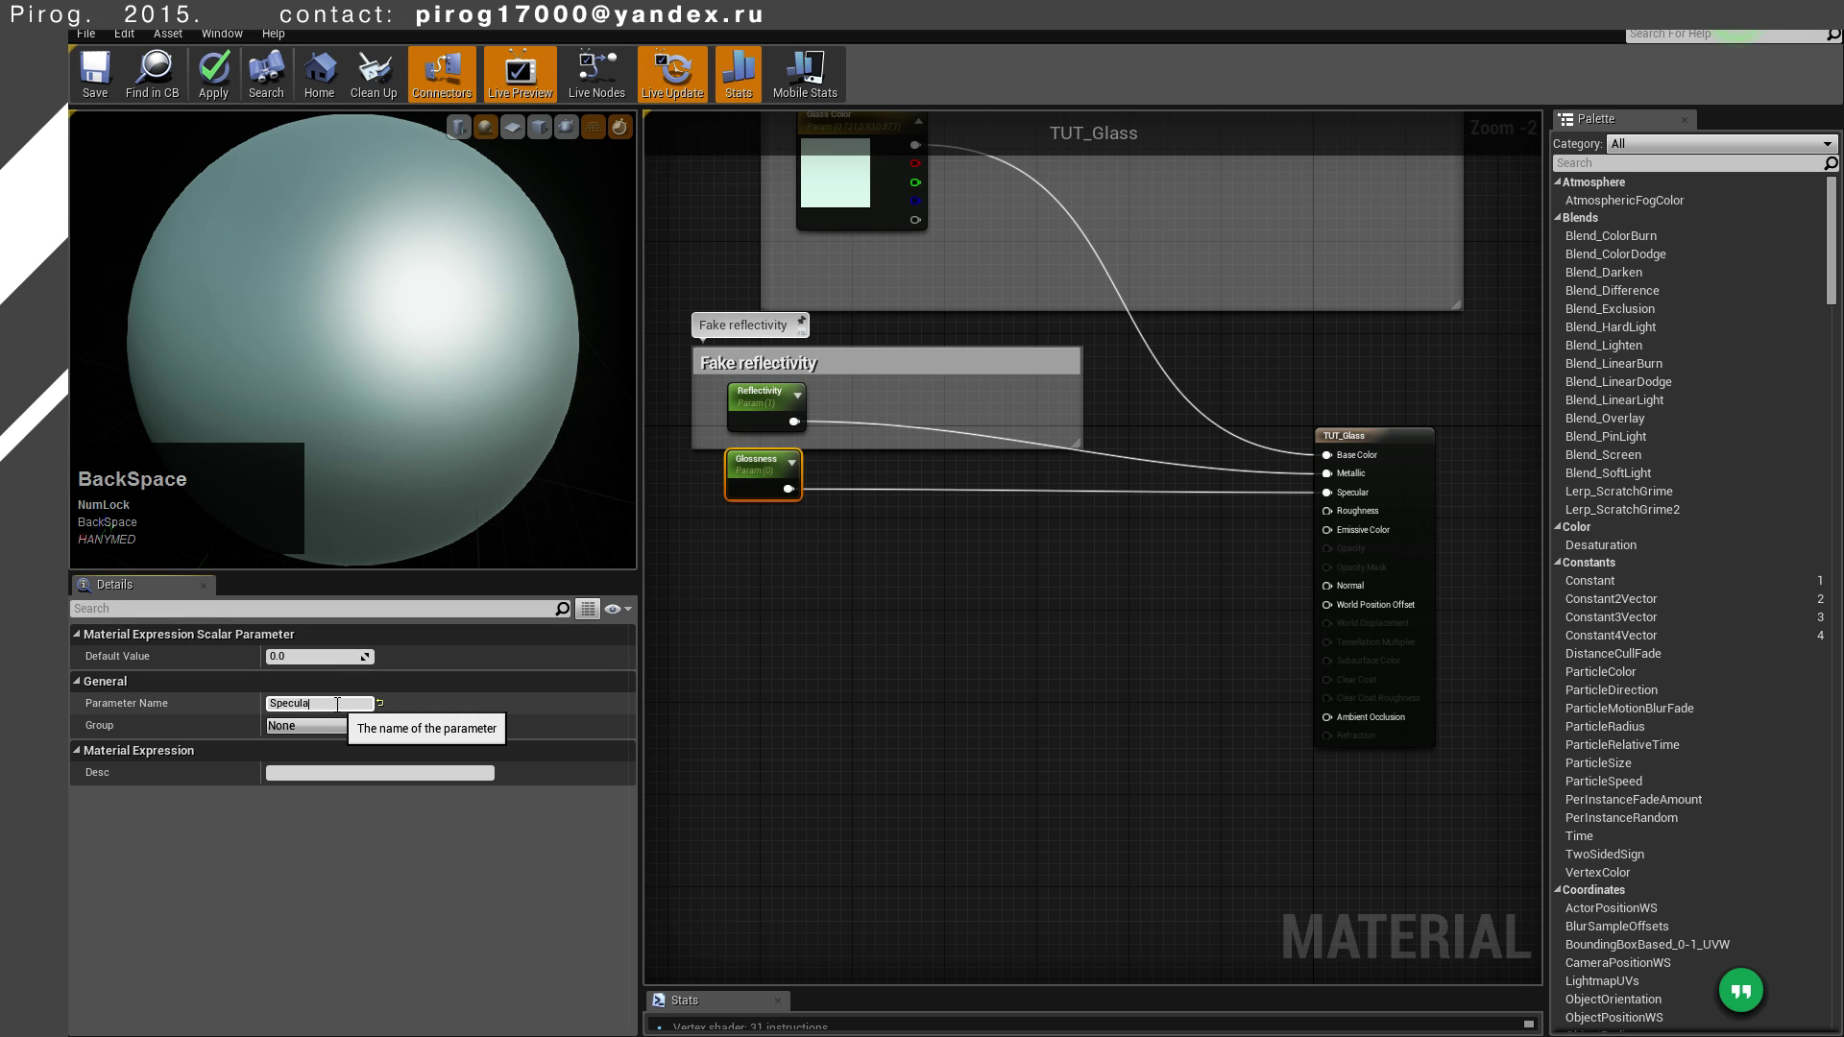
pyautogui.press('space')
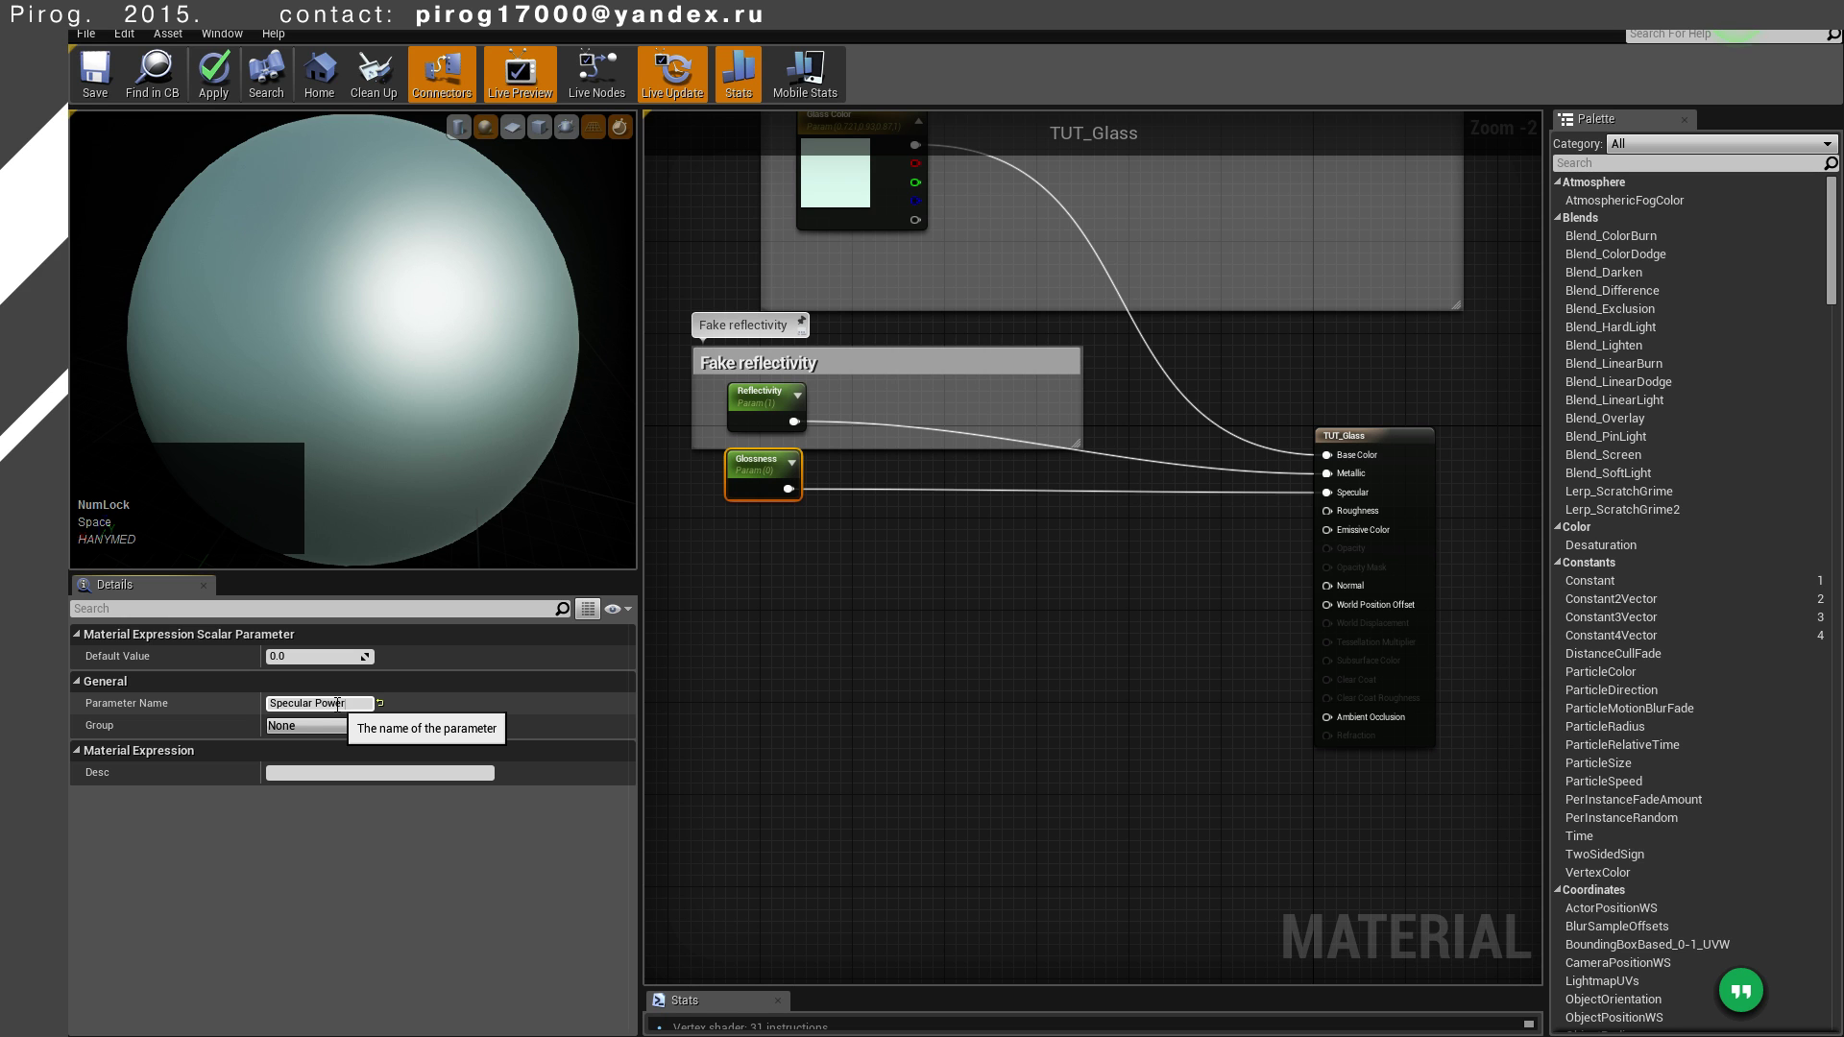
pyautogui.click(866, 564)
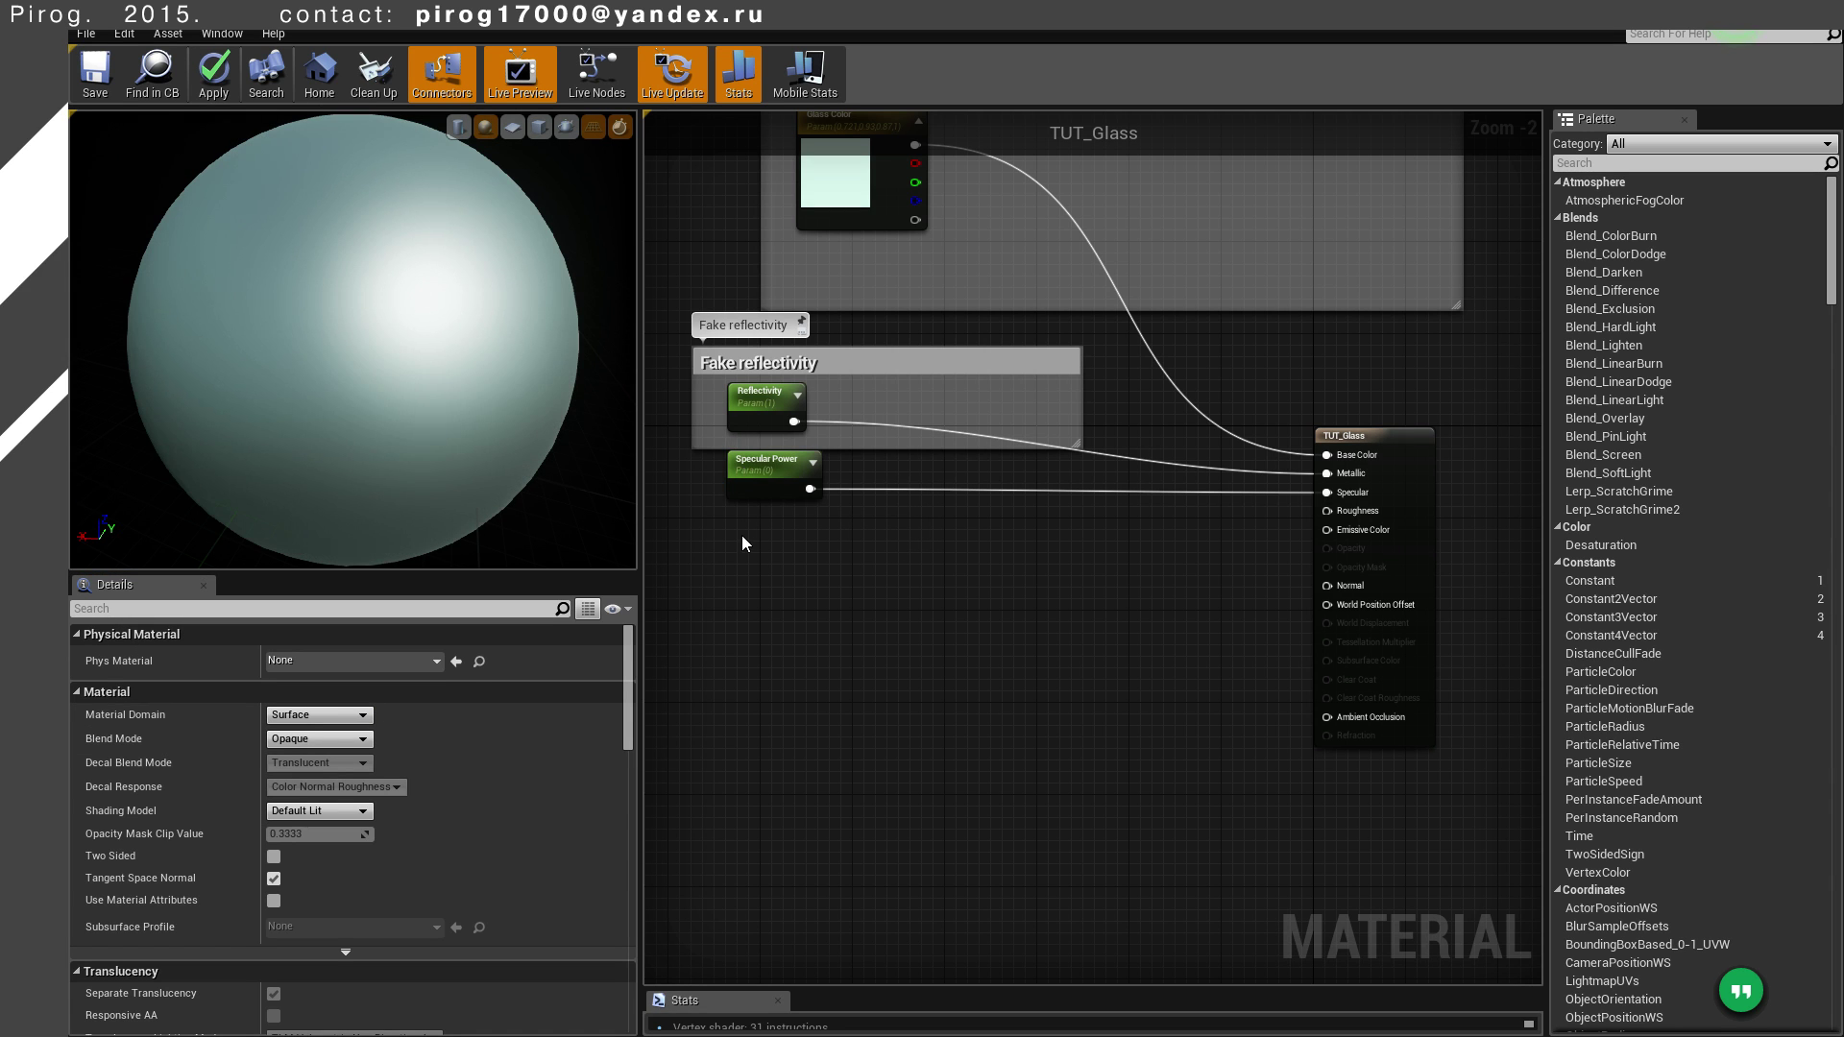
# Place a new constant for Roughness and bring up its node options
pyautogui.write('11111111')
pyautogui.click(763, 559)
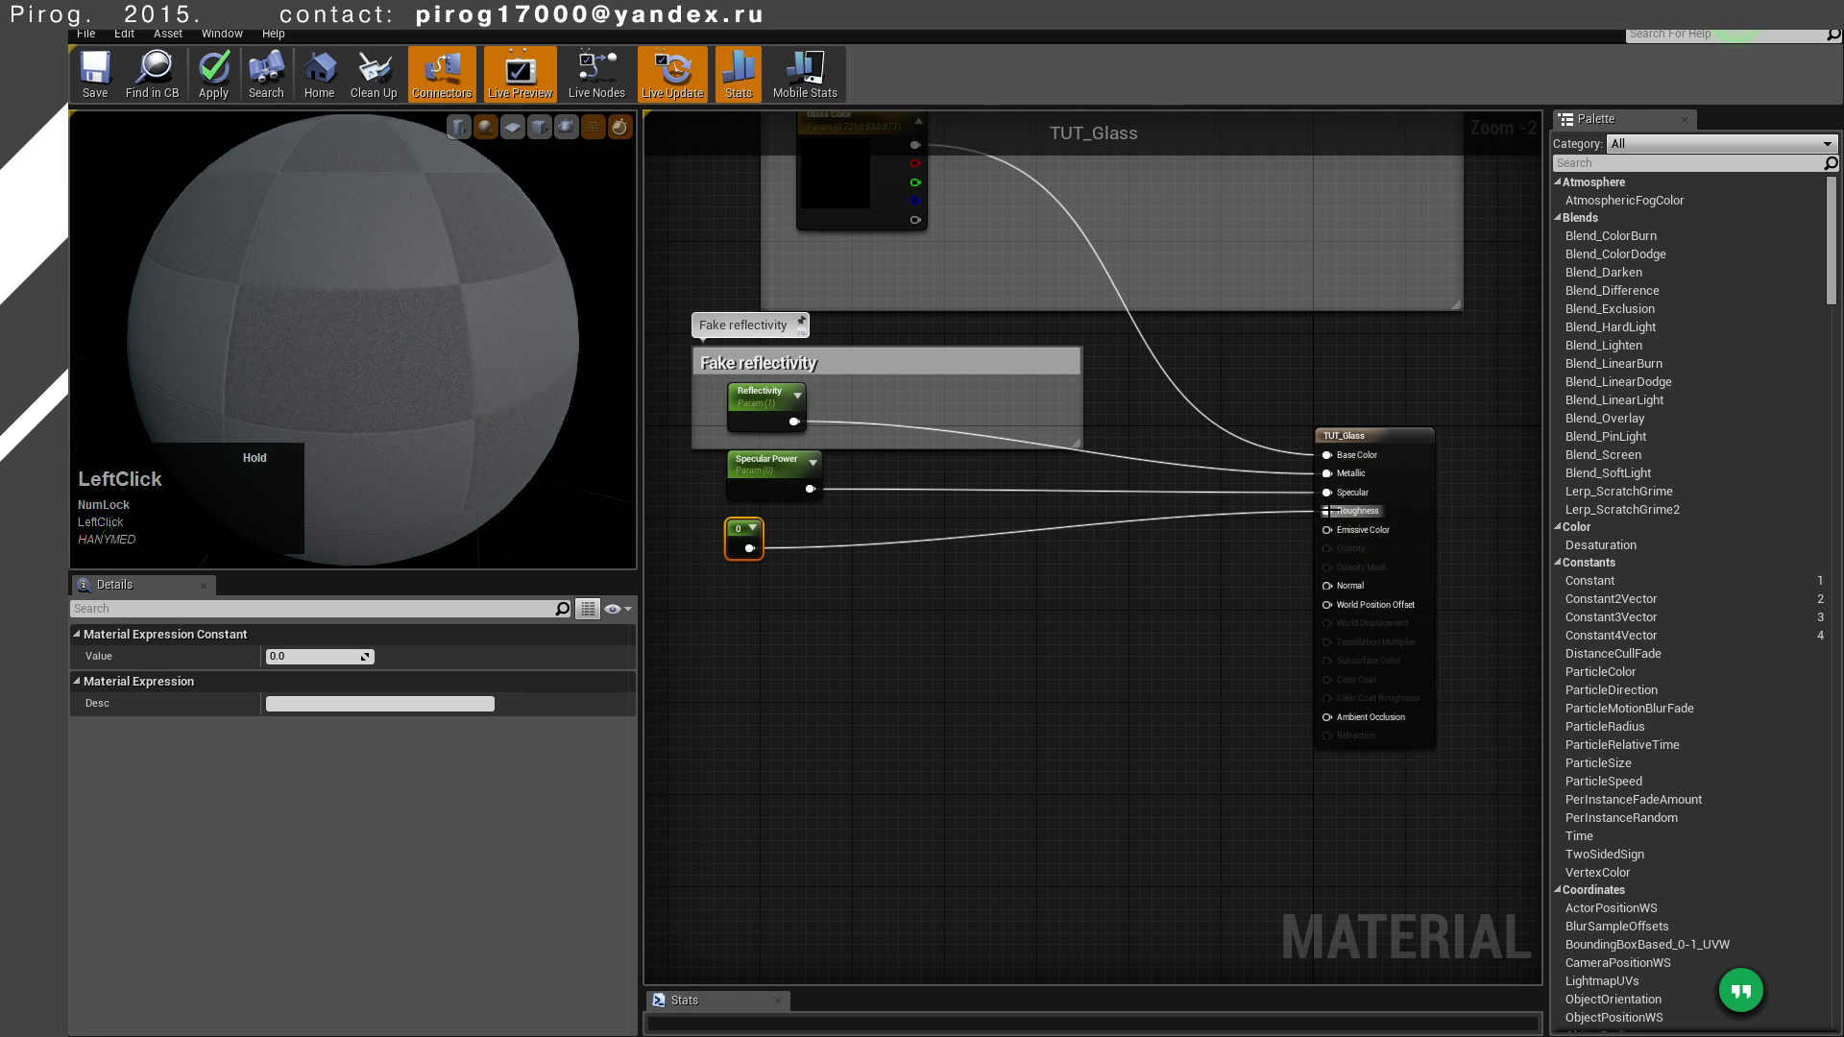
pyautogui.rightClick(745, 532)
# Convert the constant into a parameter named Roughness driving the Roughness input
pyautogui.click(788, 549)
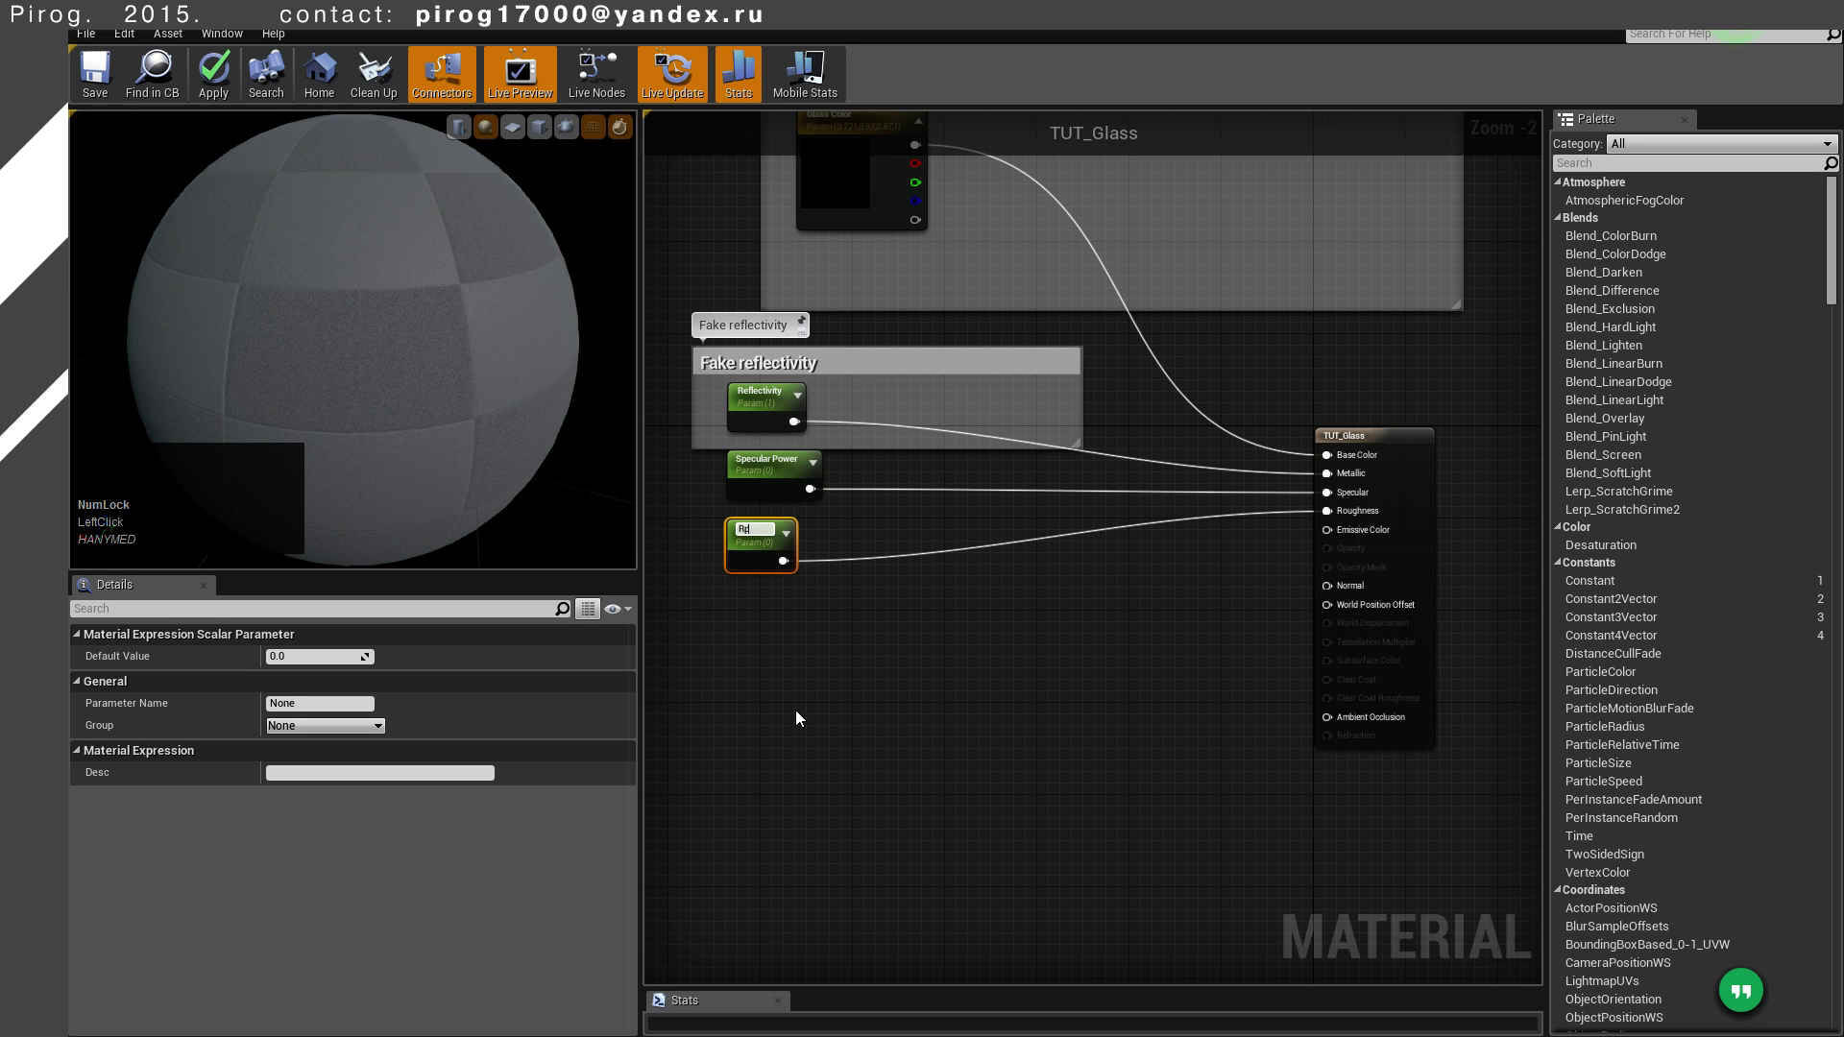
pyautogui.press('BackSpace')
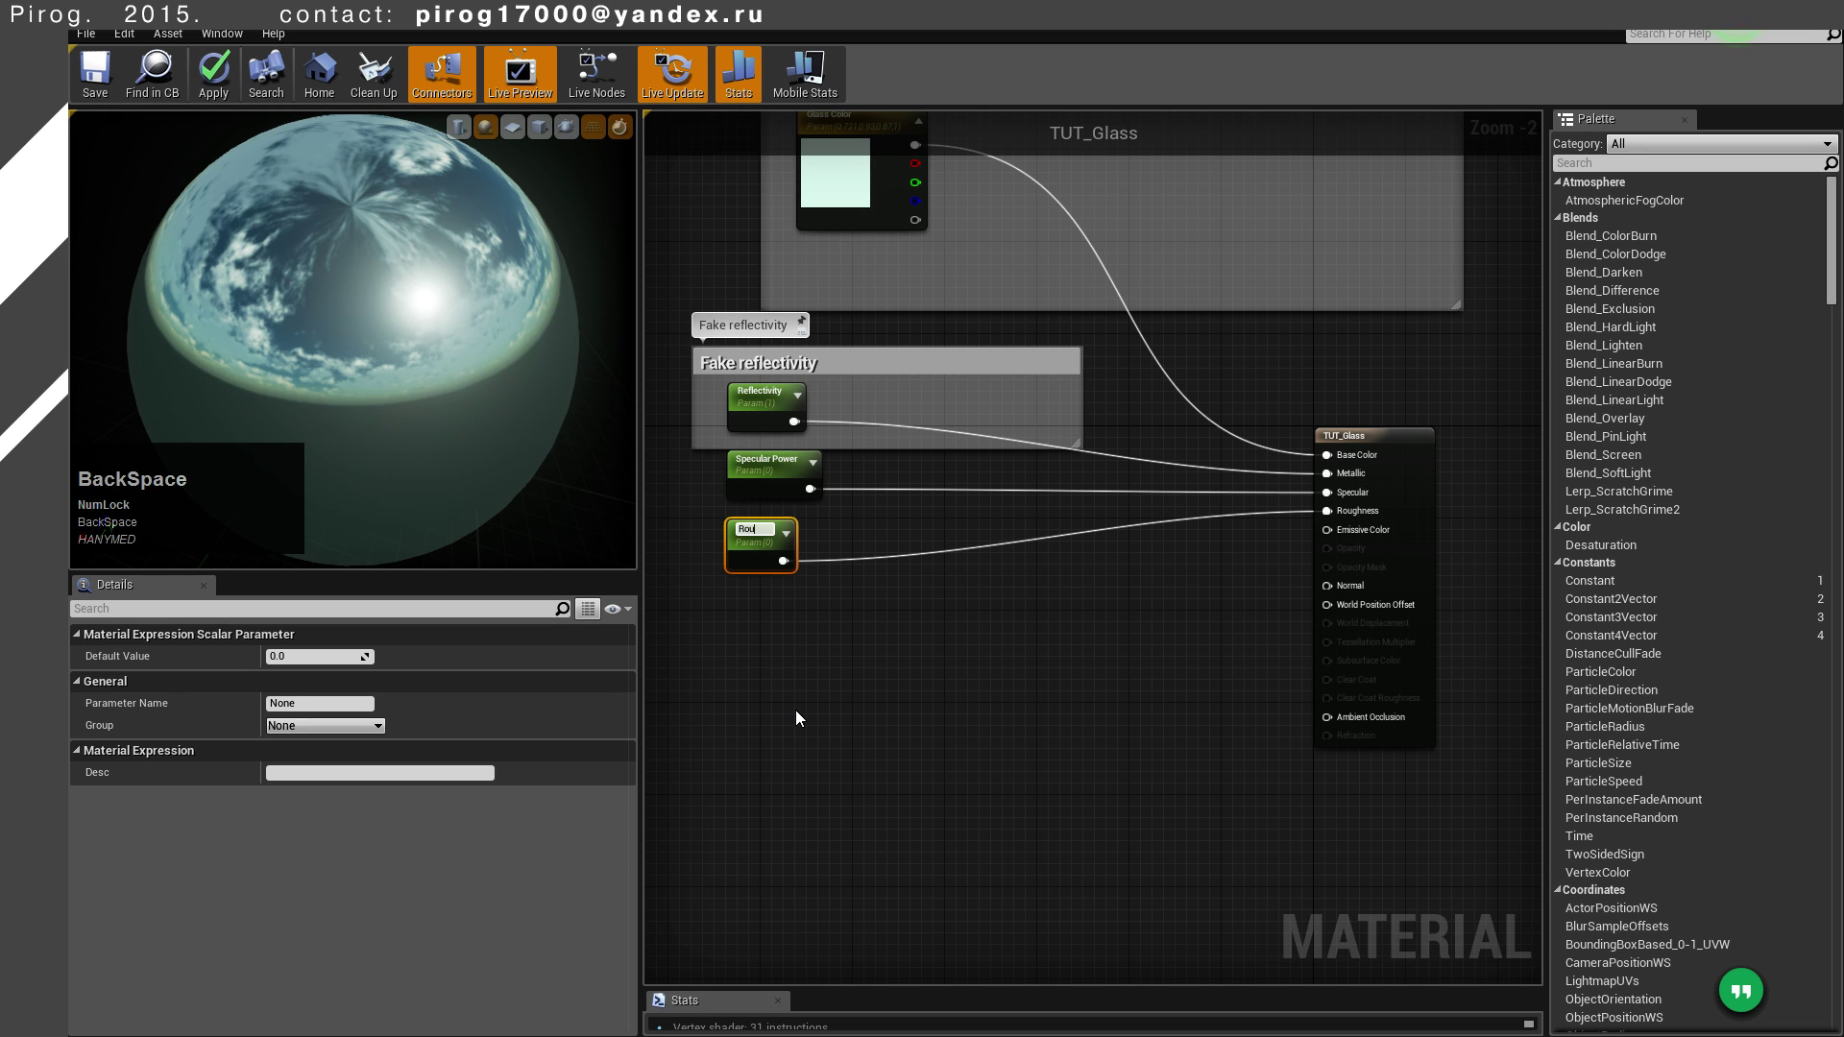
pyautogui.press('Return')
pyautogui.click(1050, 594)
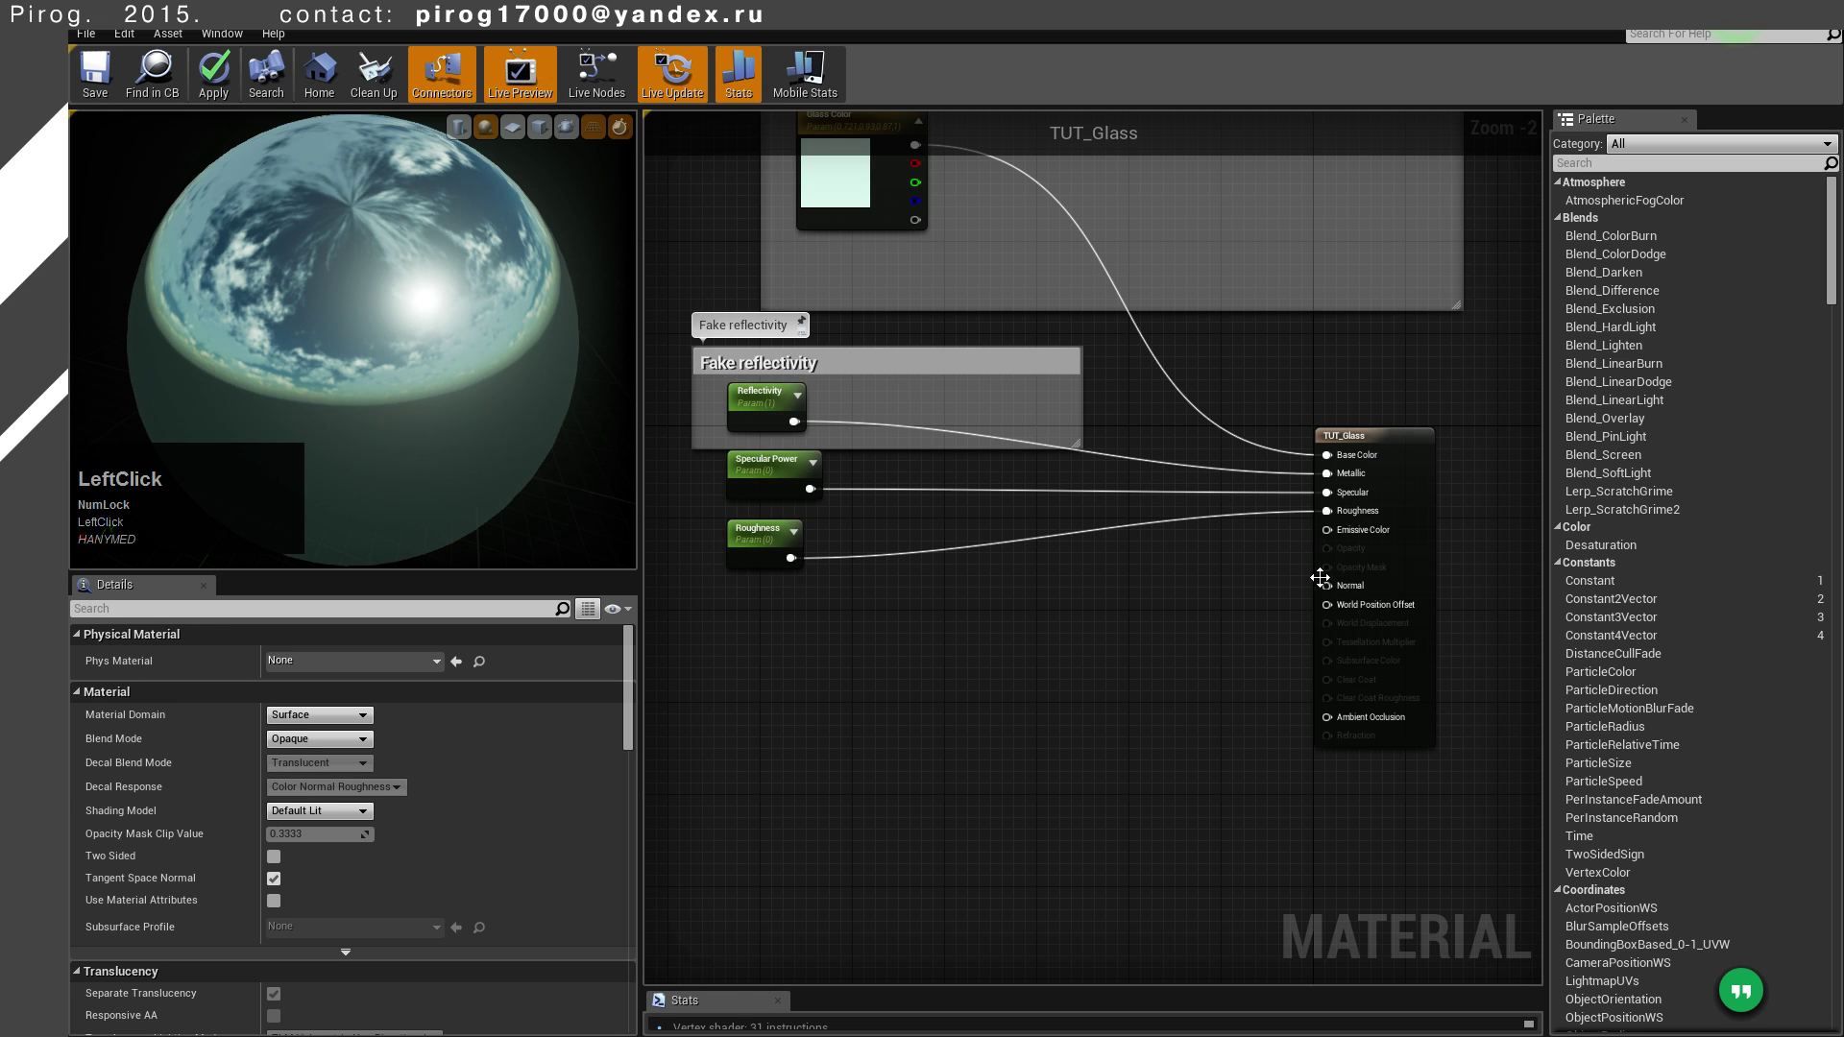
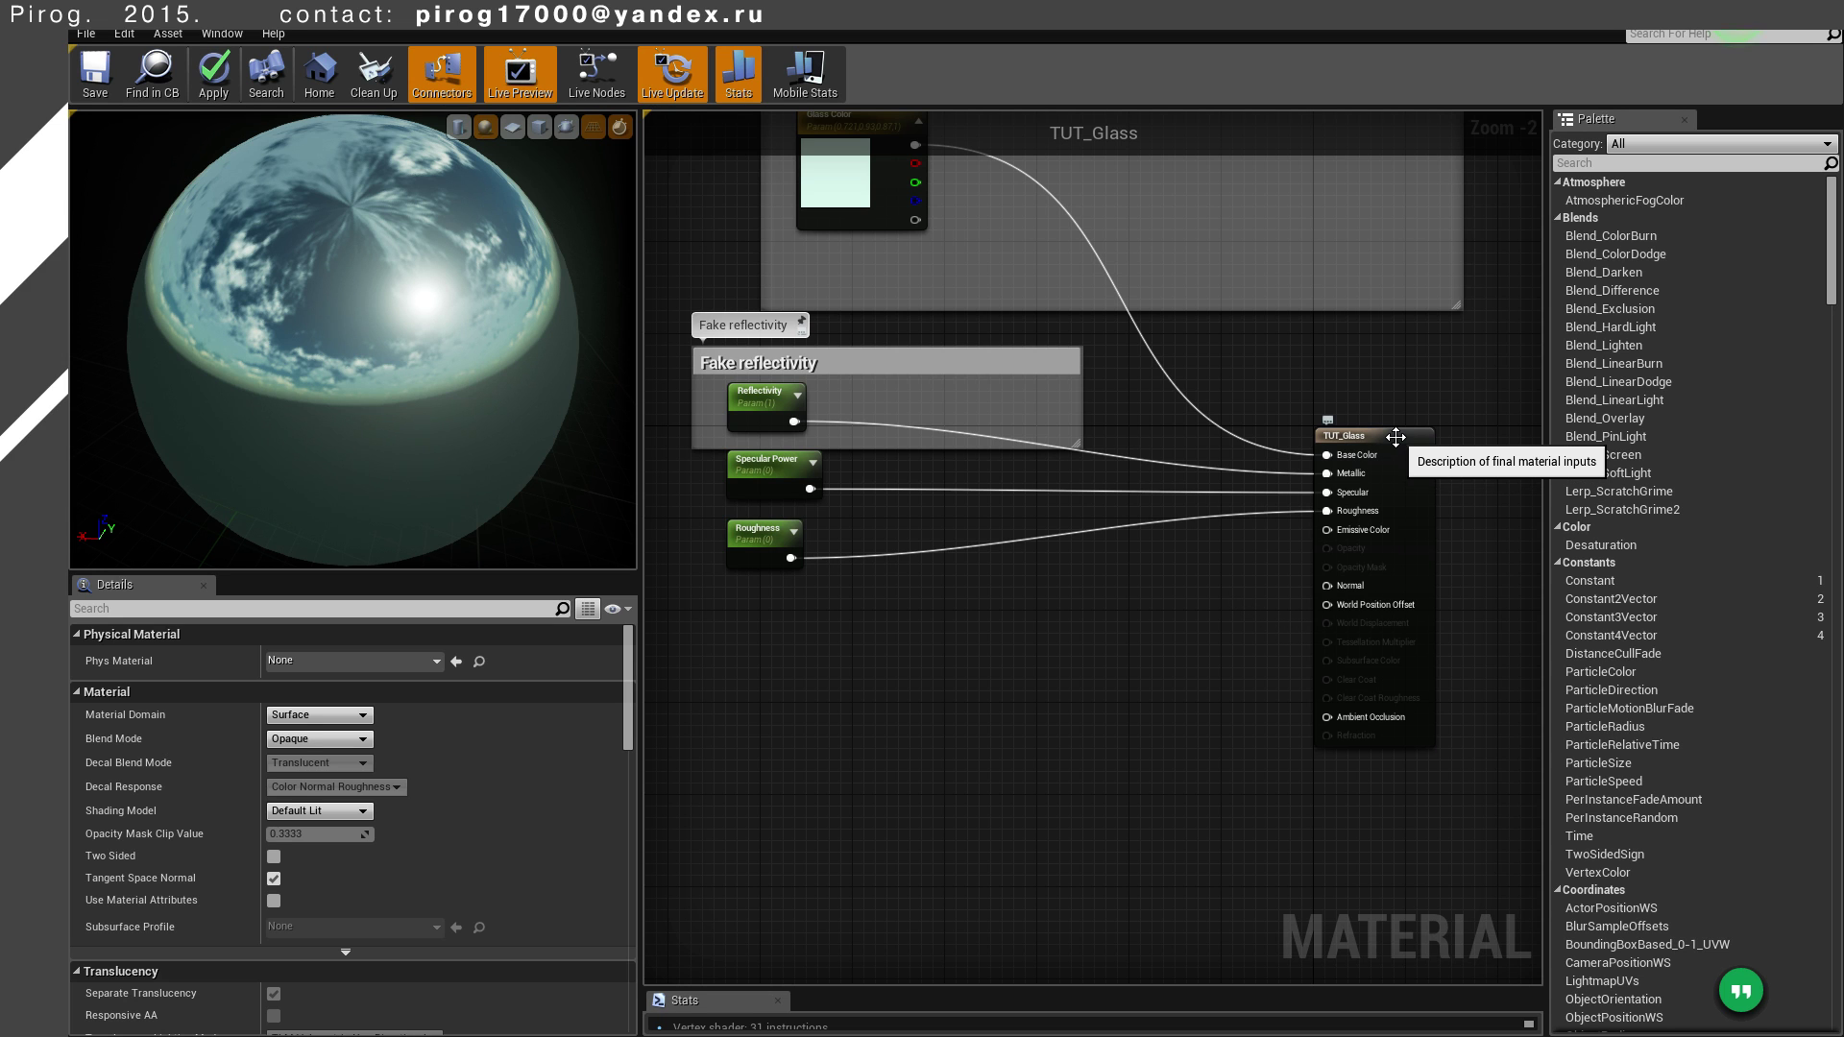
# Set the material output node's Blend Mode to Translucent and review Translucency Lighting Mode
pyautogui.click(1405, 444)
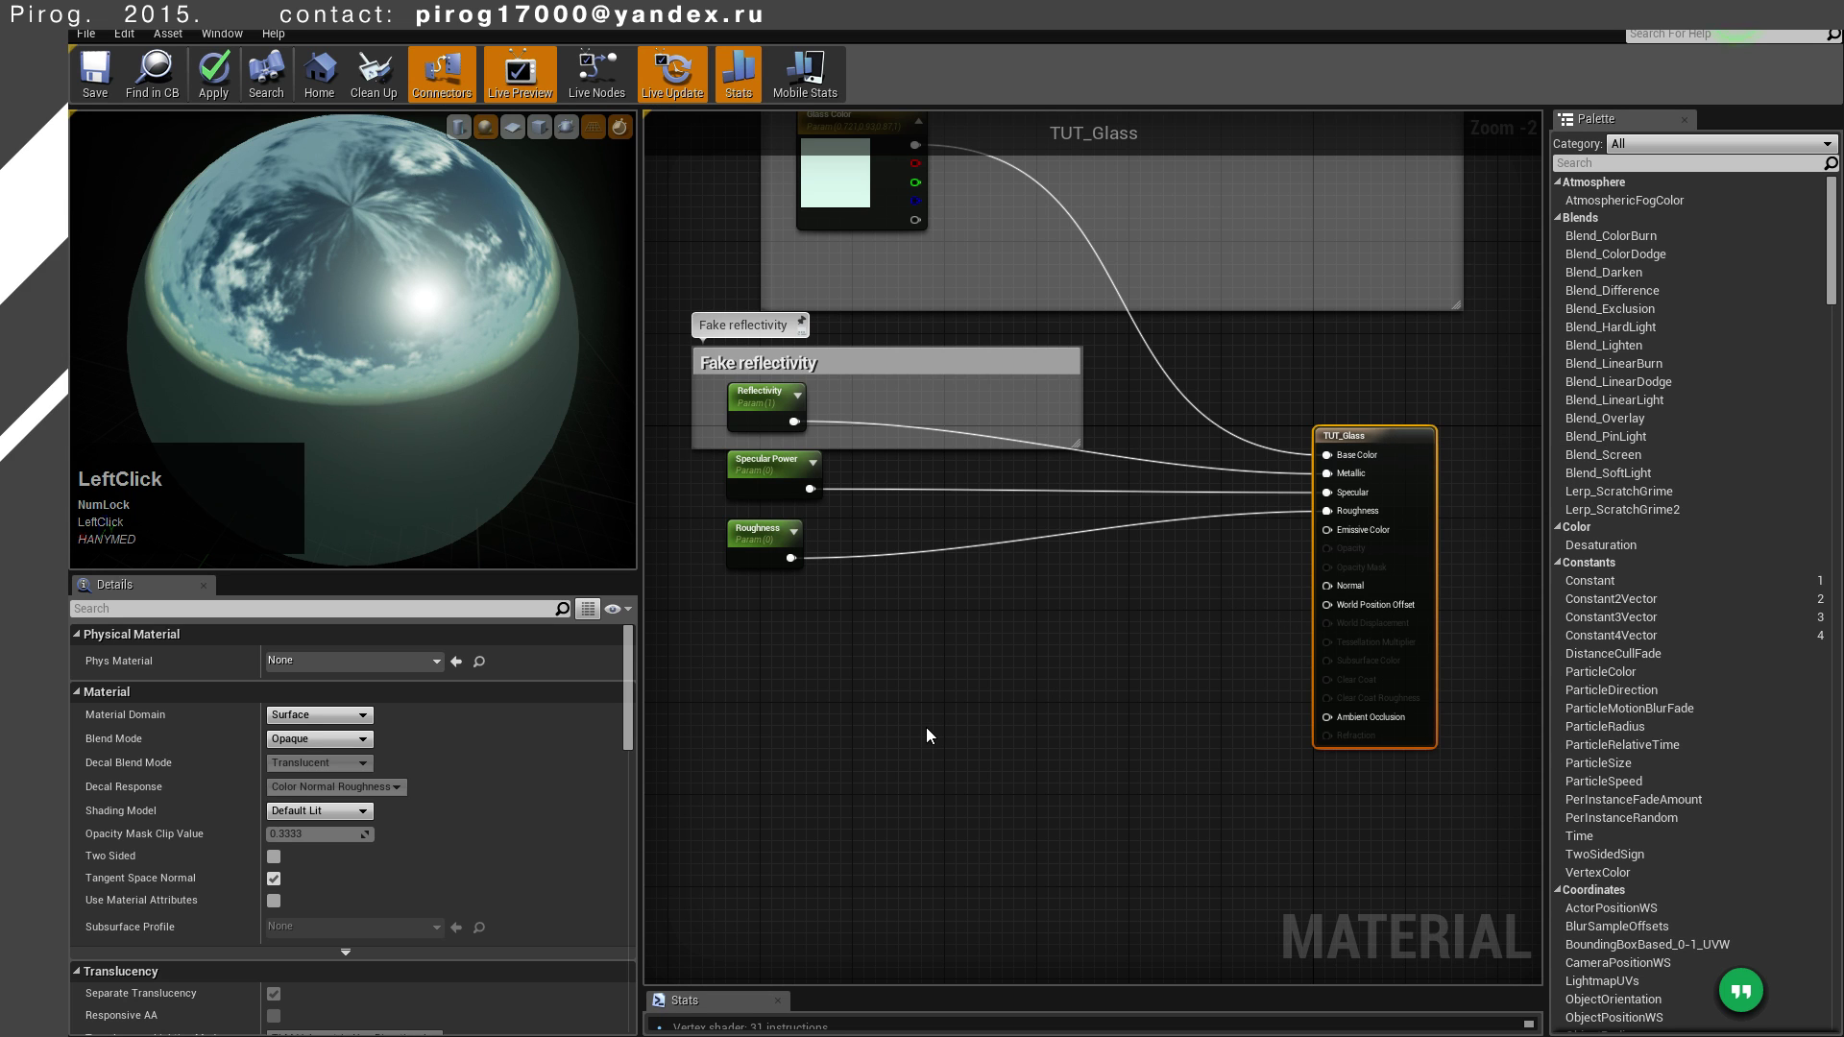
pyautogui.click(337, 748)
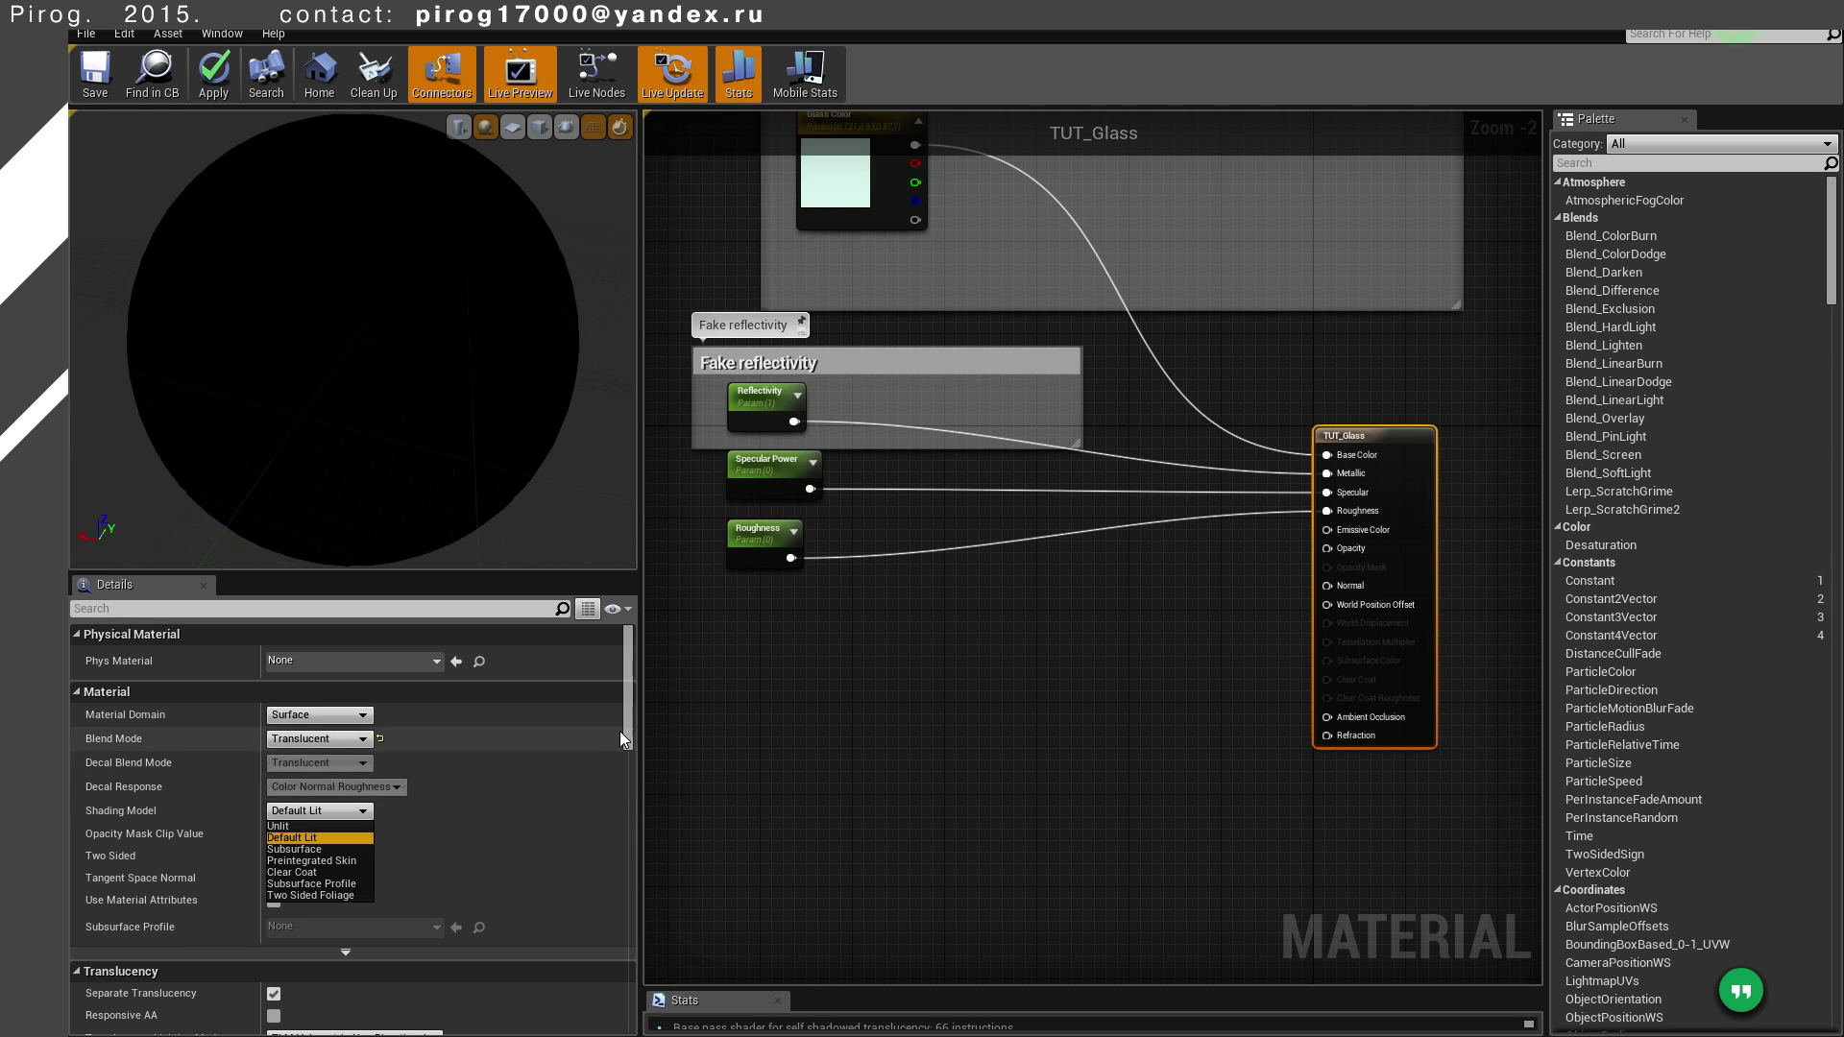
pyautogui.click(635, 733)
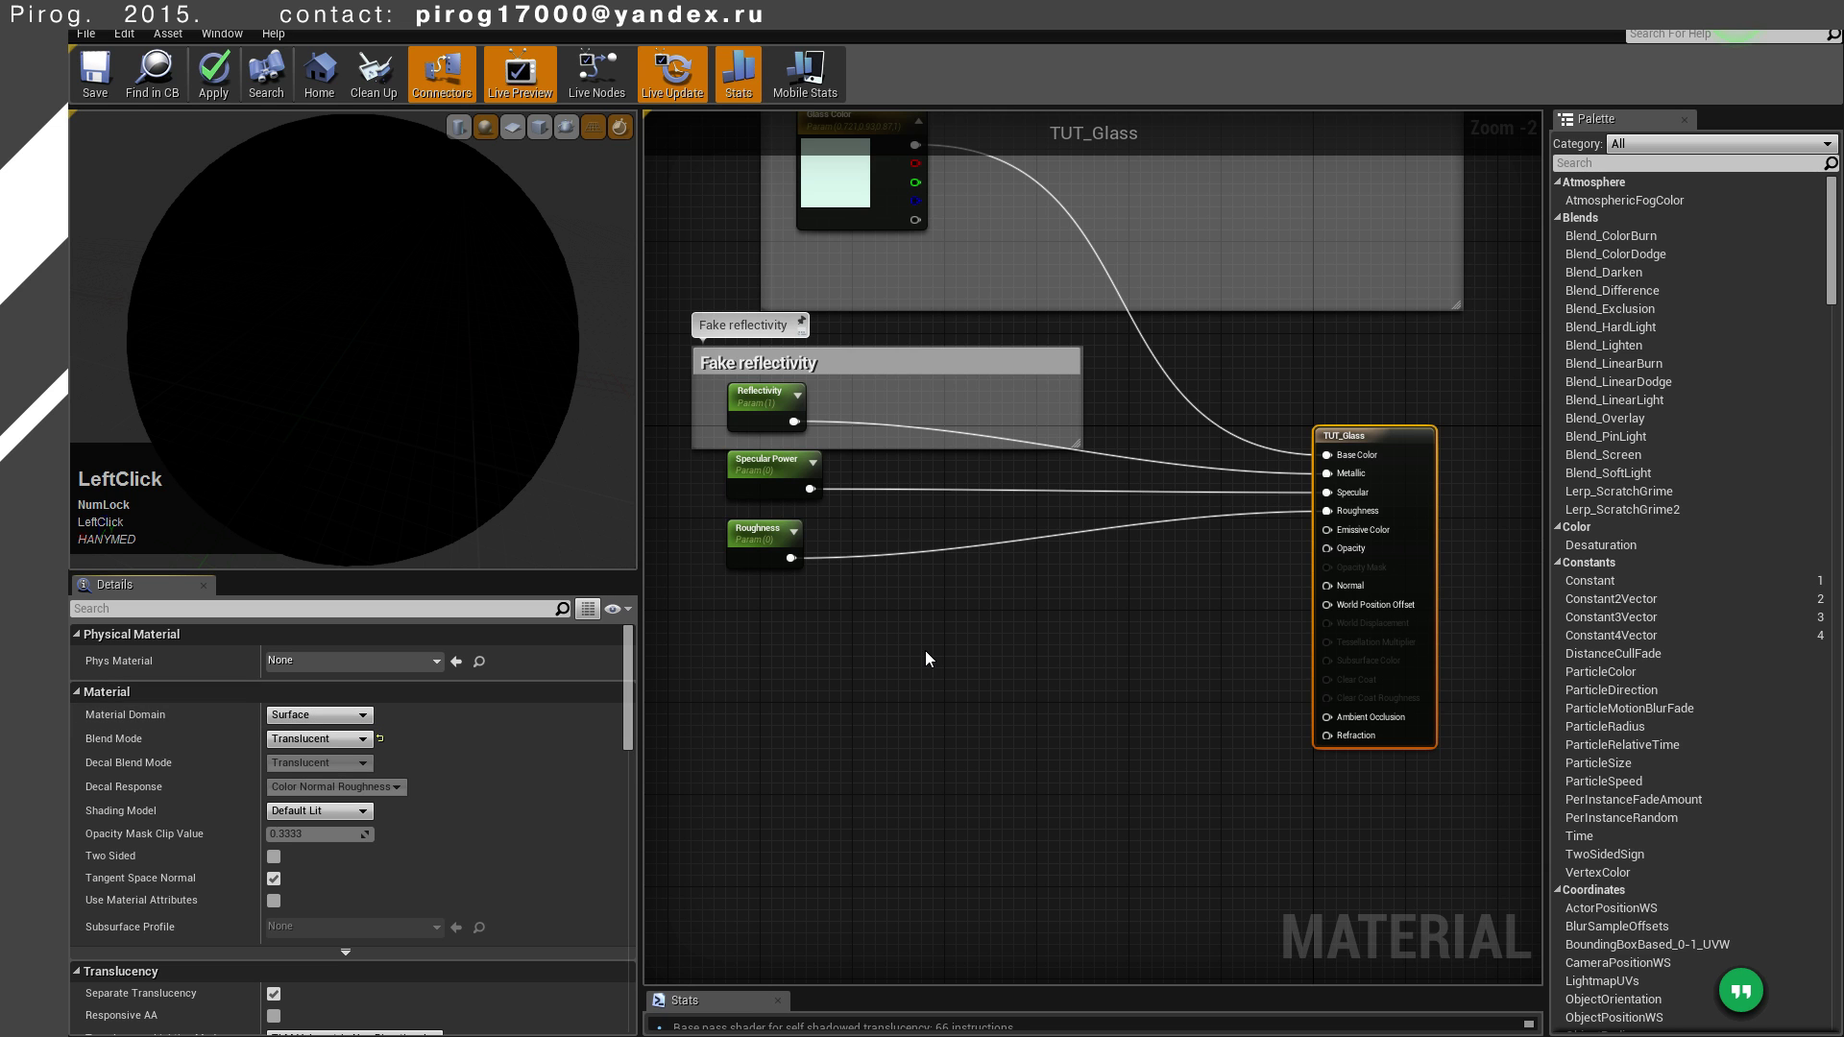
pyautogui.scroll(-3)
pyautogui.scroll(3)
pyautogui.click(437, 953)
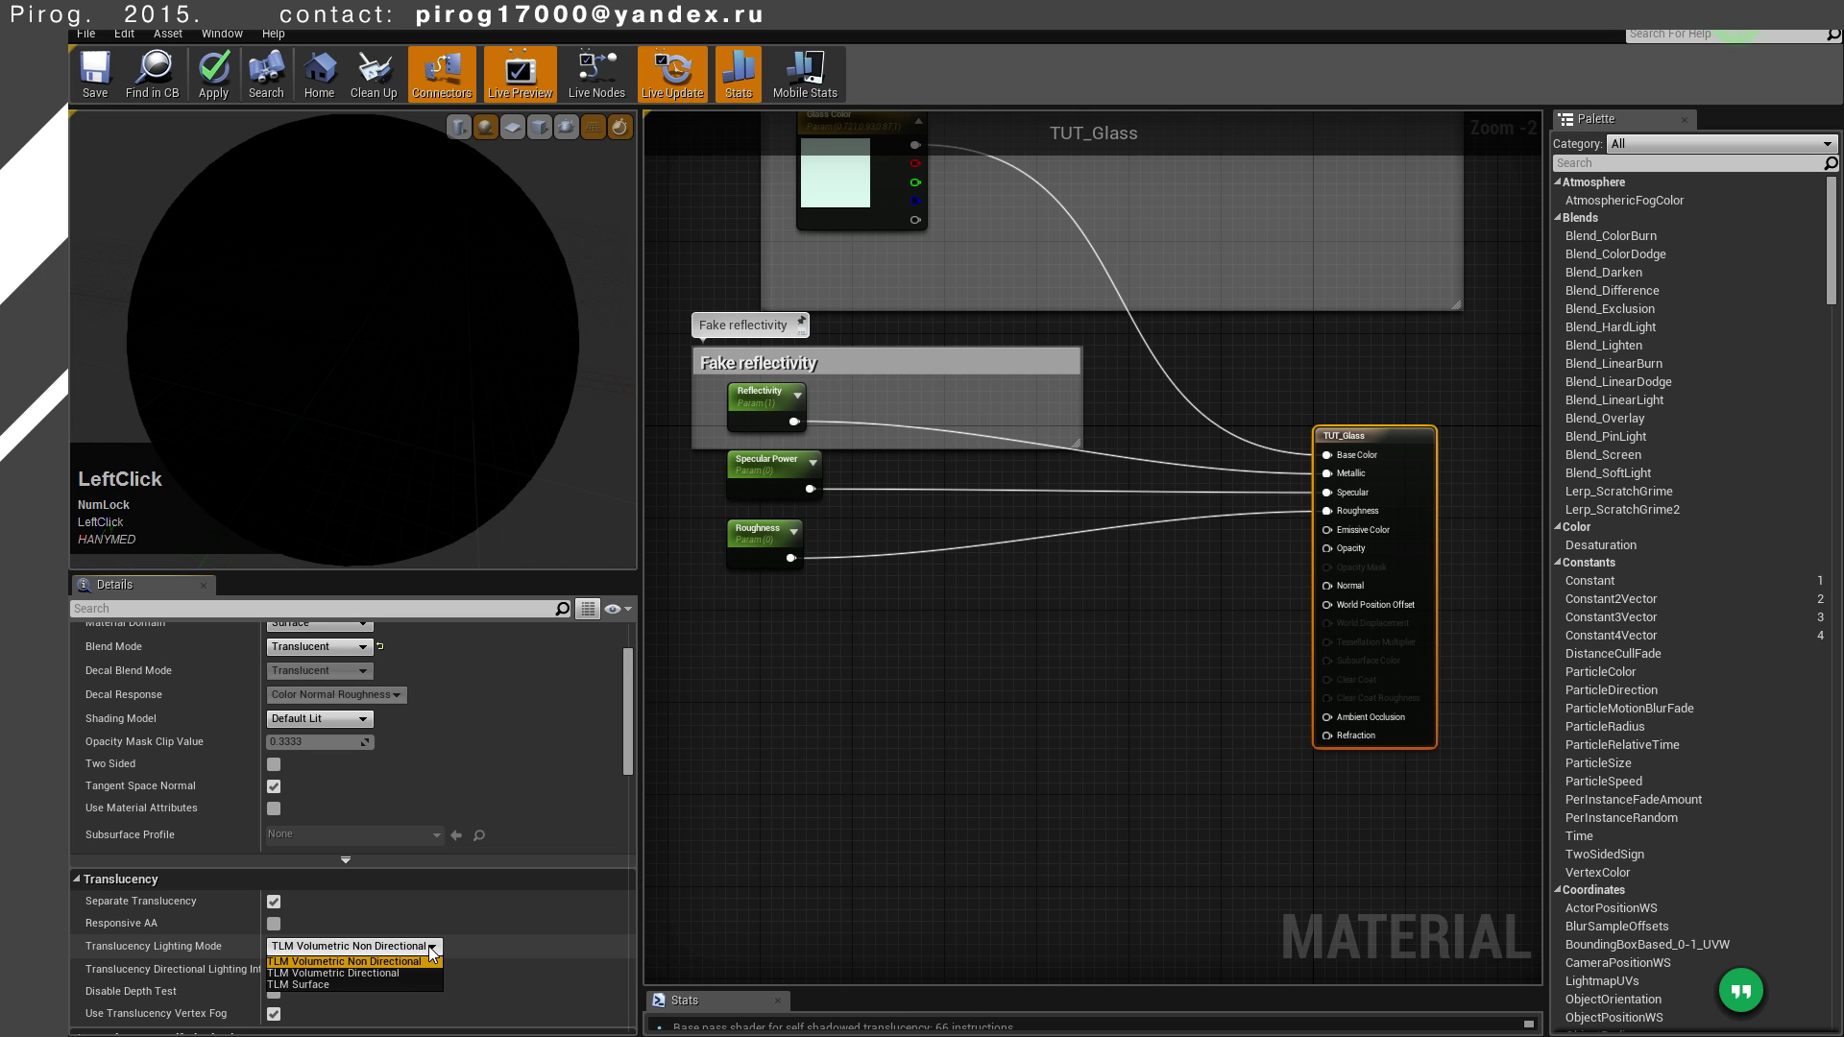
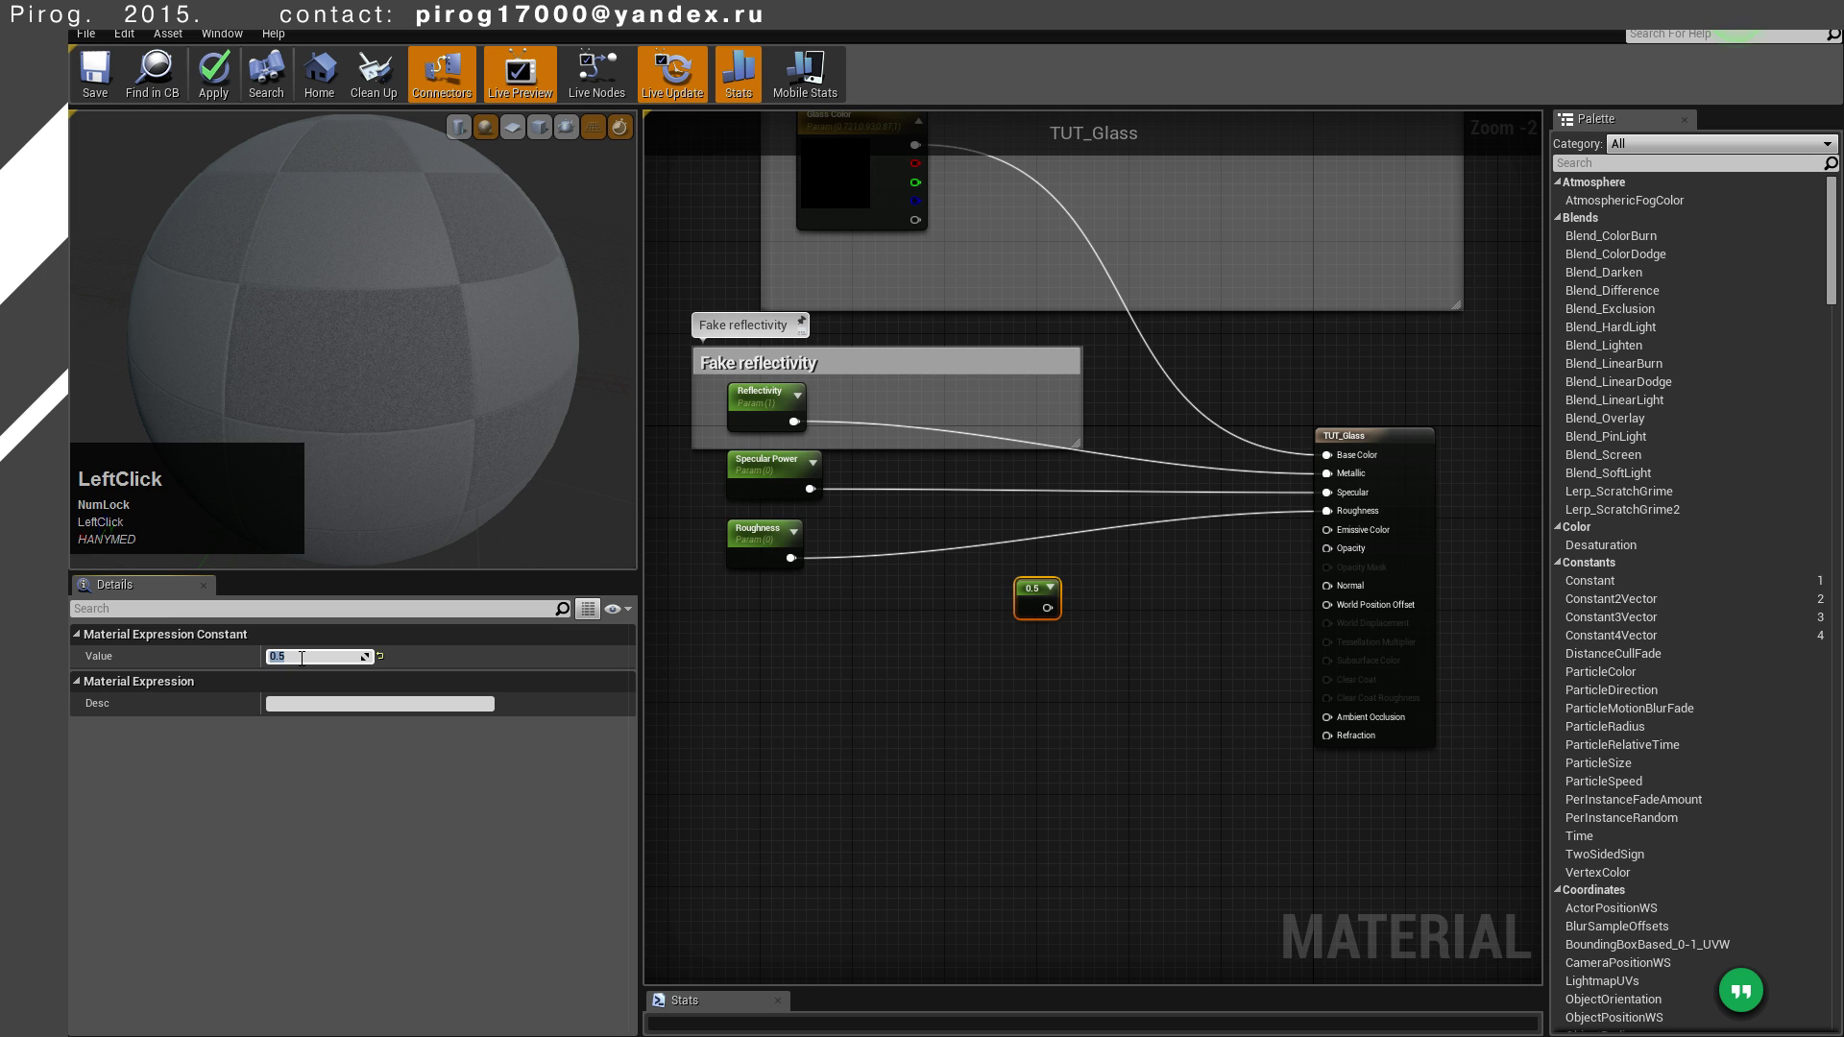
# Convert the 0.5 constant into an Opacity parameter feeding Opacity, then save TUT_Glass
pyautogui.rightClick(1025, 594)
pyautogui.click(1043, 605)
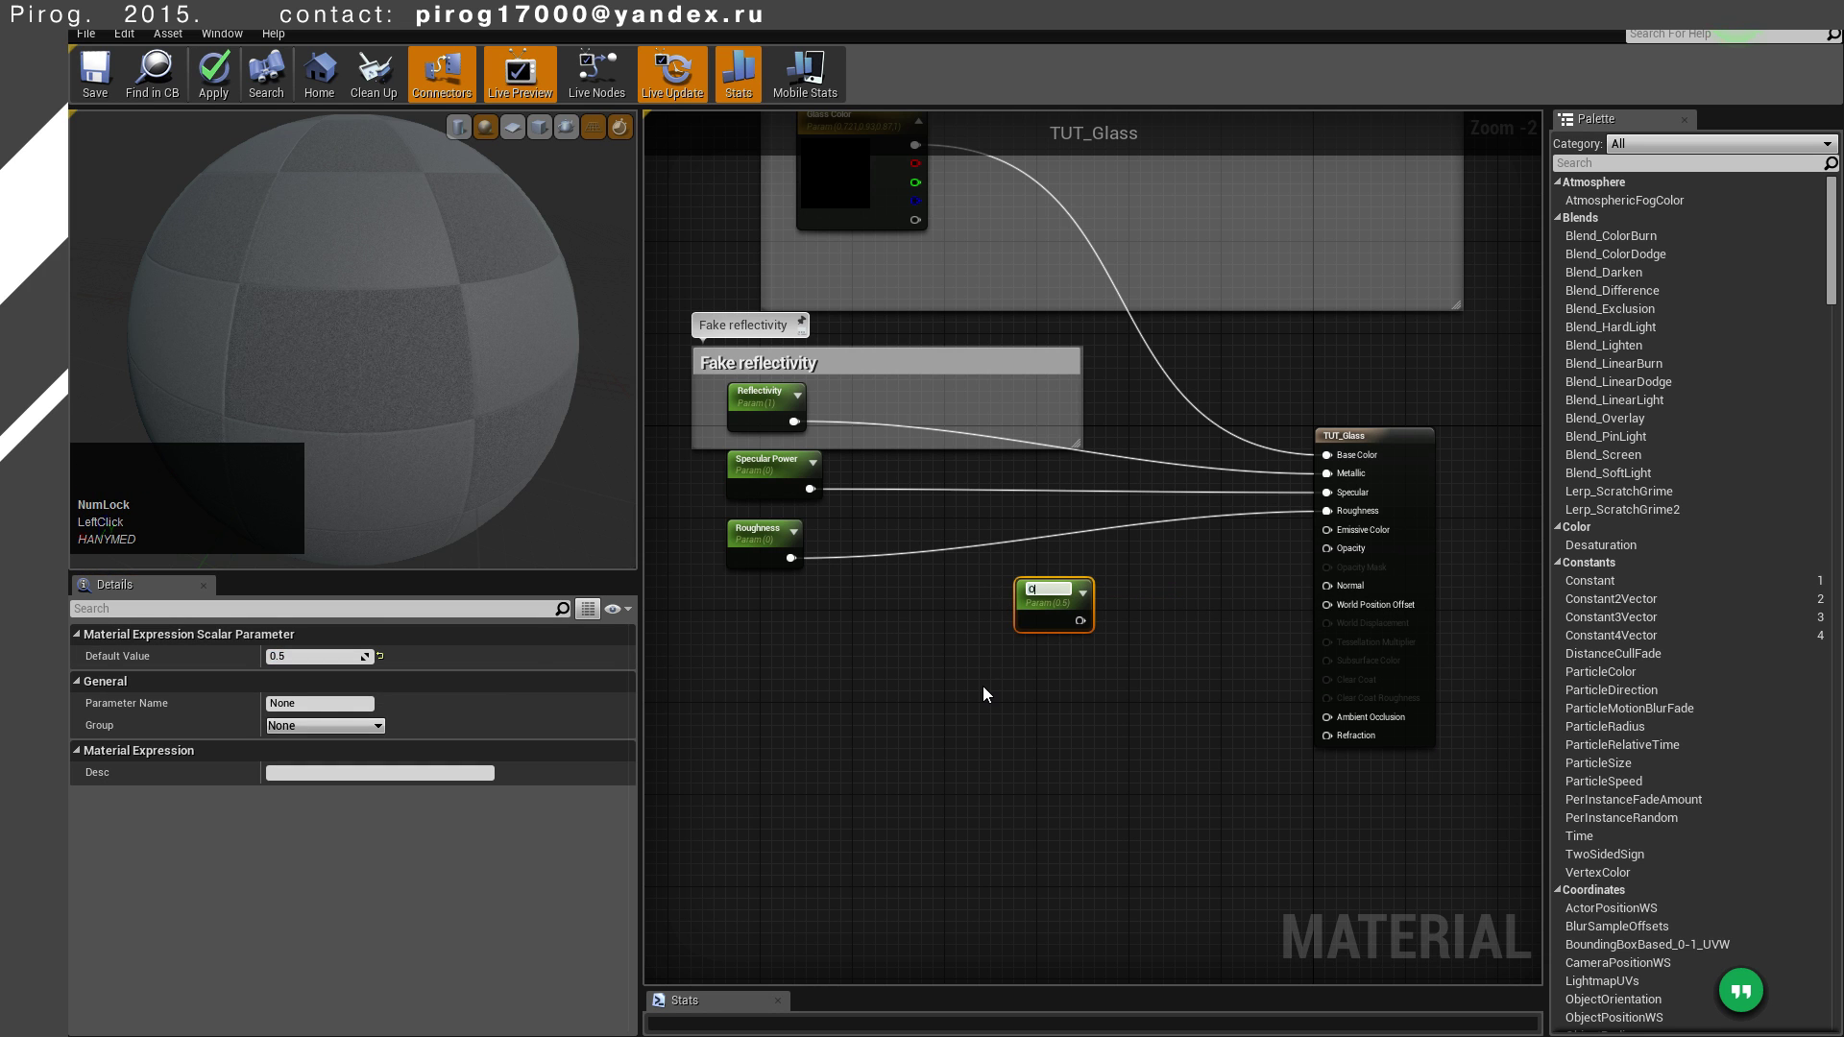
pyautogui.press('Return')
pyautogui.click(1080, 627)
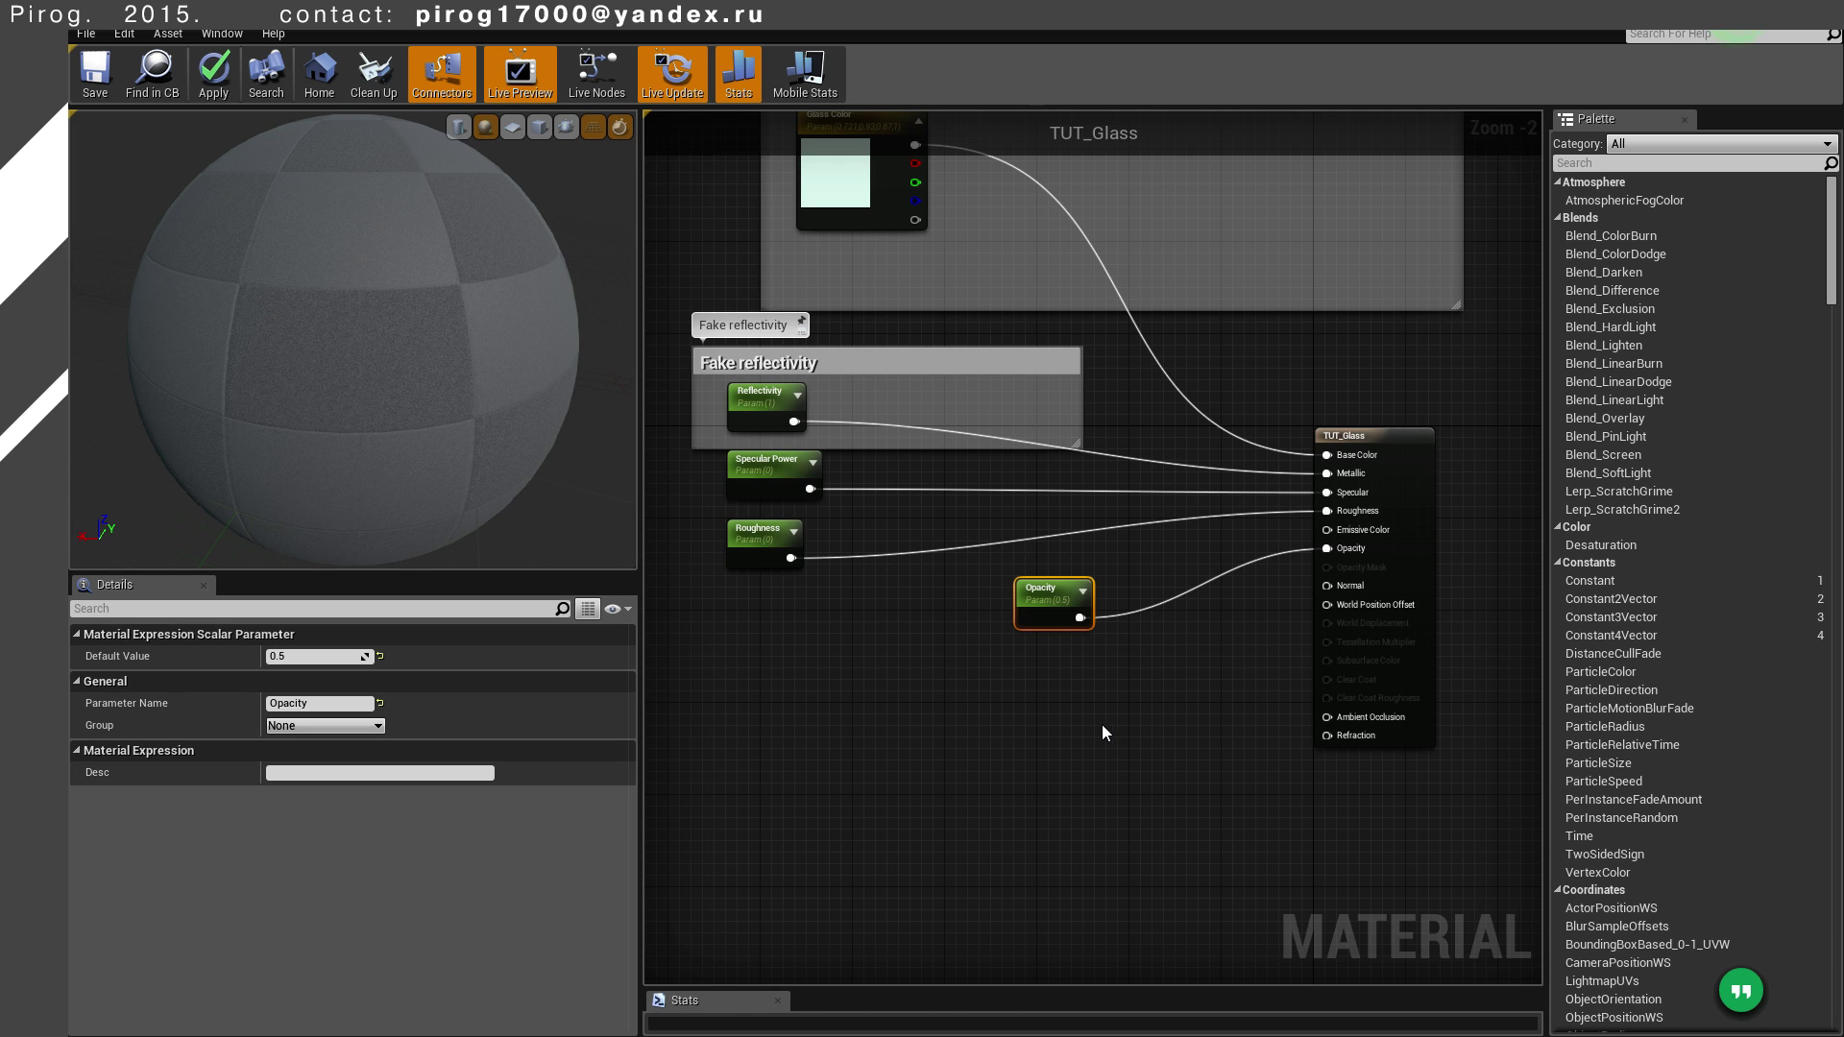
pyautogui.click(102, 87)
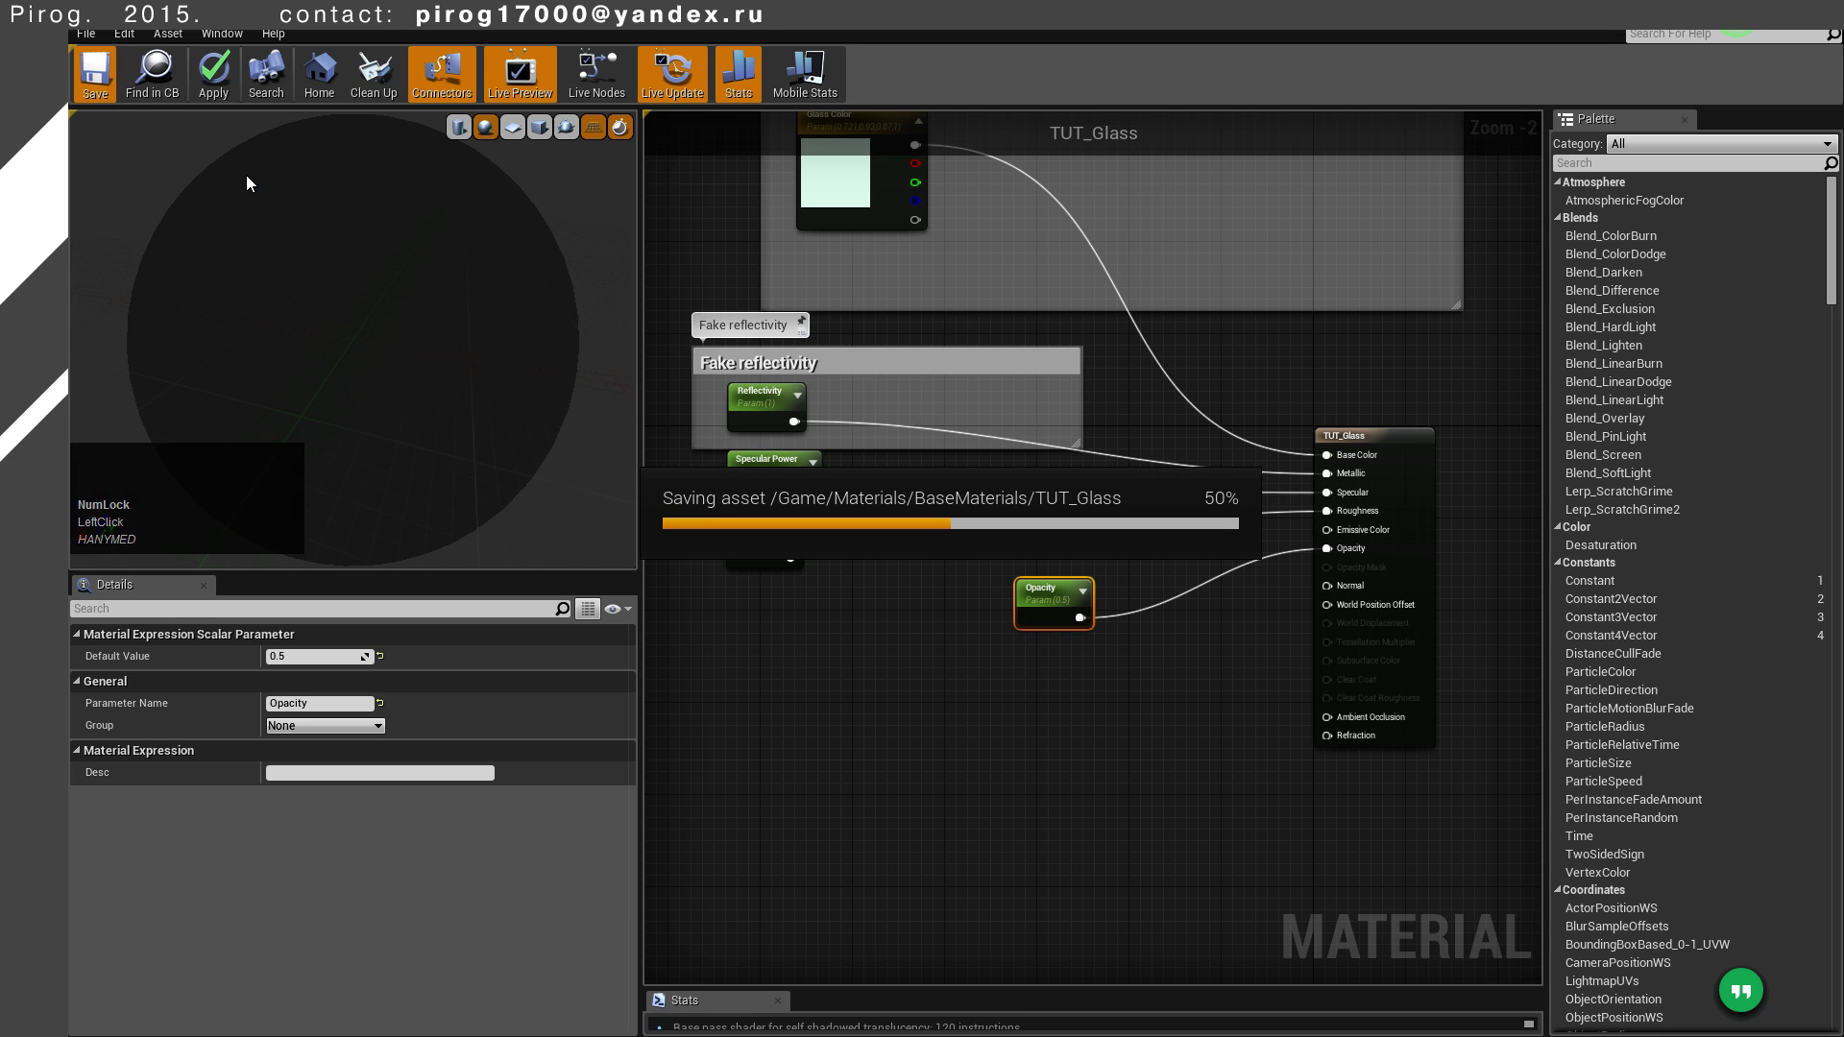
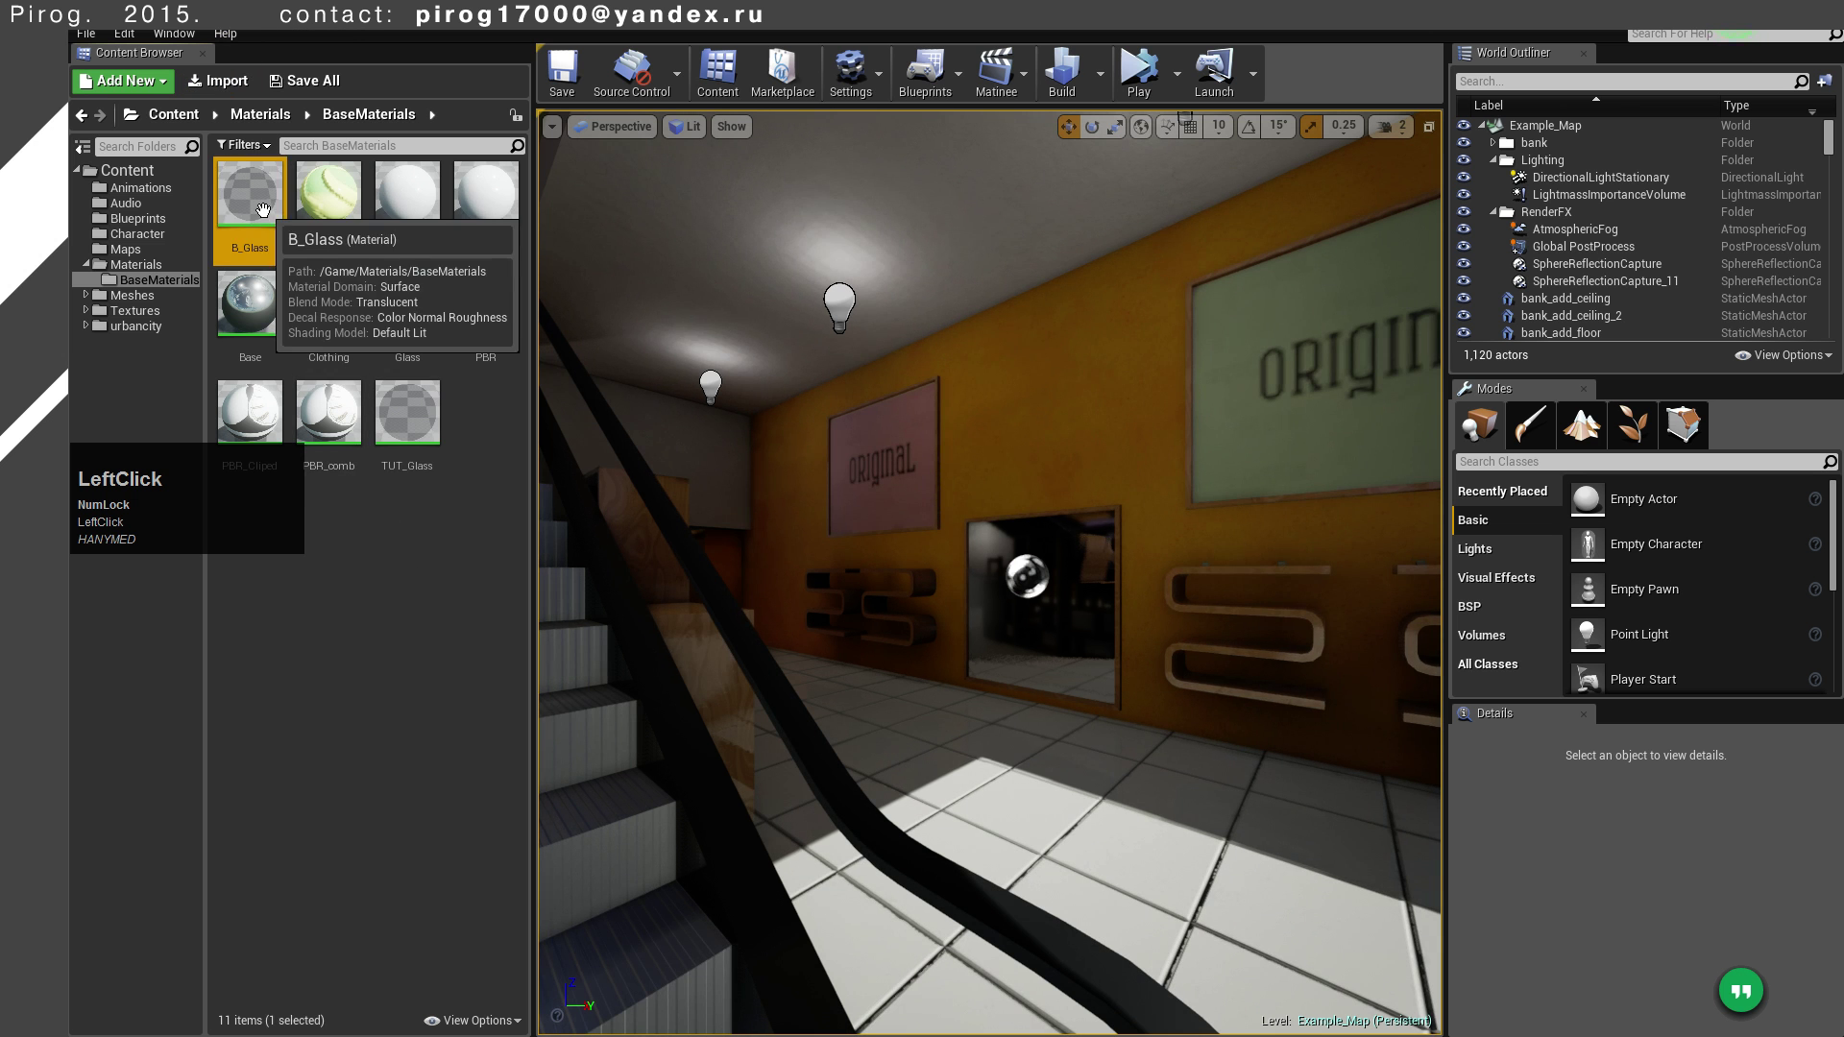
# Bring up the Content Browser options for the B_Glass material to inspect it
pyautogui.rightClick(783, 667)
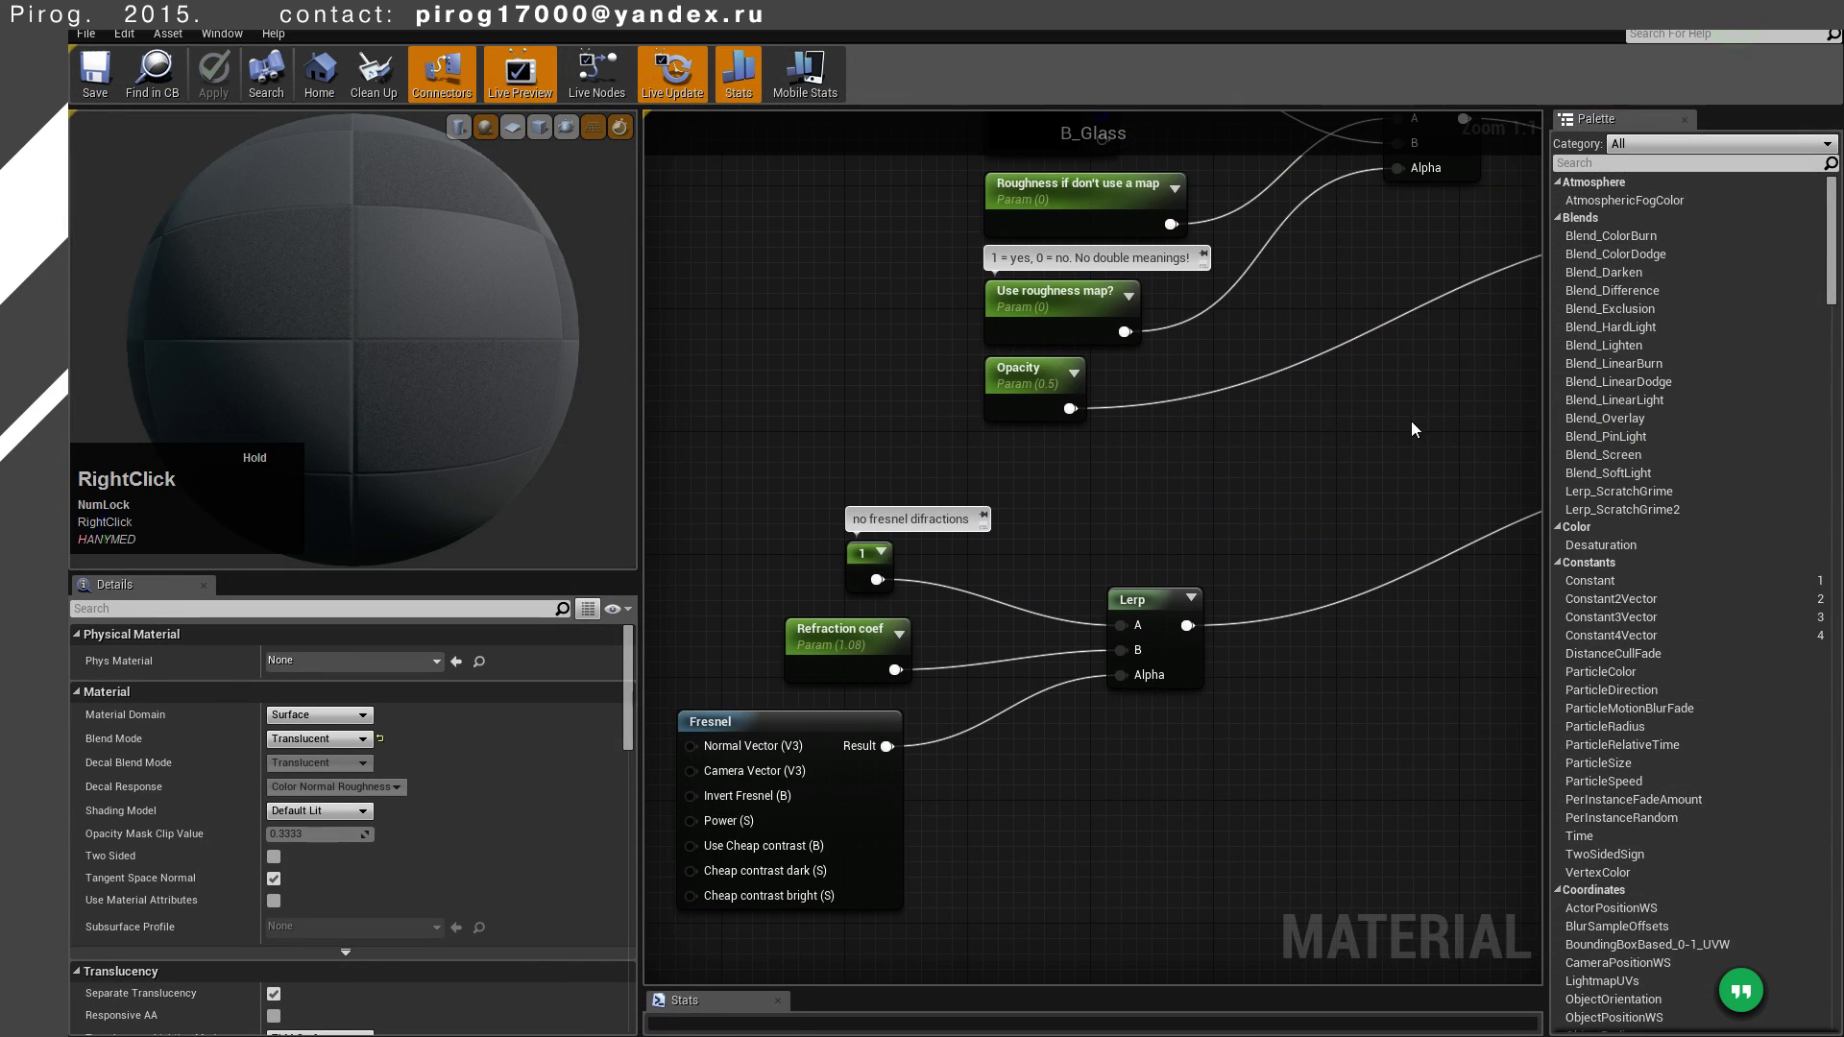
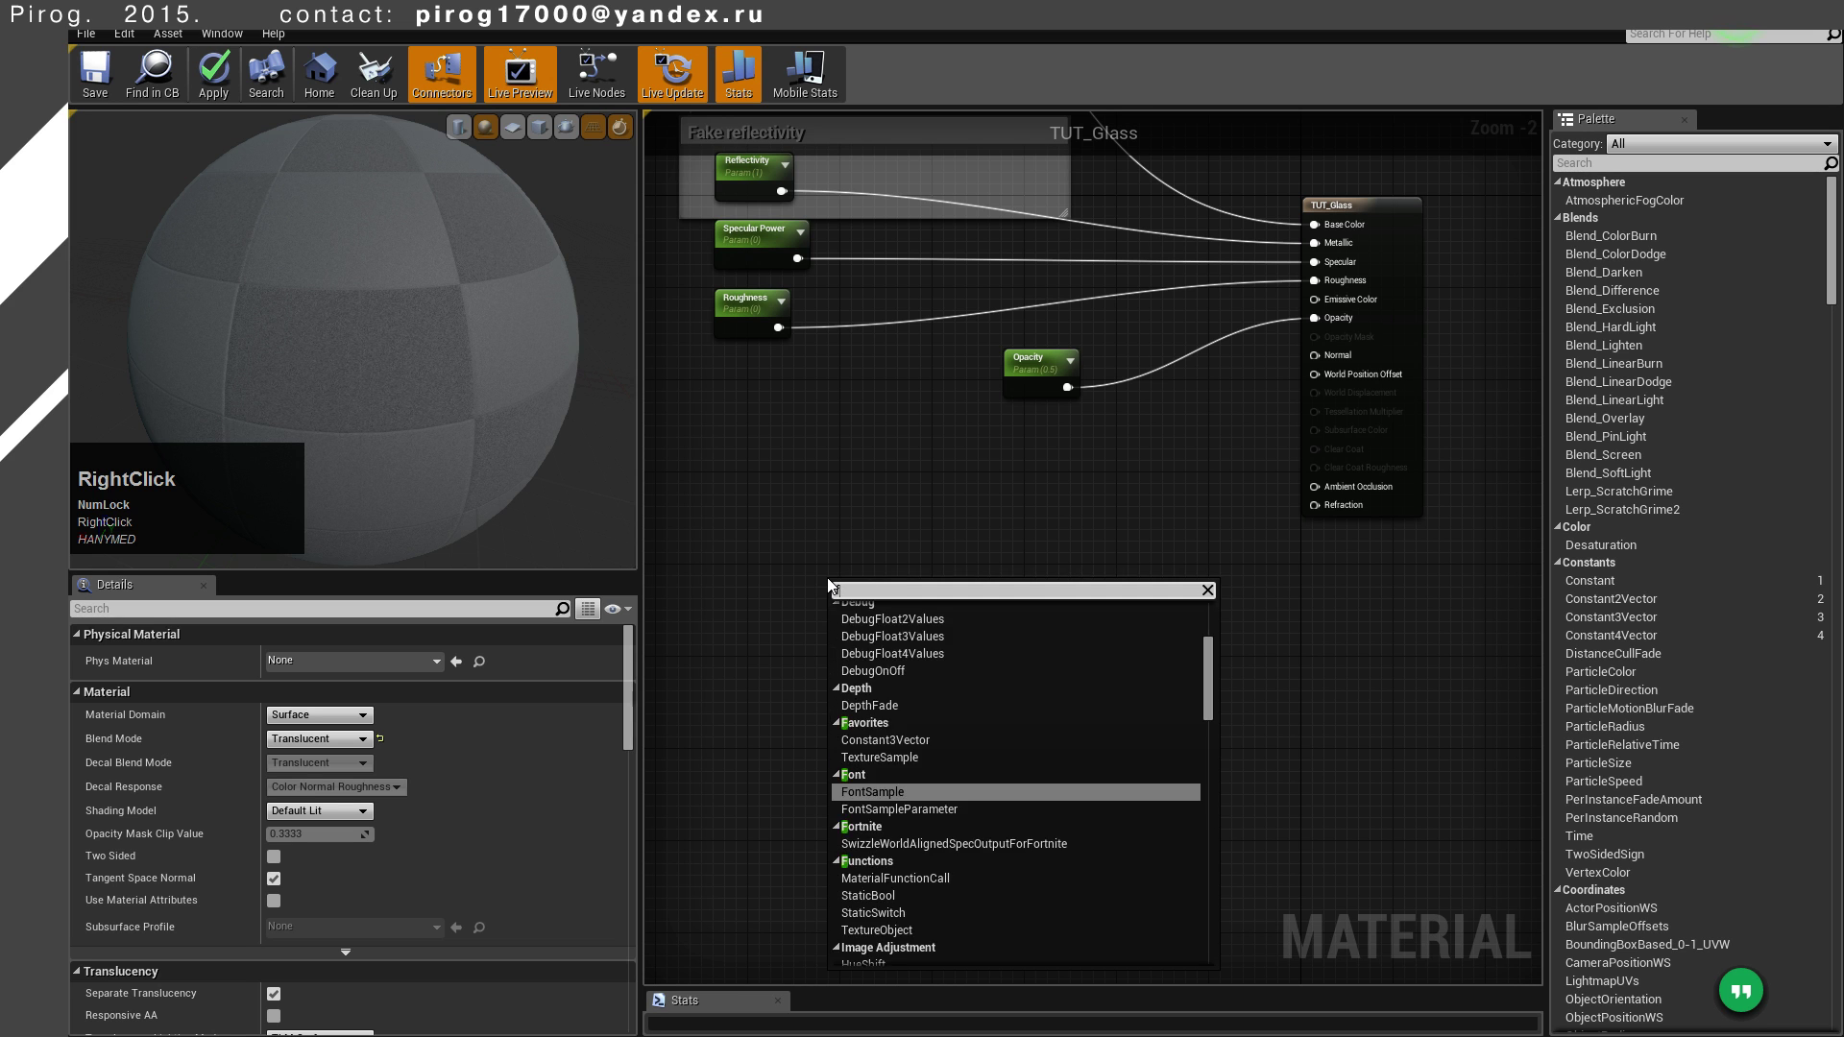
# Replace the basic Fresnel node with the fuller Fresnel function node feeding the Lerp's Alpha
pyautogui.press('Return')
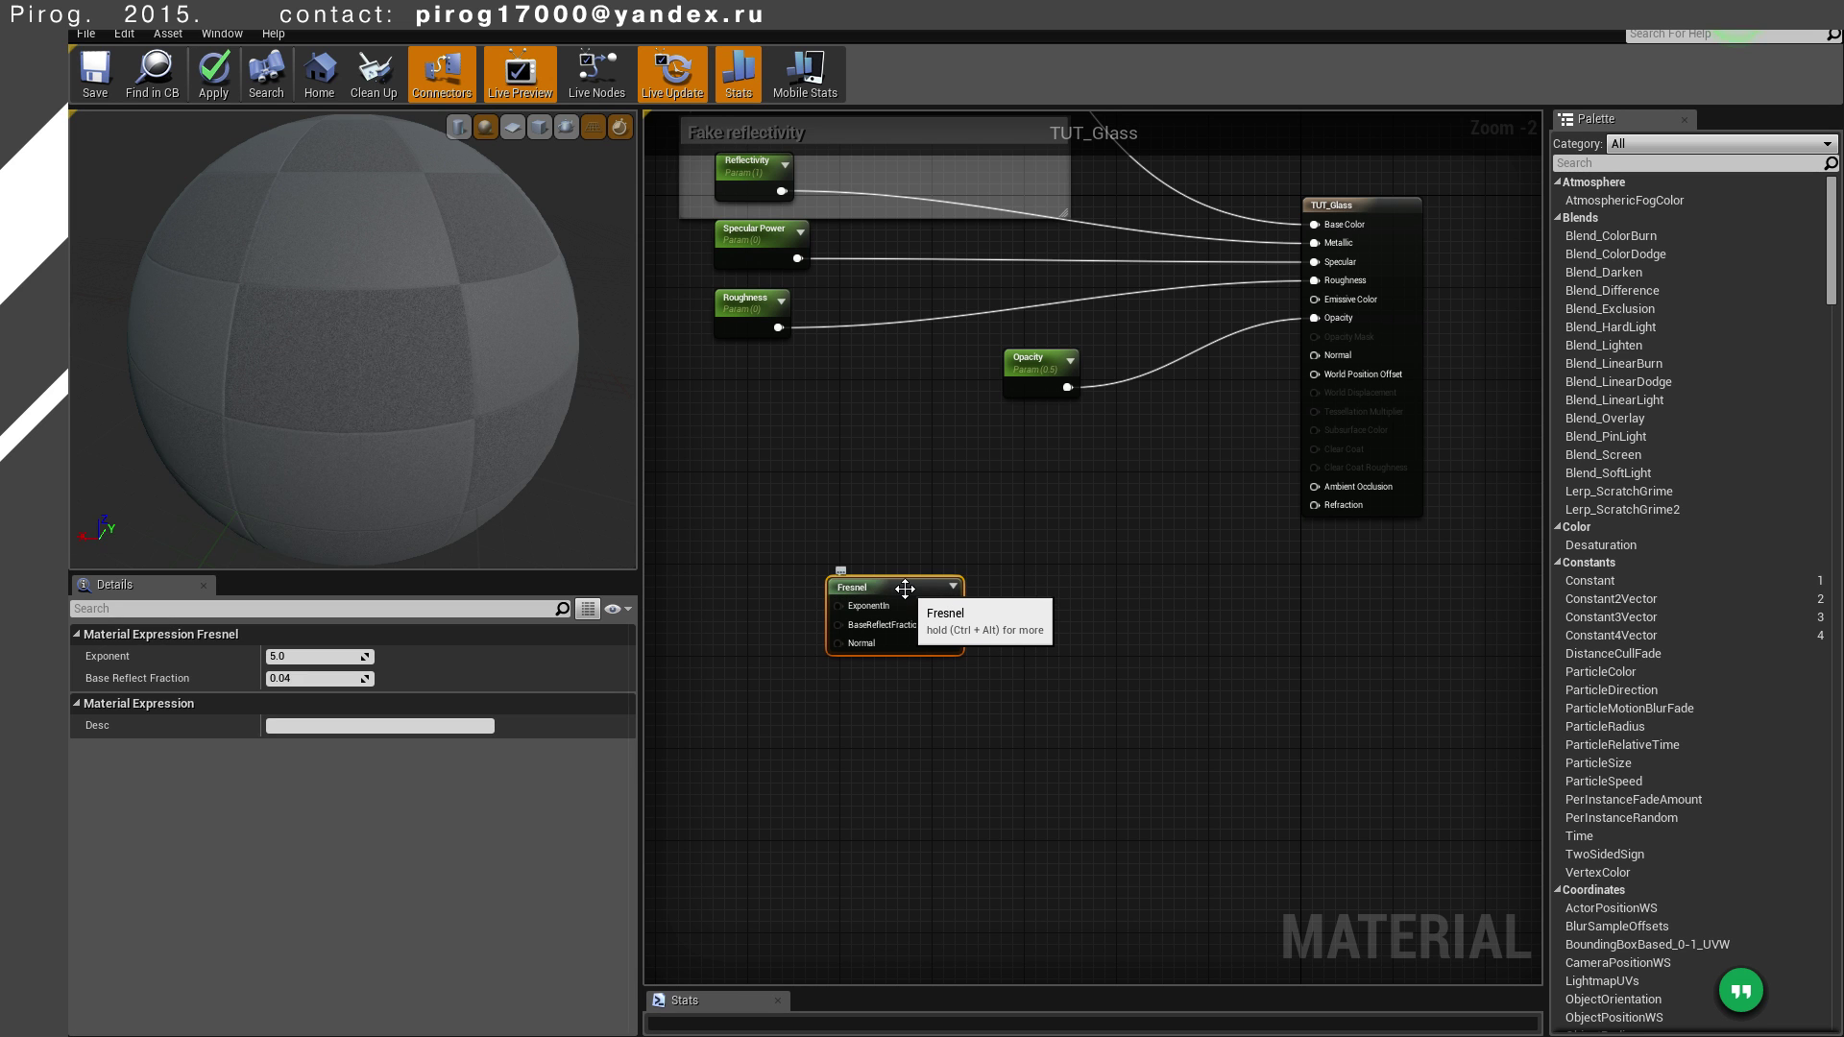
pyautogui.click(913, 596)
pyautogui.press('Delete')
pyautogui.rightClick(801, 601)
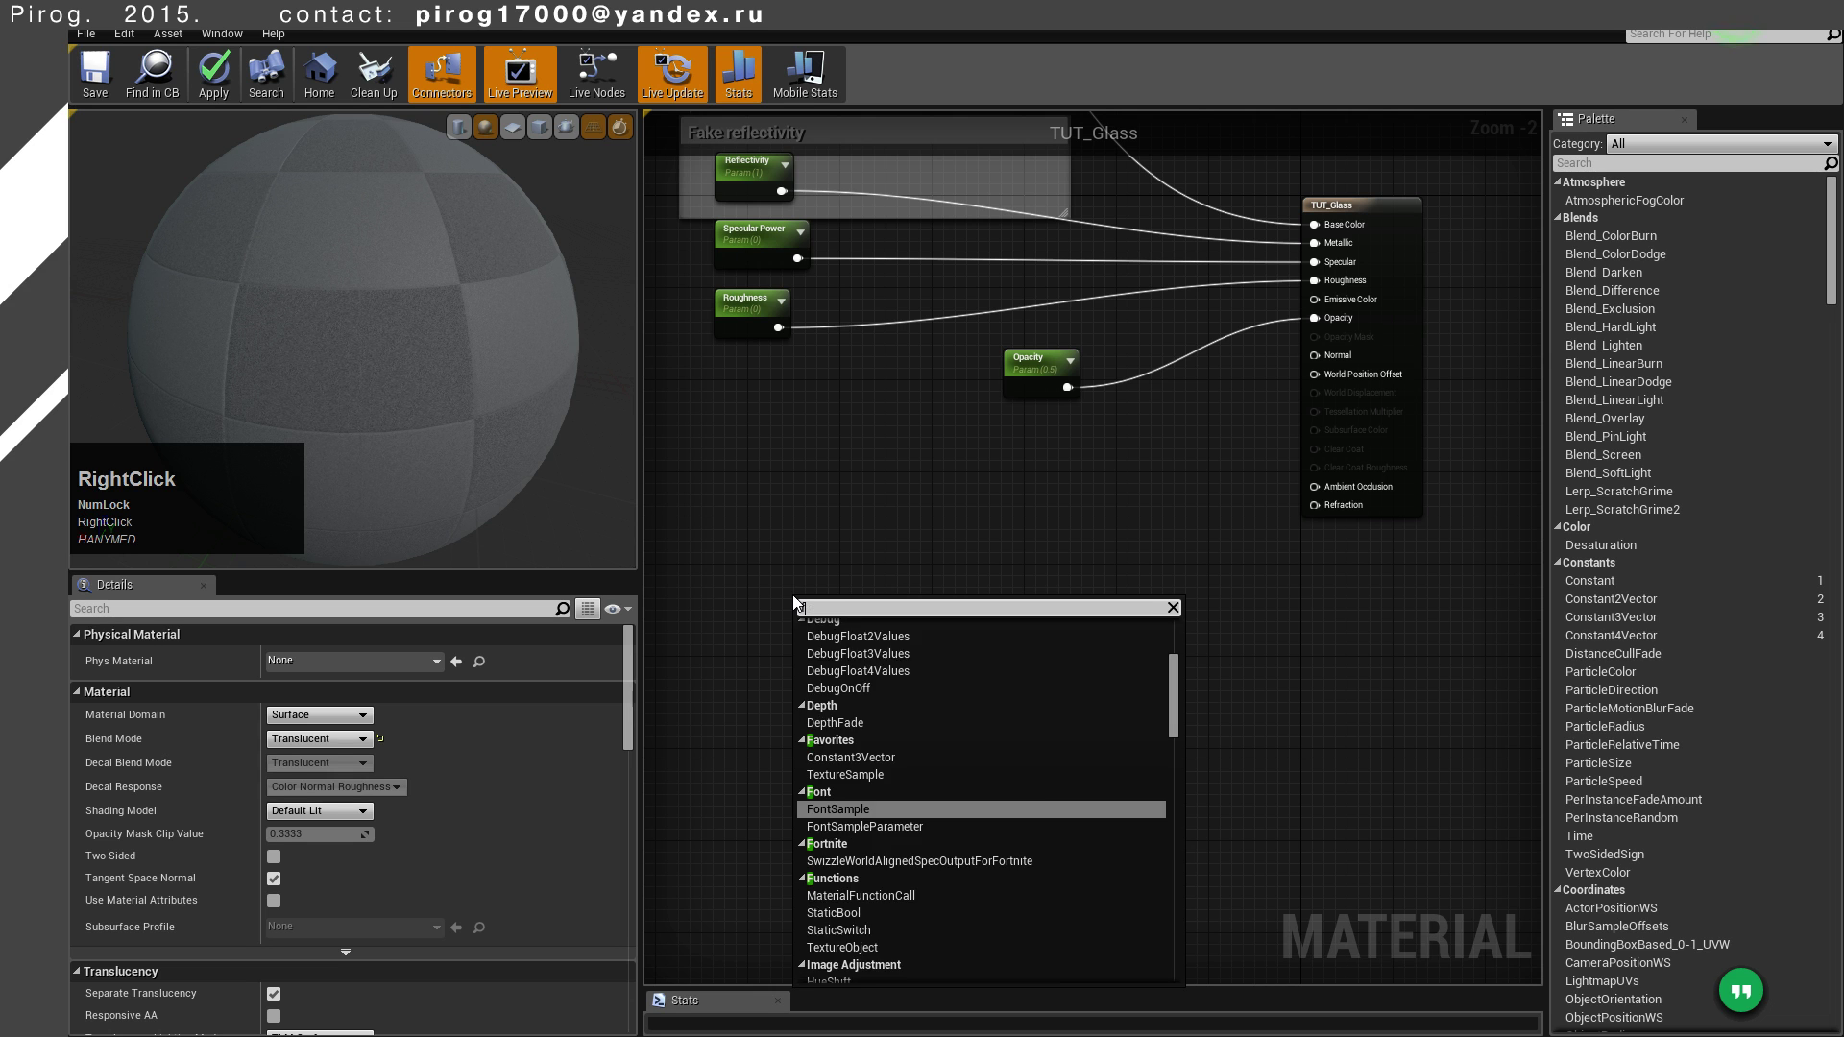
pyautogui.press('BackSpace')
pyautogui.press('Down')
pyautogui.press('Return')
pyautogui.click(888, 606)
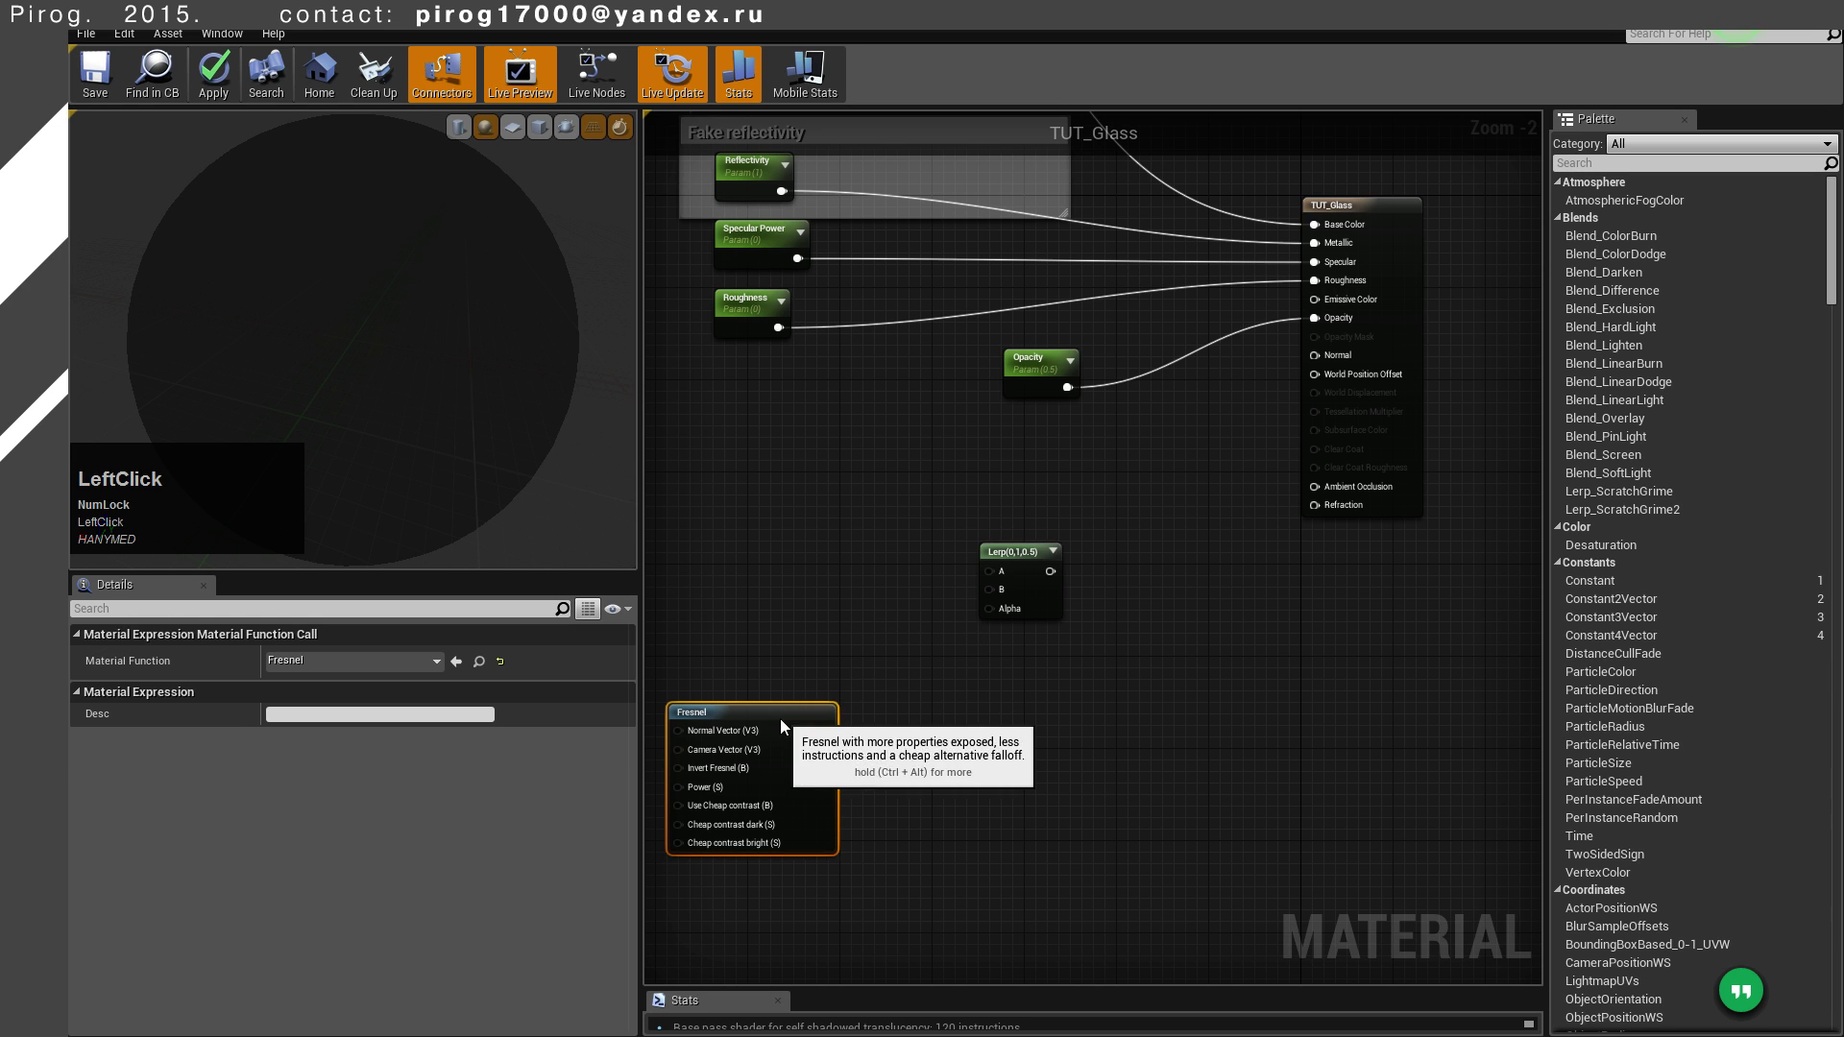
# Add two constant nodes and set the lower one to 1.3 for the Lerp's B input
pyautogui.write('11')
pyautogui.click(744, 478)
pyautogui.write('11')
pyautogui.click(731, 572)
pyautogui.write('111')
pyautogui.click(738, 584)
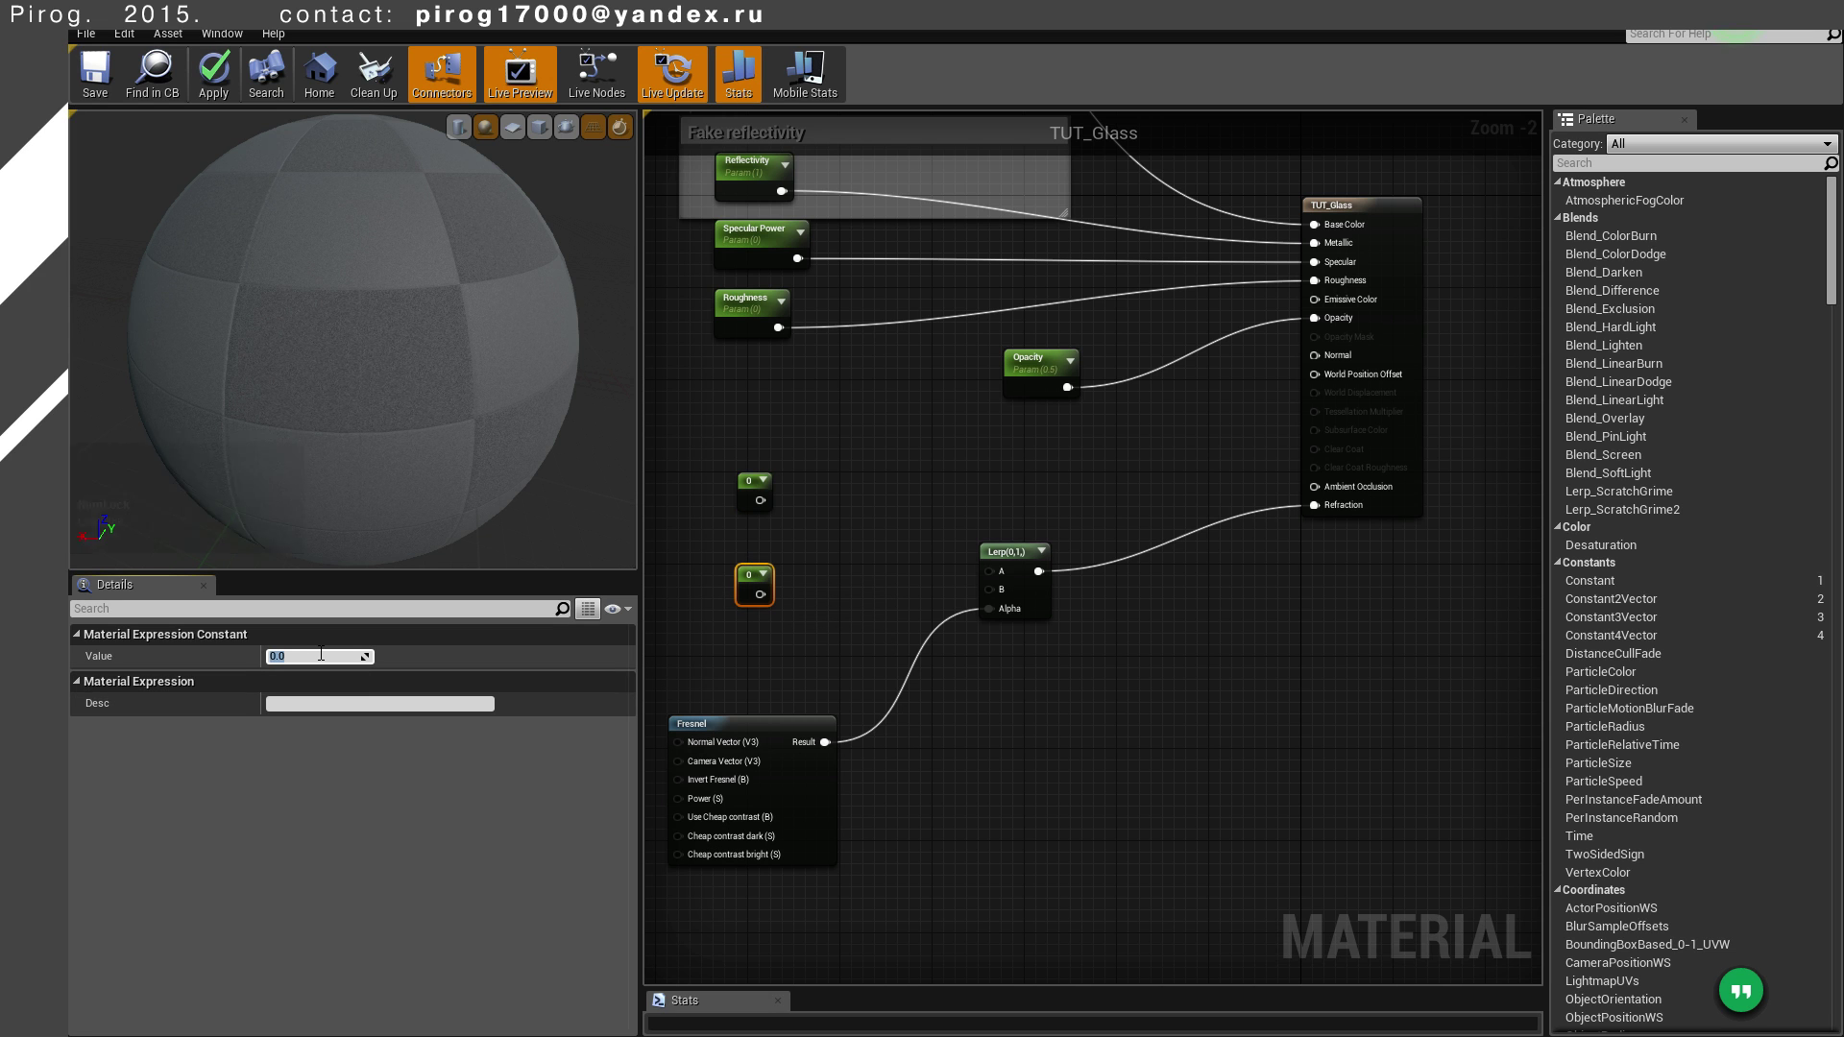
pyautogui.write('13')
pyautogui.press('Return')
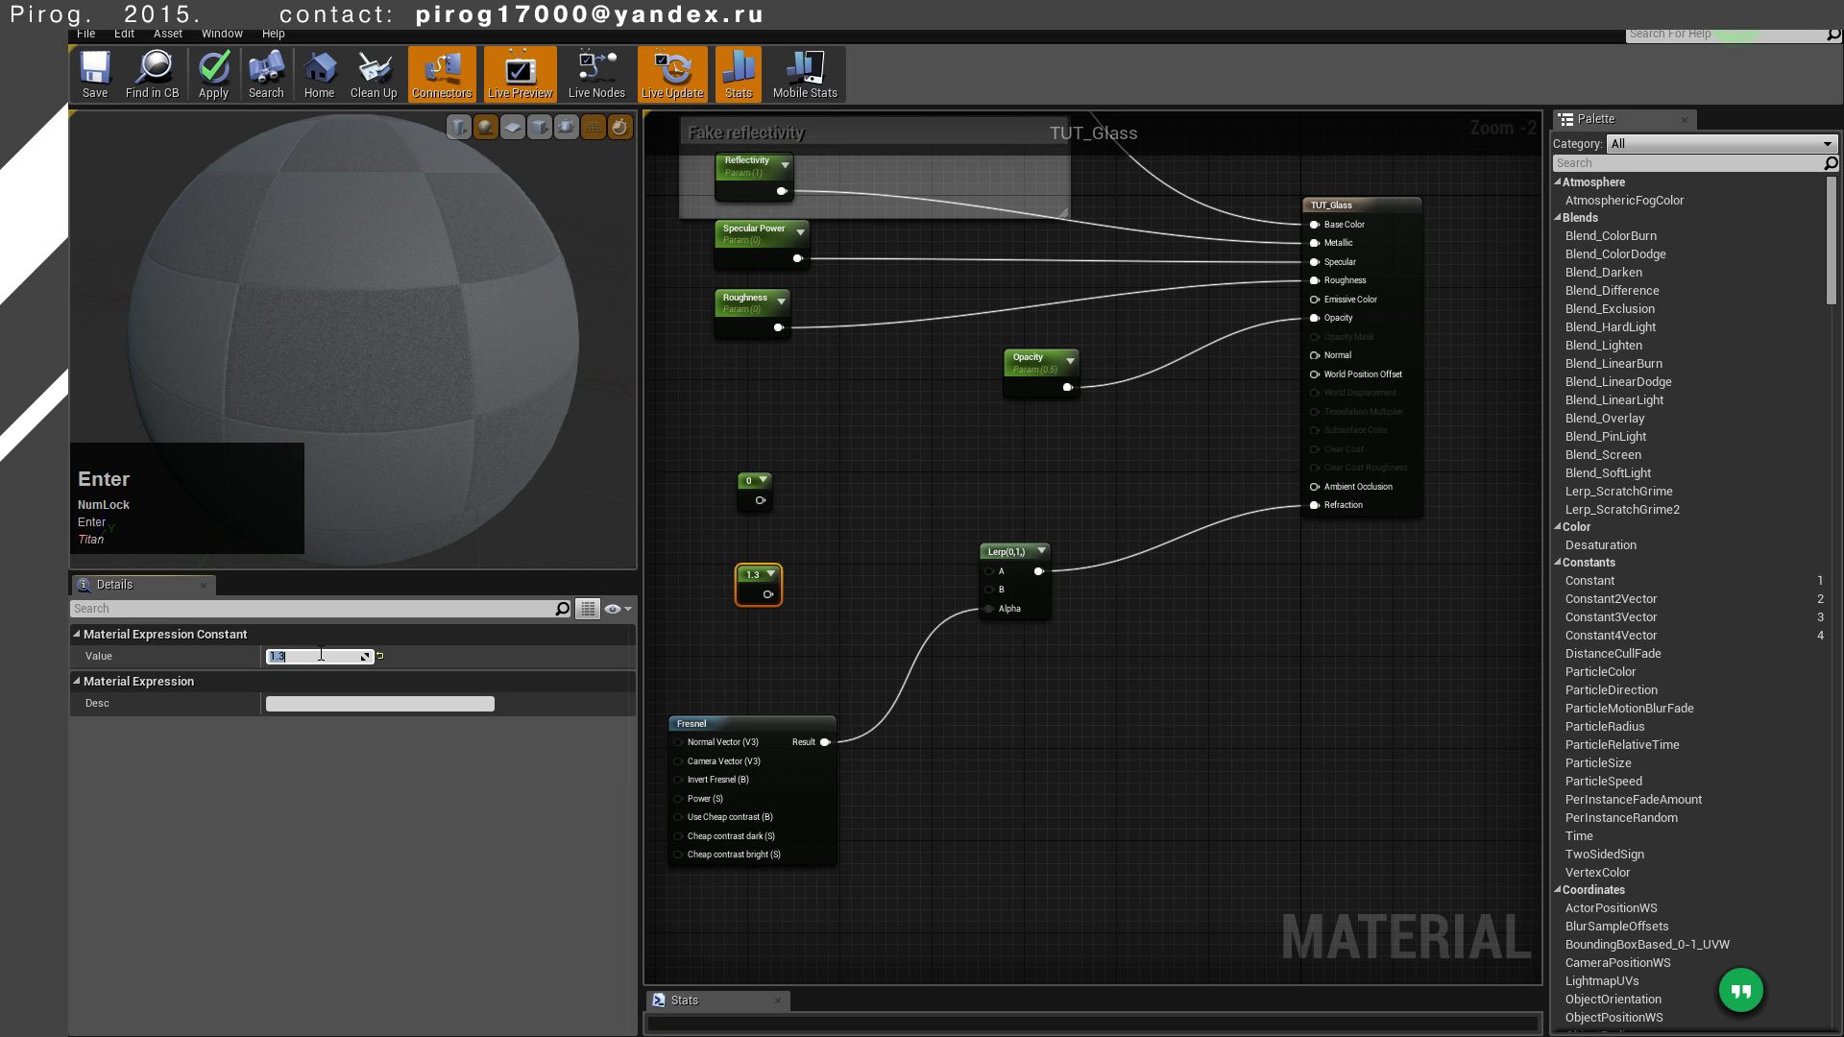
# Set the upper constant to 1.01 and wire it into the Lerp's A input
pyautogui.click(747, 487)
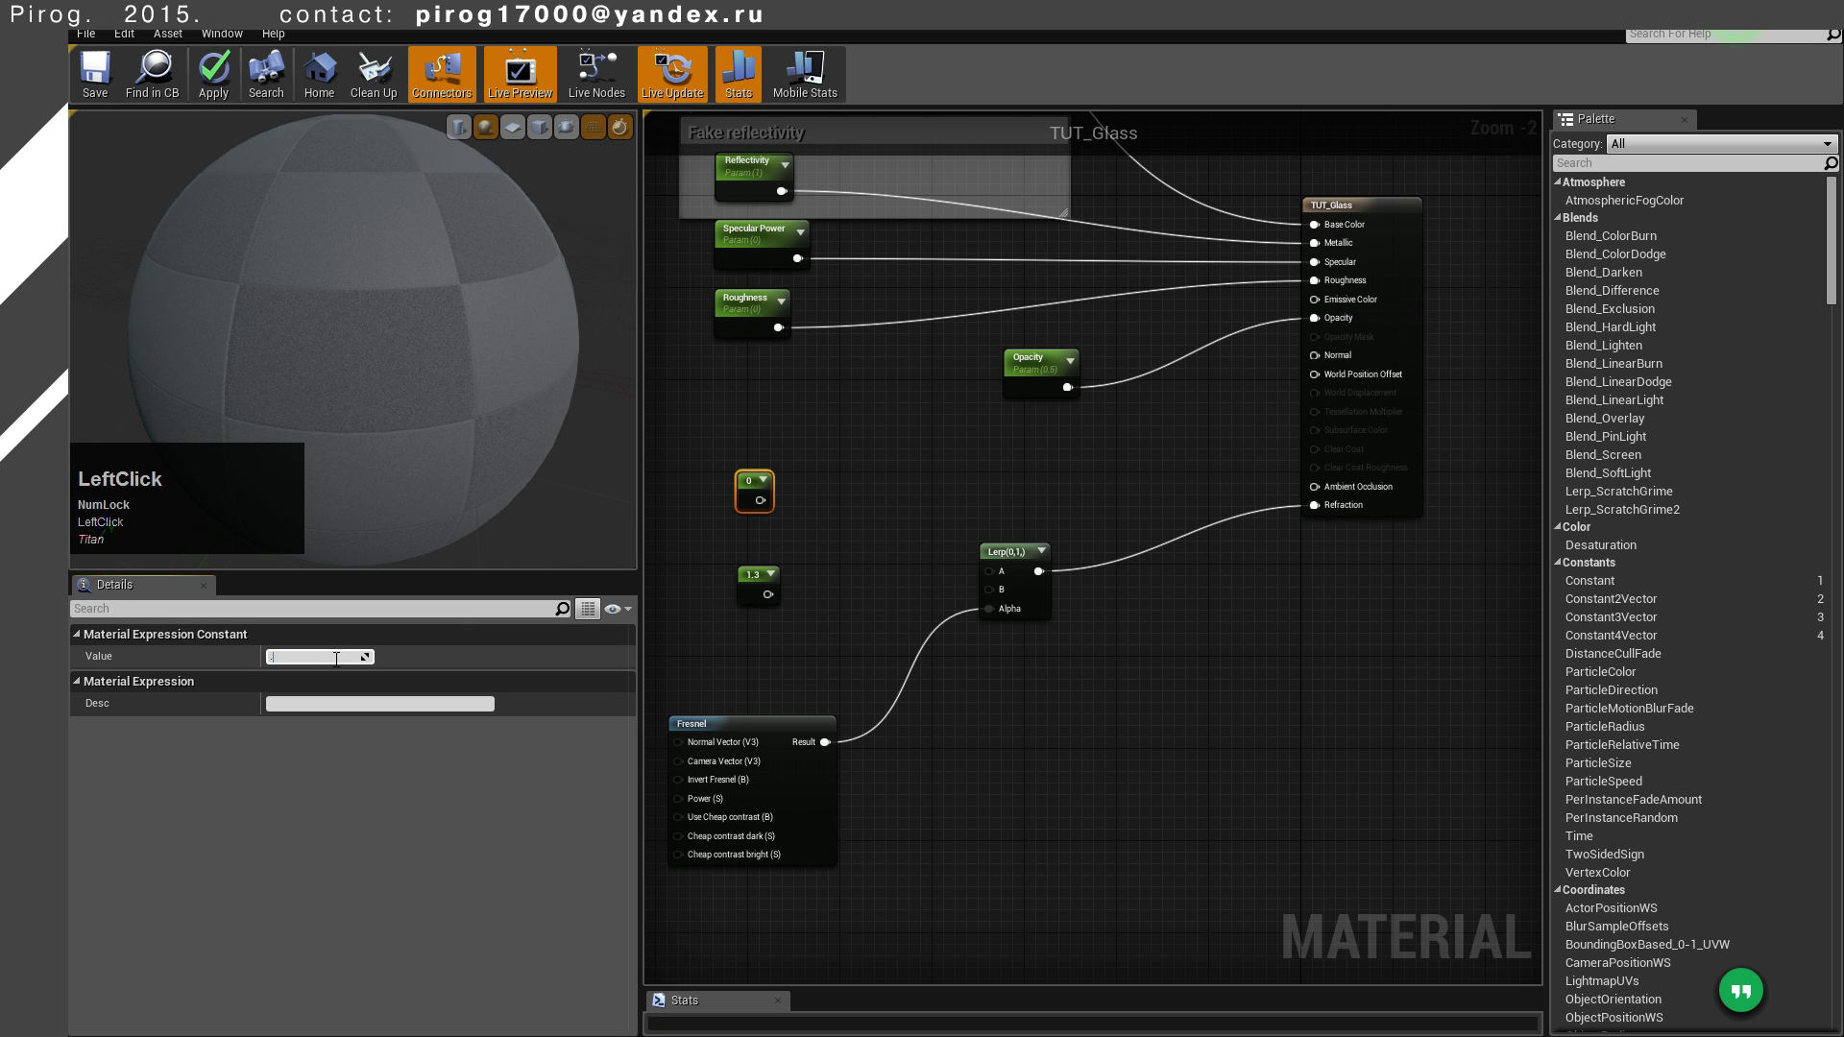
pyautogui.press('BackSpace')
pyautogui.write('10')
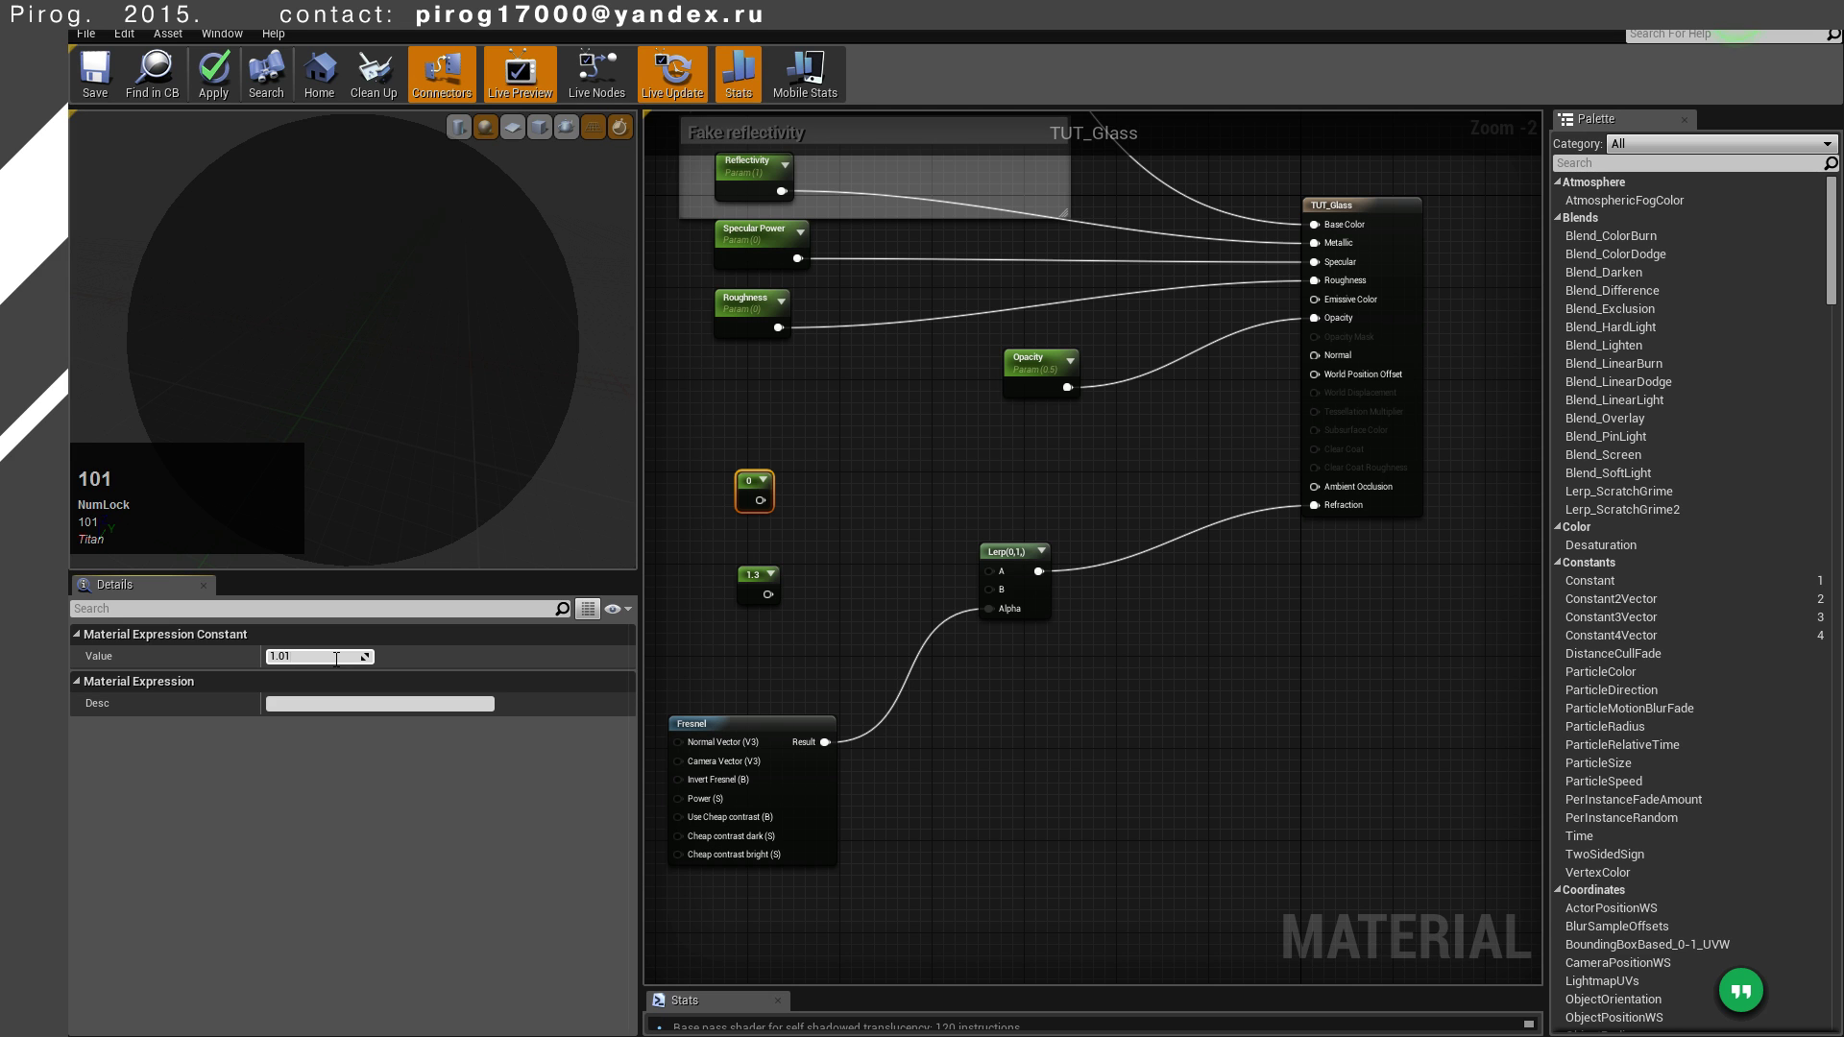
pyautogui.press('Return')
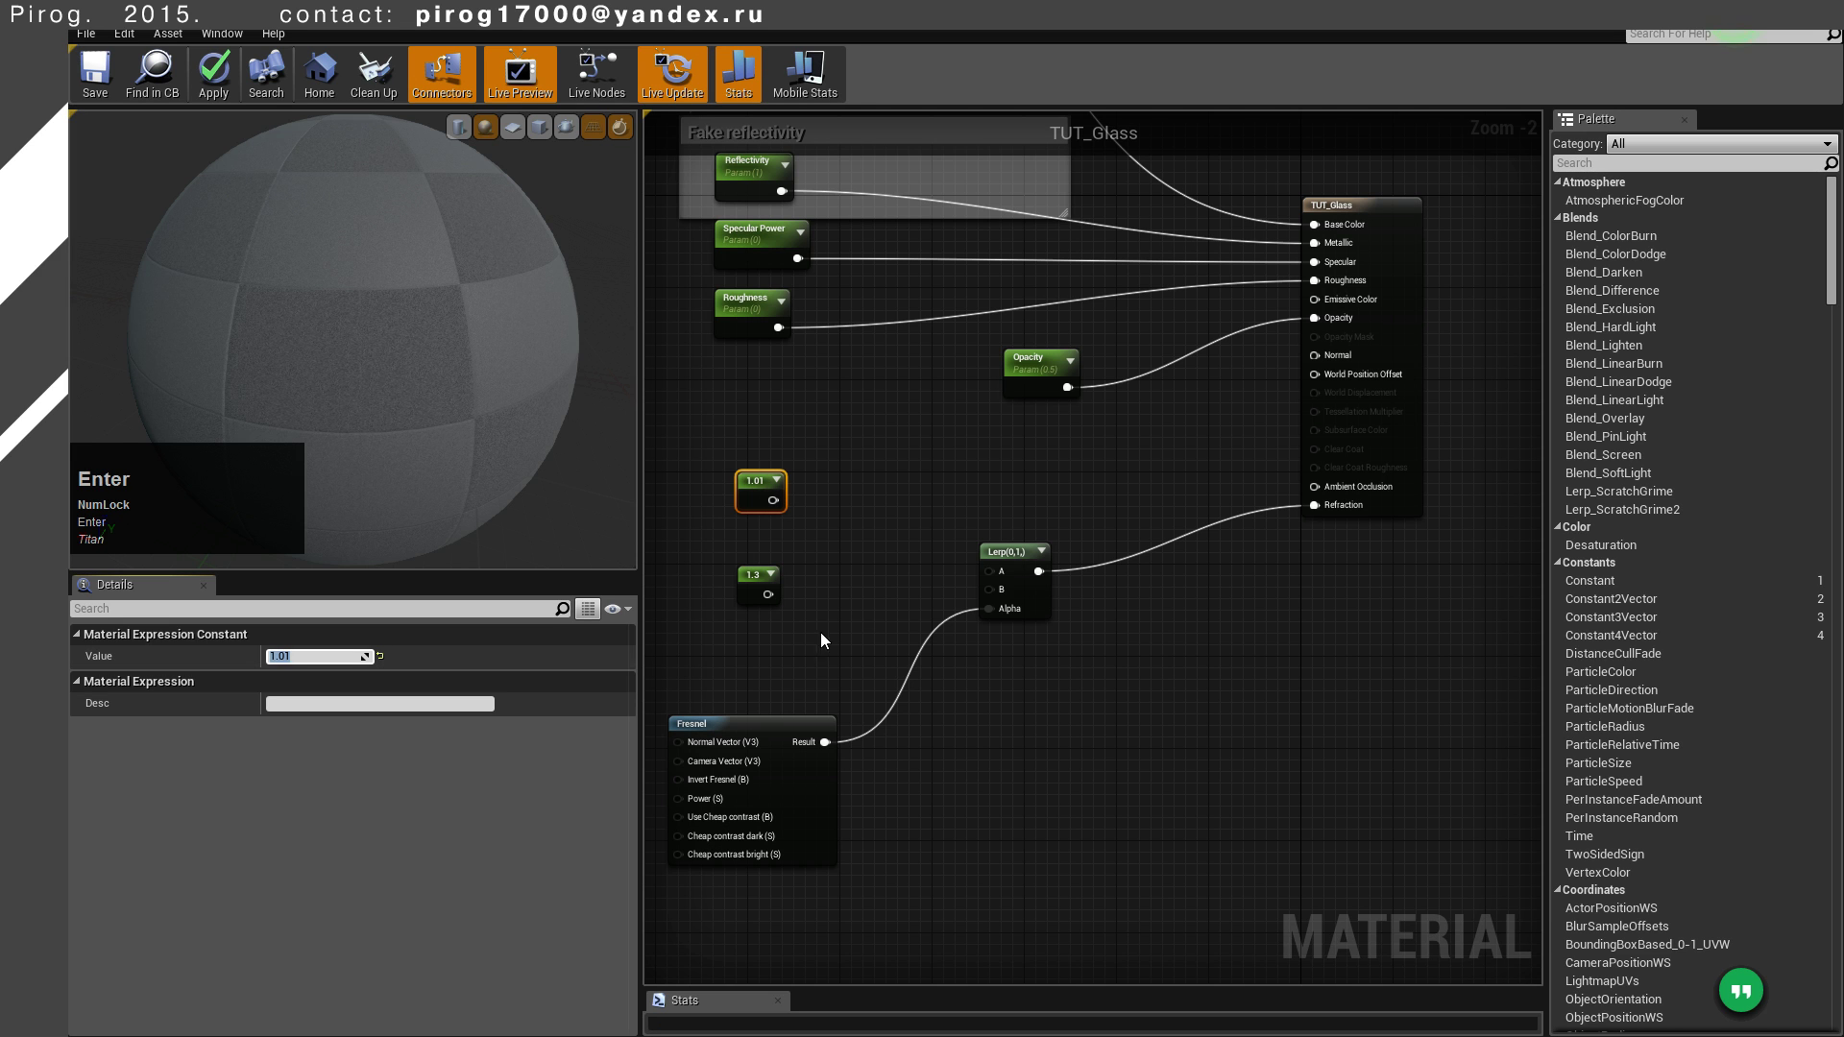
pyautogui.click(779, 504)
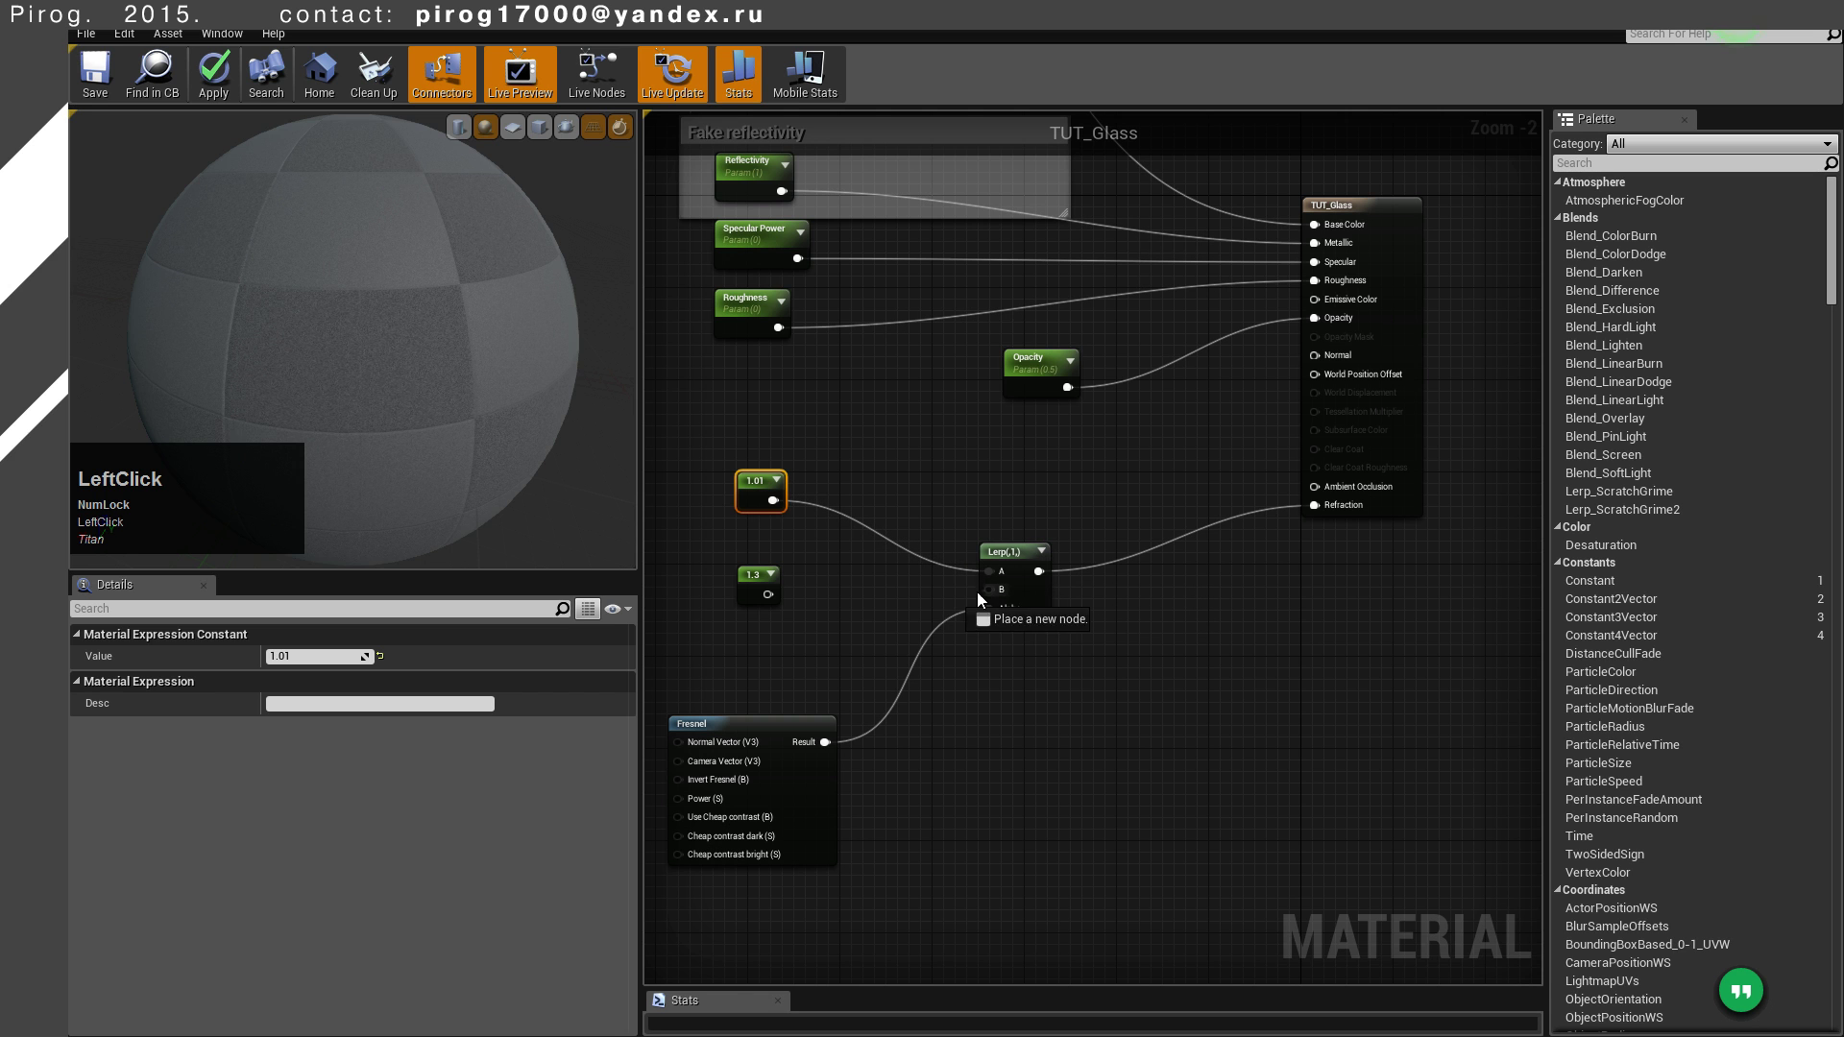
pyautogui.rightClick(830, 663)
pyautogui.scroll(3)
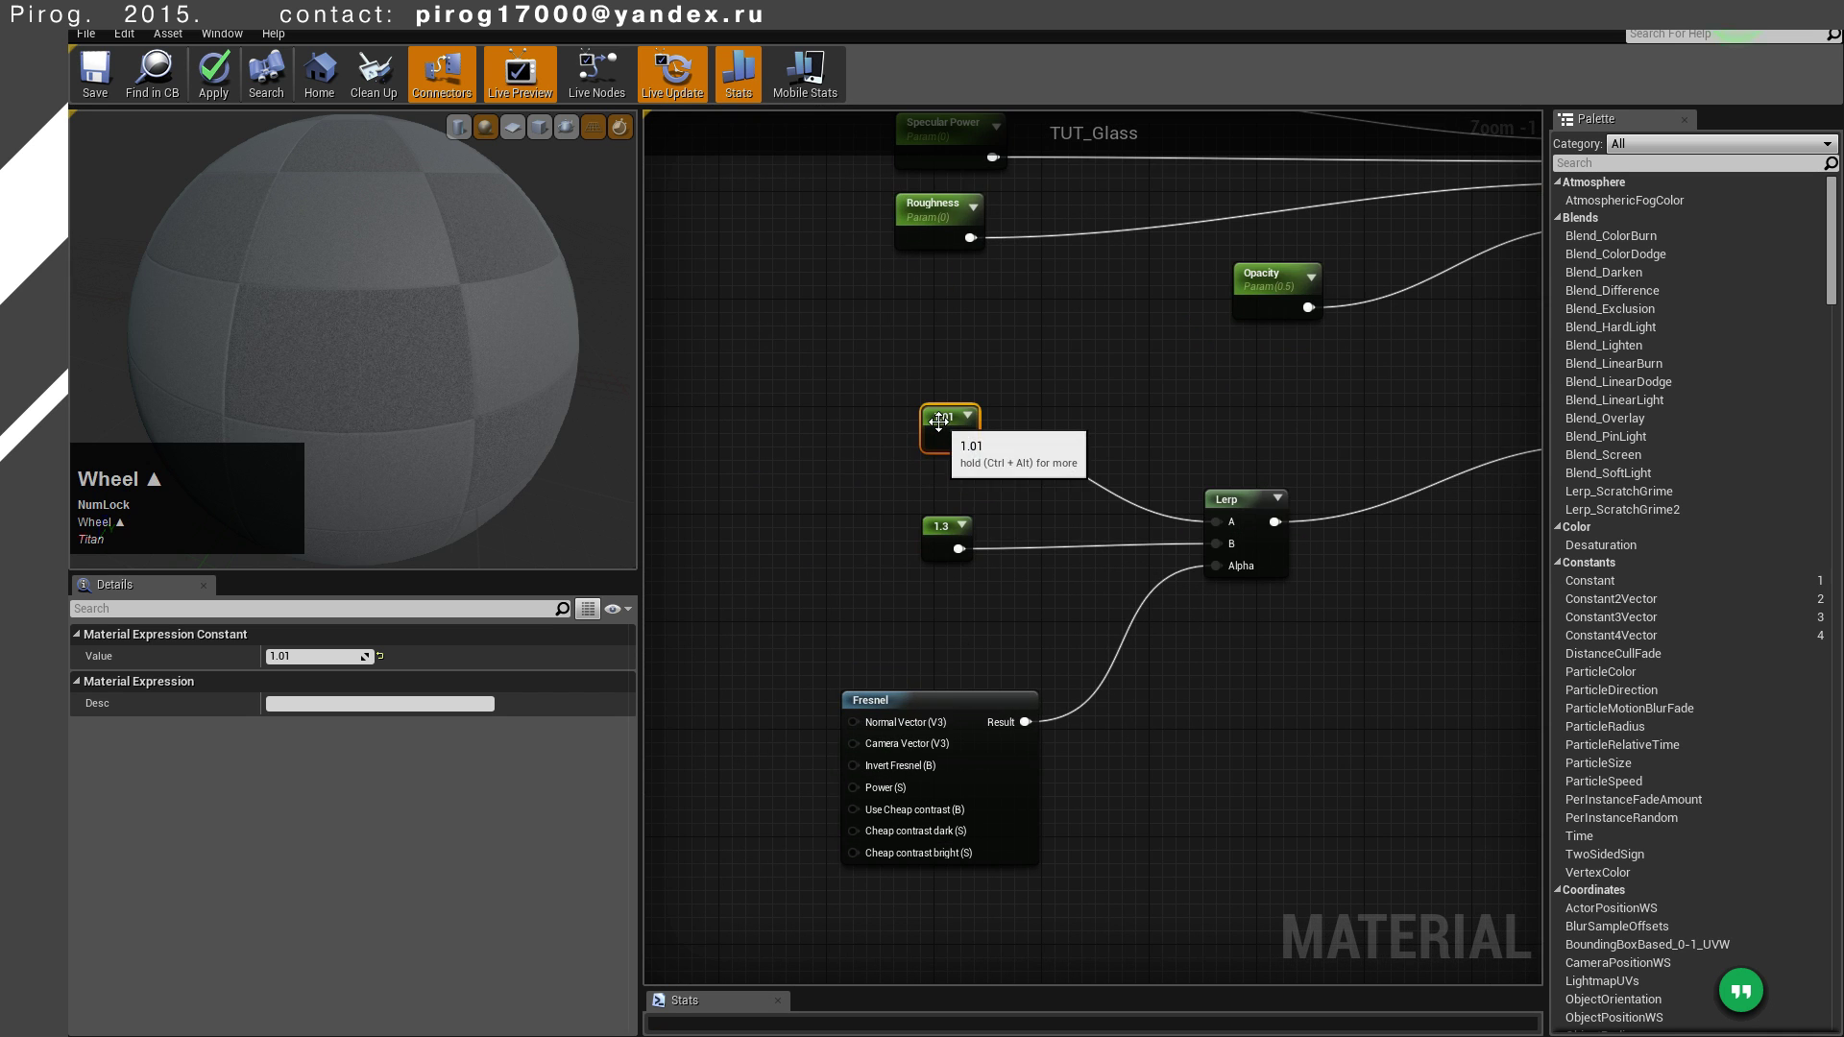
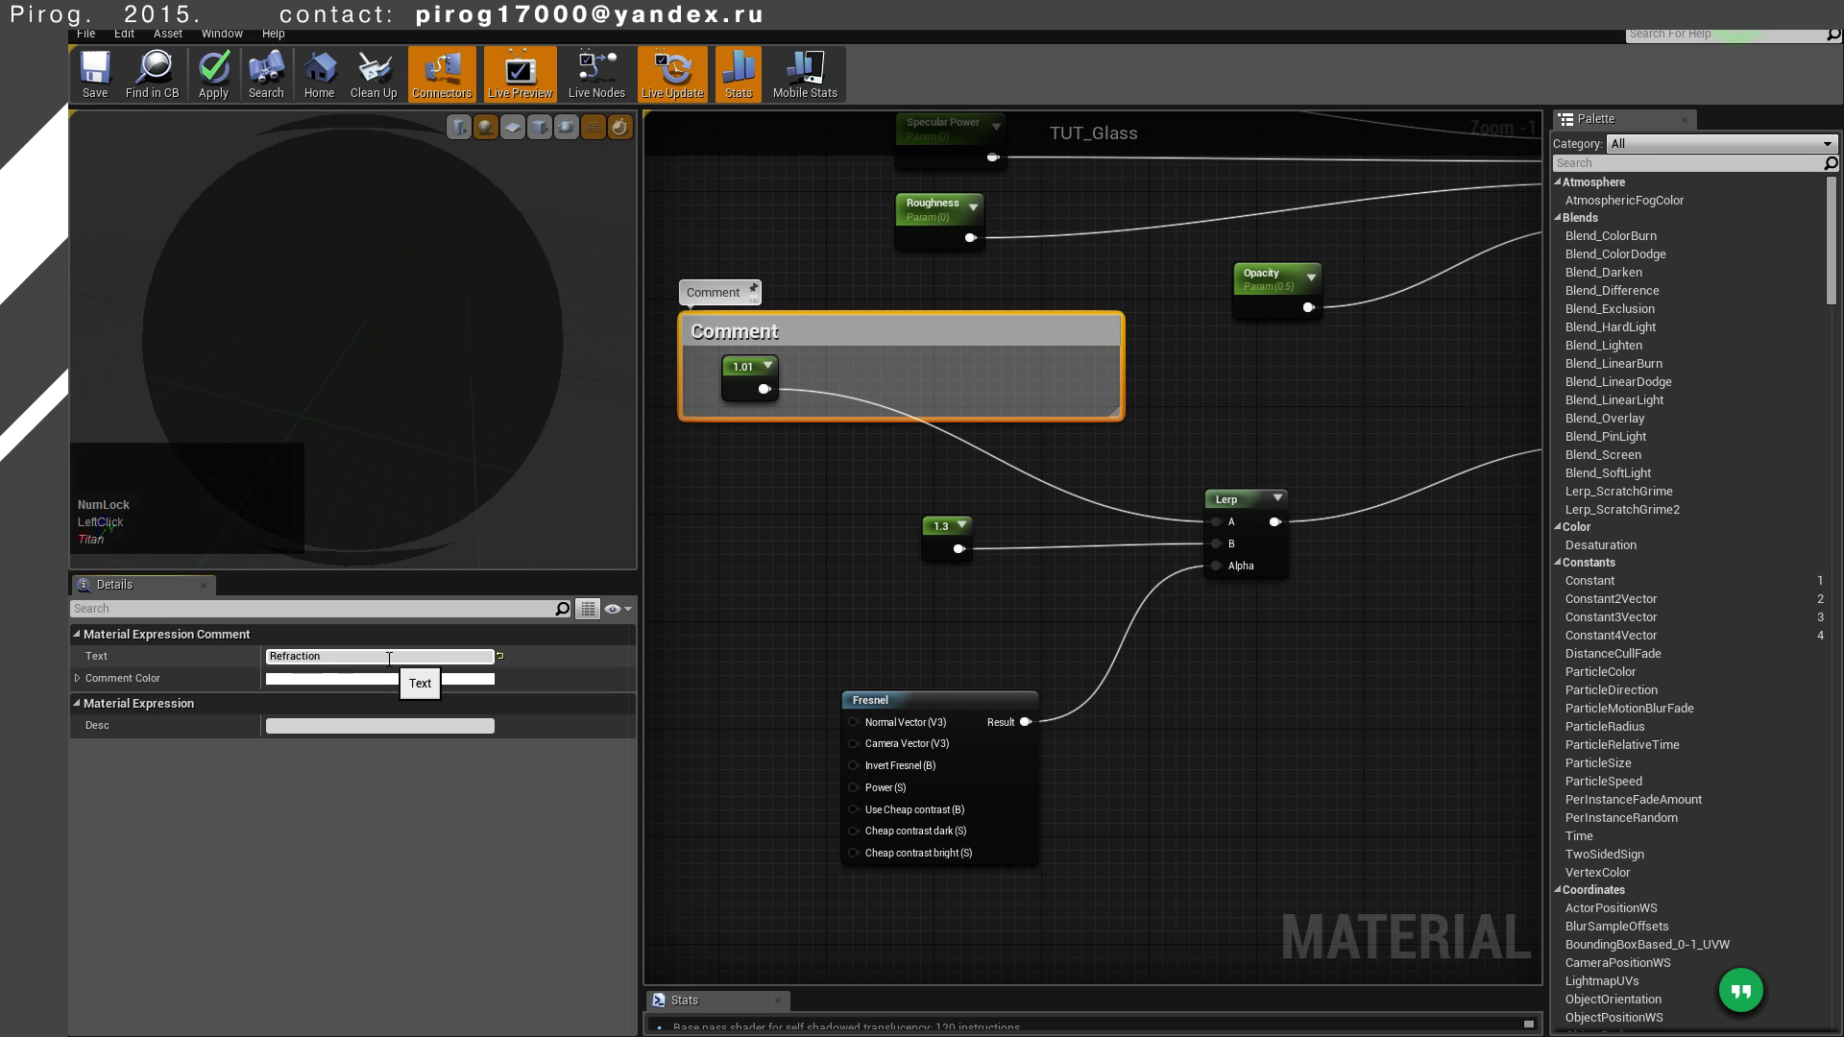
# Title the 1.01 constant's comment 'Refraction from front direction of view'
pyautogui.press('space')
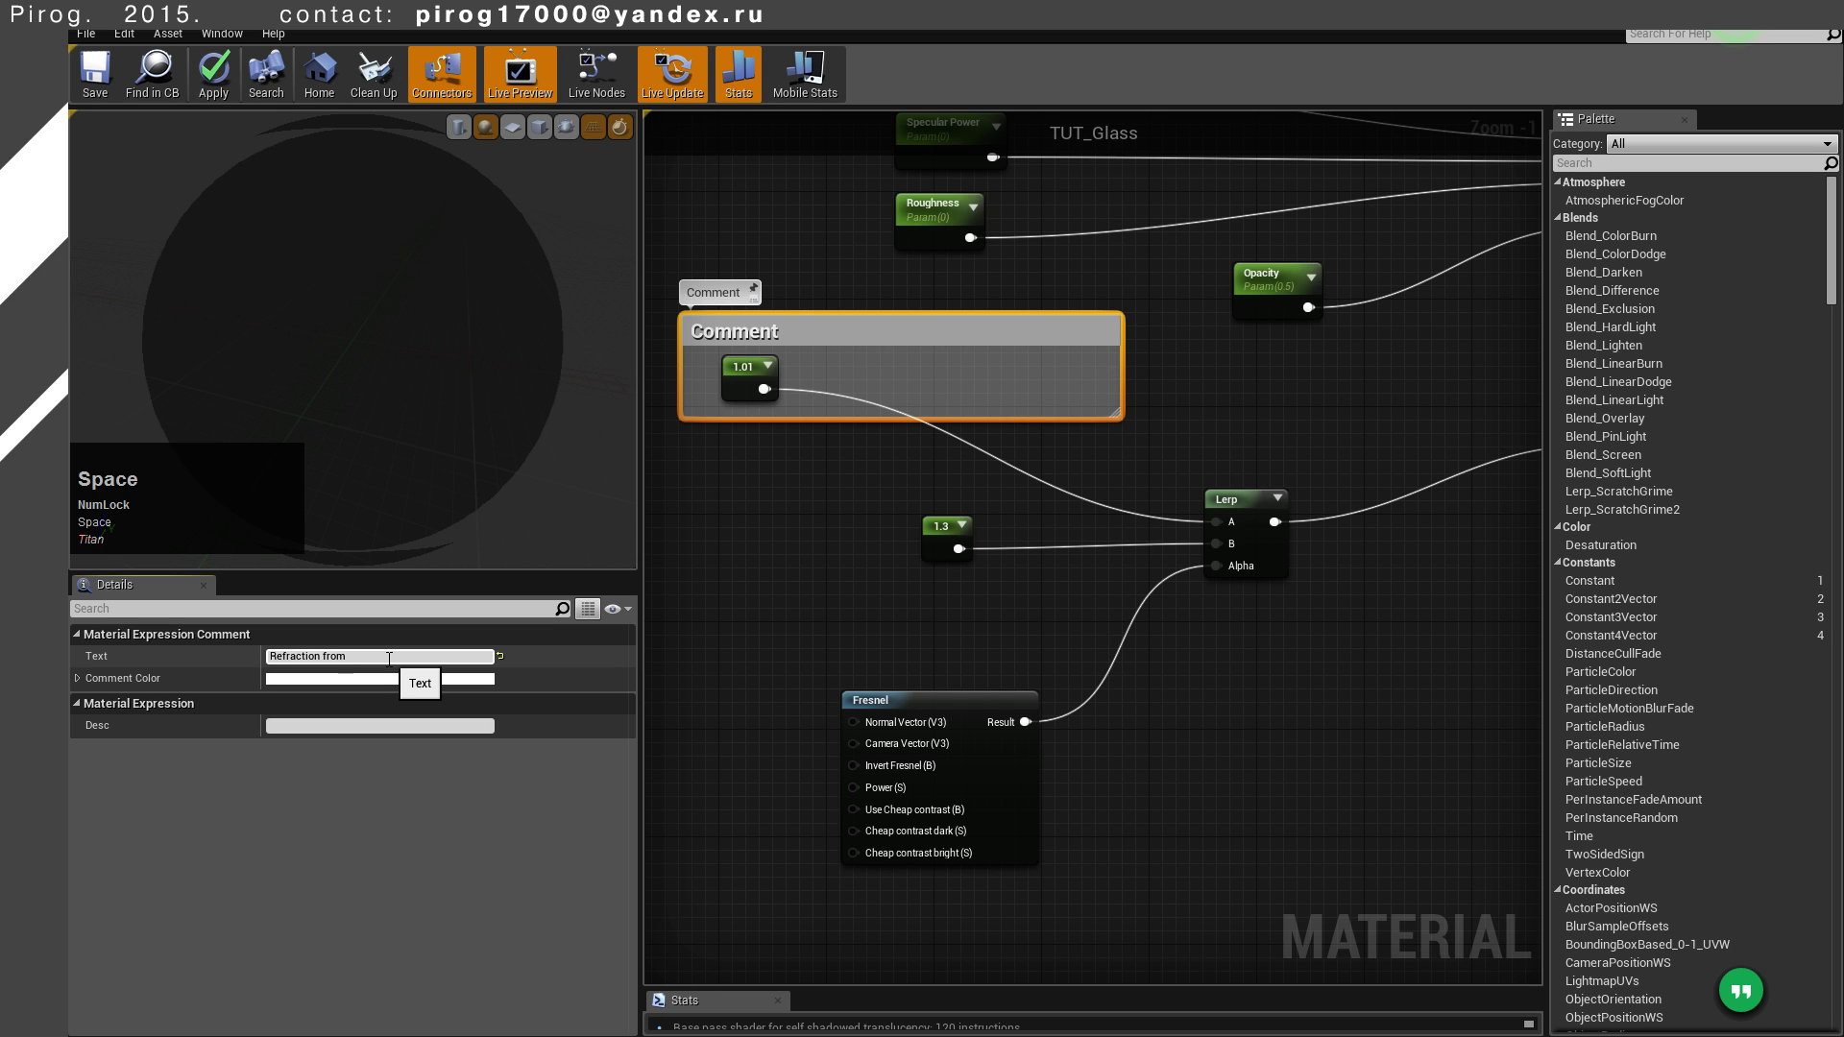
pyautogui.press('space')
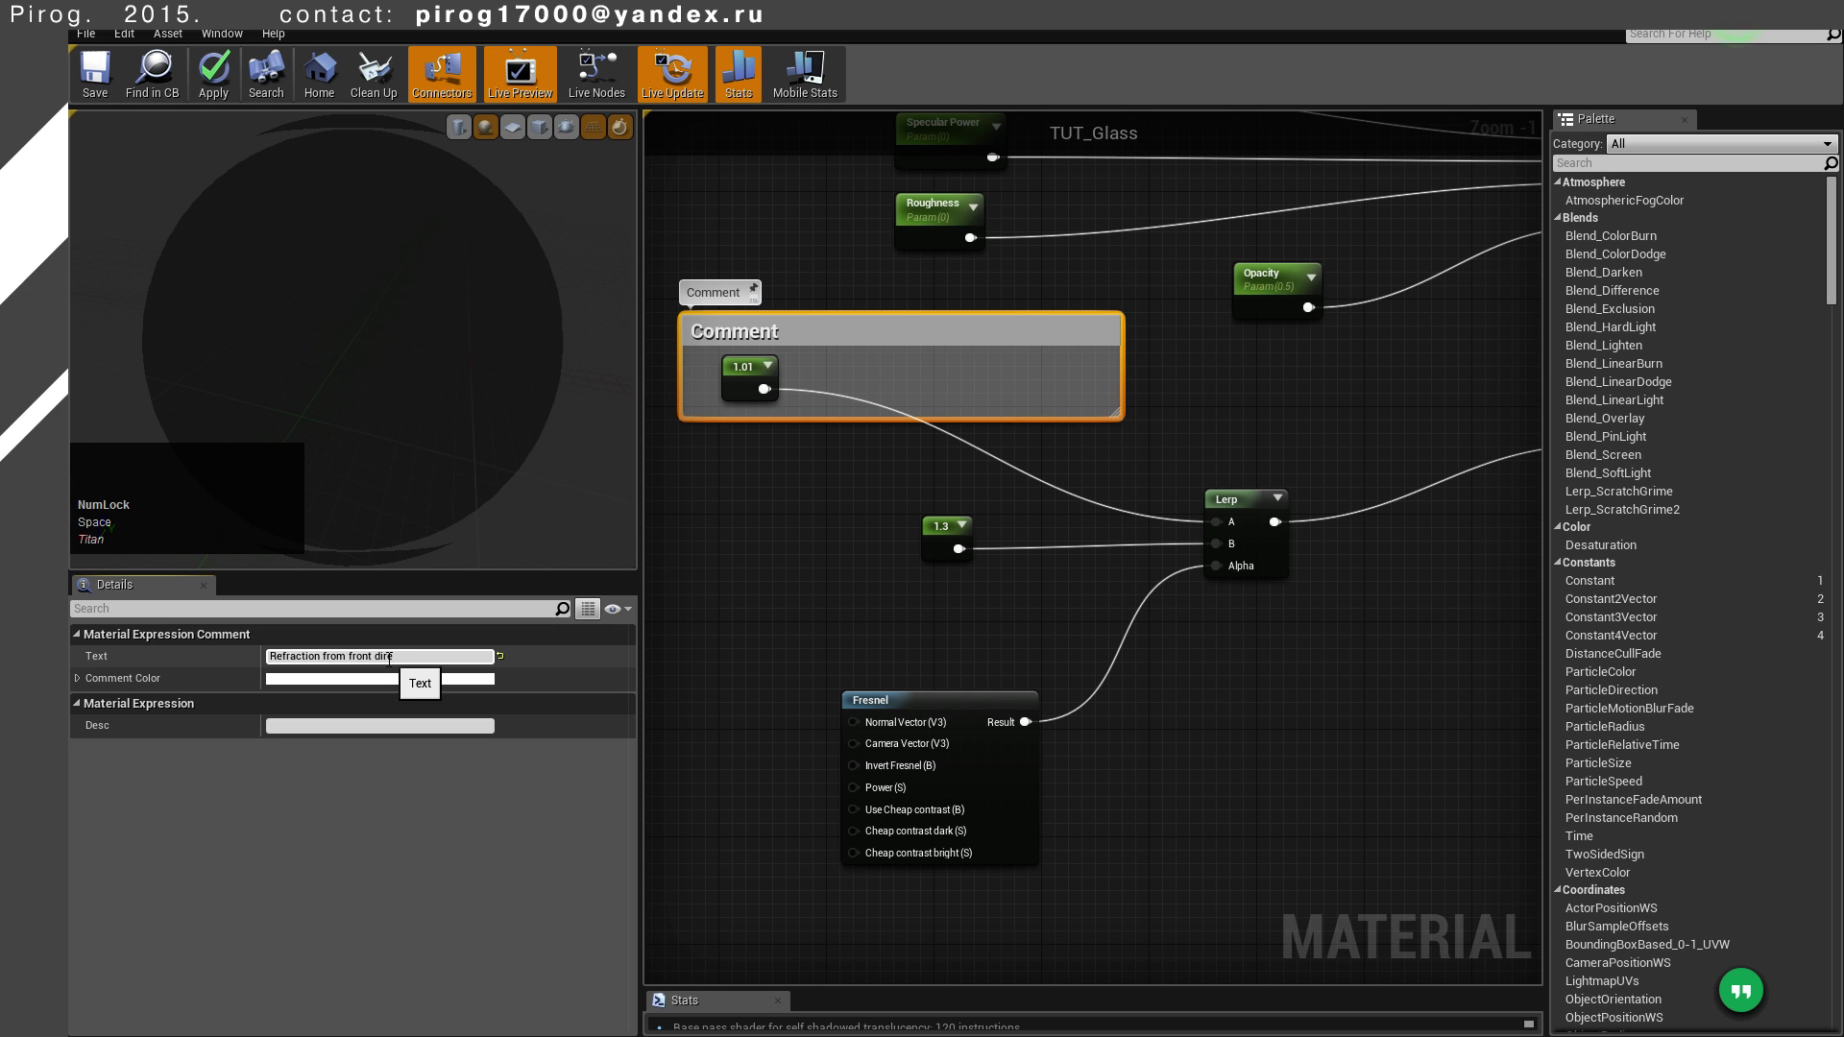
pyautogui.press('space')
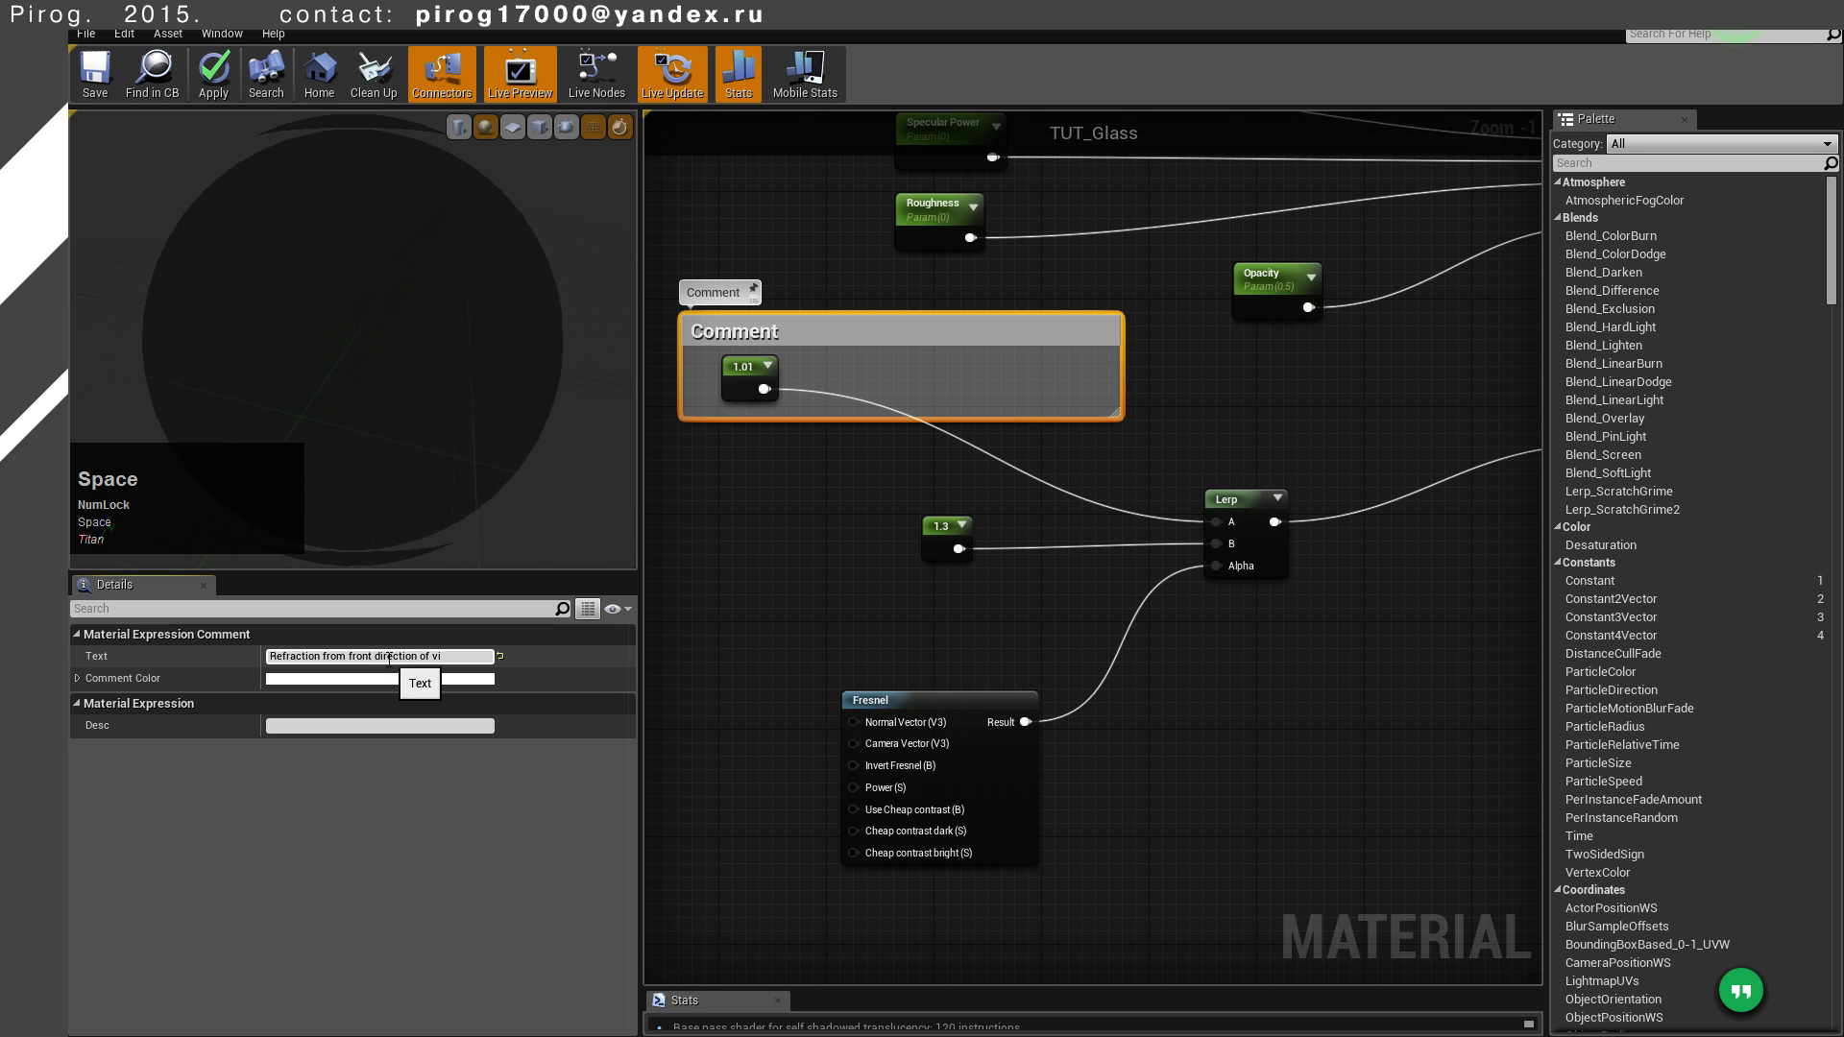
pyautogui.press('Return')
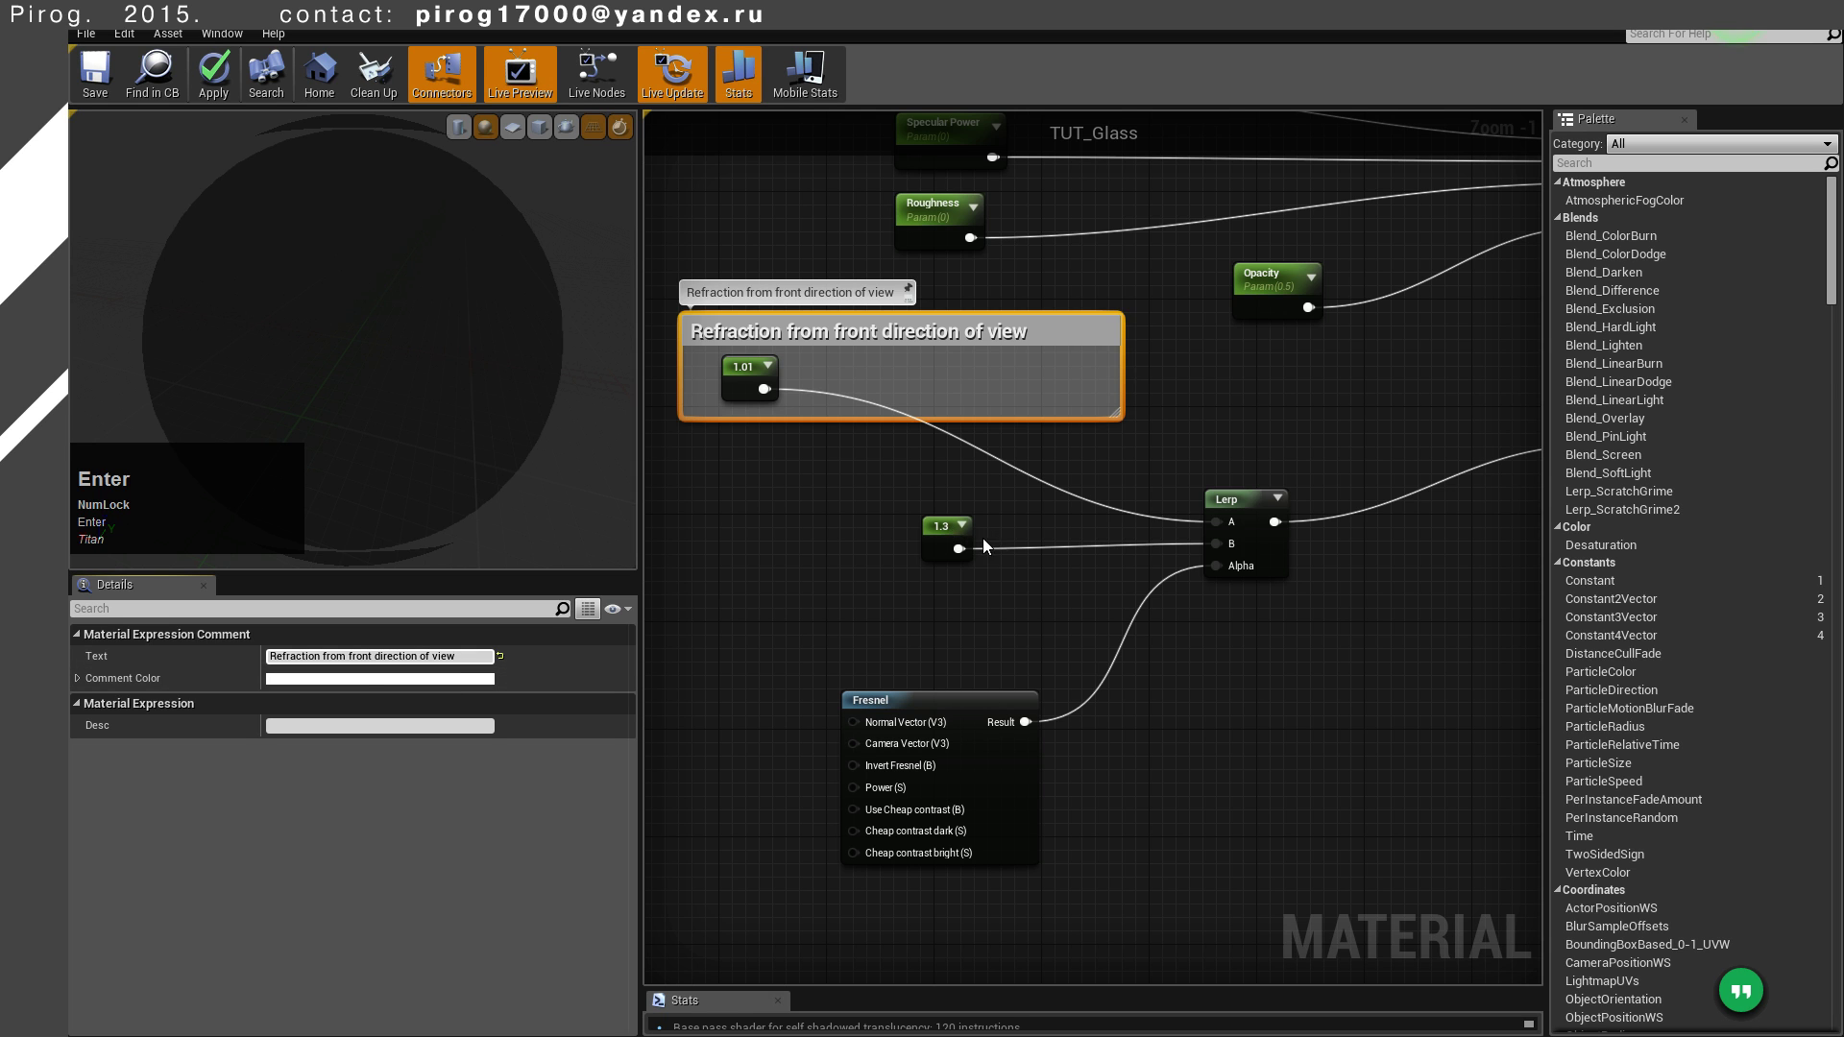
# Wrap the 1.3 constant in a comment titled 'Refraction from sides'
pyautogui.click(947, 530)
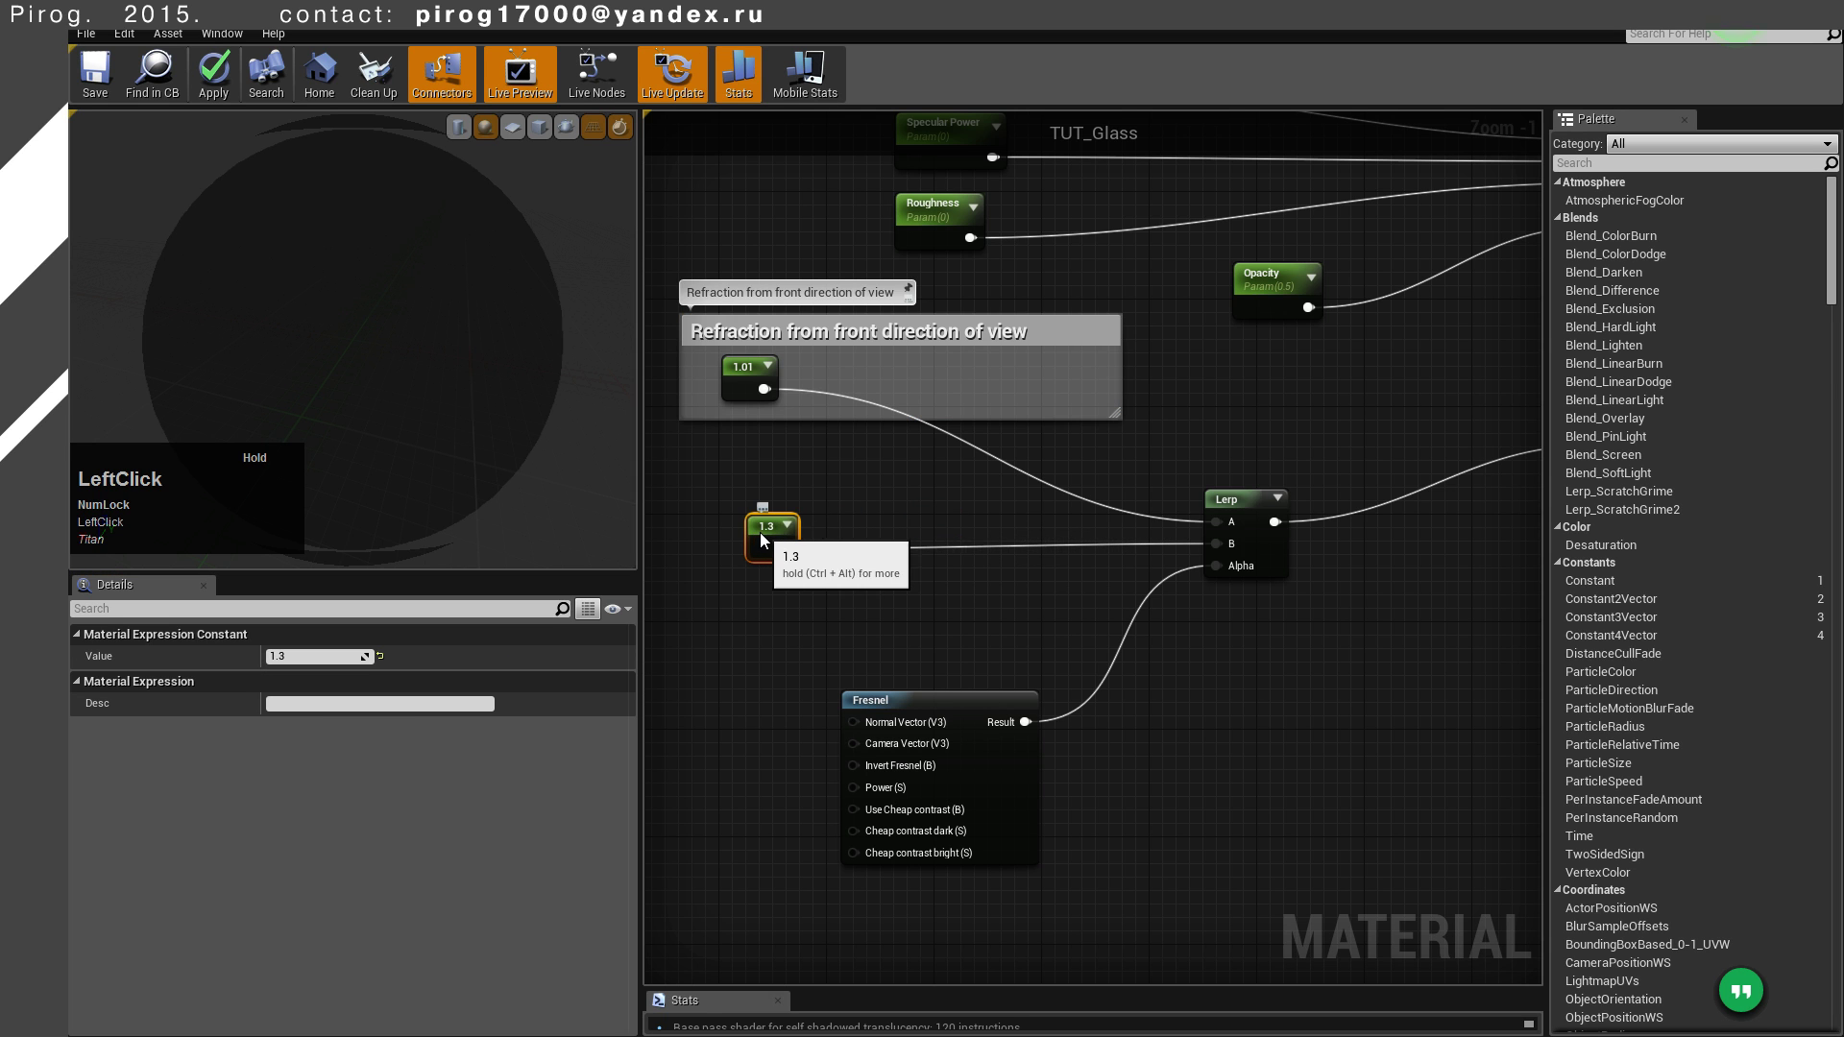
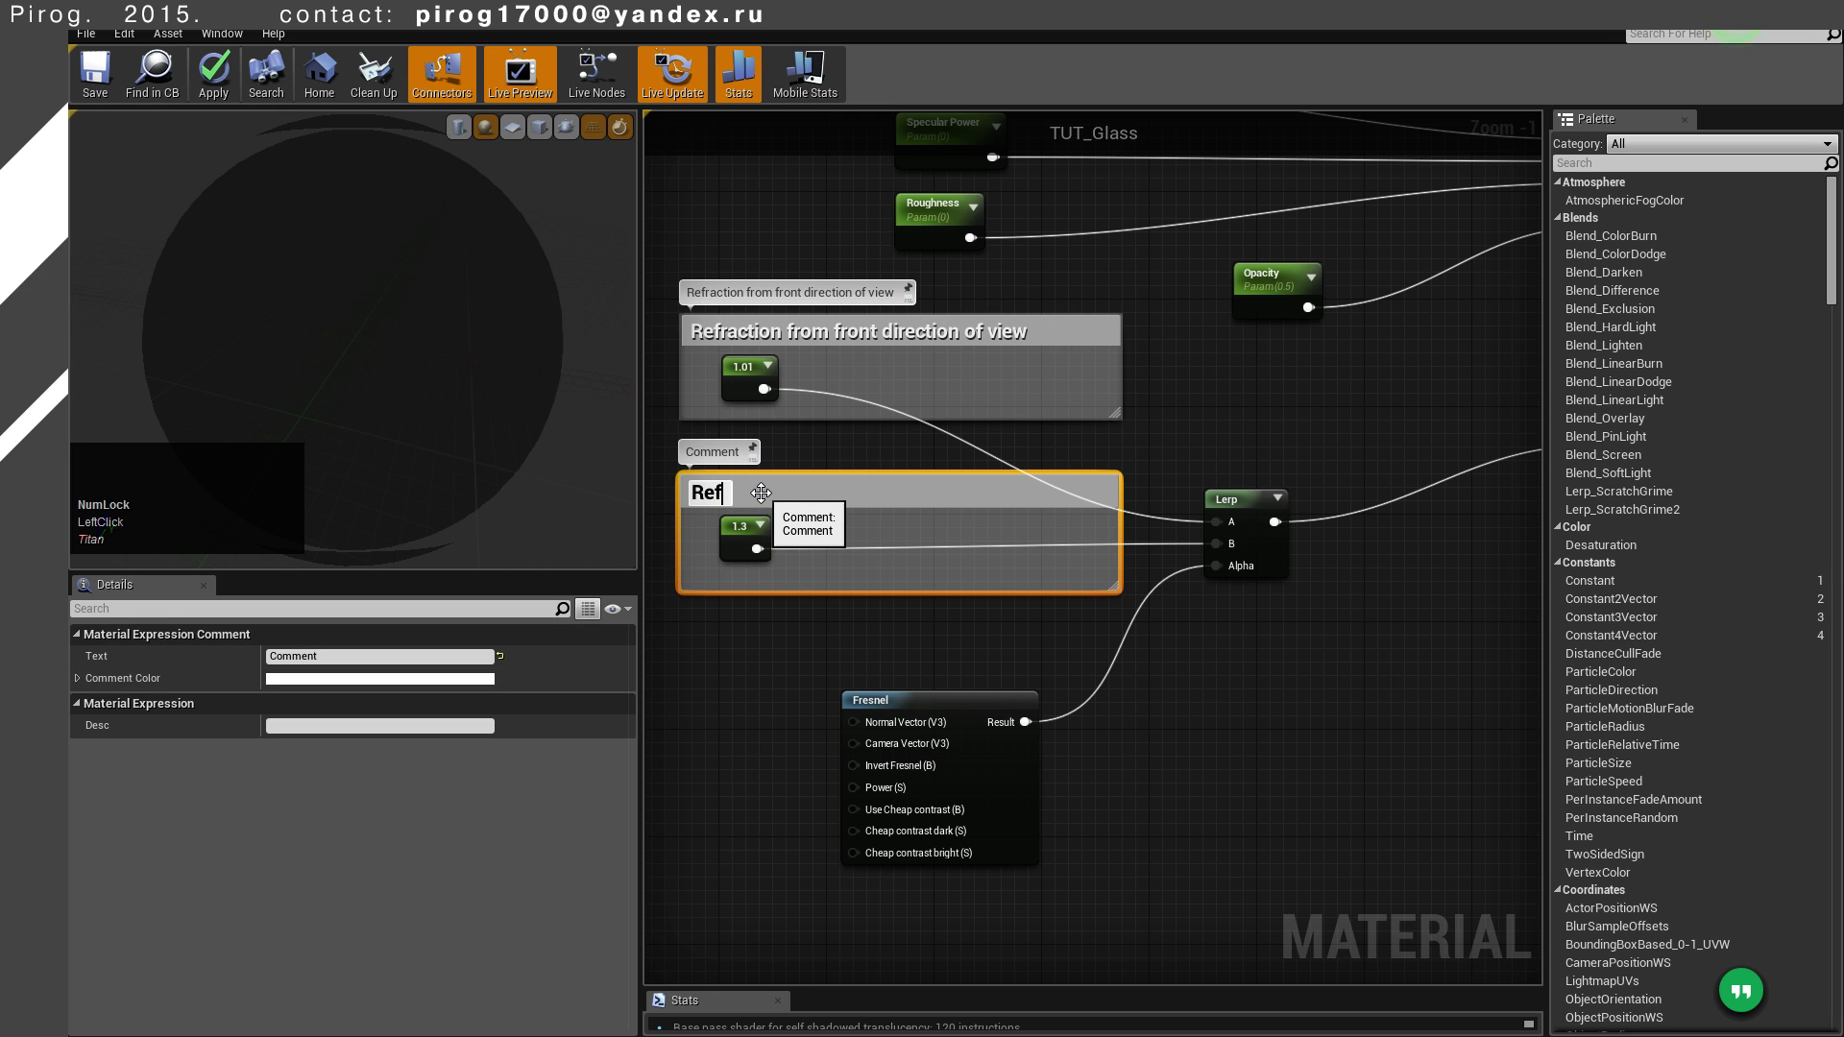
pyautogui.press('BackSpace')
pyautogui.press('space')
pyautogui.press('BackSpace')
pyautogui.press('space')
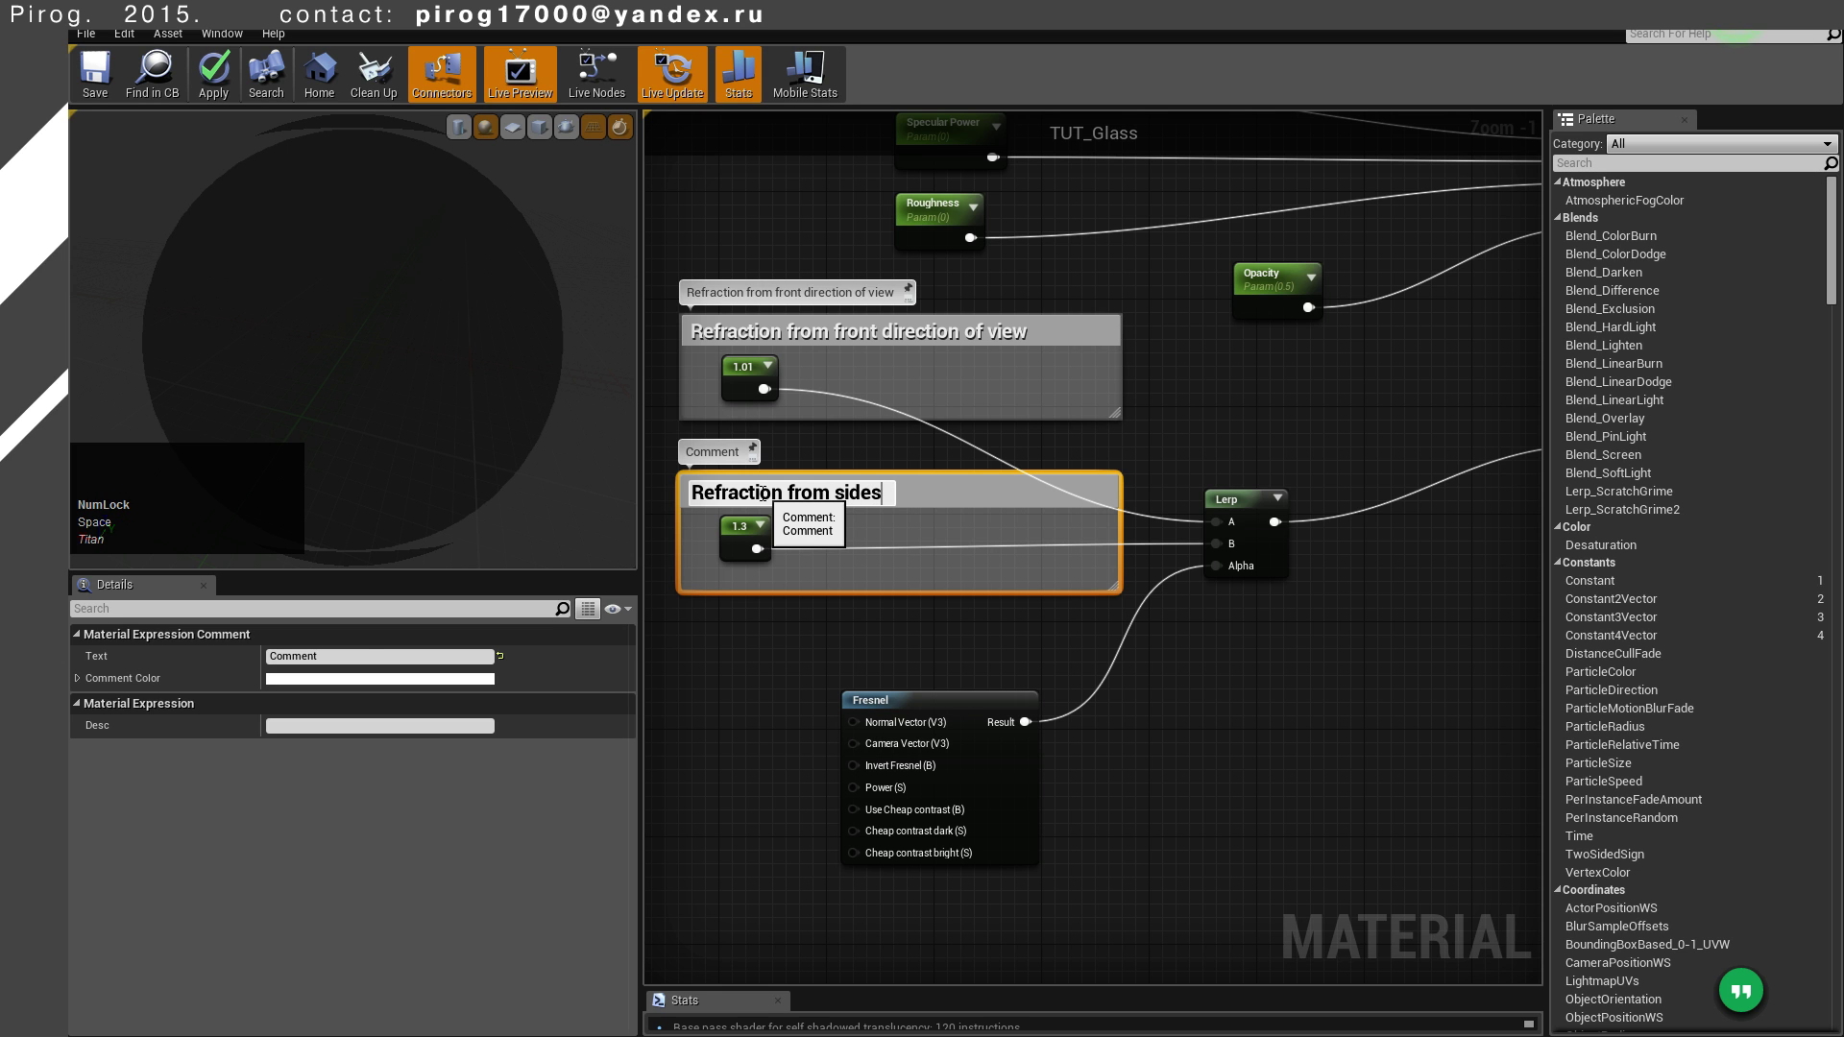
pyautogui.press('Return')
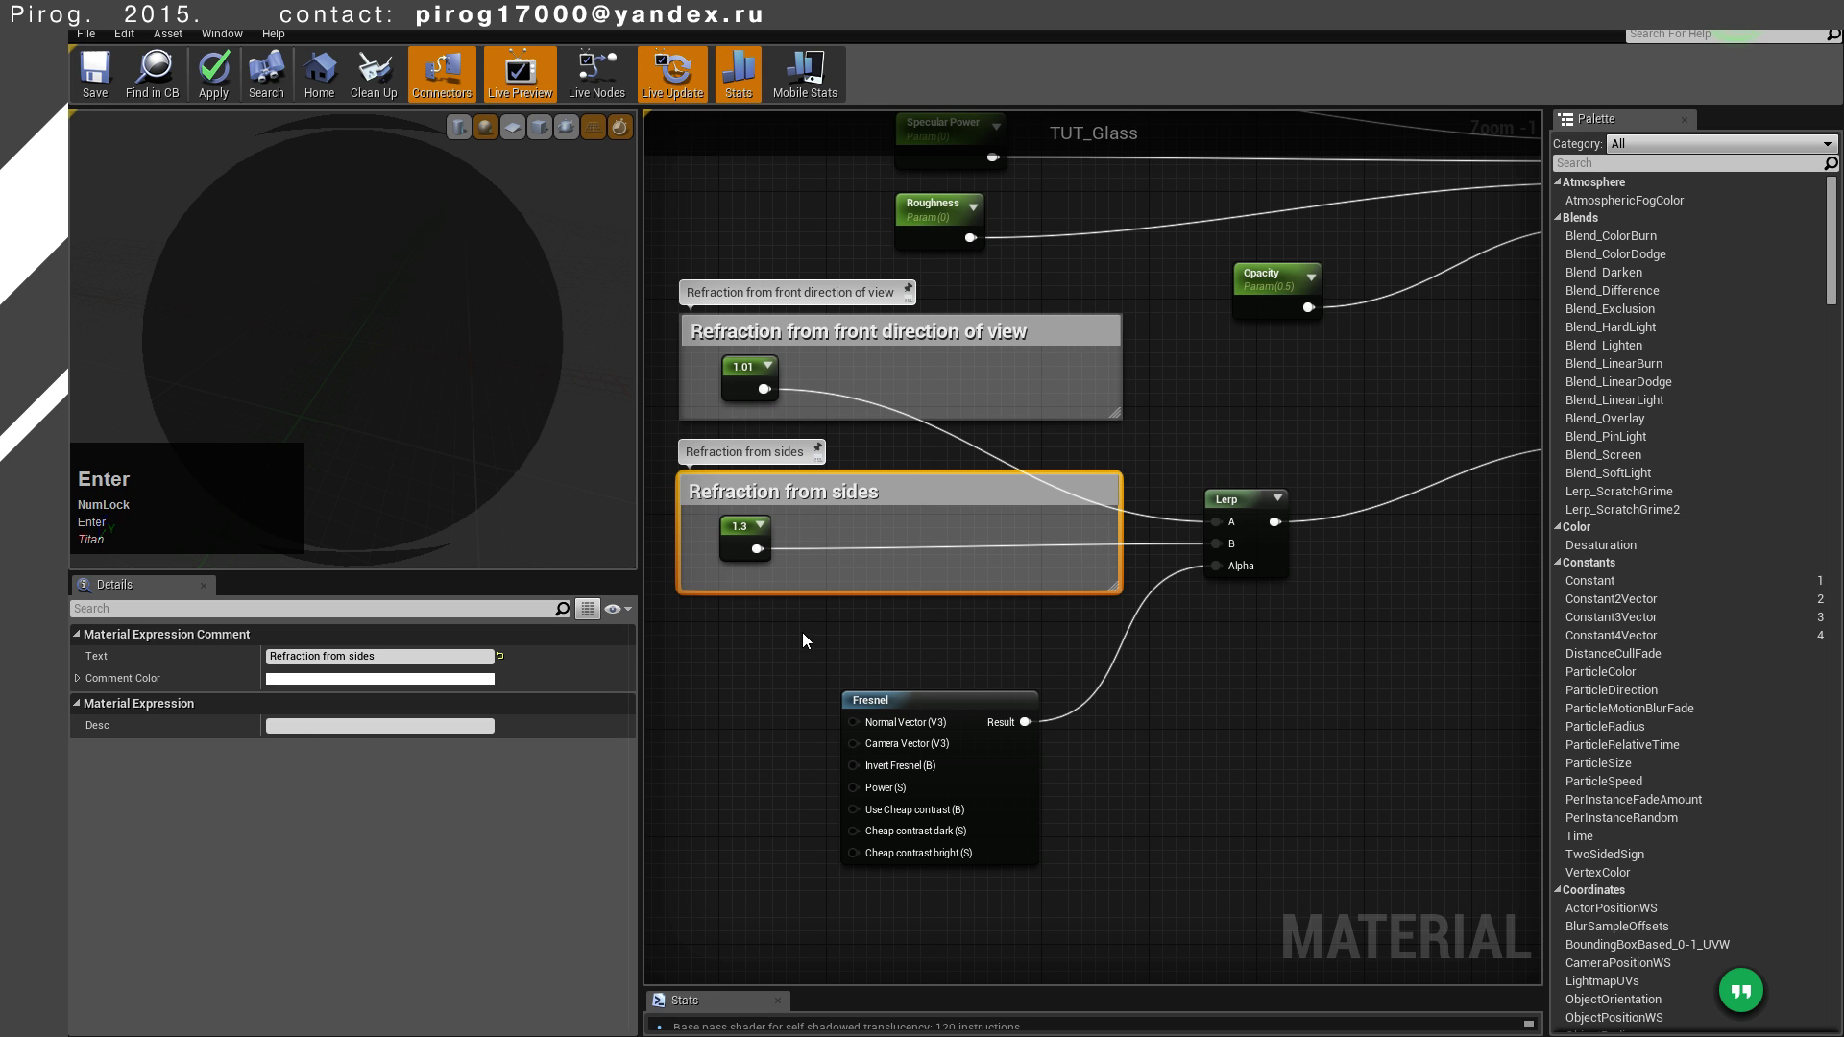
pyautogui.click(810, 640)
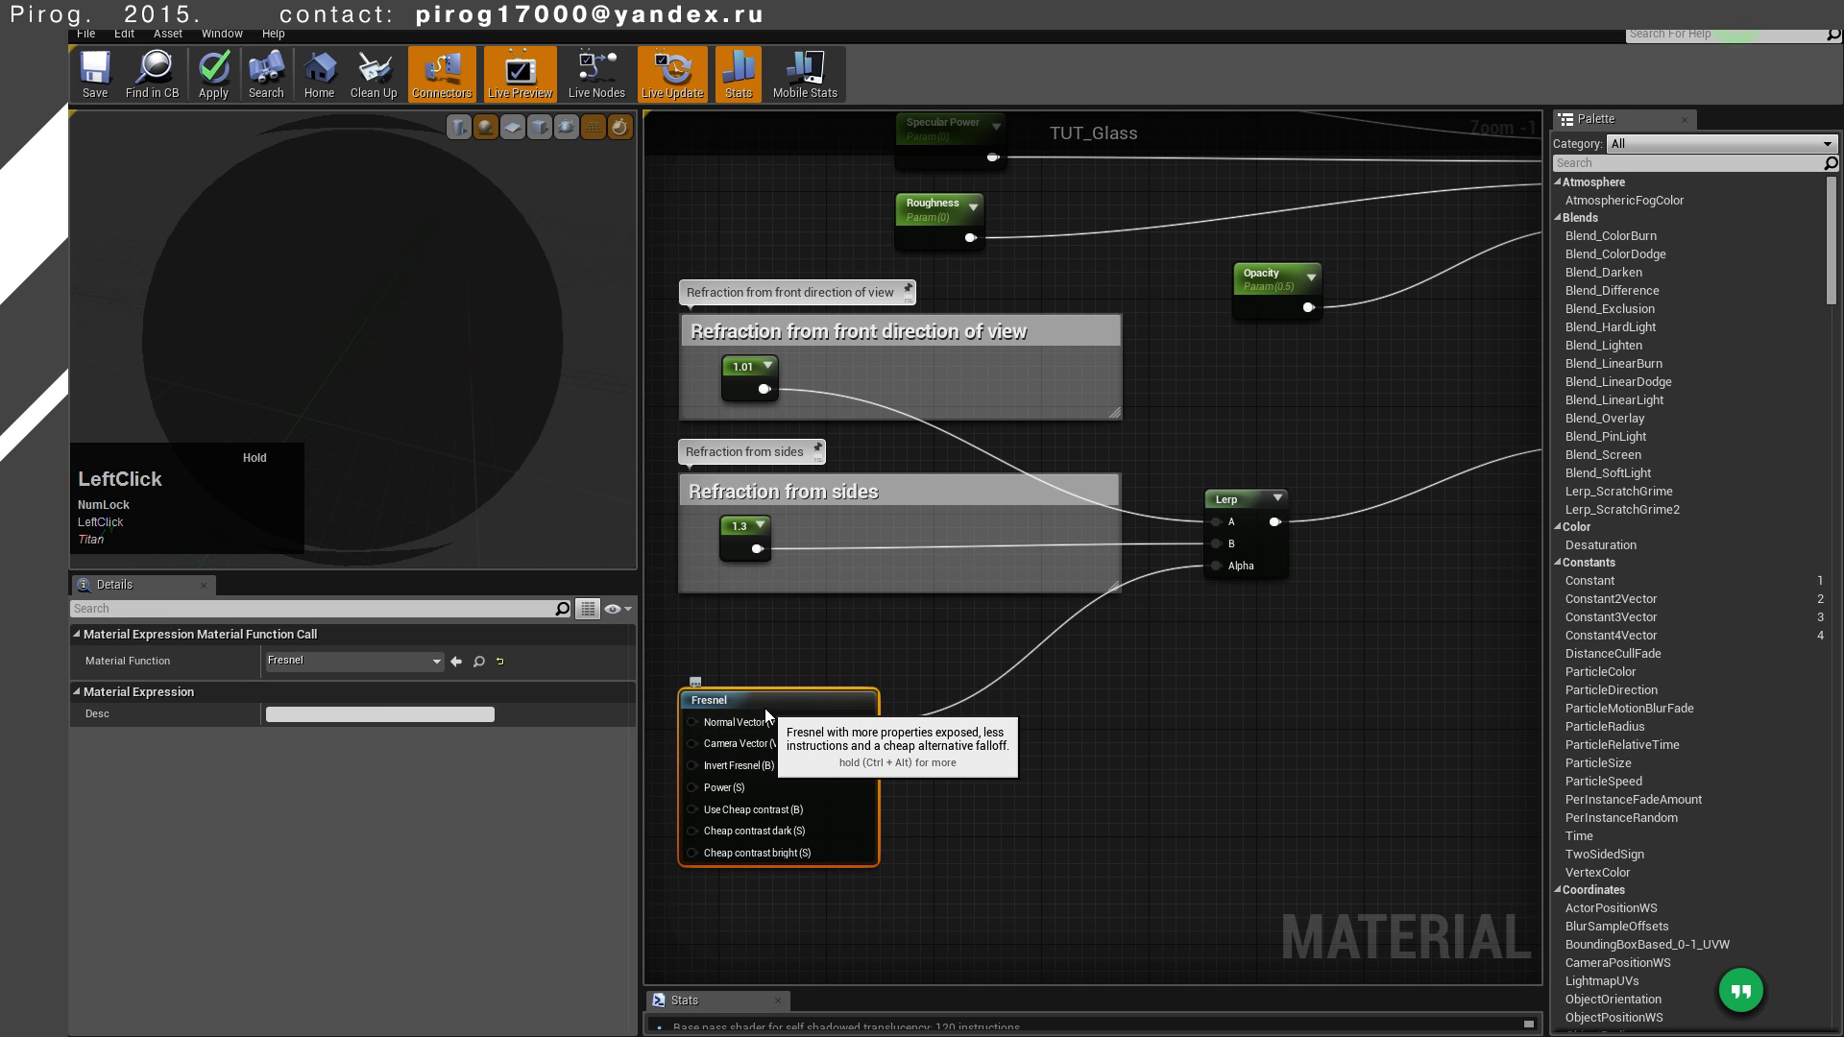
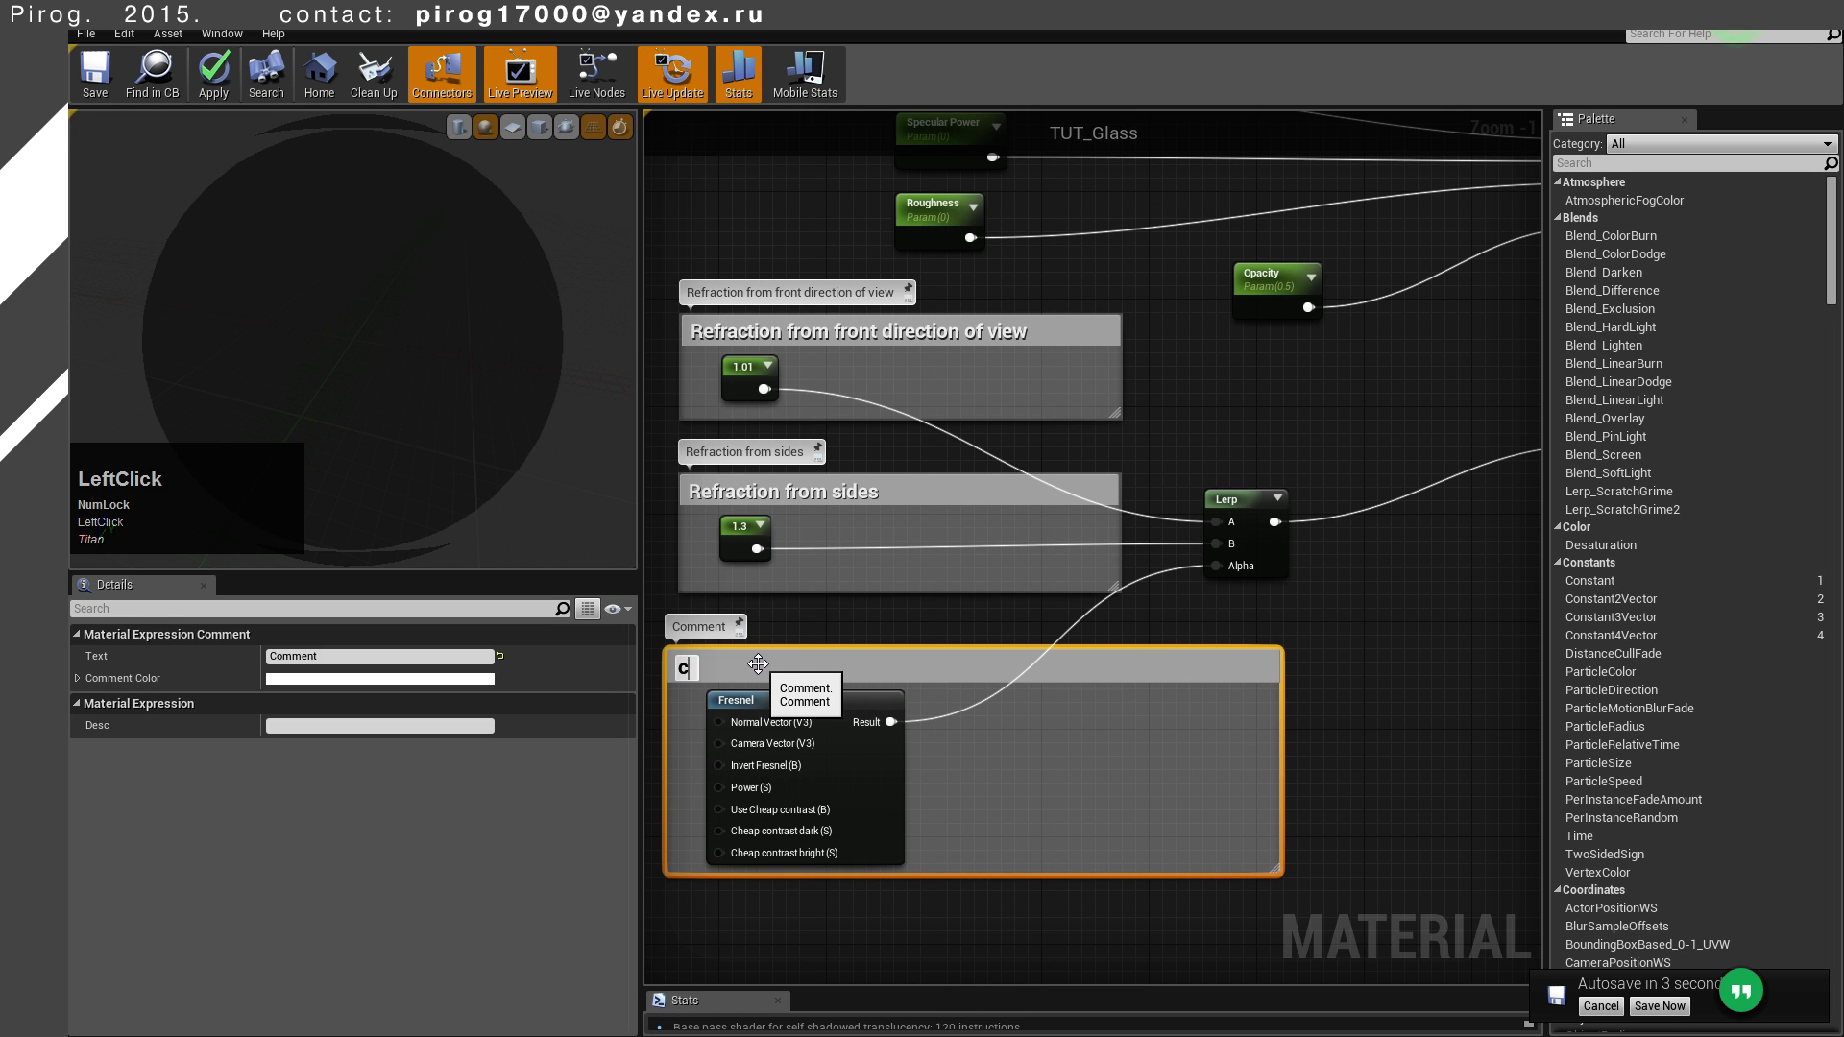
# Write the Fresnel comment explaining it decides which side is on view and the refraction amount, cancelling the autosave
pyautogui.press('BackSpace')
pyautogui.press('BackSpace')
pyautogui.press('space')
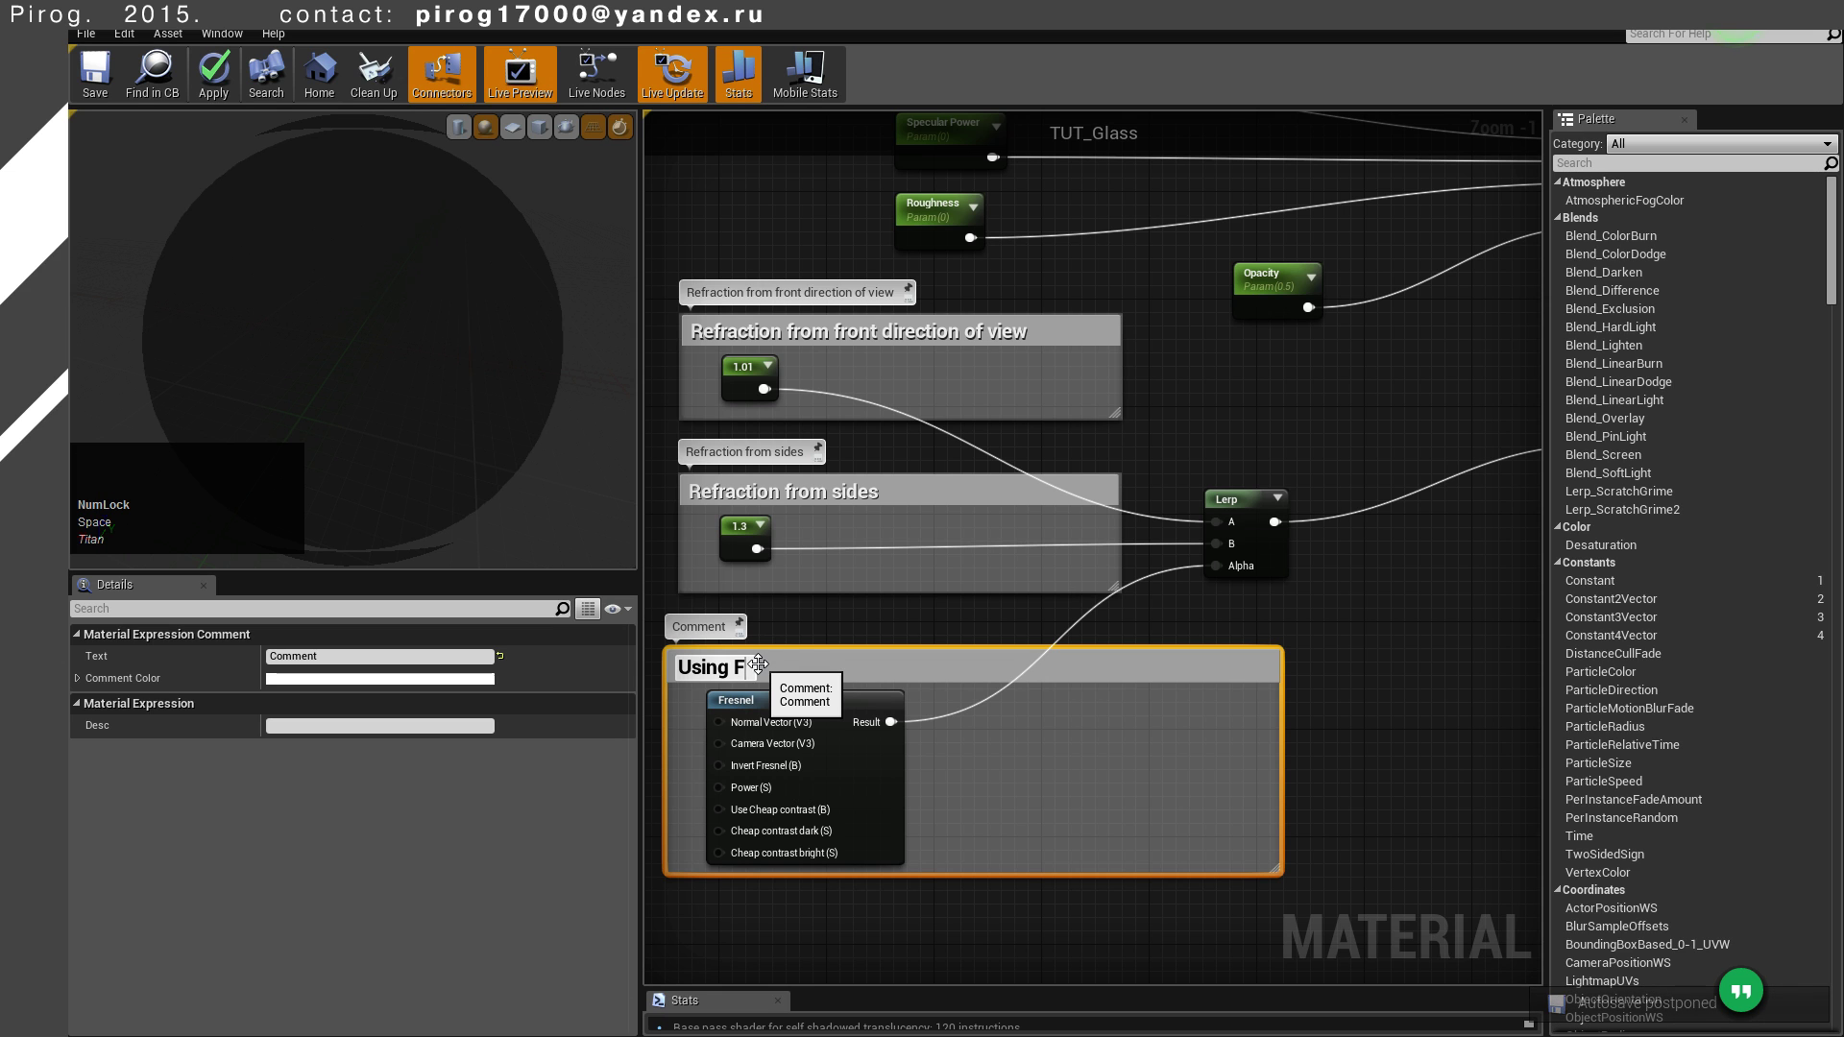
pyautogui.press('space')
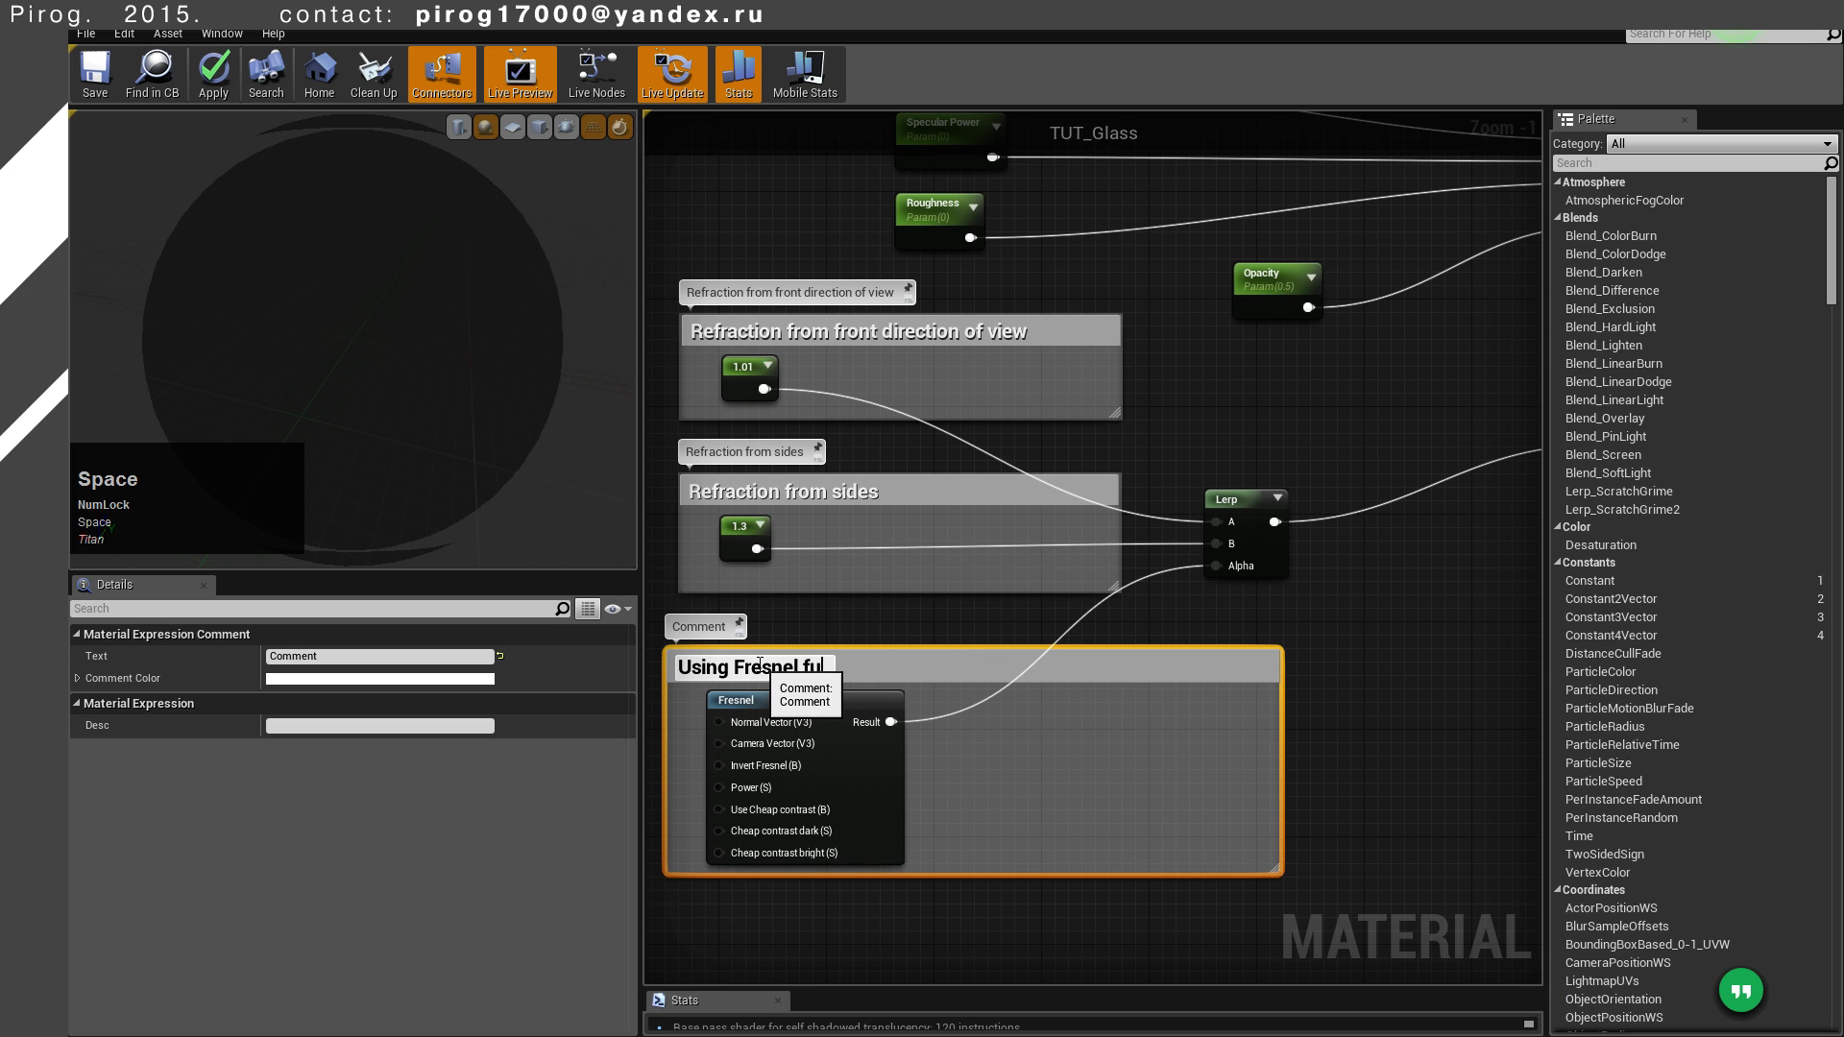
pyautogui.press('space')
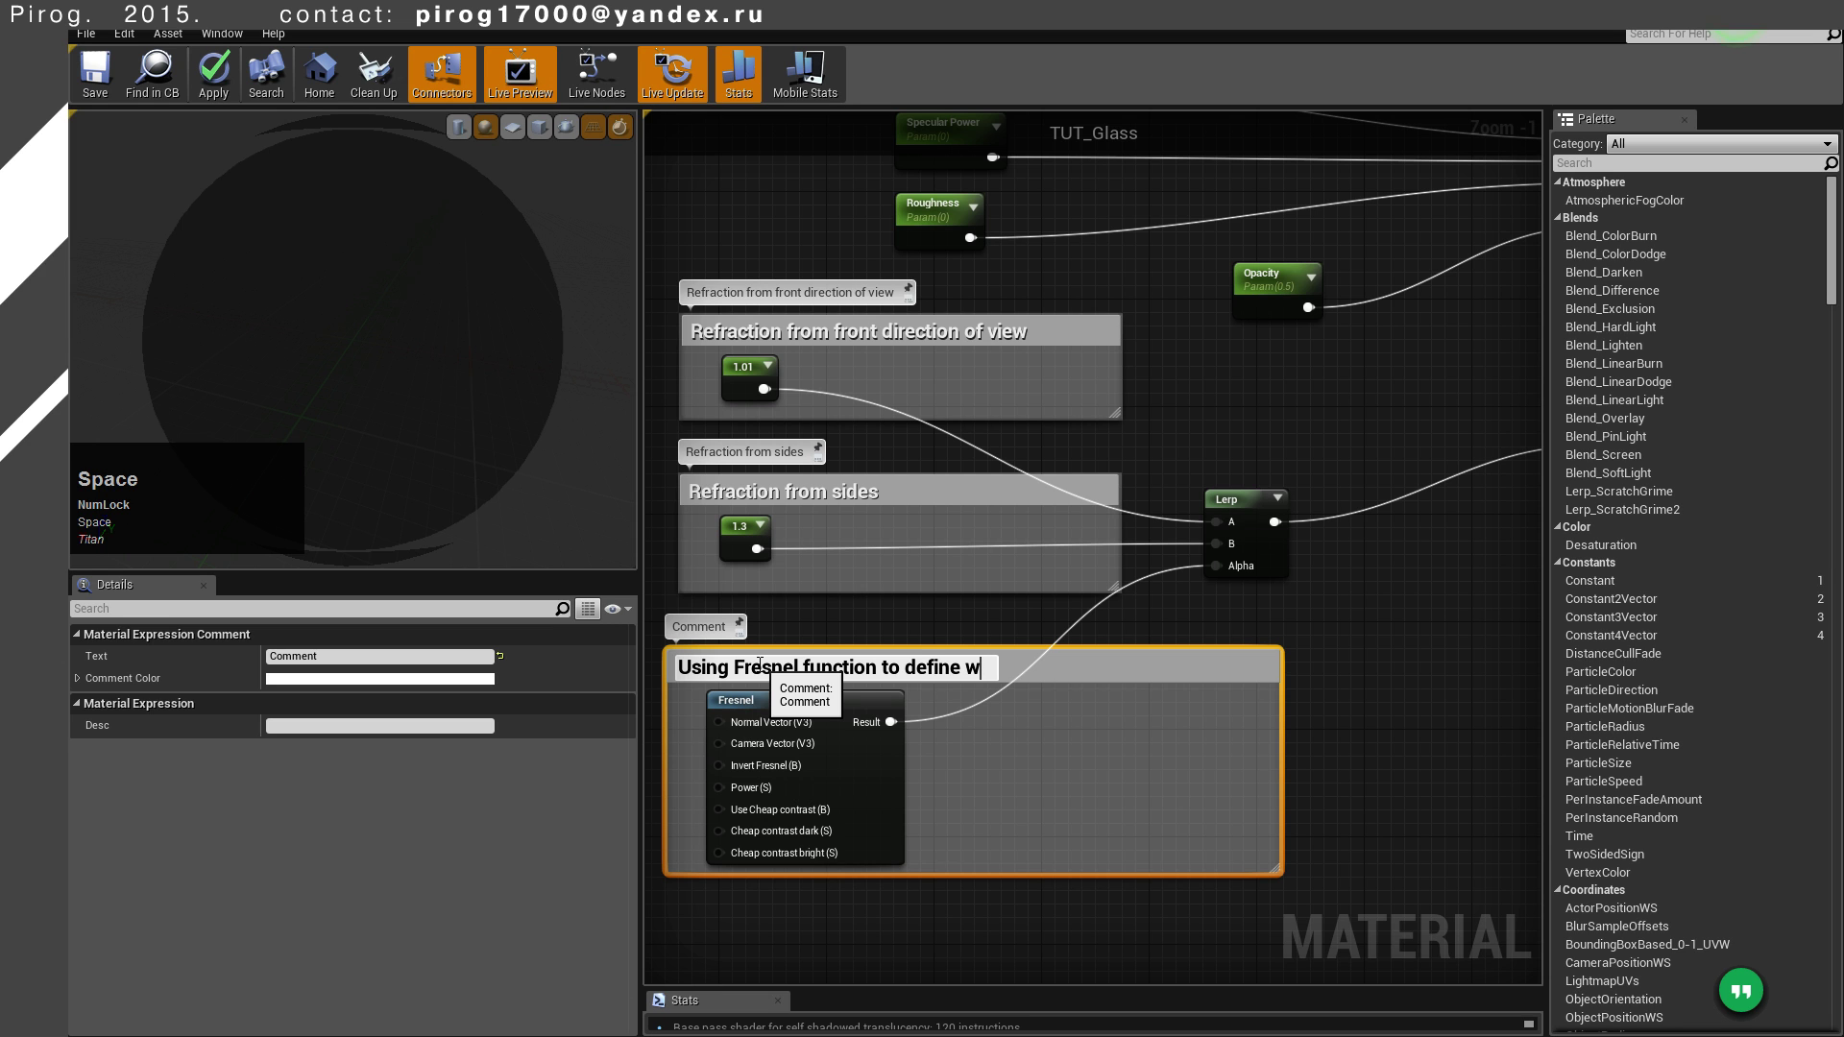
pyautogui.press('space')
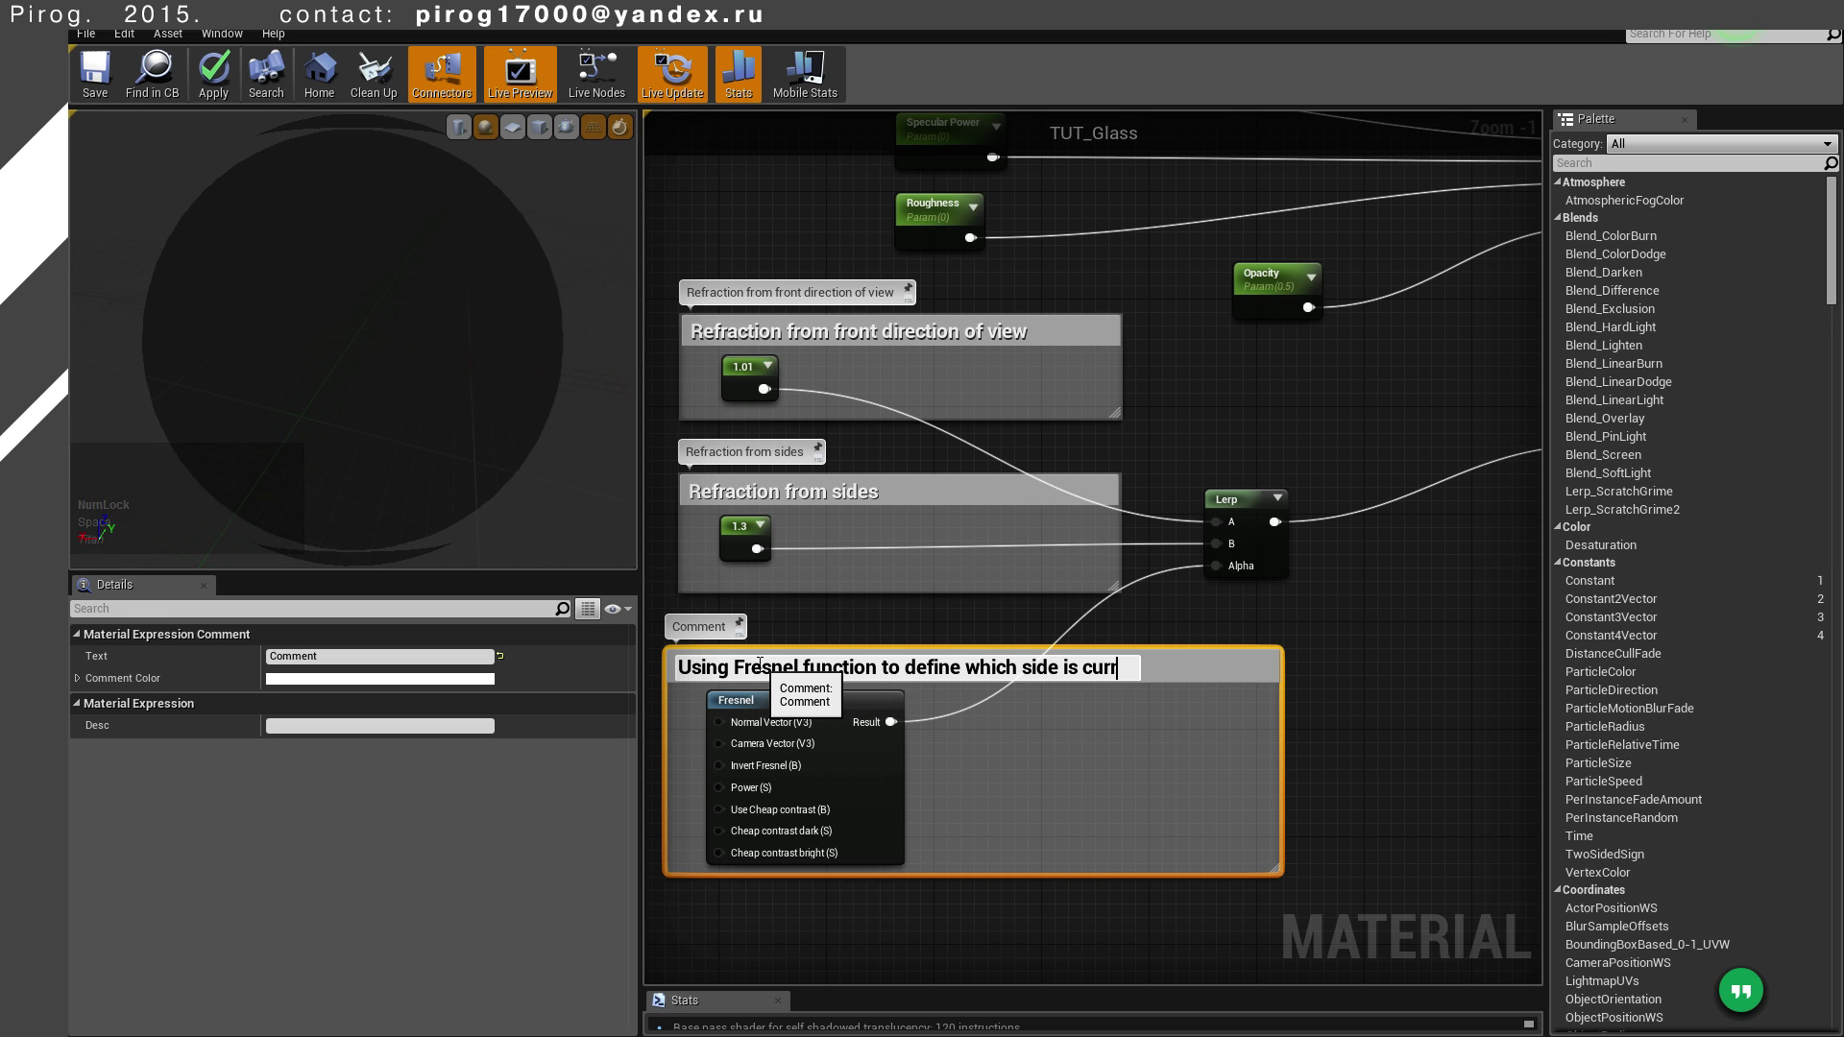
pyautogui.press('space')
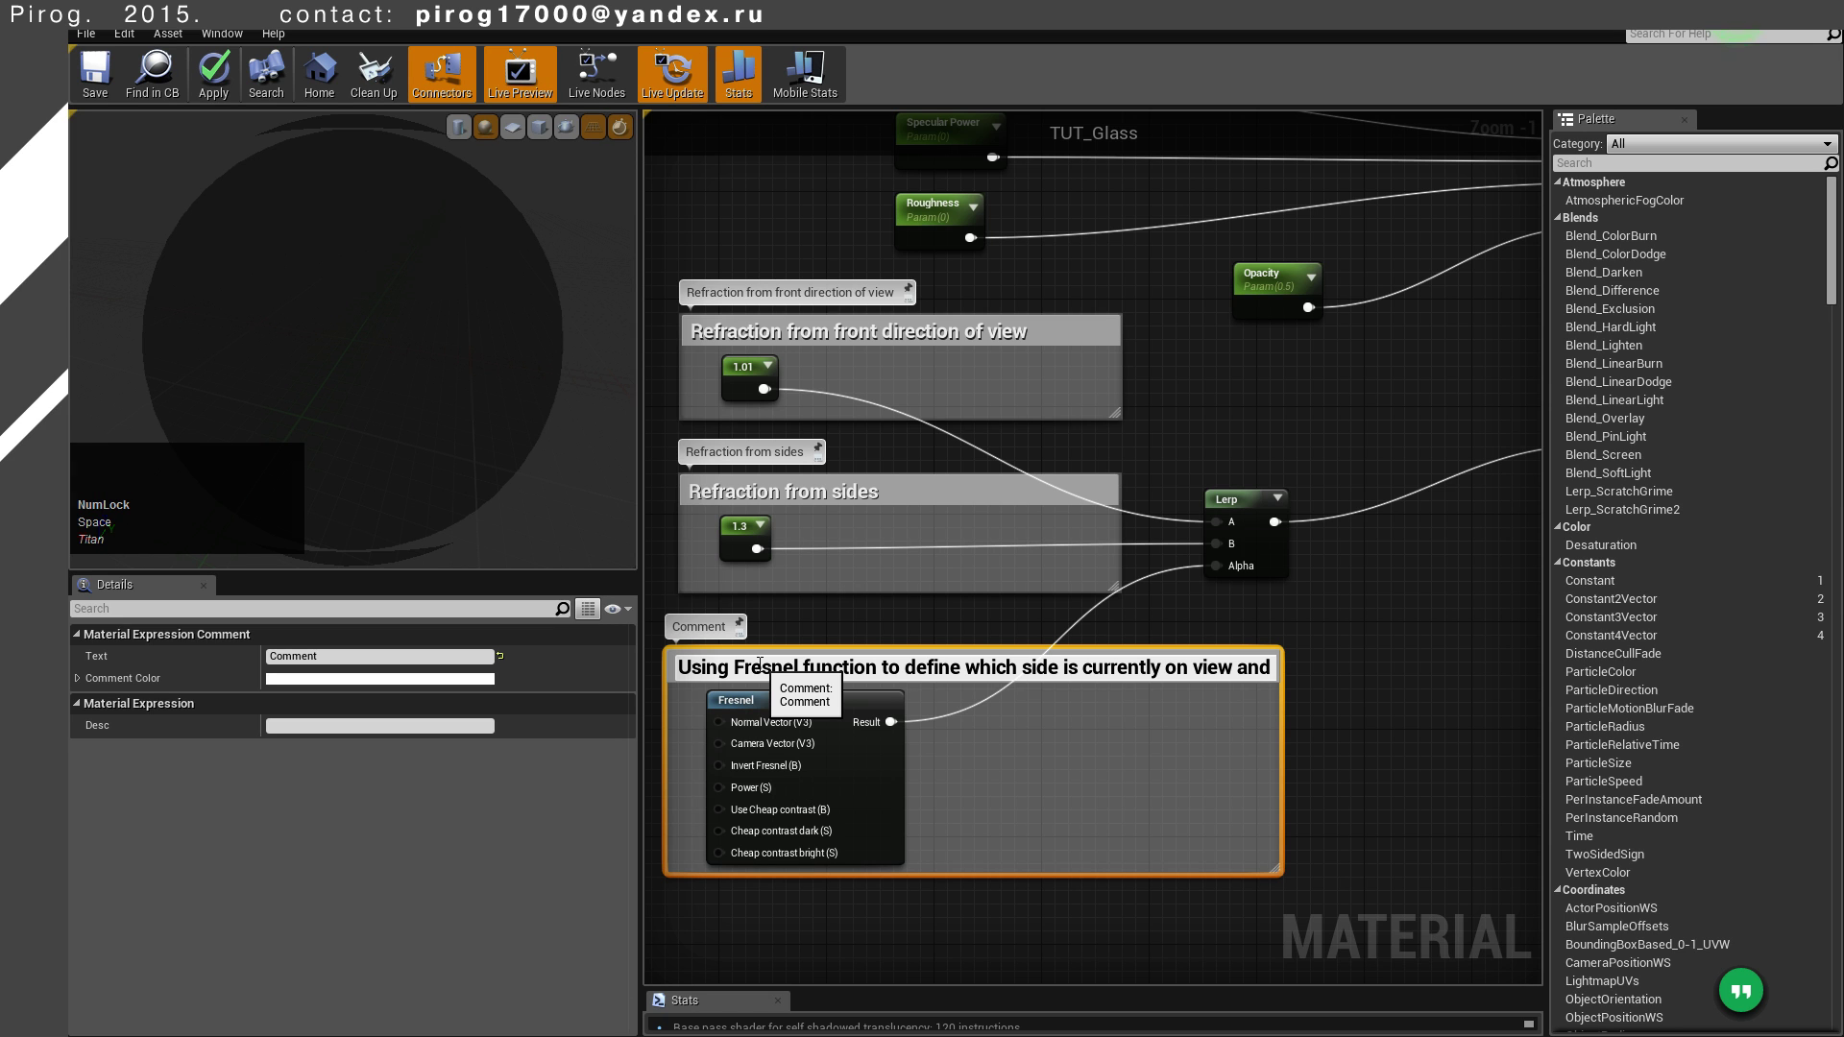
pyautogui.press('space')
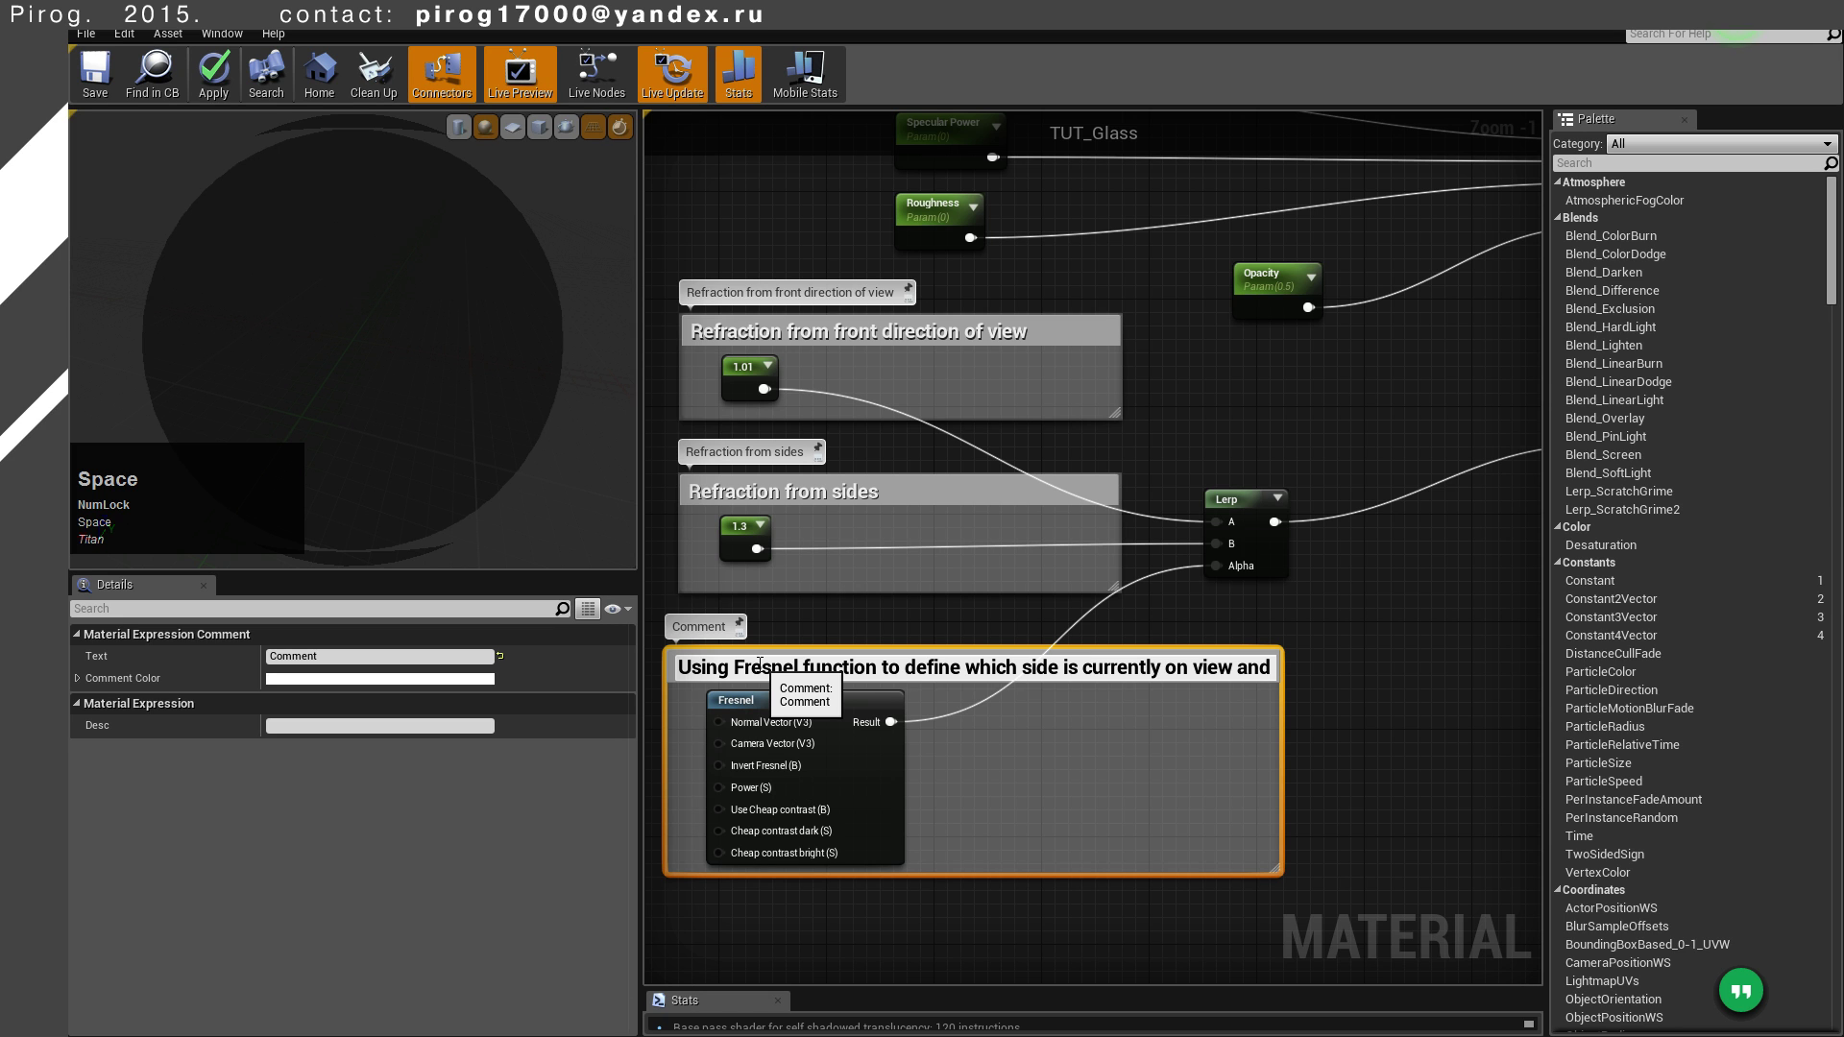
pyautogui.press('space')
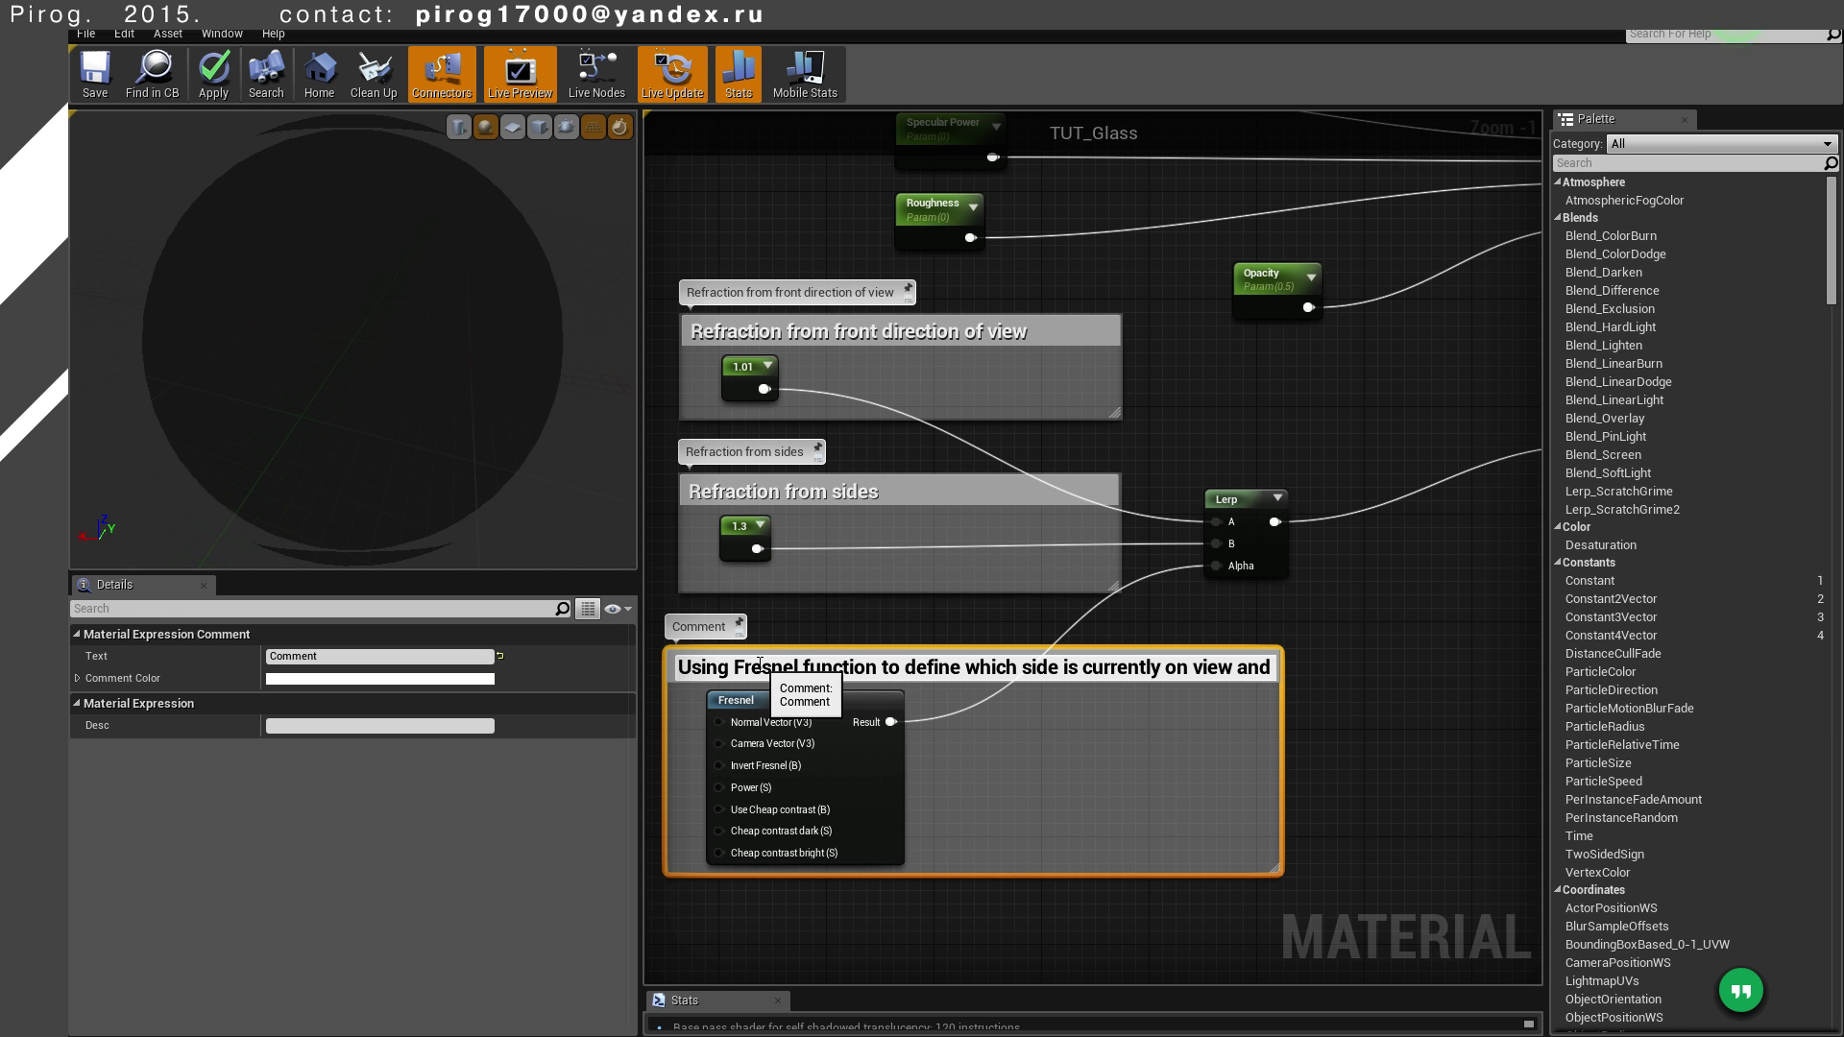
pyautogui.press('Return')
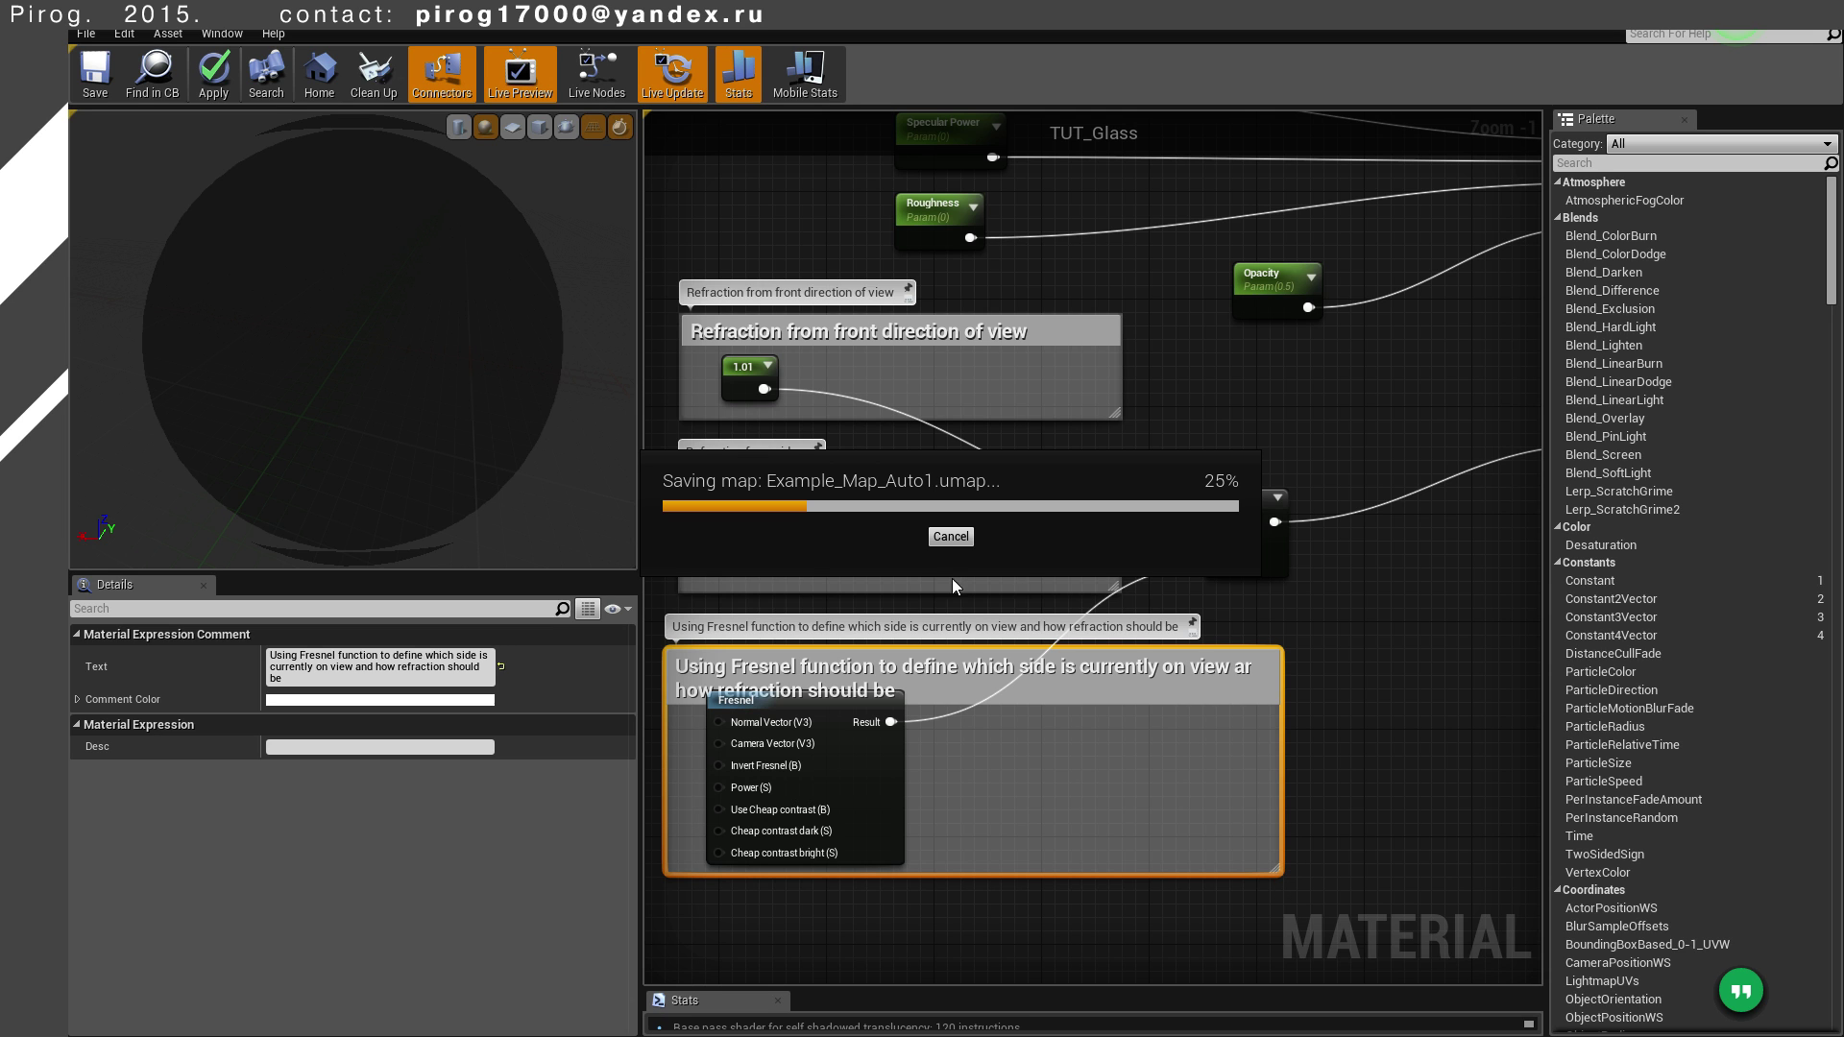
pyautogui.click(951, 536)
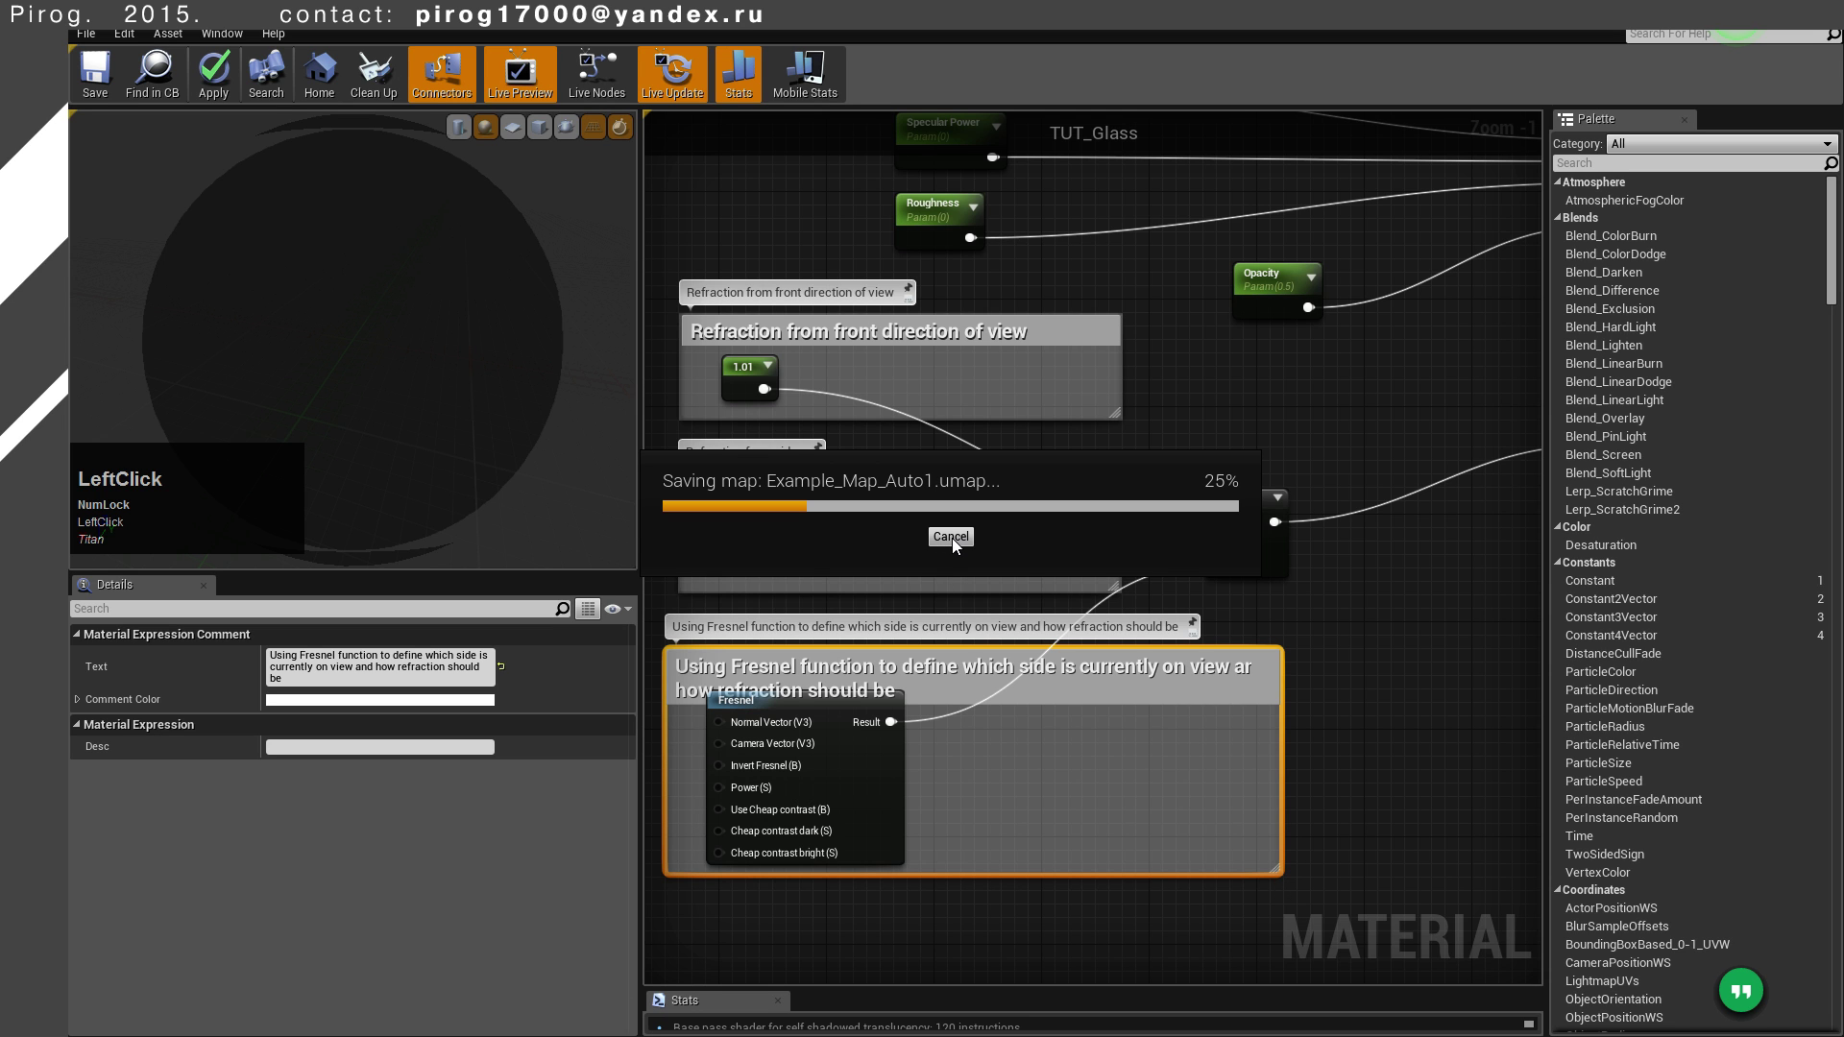
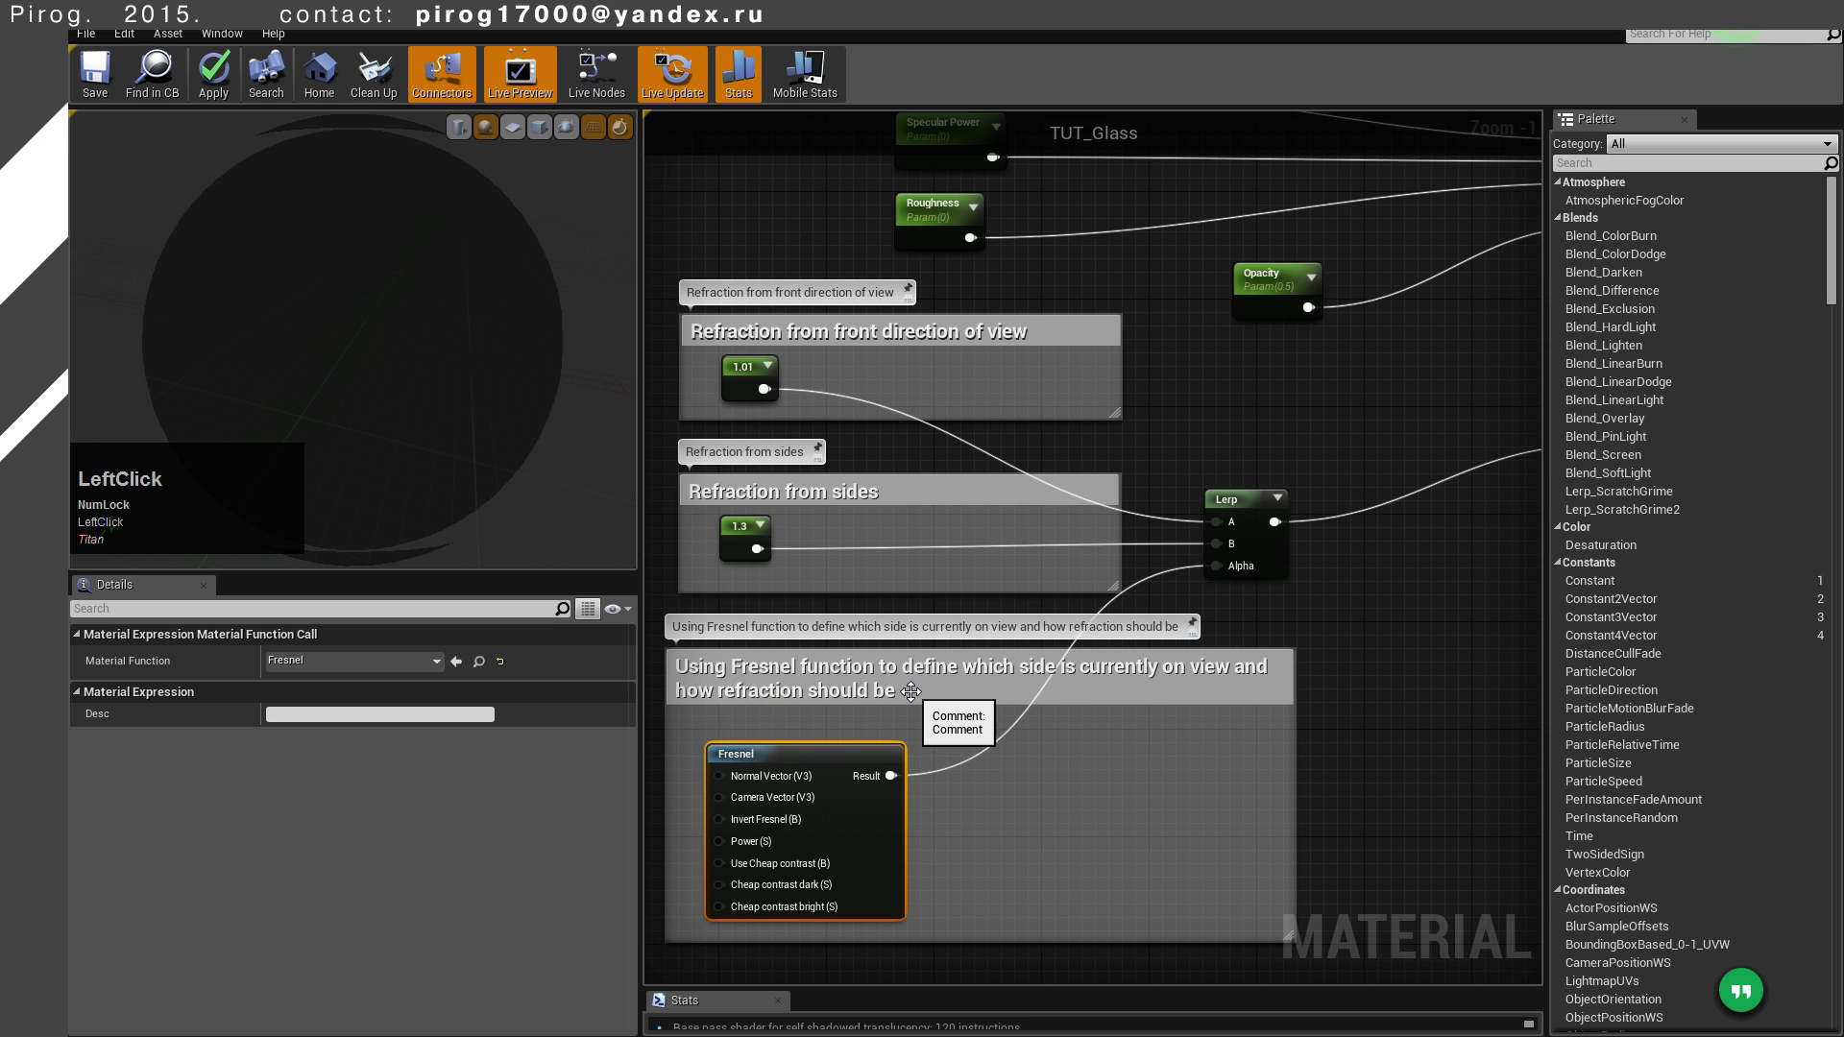
# Revise the Fresnel comment's Text in Details to add the word 'much'
pyautogui.press('F2')
pyautogui.click(759, 698)
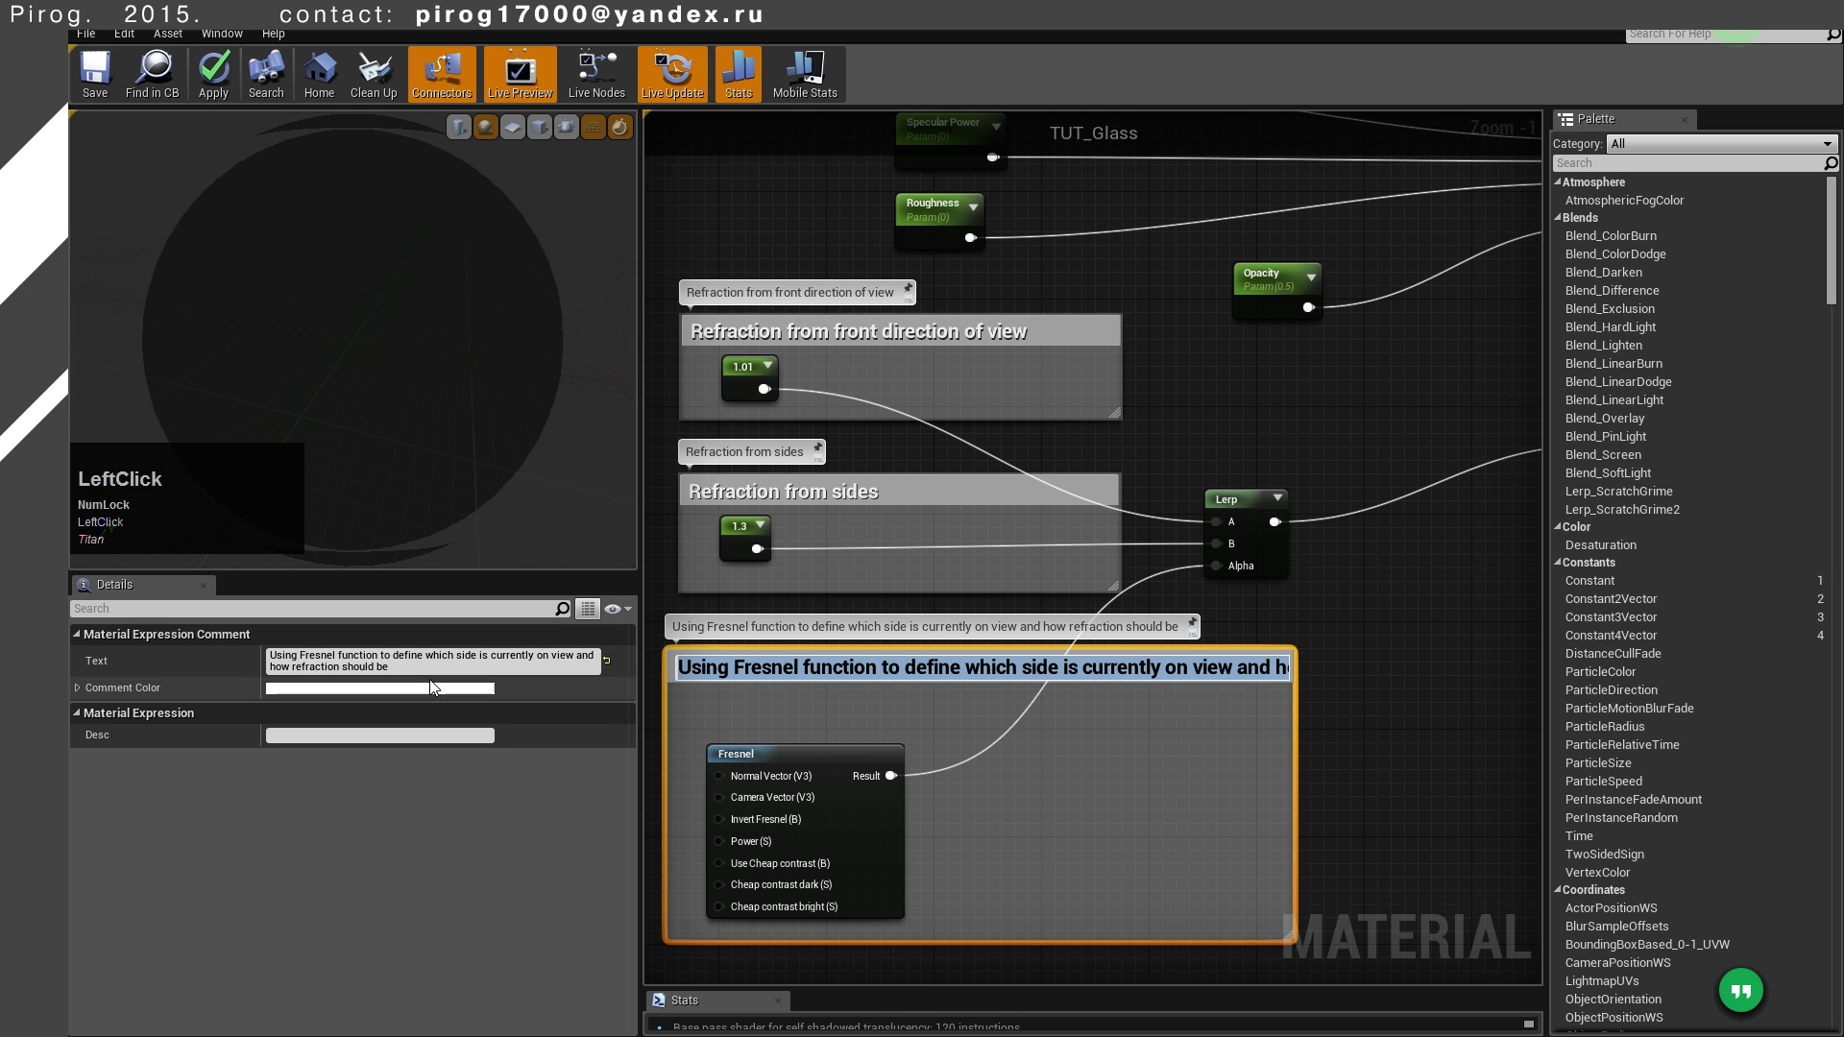
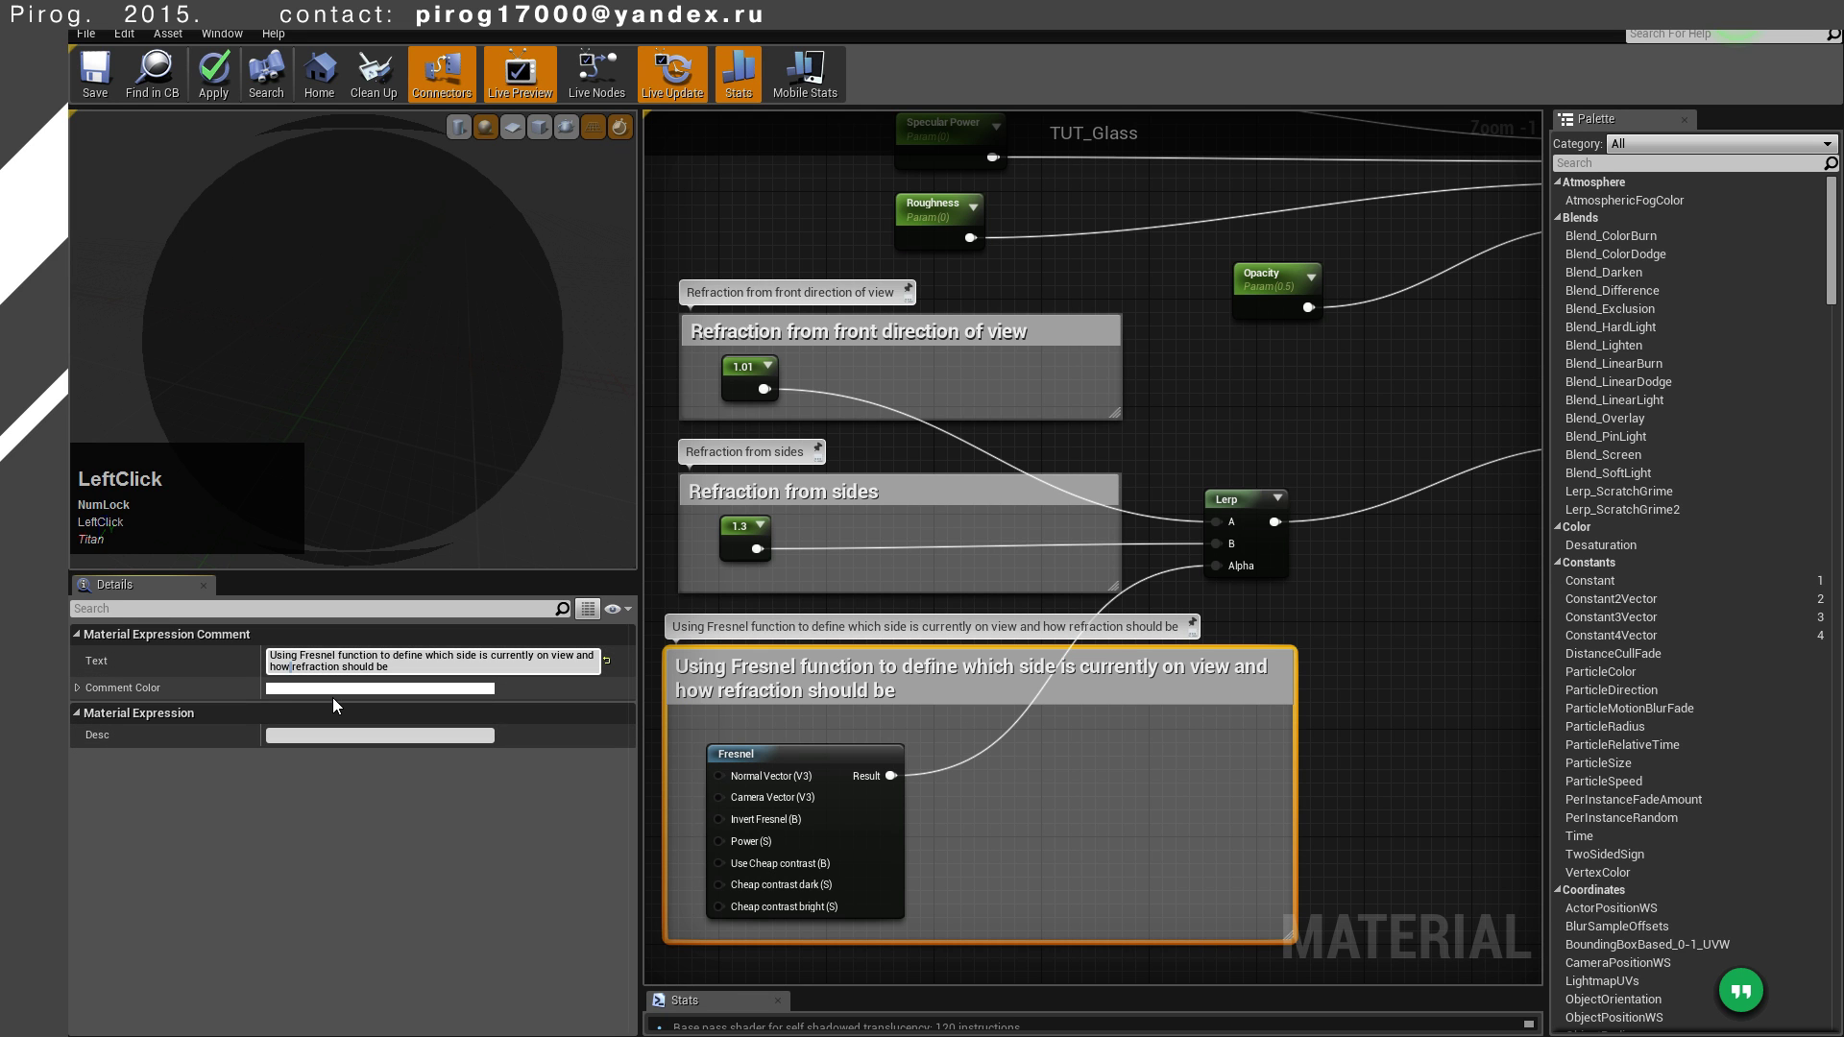
pyautogui.press('space')
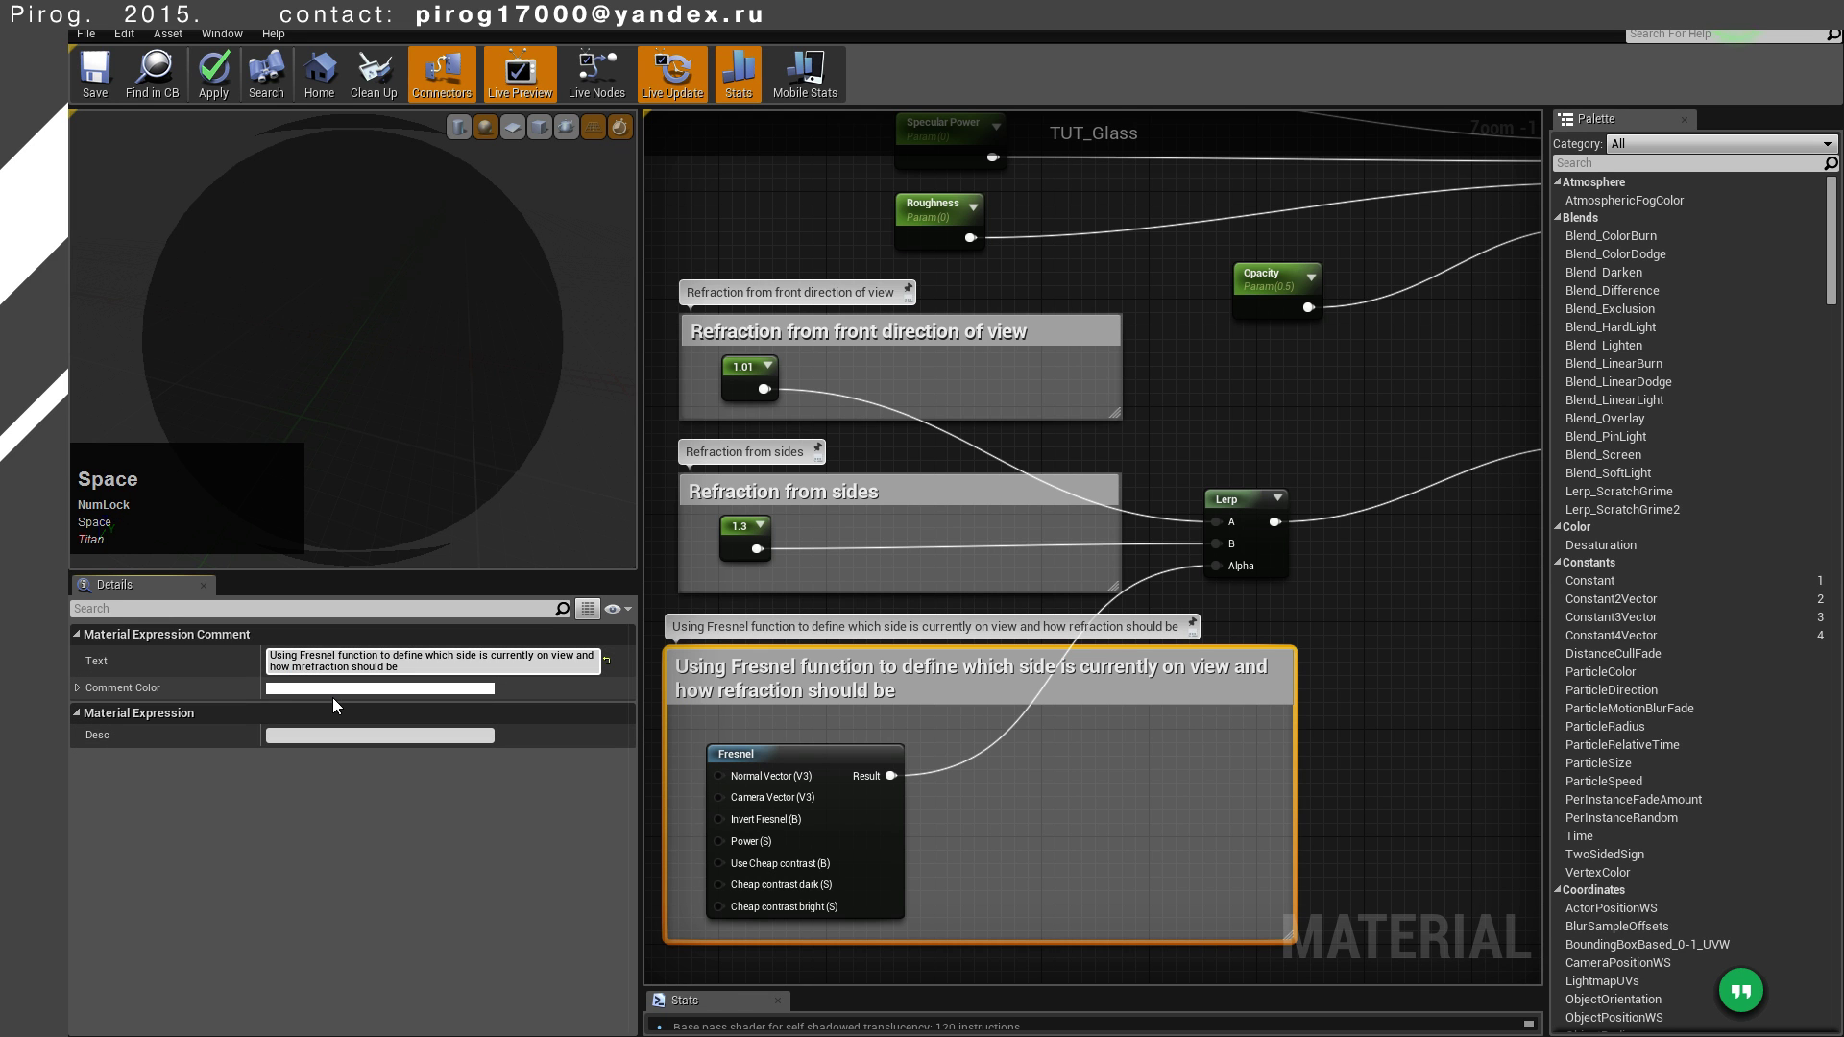
pyautogui.press('space')
pyautogui.press('End')
pyautogui.press('space')
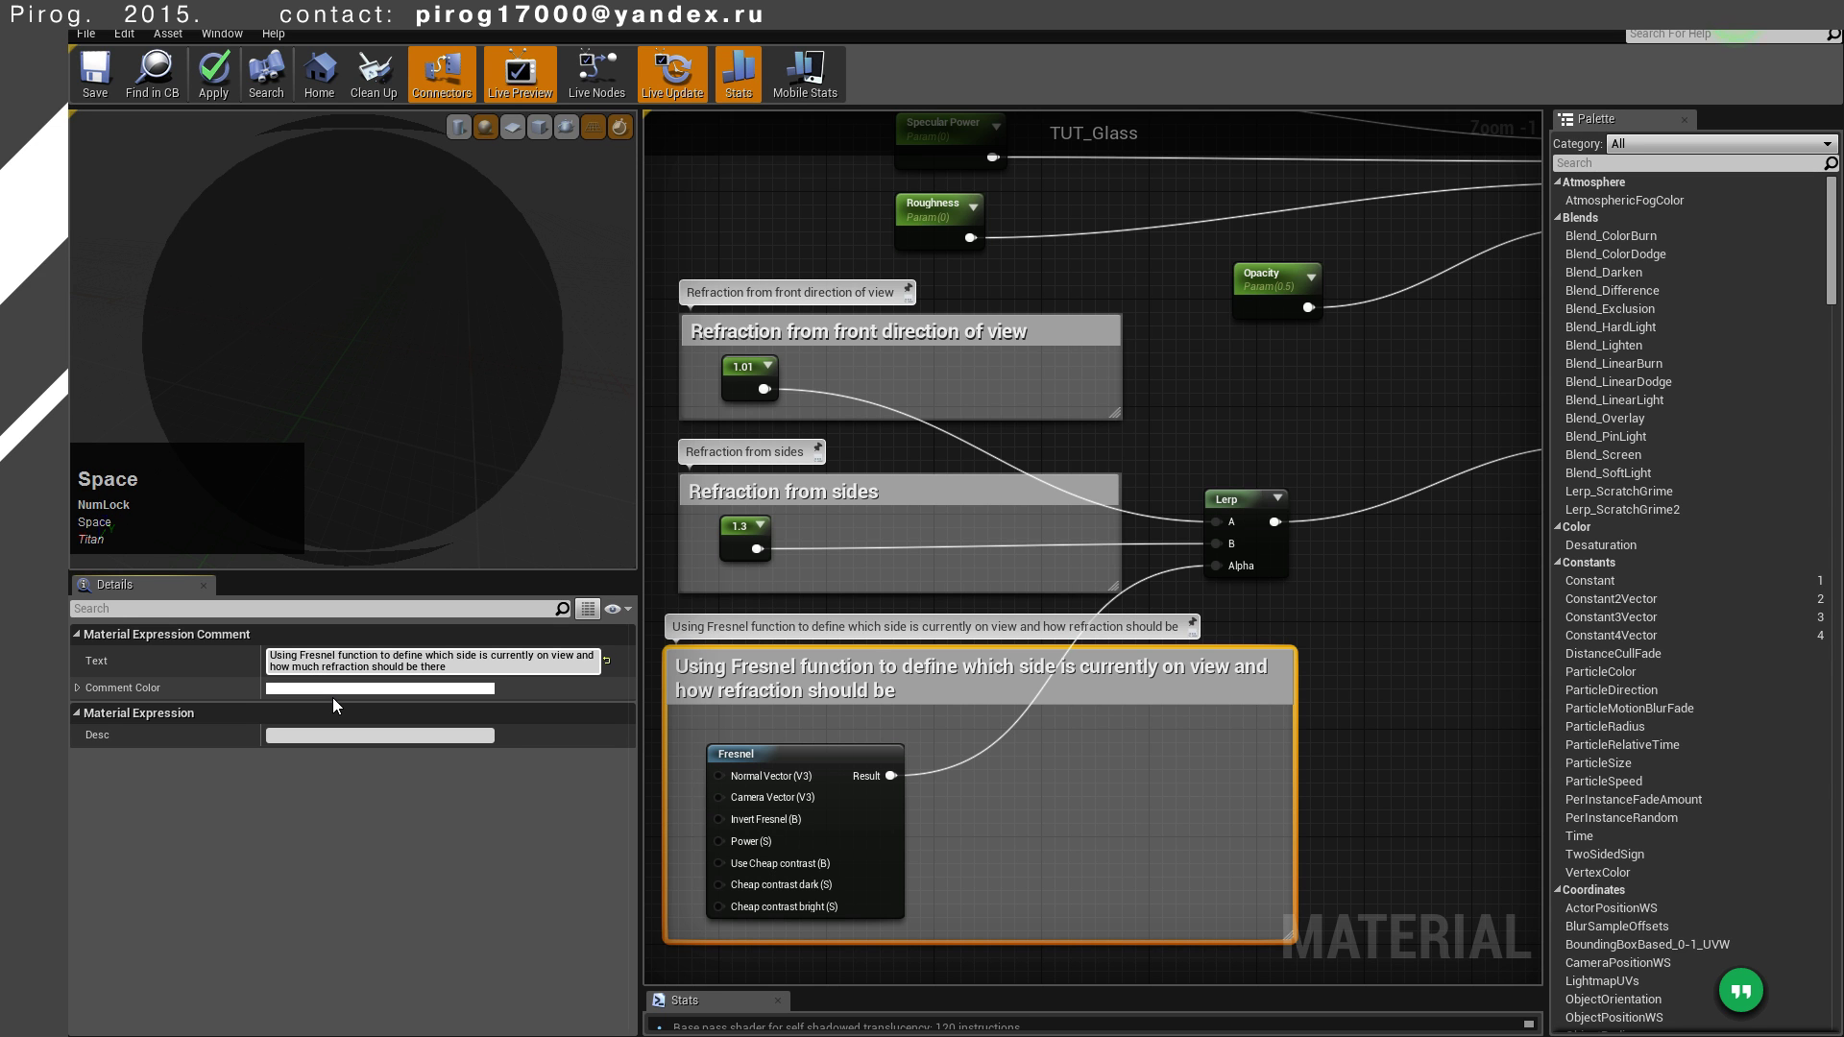
pyautogui.press('Return')
# Review the whole material graph and save the TUT_Glass material
pyautogui.click(1332, 682)
pyautogui.rightClick(1411, 370)
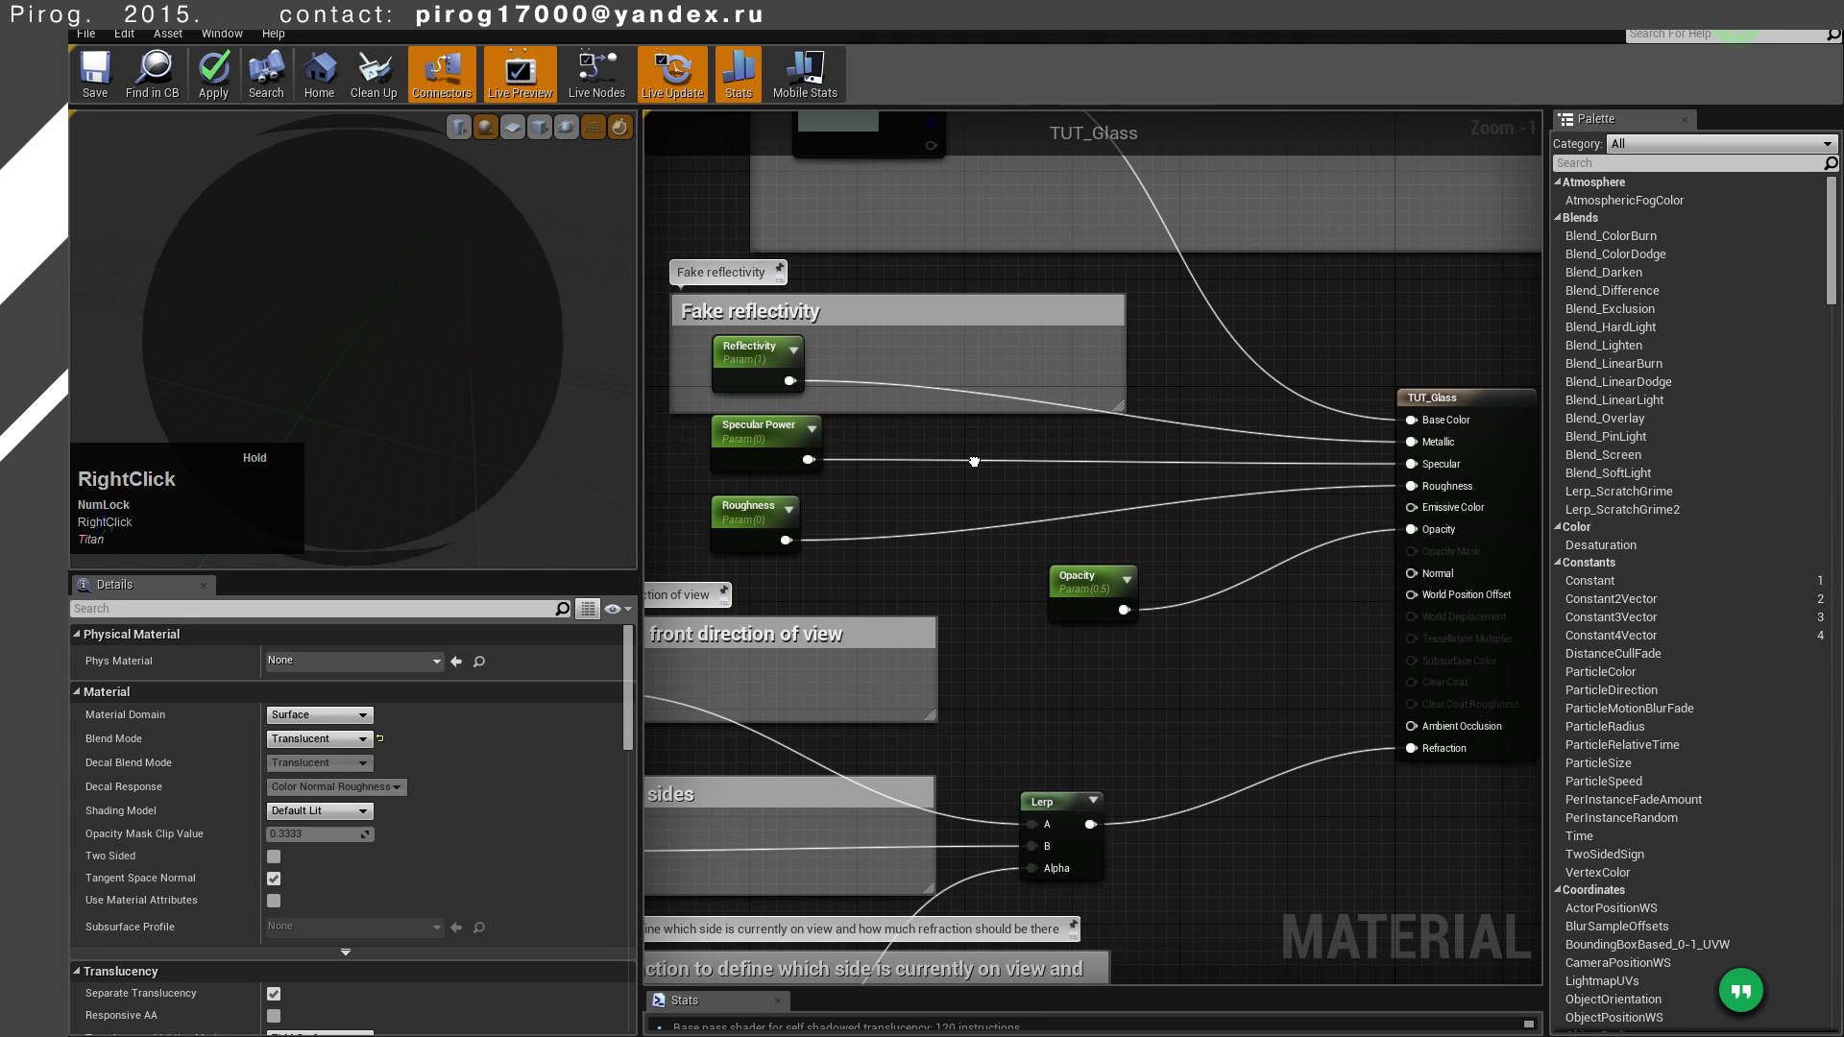
pyautogui.scroll(-3)
pyautogui.scroll(3)
pyautogui.rightClick(1131, 596)
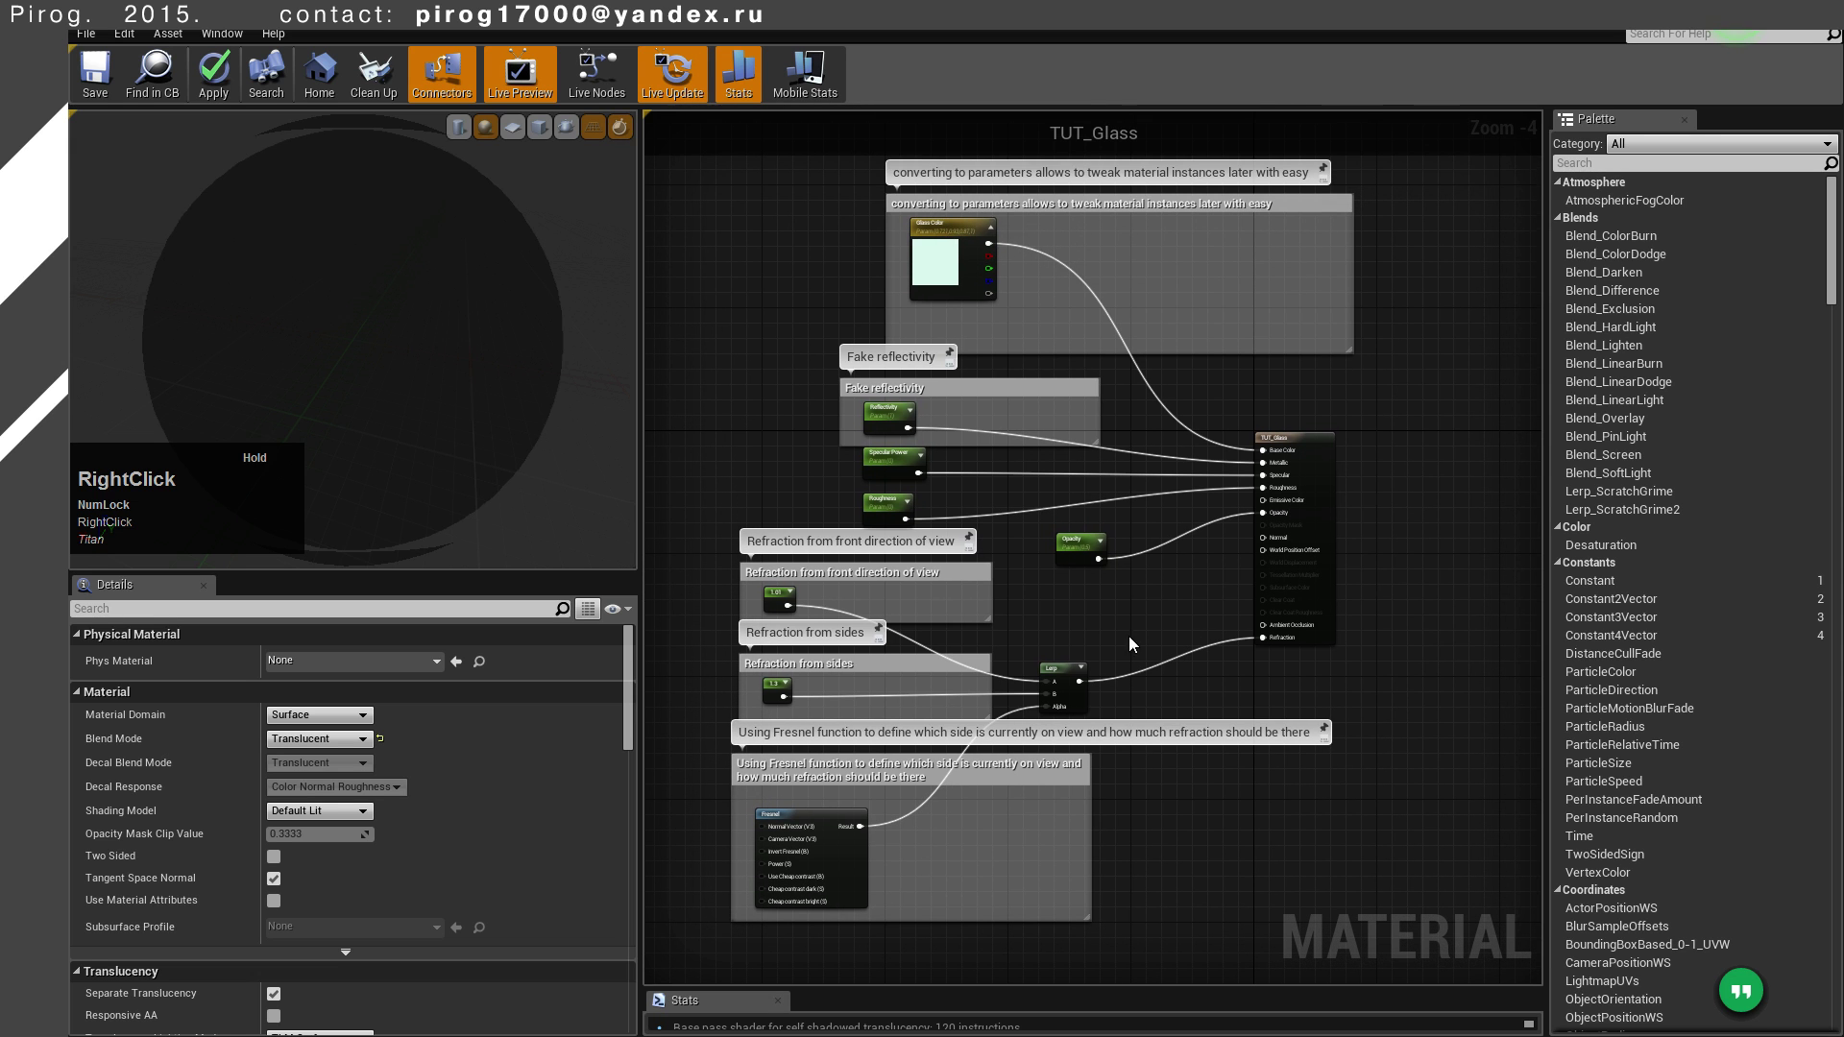
pyautogui.click(113, 80)
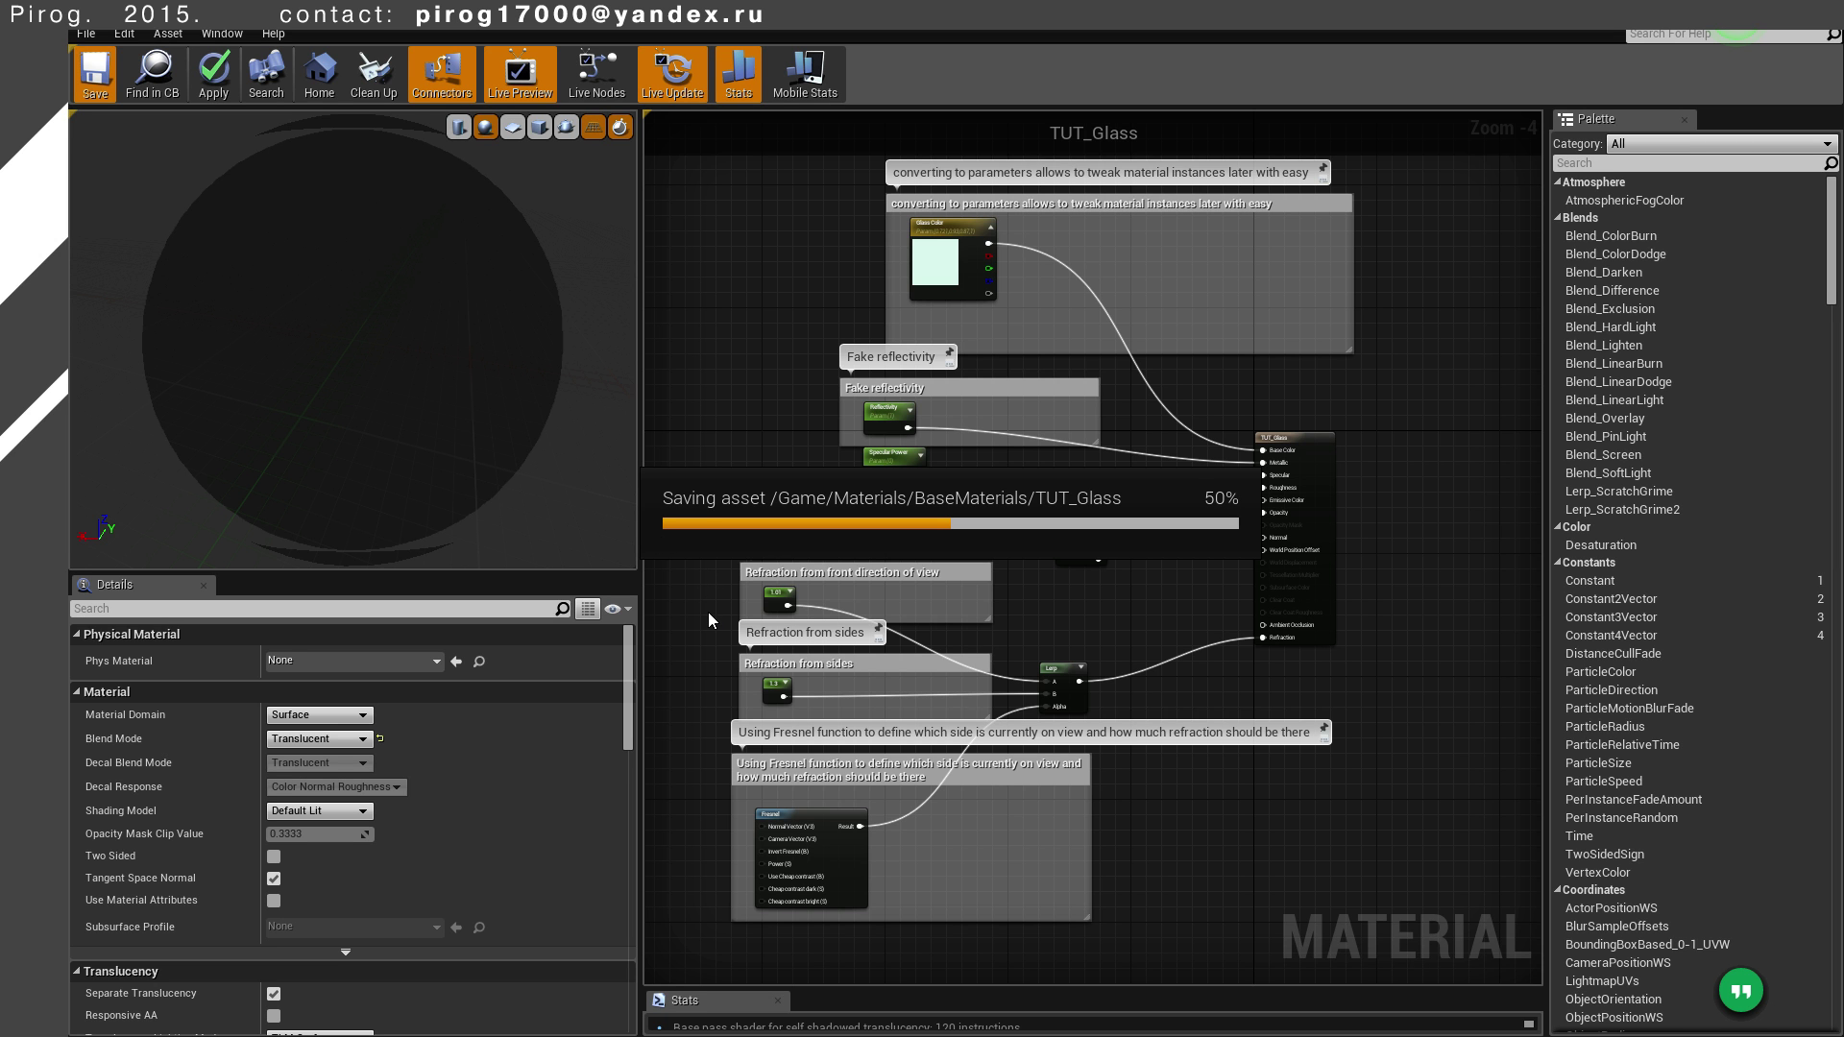
# Bring up the context menu on the 1.01 front-refraction constant to convert it
pyautogui.rightClick(716, 617)
pyautogui.scroll(3)
pyautogui.click(918, 640)
pyautogui.rightClick(917, 640)
# Convert the 1.01 constant into a parameter named Refraction Front
pyautogui.click(974, 654)
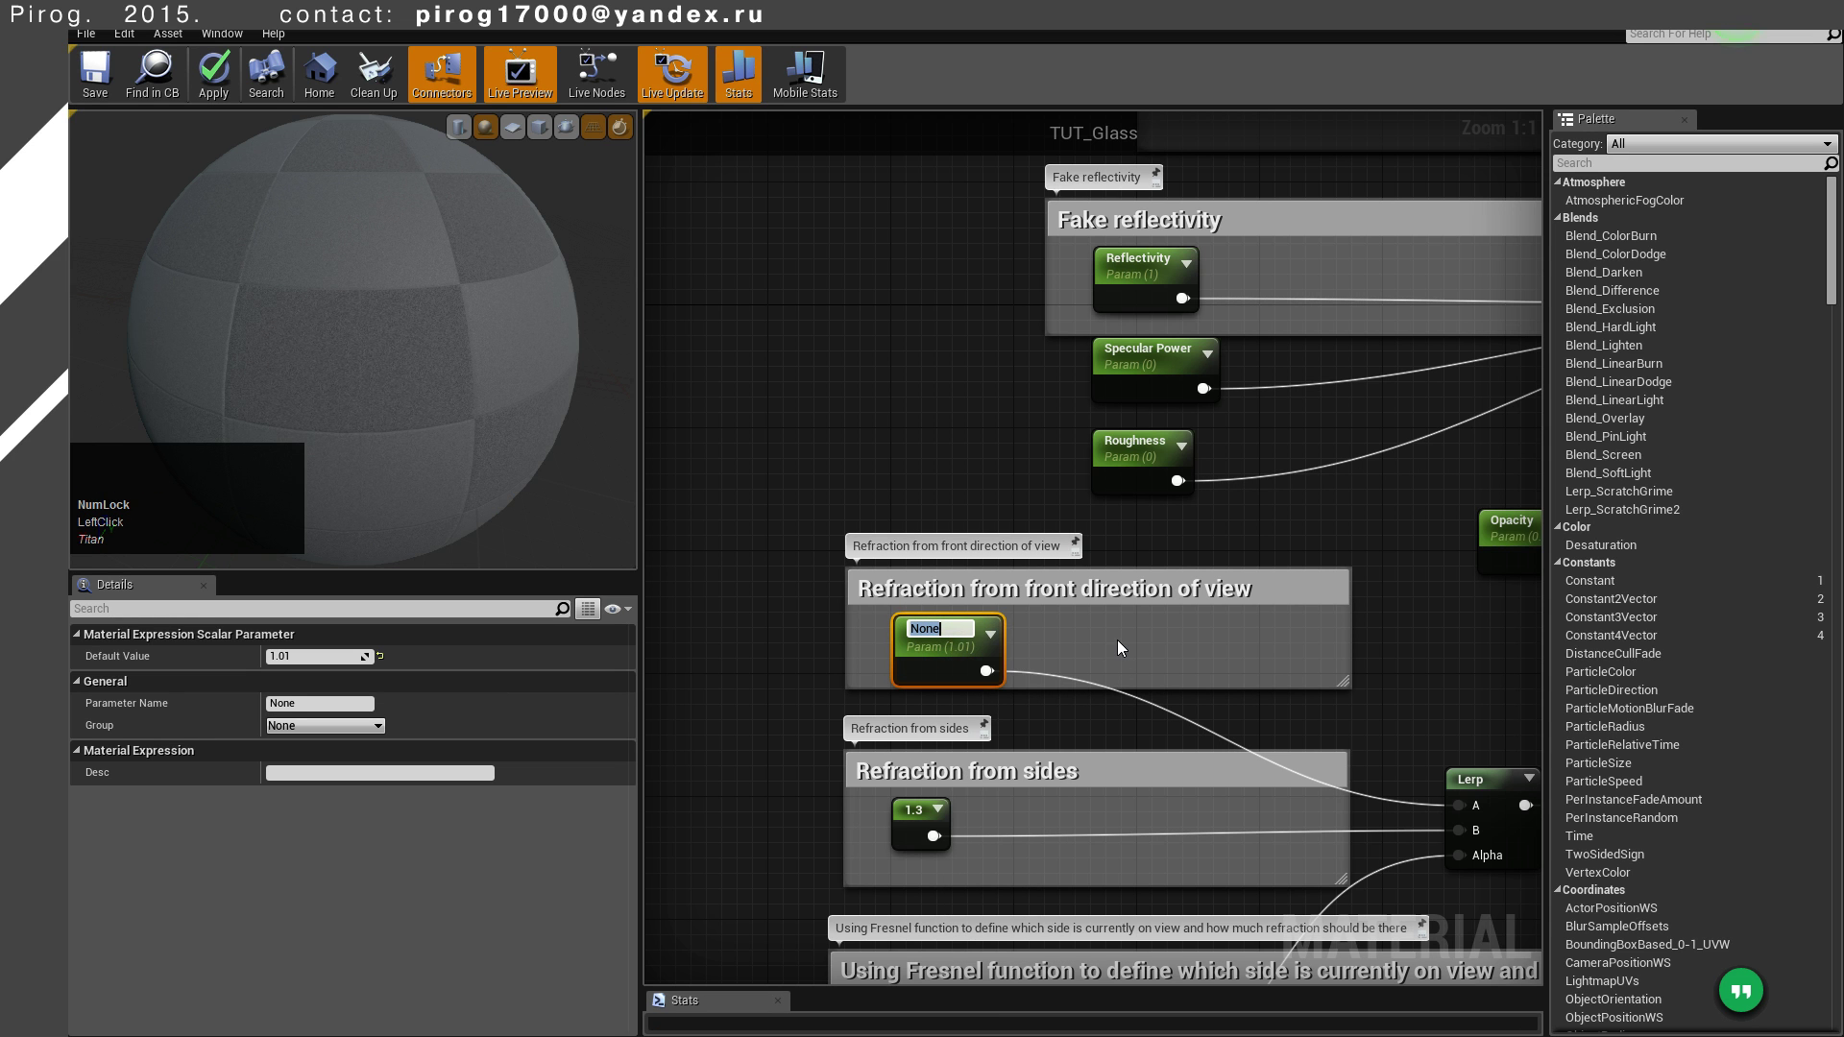
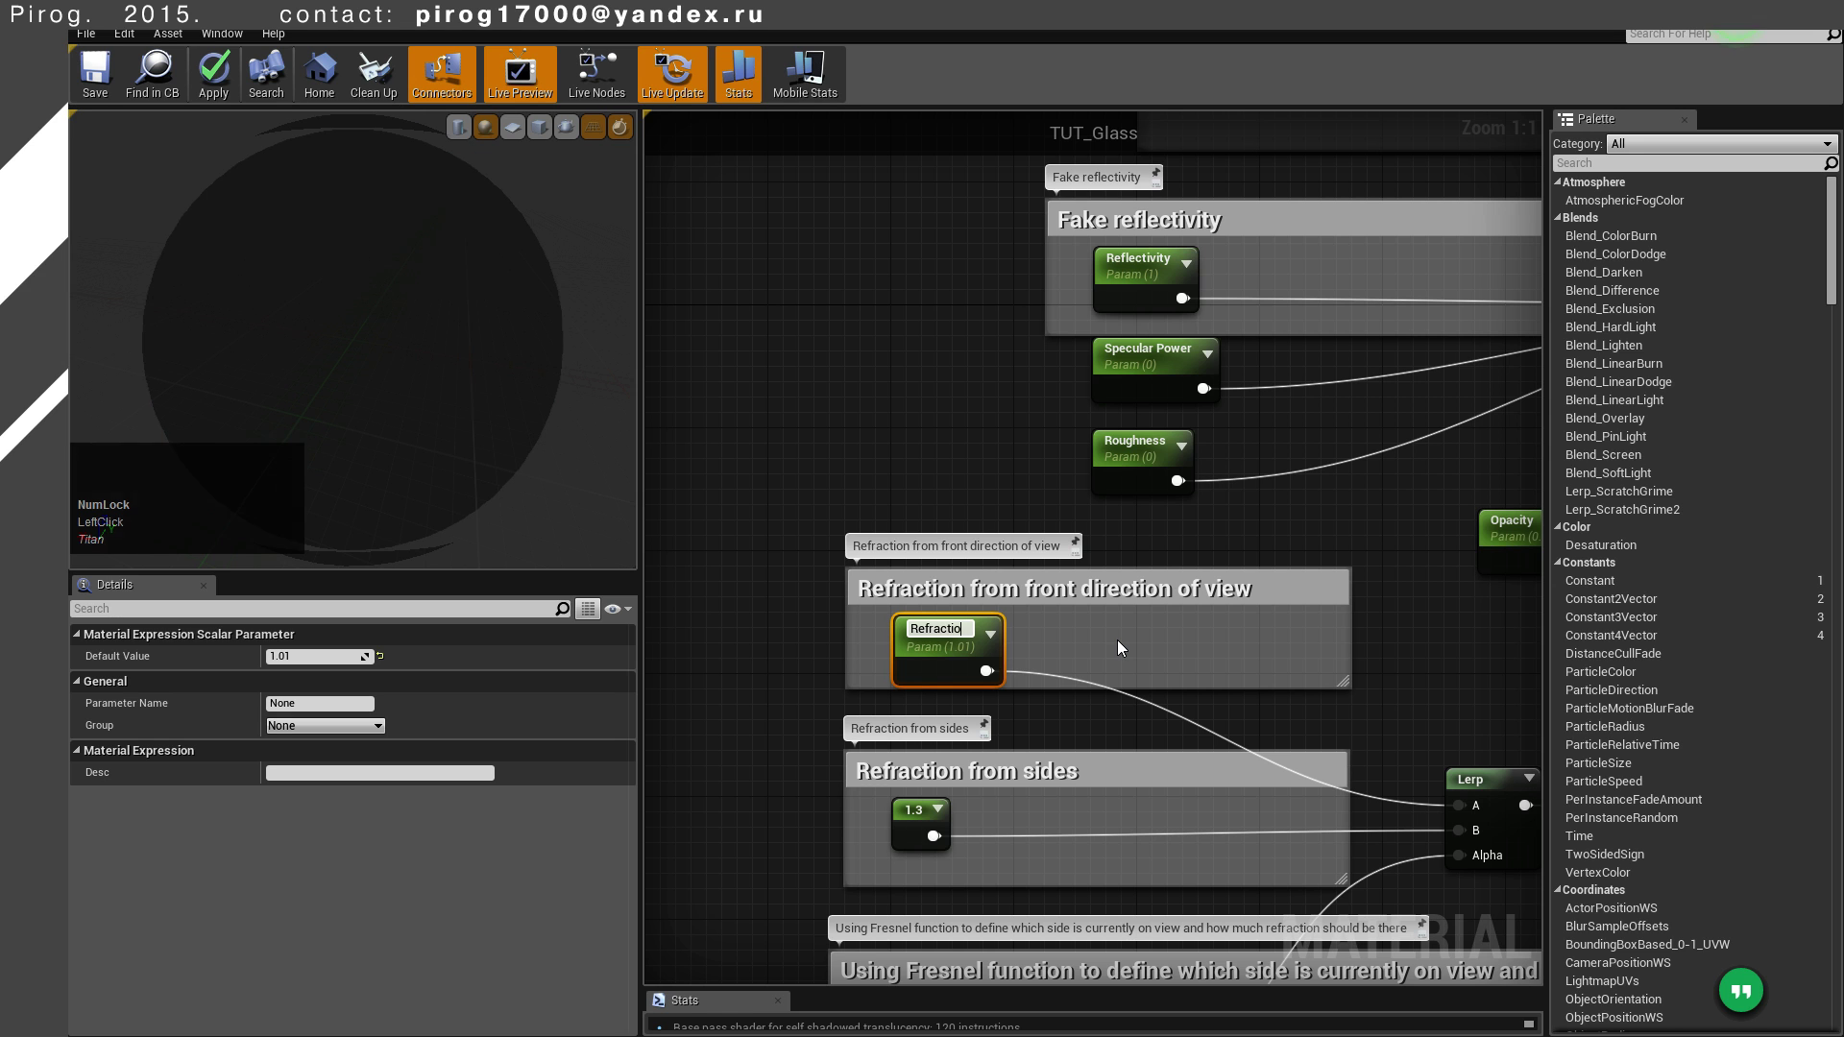
pyautogui.press('space')
pyautogui.press('BackSpace')
# Convert the 1.3 constant into a parameter named Refraction Sides and save TUT_Glass
pyautogui.click(1126, 646)
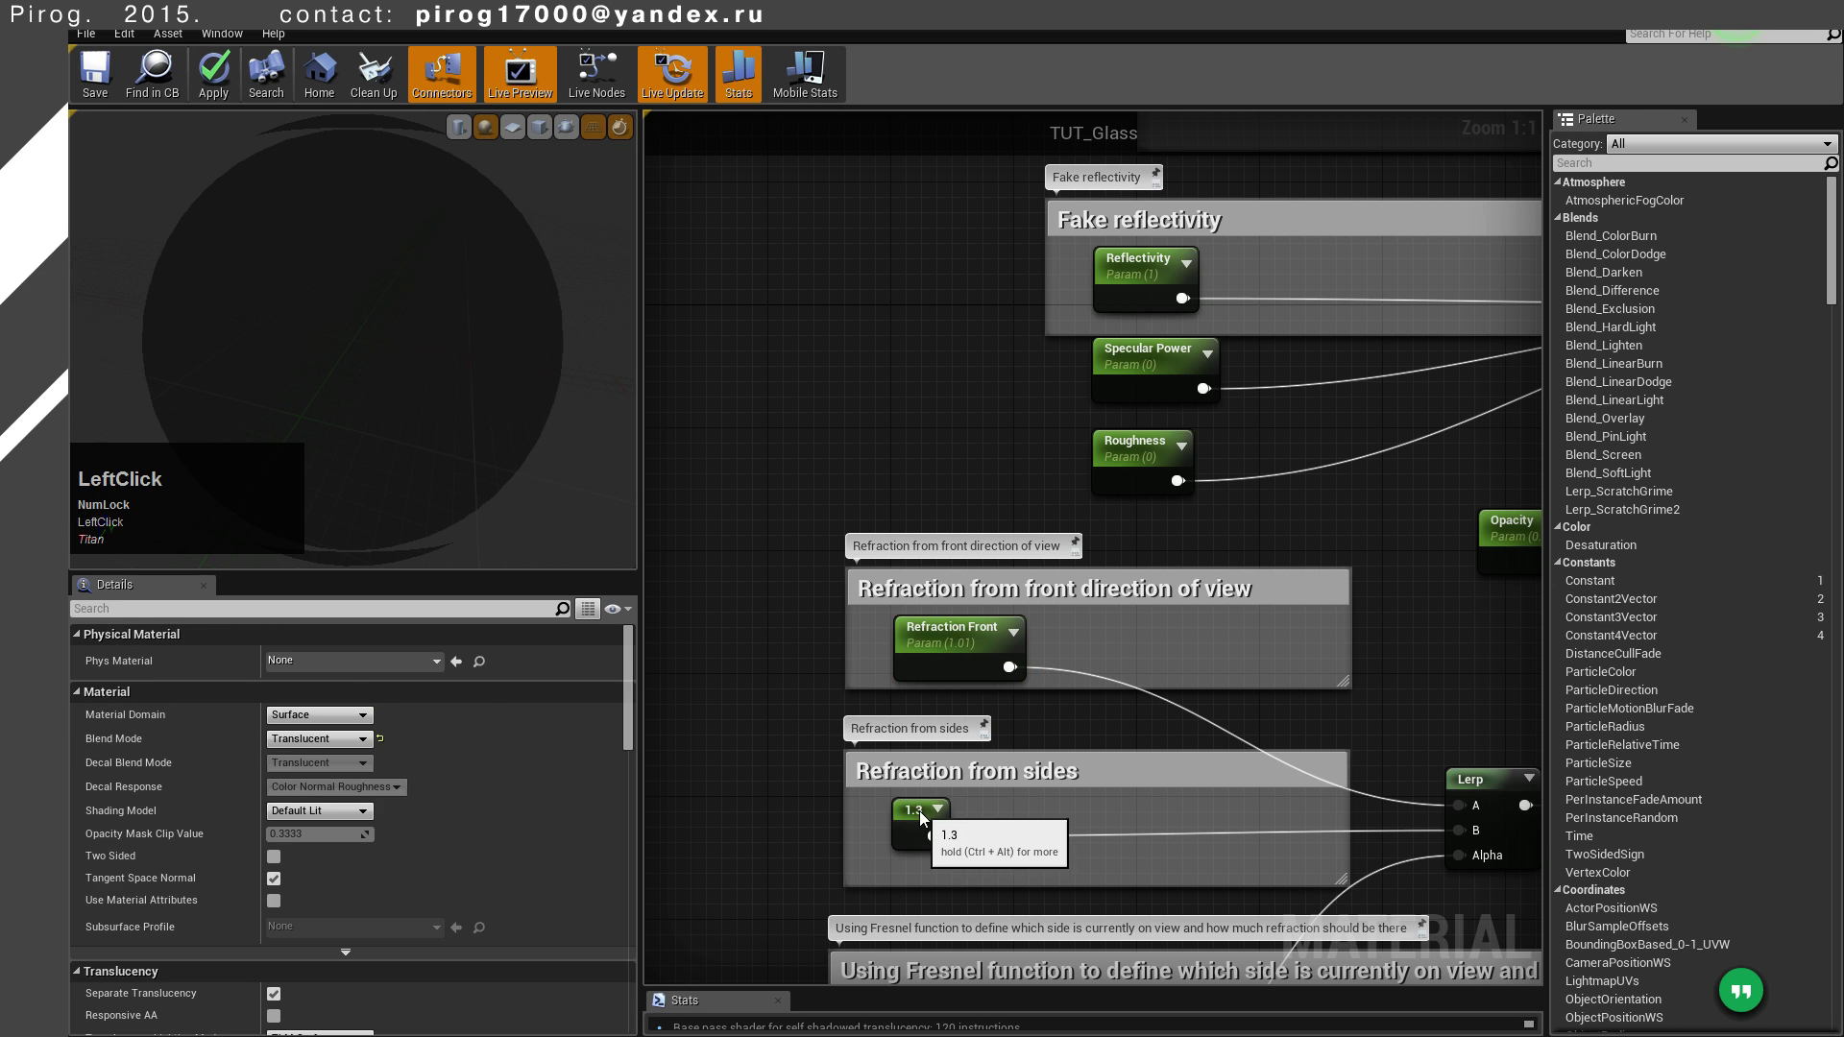
pyautogui.rightClick(926, 816)
pyautogui.click(1009, 504)
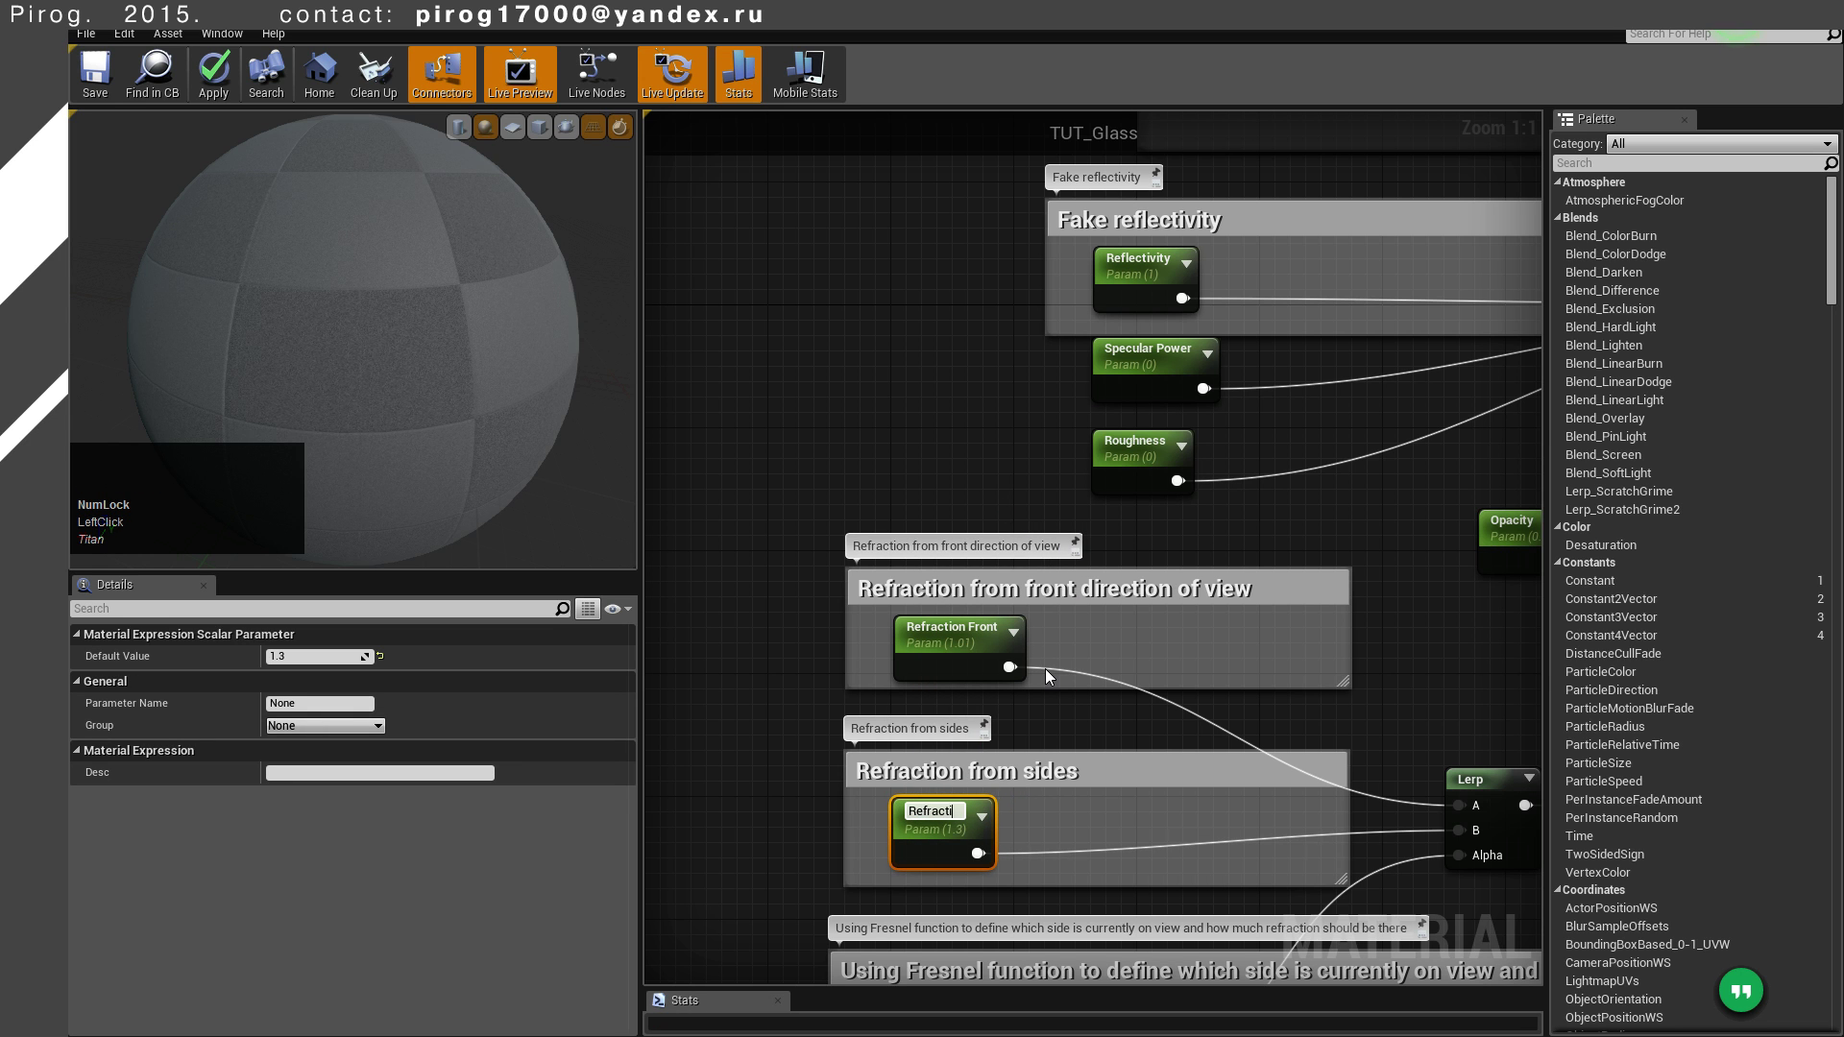
pyautogui.press('space')
pyautogui.press('Return')
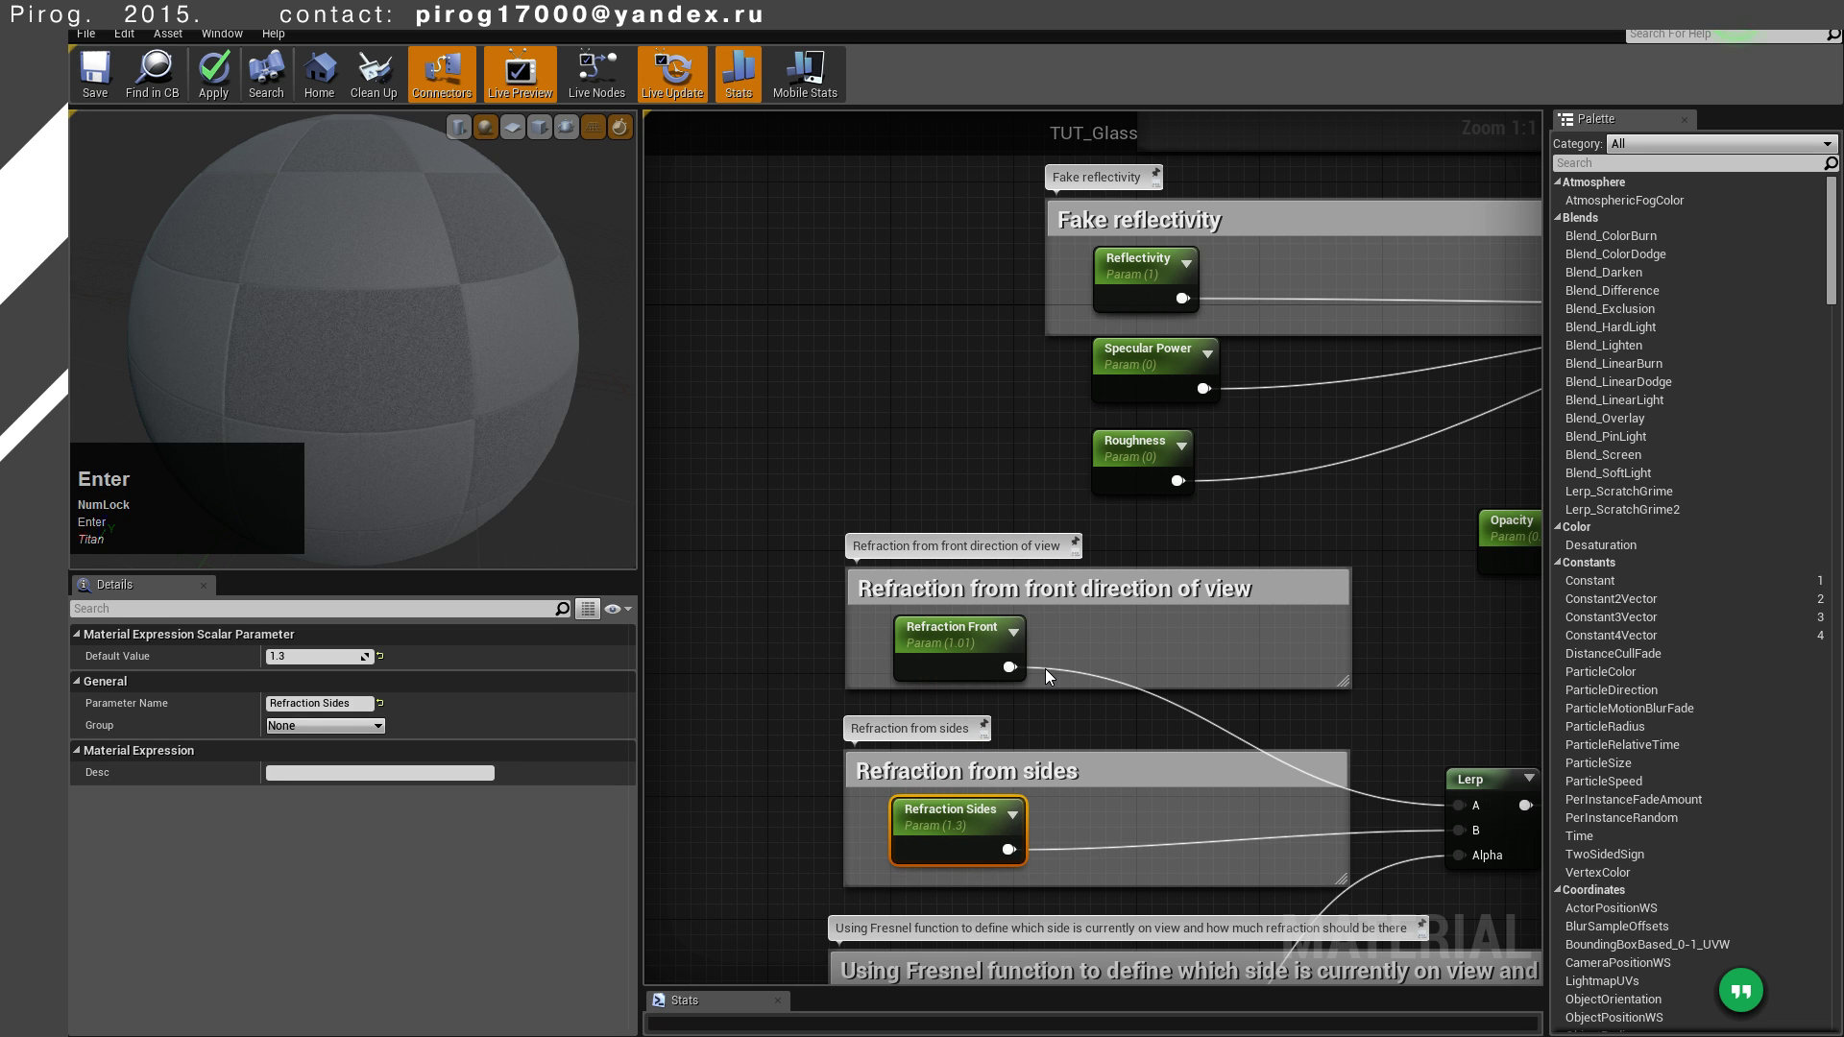
pyautogui.click(109, 68)
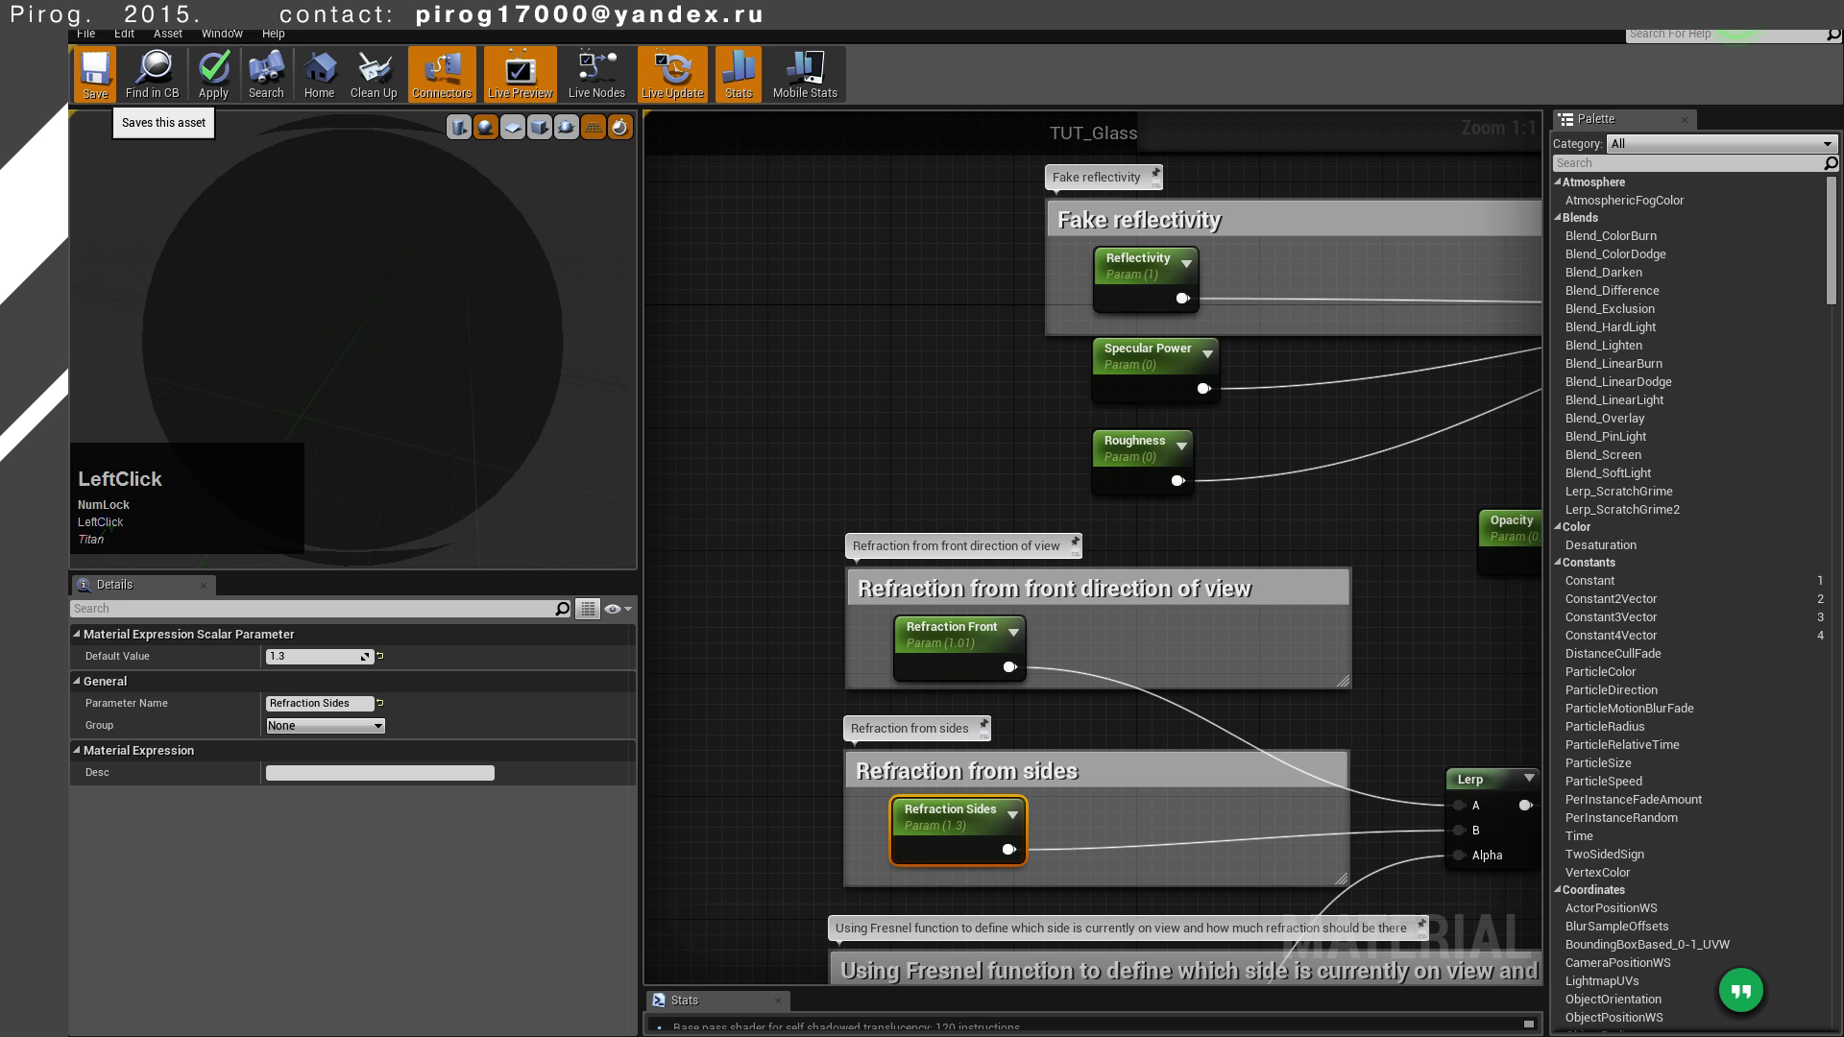
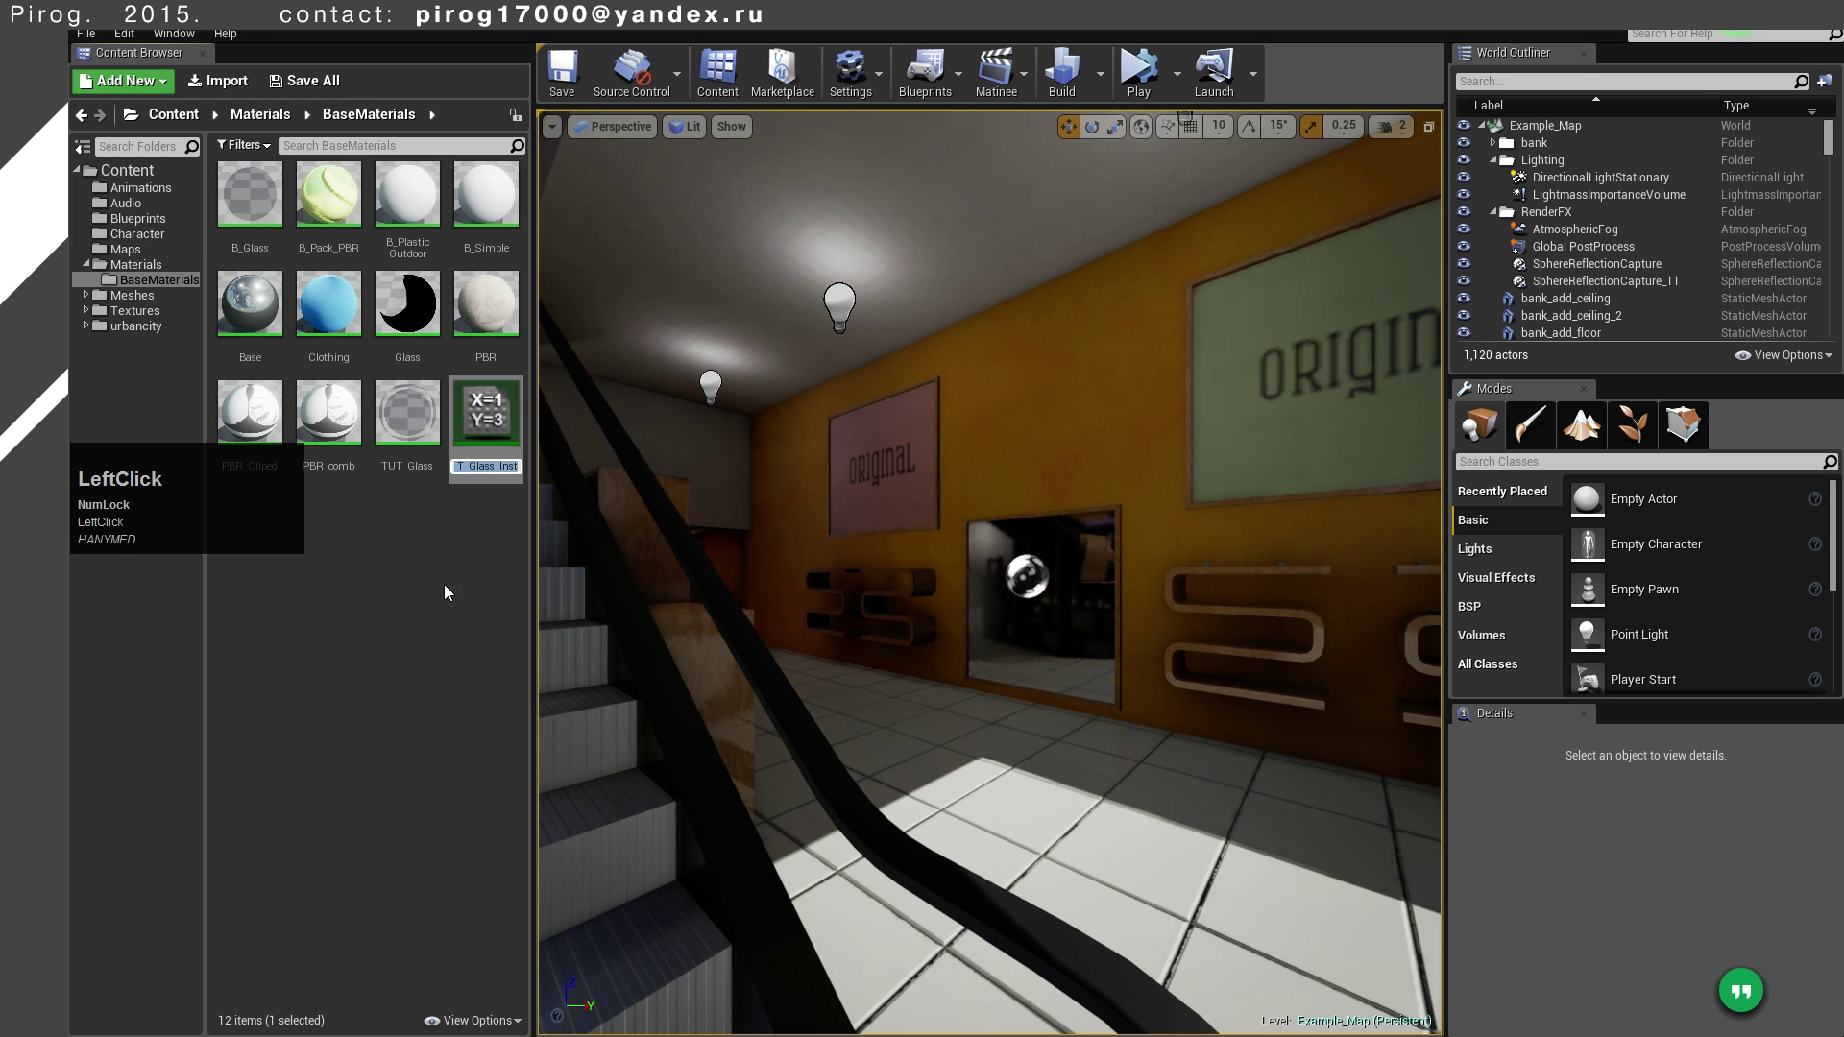
# Open TUT_Glass_Inst for editing with a sphere preview shape beside the level's glass sphere
pyautogui.press('Right')
pyautogui.press('Return')
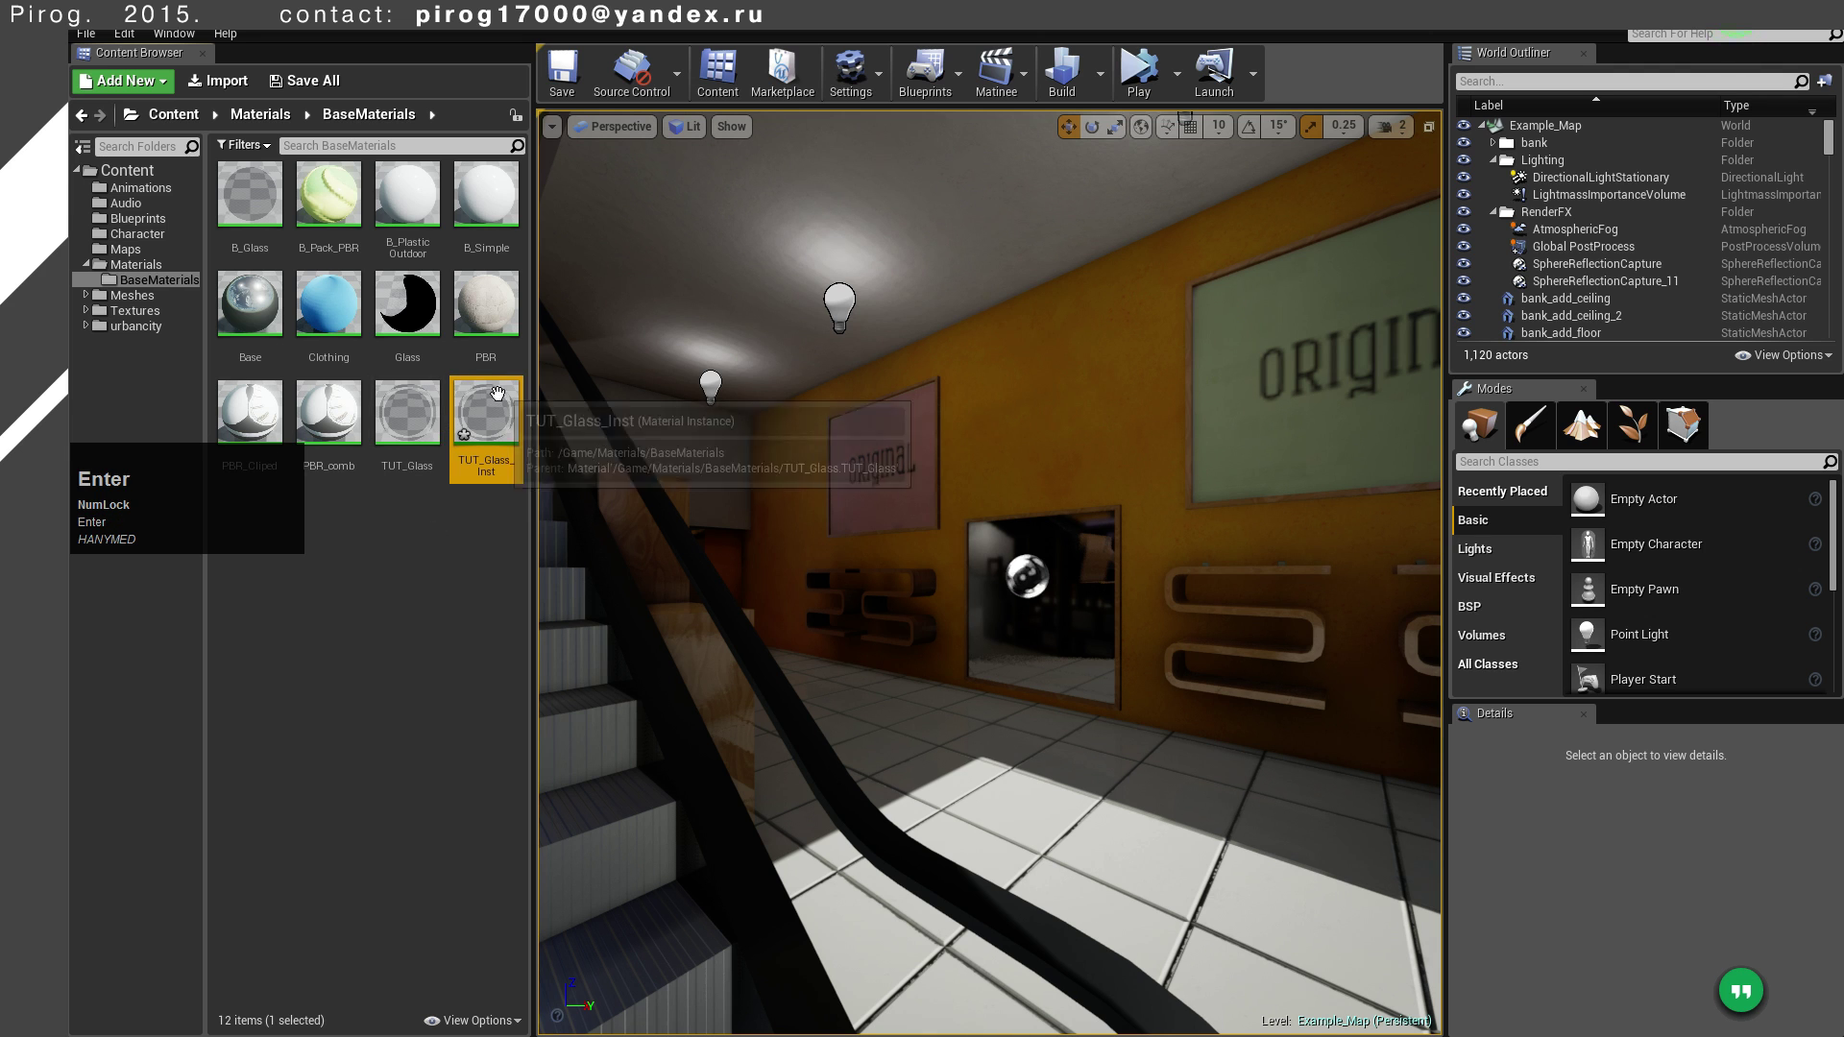
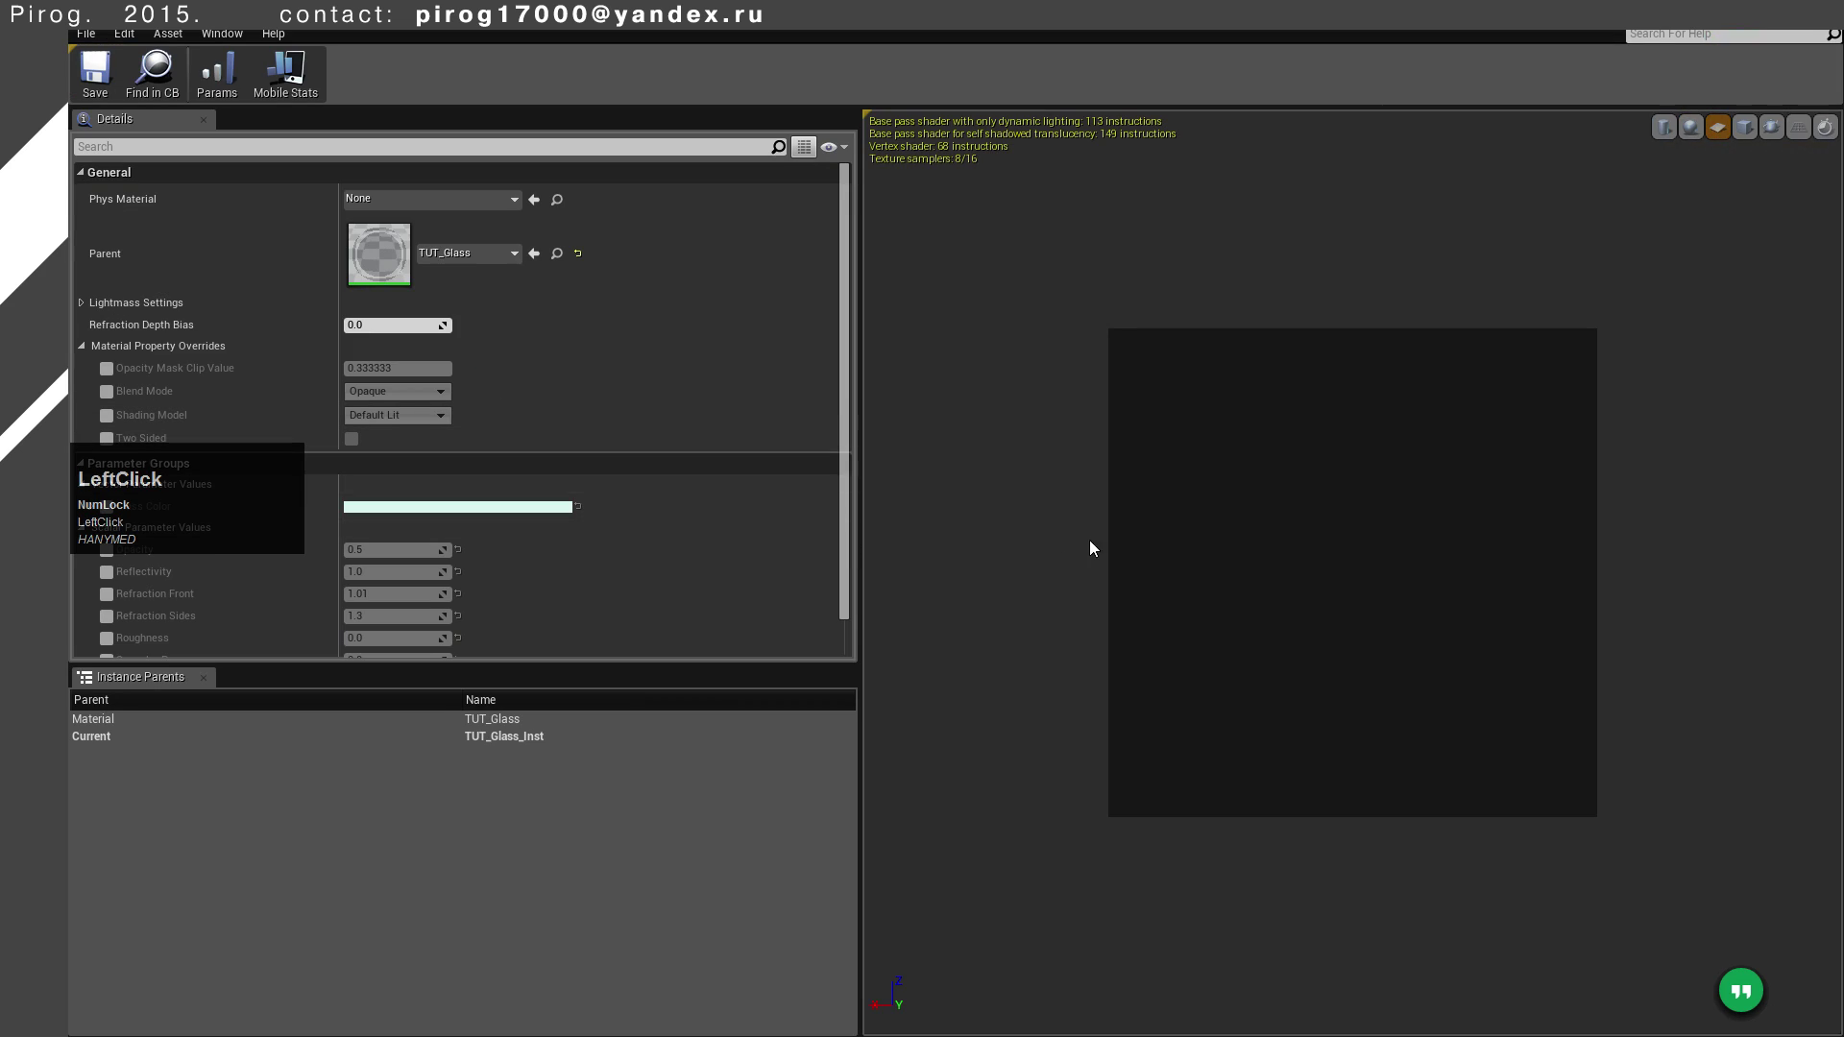
pyautogui.click(1695, 136)
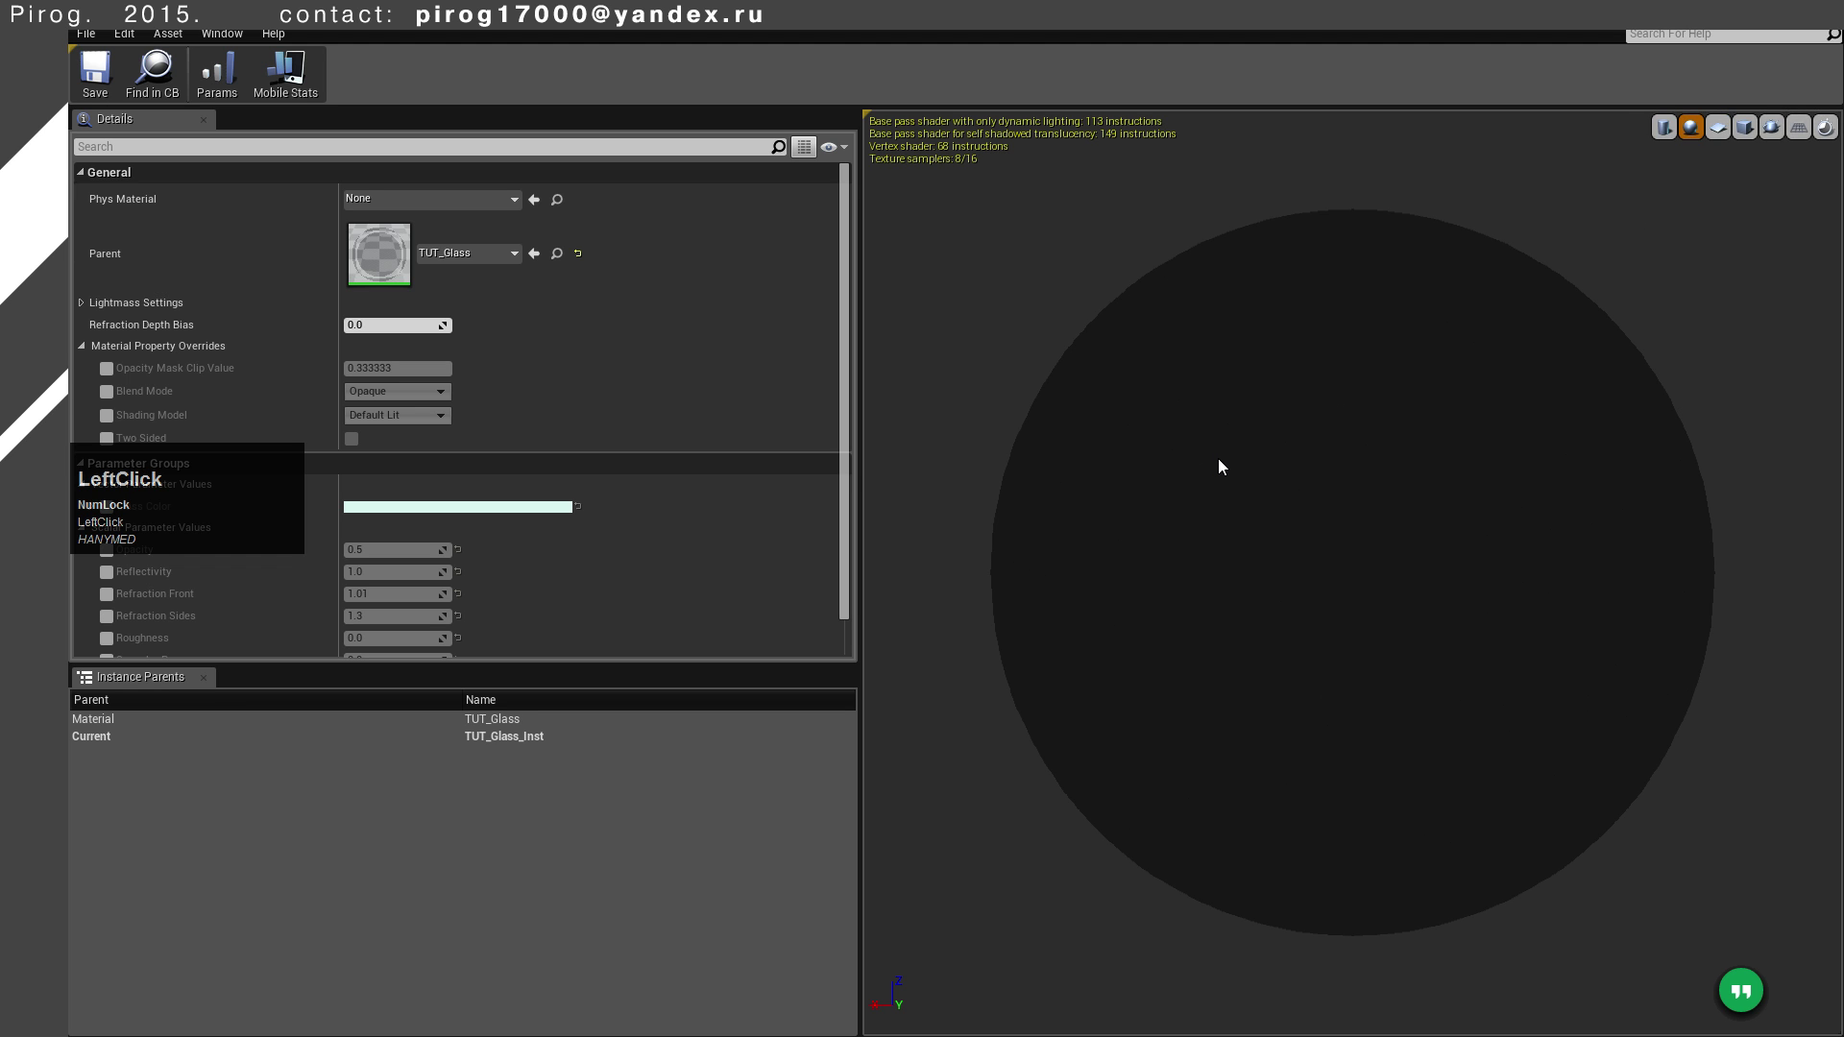
pyautogui.scroll(-3)
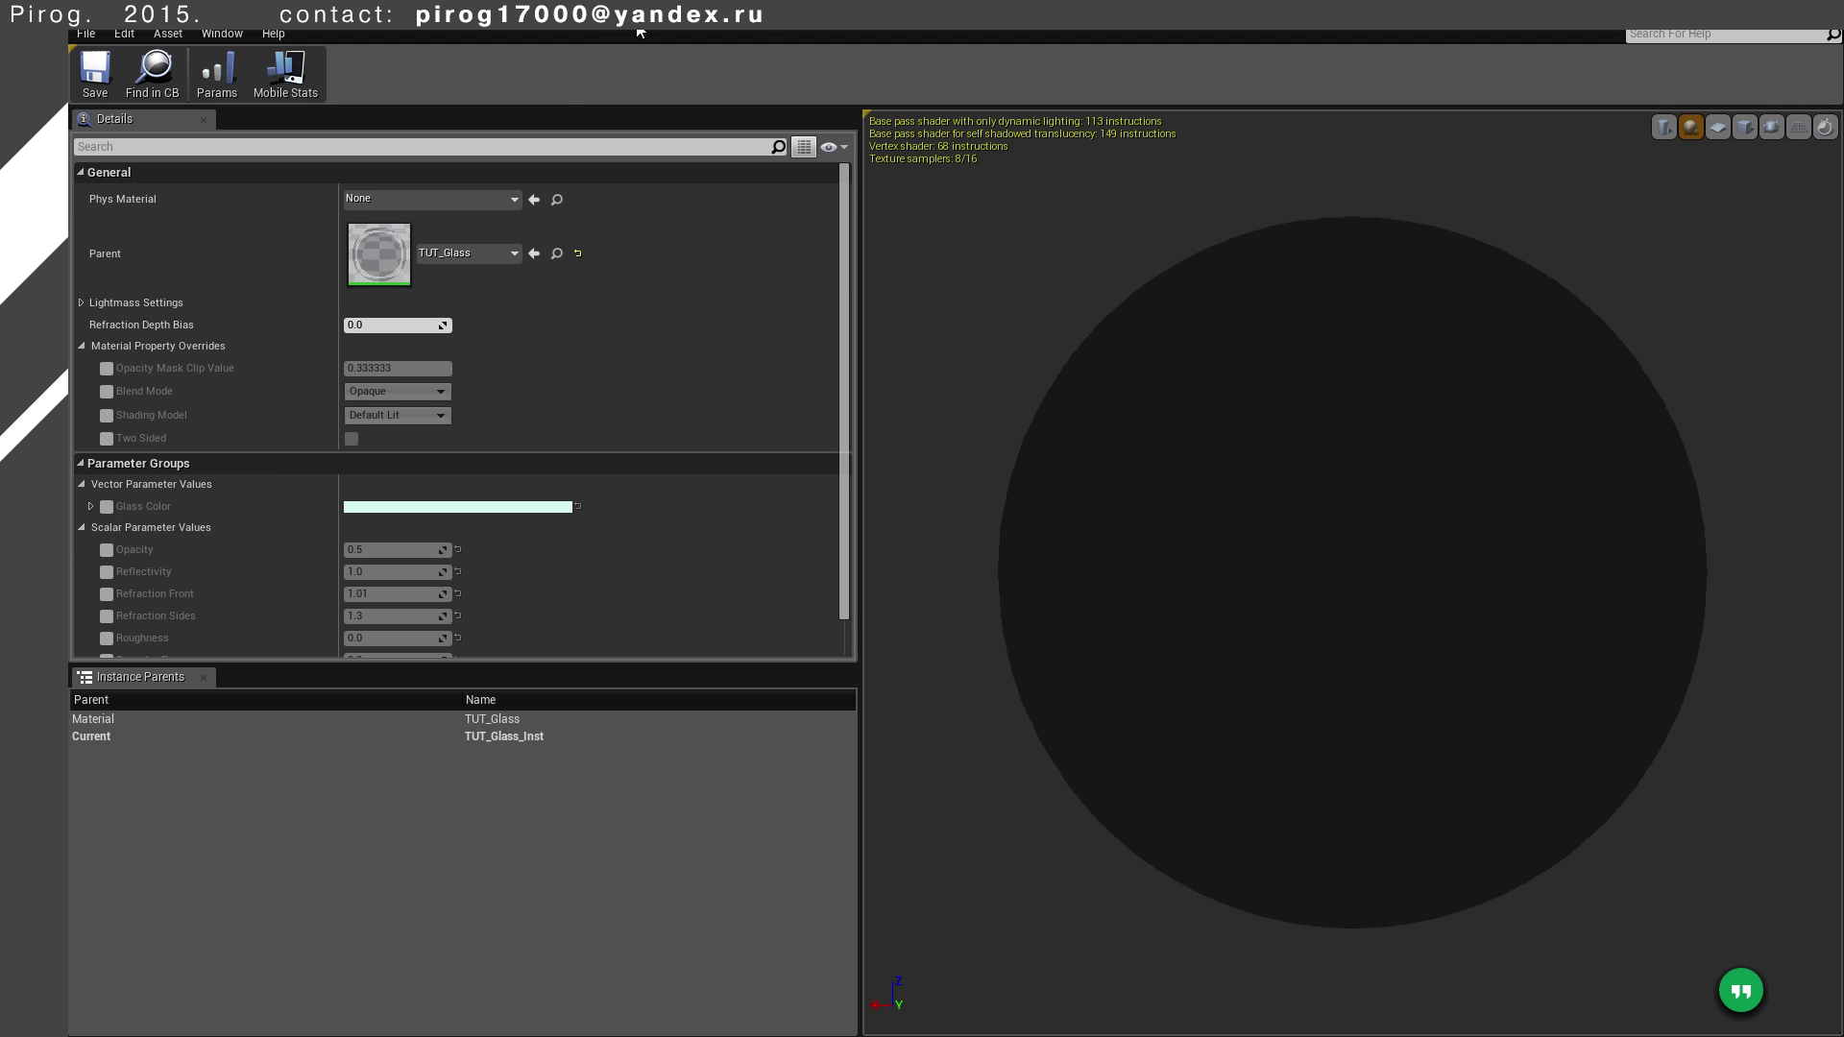
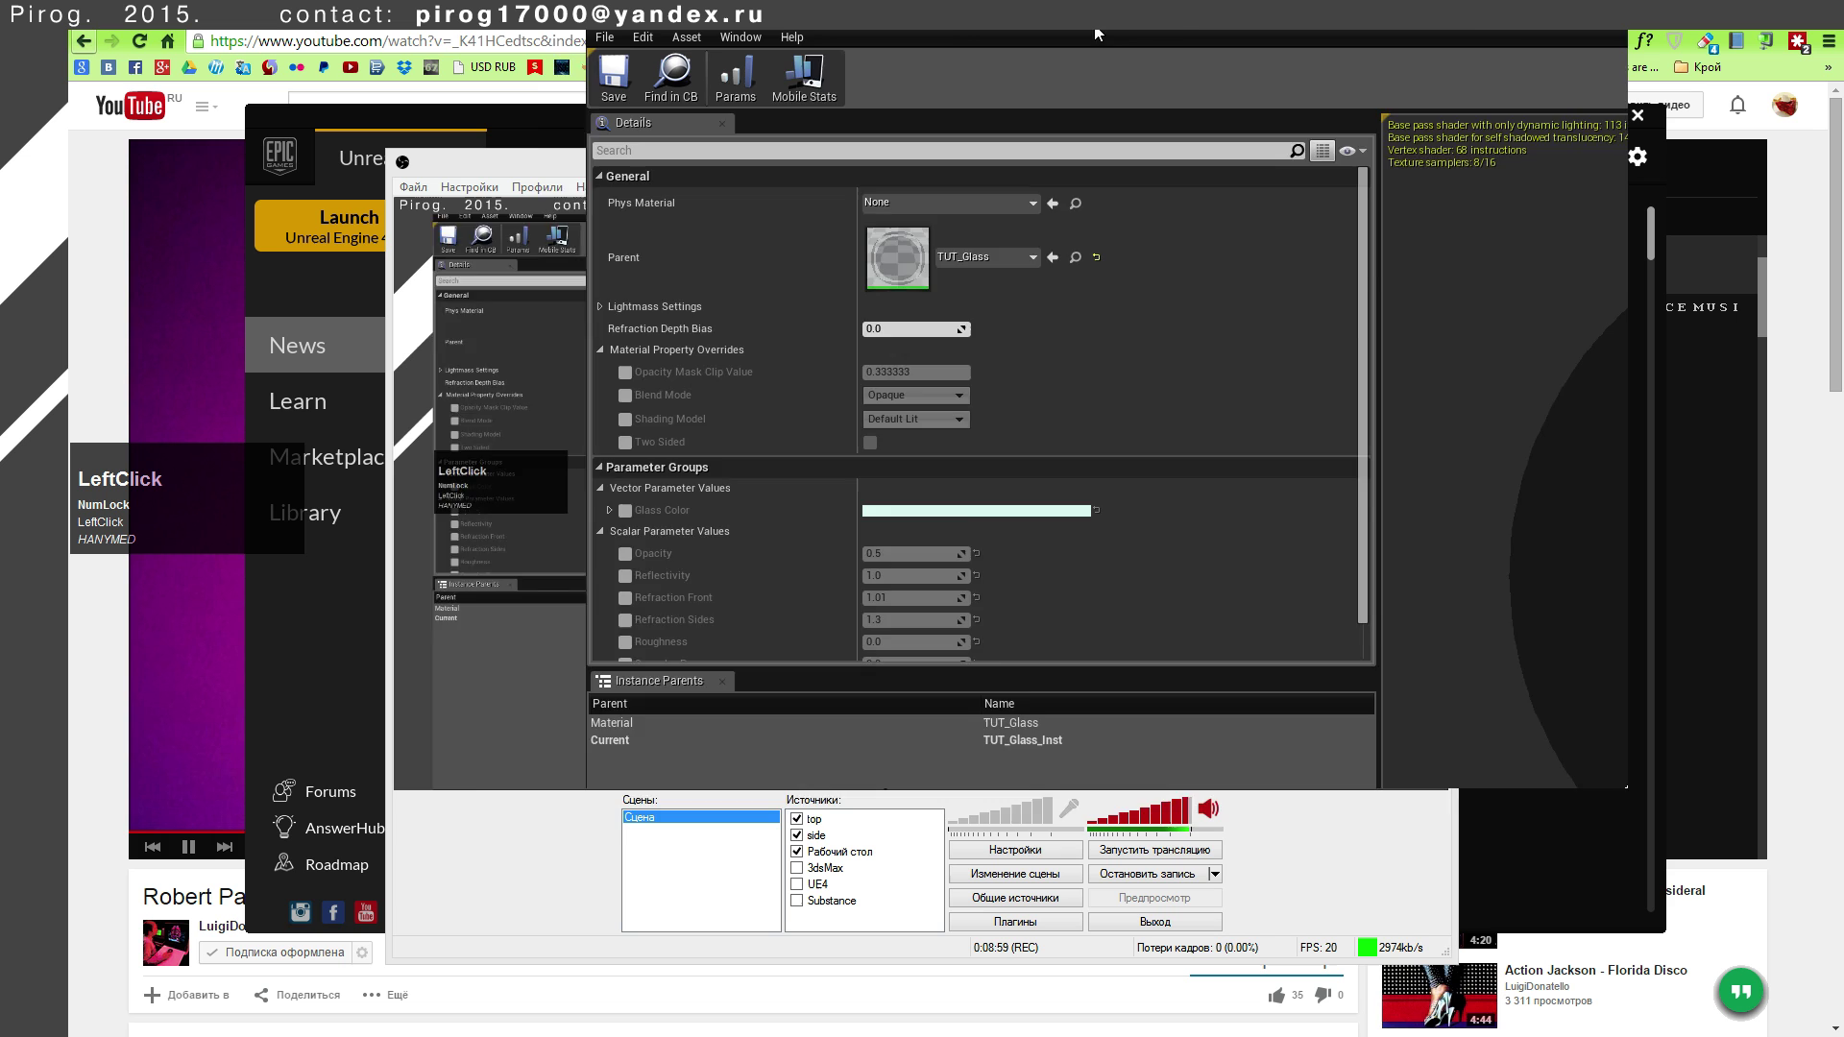
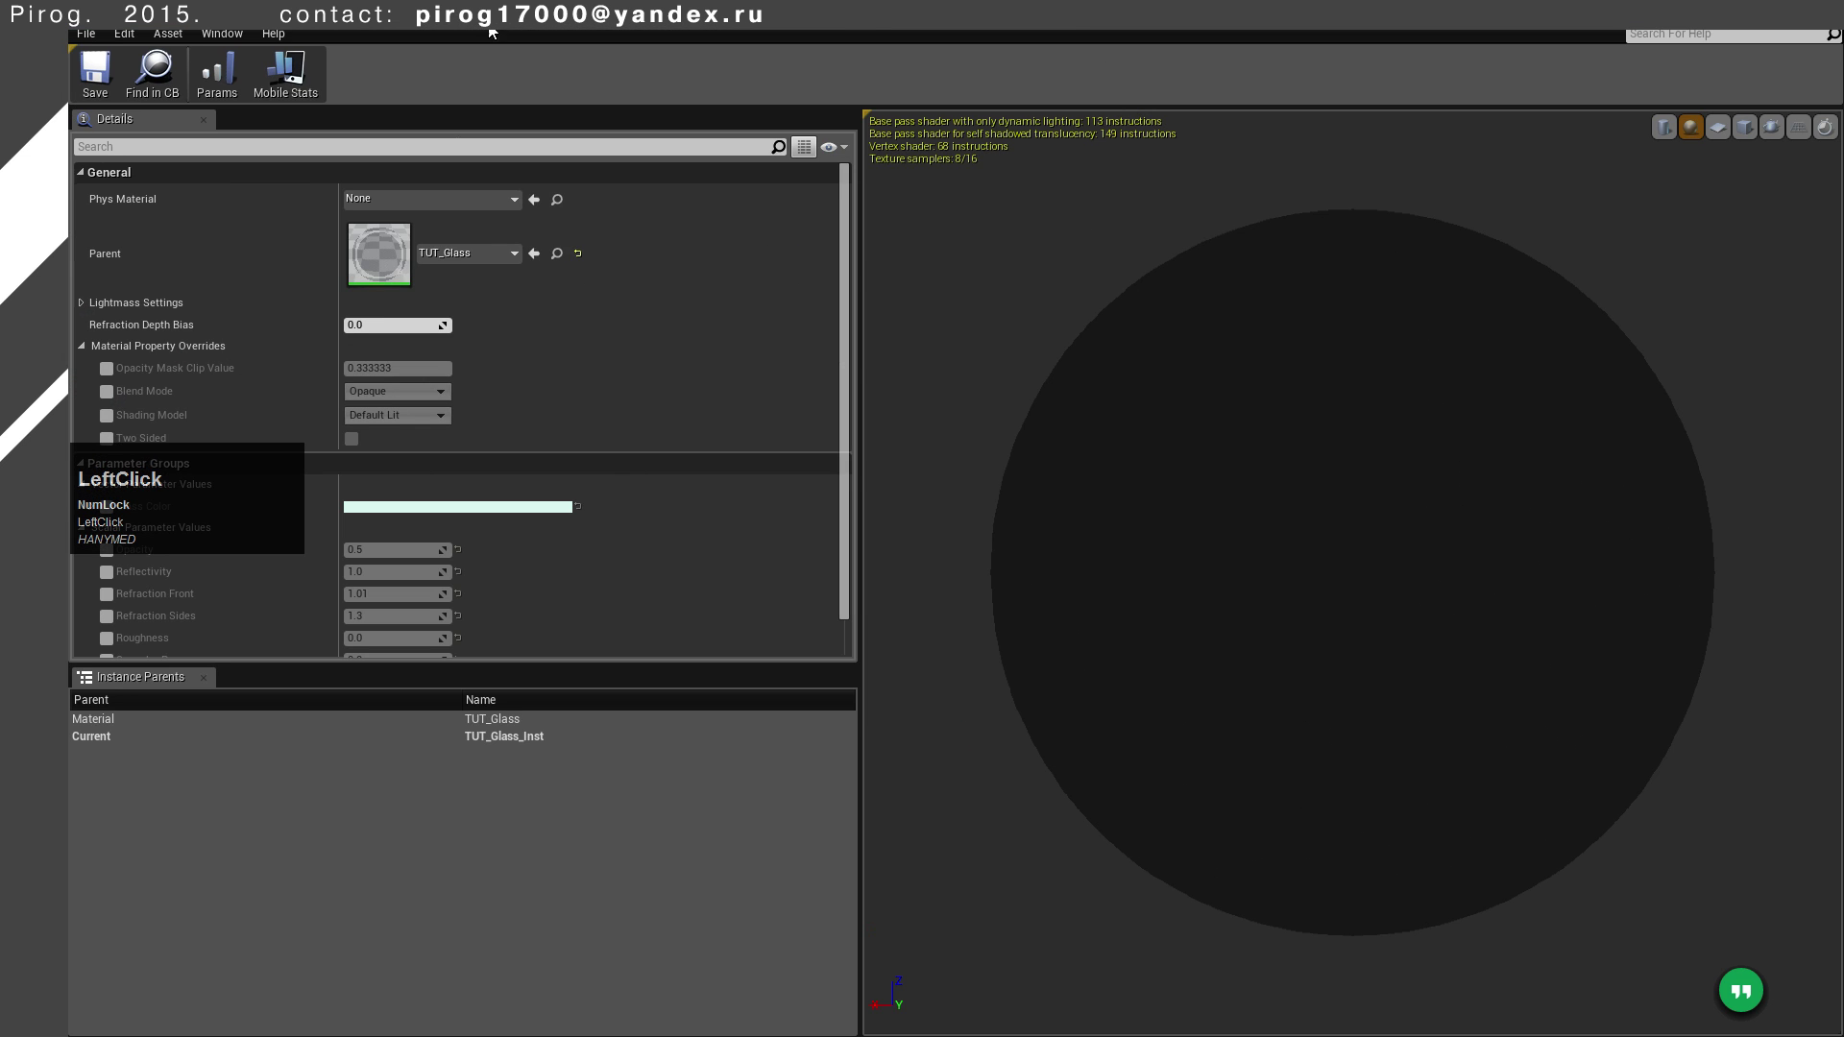
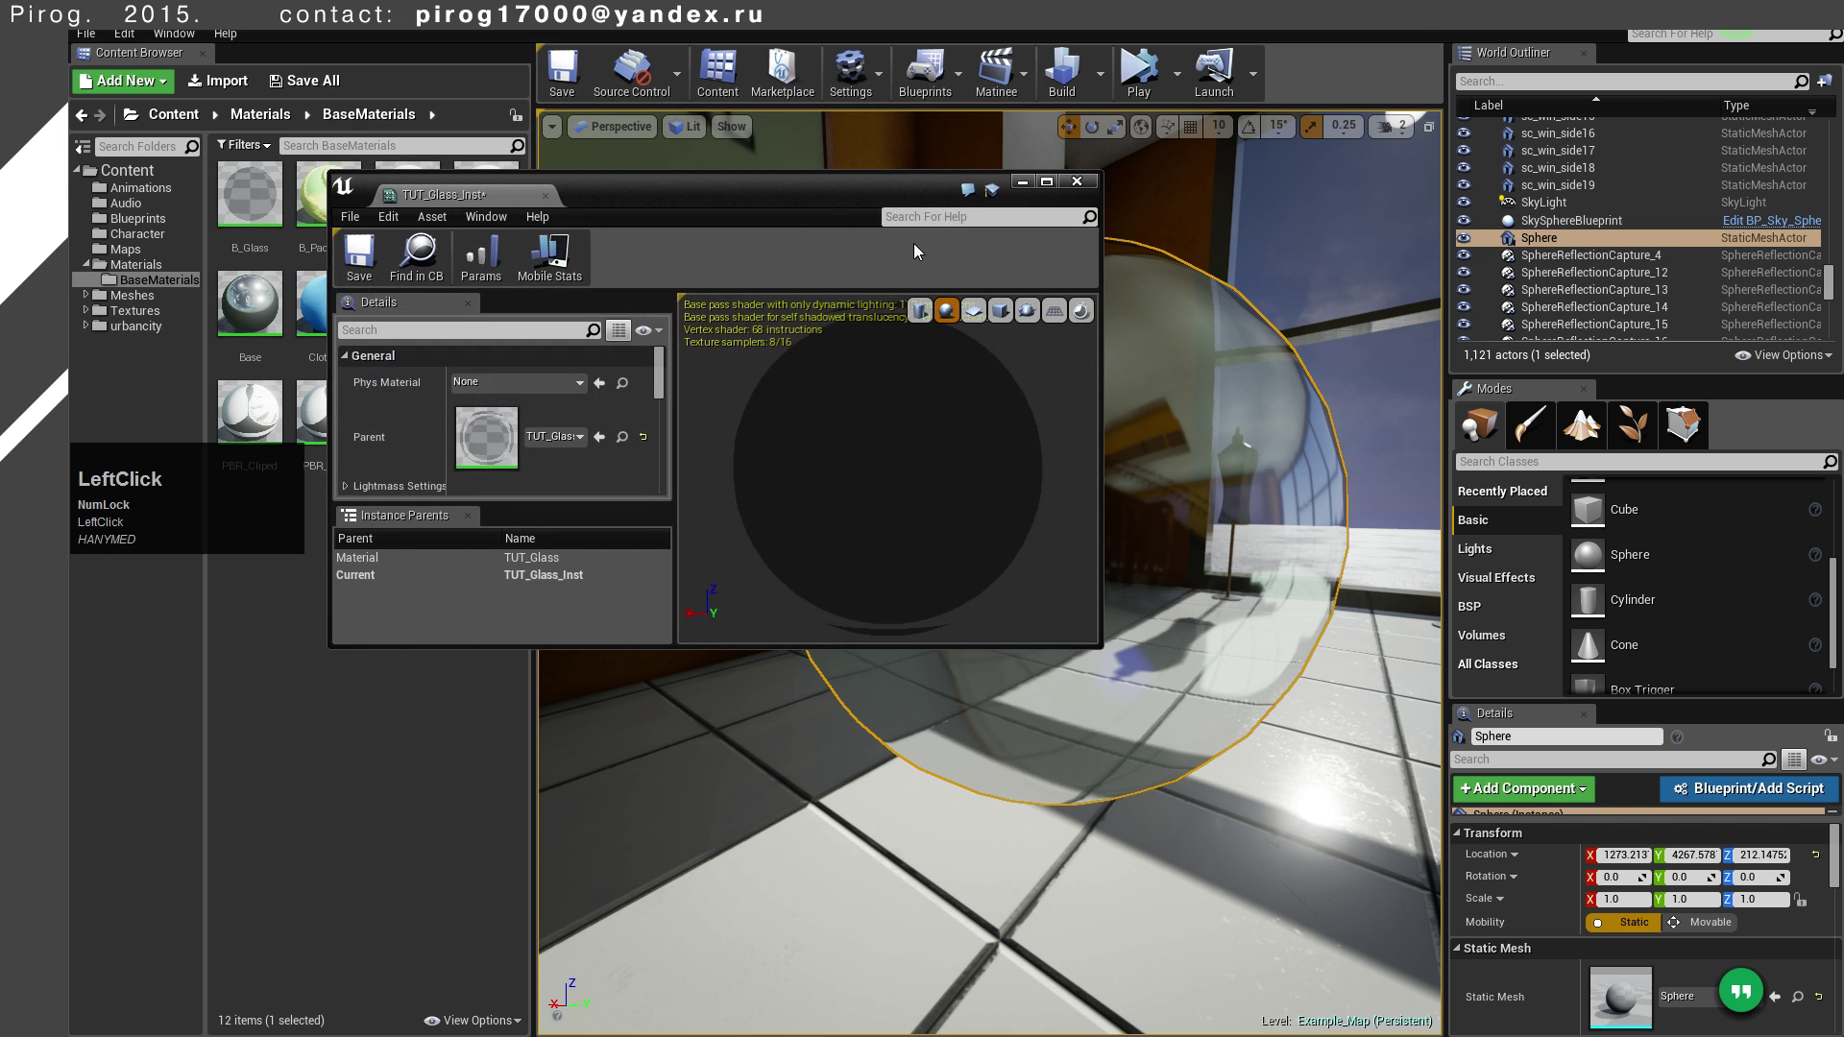
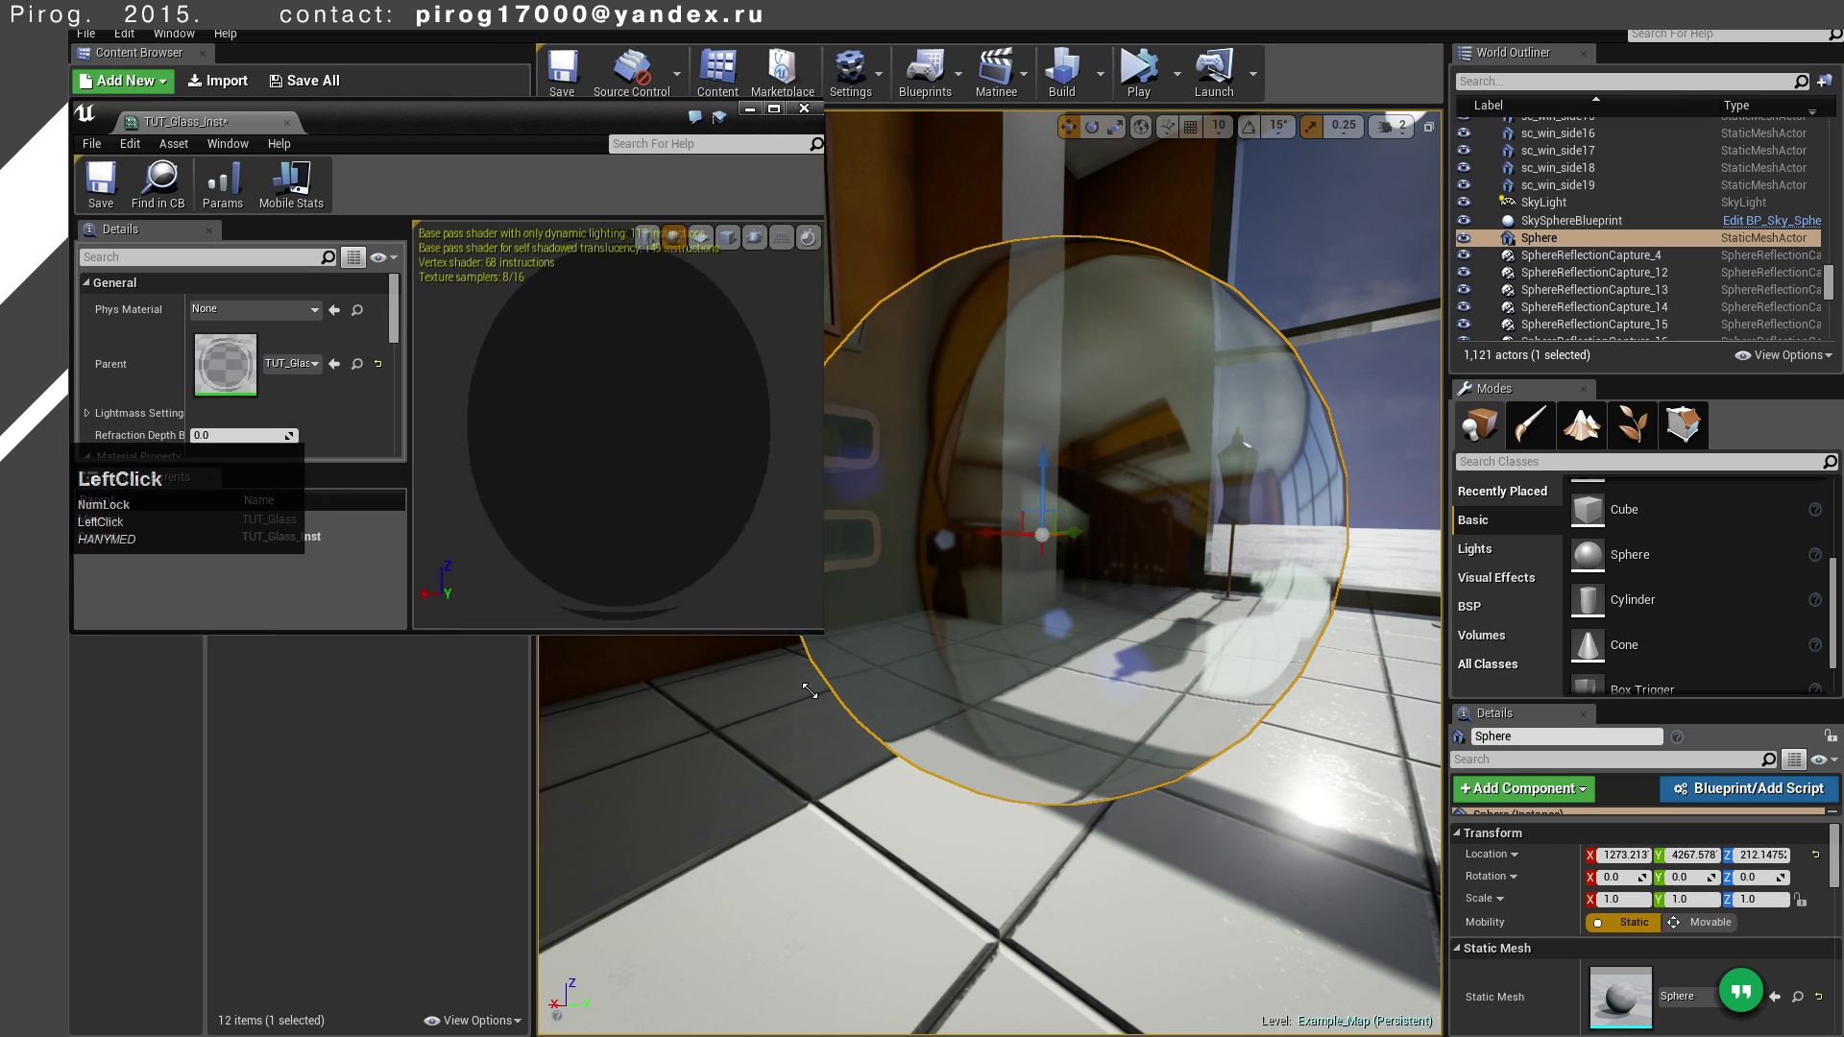
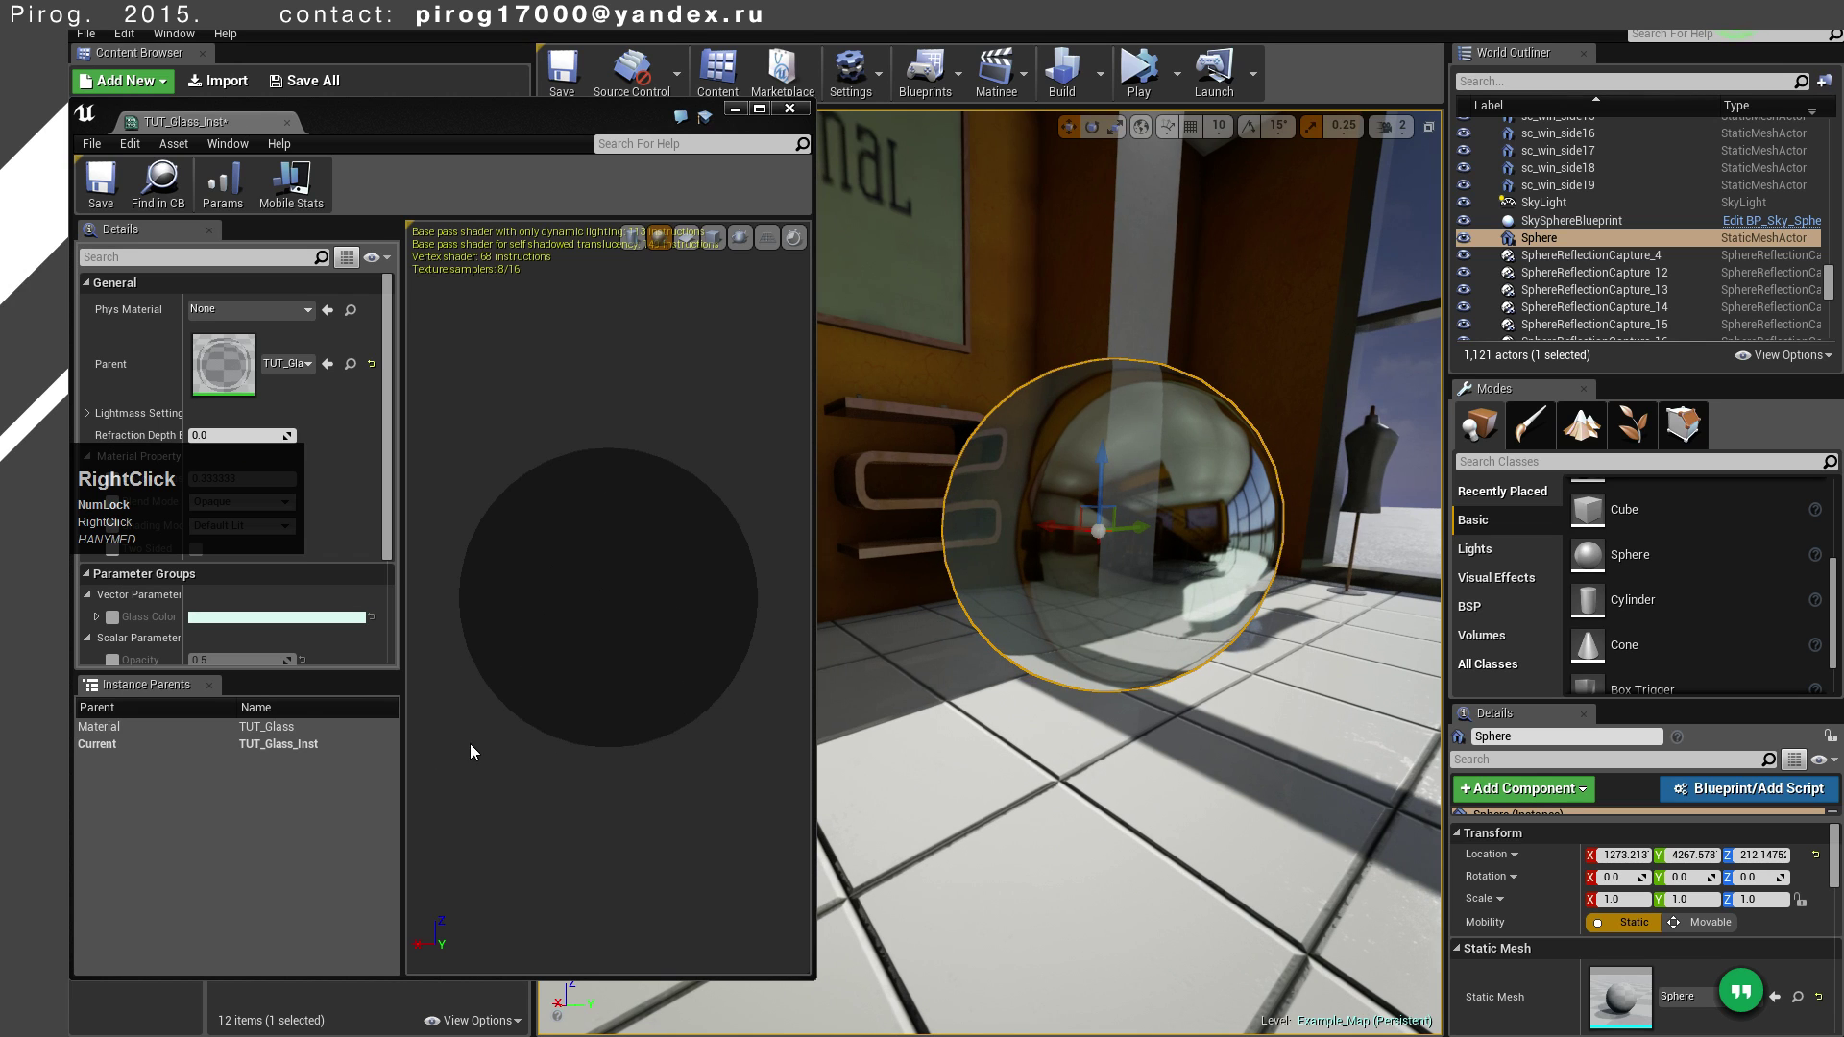
# Position the instance editor beside the sphere and pick an orange hue for Glass Color
pyautogui.scroll(-3)
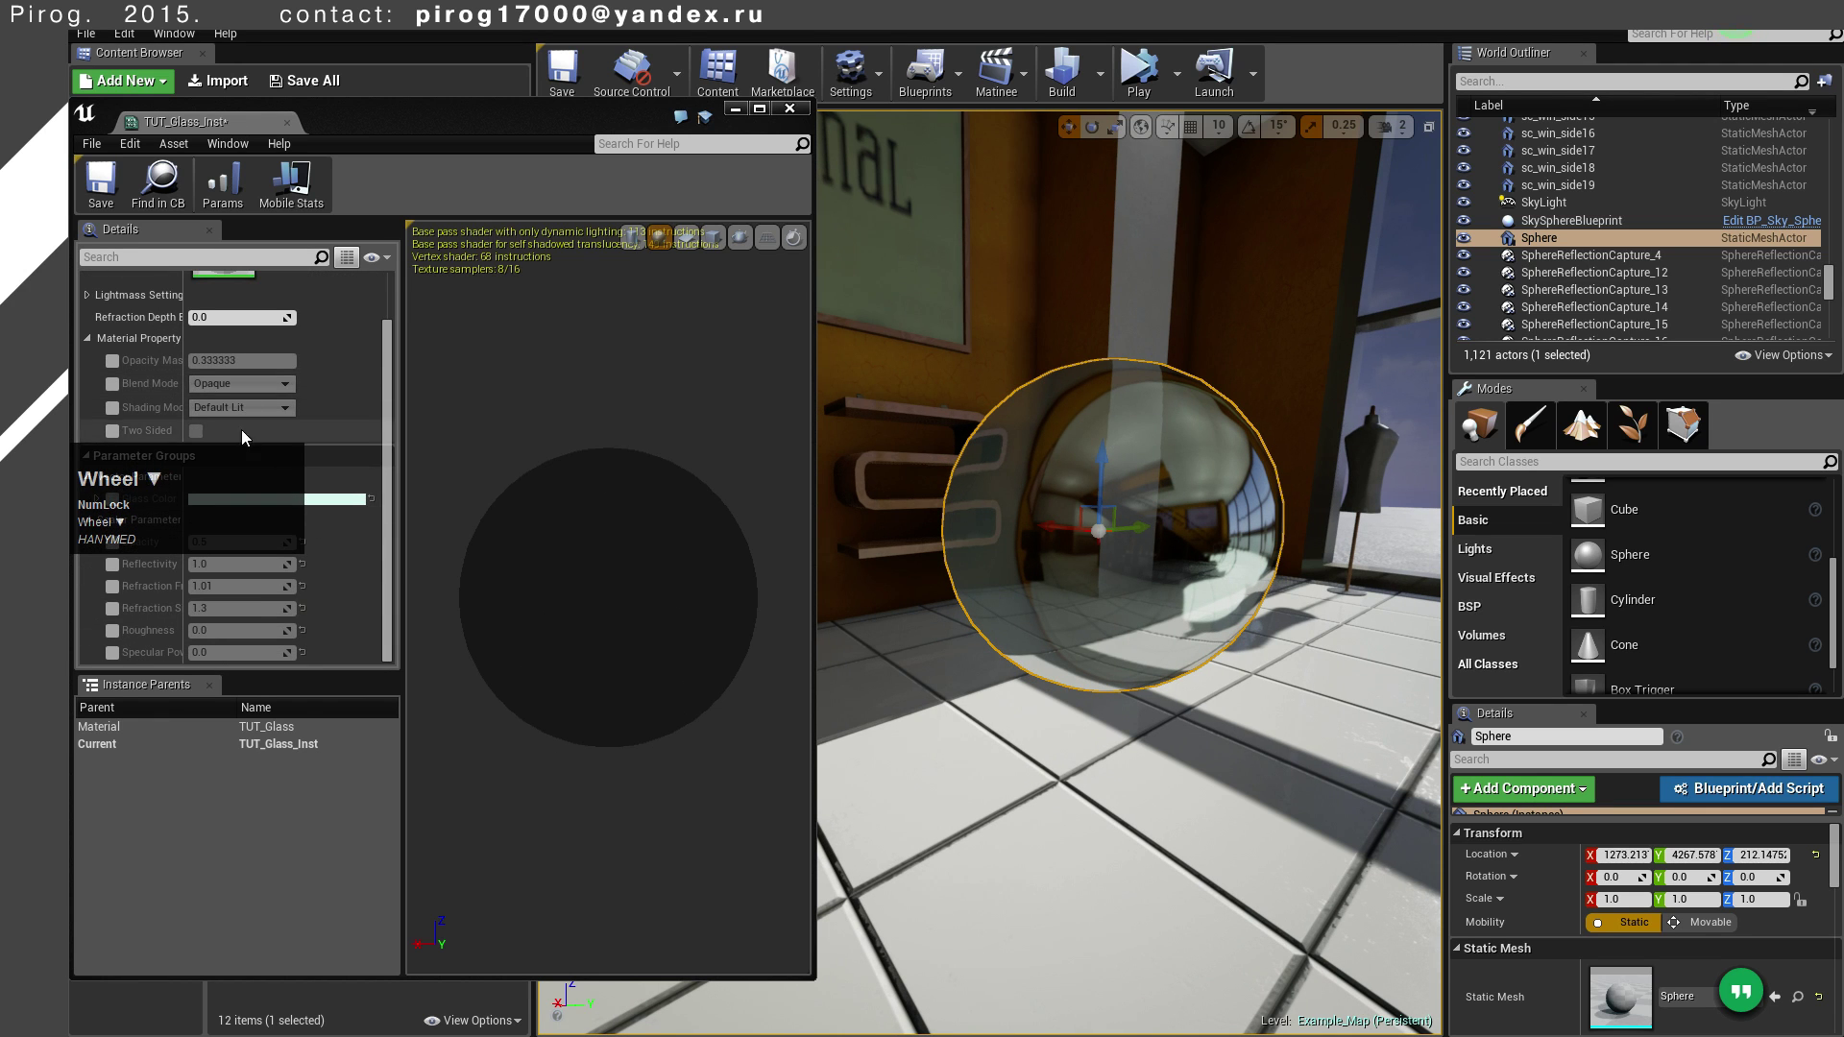
pyautogui.click(379, 121)
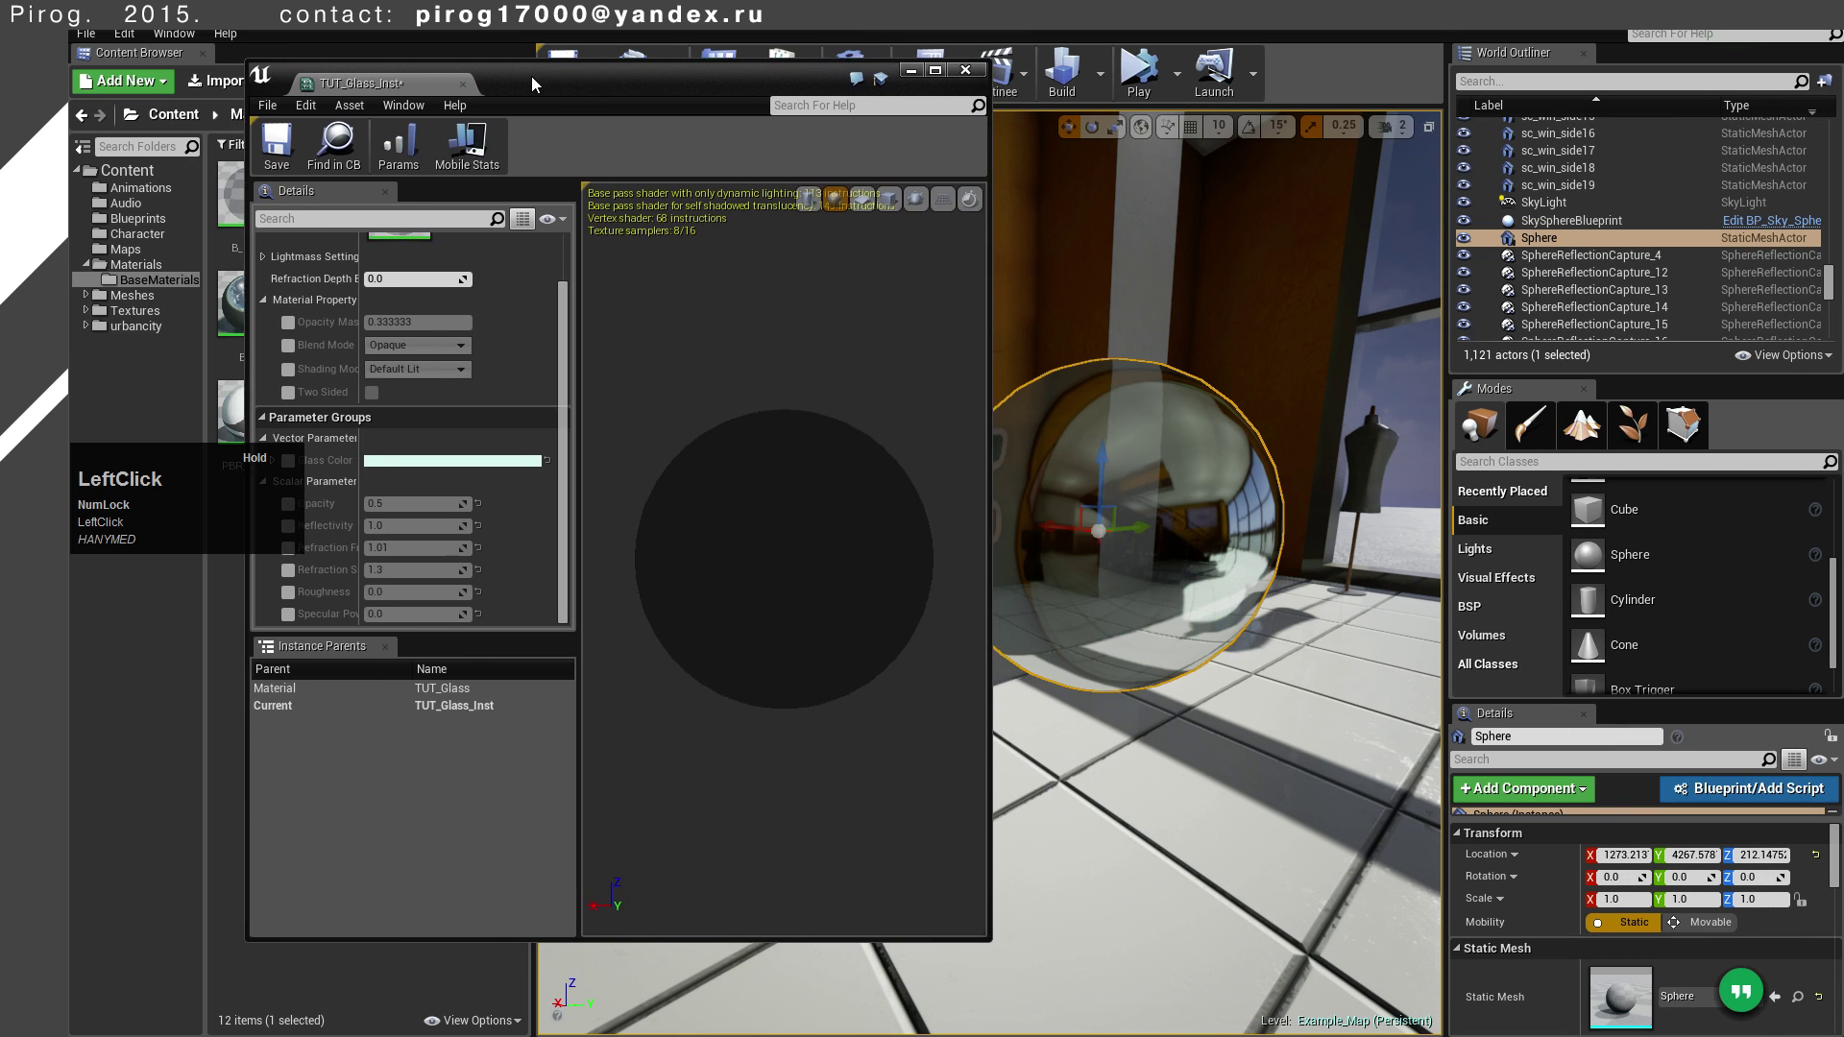
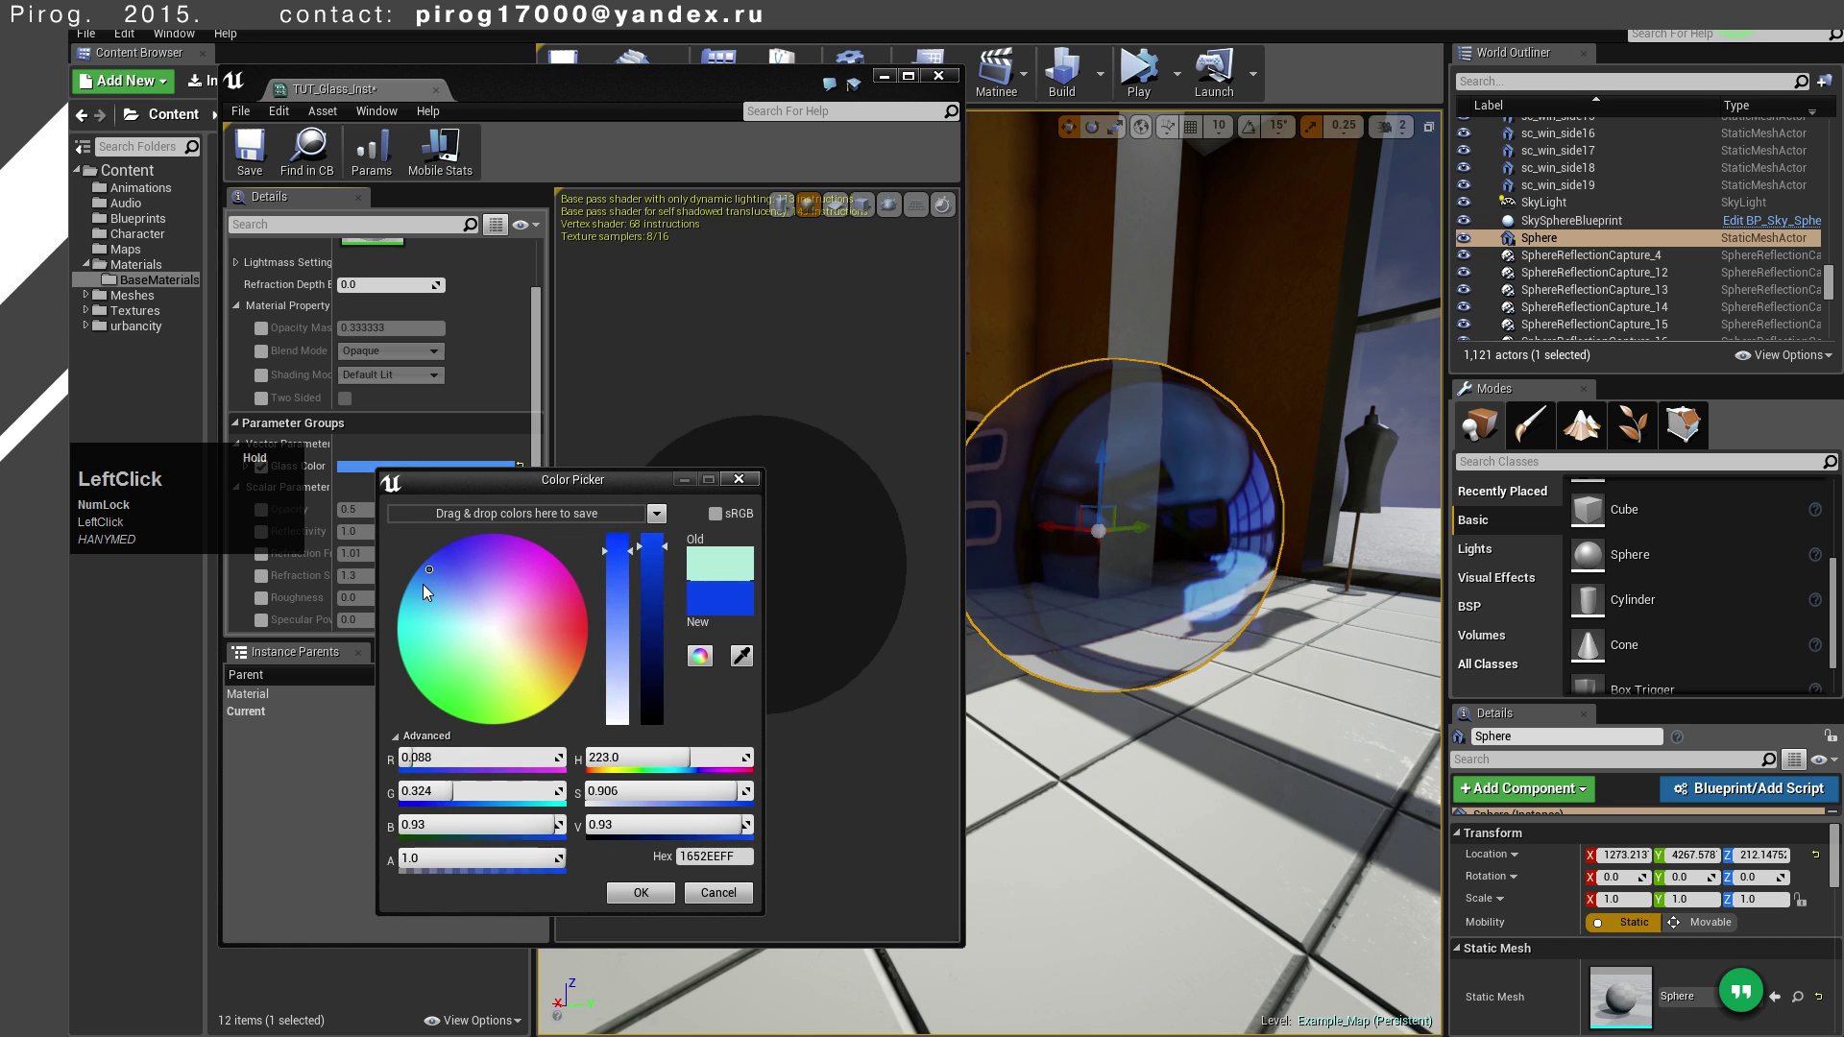
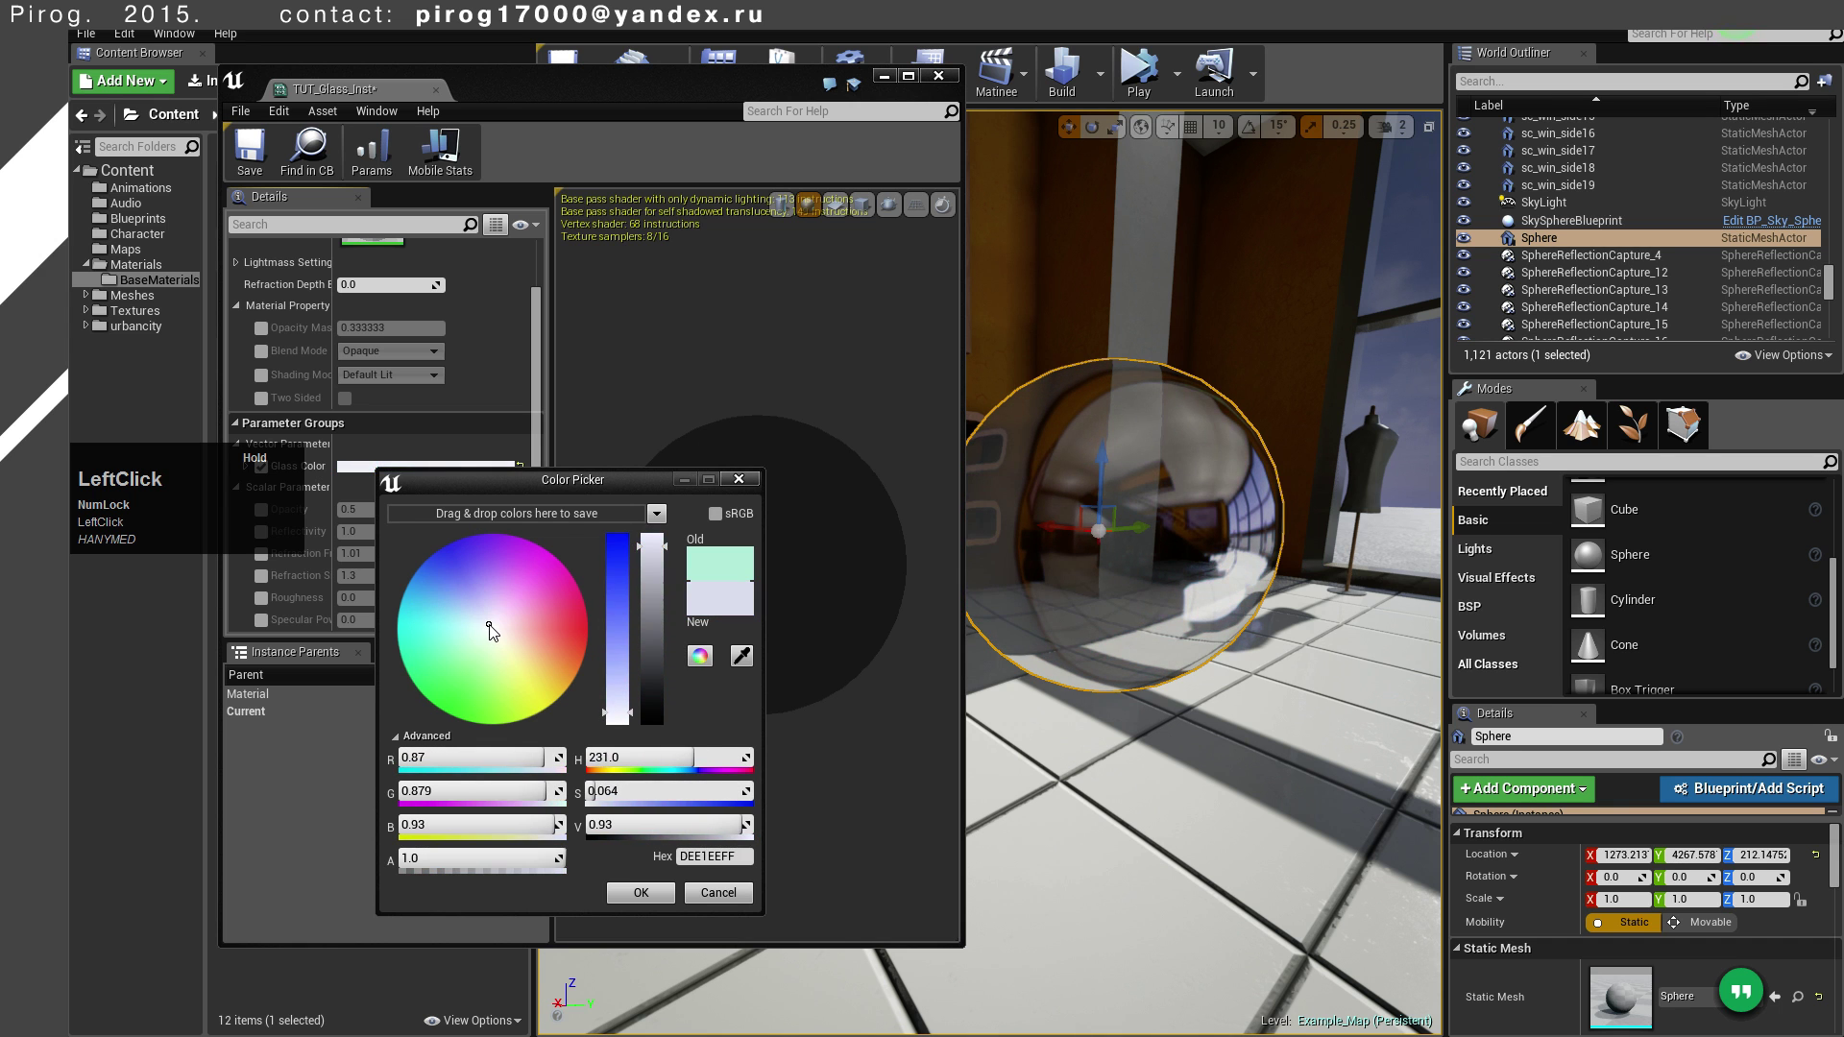
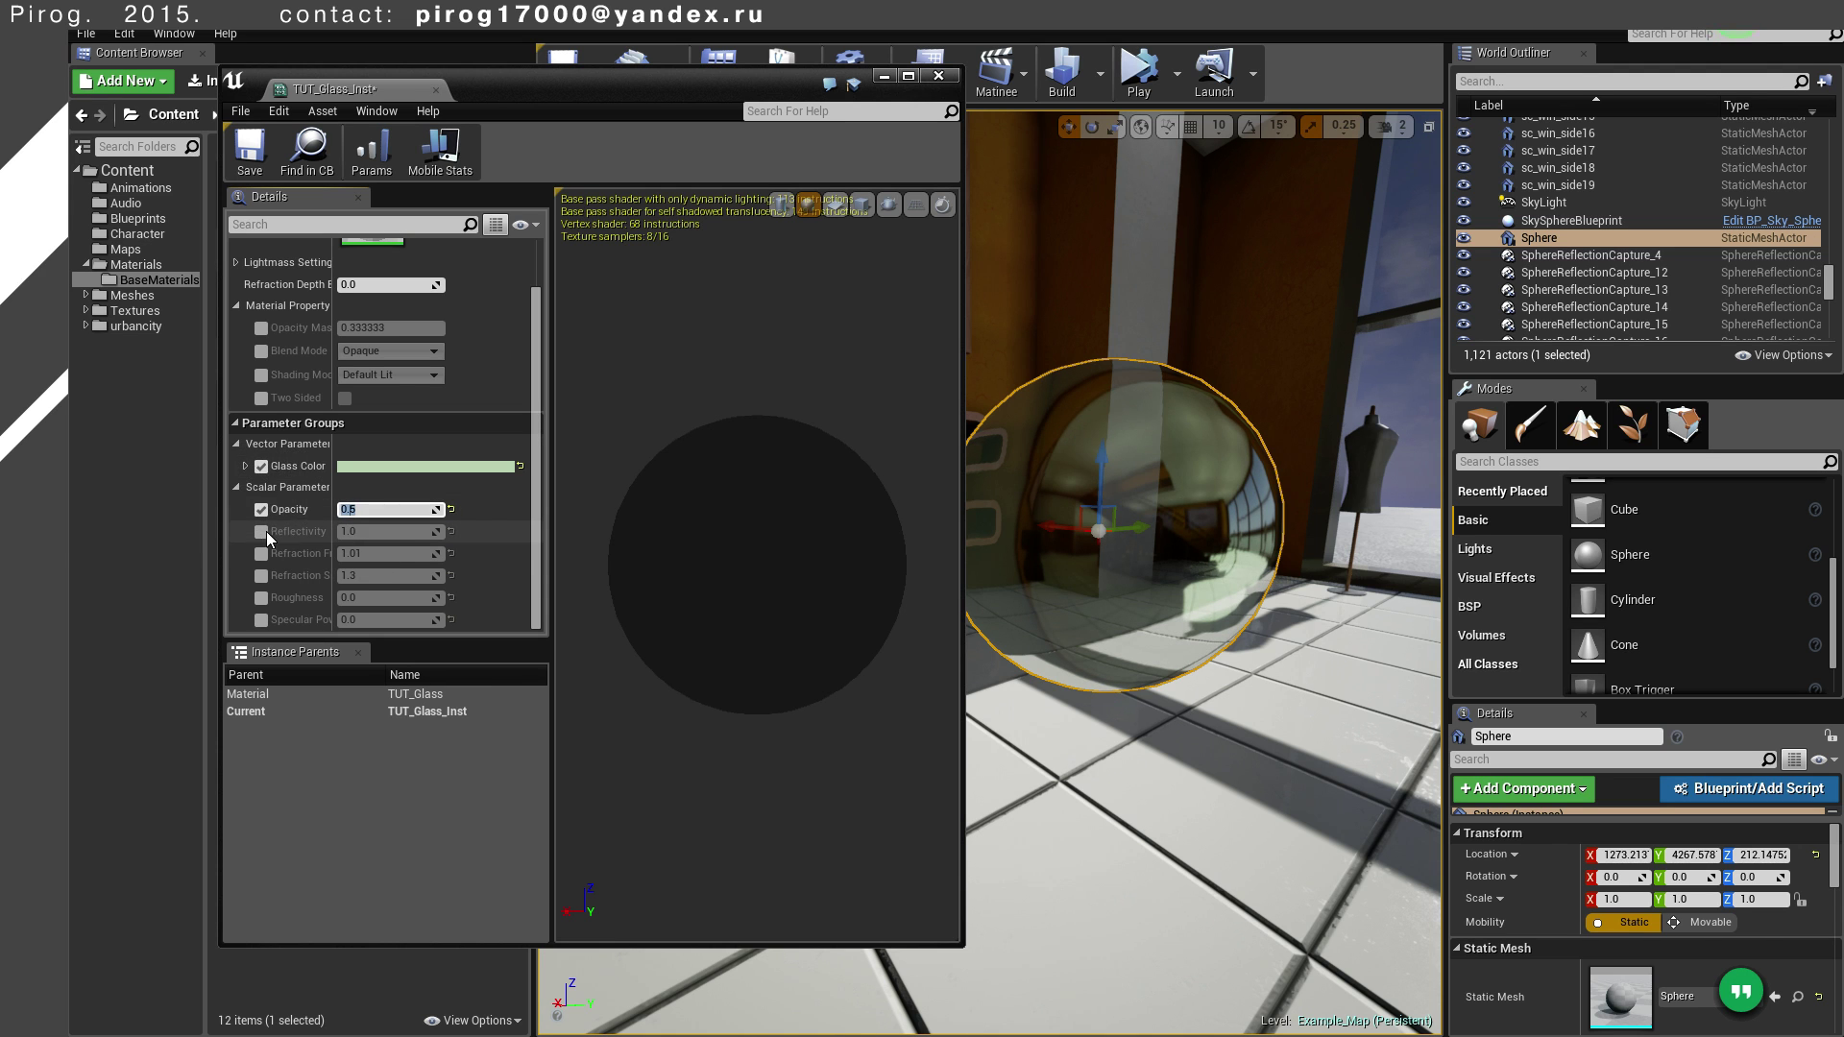
# Test a parameter toggle on the glass, undo it, and reposition the instance window
pyautogui.click(273, 538)
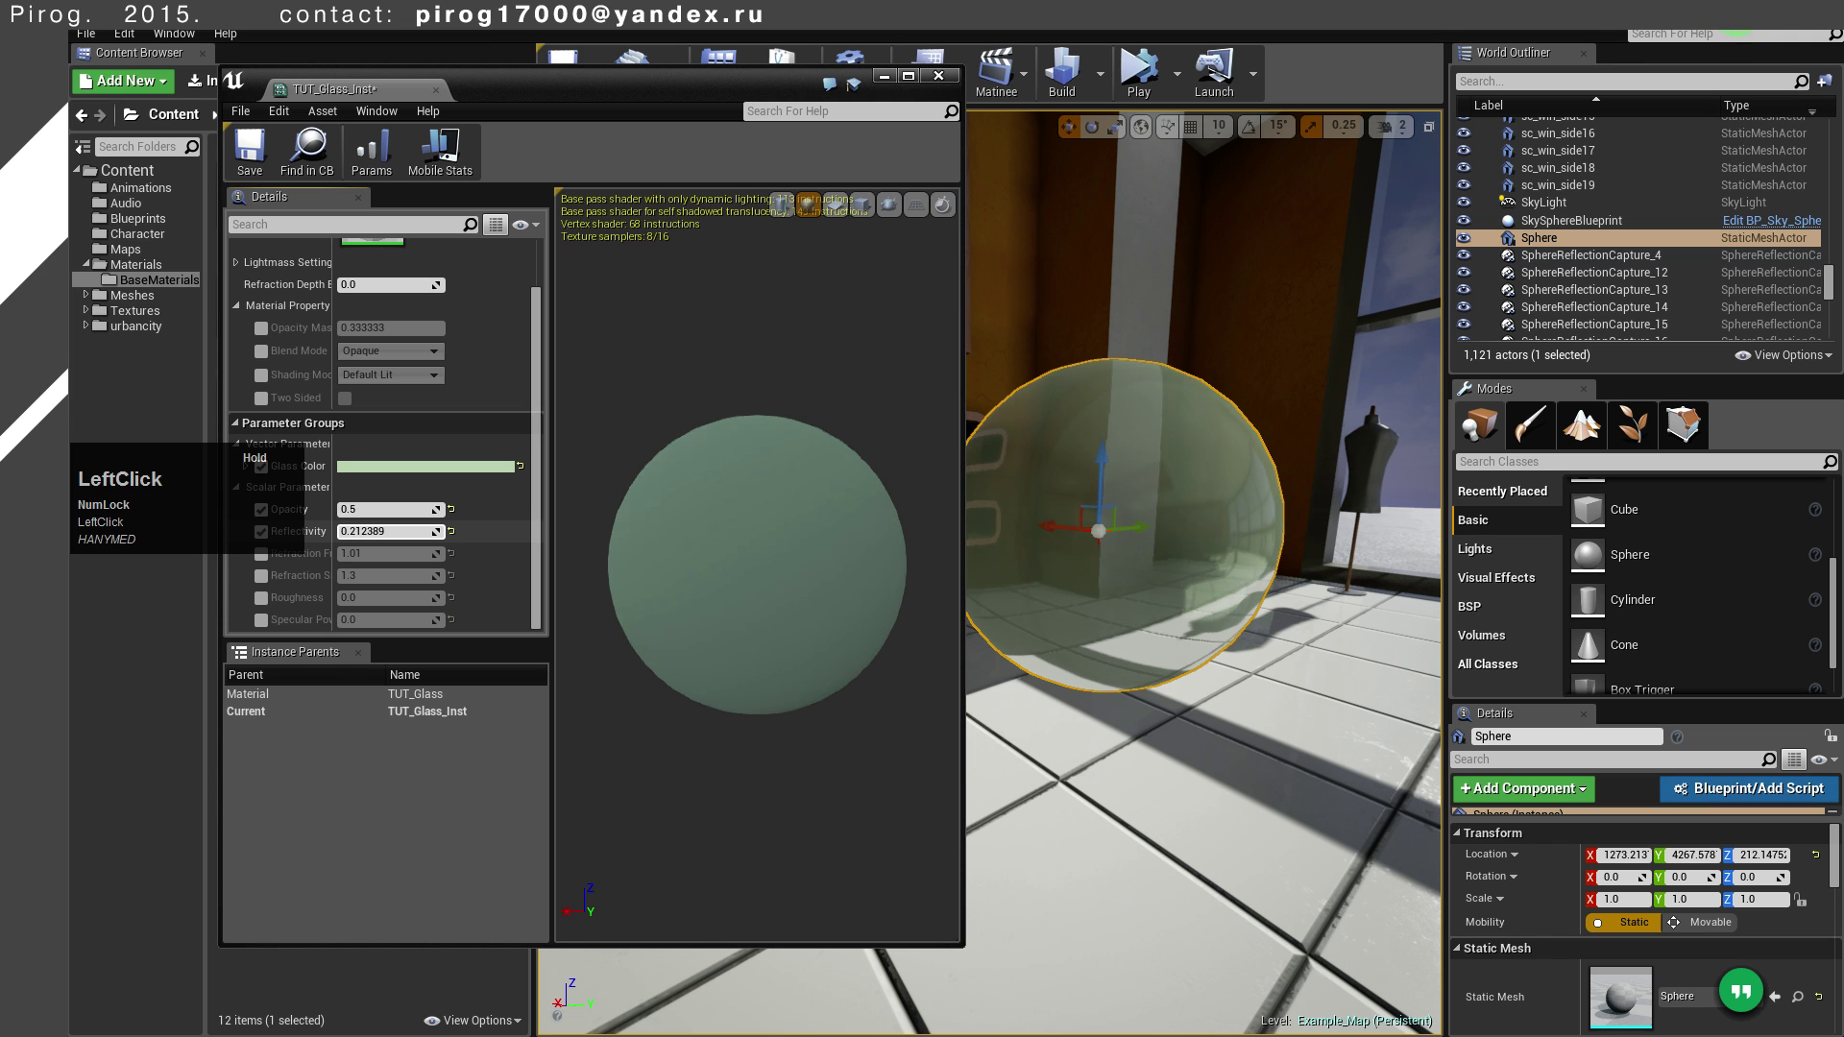
pyautogui.press('1')
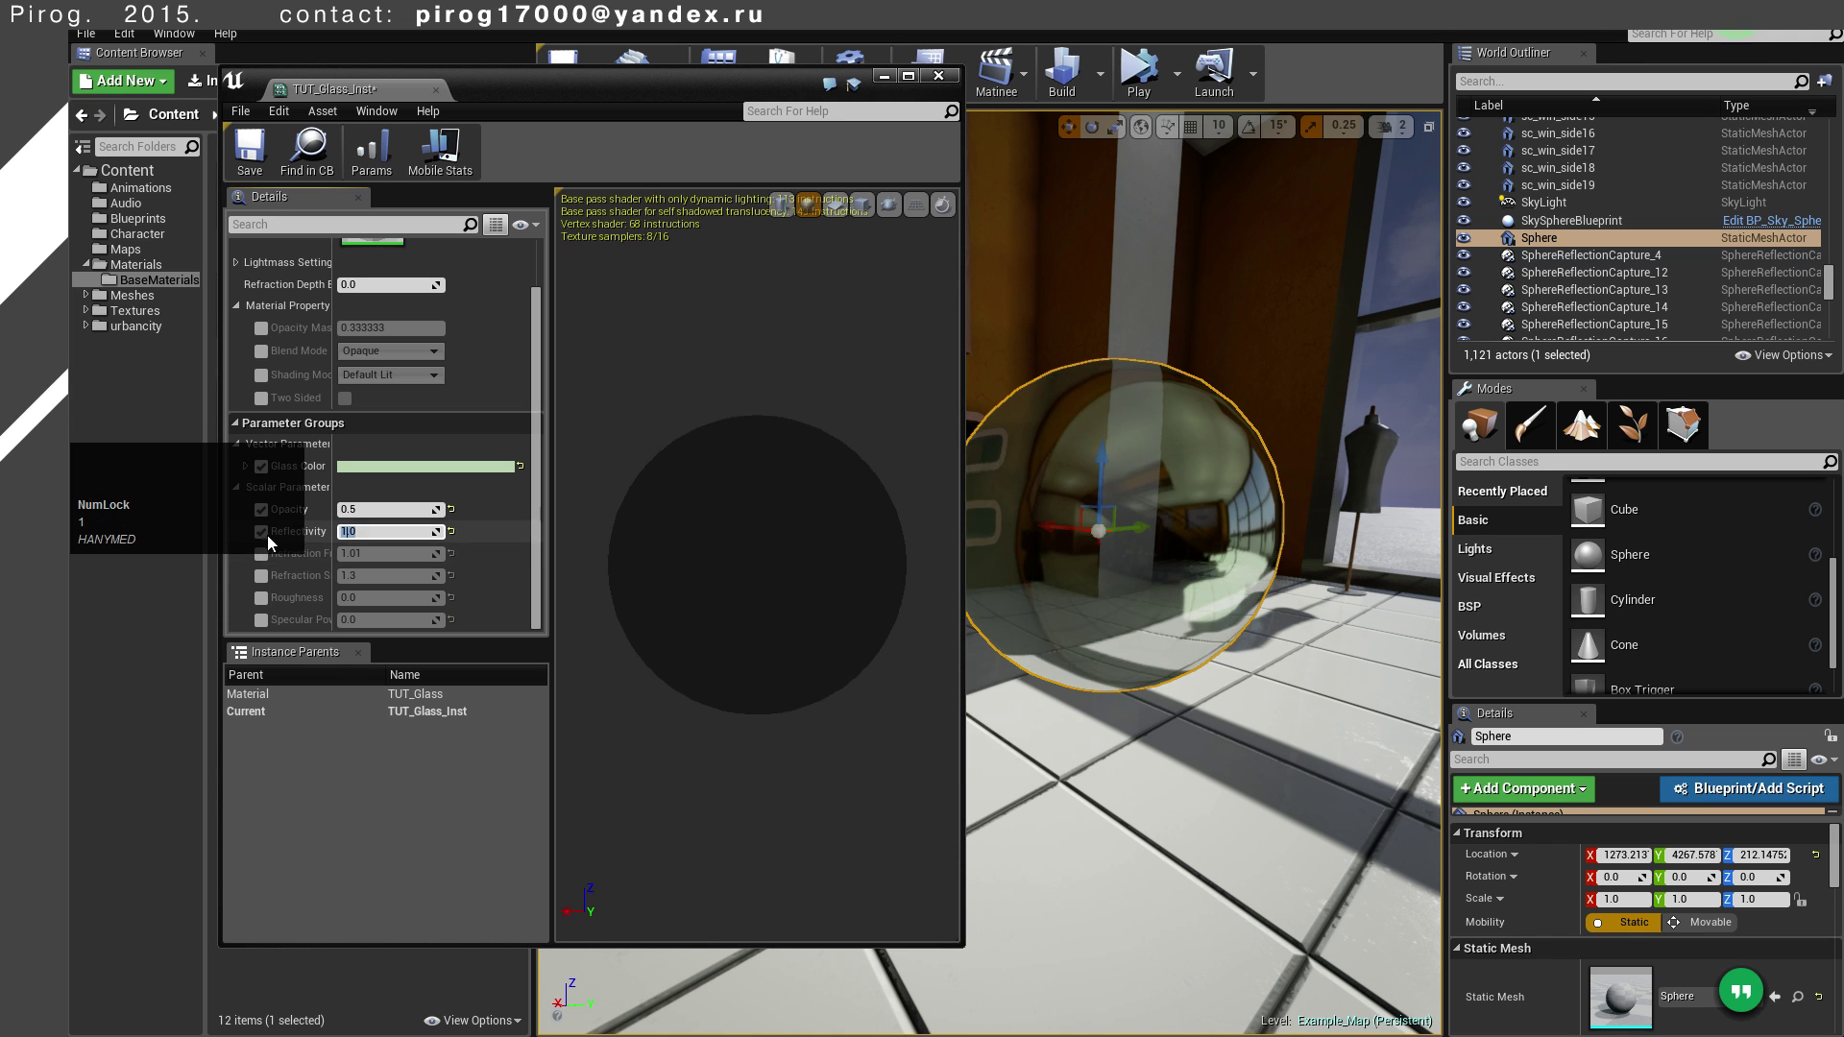
pyautogui.click(270, 539)
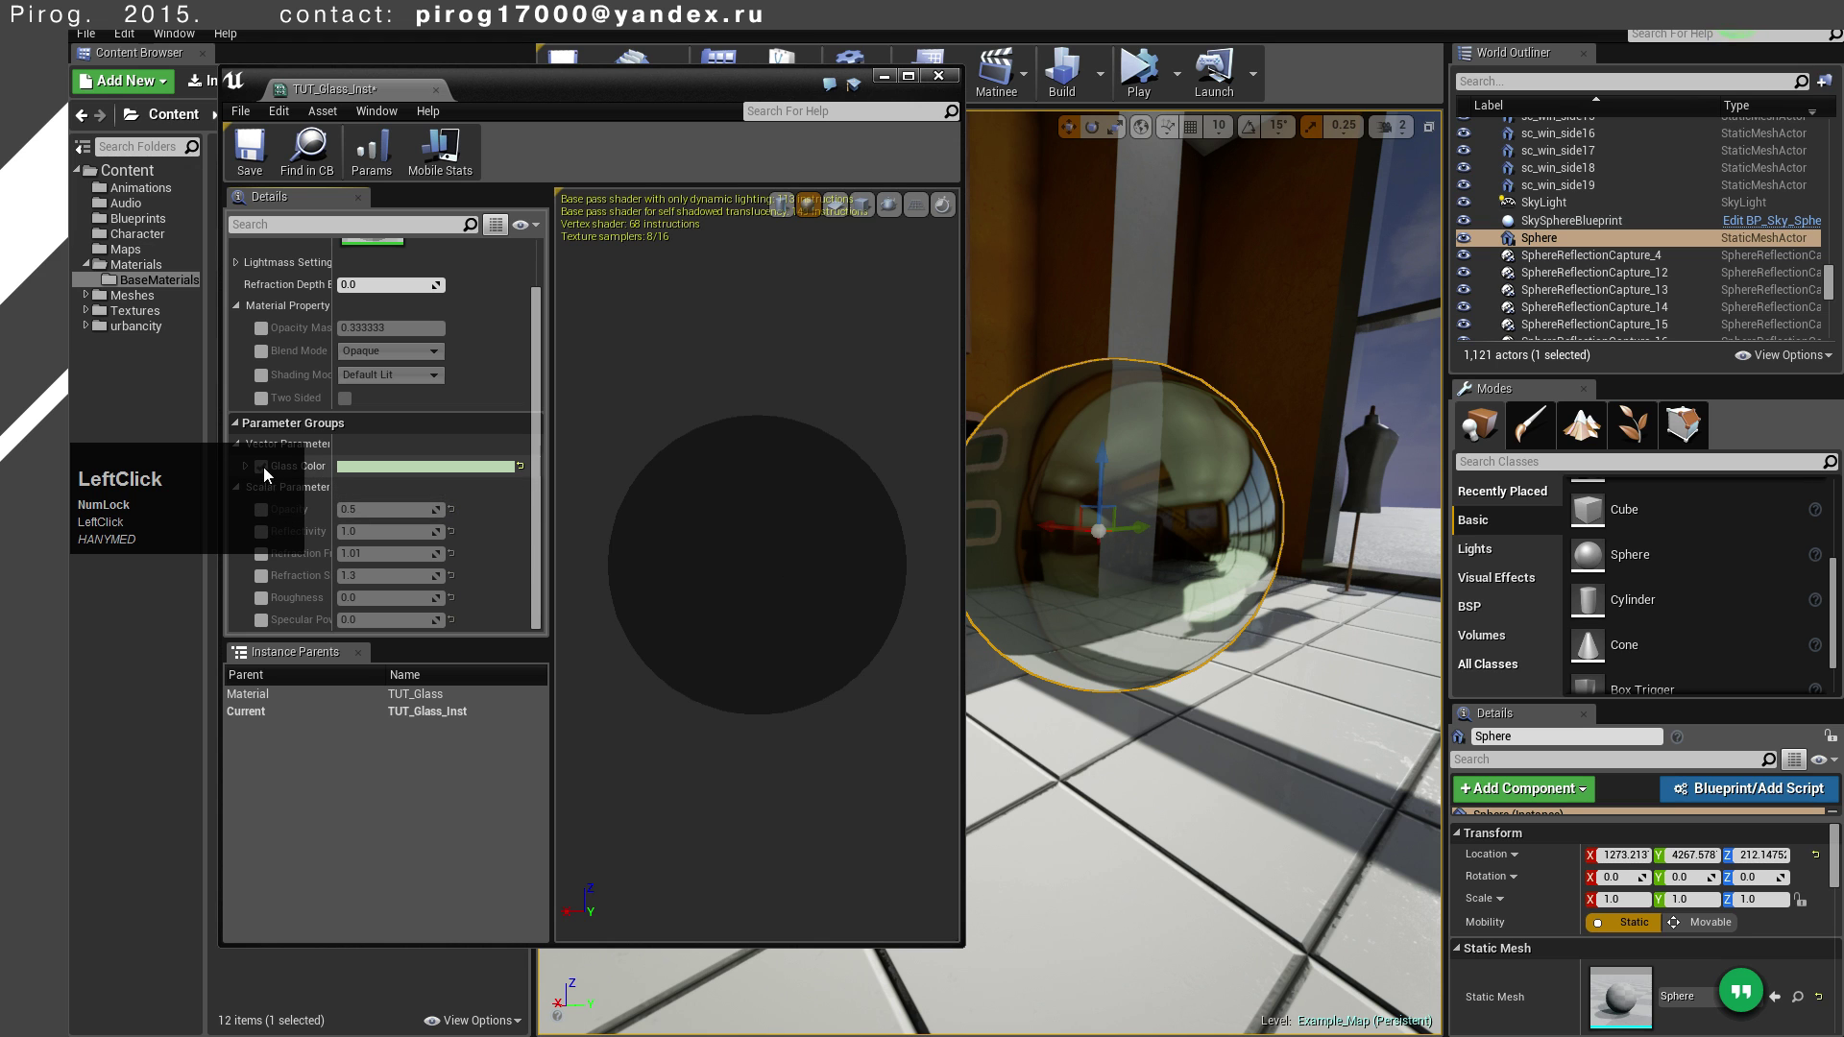
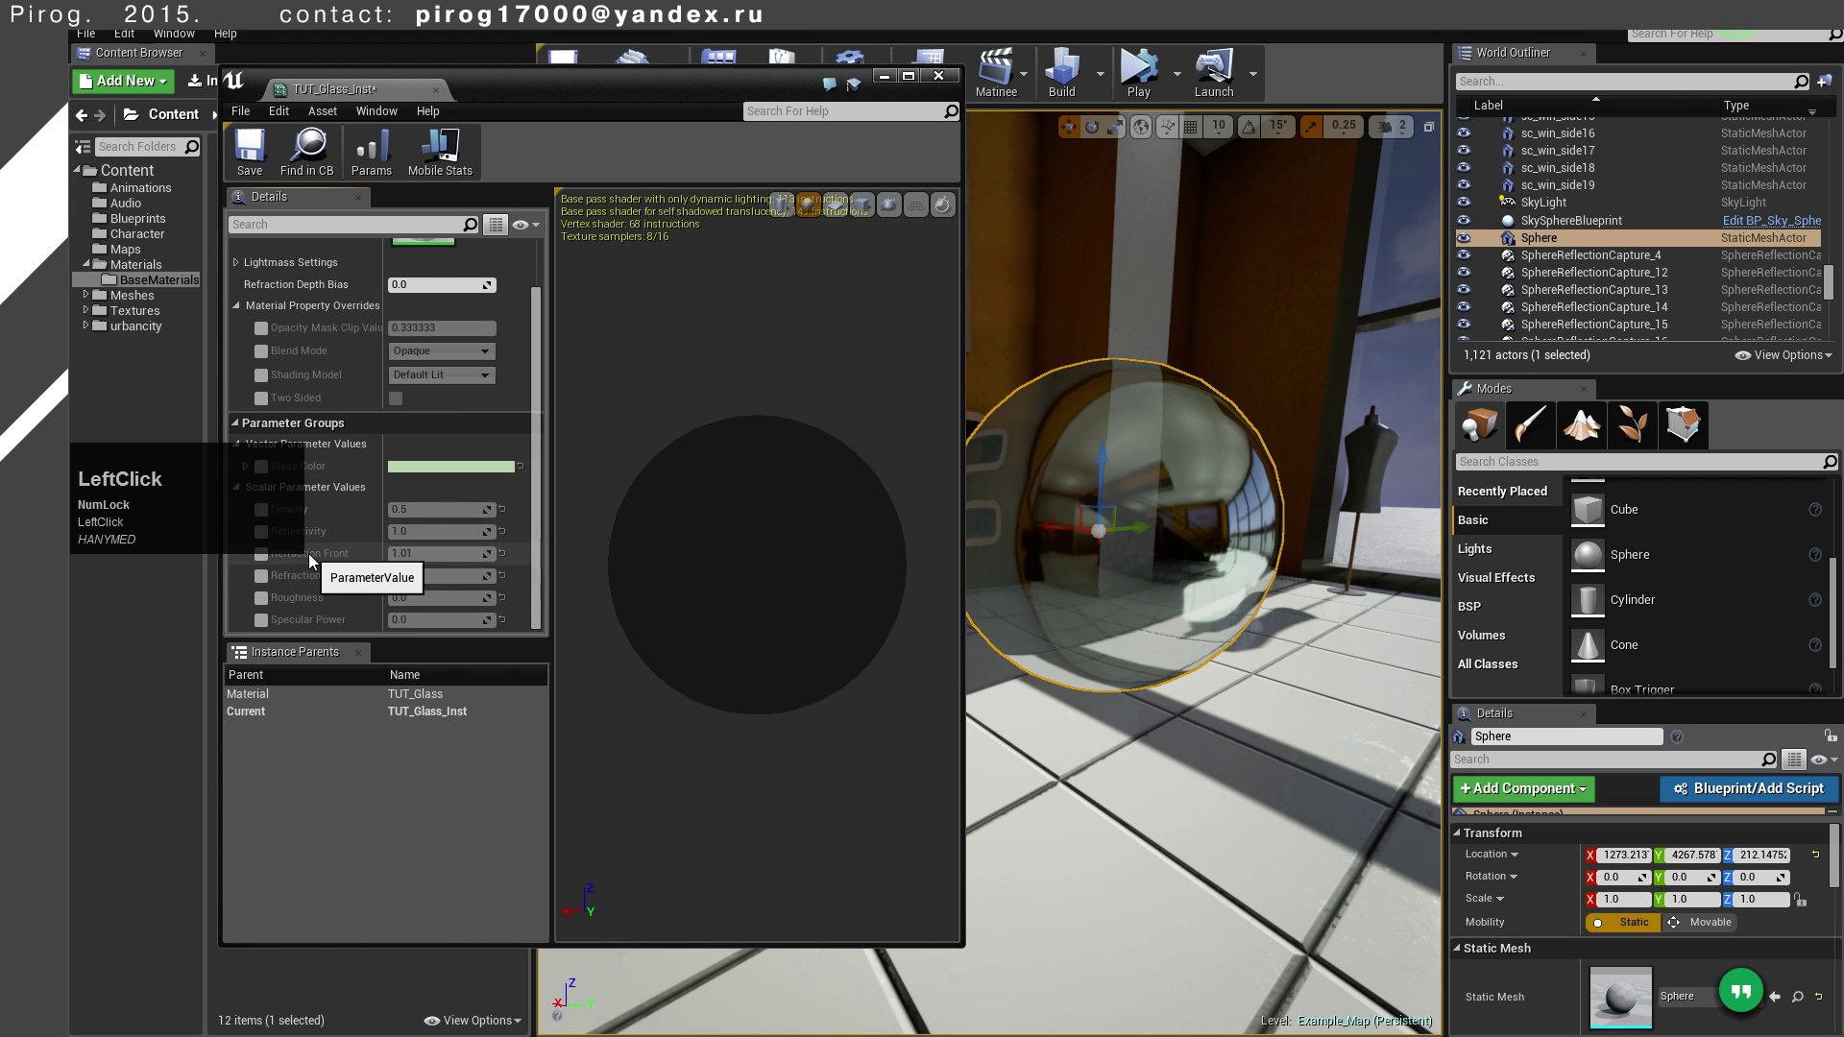
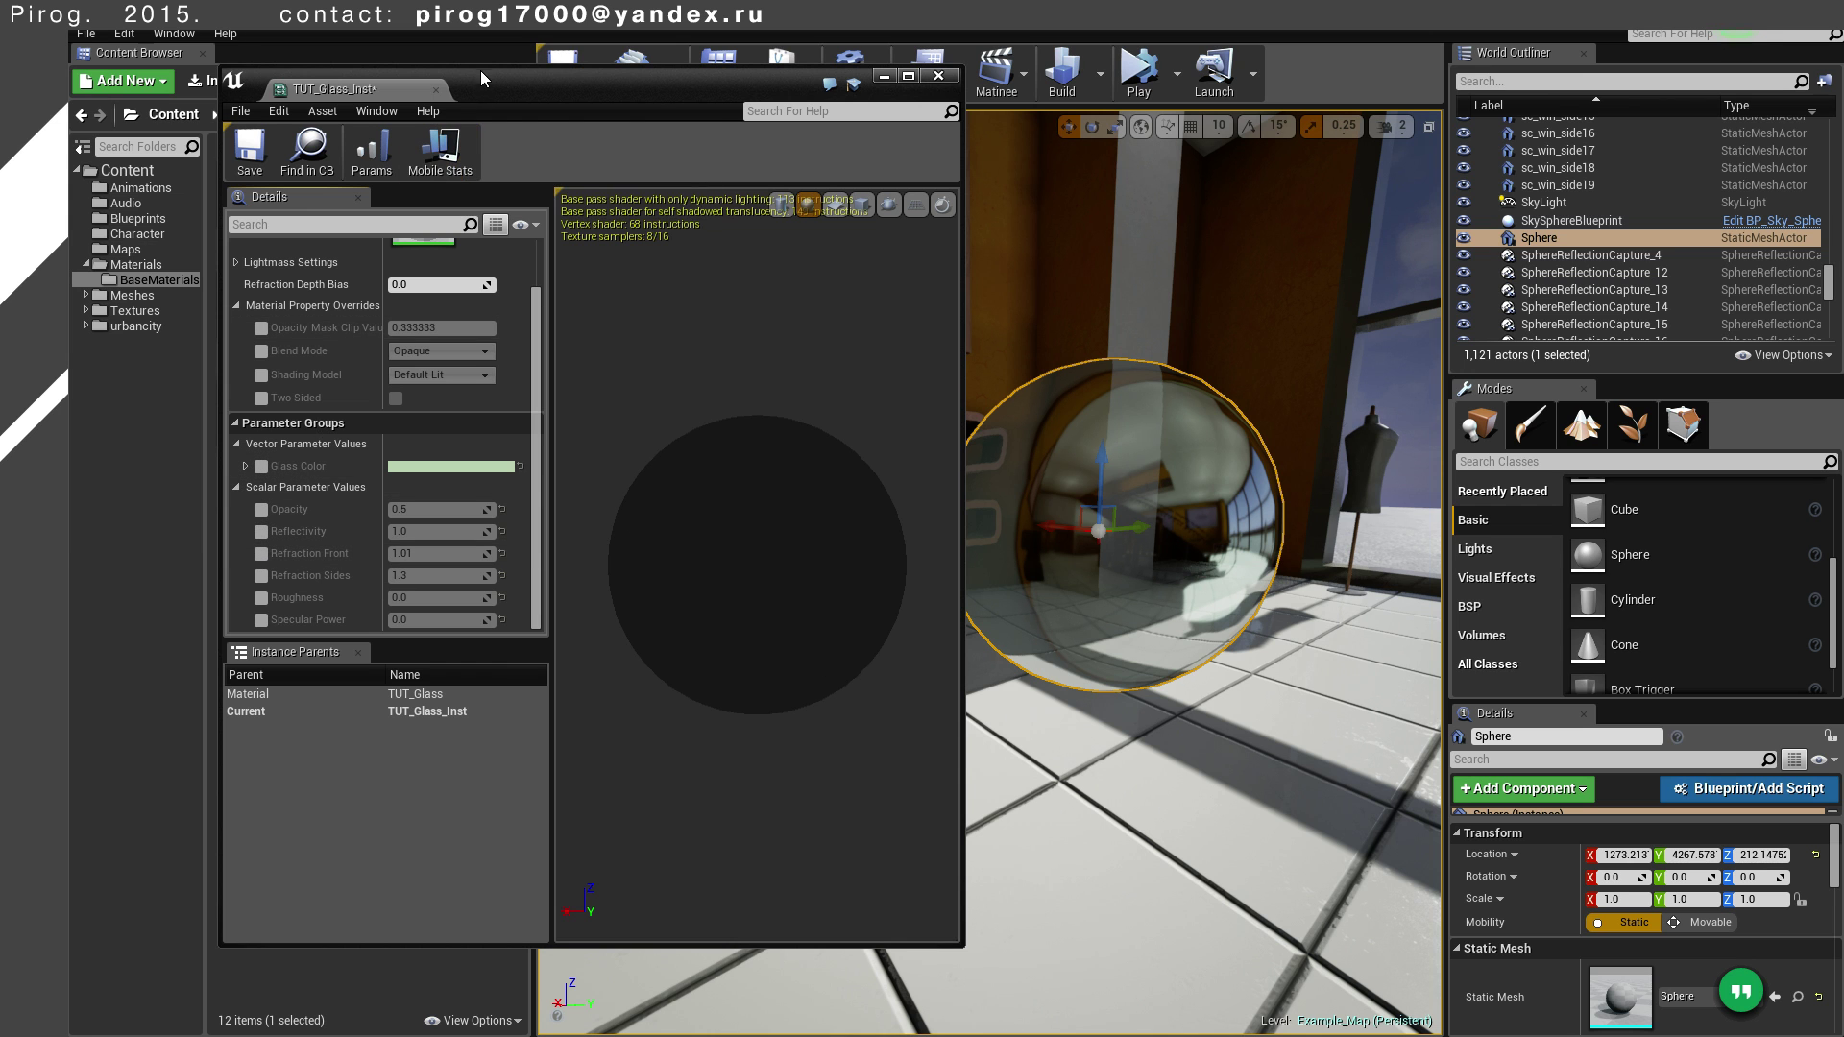
pyautogui.click(495, 89)
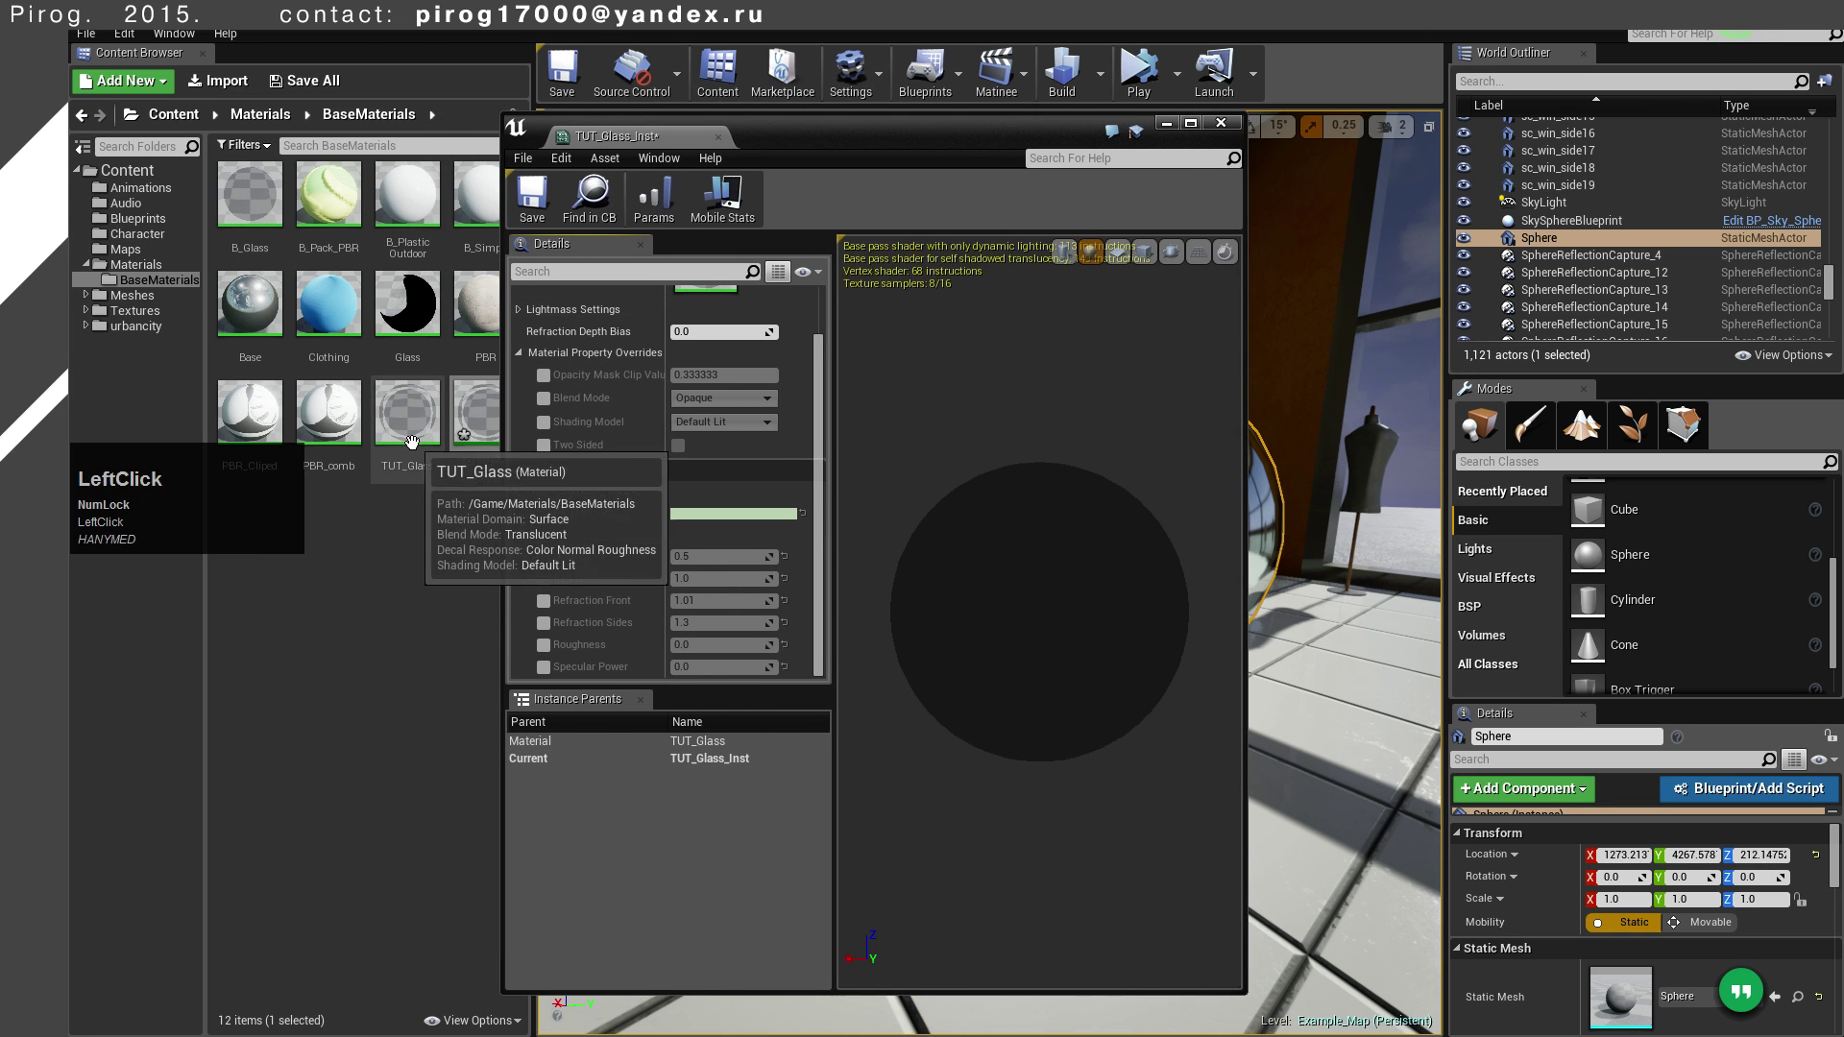
# Give the Refraction Front parameter in TUT_Glass the description 'Hello there!'
pyautogui.rightClick(826, 653)
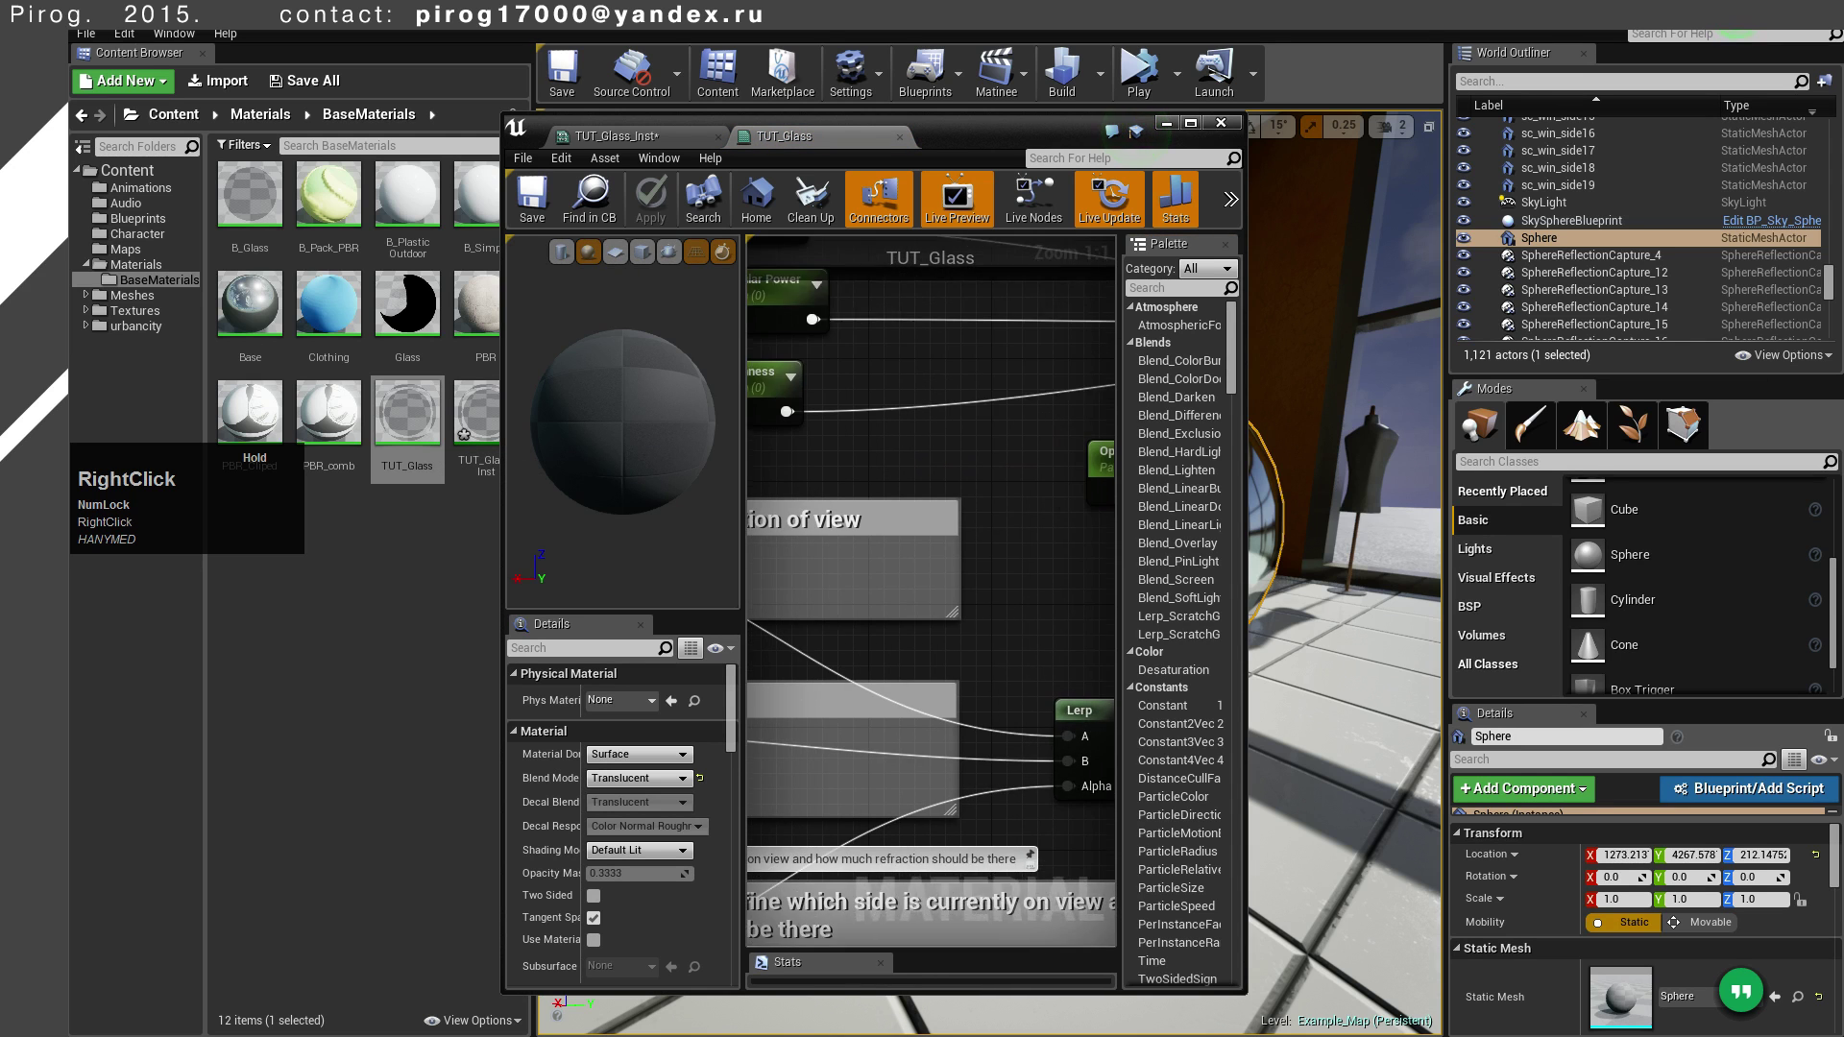
pyautogui.scroll(-3)
pyautogui.rightClick(912, 520)
pyautogui.scroll(3)
pyautogui.click(947, 495)
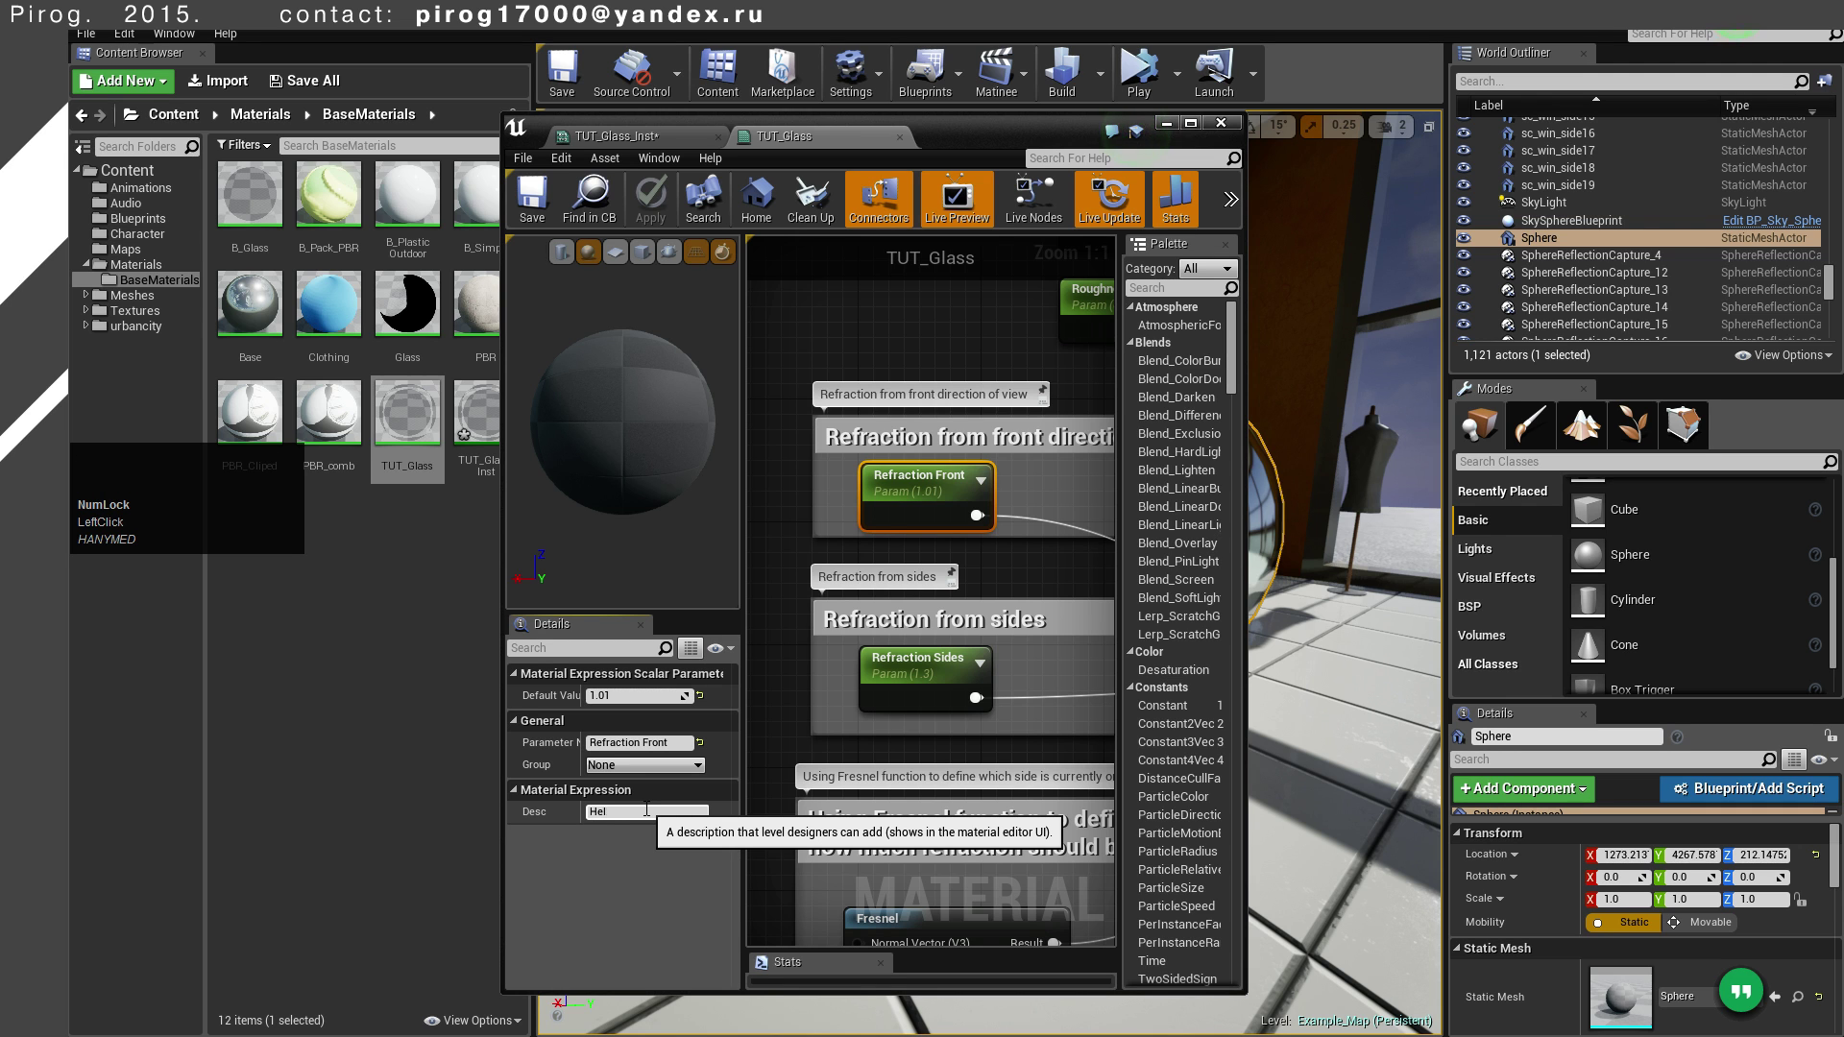
pyautogui.press('space')
pyautogui.press('shift+1')
# Save TUT_Glass and check the 'Hello there!' tooltip on the instance's Refraction Front
pyautogui.click(780, 579)
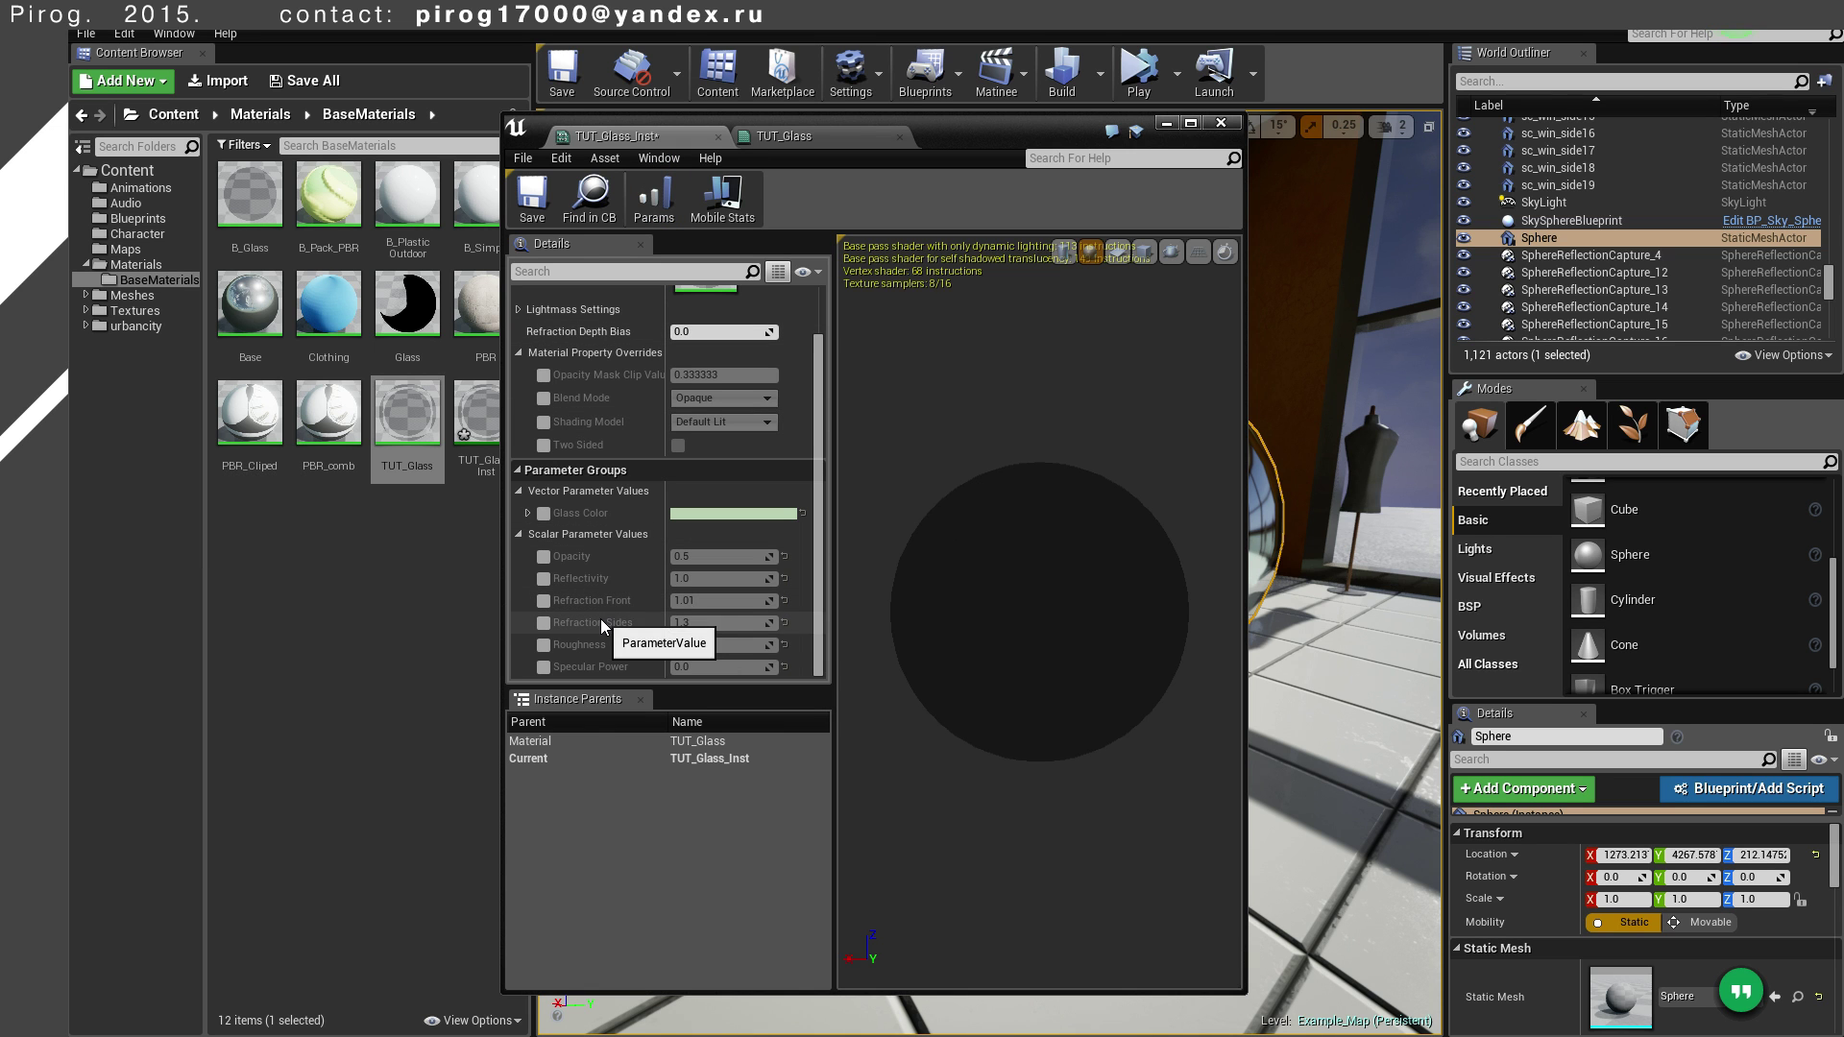
pyautogui.click(788, 136)
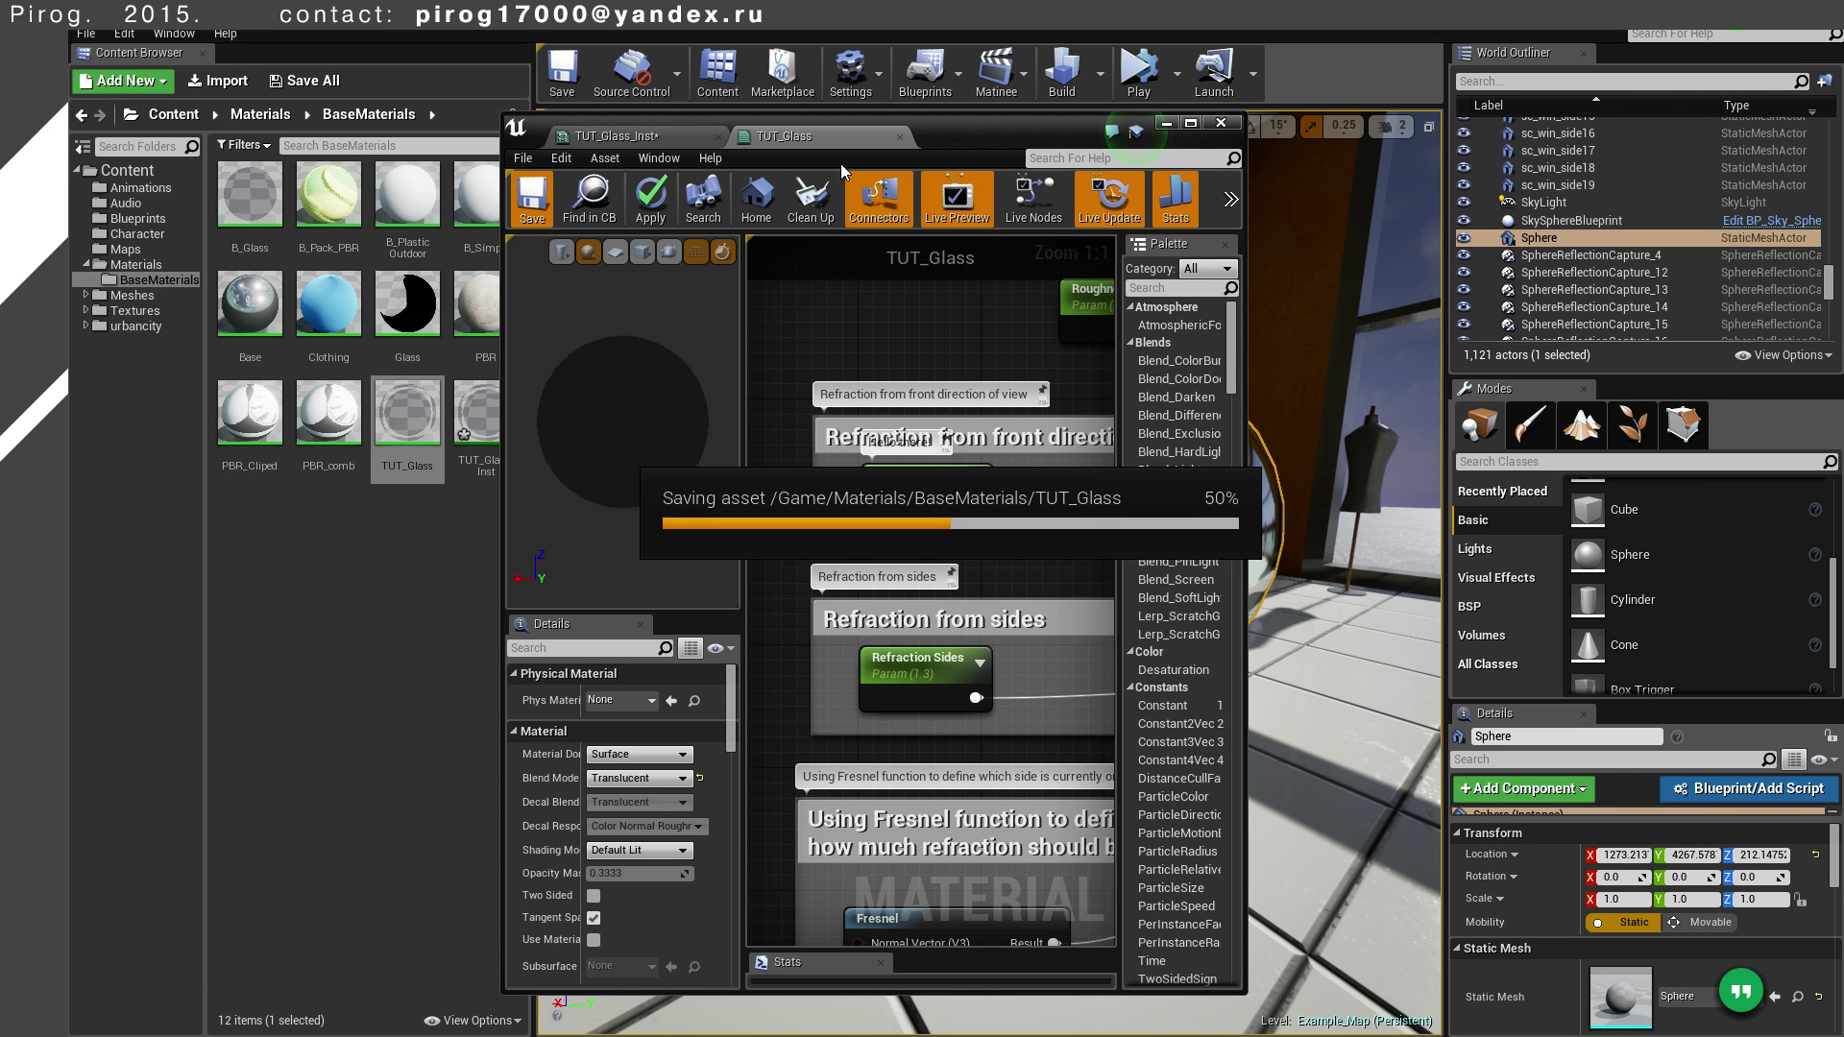
pyautogui.click(680, 144)
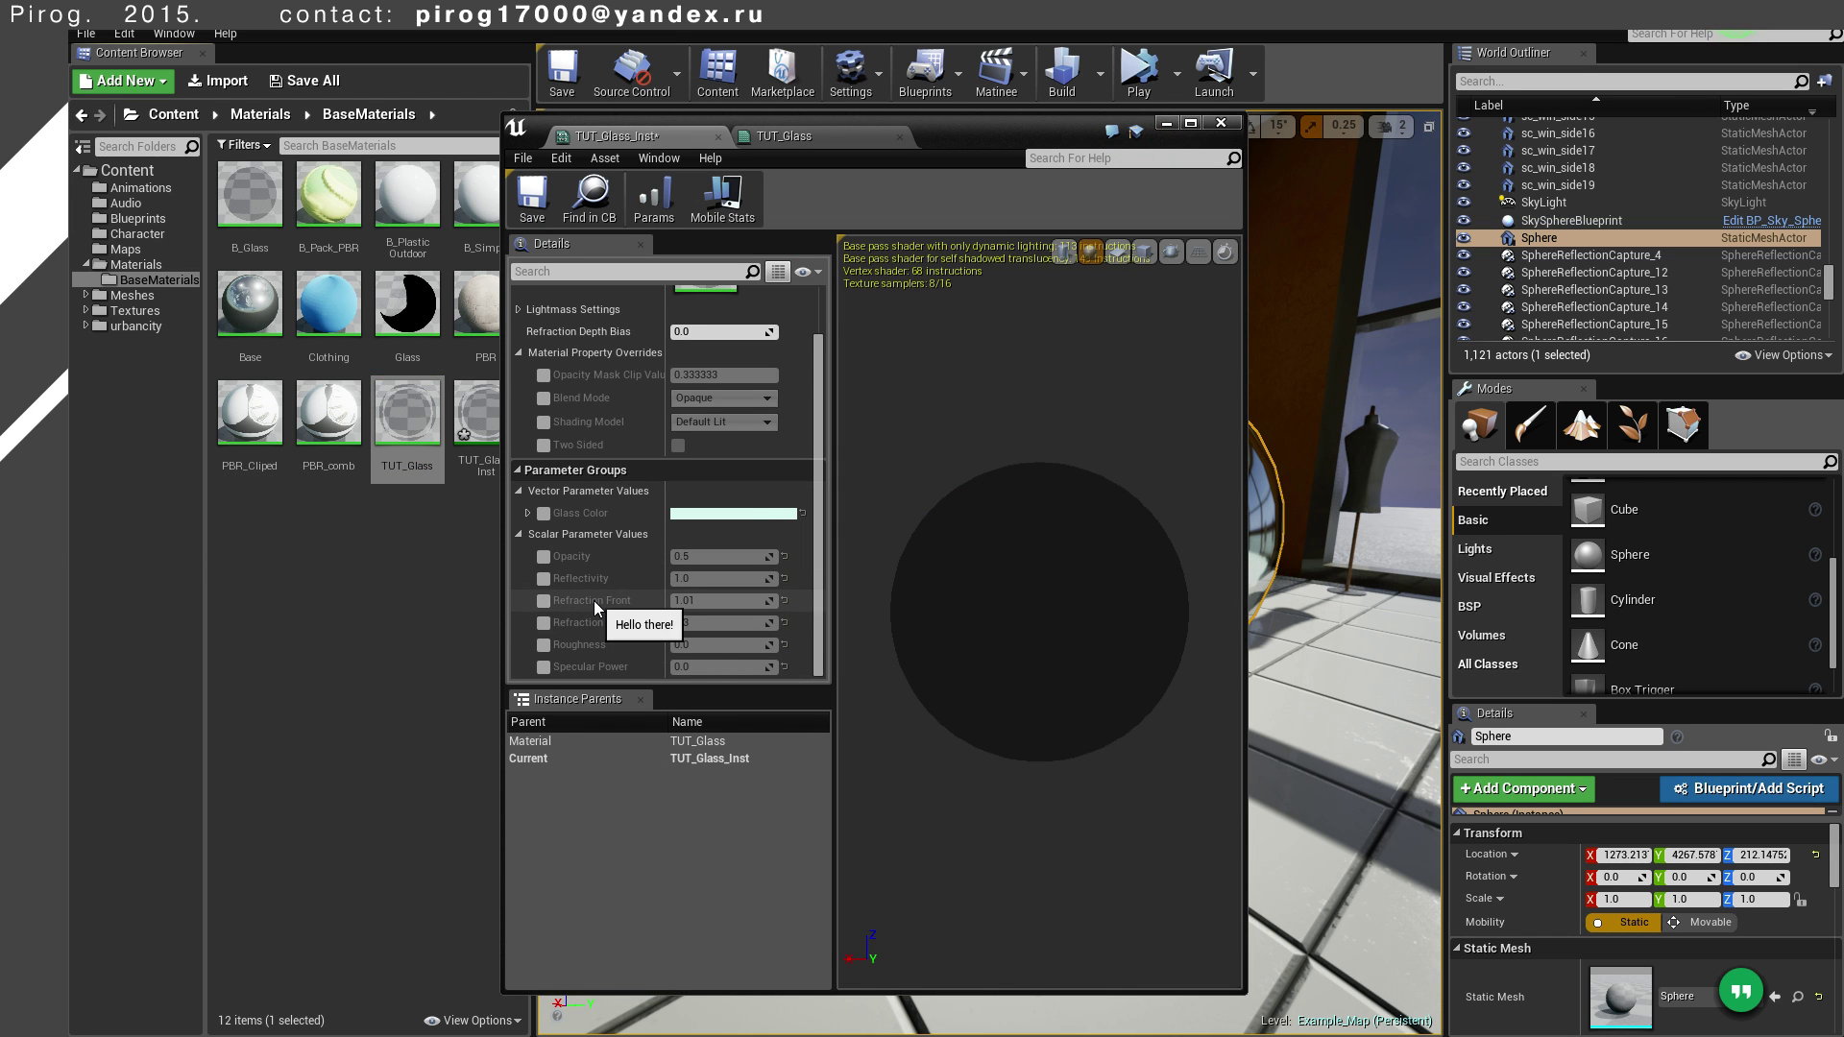
# Override Refraction Sides in TUT_Glass_Inst with a value of about 1.47
pyautogui.click(795, 140)
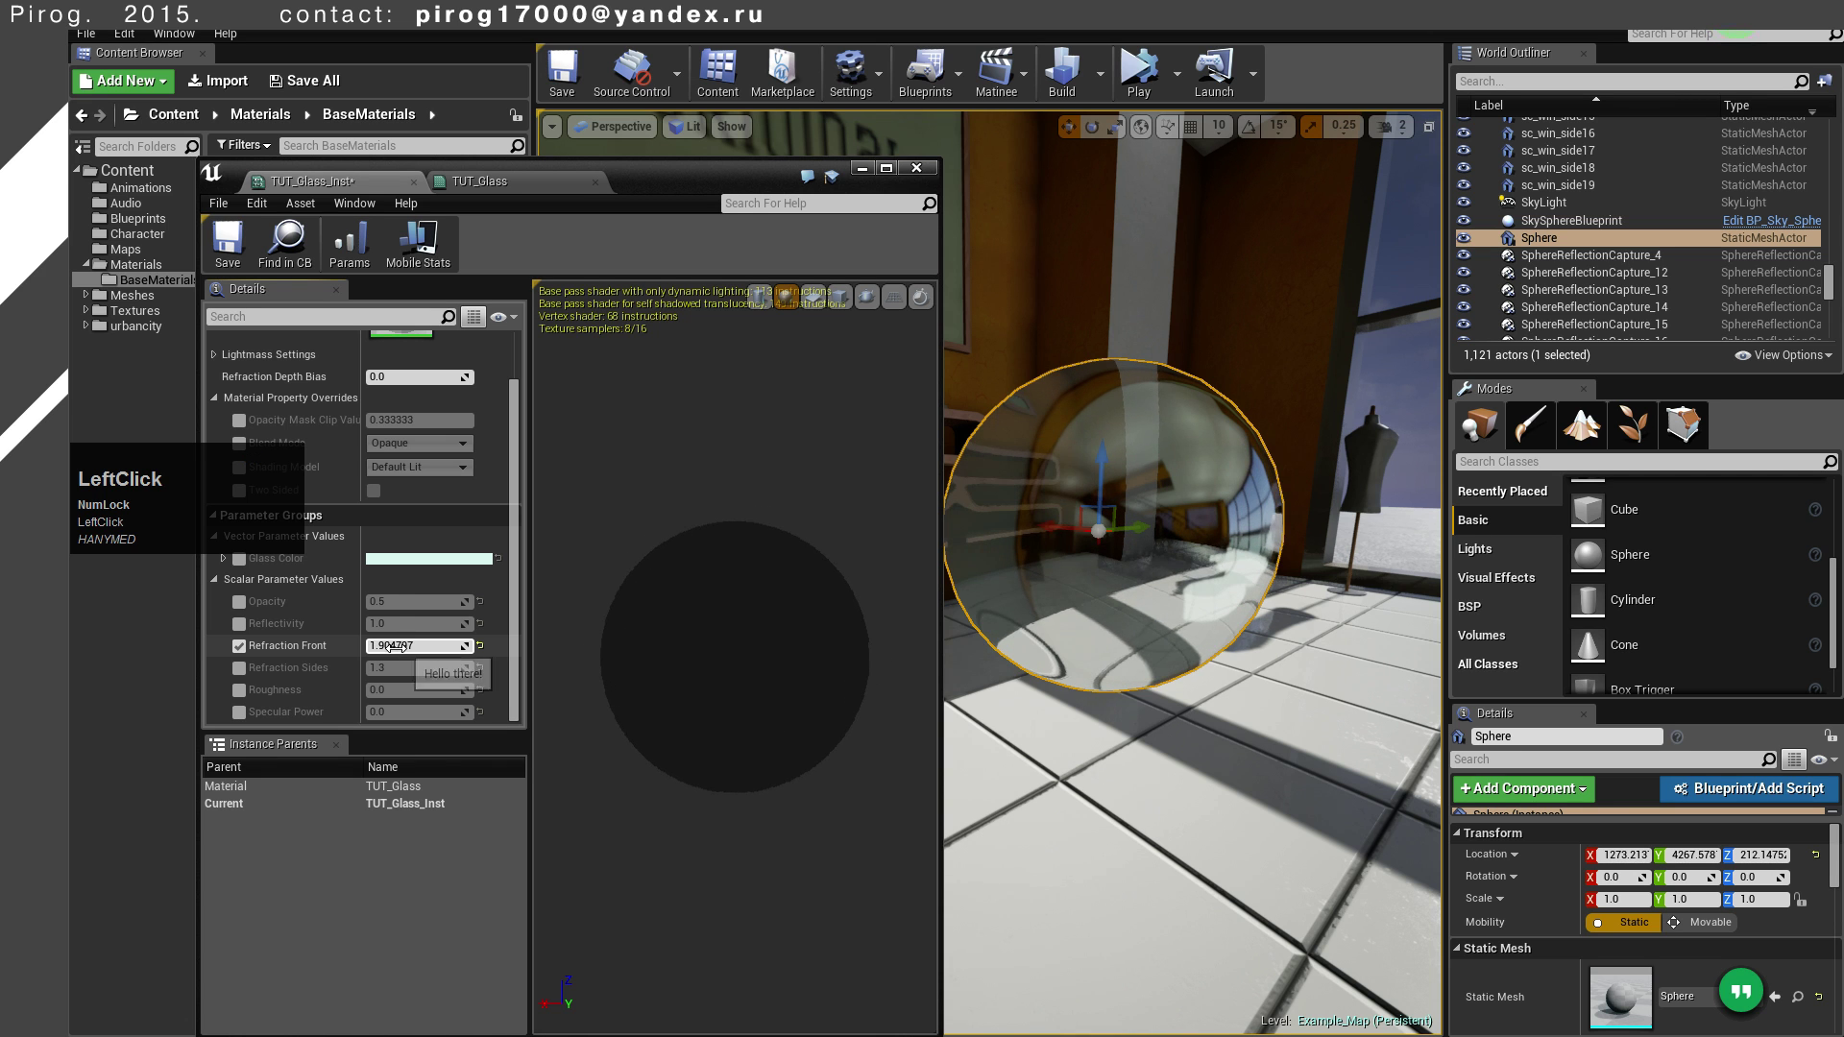
pyautogui.press('1')
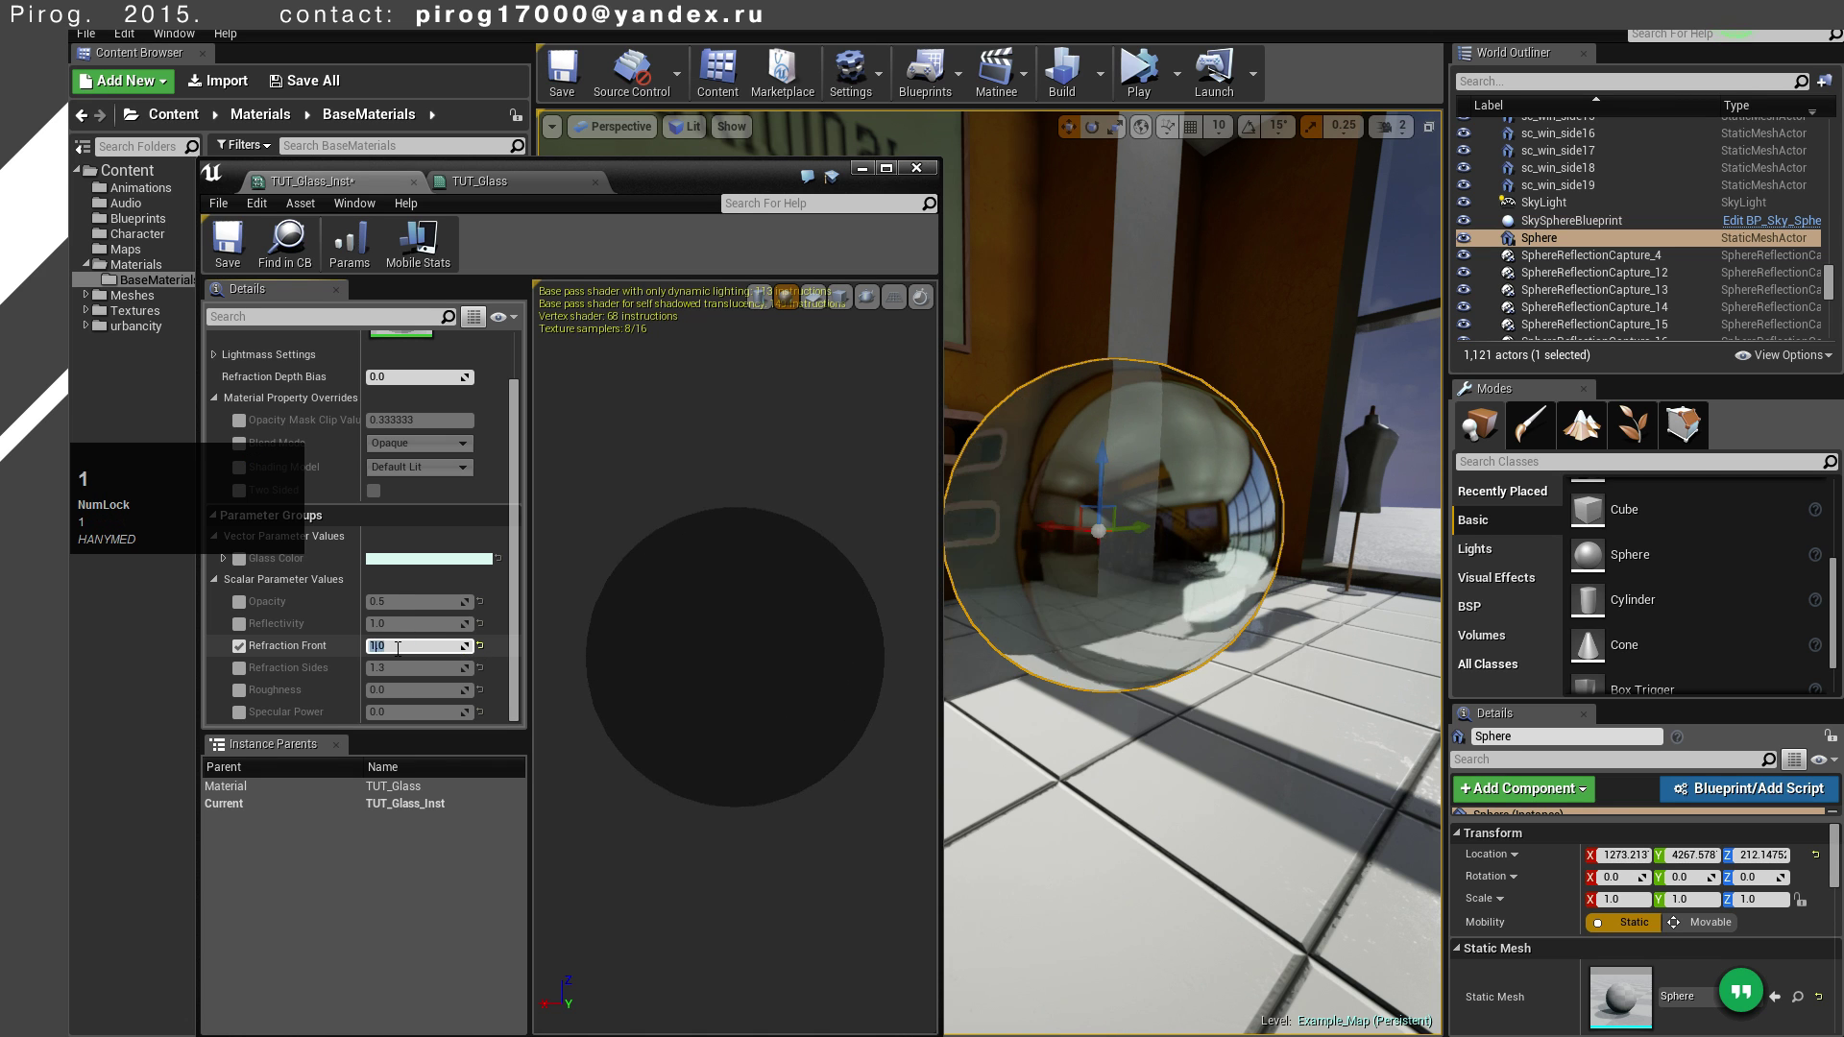
pyautogui.click(248, 673)
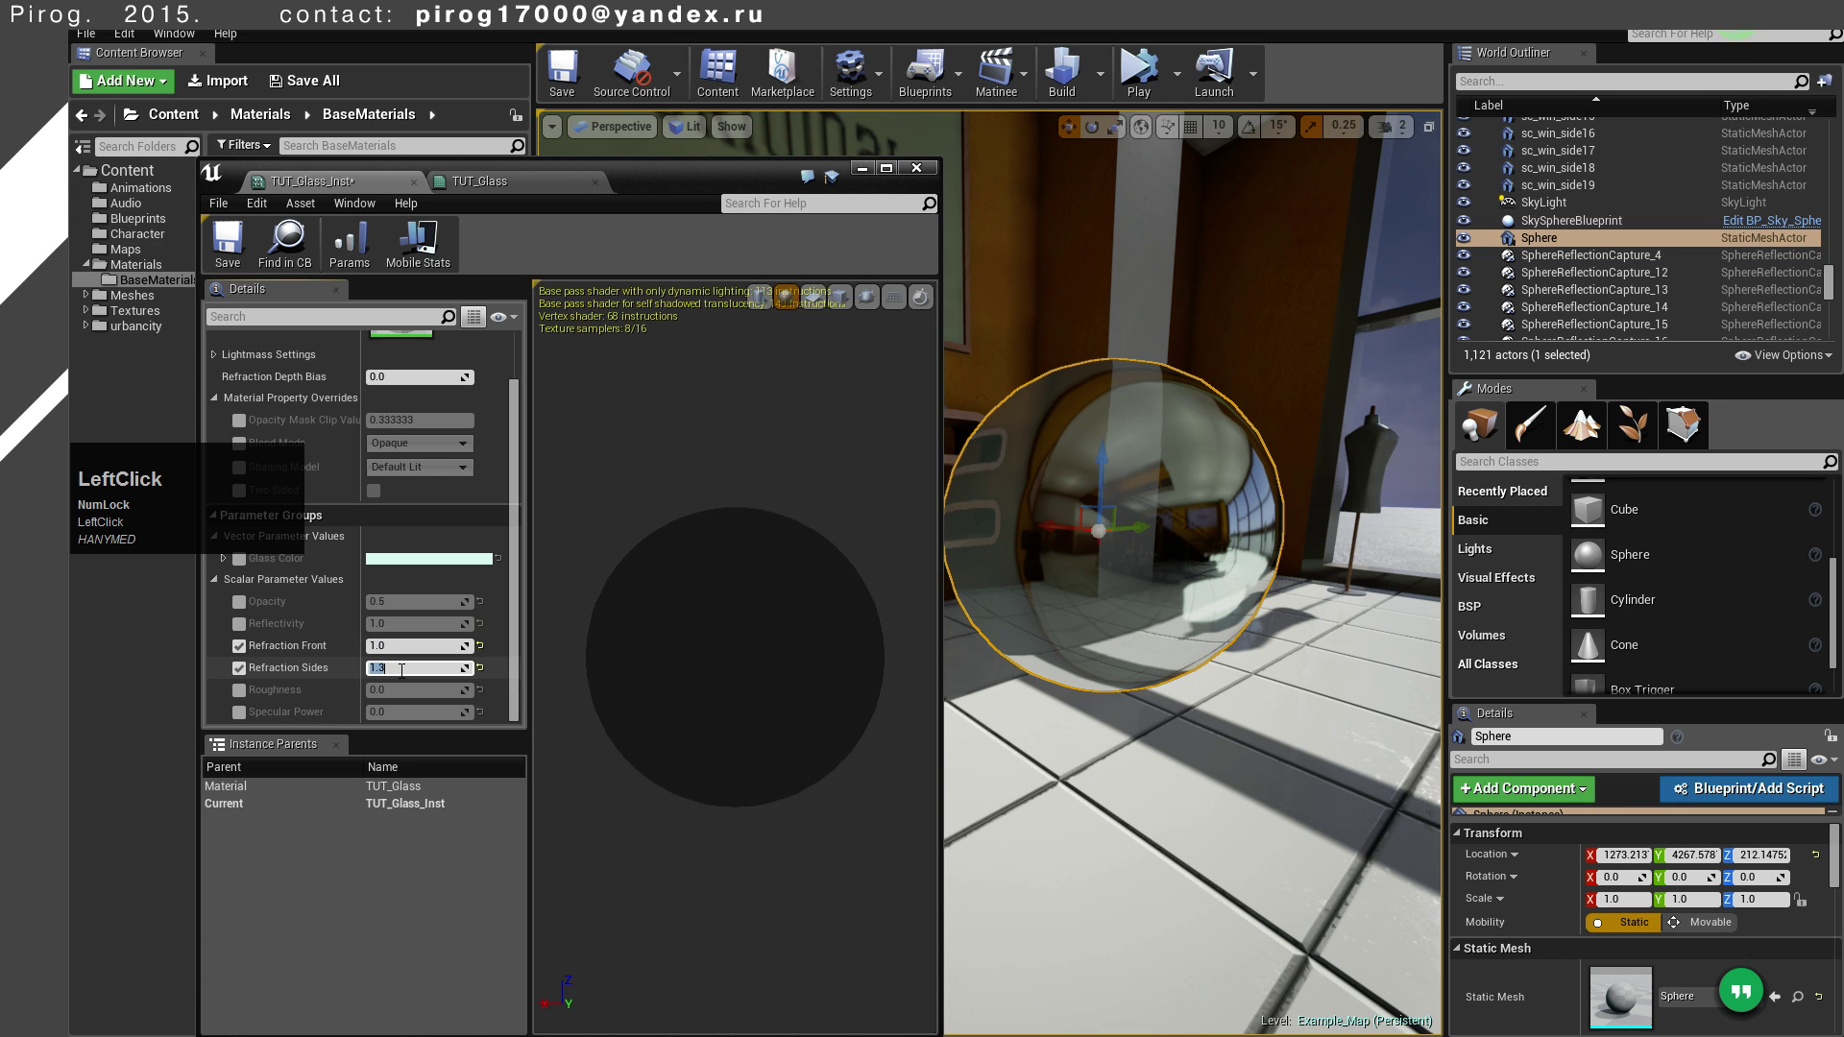
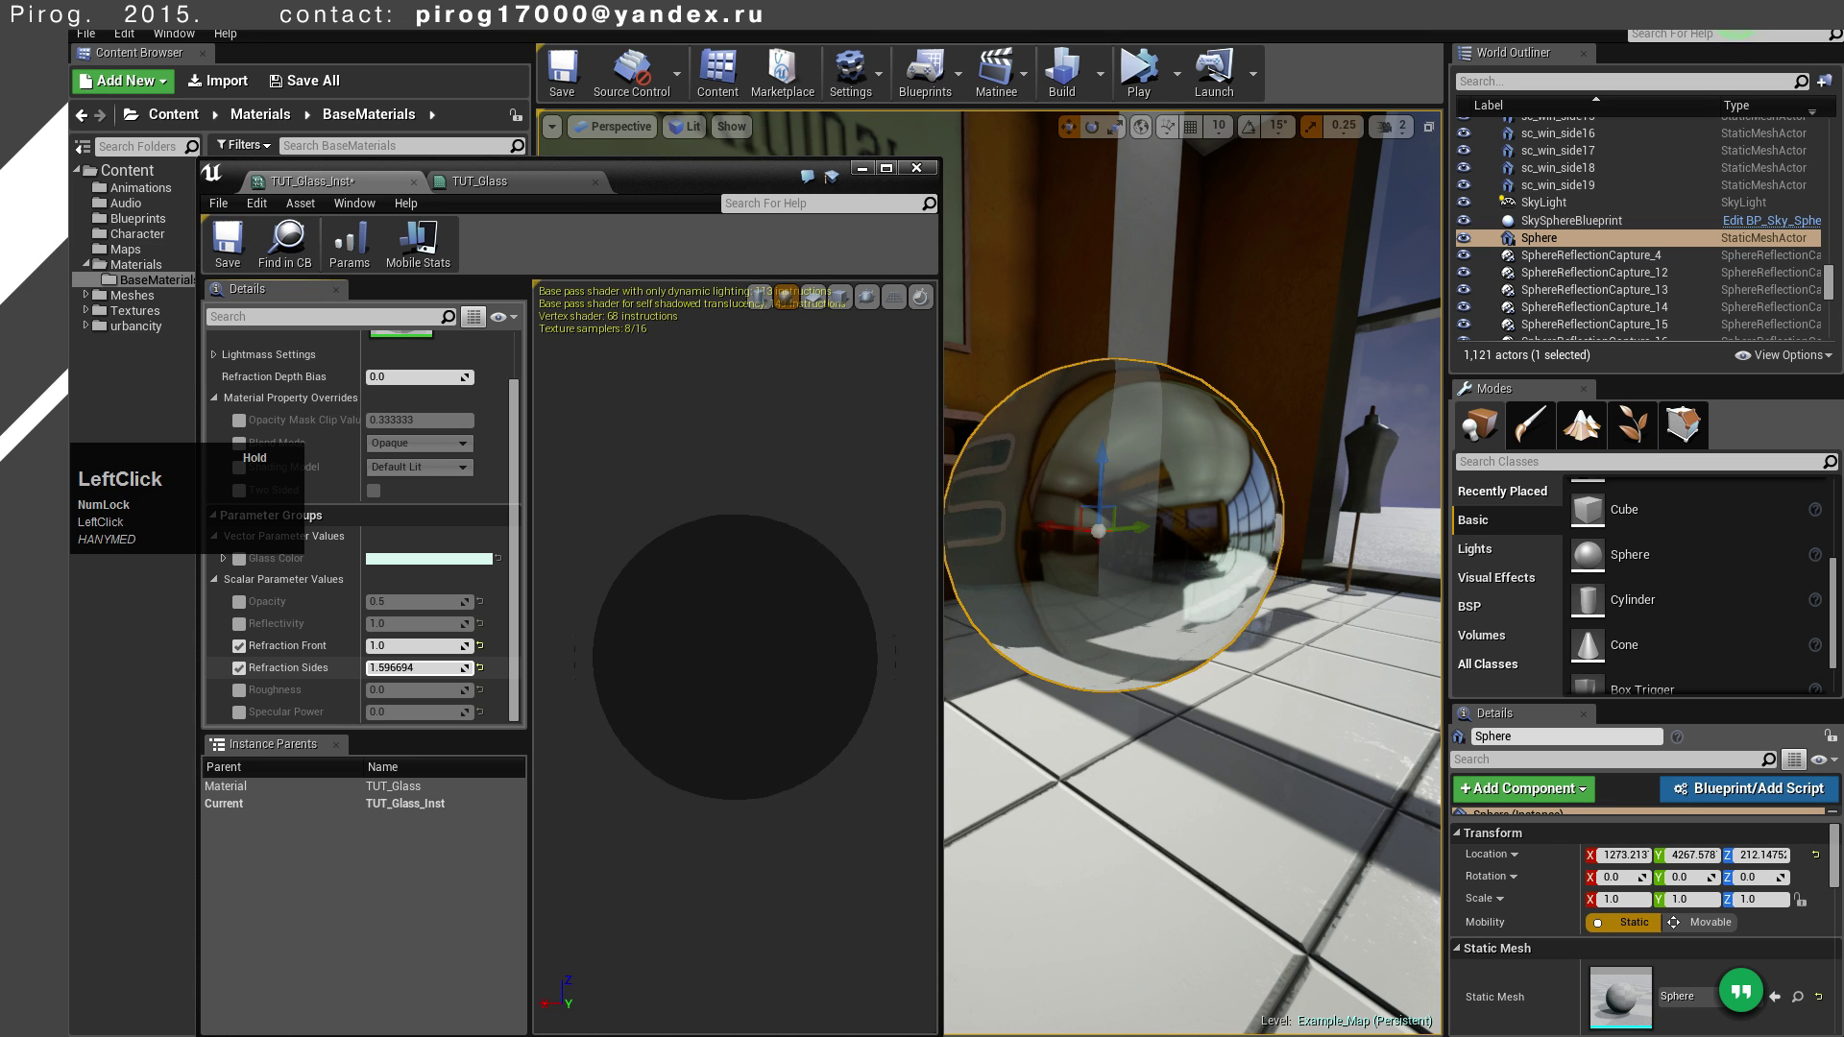
pyautogui.press('1')
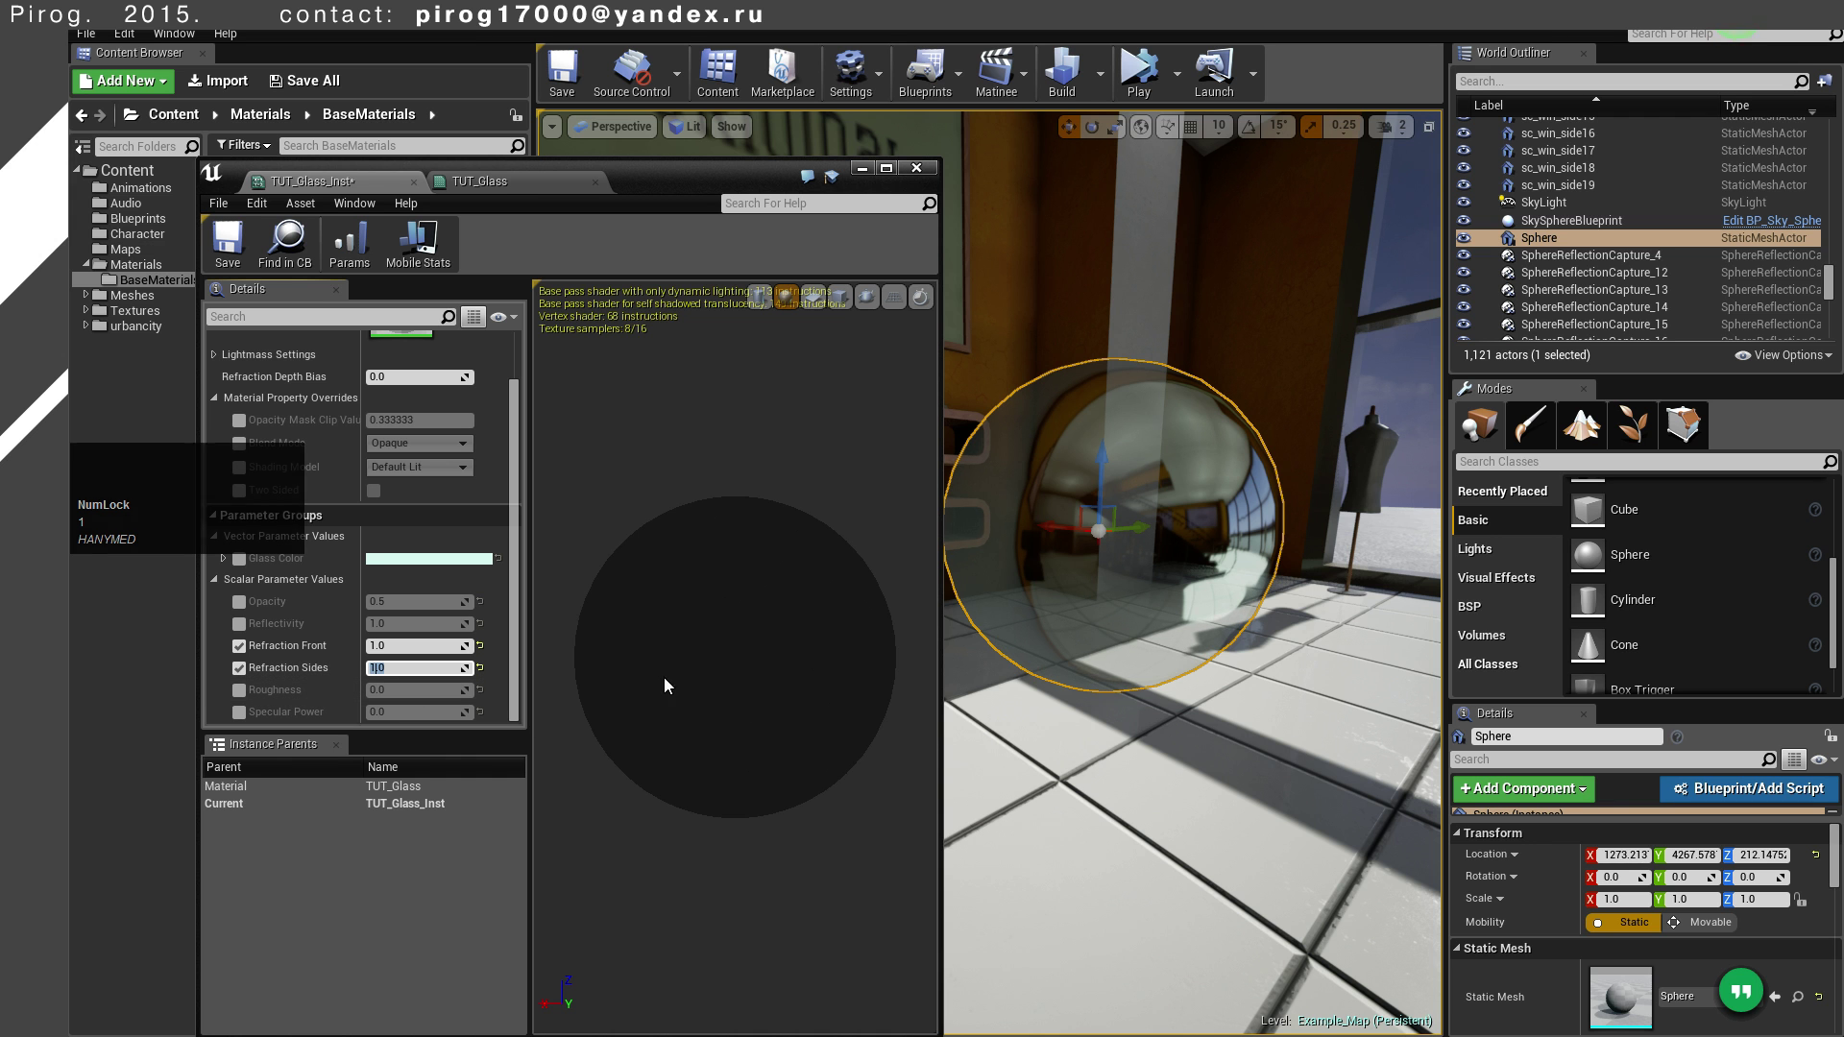
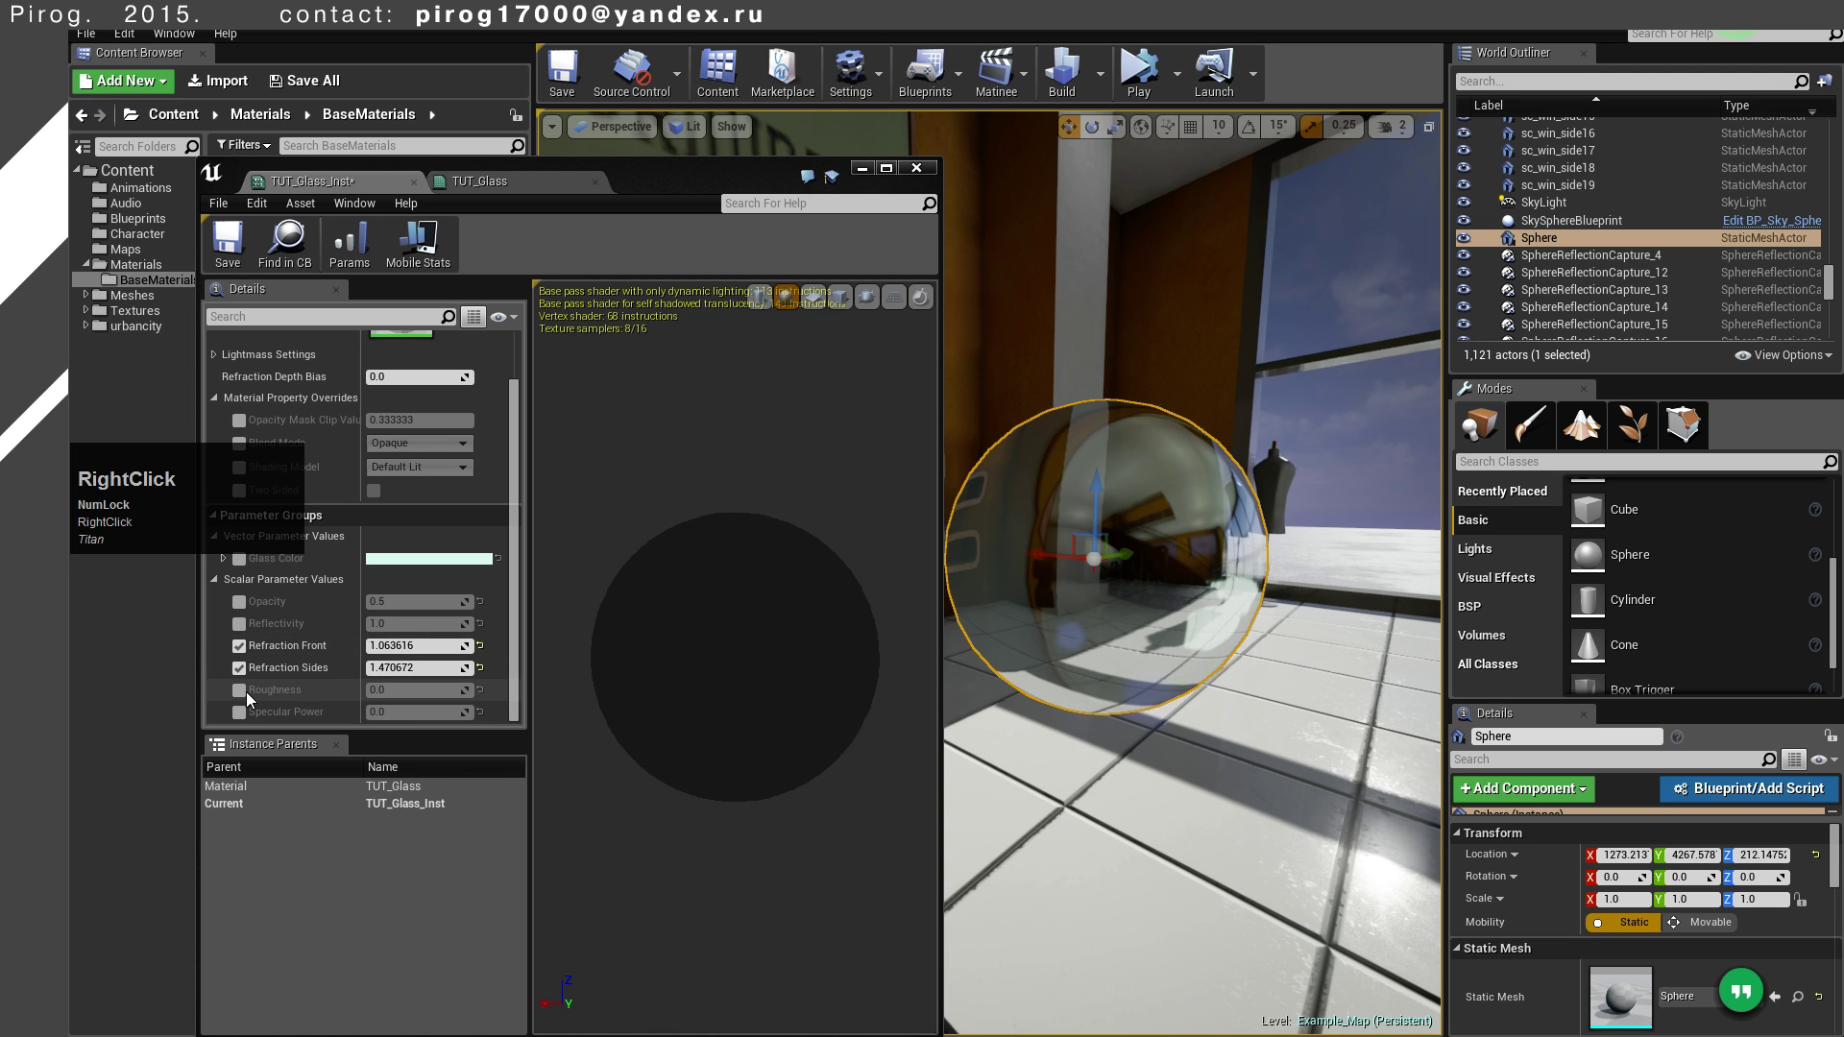
# Enable the Roughness (0.0) and Specular Power (about 0.36) overrides
pyautogui.click(251, 698)
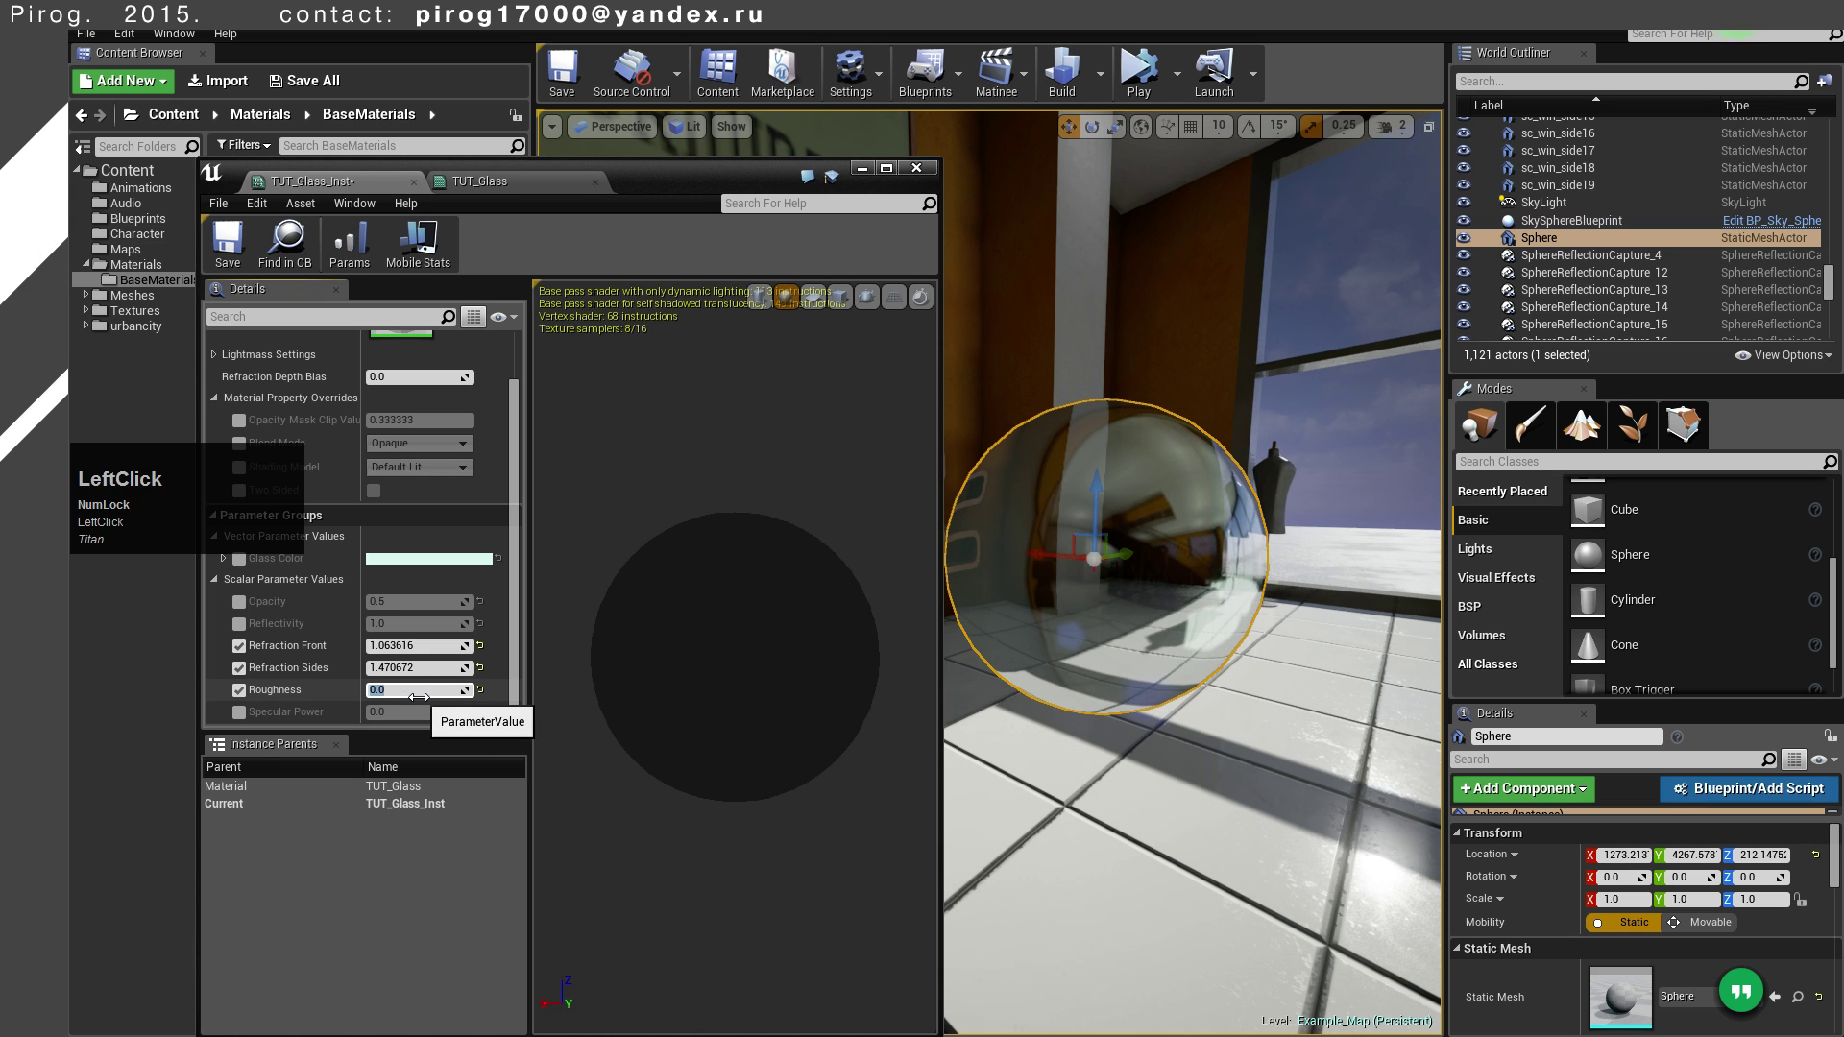
pyautogui.scroll(-3)
pyautogui.click(251, 719)
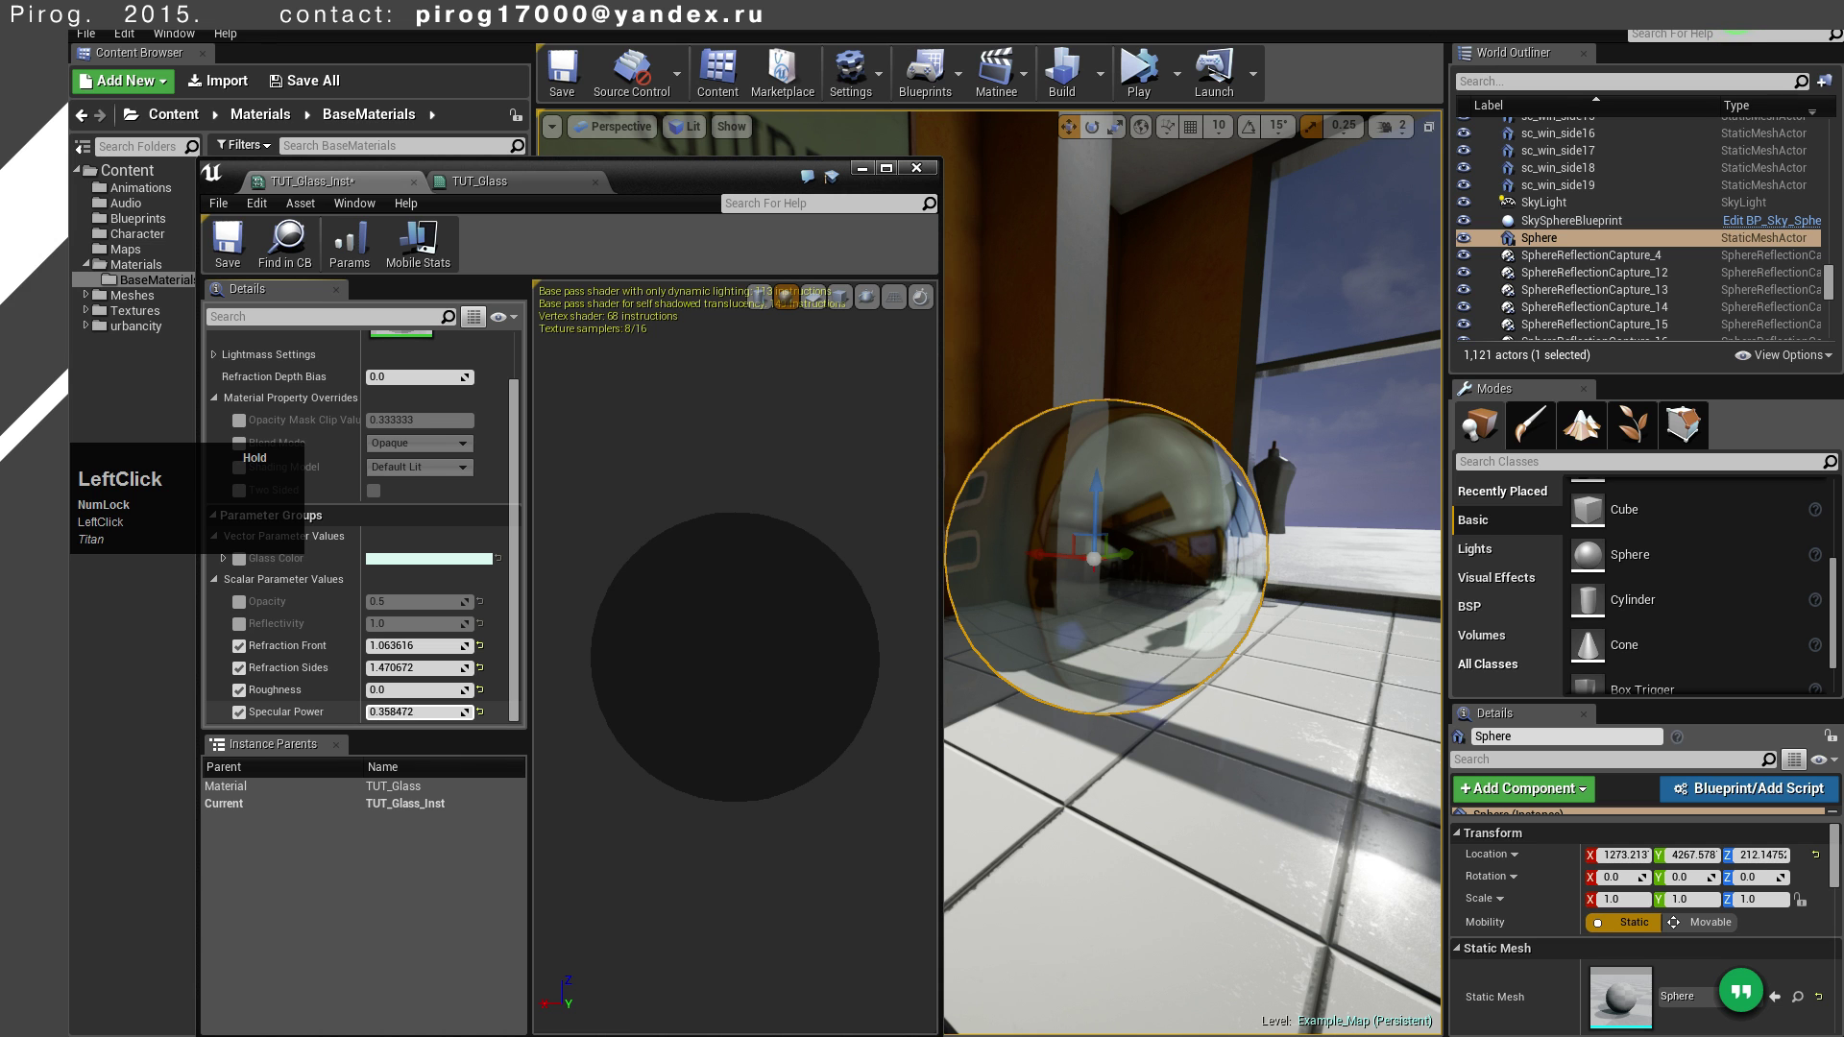
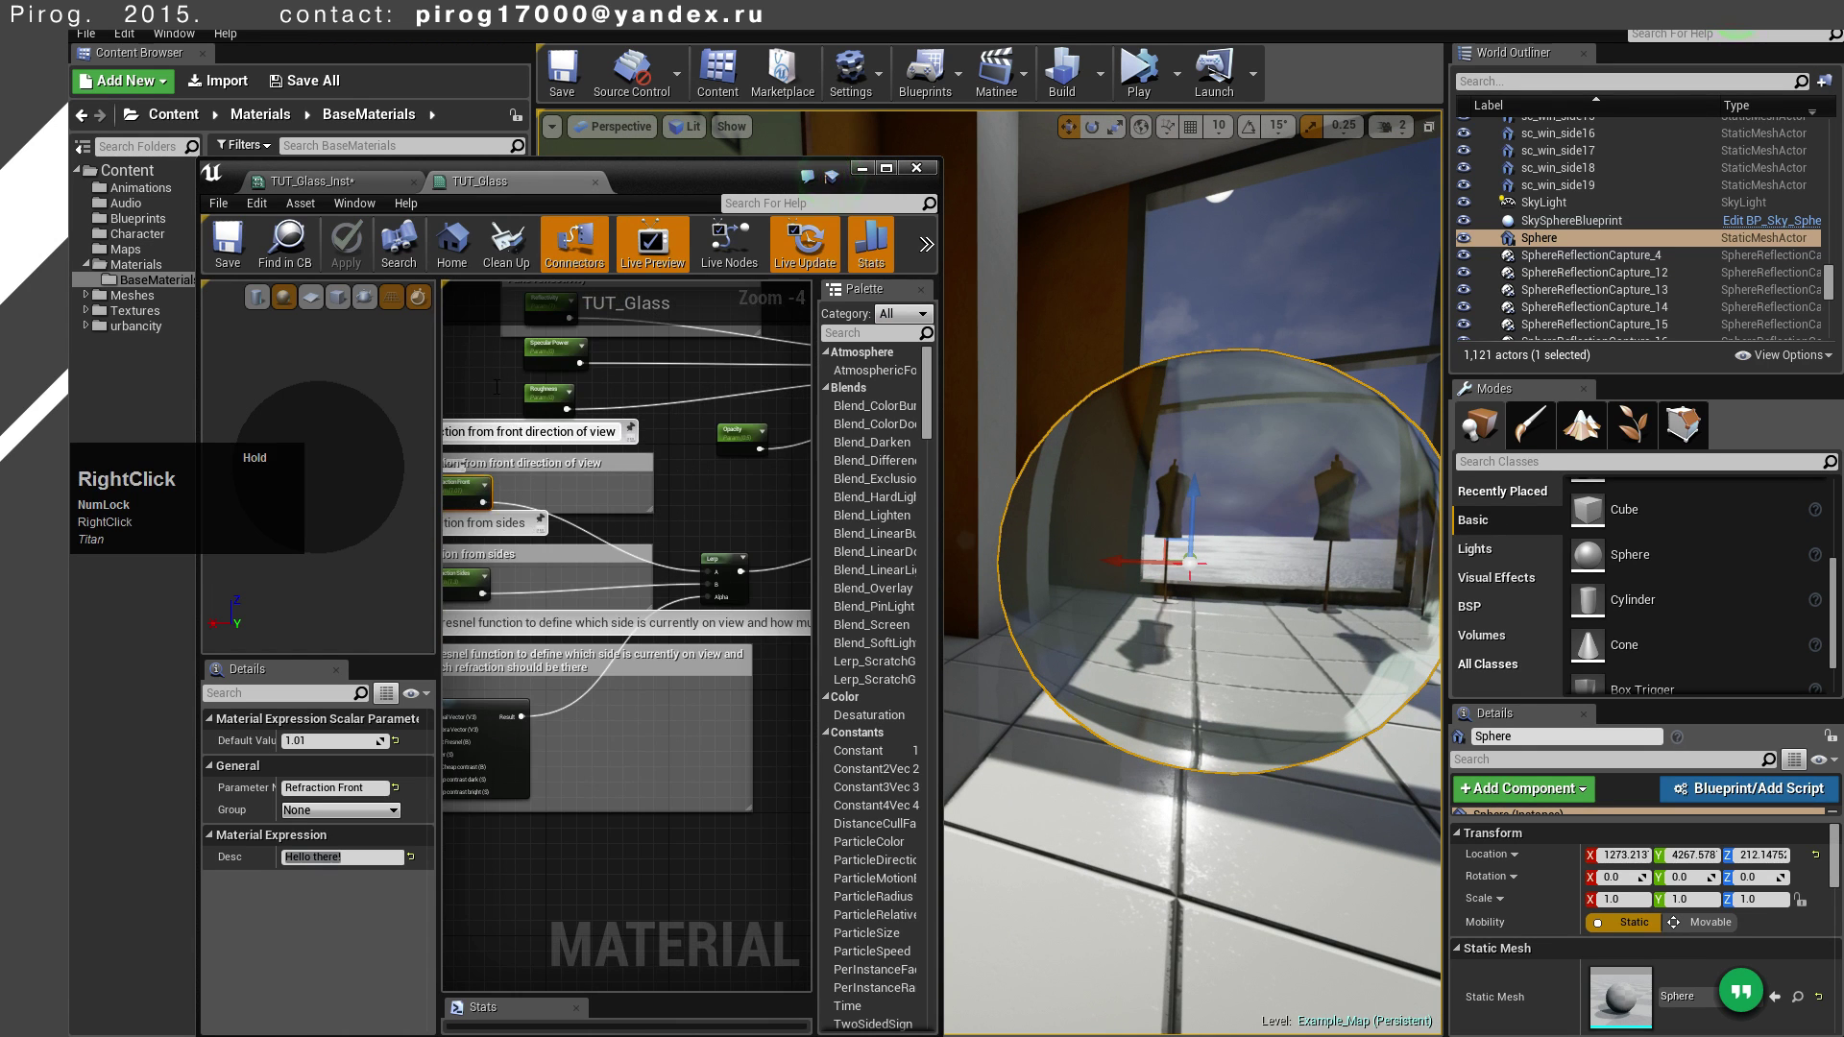
# Select the Specular Power parameter node and bring up graph options around it
pyautogui.click(492, 393)
pyautogui.rightClick(643, 385)
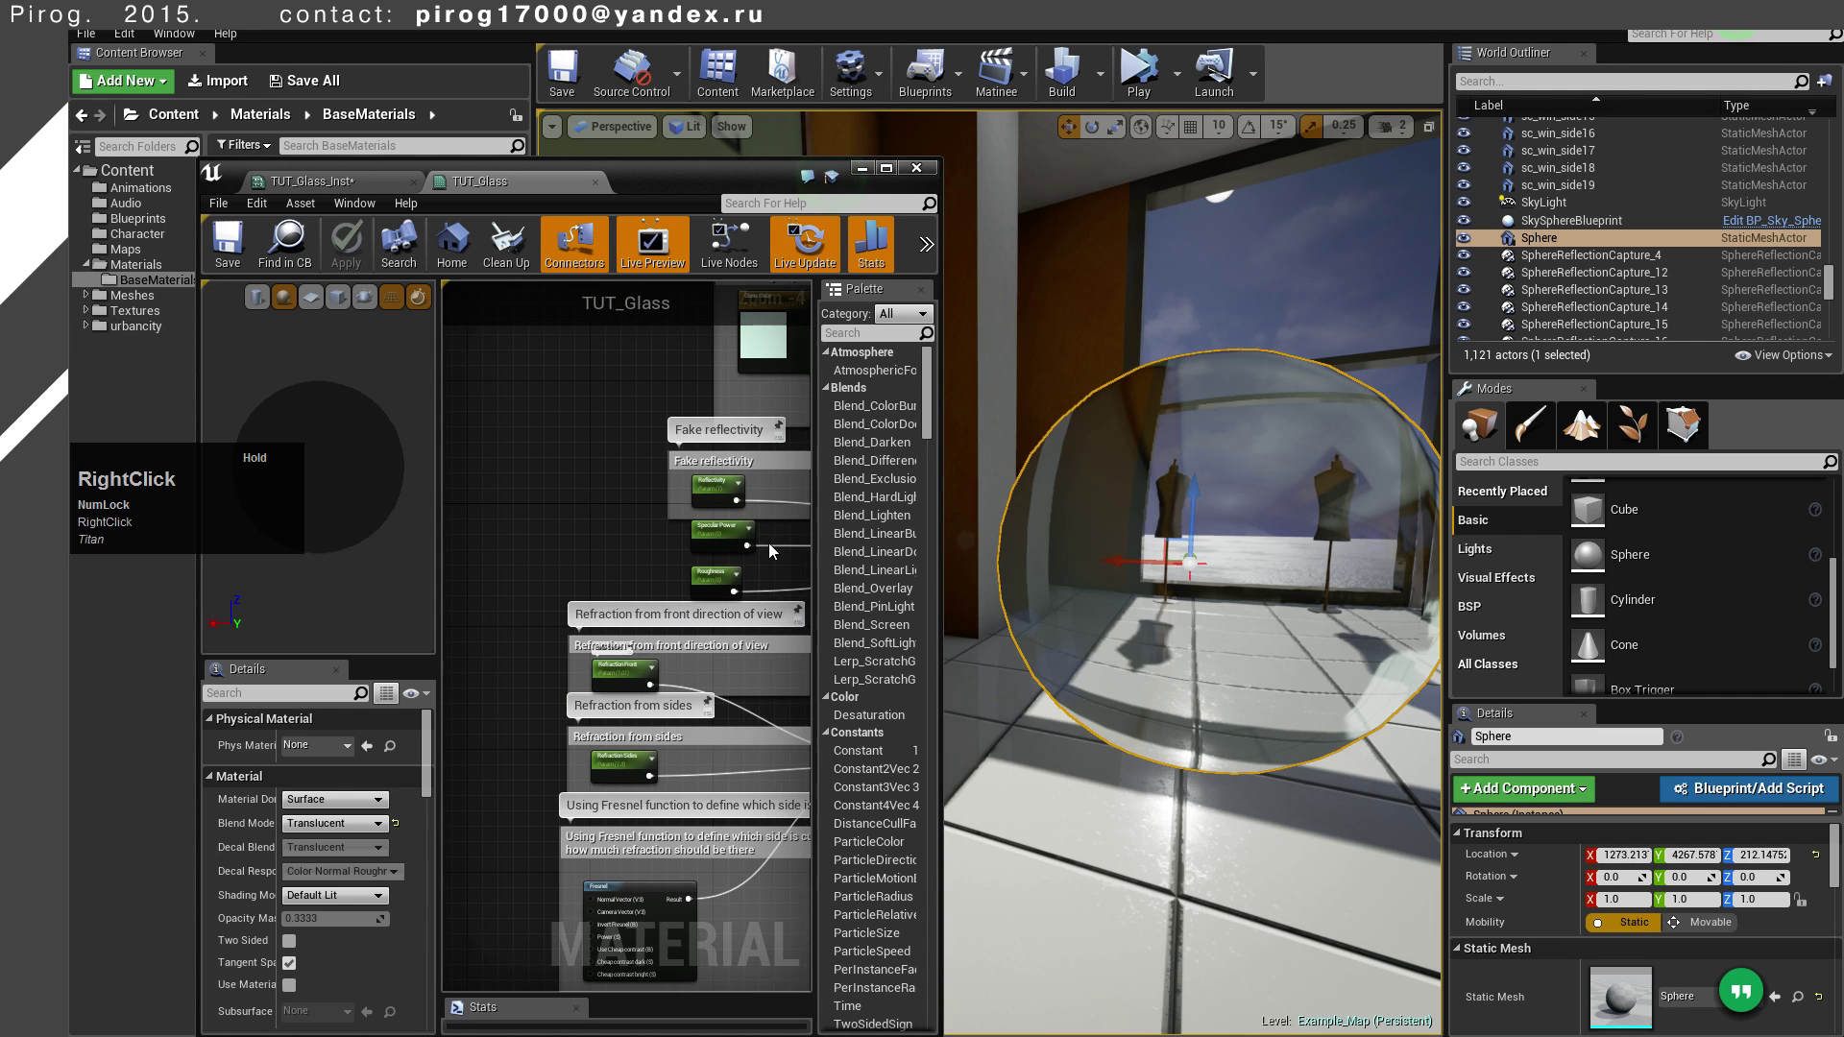
pyautogui.click(718, 533)
pyautogui.scroll(-3)
pyautogui.rightClick(708, 518)
pyautogui.scroll(3)
pyautogui.rightClick(779, 537)
pyautogui.scroll(3)
pyautogui.click(590, 518)
pyautogui.rightClick(544, 526)
# Wrap the Specular Power node in a new comment box and start its title with 'Sp'
pyautogui.scroll(-3)
pyautogui.rightClick(527, 524)
pyautogui.scroll(3)
pyautogui.click(898, 176)
pyautogui.rightClick(1000, 342)
pyautogui.scroll(-3)
pyautogui.click(870, 549)
pyautogui.scroll(3)
pyautogui.click(922, 509)
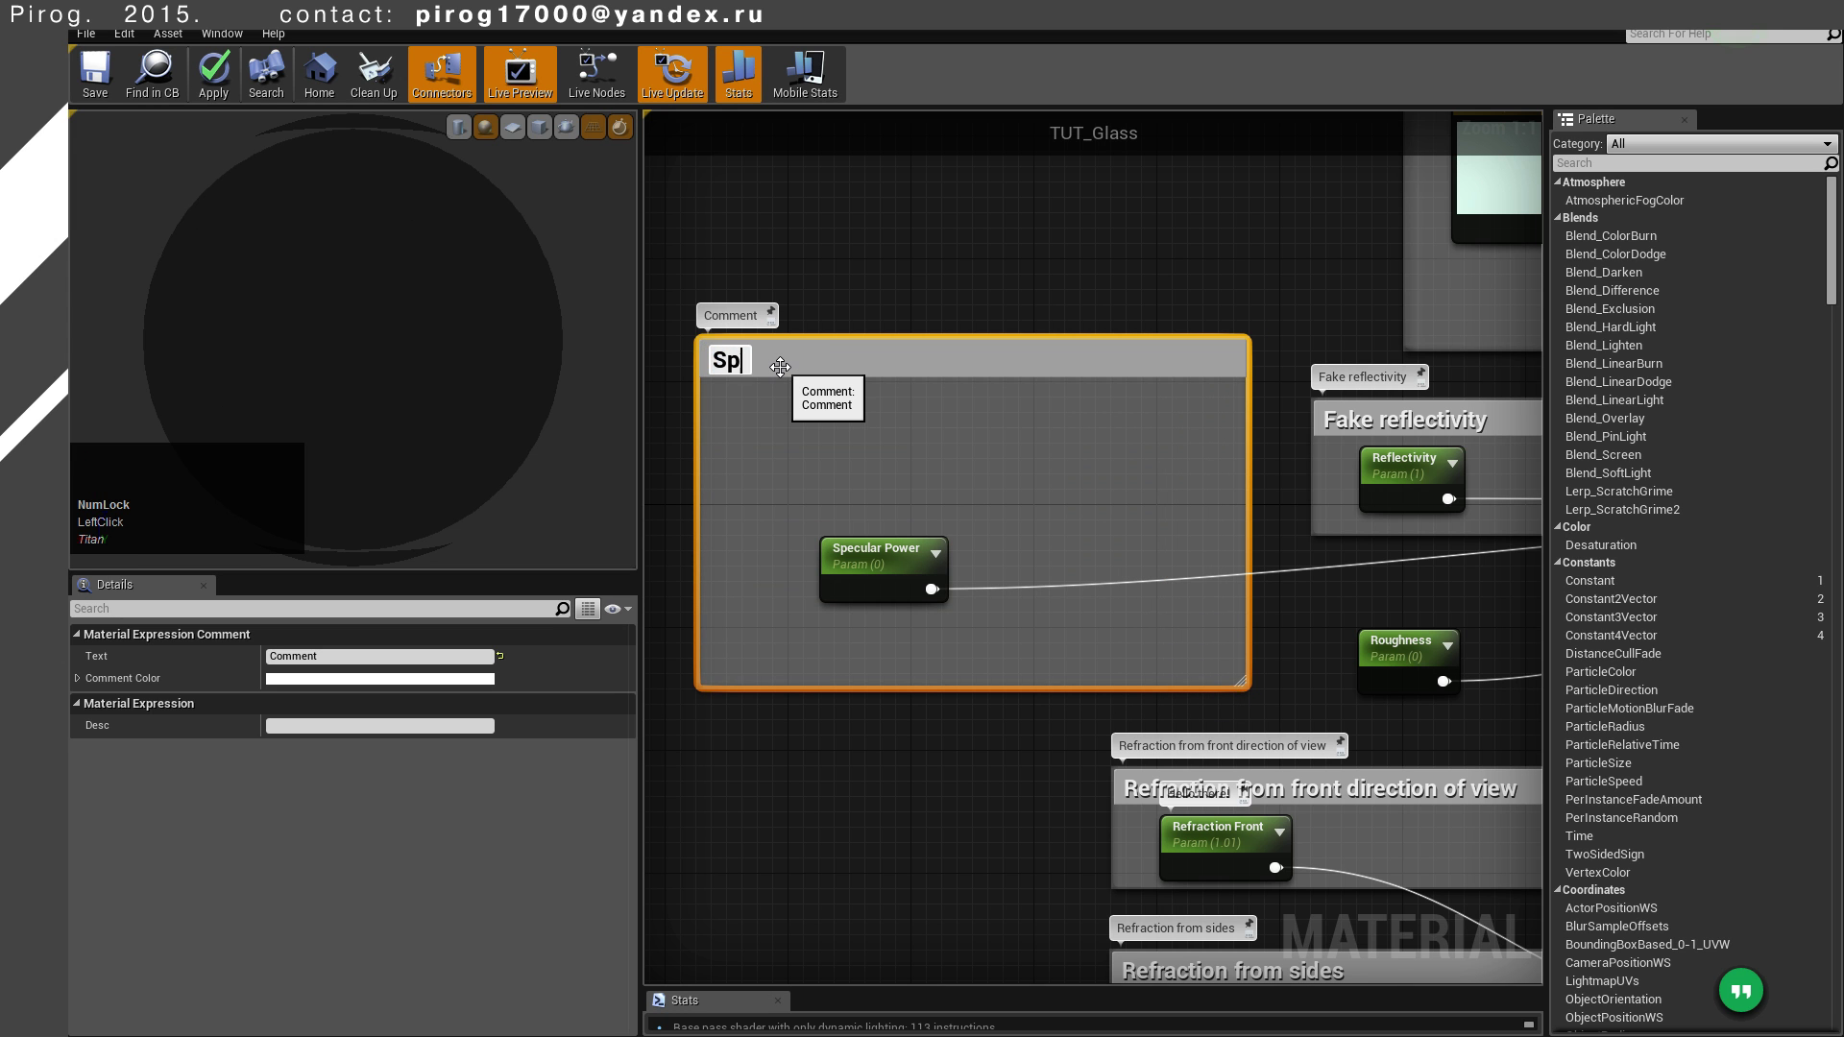
# Write the comment title 'Specular Input is not nessesary for glass and transp…'
pyautogui.press('space')
pyautogui.press('BackSpace')
pyautogui.press('space')
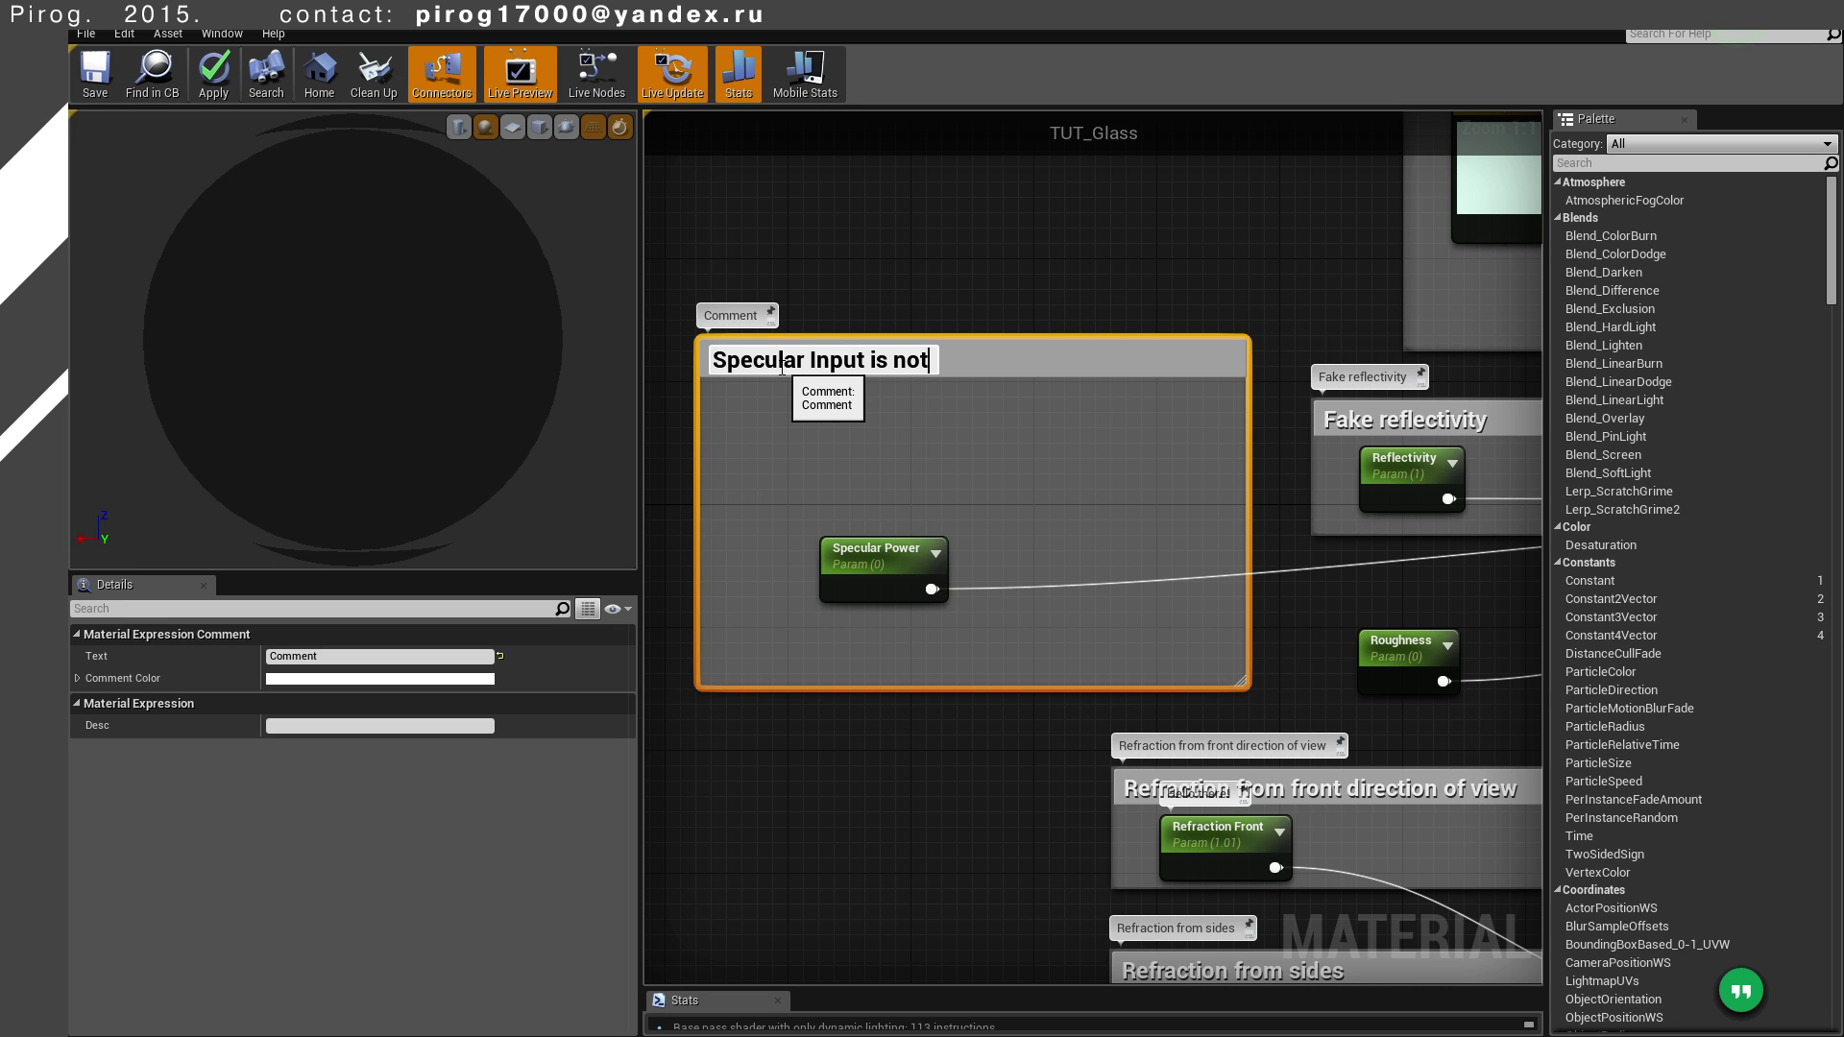
pyautogui.press('space')
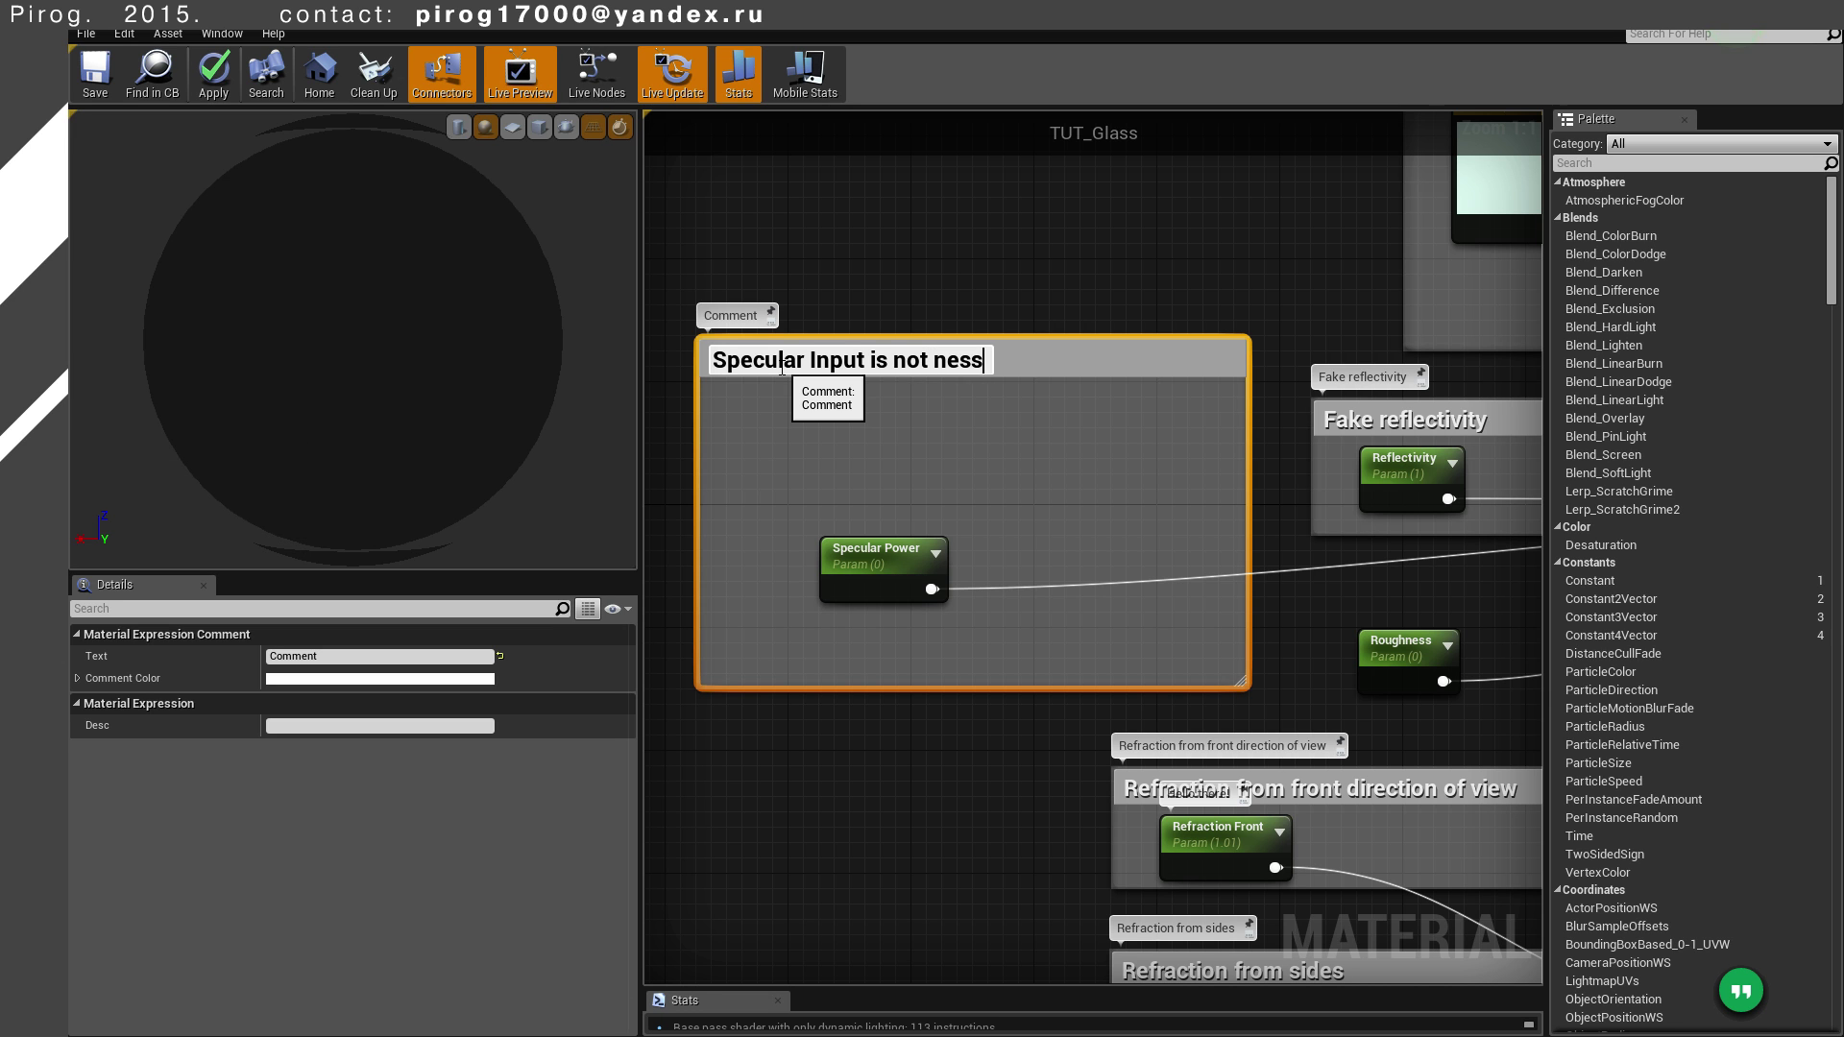
pyautogui.press('space')
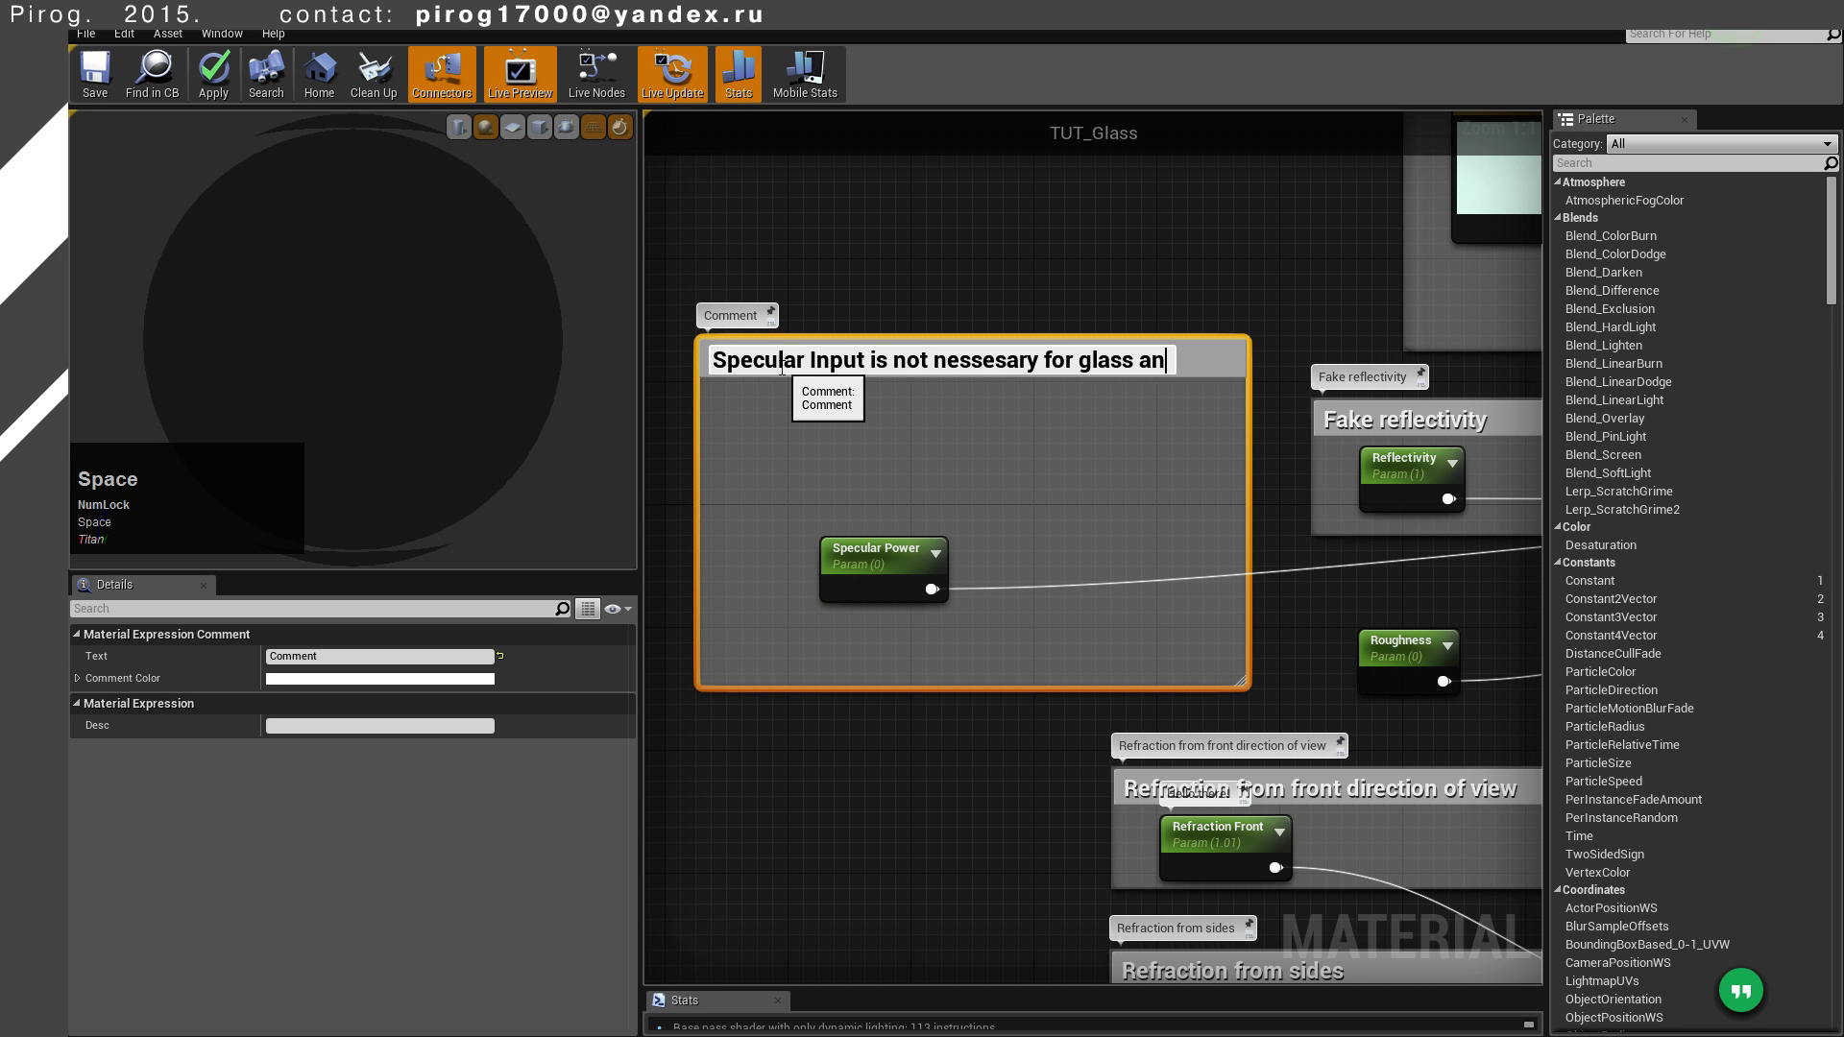
pyautogui.press('BackSpace')
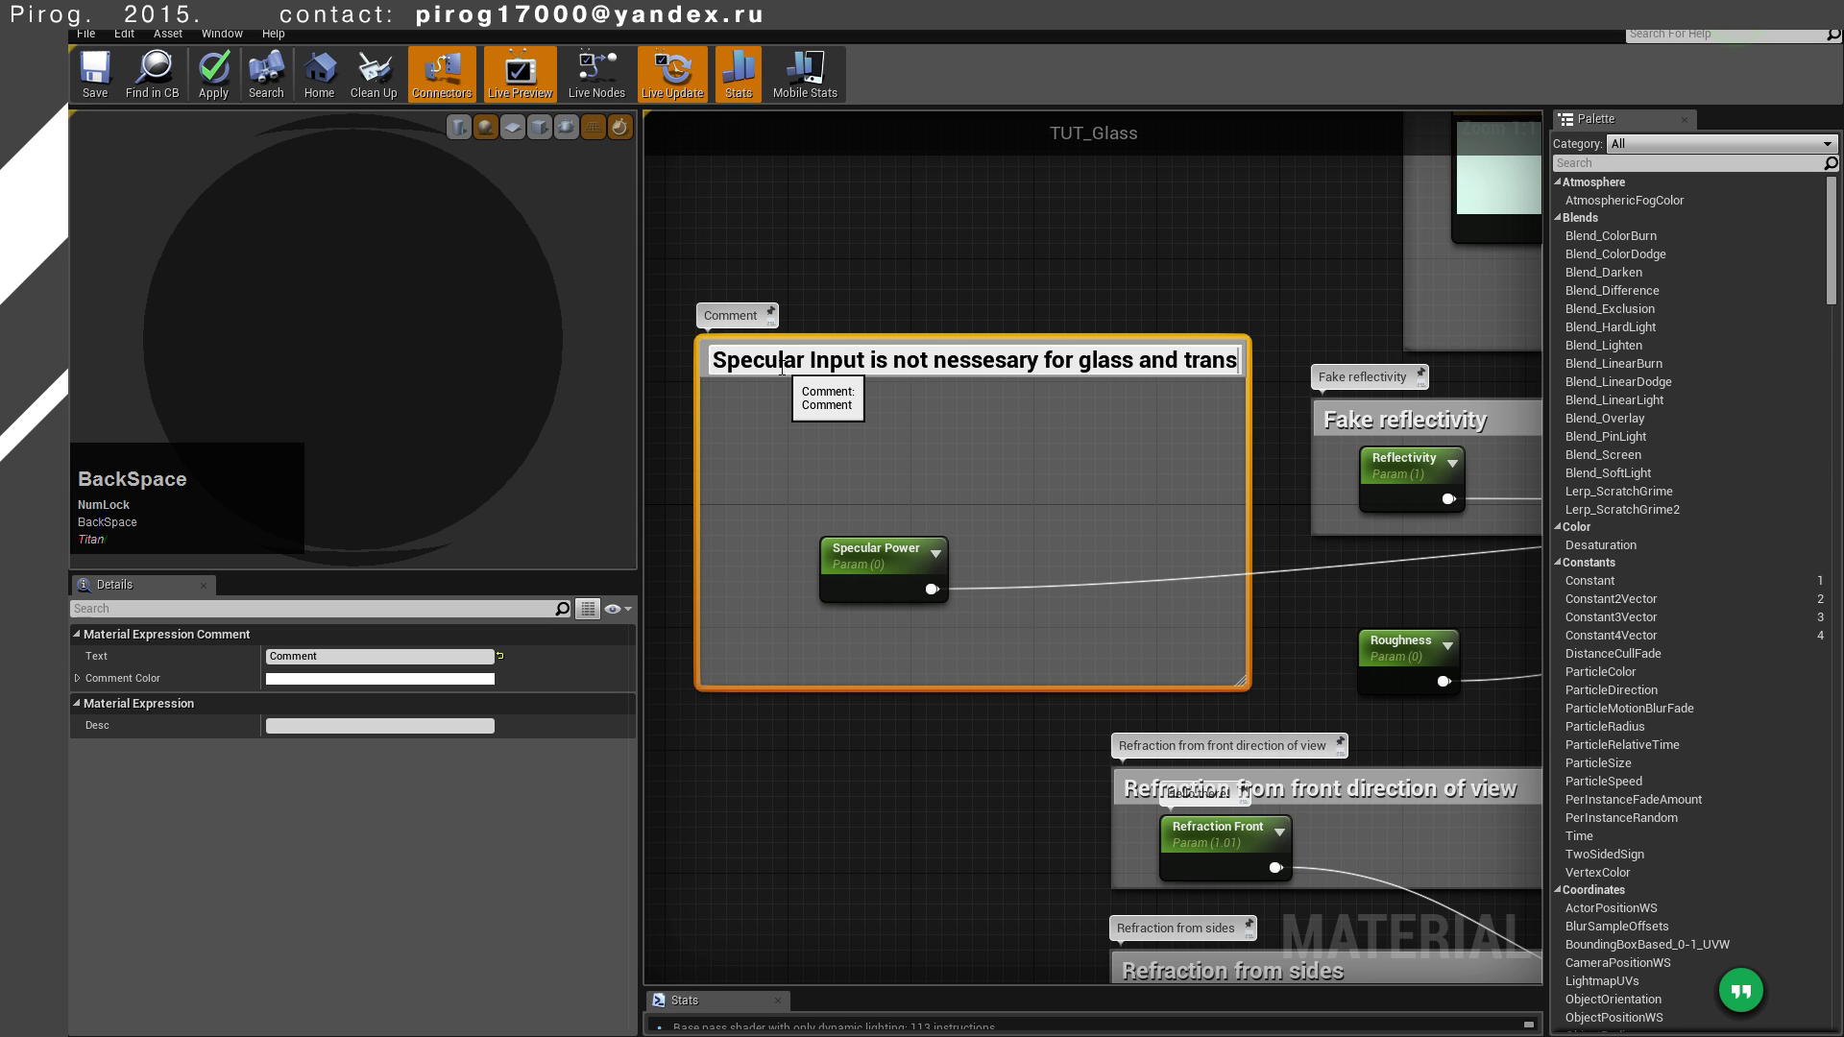
pyautogui.press('space')
pyautogui.press('space')
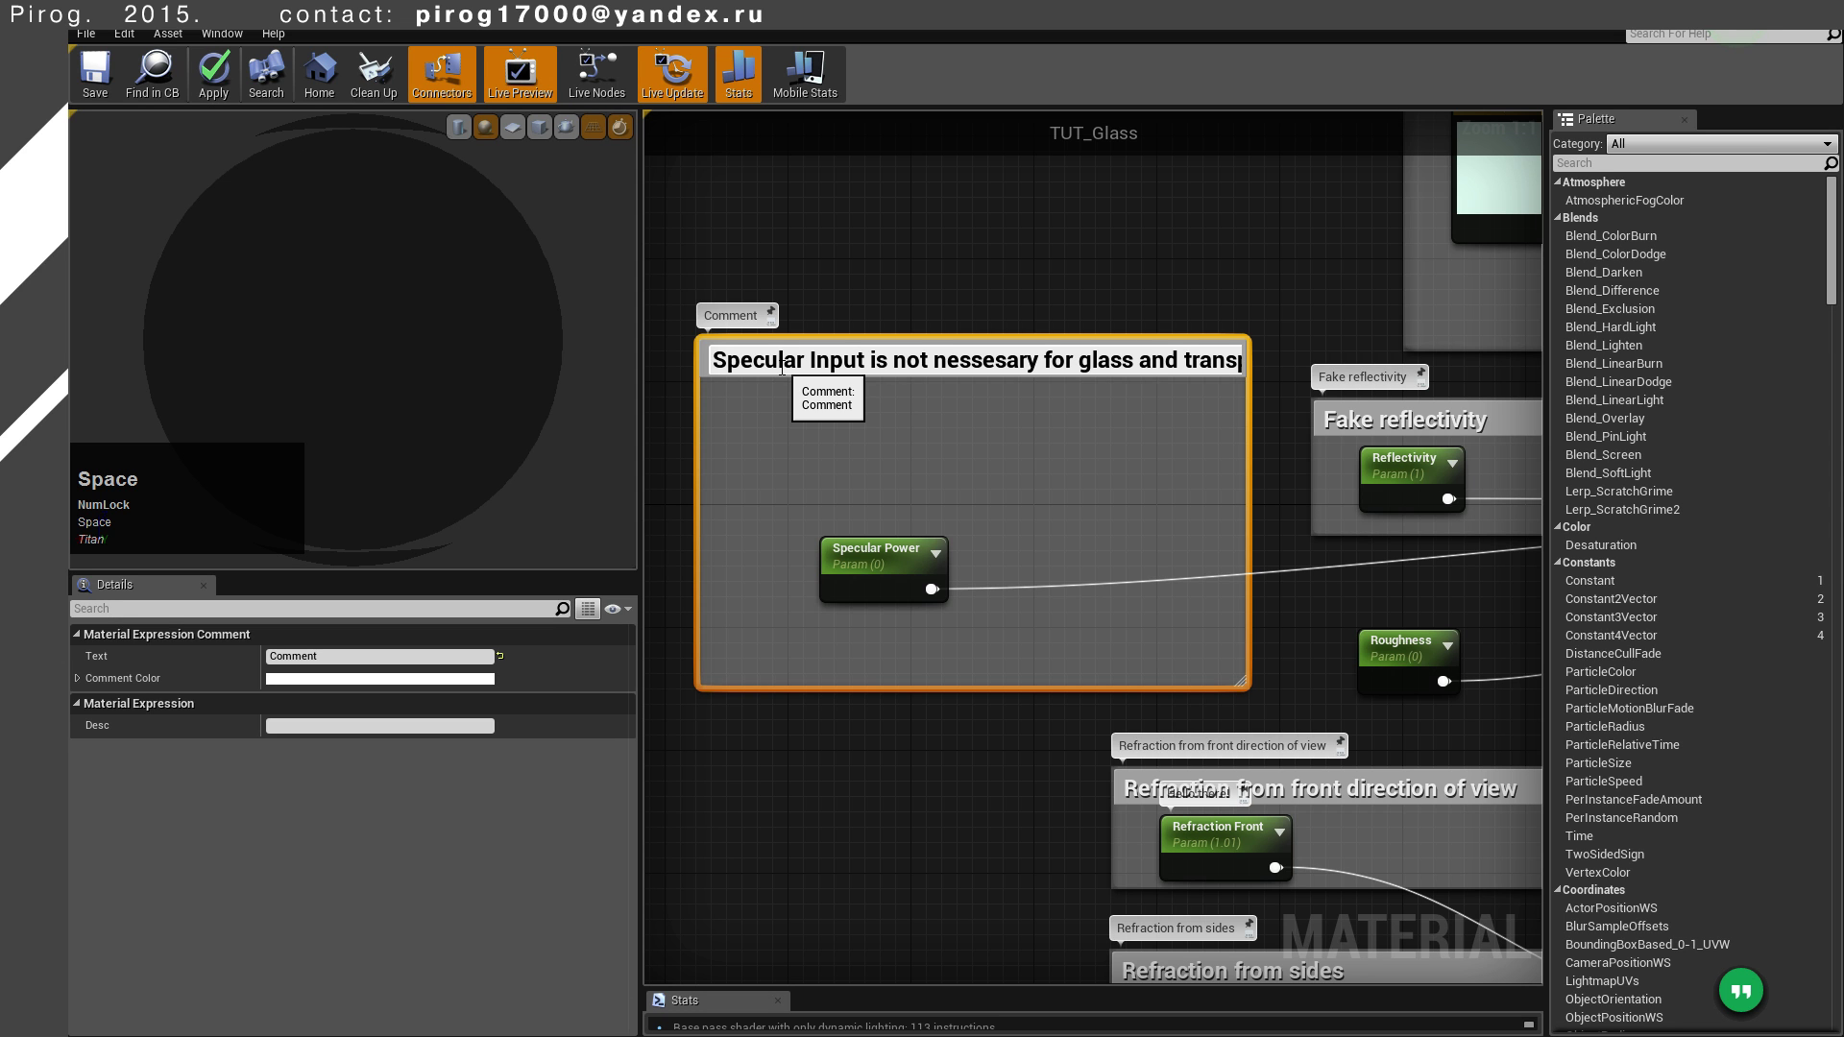
pyautogui.press('space')
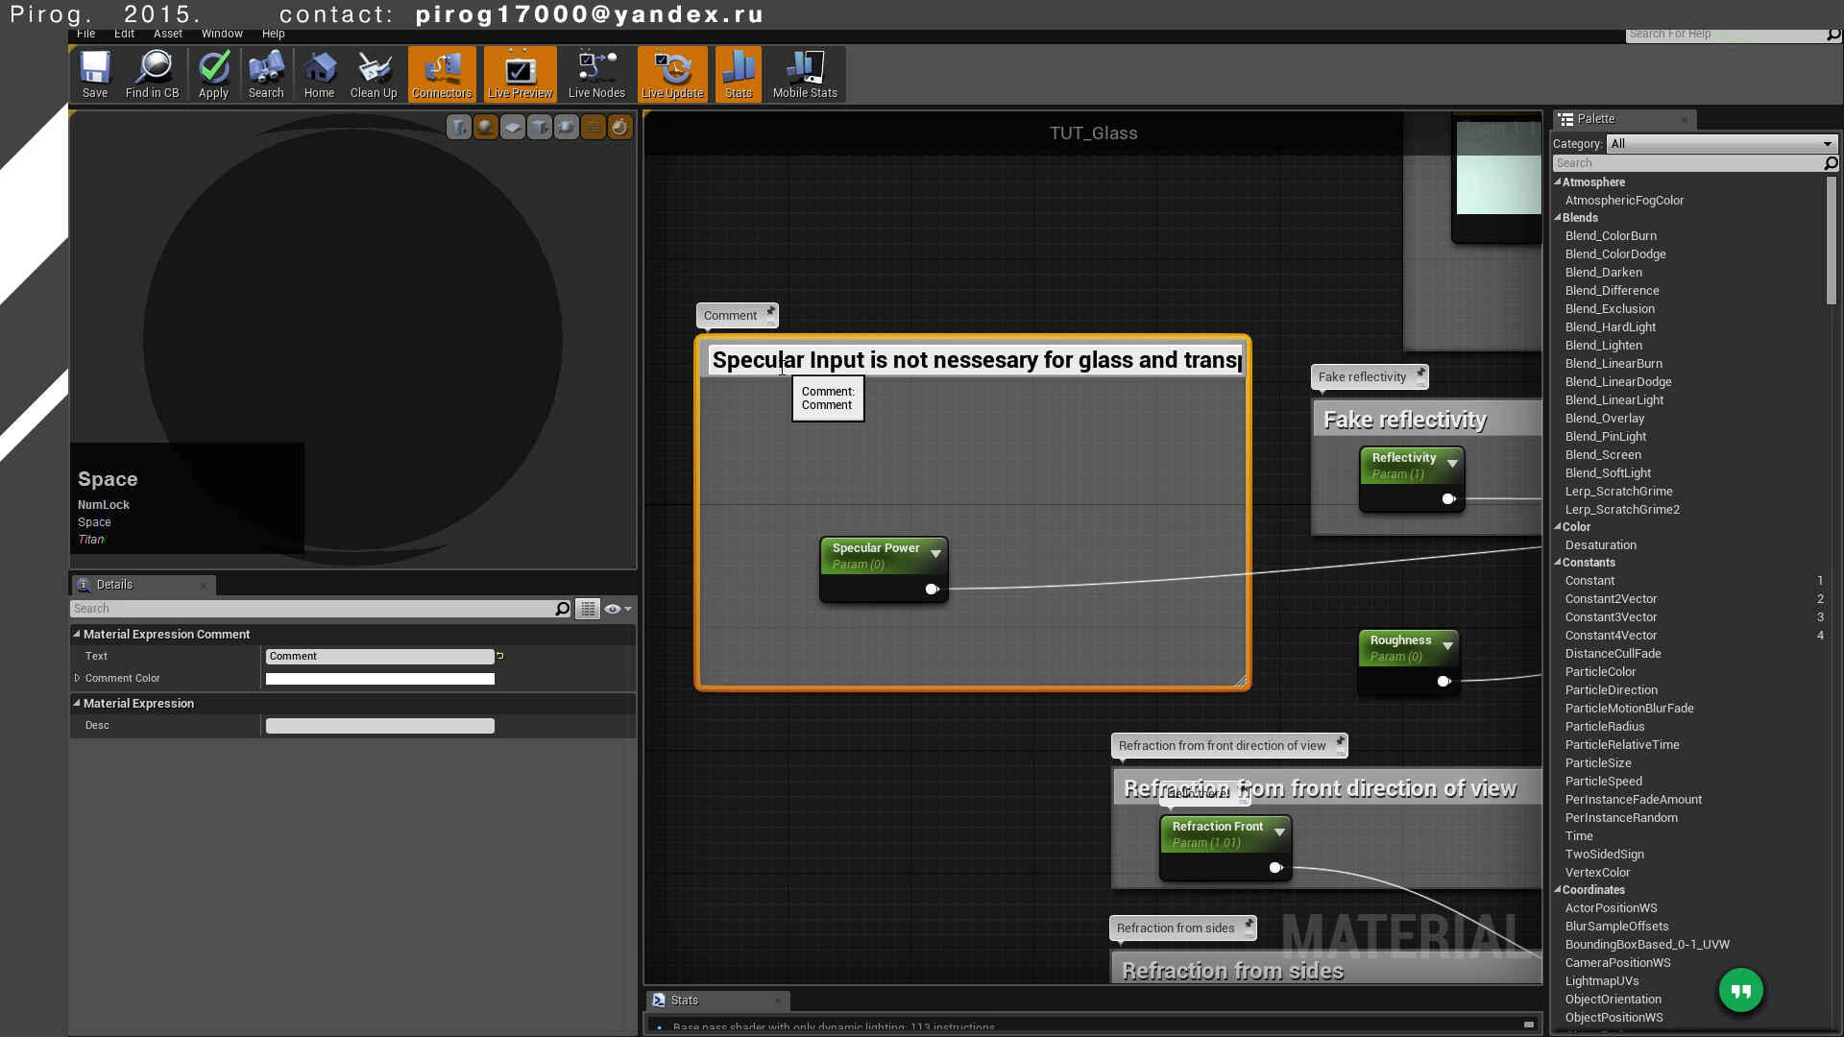
# Continue the note with the roughness-tweaking explanation and commit the Specular comment text
pyautogui.press('space')
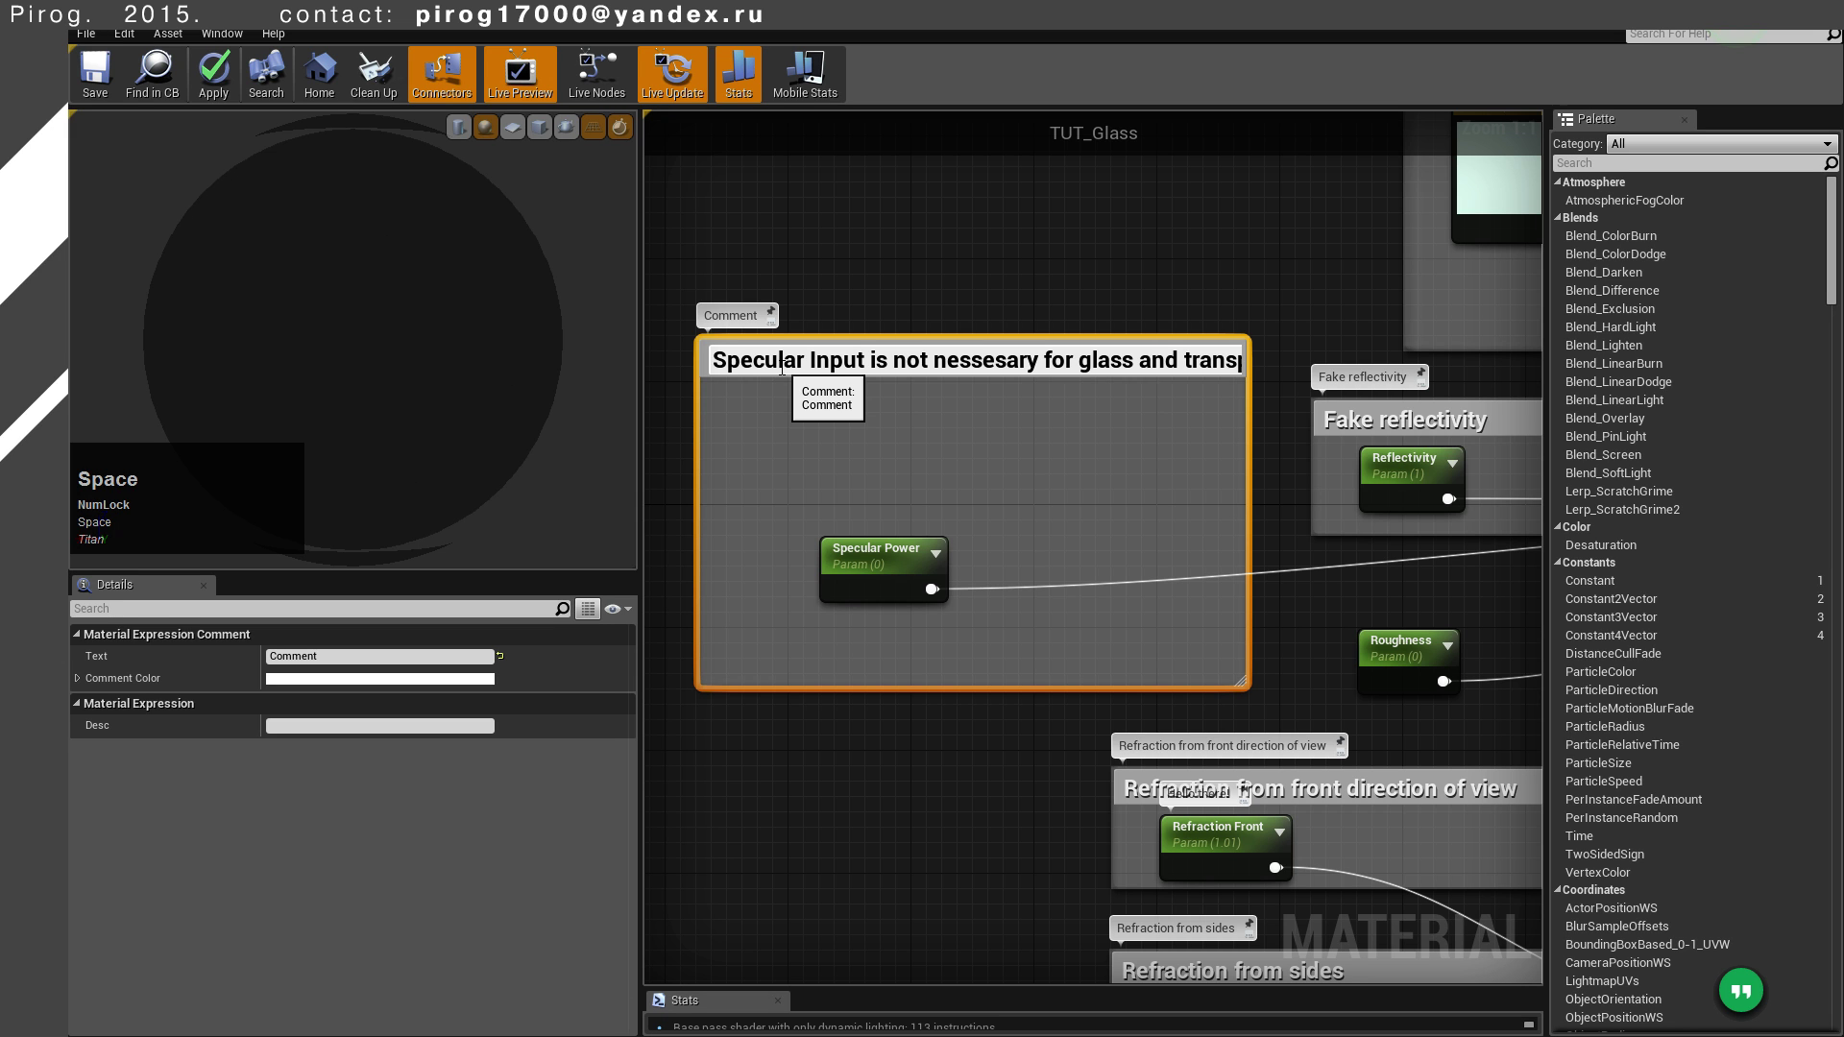
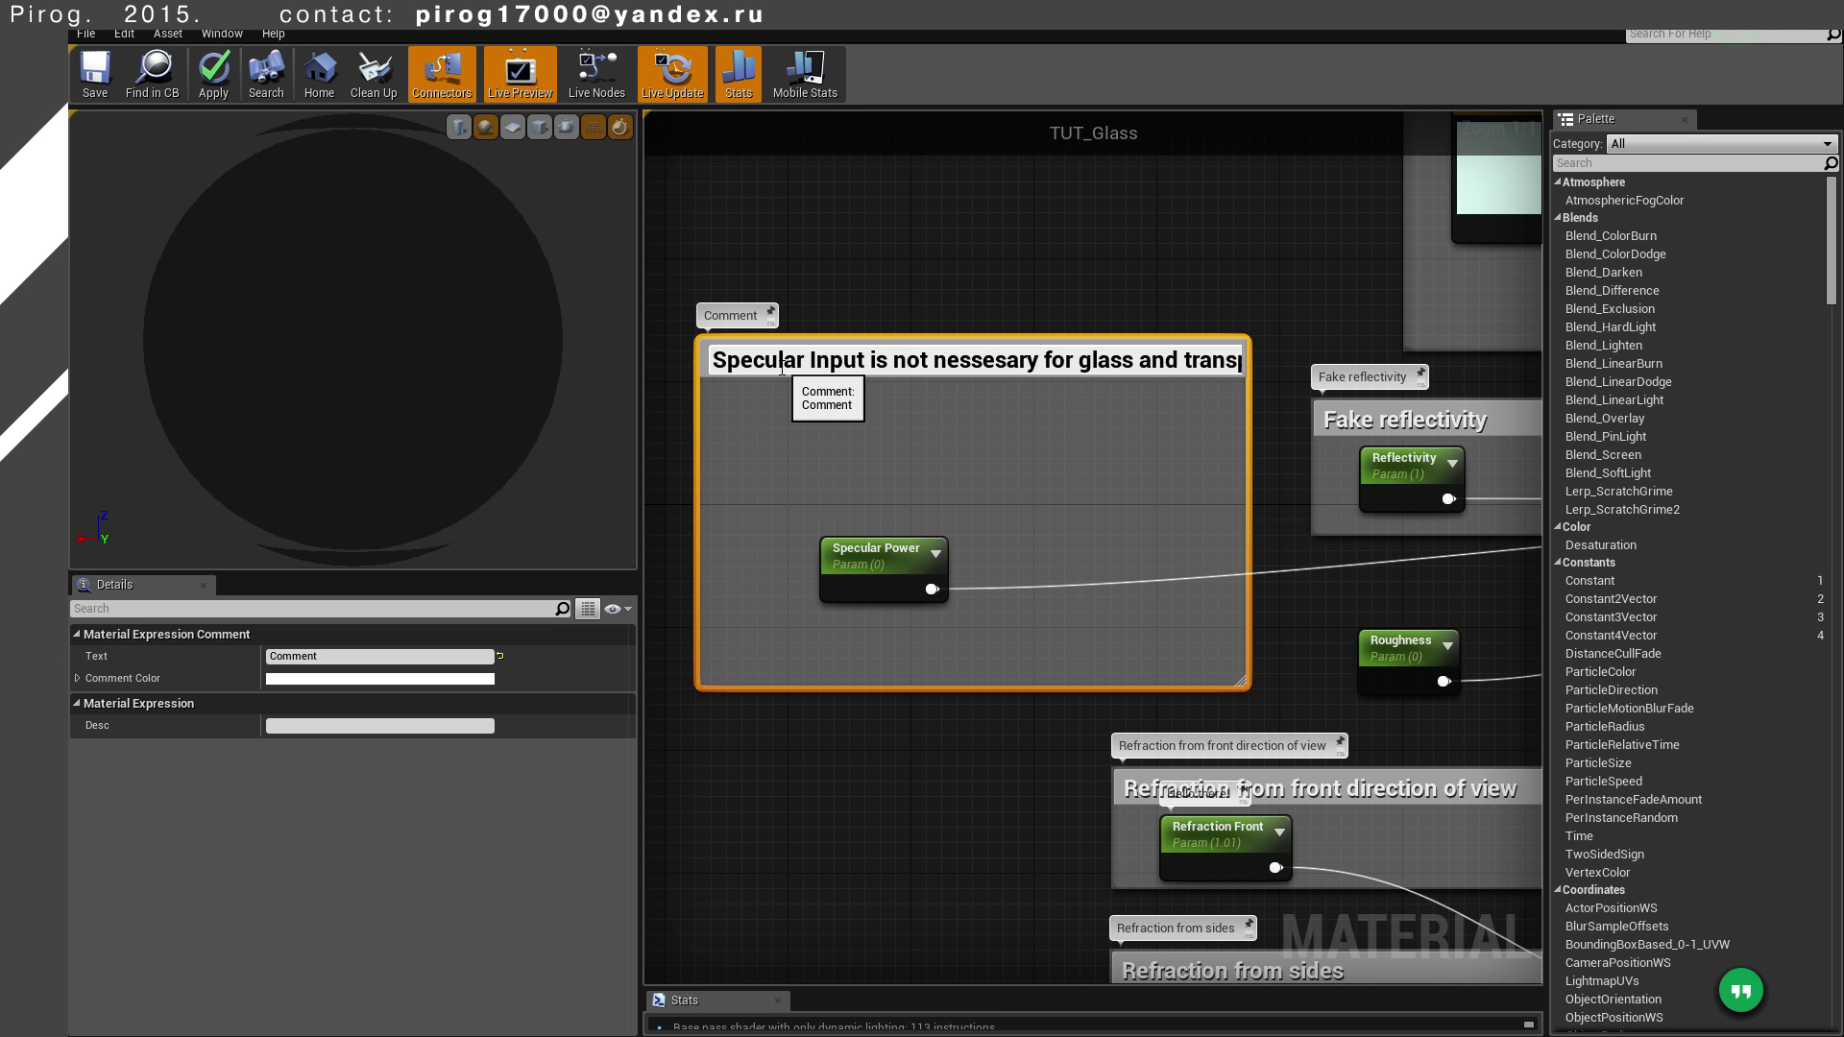
pyautogui.press('space')
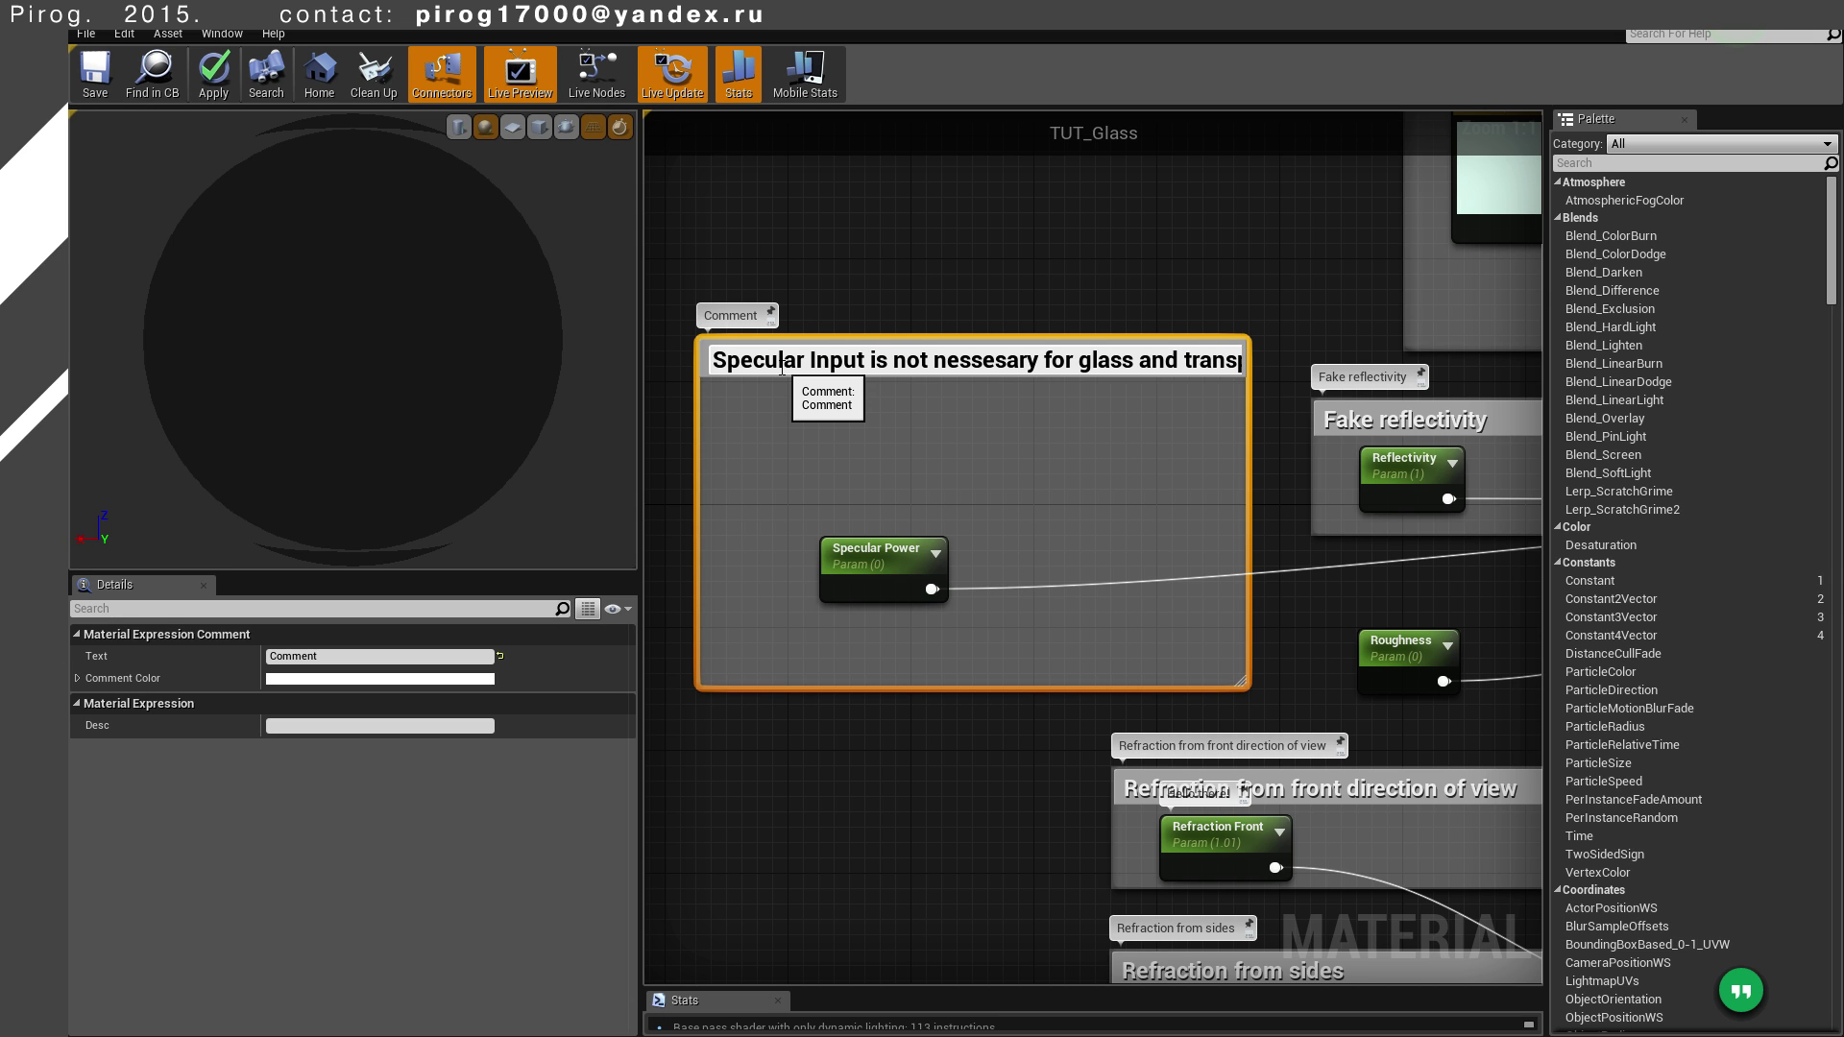
pyautogui.press('space')
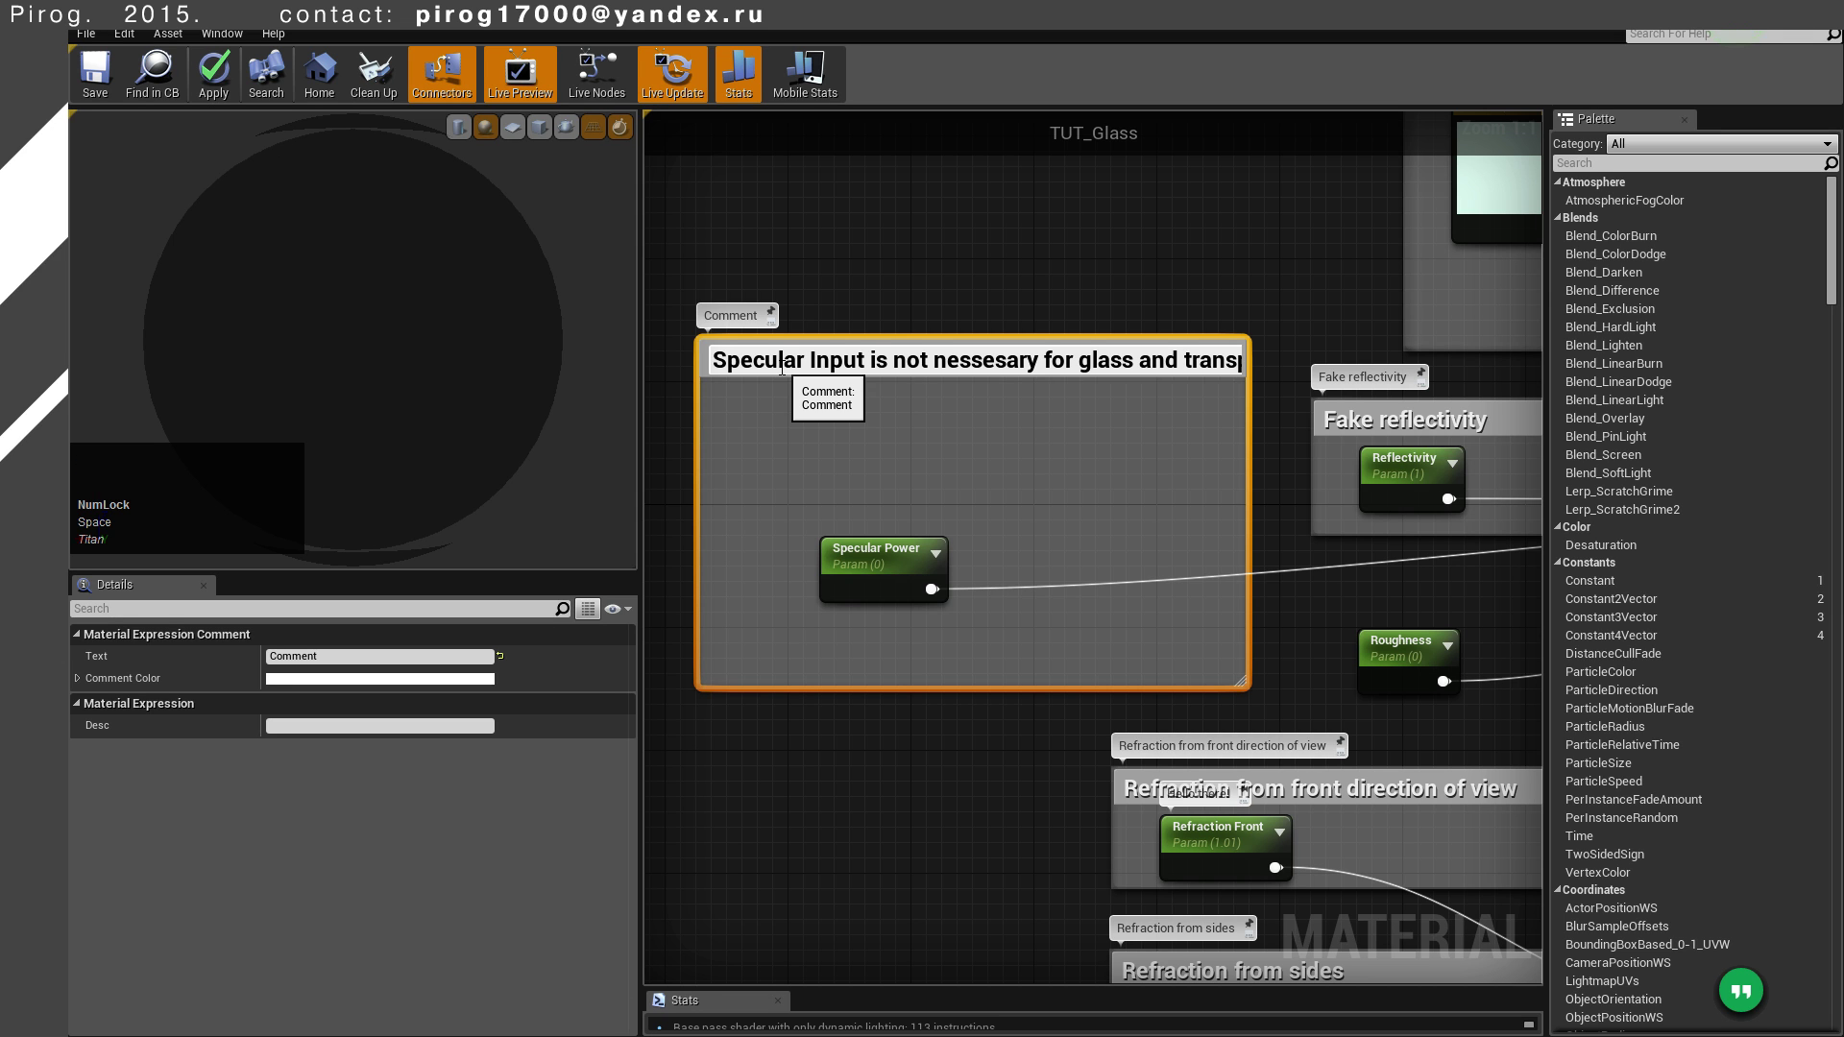
pyautogui.press('space')
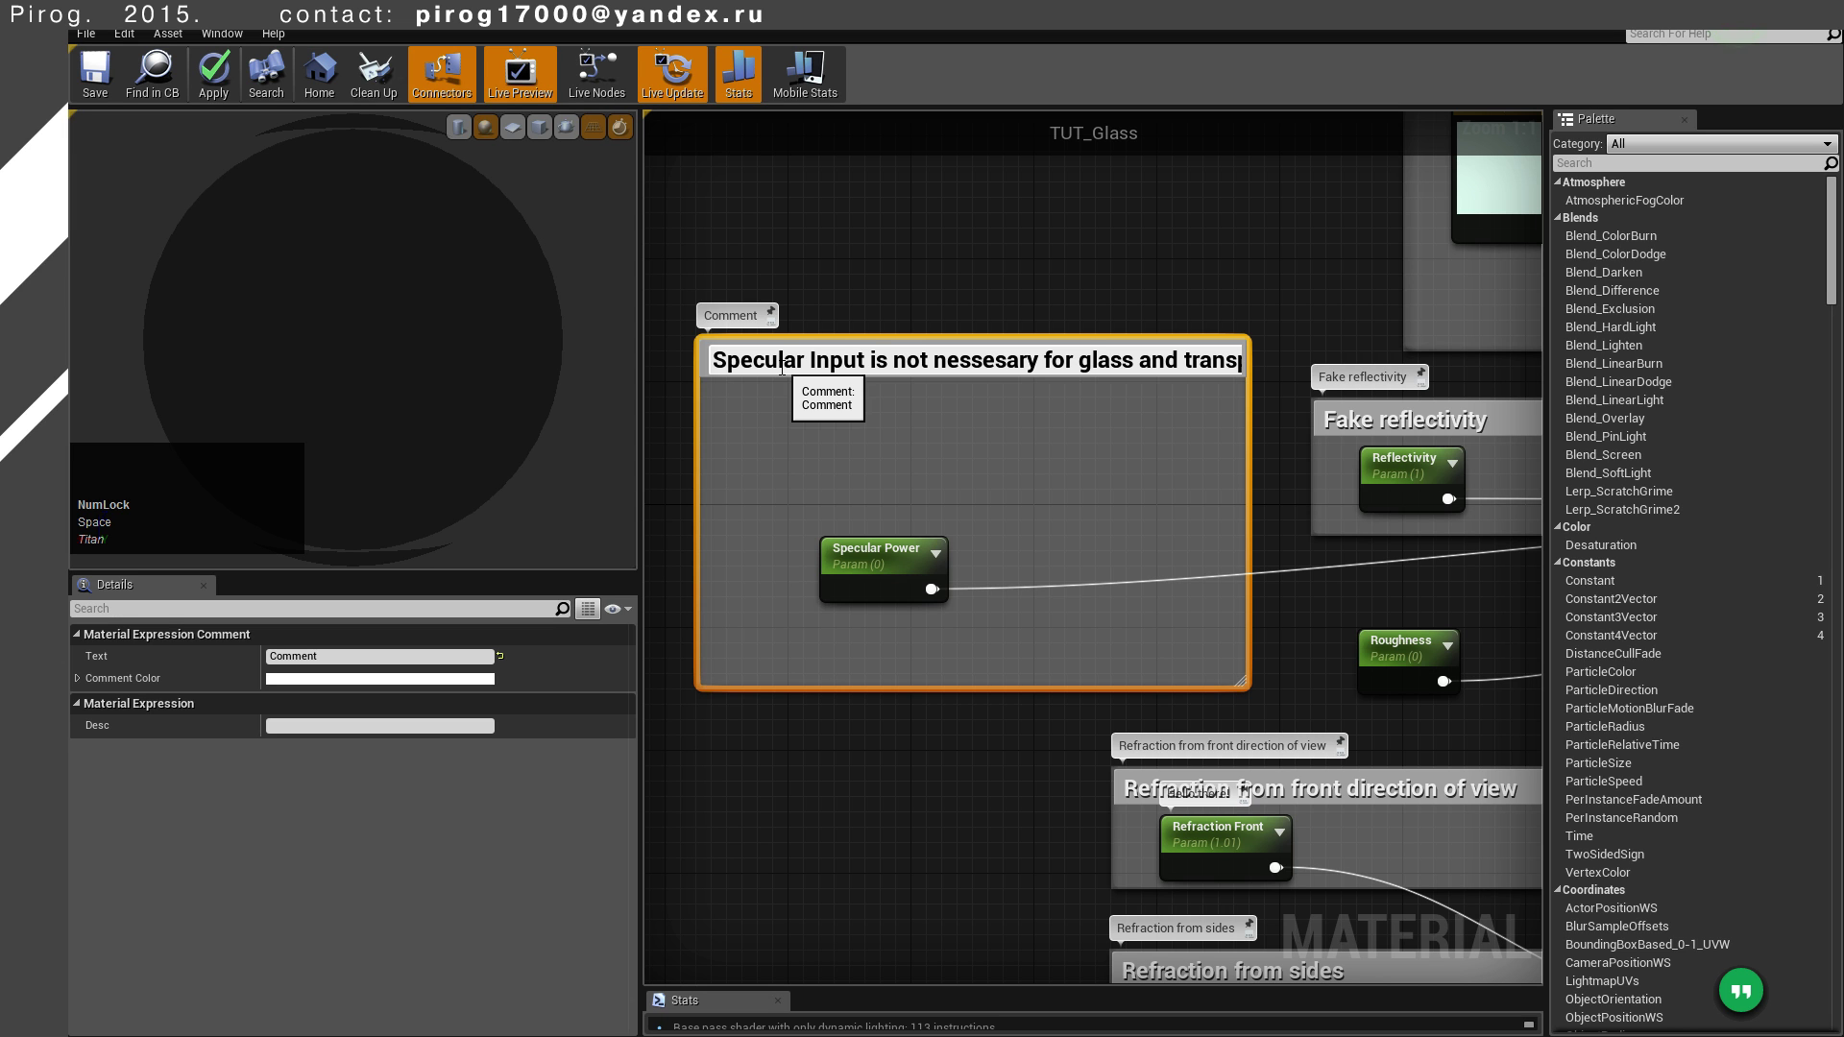
pyautogui.press('space')
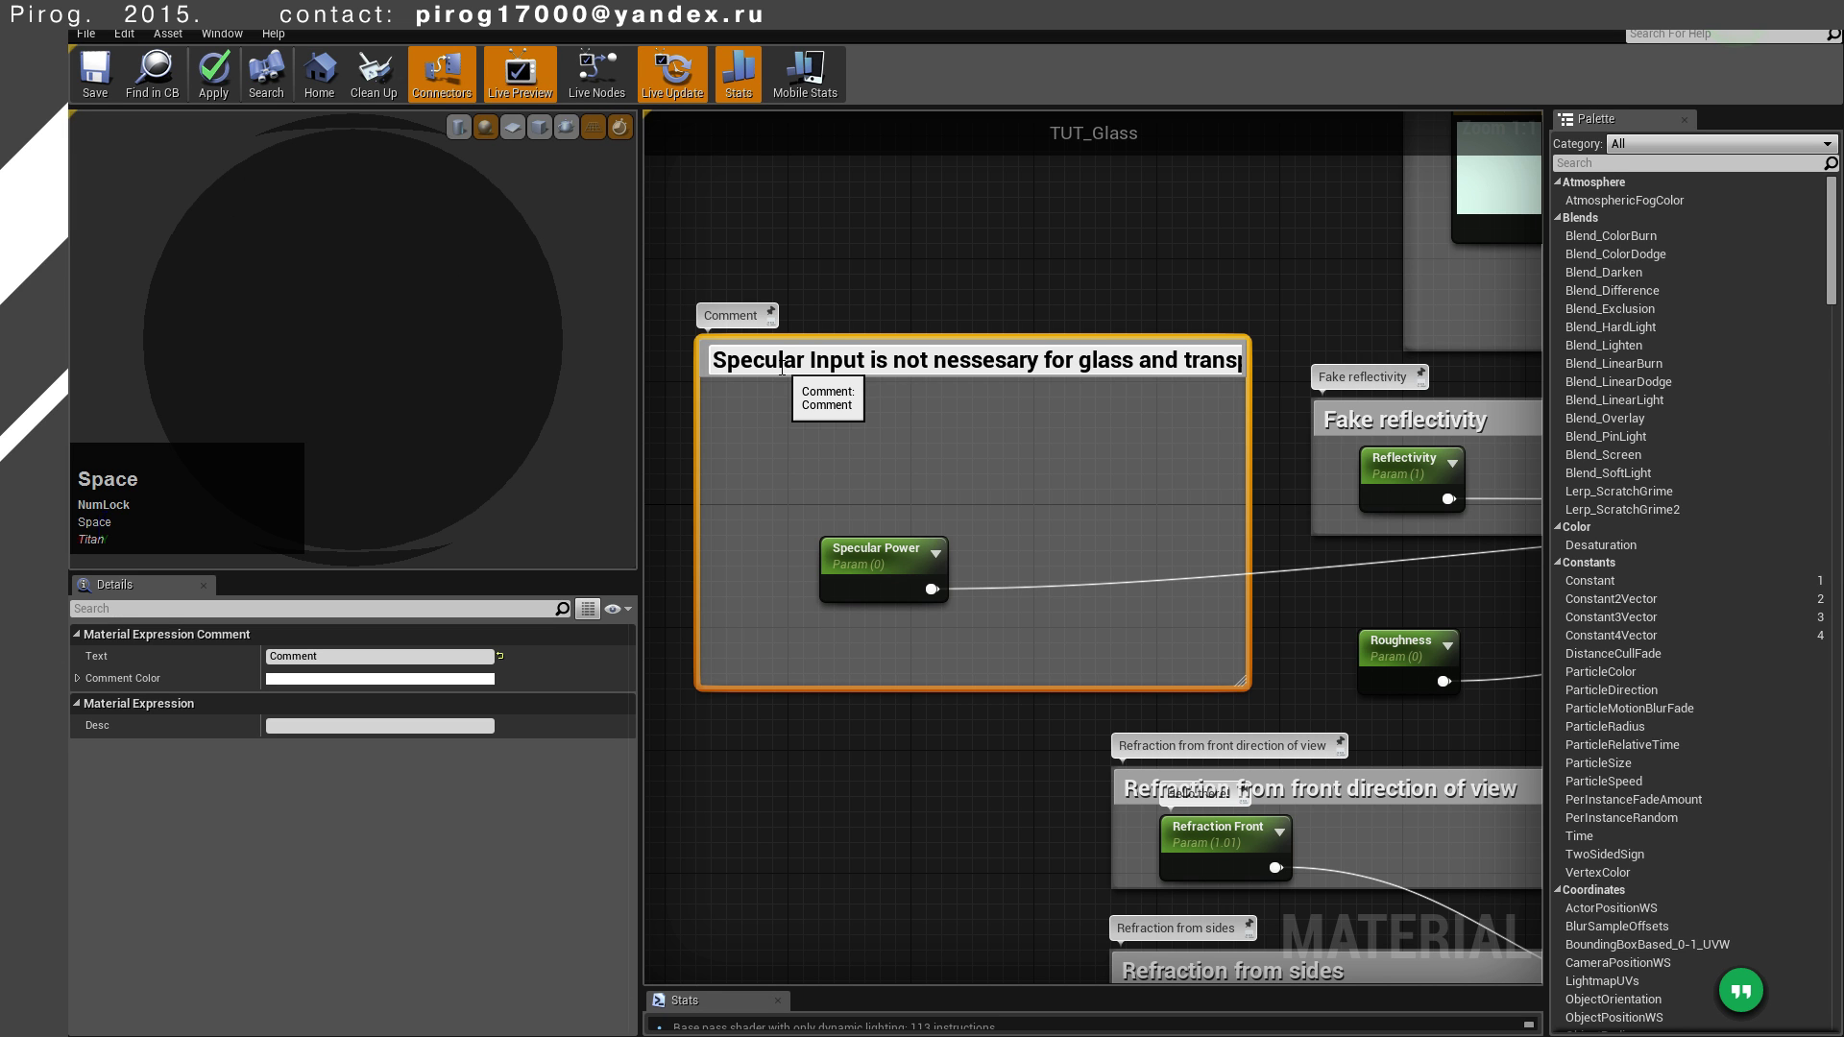
pyautogui.press('space')
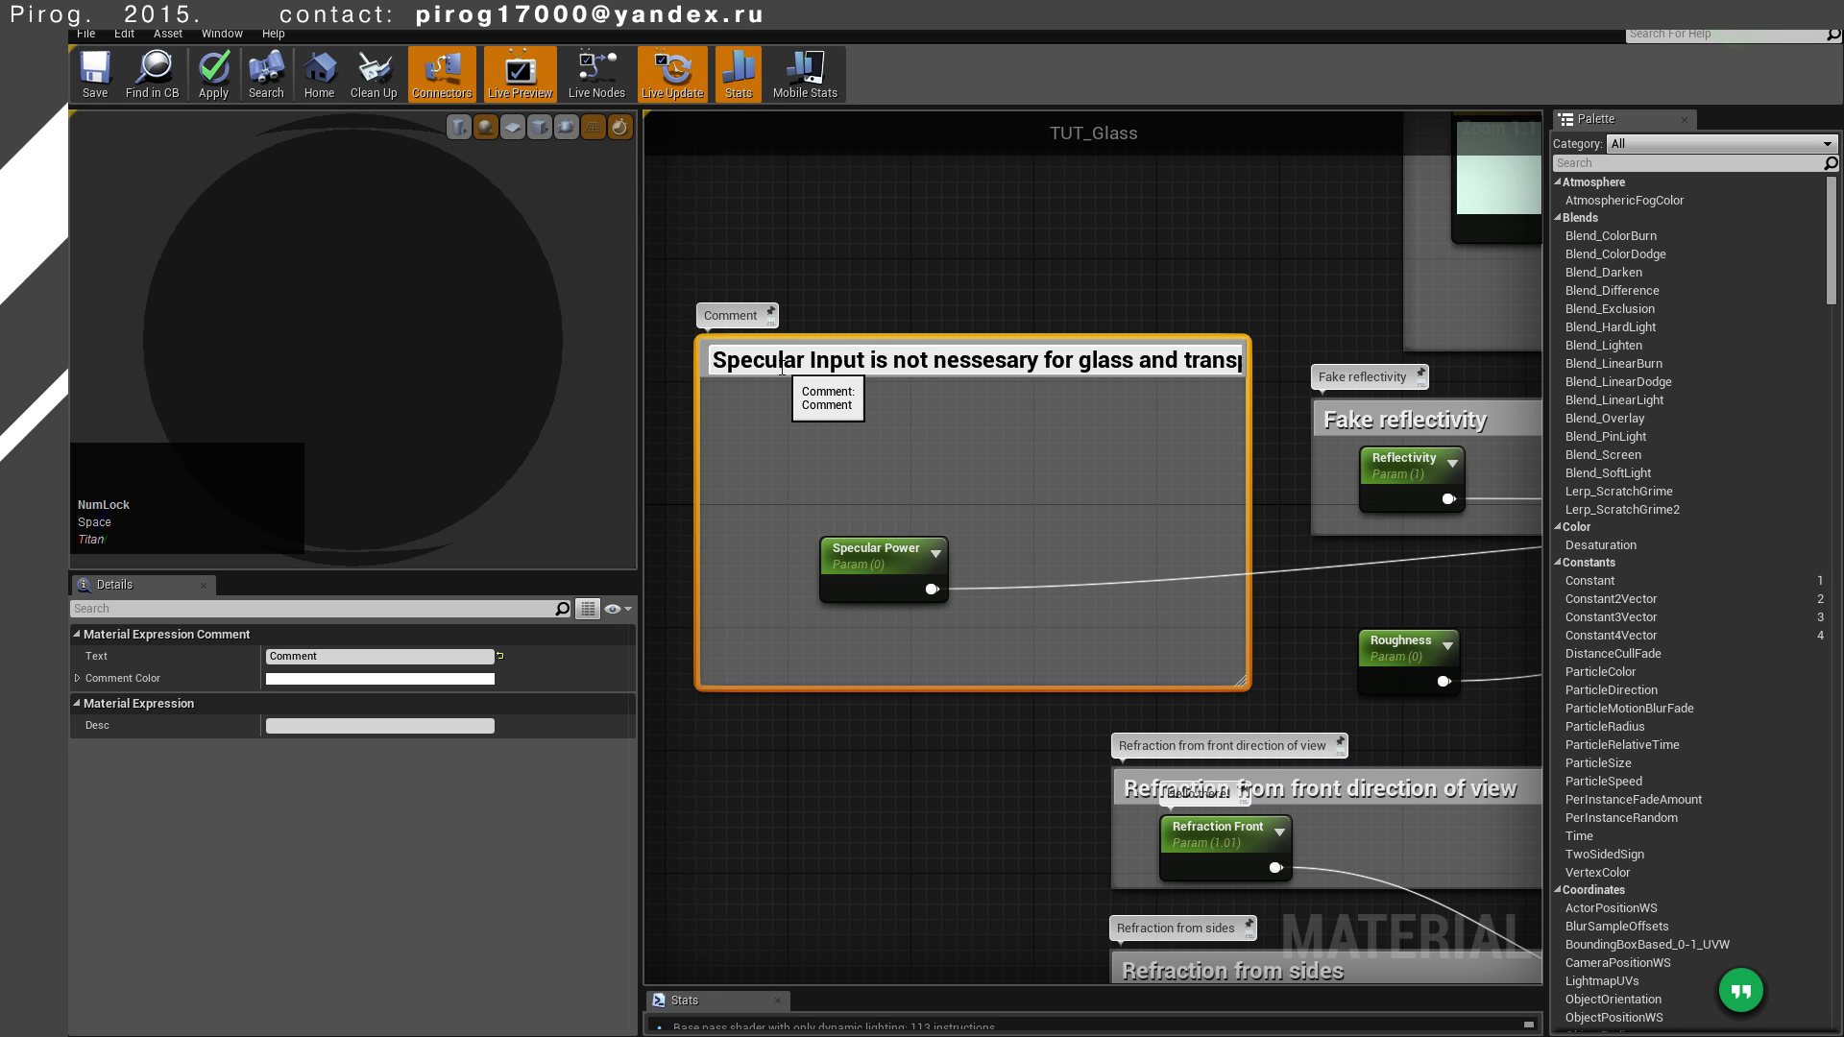
pyautogui.press('space')
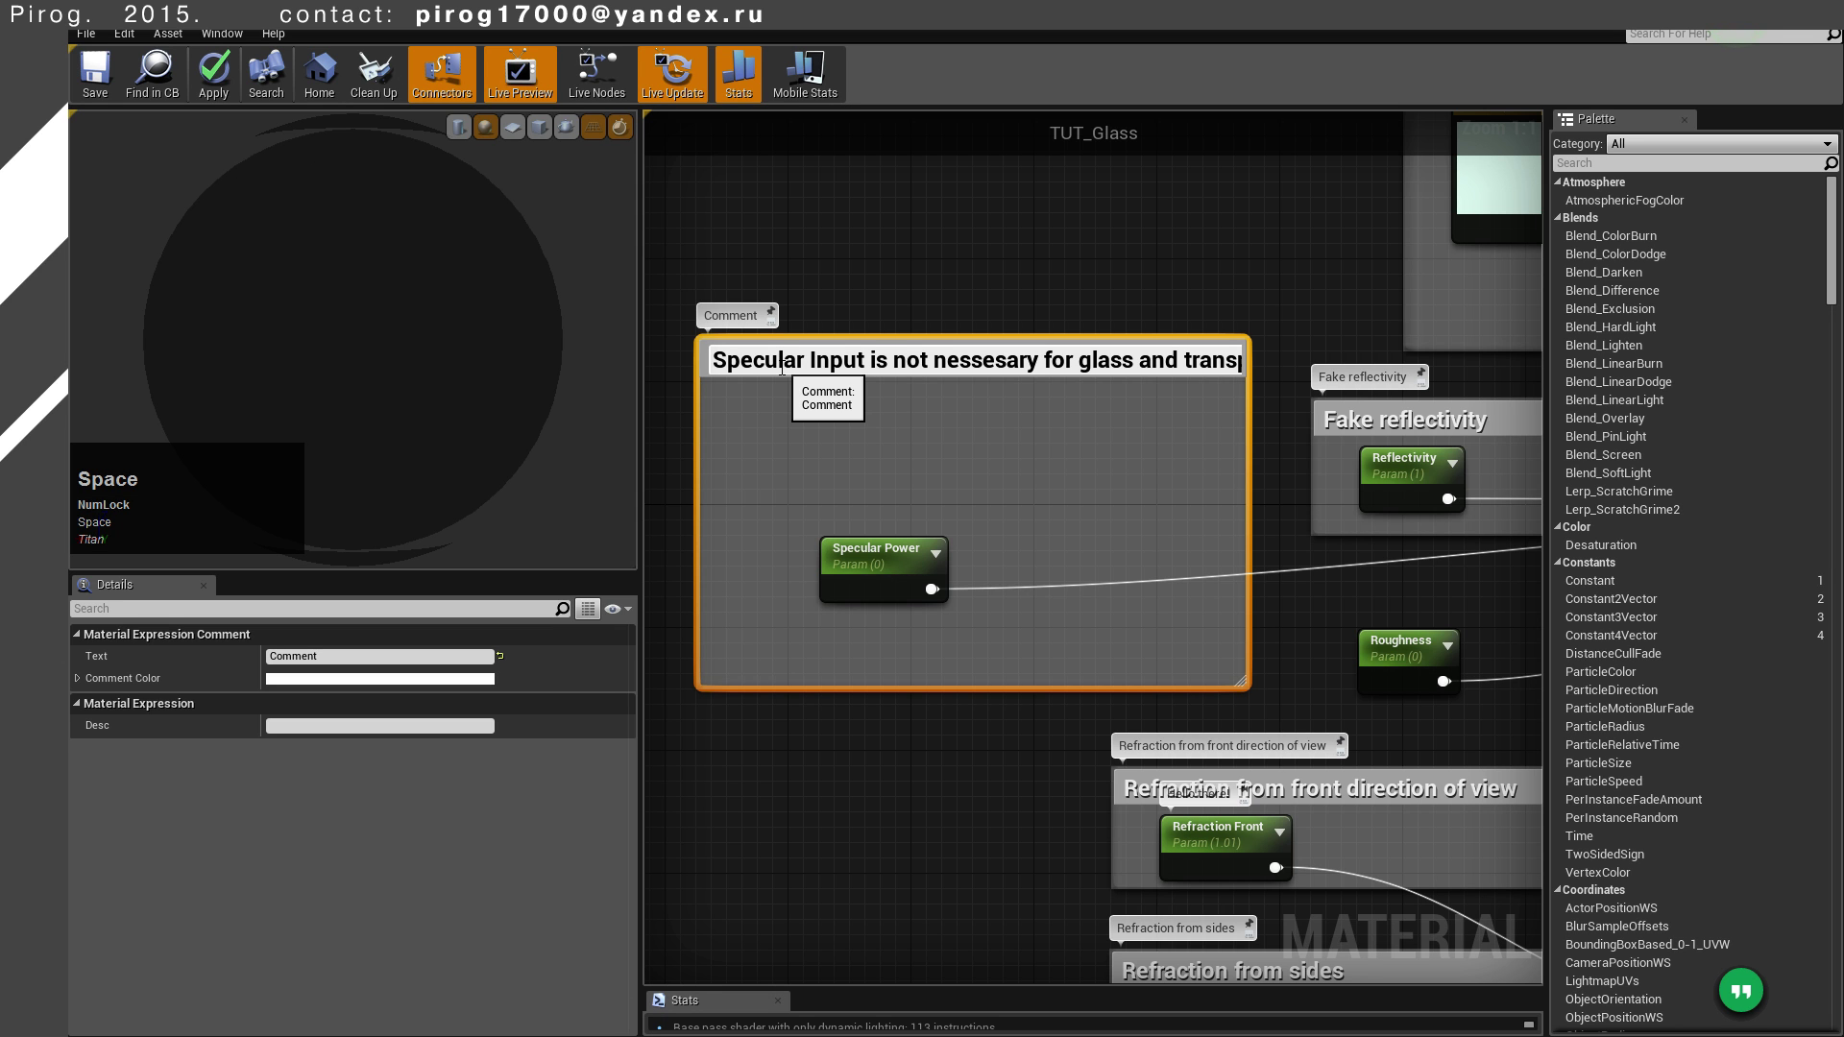
pyautogui.press('space')
pyautogui.press('space')
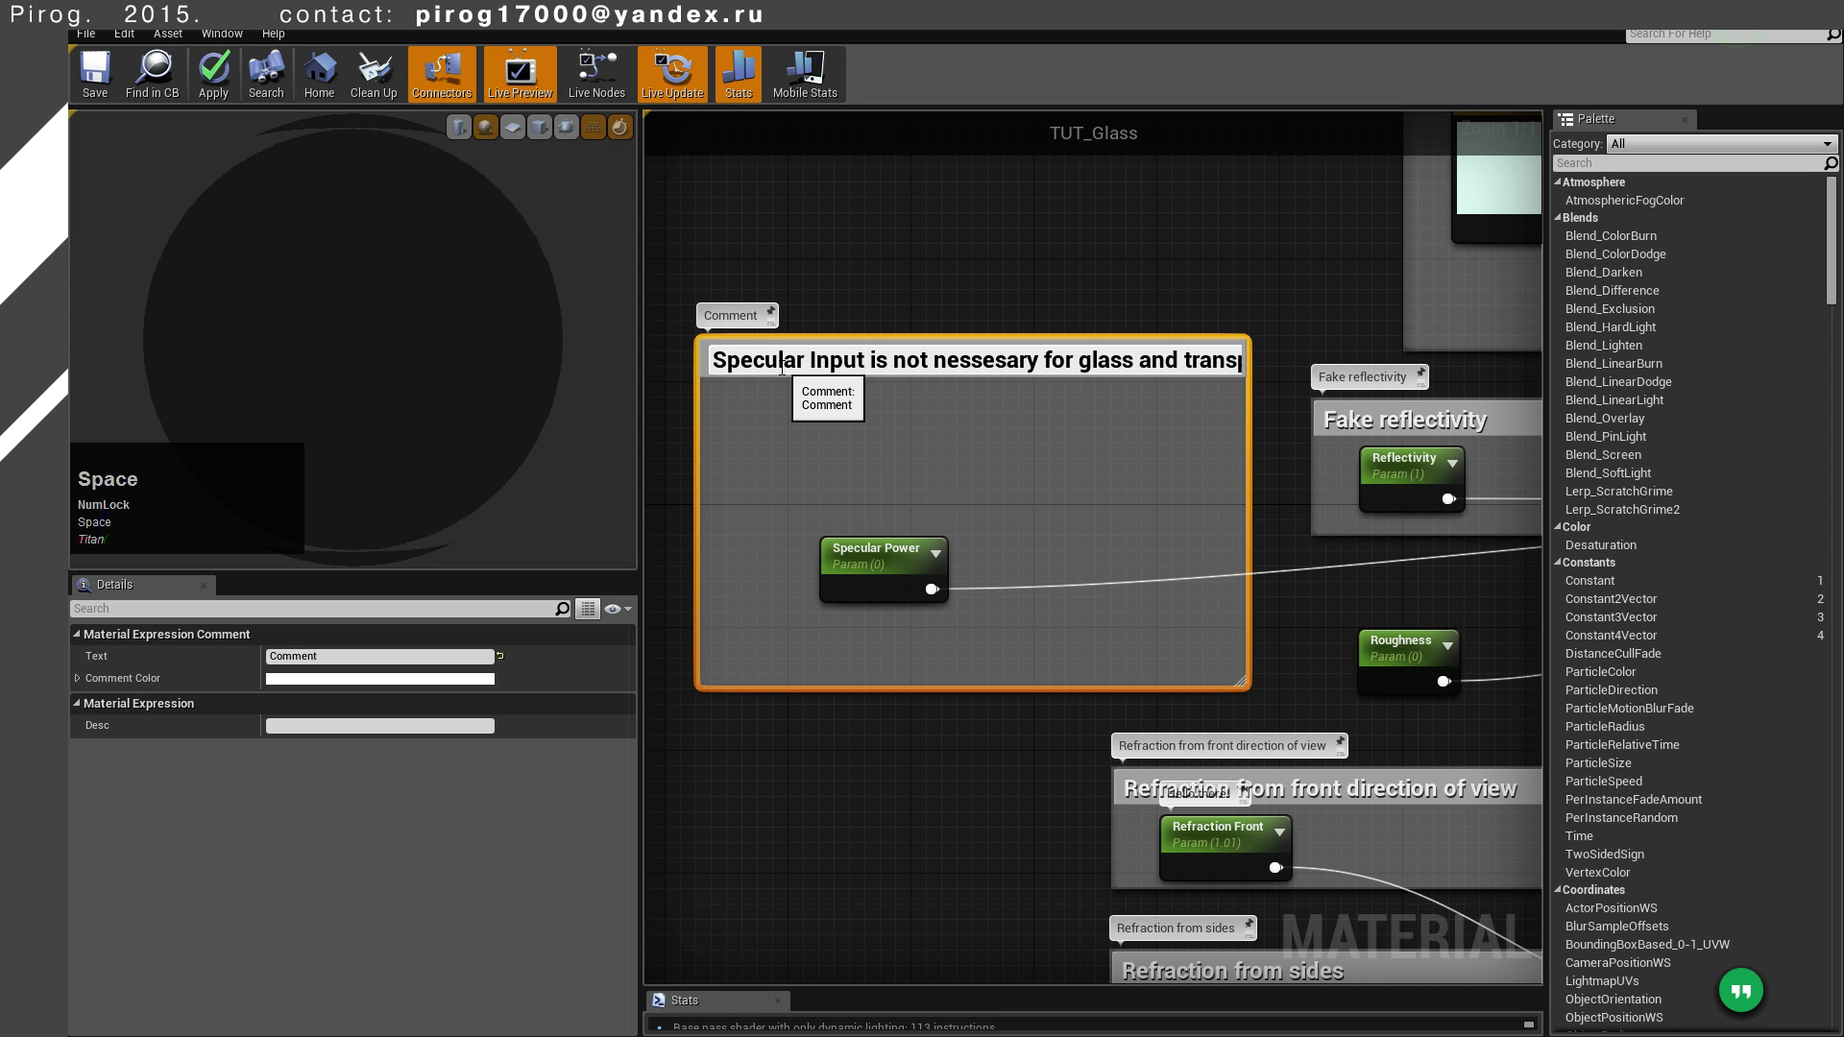
pyautogui.press('space')
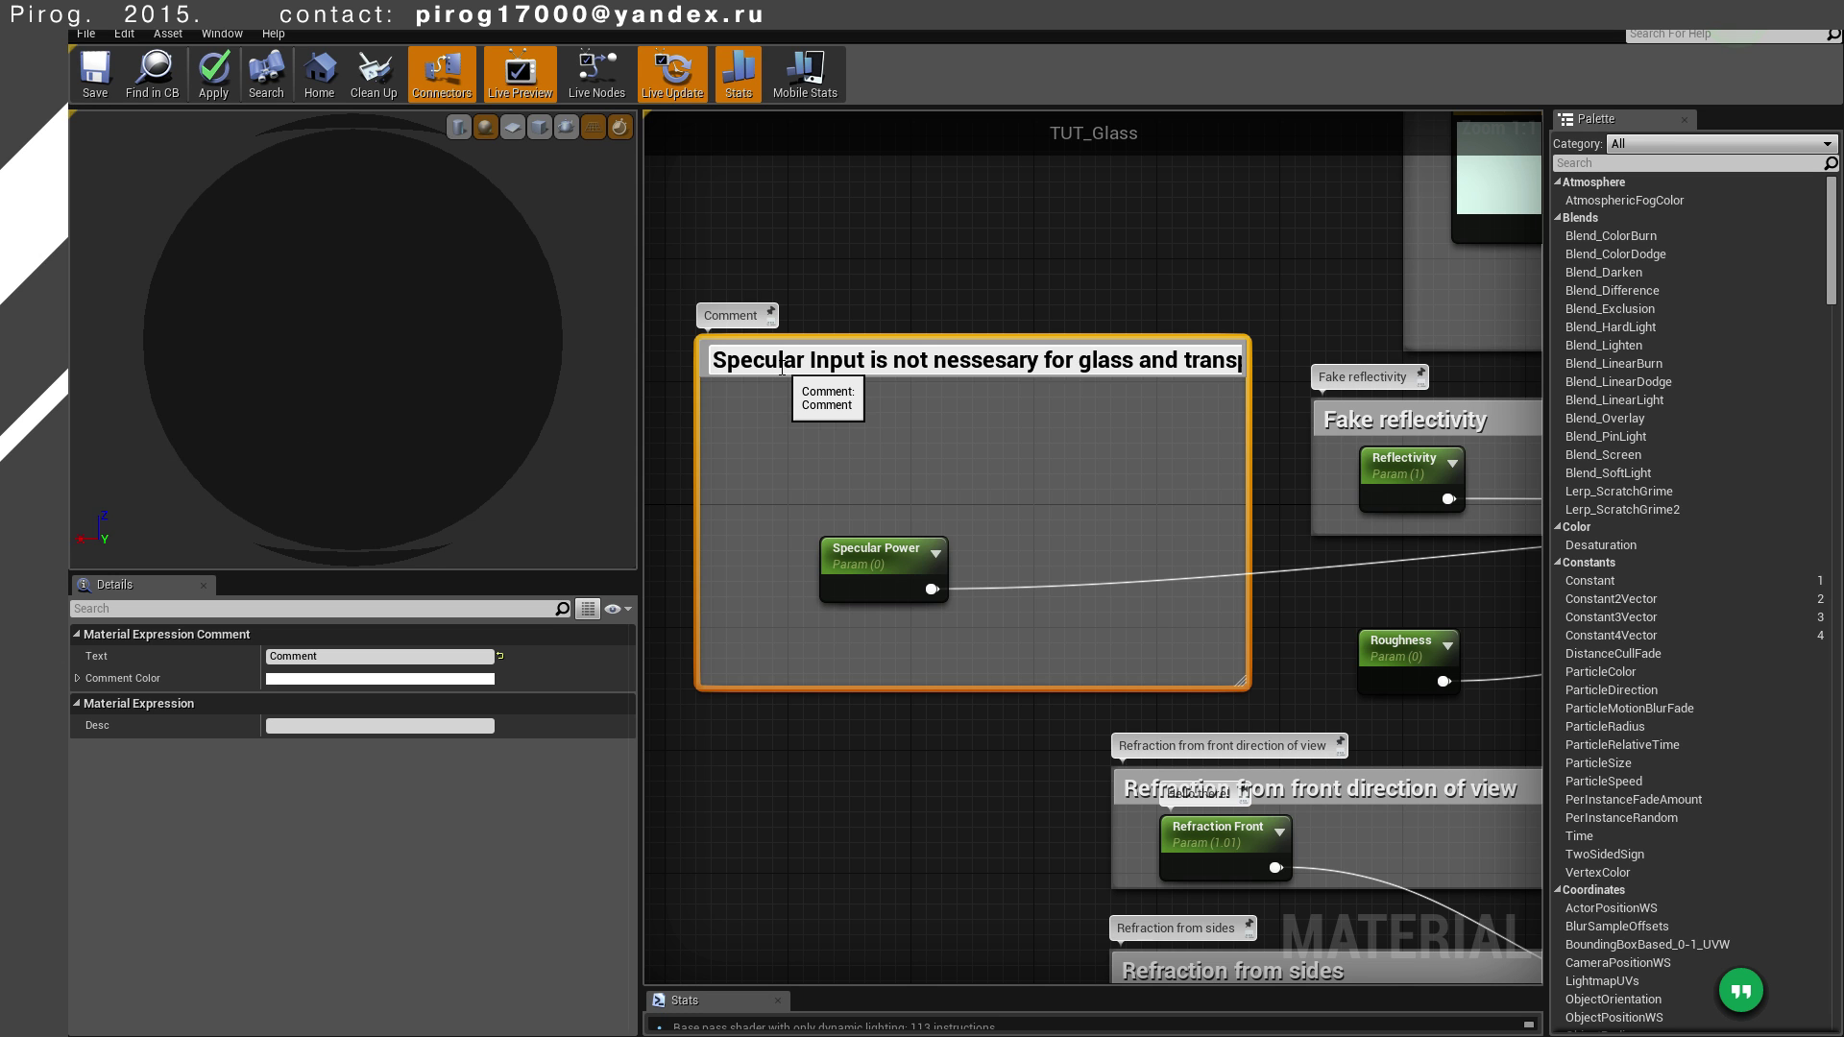
# Finish editing the Specular Power comment and move the graph view below it
pyautogui.click(967, 887)
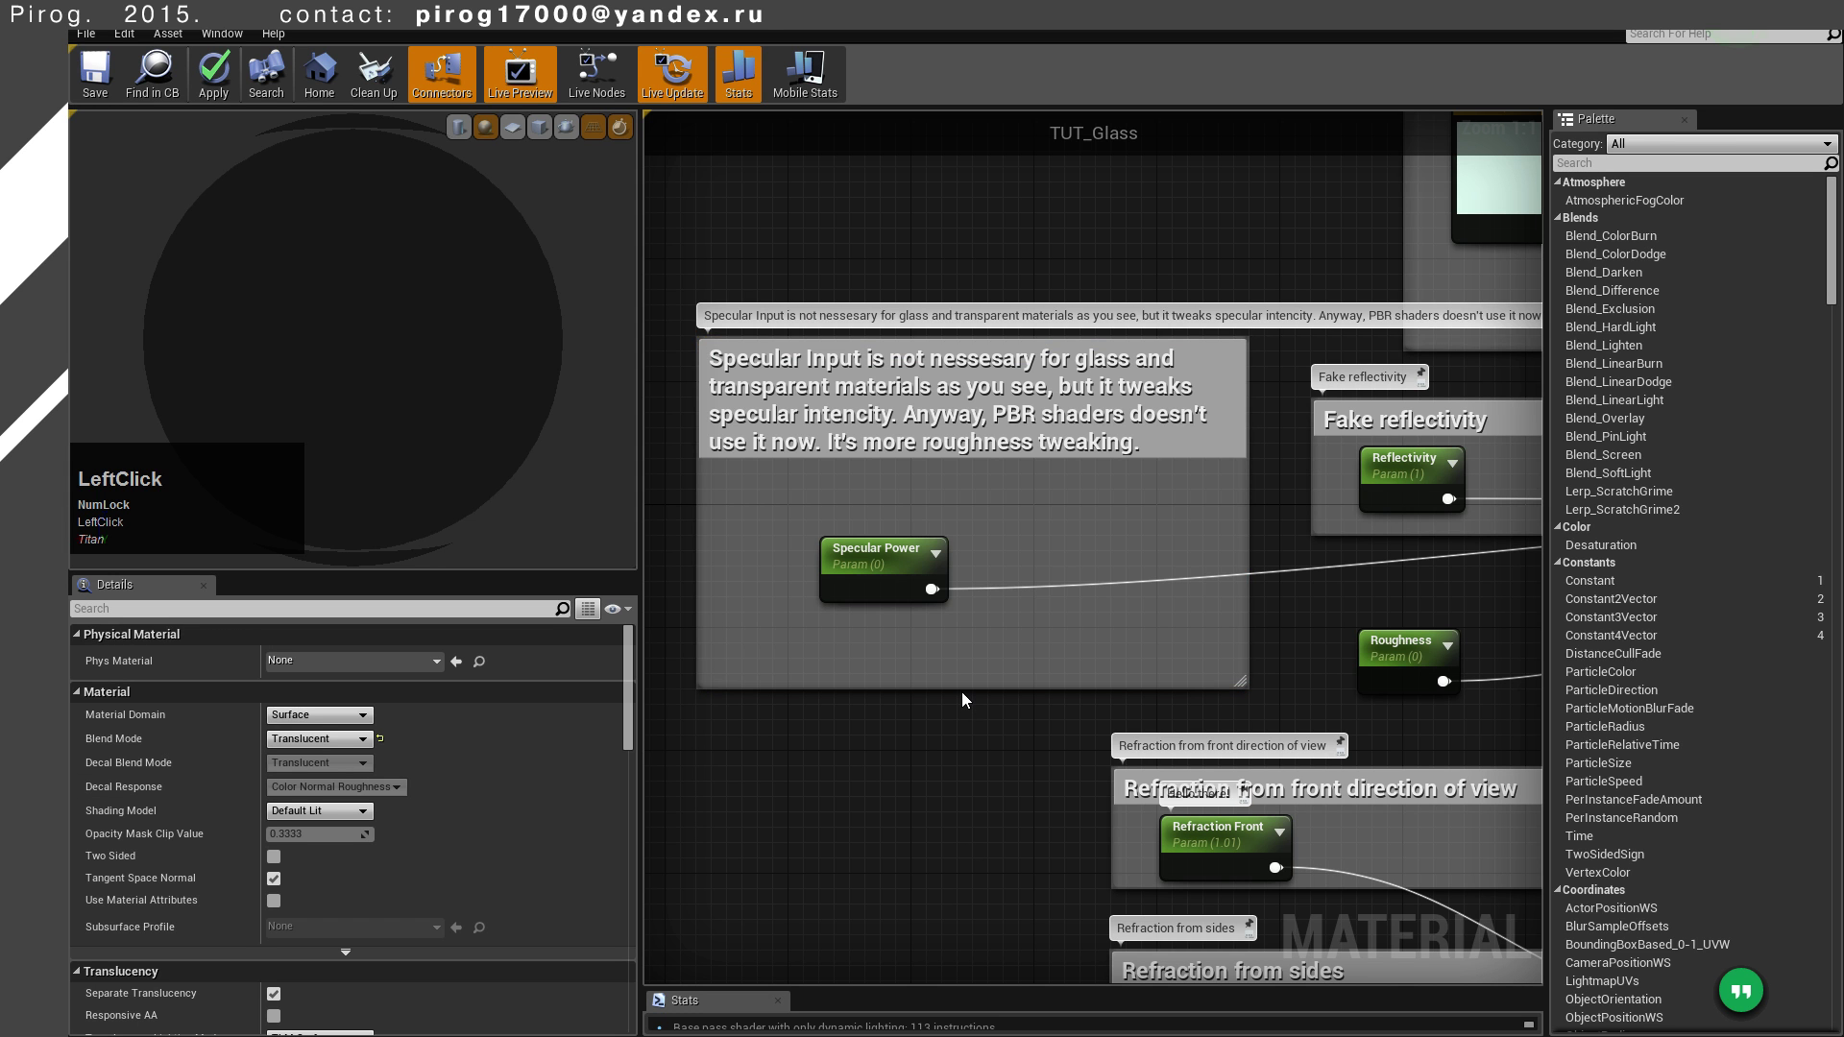
pyautogui.scroll(3)
pyautogui.middleClick(940, 238)
pyautogui.rightClick(872, 287)
pyautogui.scroll(3)
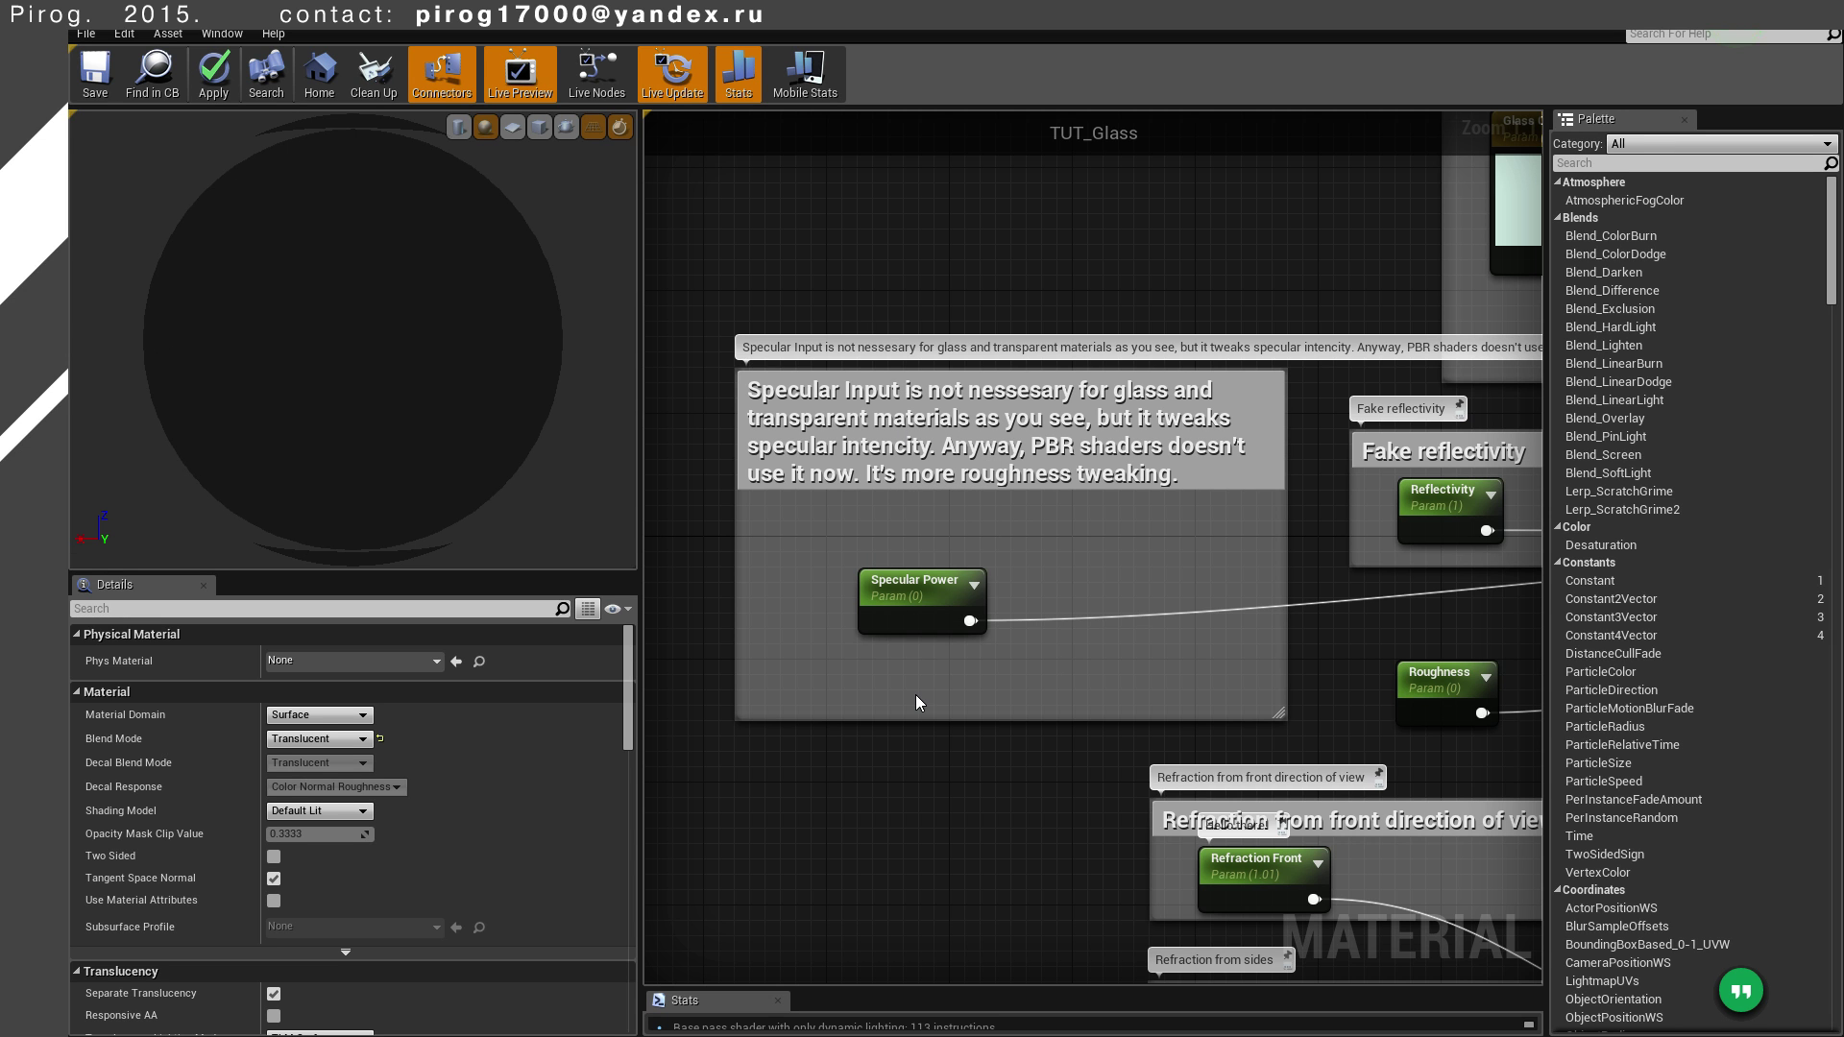
# Add a new comment below reading 'Thanks for watching ;)' and confirm it
pyautogui.rightClick(957, 788)
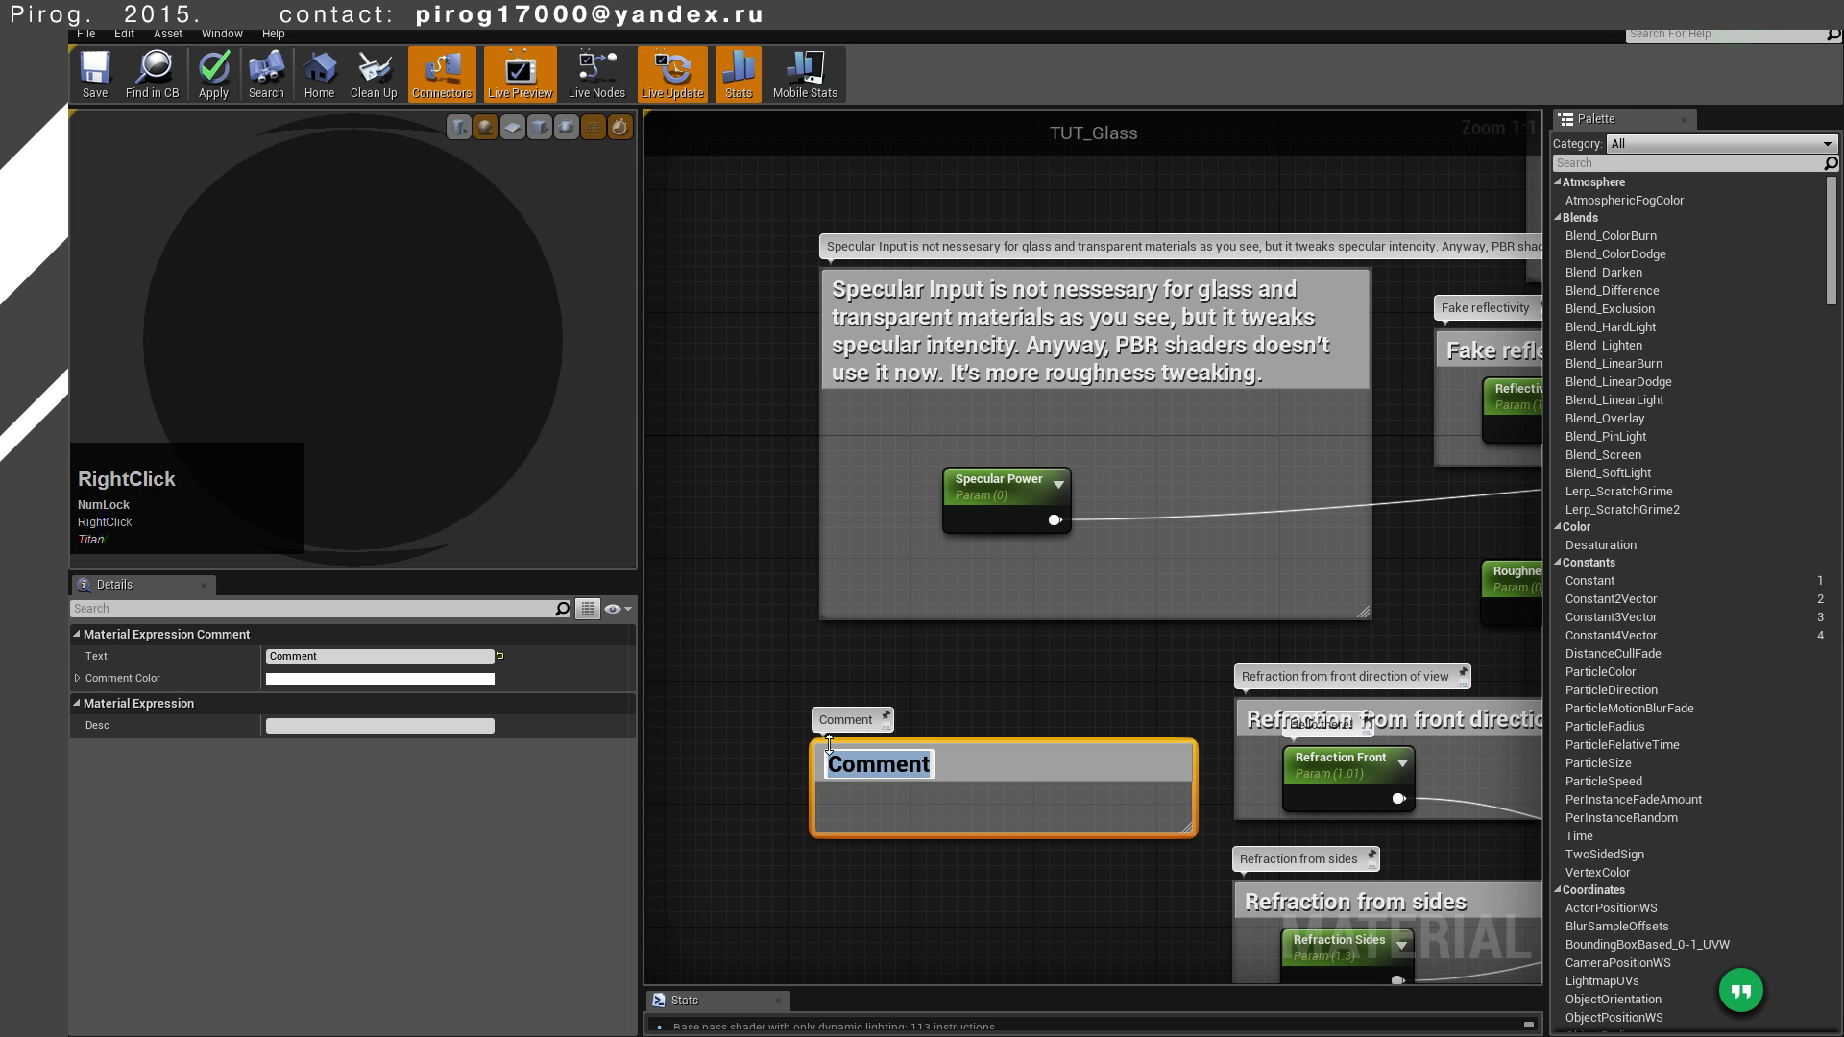
pyautogui.press('space')
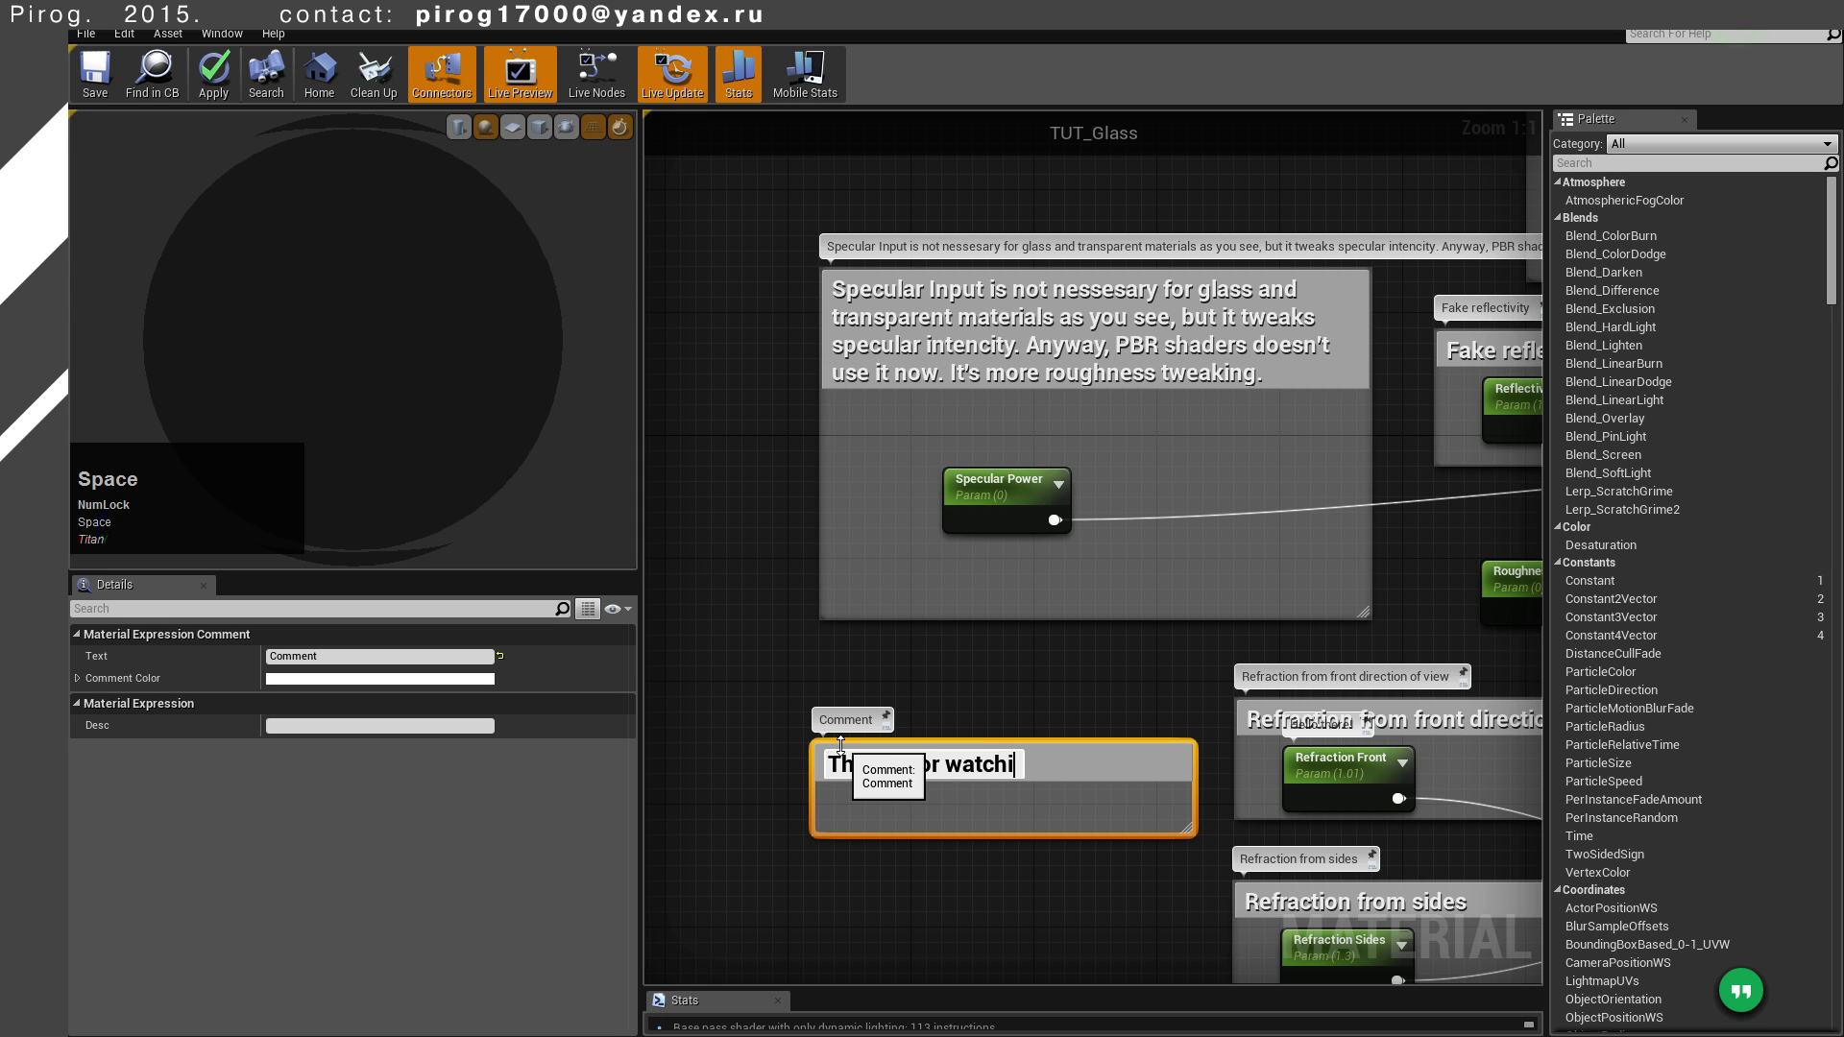
pyautogui.press('shift+0')
pyautogui.click(1003, 672)
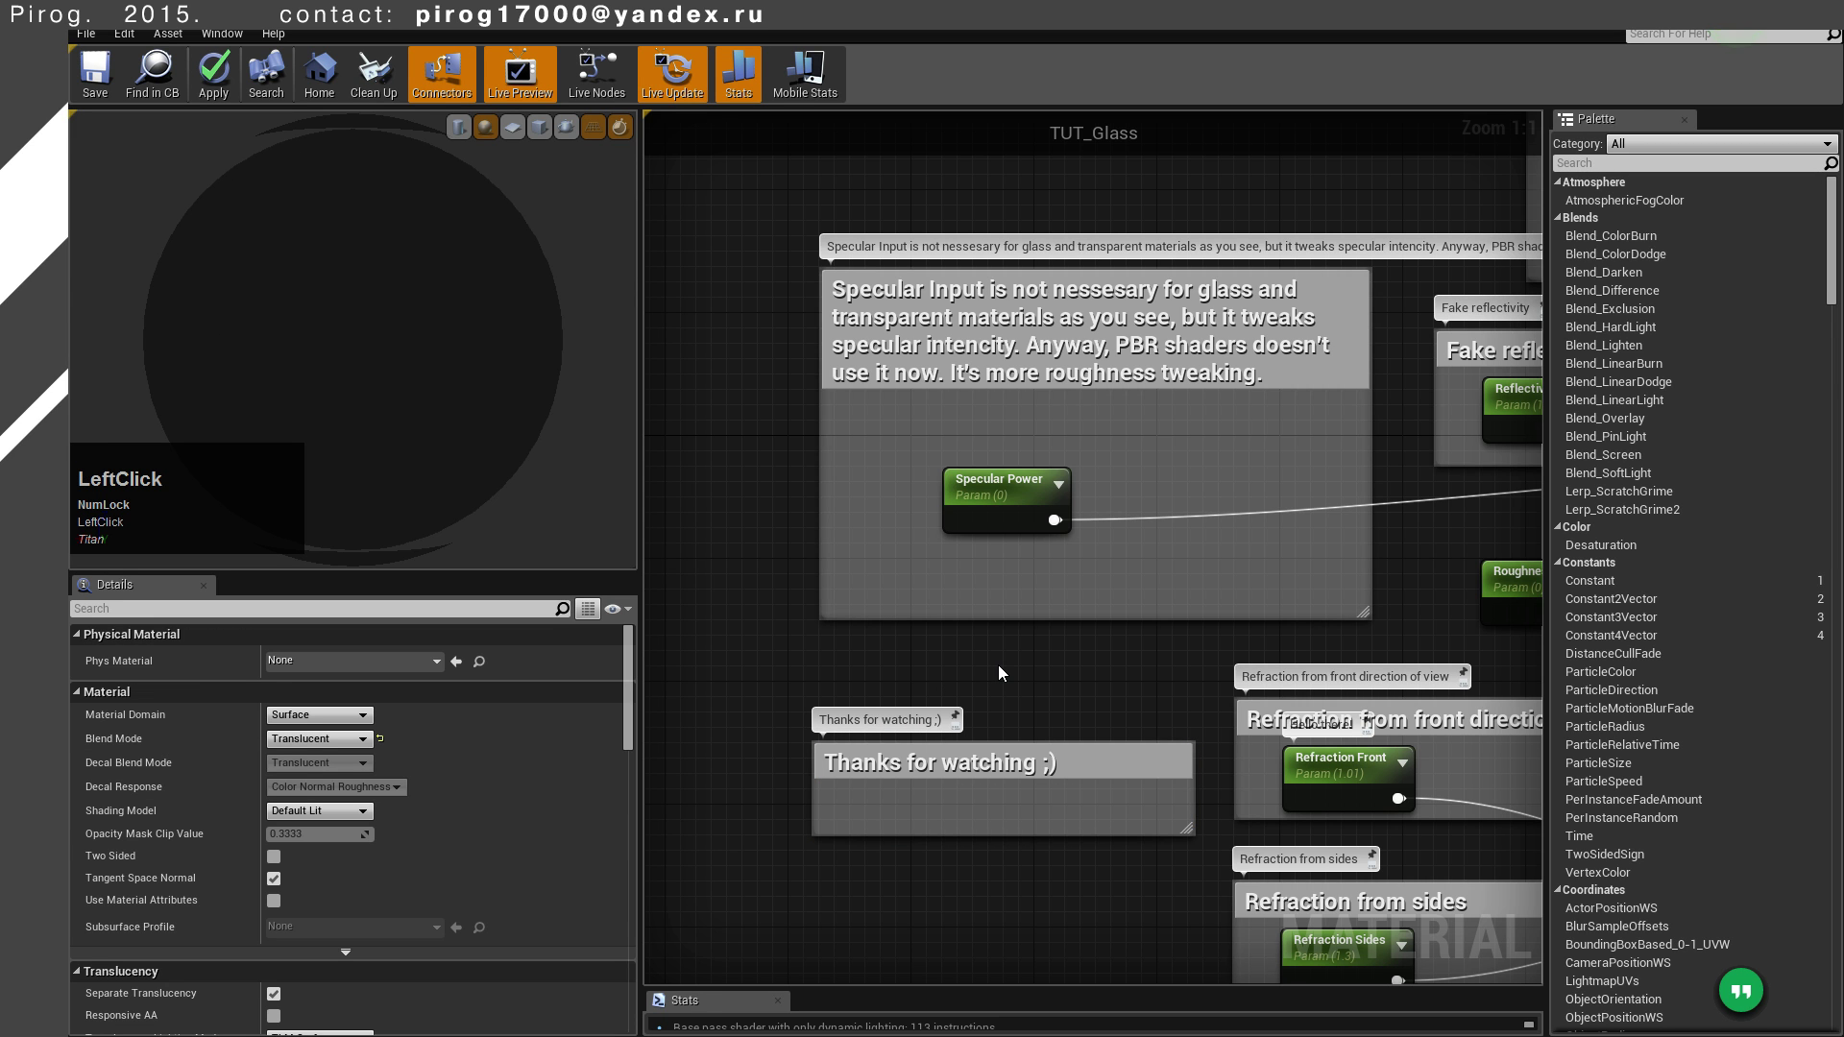